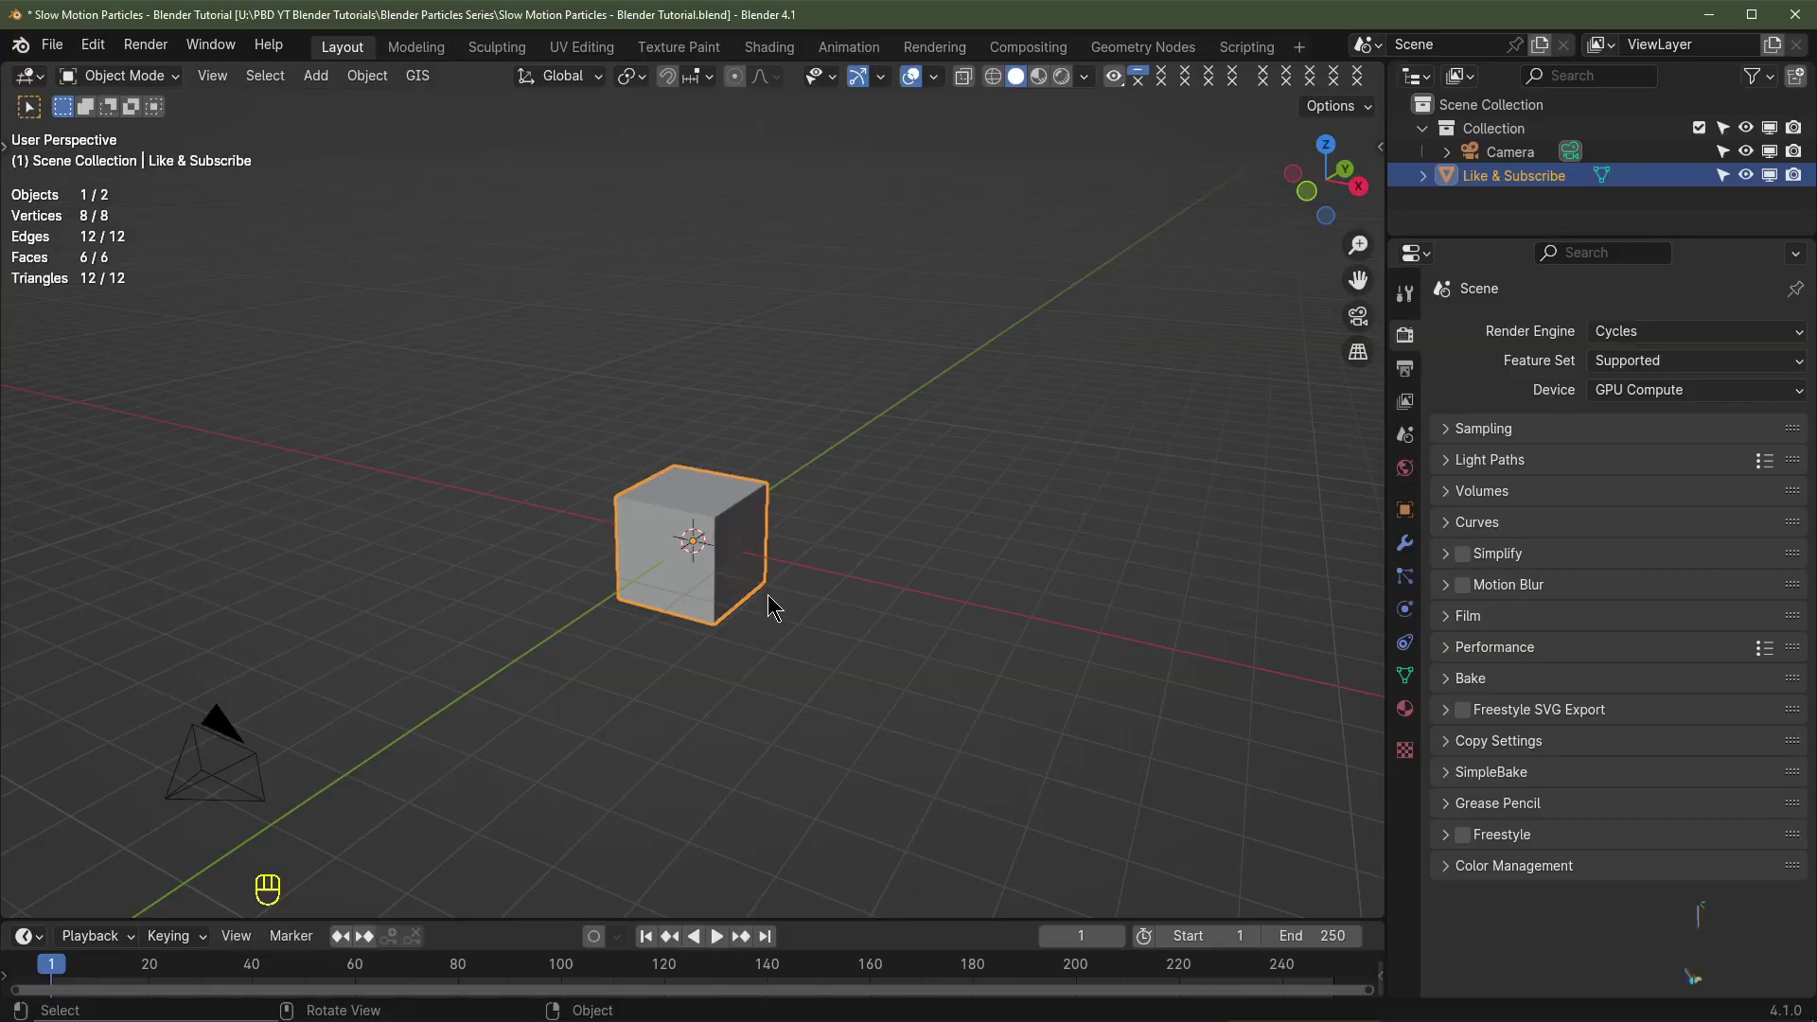
# Step: Delete the default cube and add a cylinder in its place
pyautogui.moveTo(882, 551); pyautogui.dragTo(835, 576)
pyautogui.press('Delete')
pyautogui.press('shift+a')
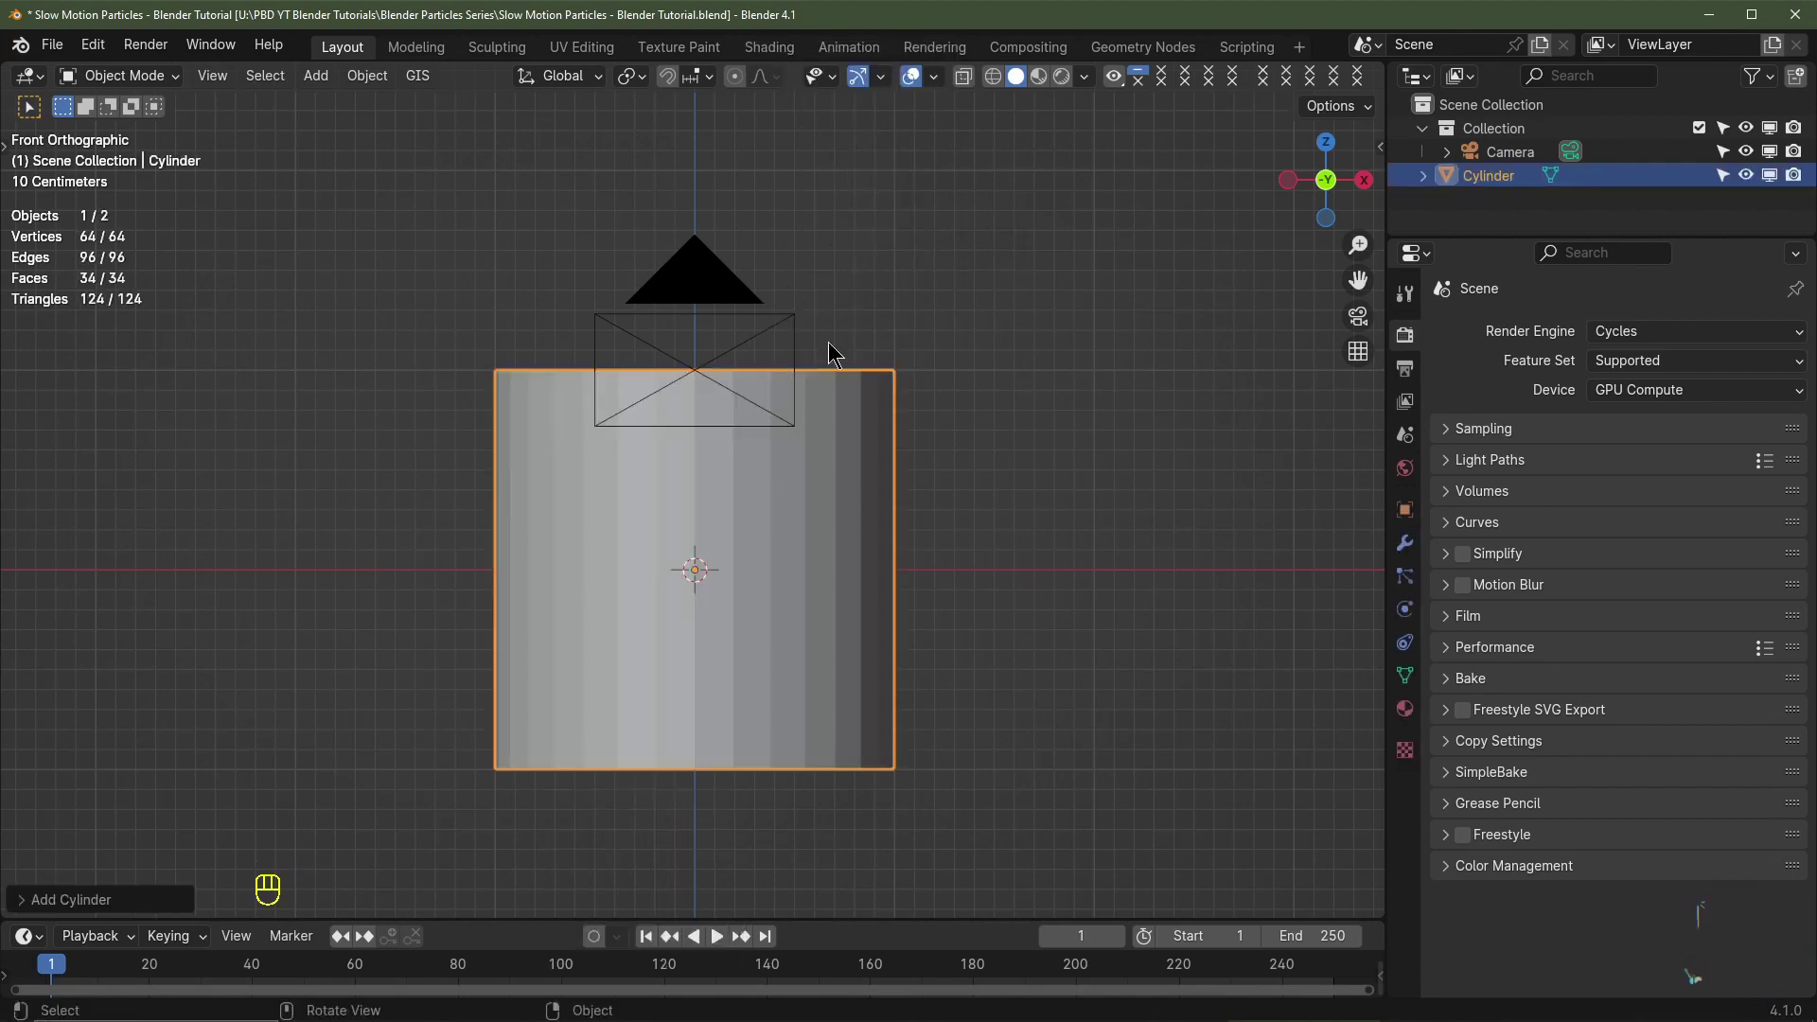
pyautogui.middleClick(863, 593)
pyautogui.scroll(-3)
# Step: Rotate the cylinder 90° around X and flatten it along Y to a thin disc
pyautogui.press('r')
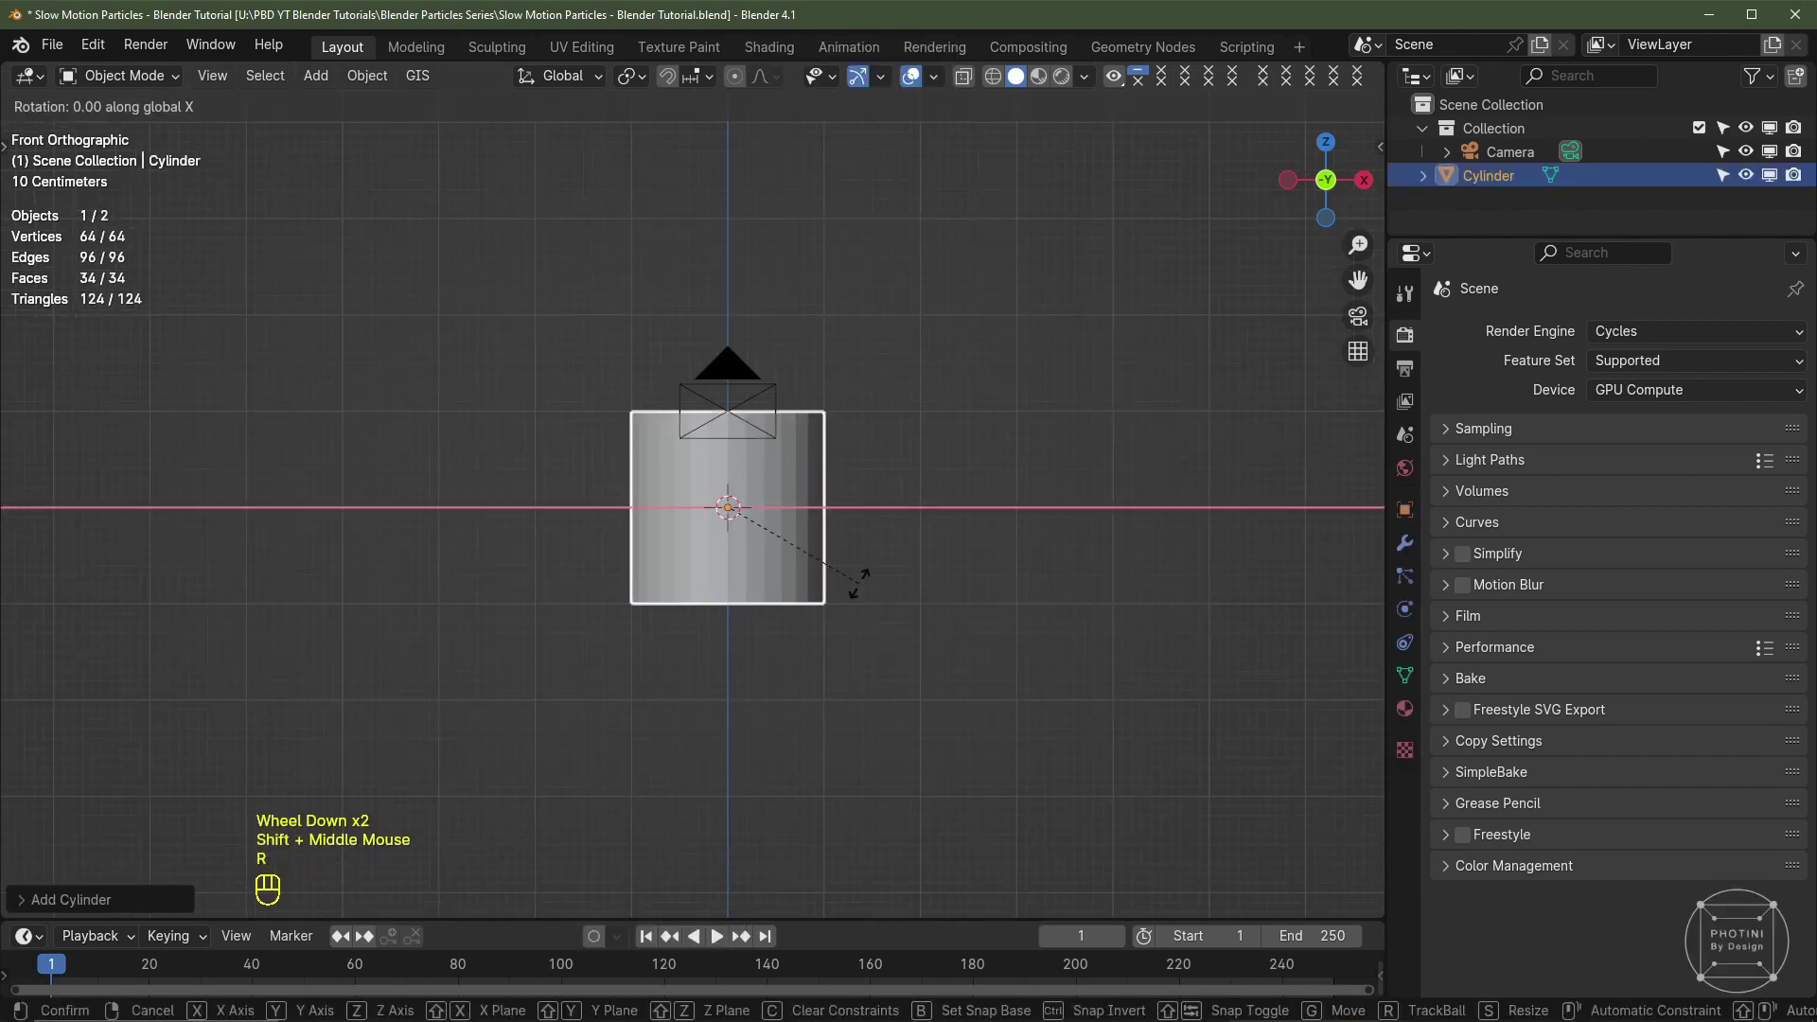
pyautogui.moveTo(753, 657); pyautogui.dragTo(849, 646)
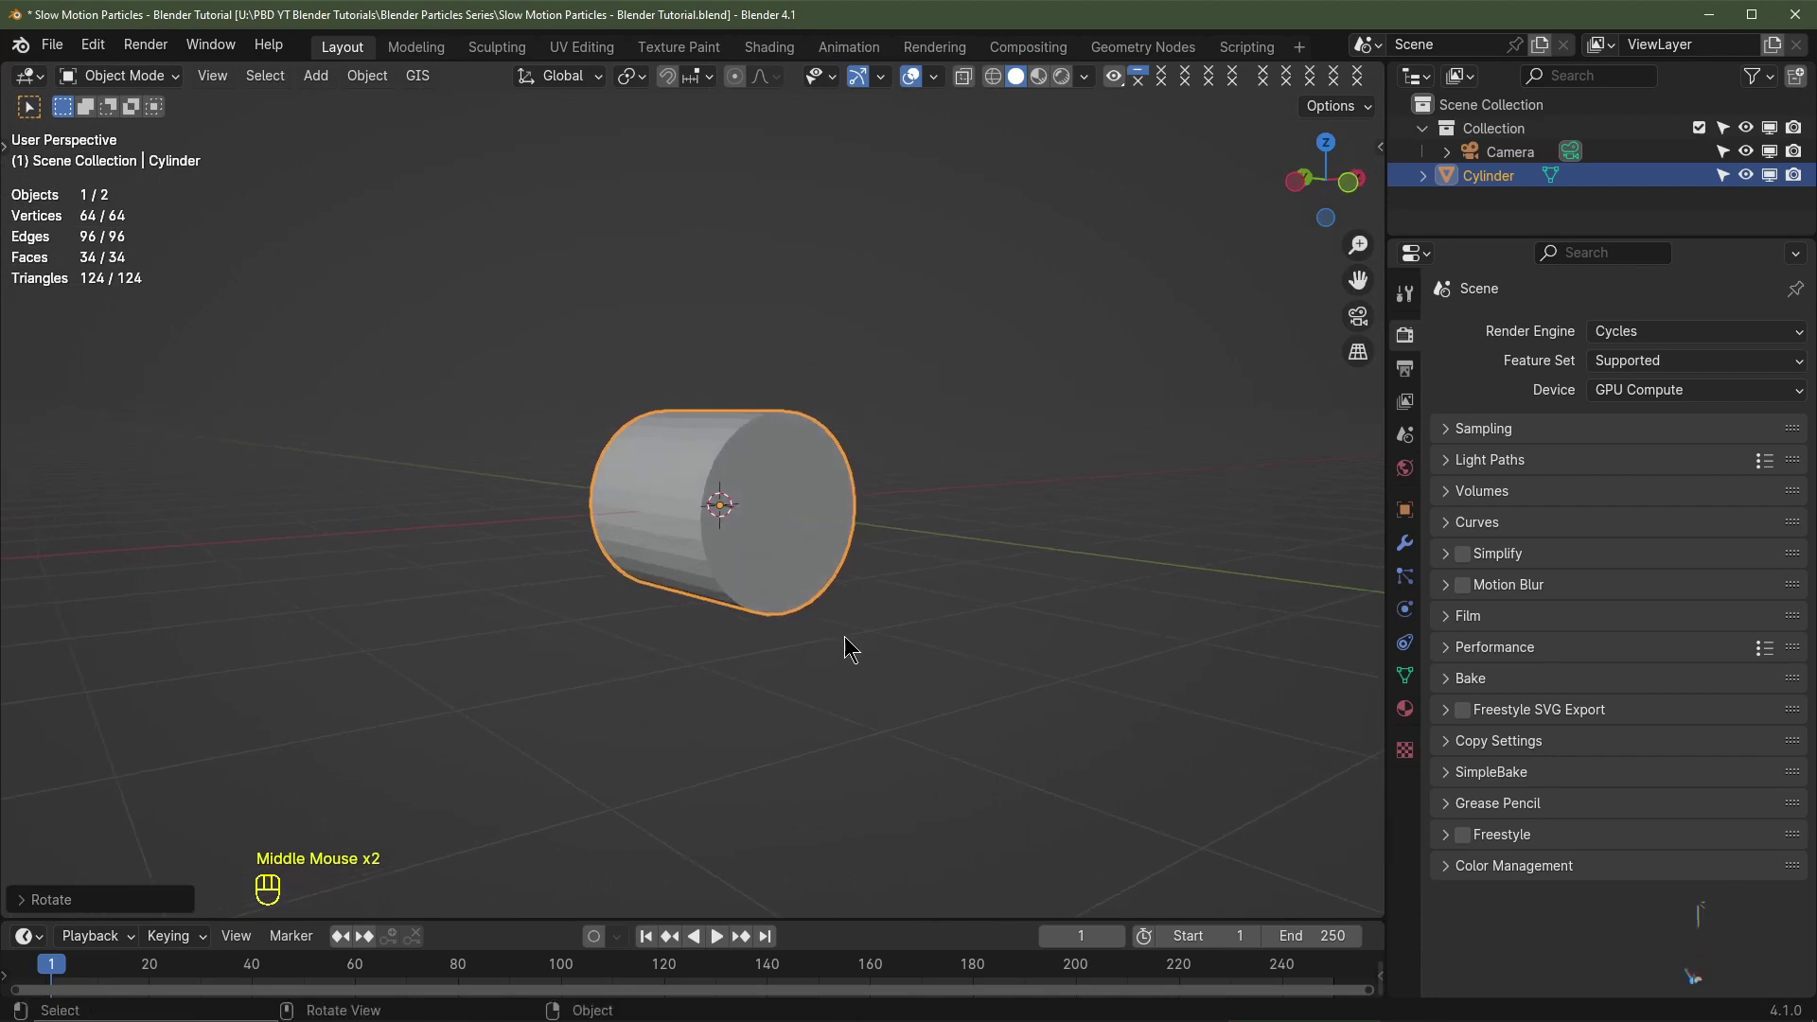
pyautogui.middleClick(814, 654)
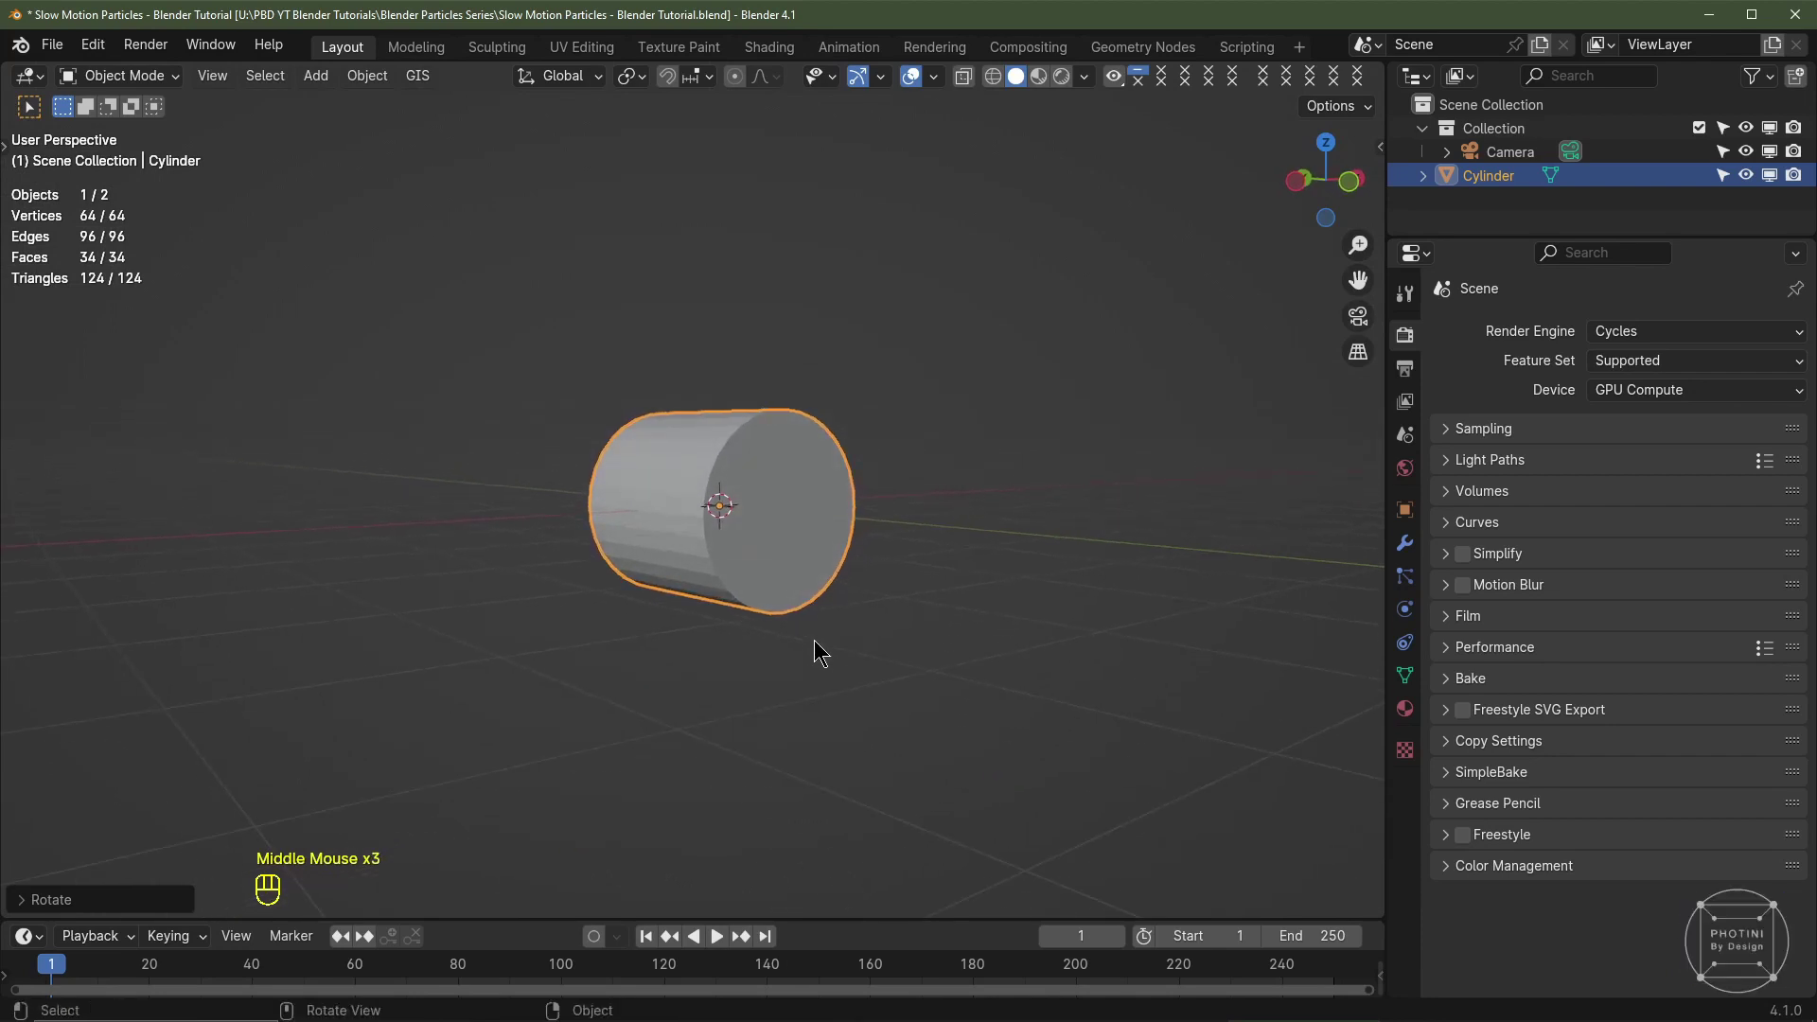
pyautogui.press('s')
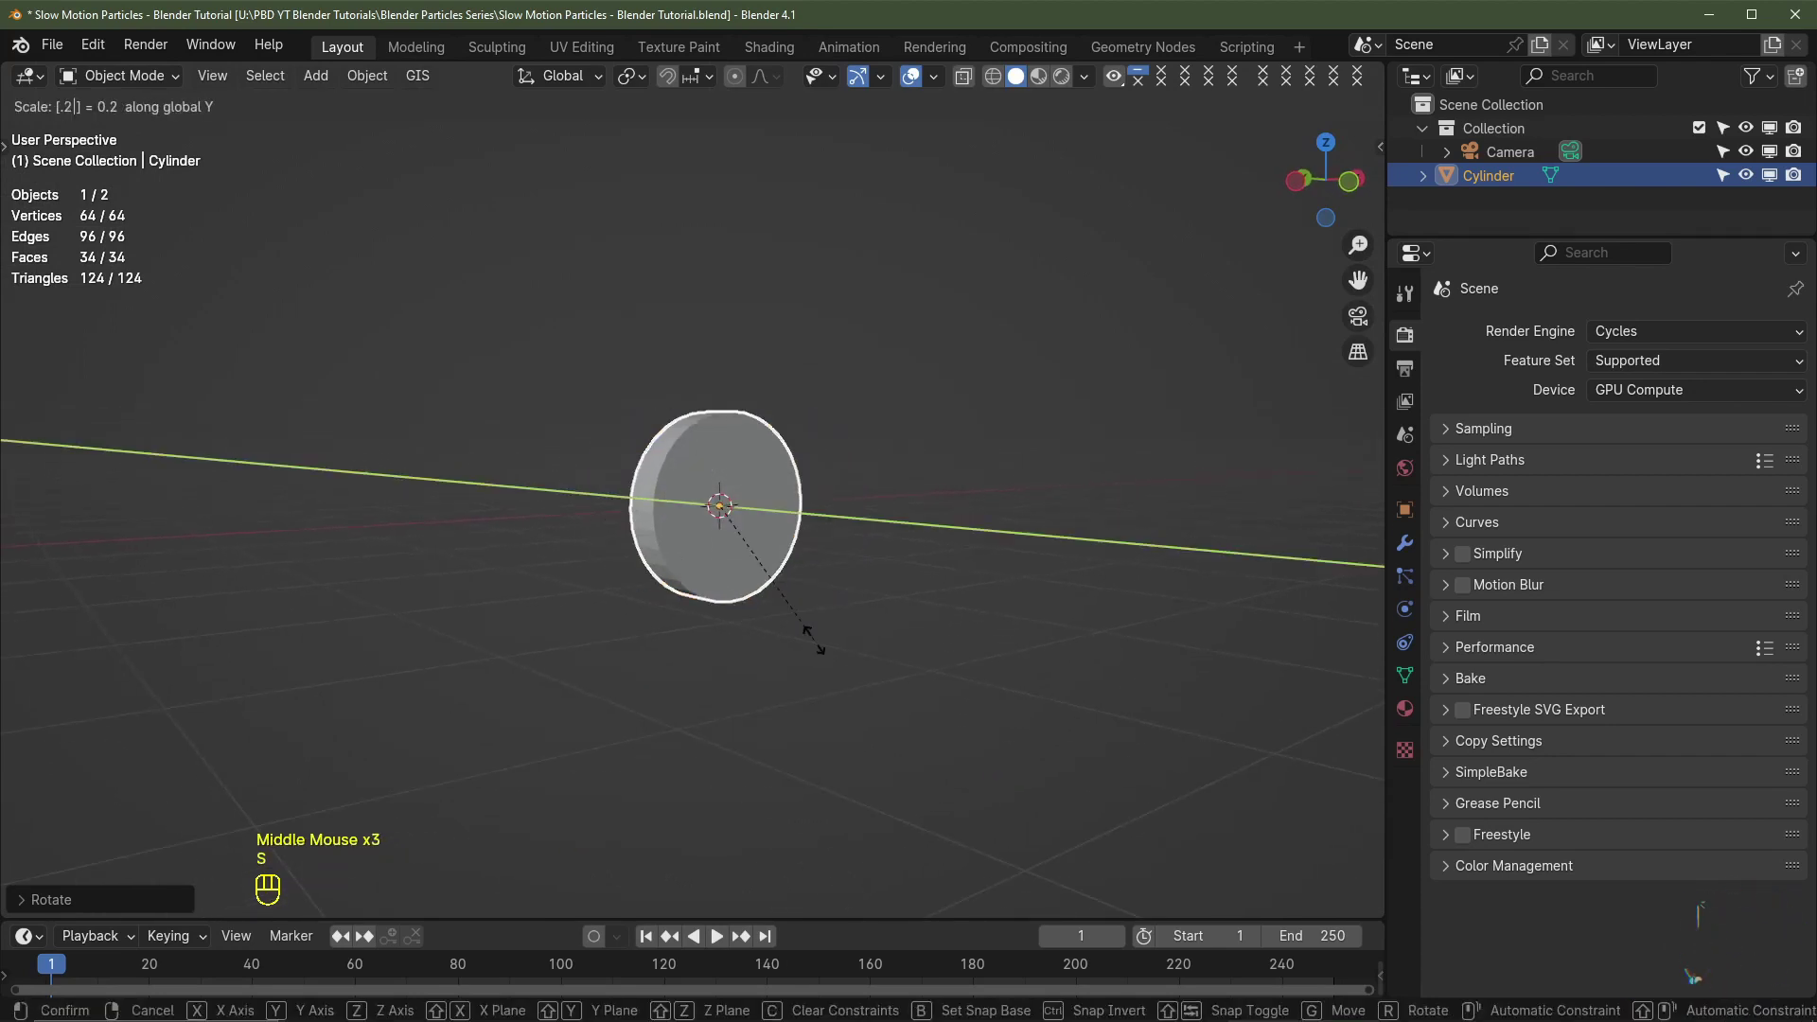
pyautogui.moveTo(837, 650); pyautogui.dragTo(795, 644)
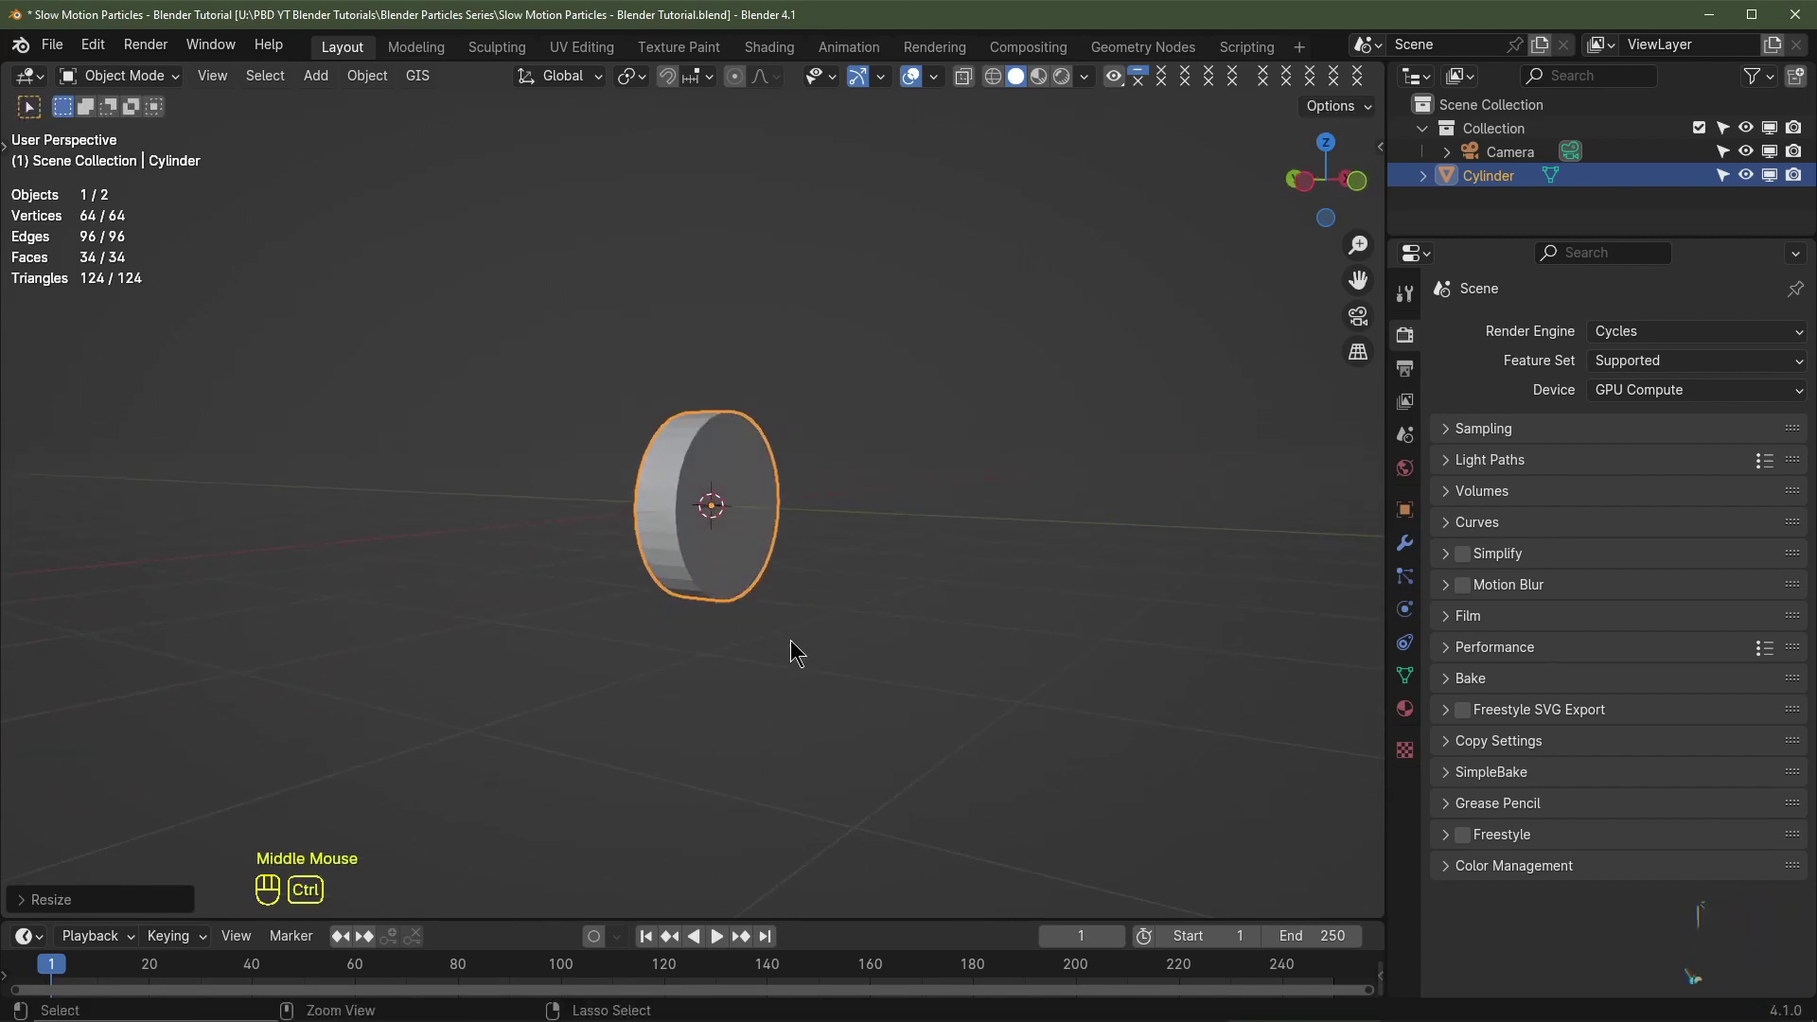
# Step: Apply rotation and scale, switch to front view and enable X-ray for selection
pyautogui.press('ctrl+a')
pyautogui.press('KP_1')
pyautogui.middleClick(914, 597)
pyautogui.press('KP_1')
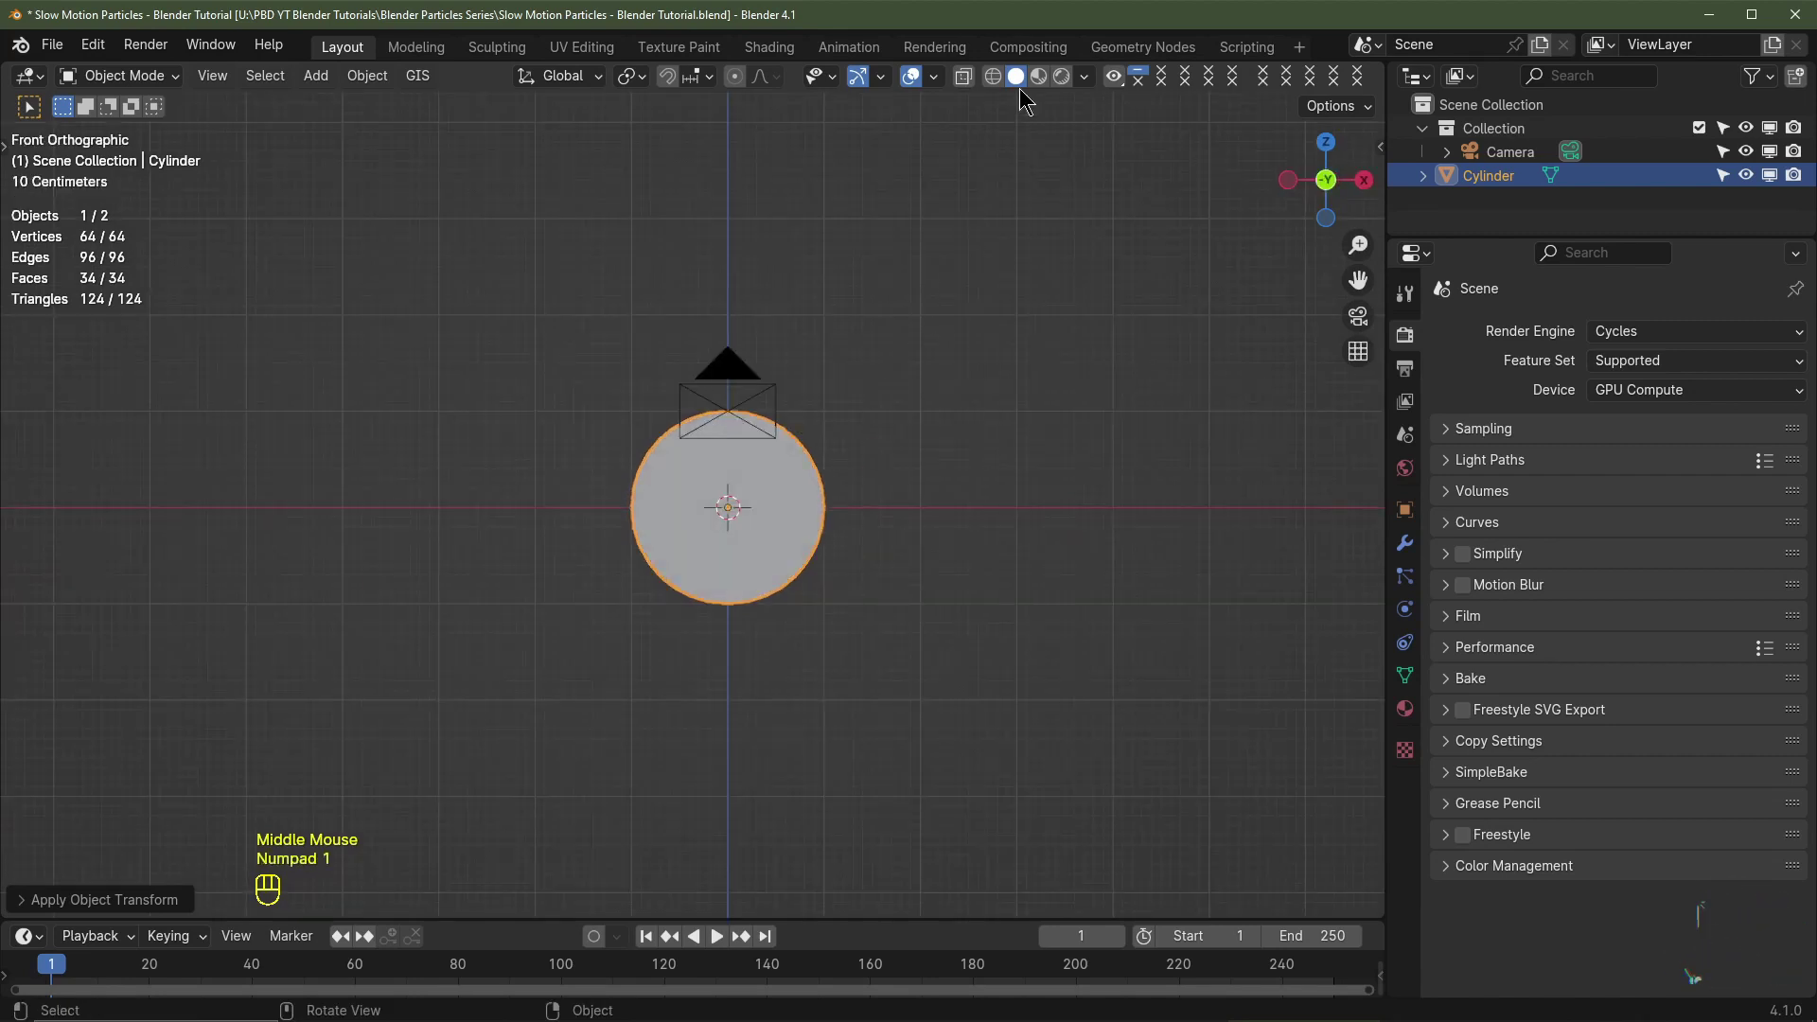
pyautogui.click(969, 78)
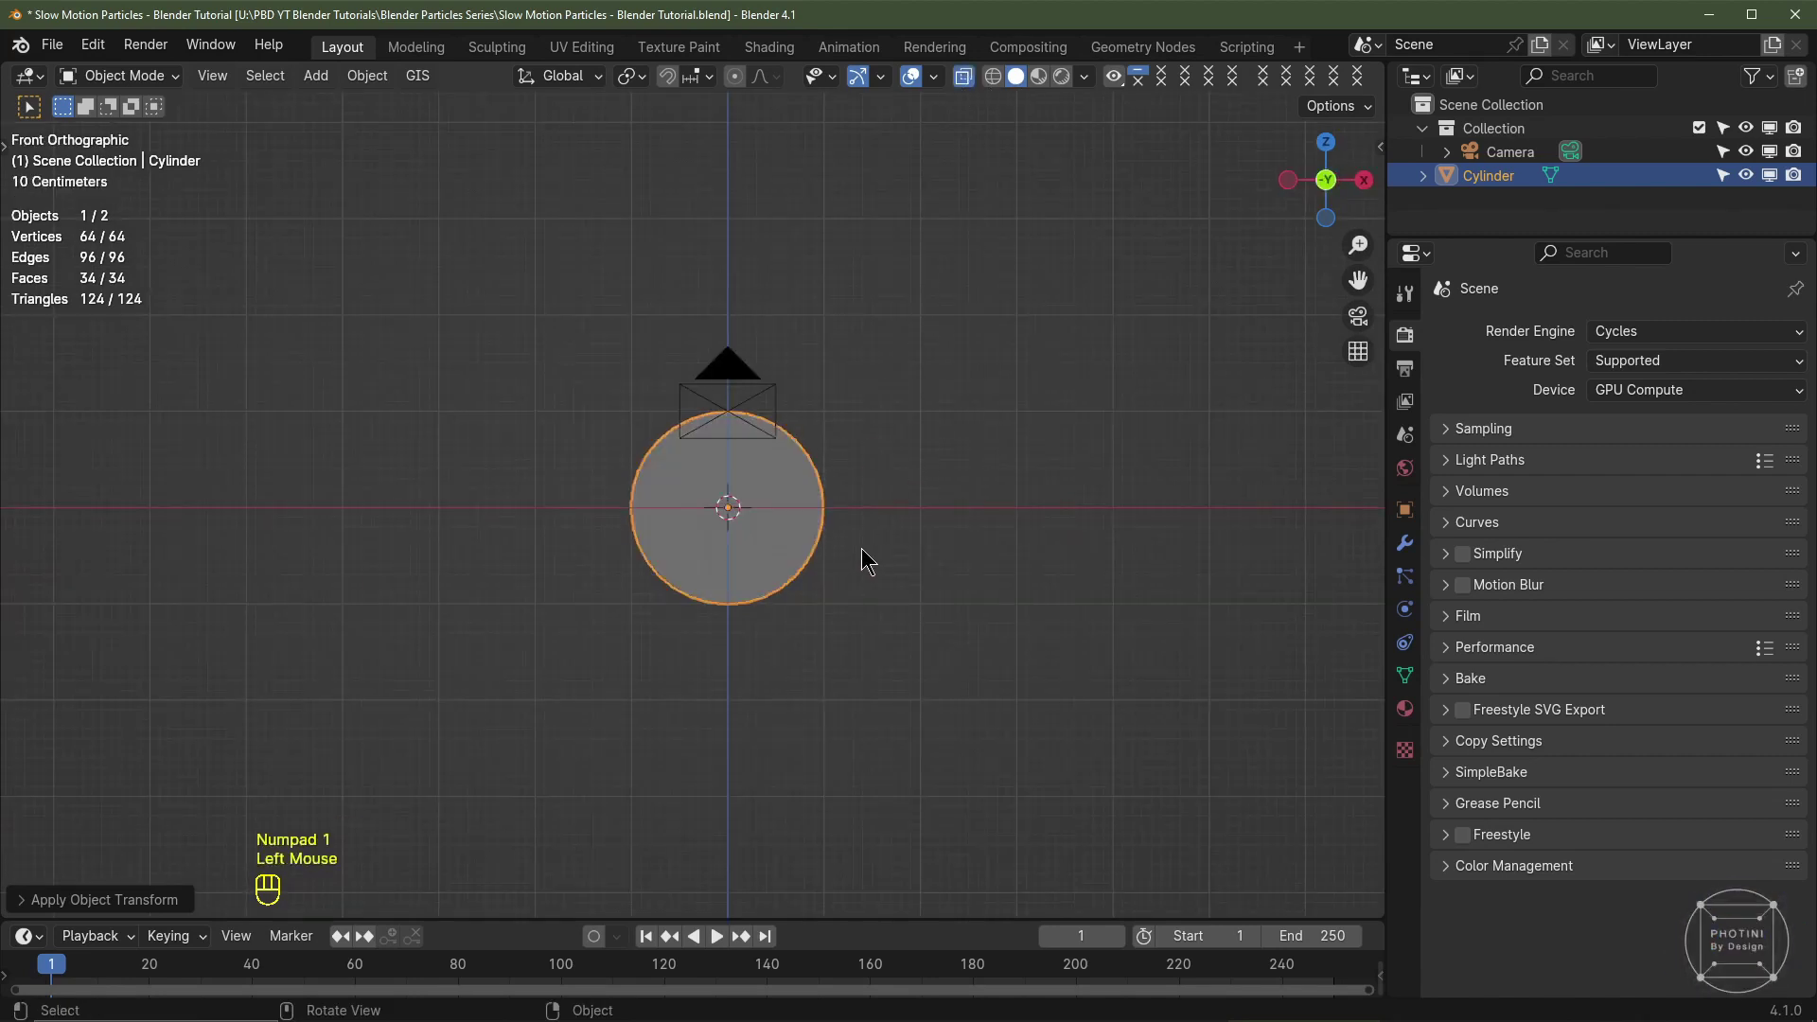
# Step: Delete every vertex except the lower-left rim, leaving a short curved strip
pyautogui.press('Tab')
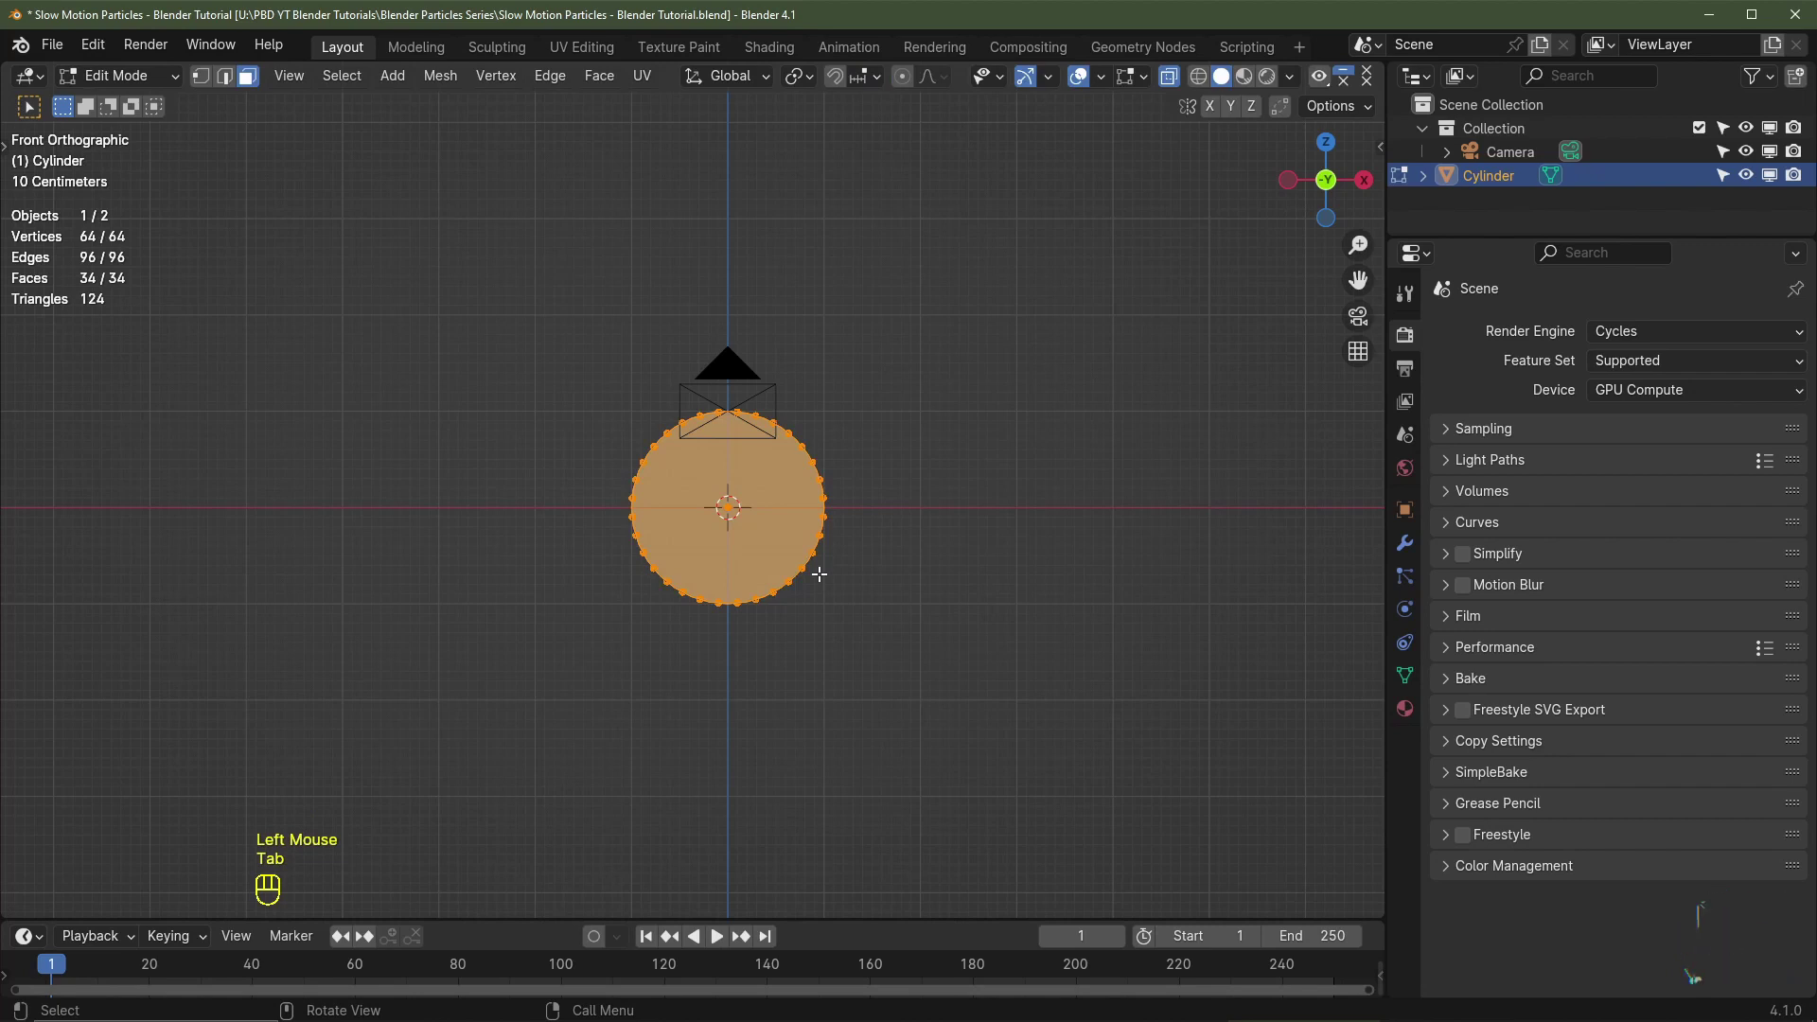
pyautogui.press('1')
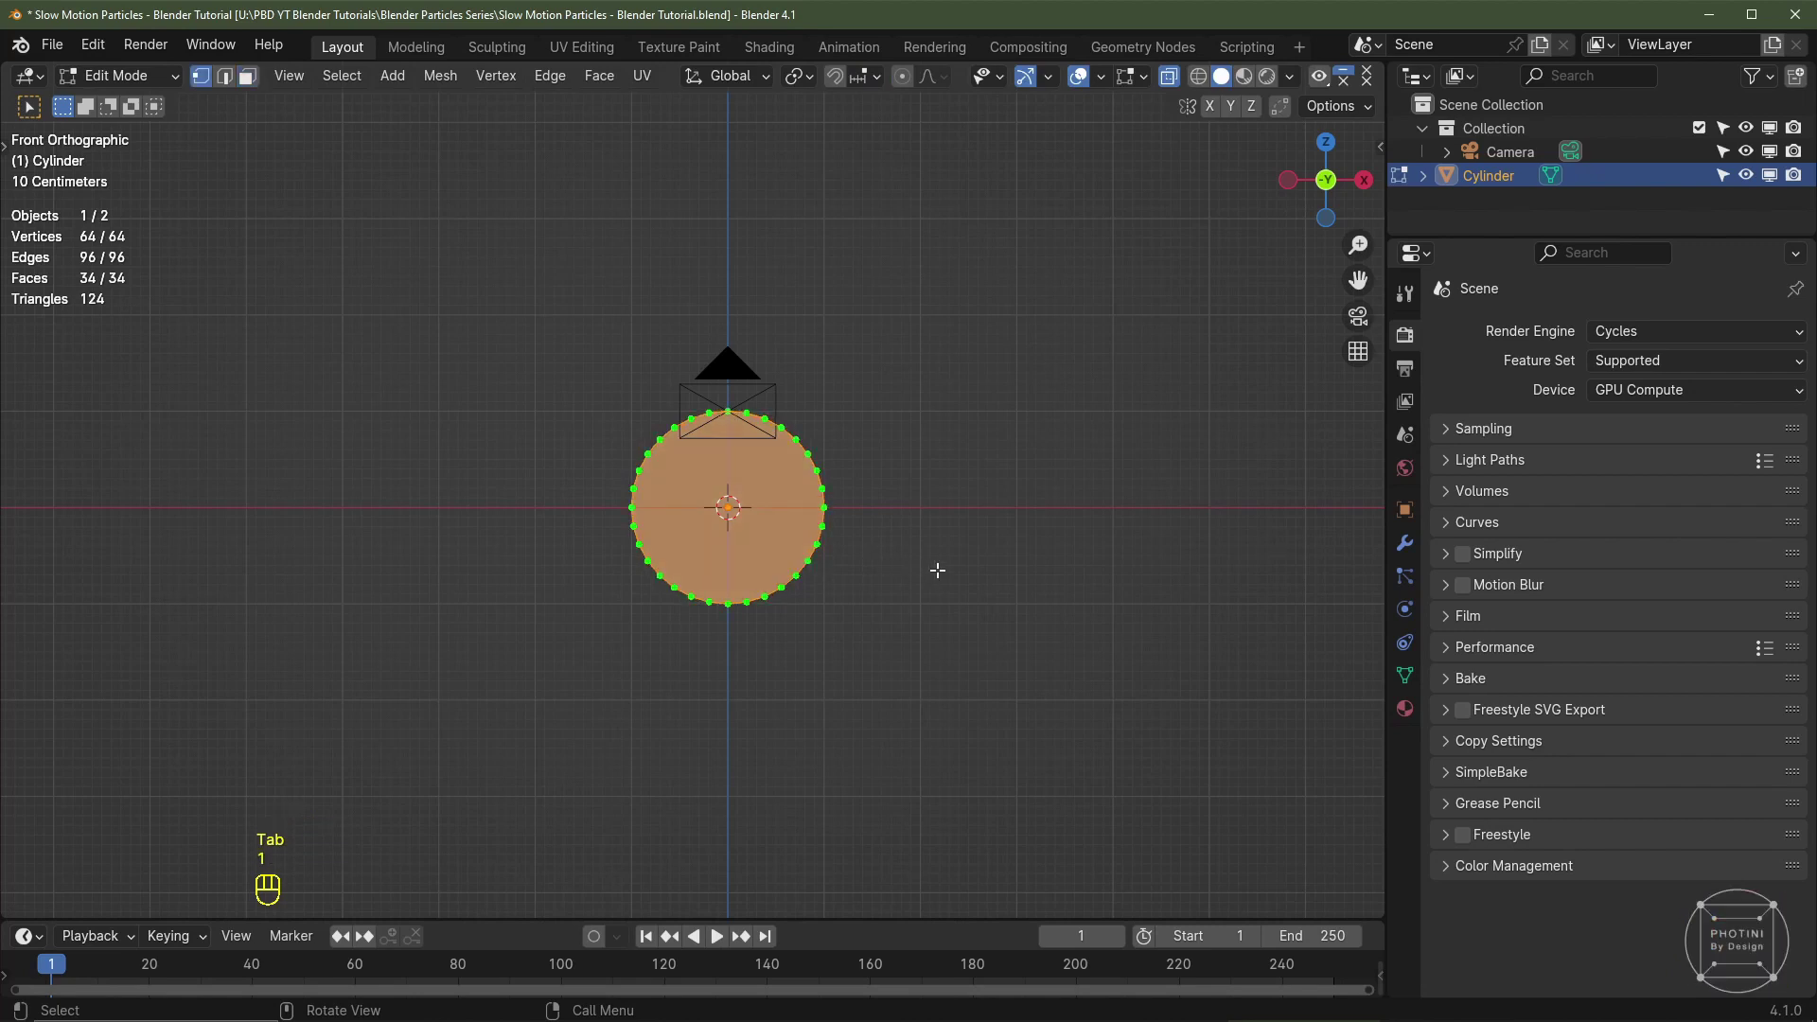
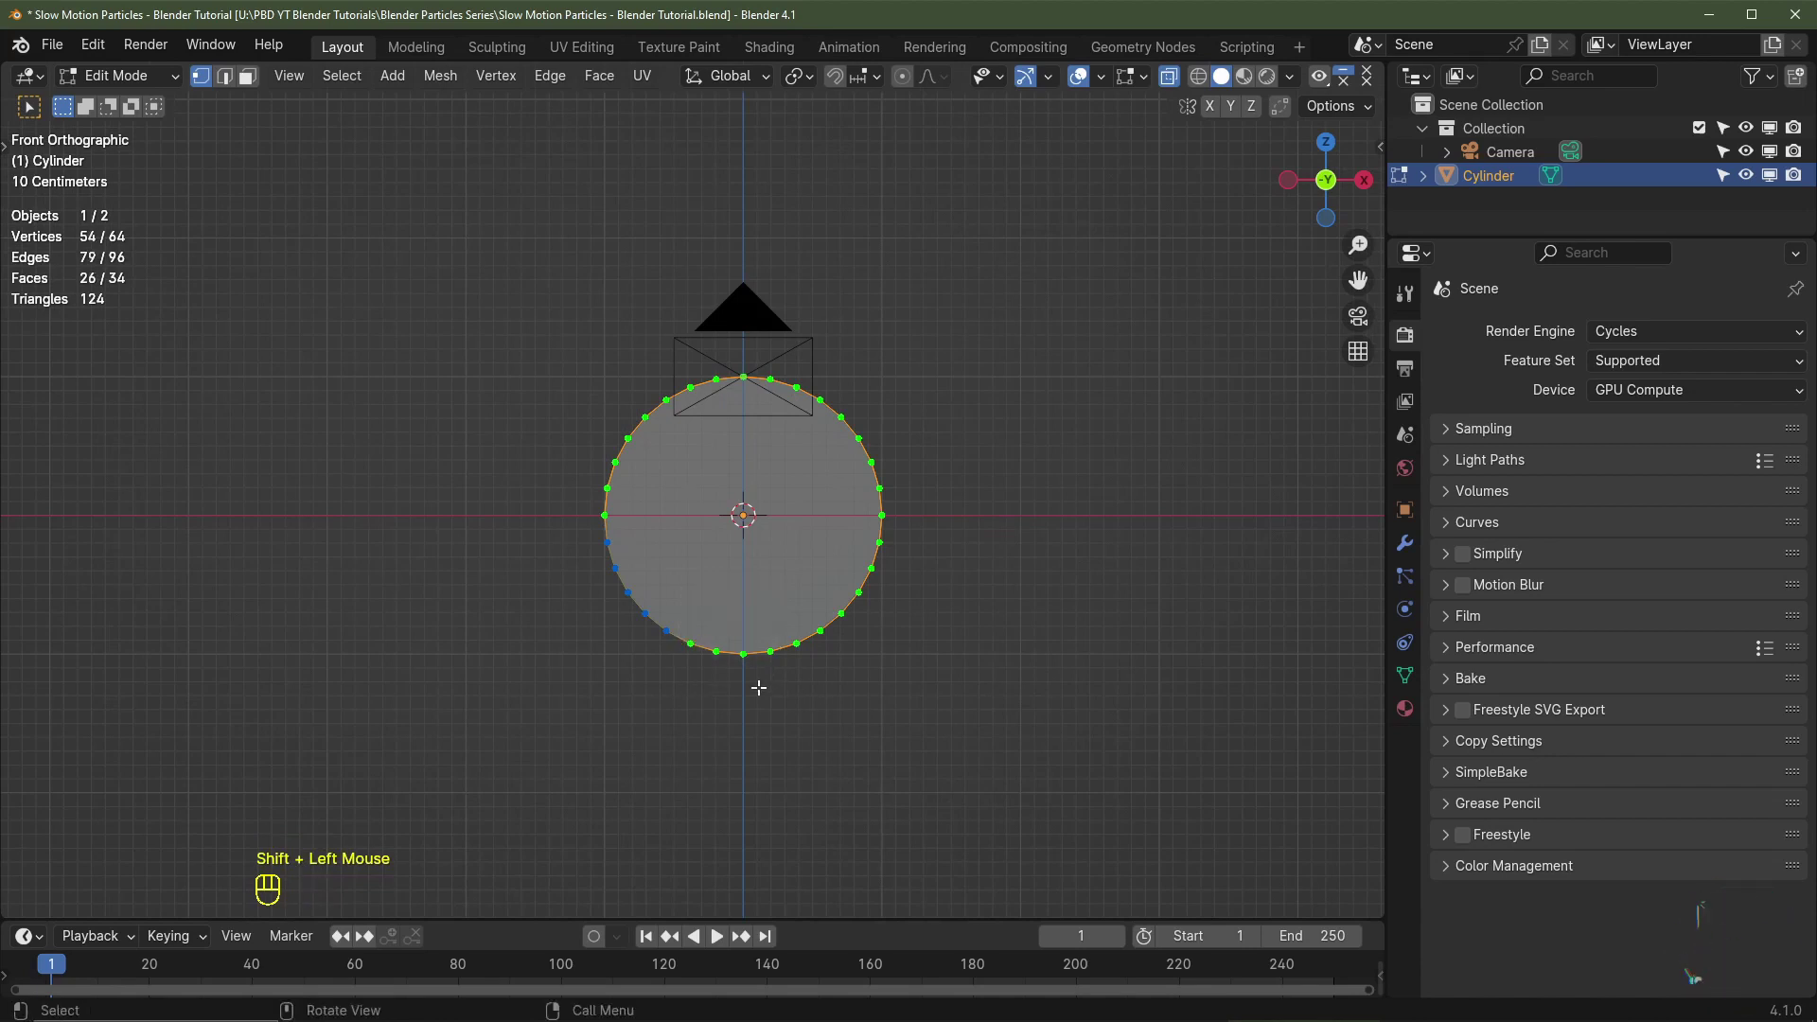
pyautogui.press('x')
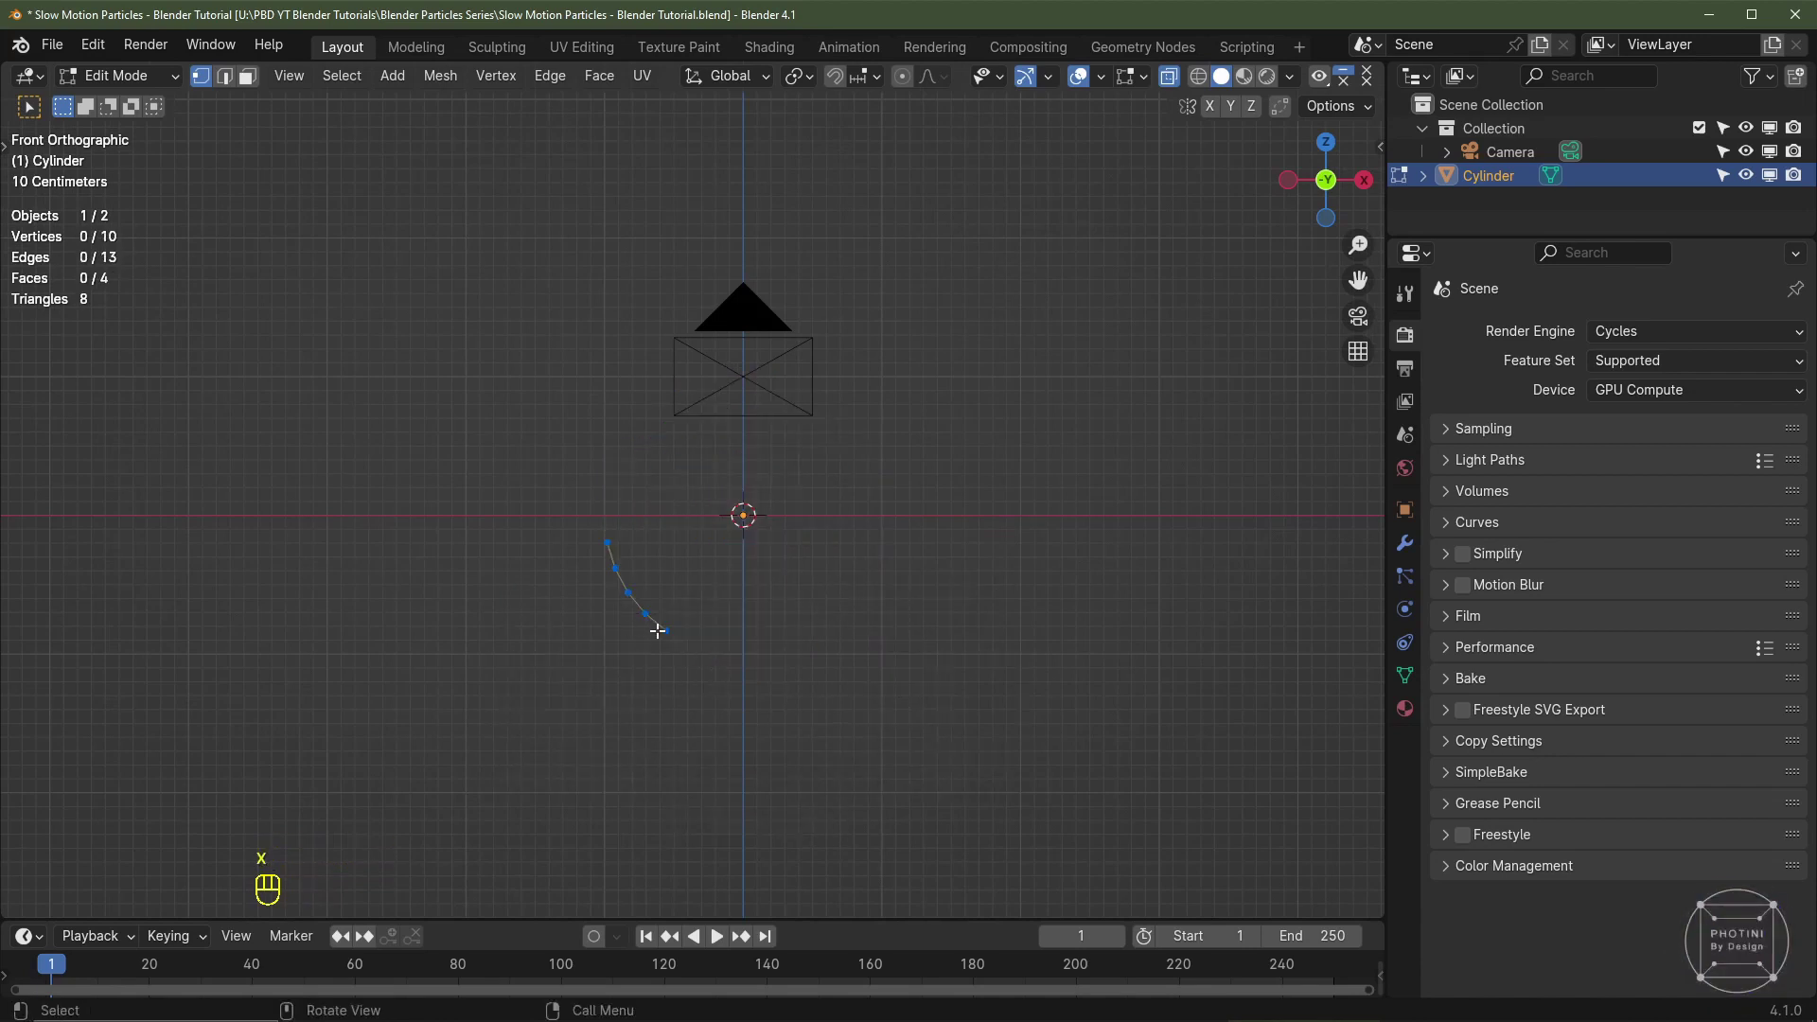
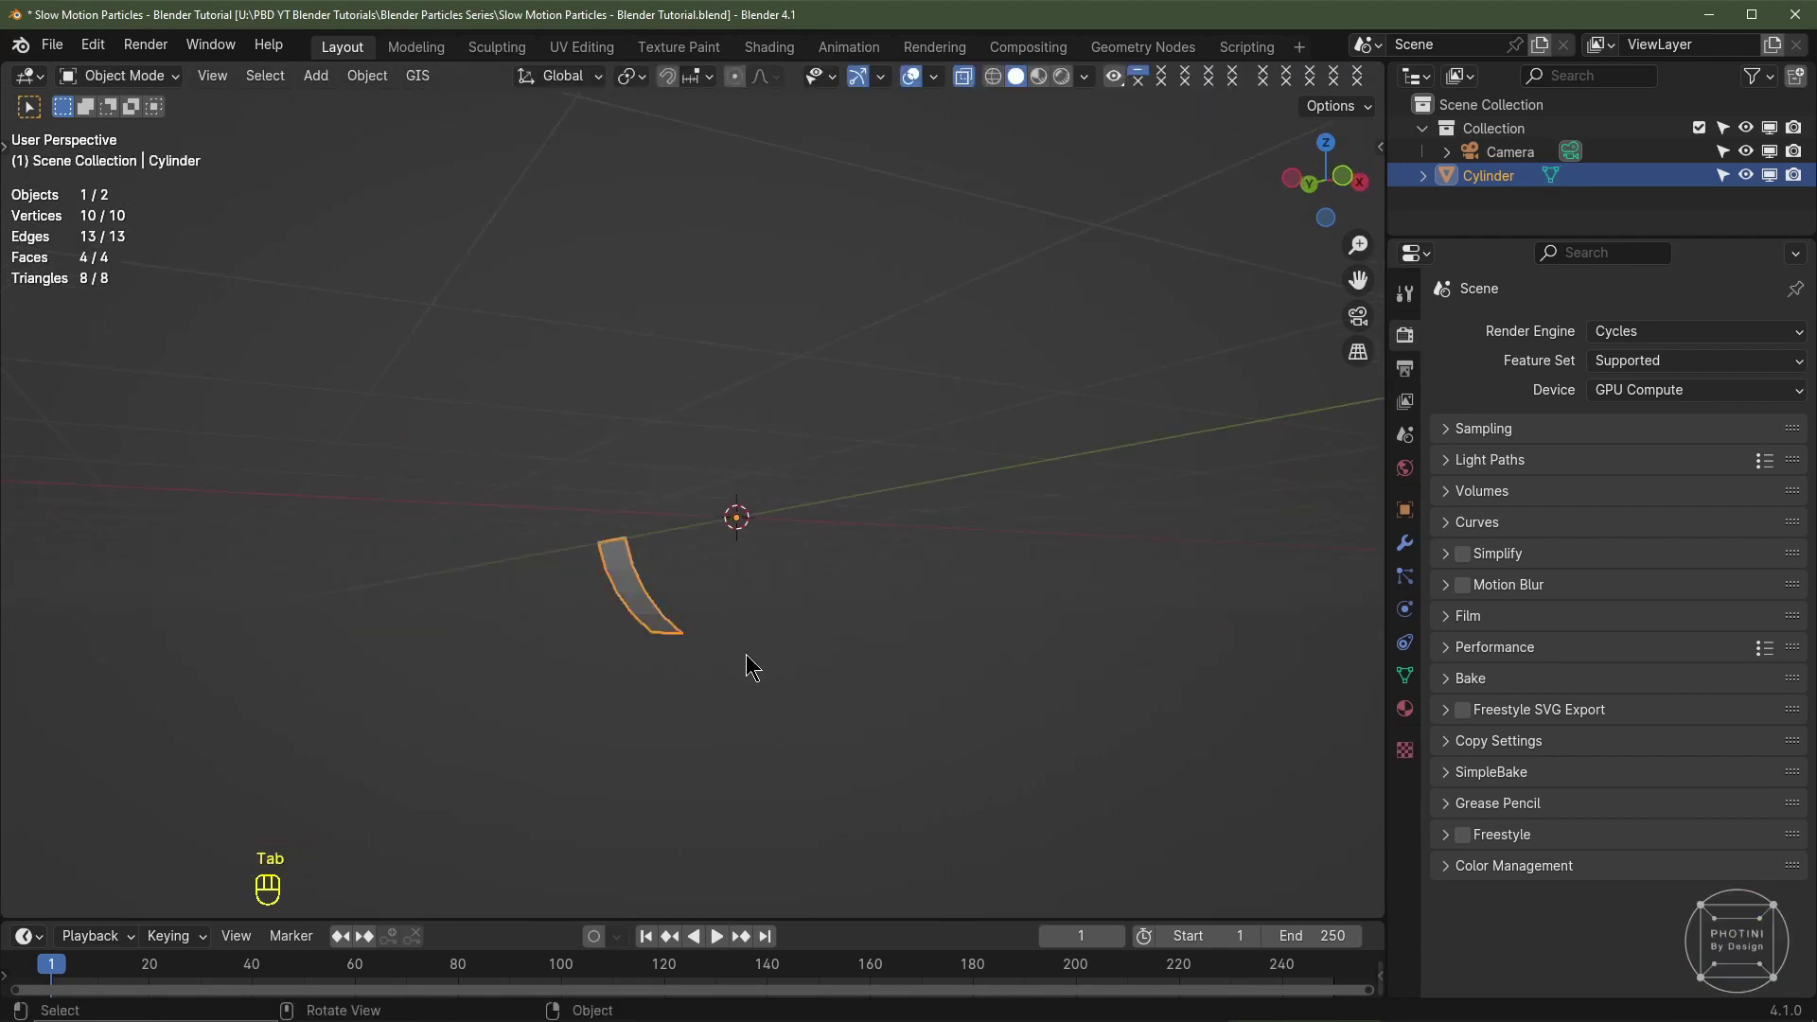
# Step: Add a Subdivision modifier to the strip and bevel its middle edge loop for an even rounded shape
pyautogui.press('ctrl+2')
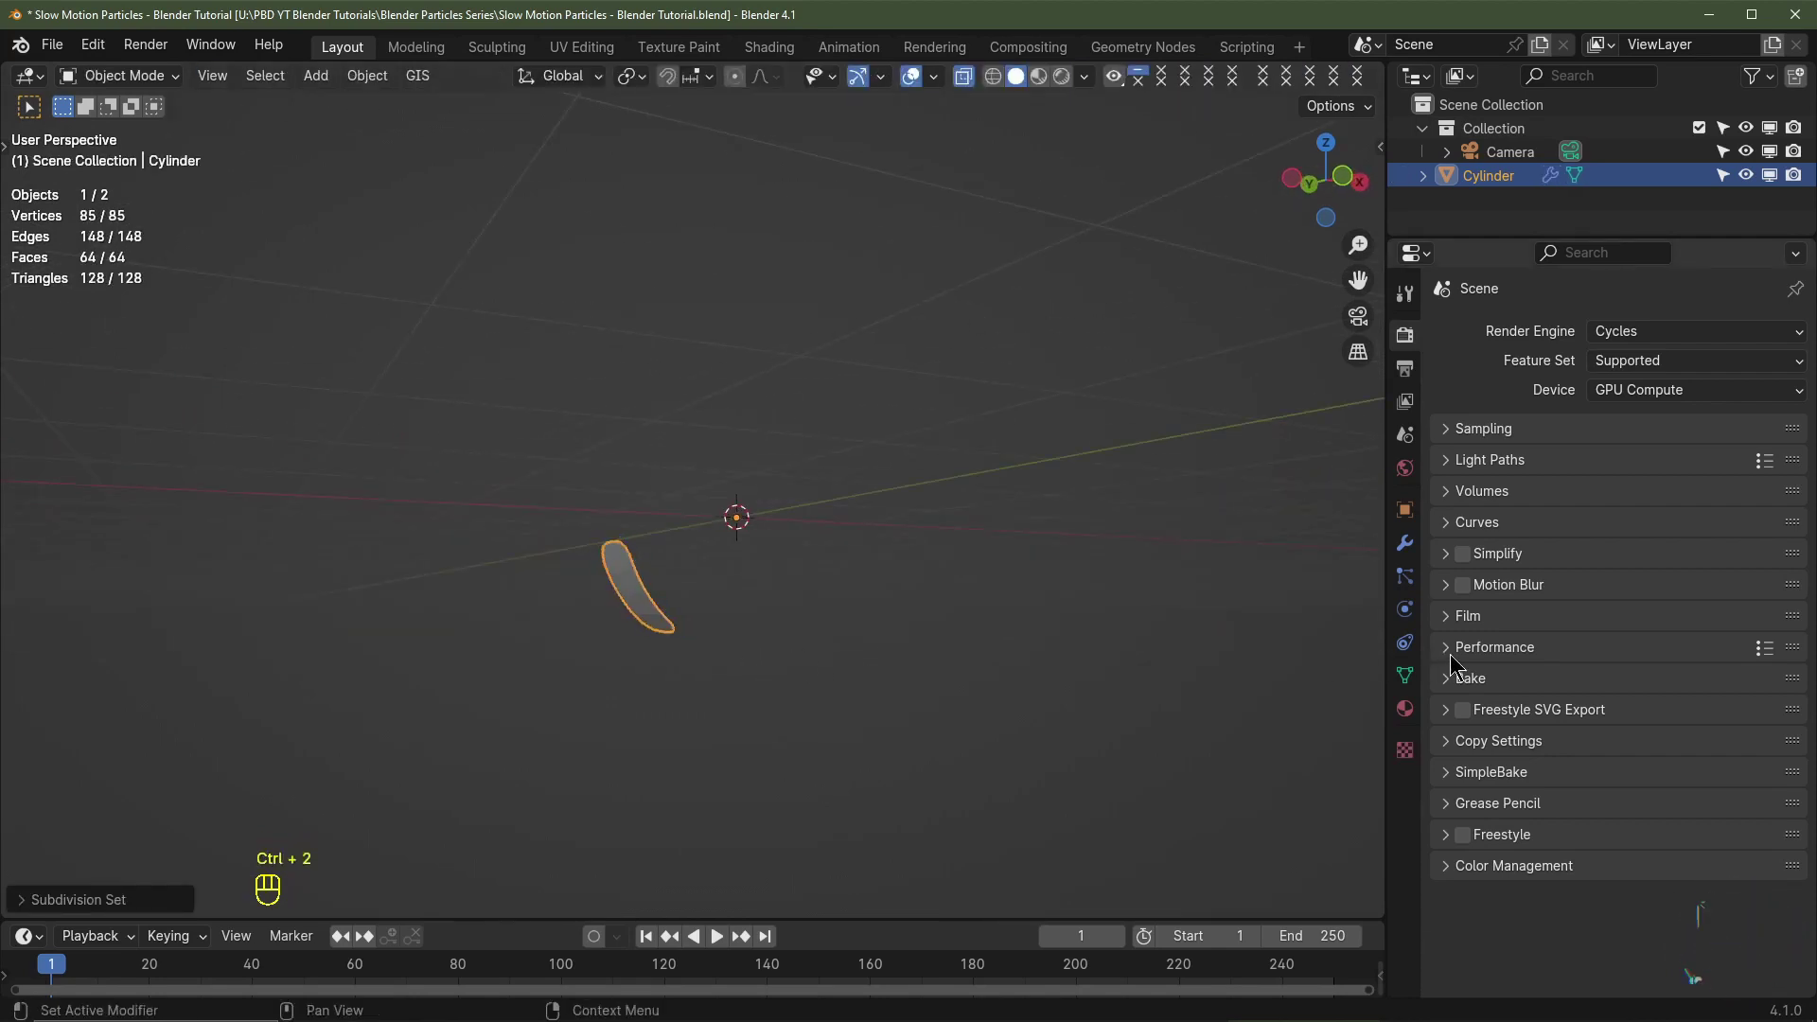
pyautogui.click(1414, 548)
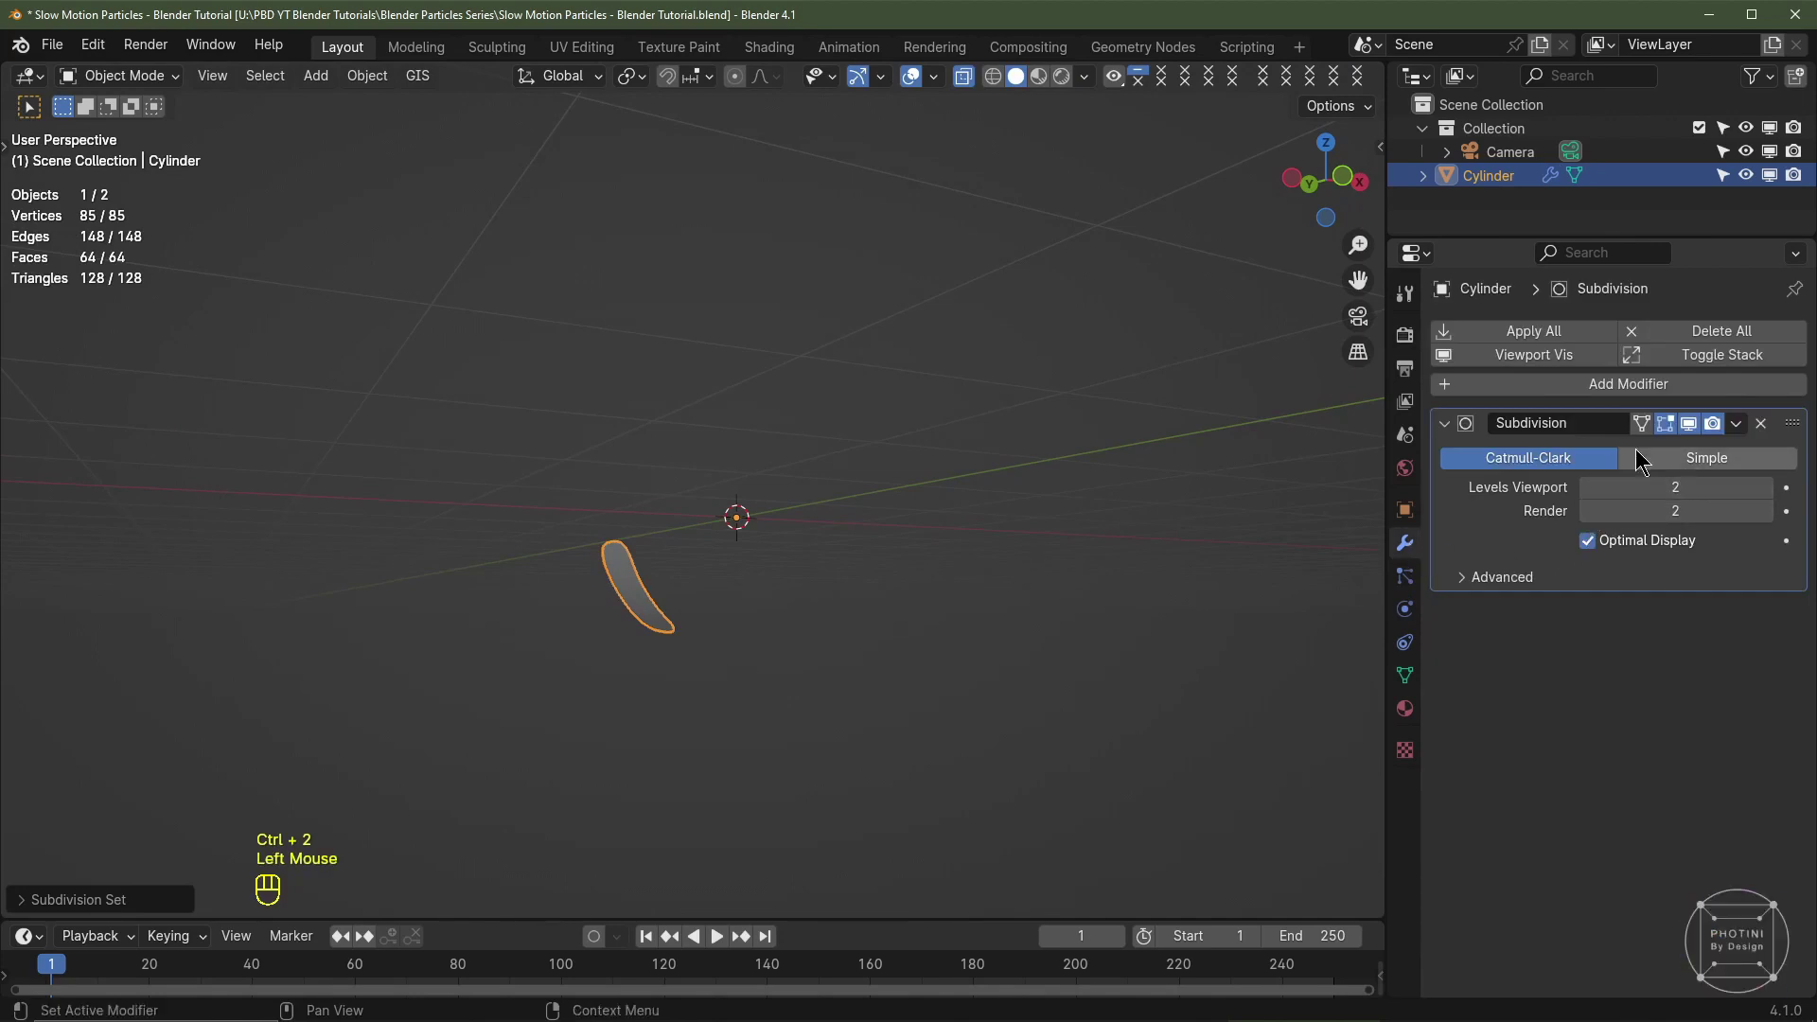
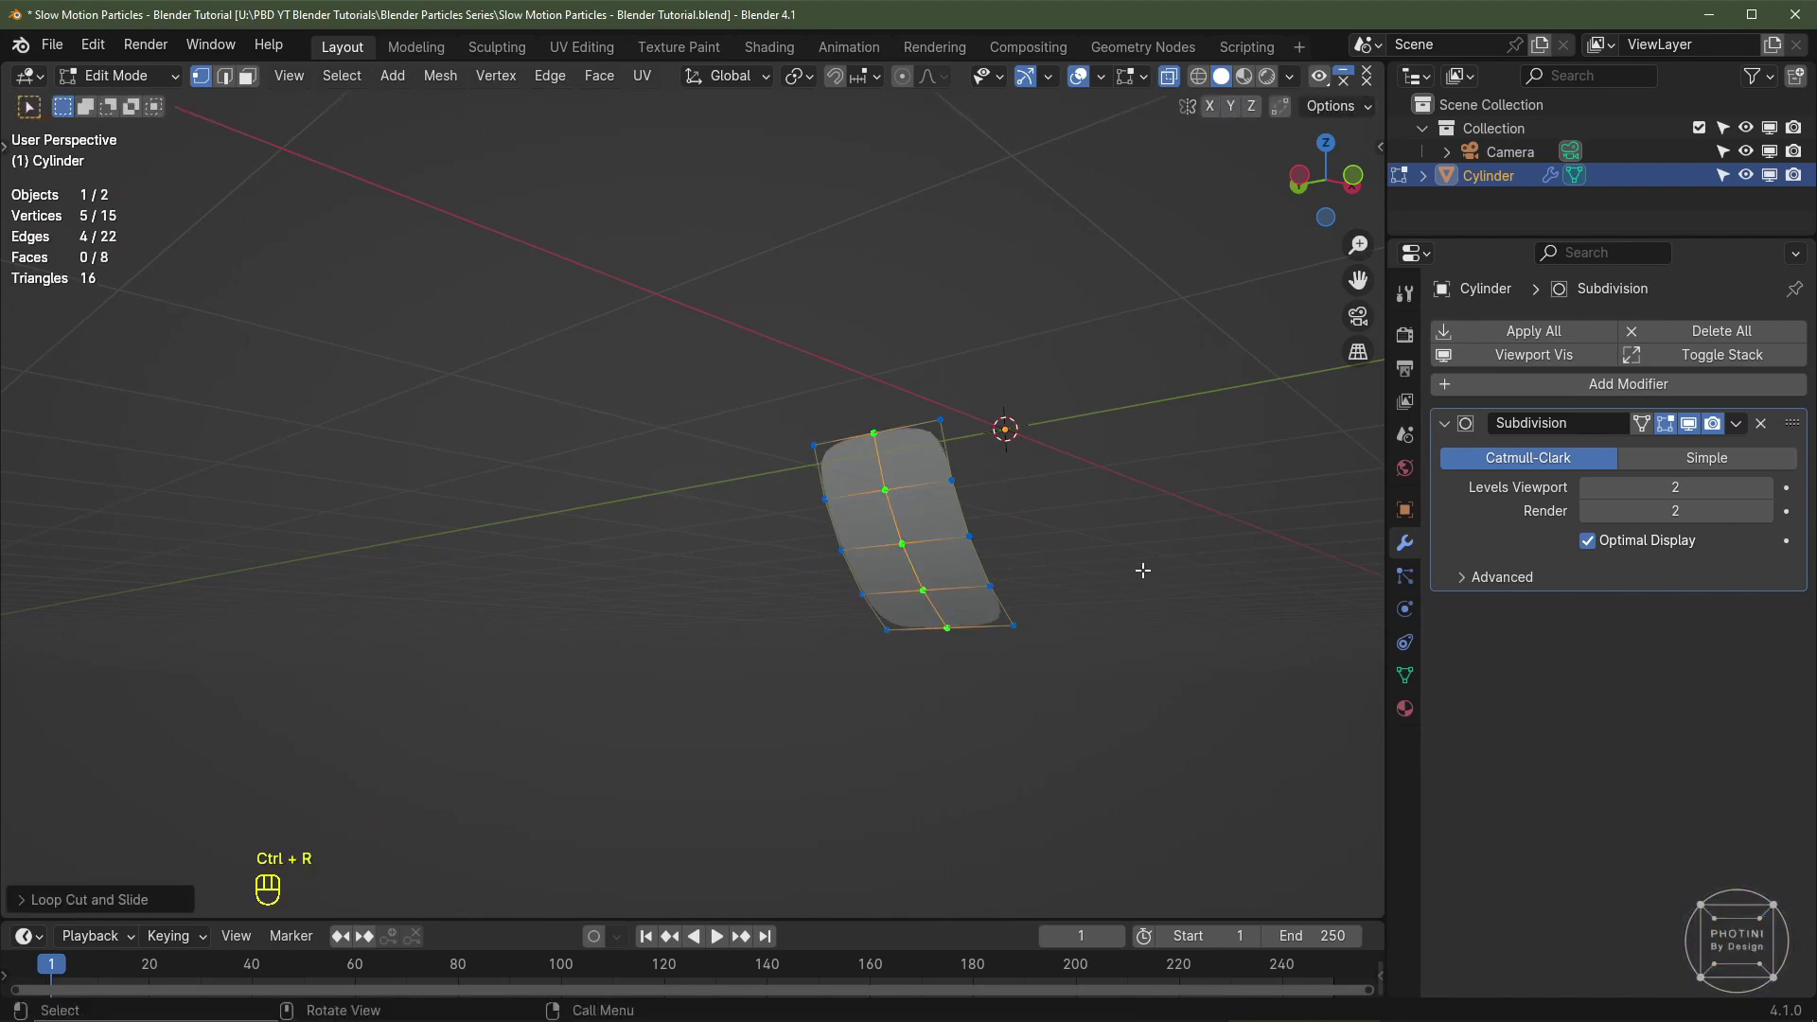
pyautogui.press('ctrl+b')
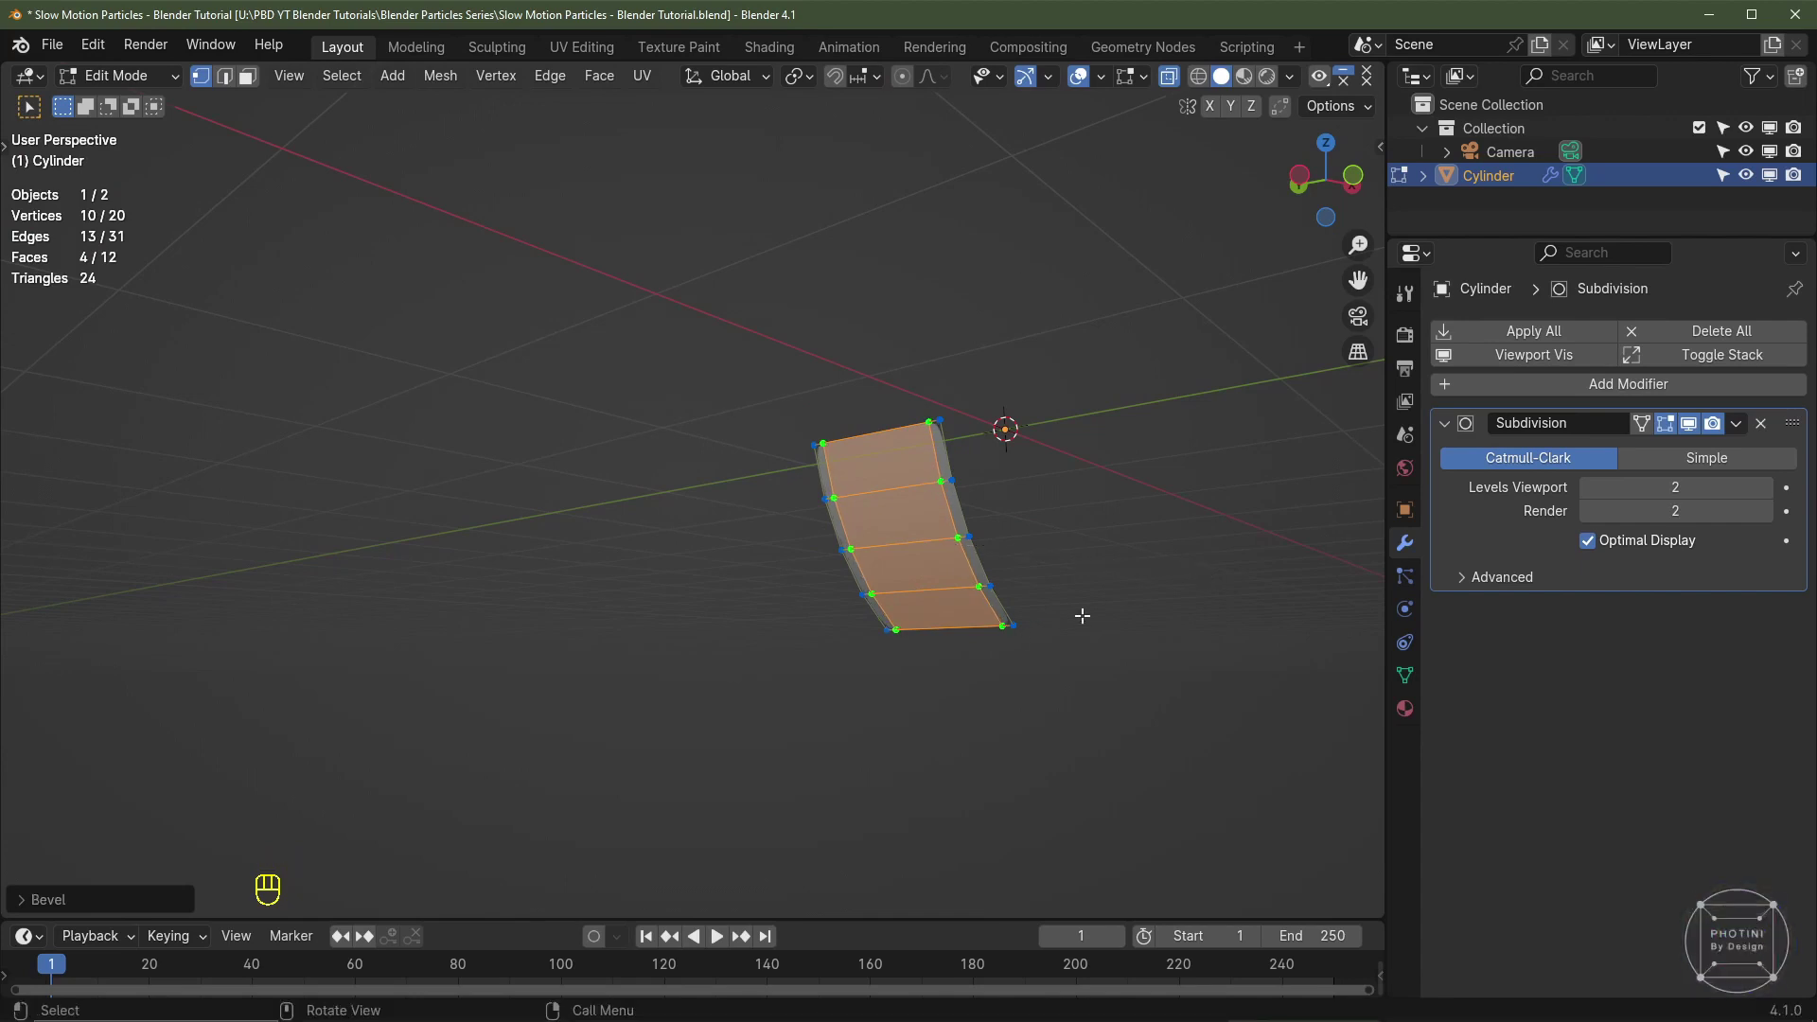
pyautogui.press('Tab')
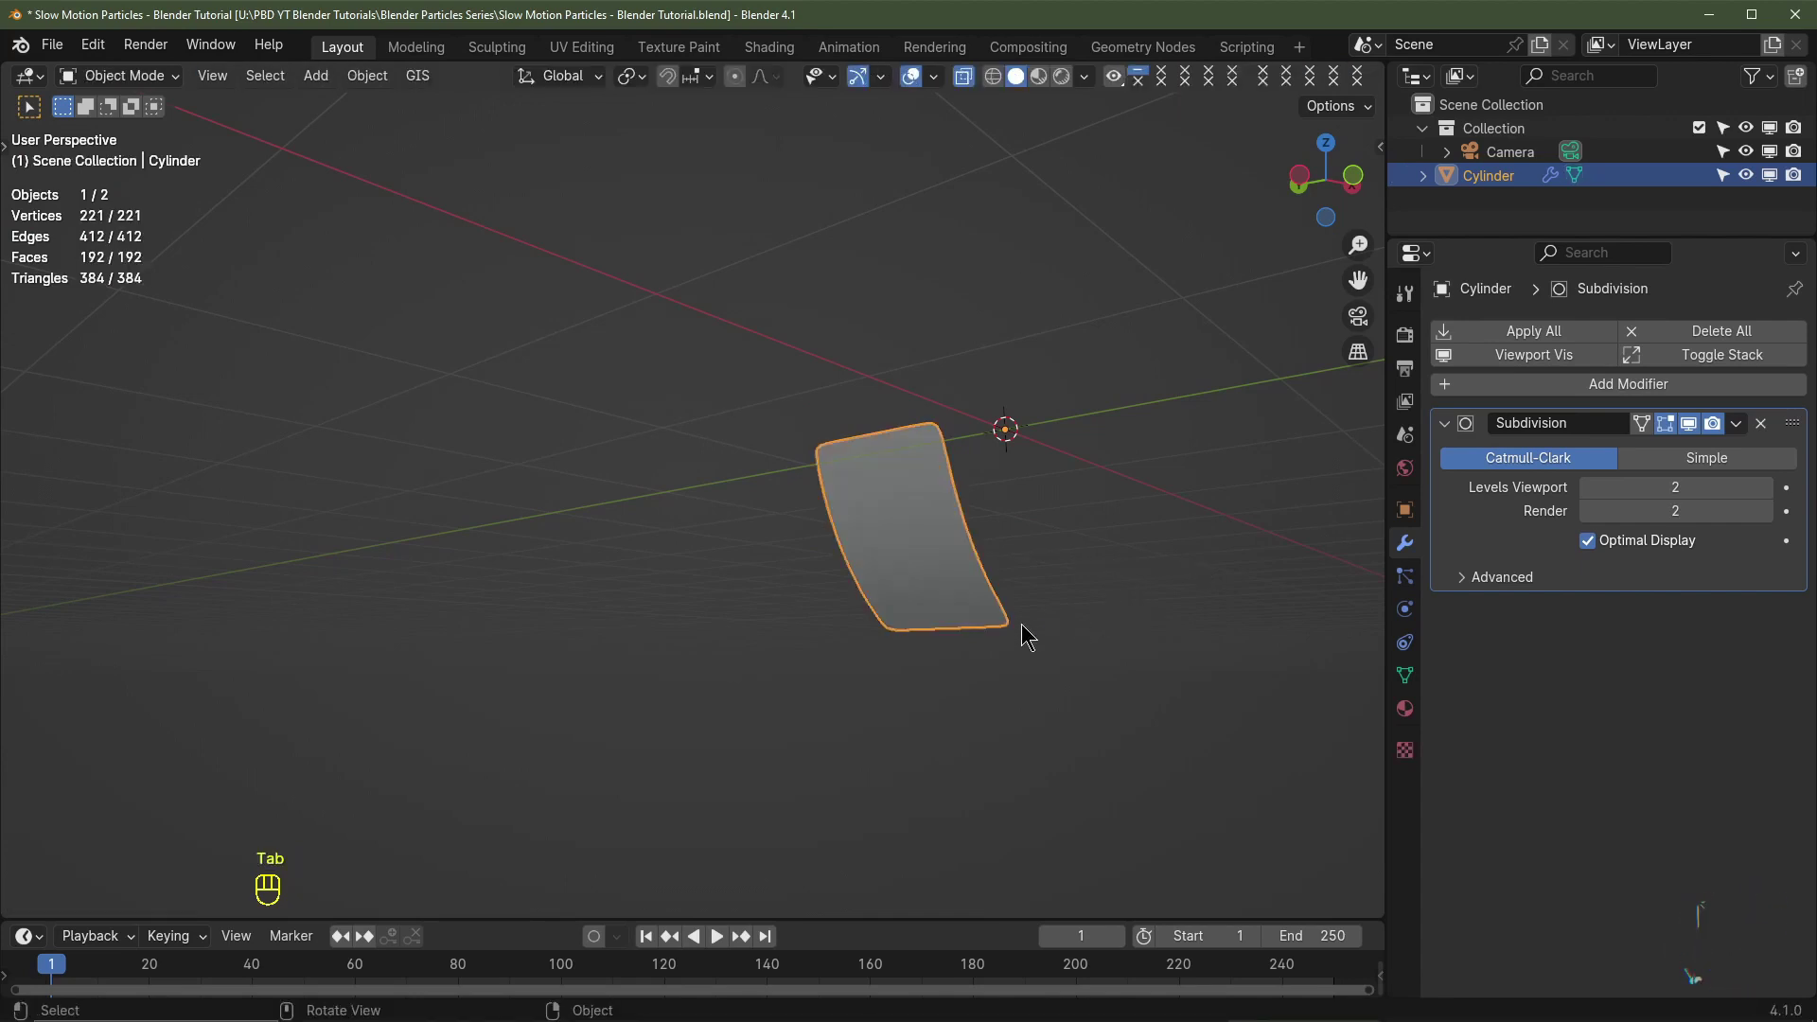
pyautogui.press('KP_1')
# Step: Scale the curved strip down to a small size and apply its scale
pyautogui.scroll(-3)
pyautogui.middleClick(971, 694)
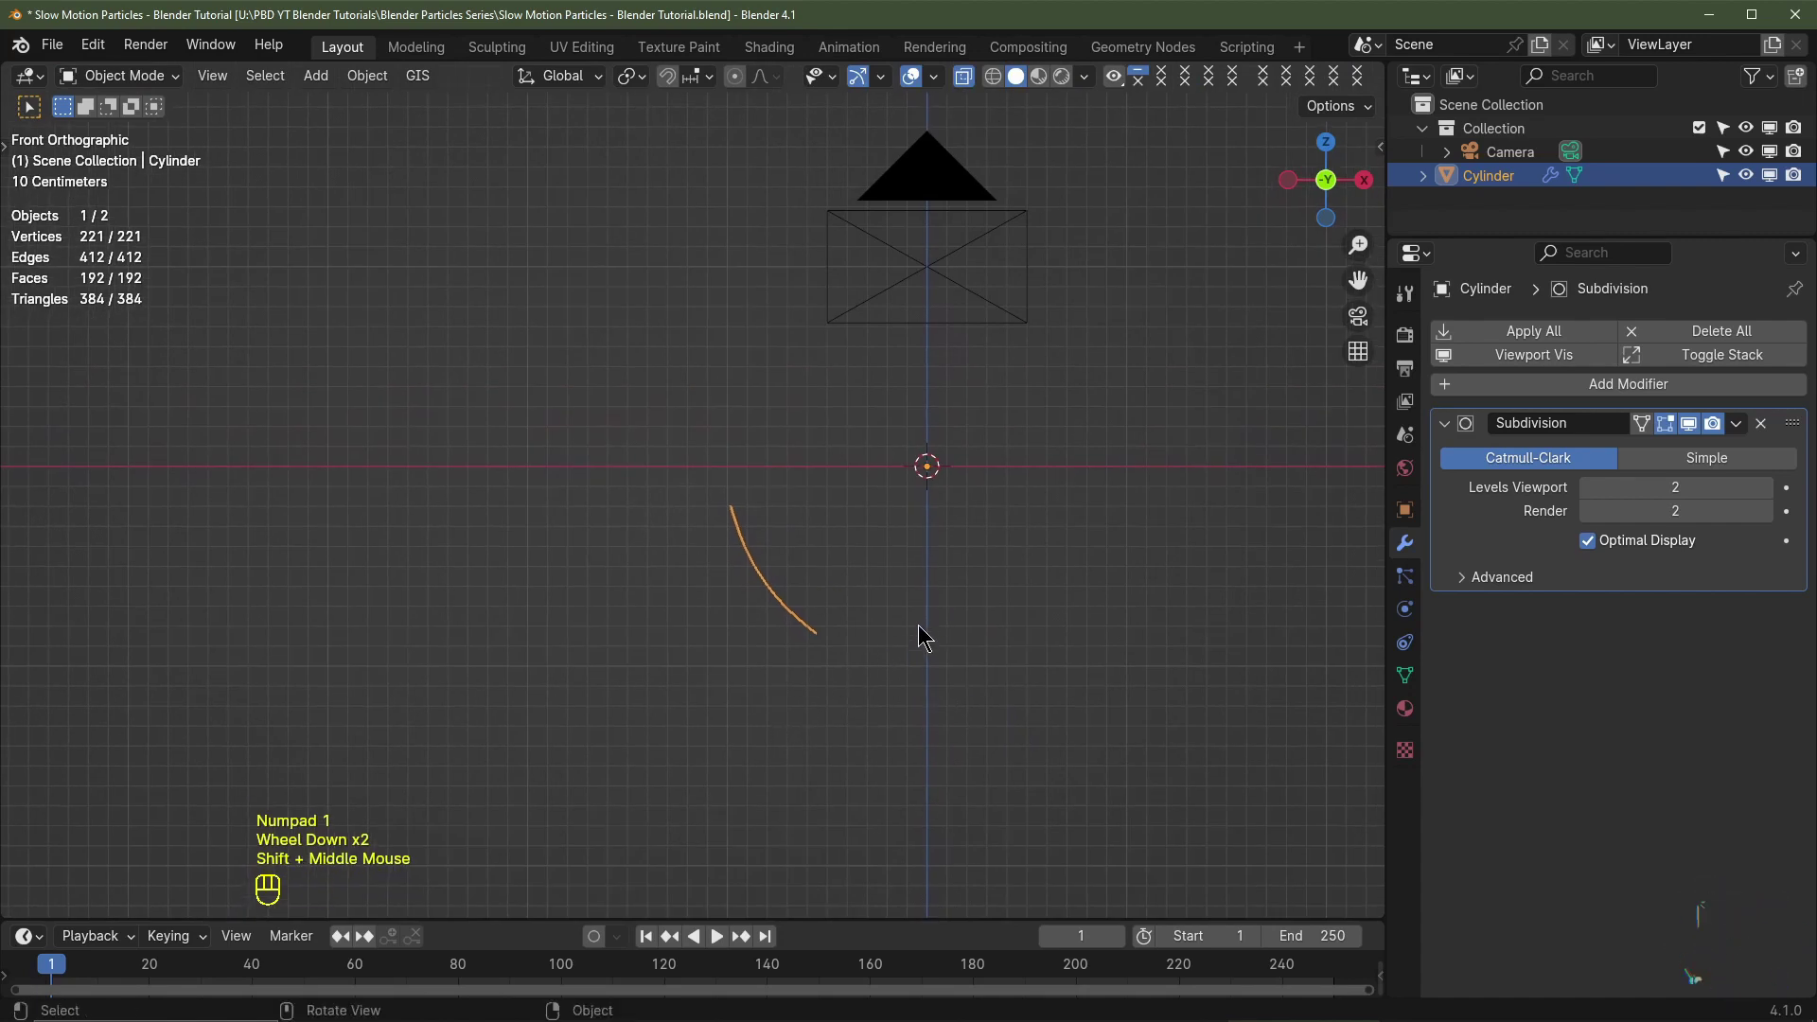
pyautogui.press('ctrl+z')
pyautogui.press('s')
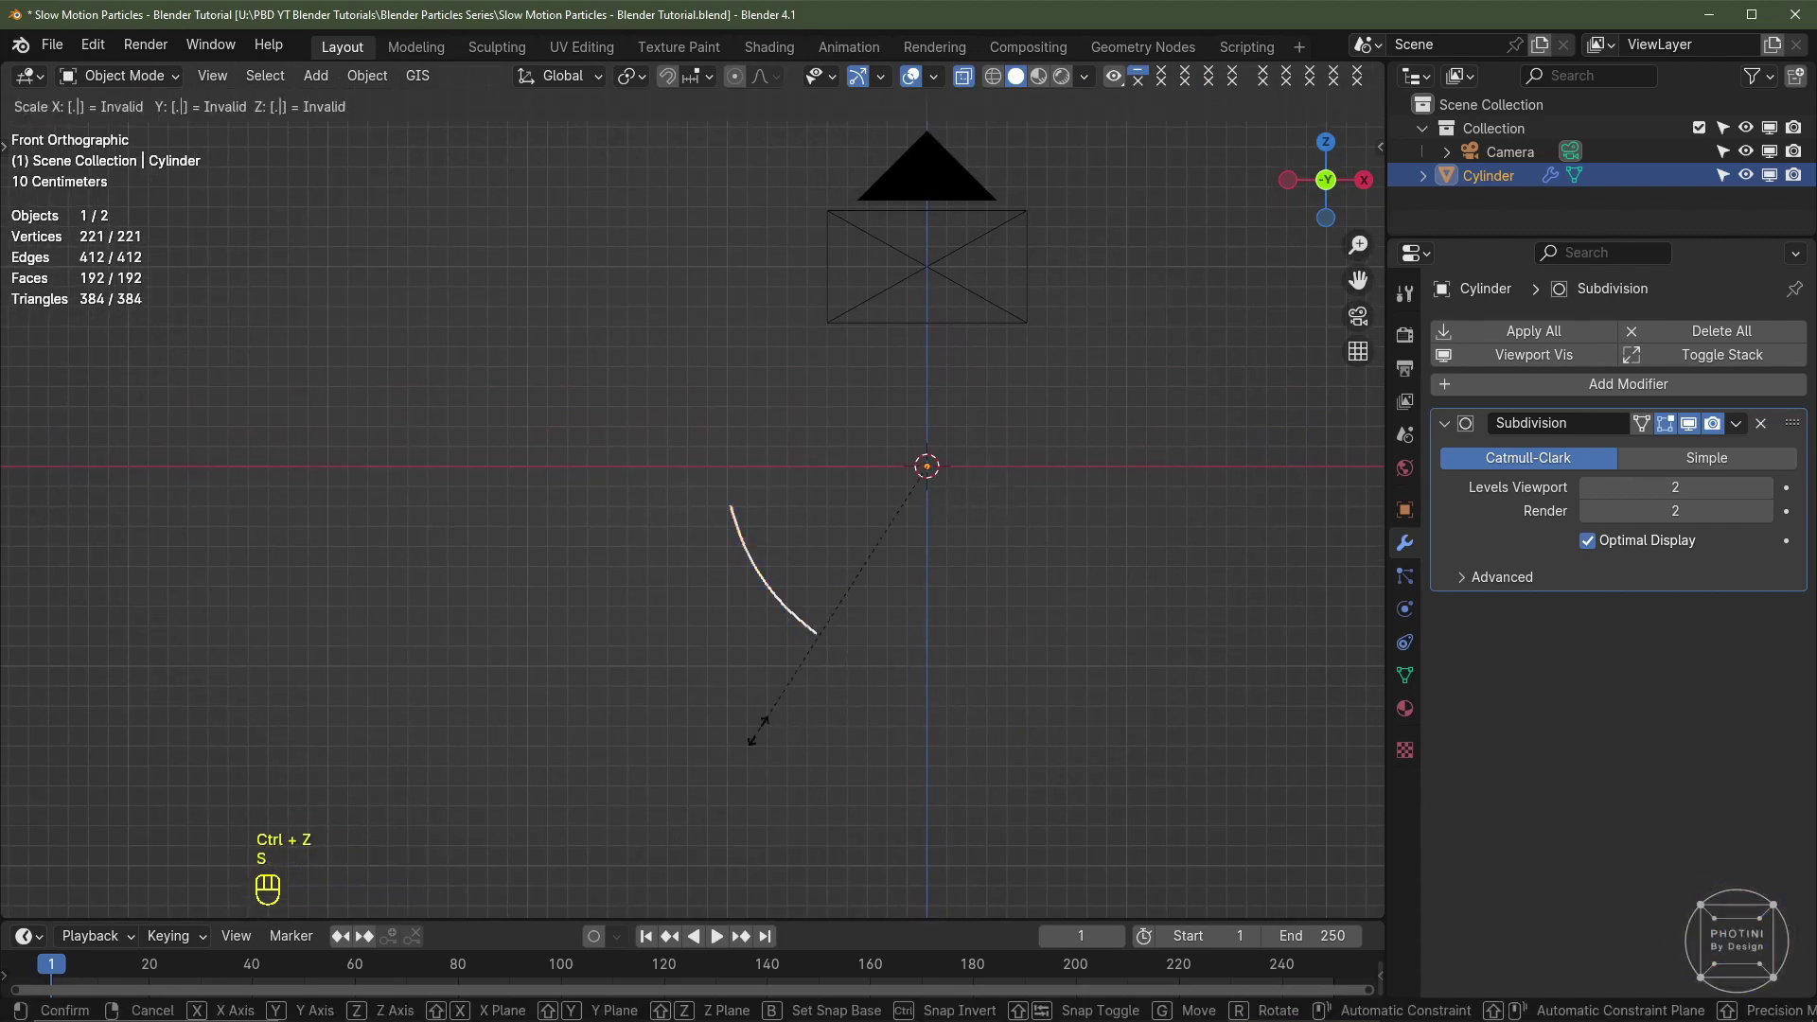
pyautogui.middleClick(784, 652)
pyautogui.scroll(3)
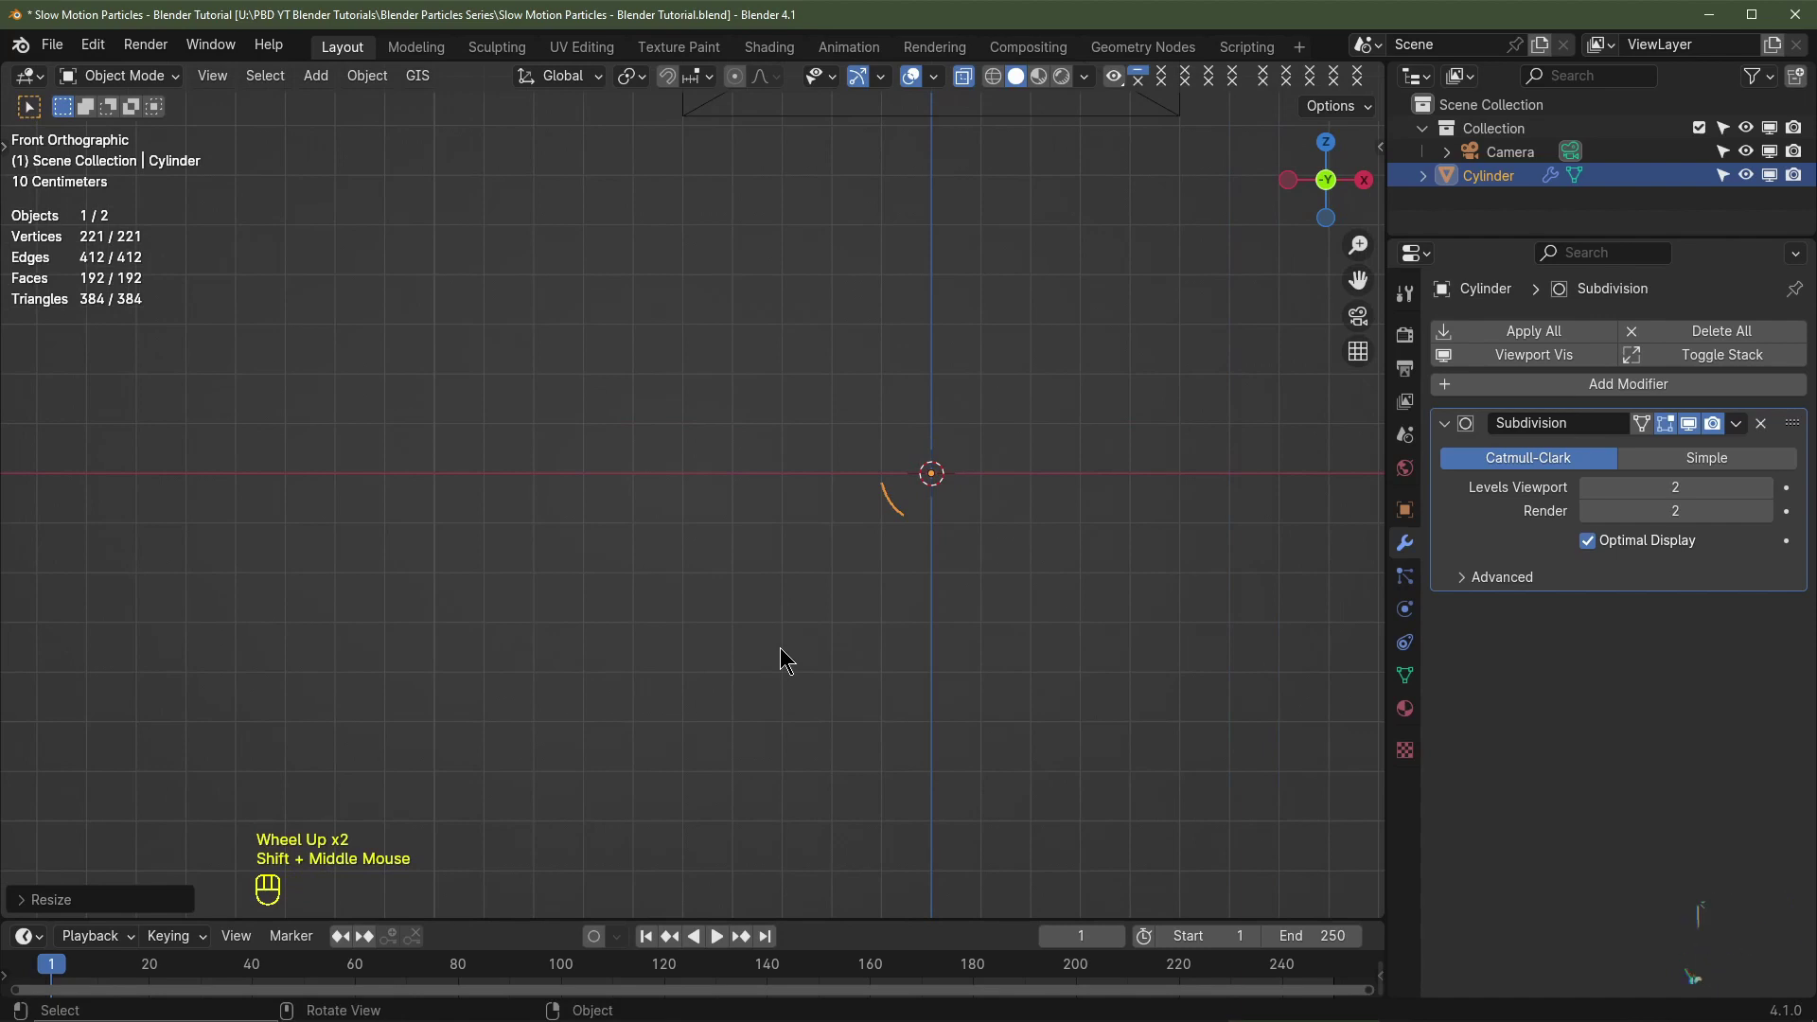
pyautogui.press('ctrl+a')
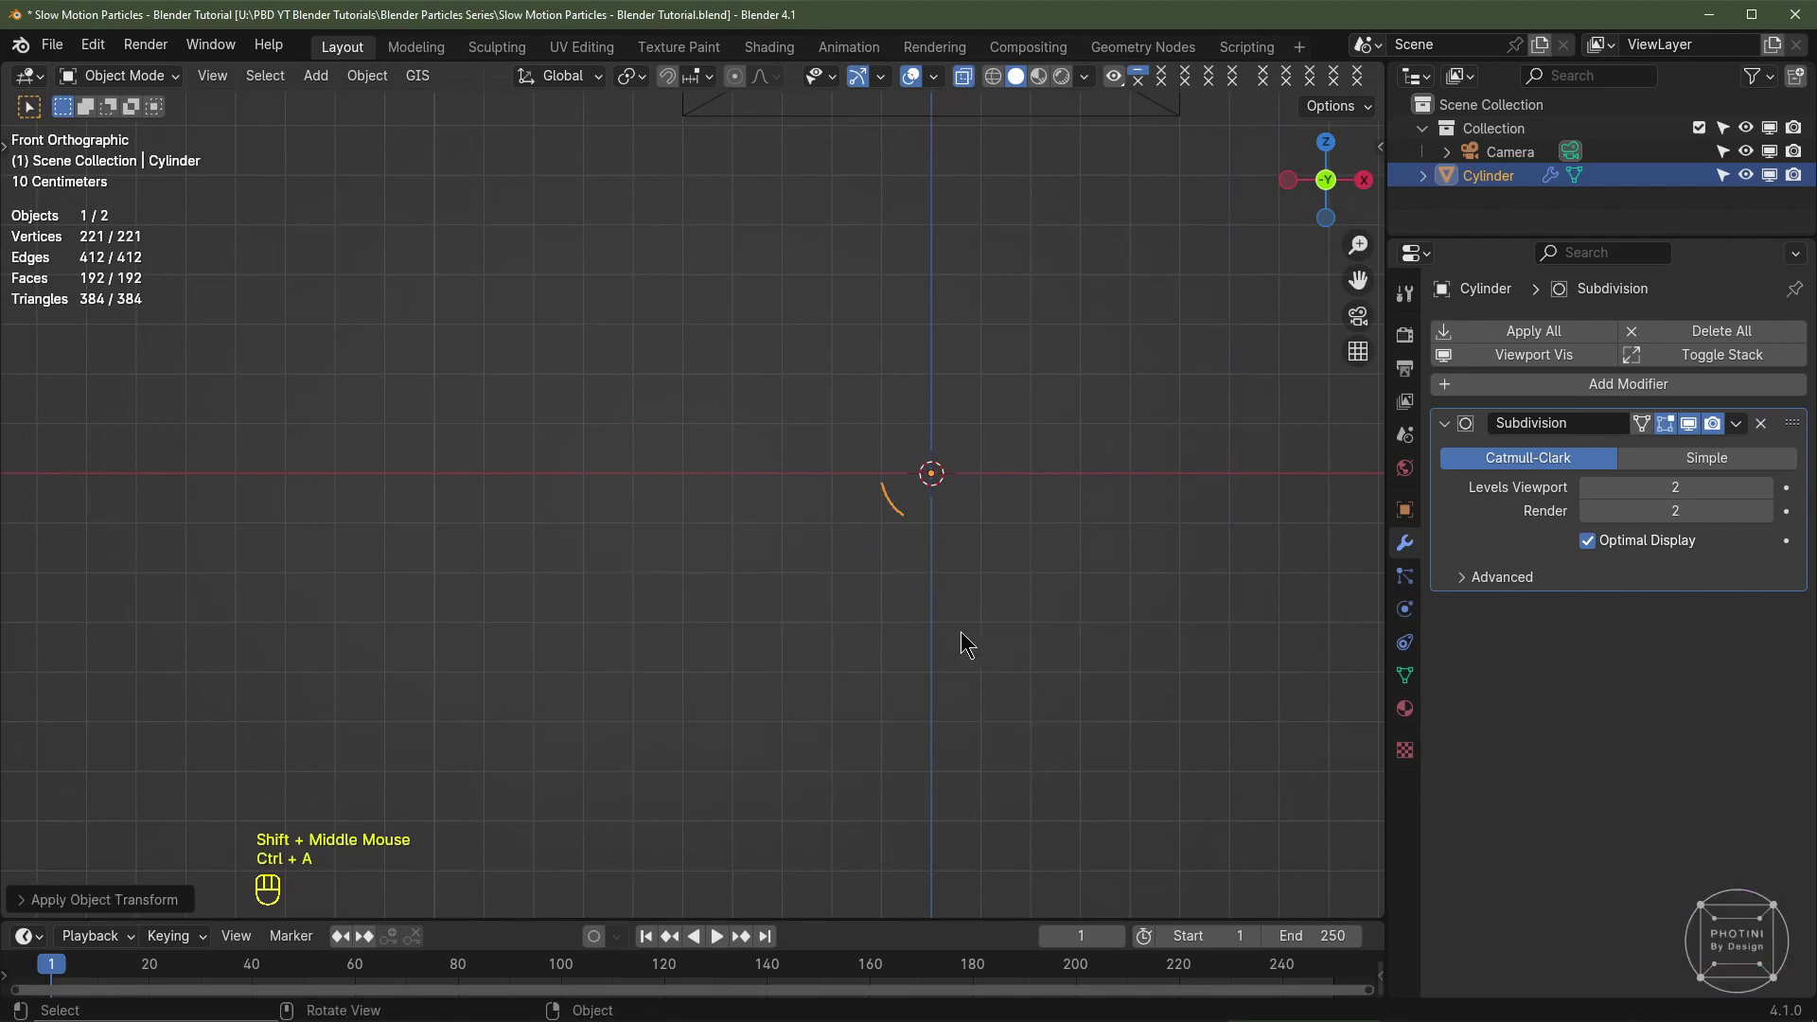
# Step: Move the strip slightly up along Z and orbit to a perspective view
pyautogui.scroll(-3)
pyautogui.press('g')
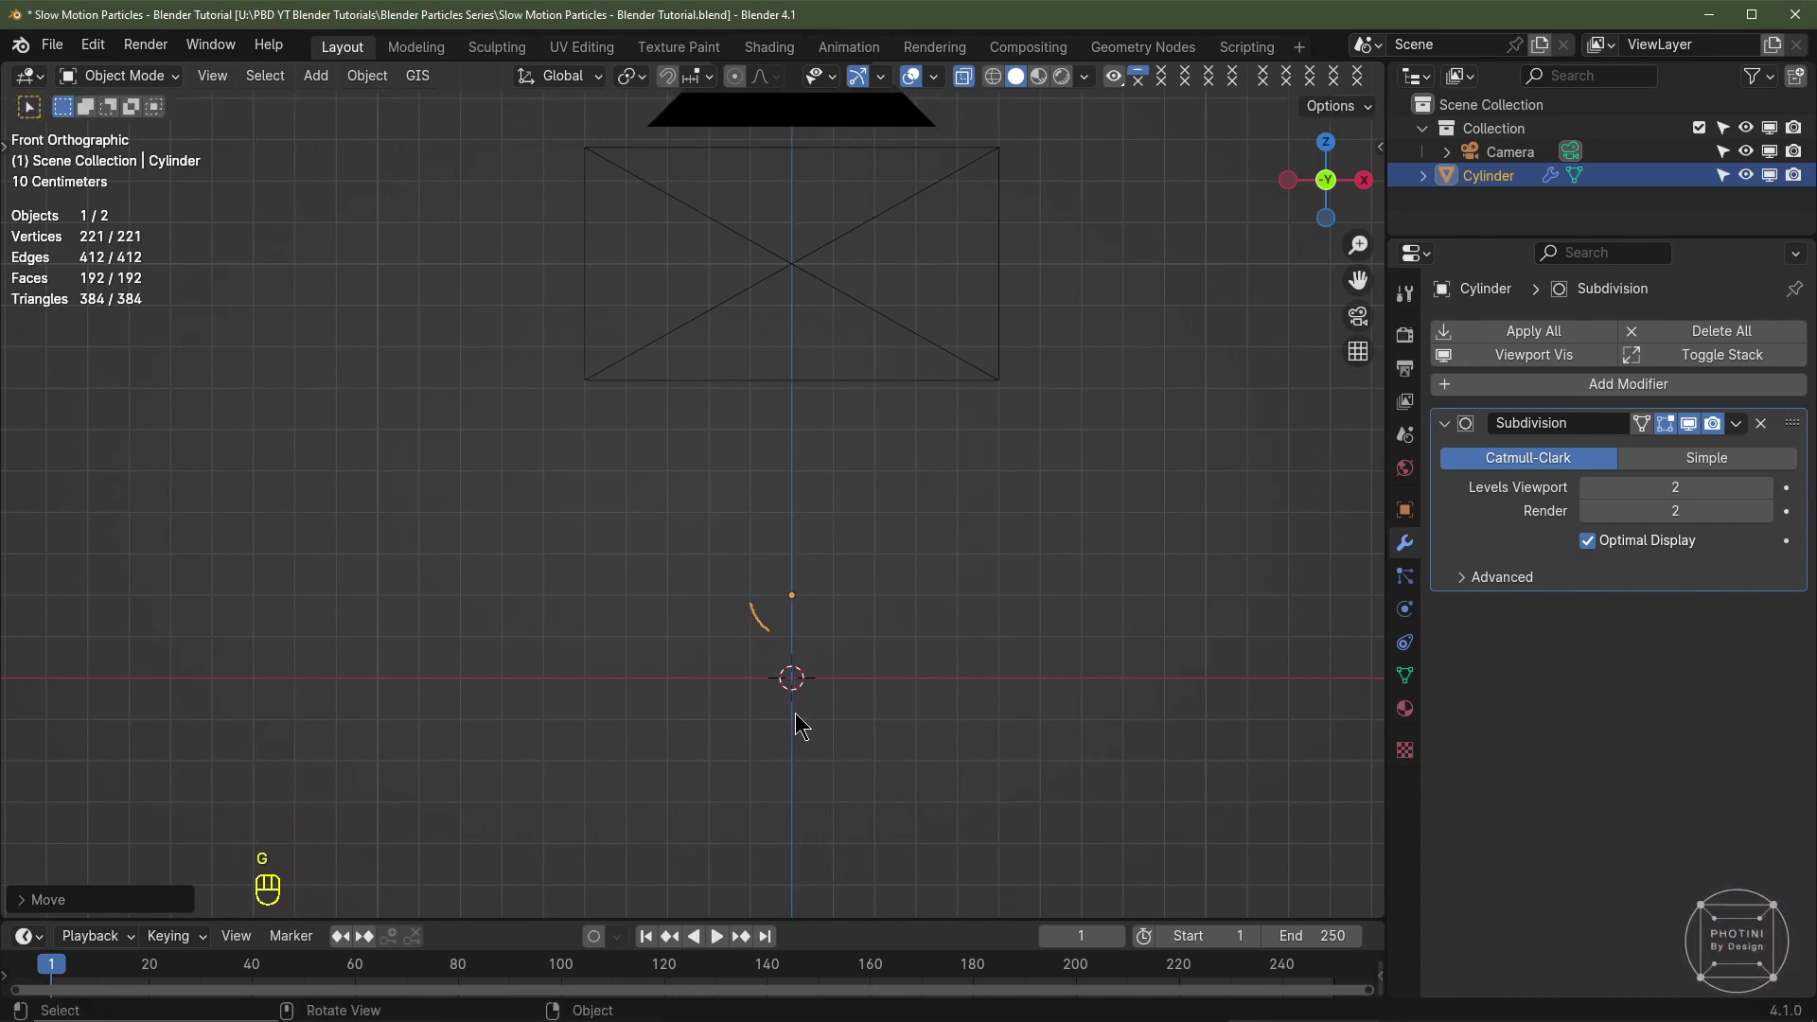
pyautogui.scroll(-3)
pyautogui.middleClick(783, 575)
pyautogui.scroll(3)
pyautogui.moveTo(873, 659); pyautogui.dragTo(690, 661)
# Step: Add a smooth-shaded icosphere, scale it to 0.1 and apply the scale
pyautogui.press('shift+a')
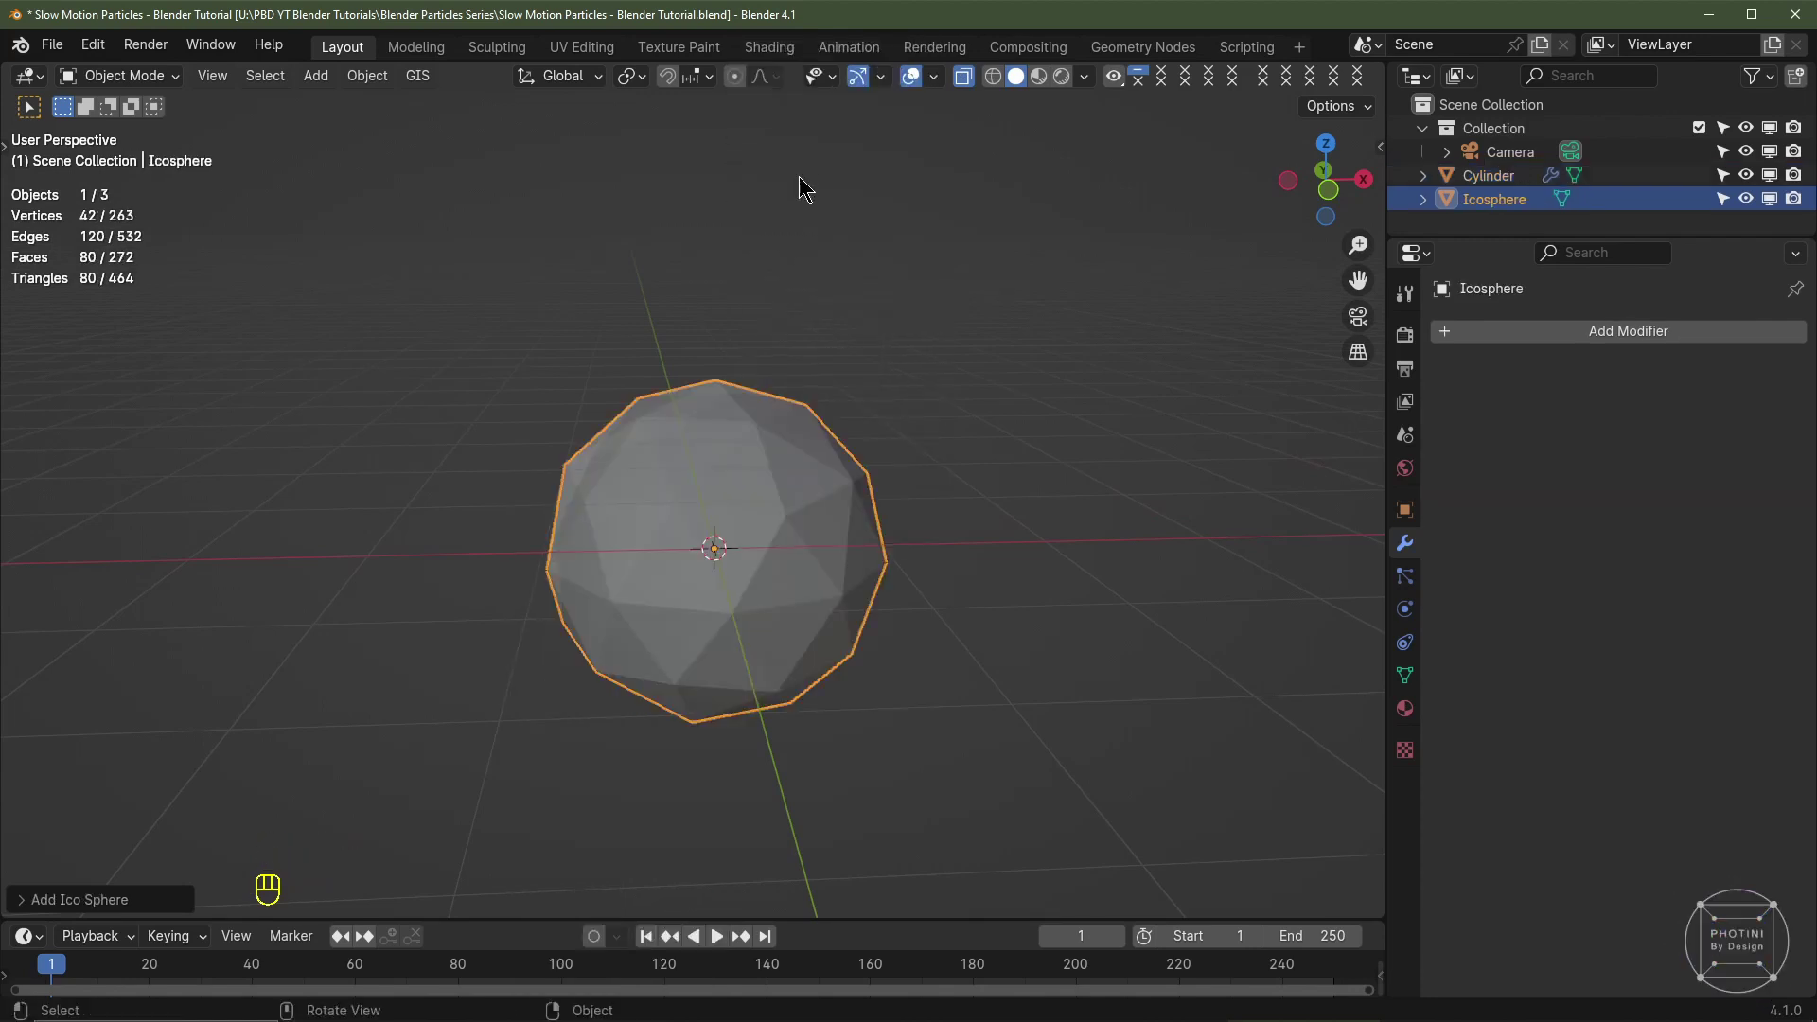
pyautogui.click(759, 679)
pyautogui.press('z')
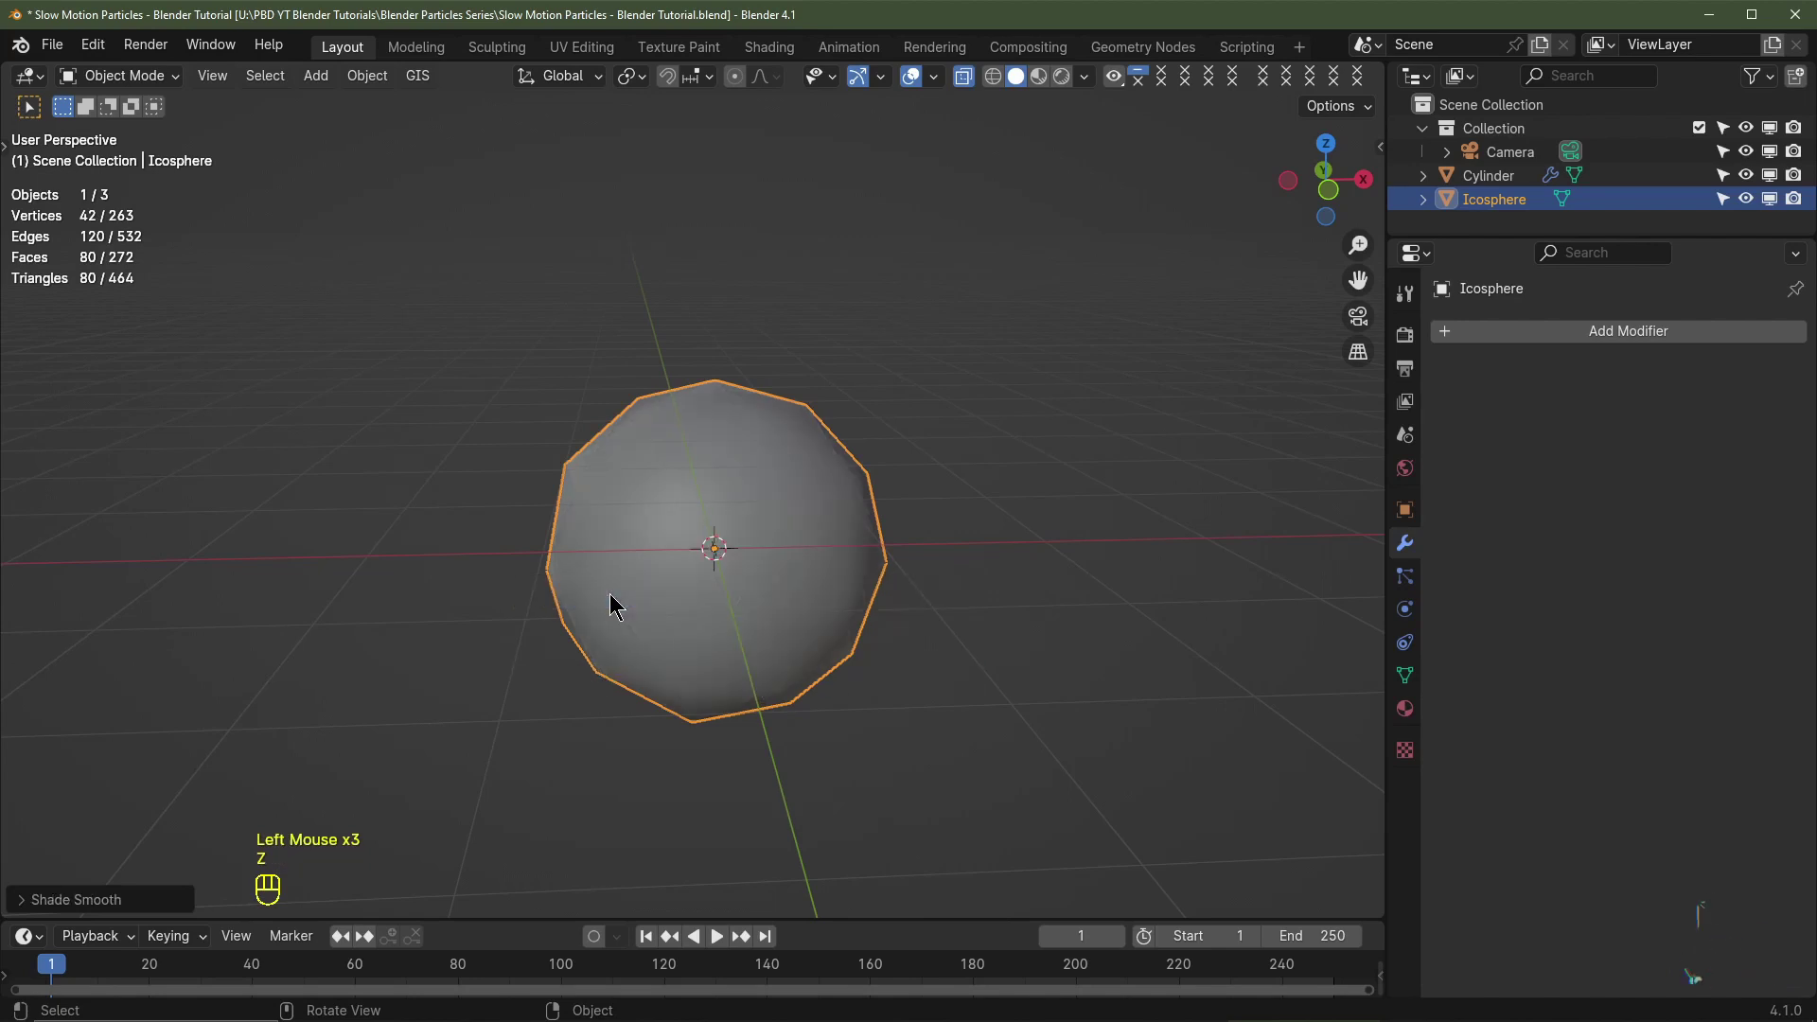
pyautogui.press('s')
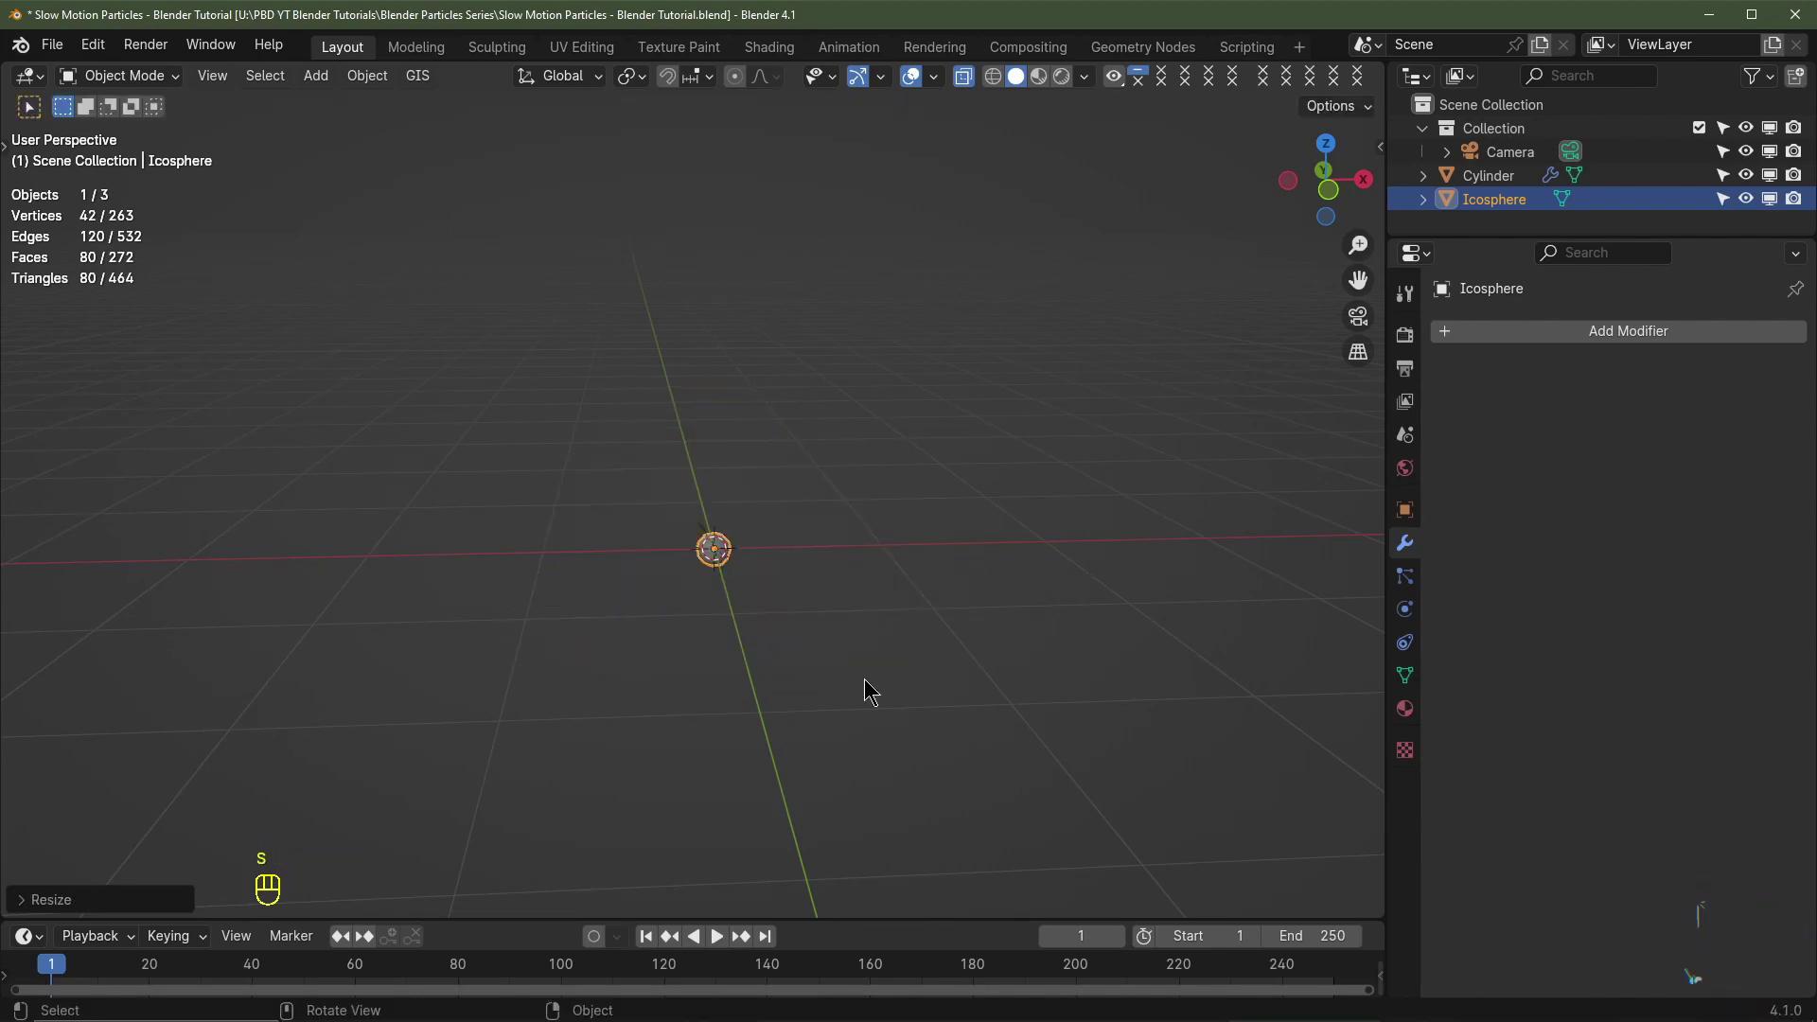
pyautogui.press('s')
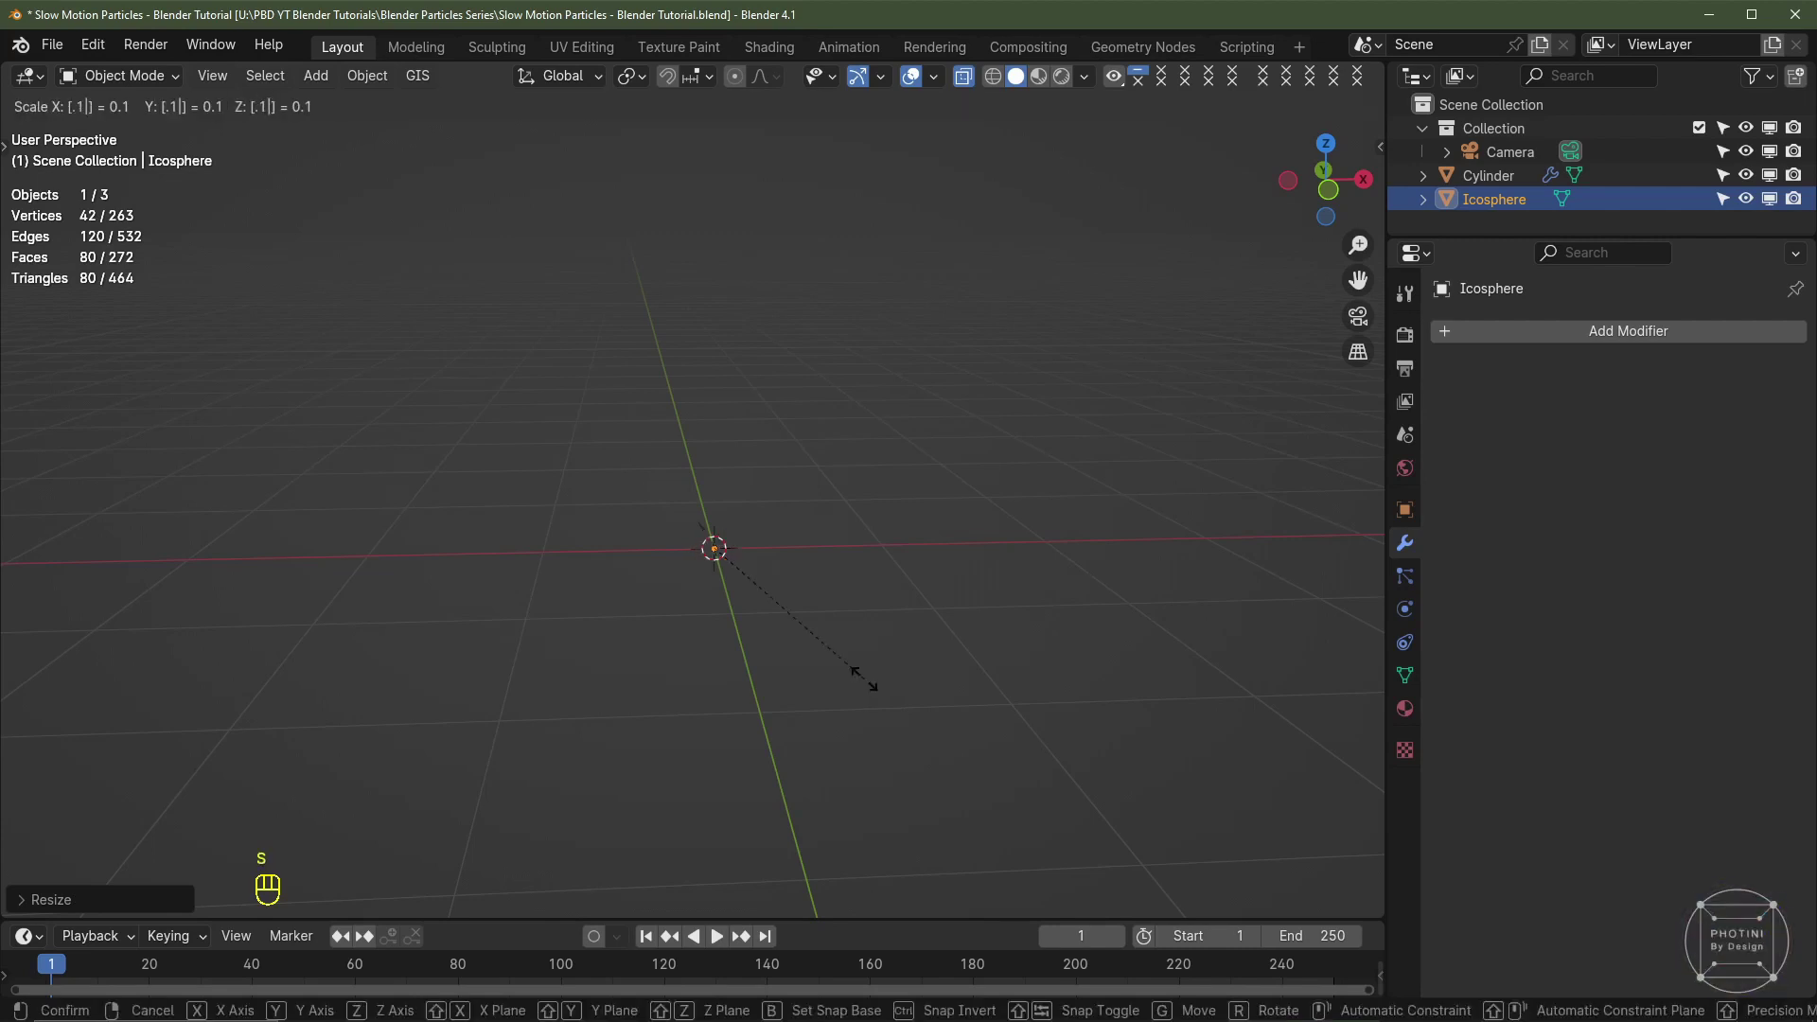
pyautogui.scroll(3)
pyautogui.press('KP_Decimal')
pyautogui.scroll(-3)
pyautogui.press('ctrl+a')
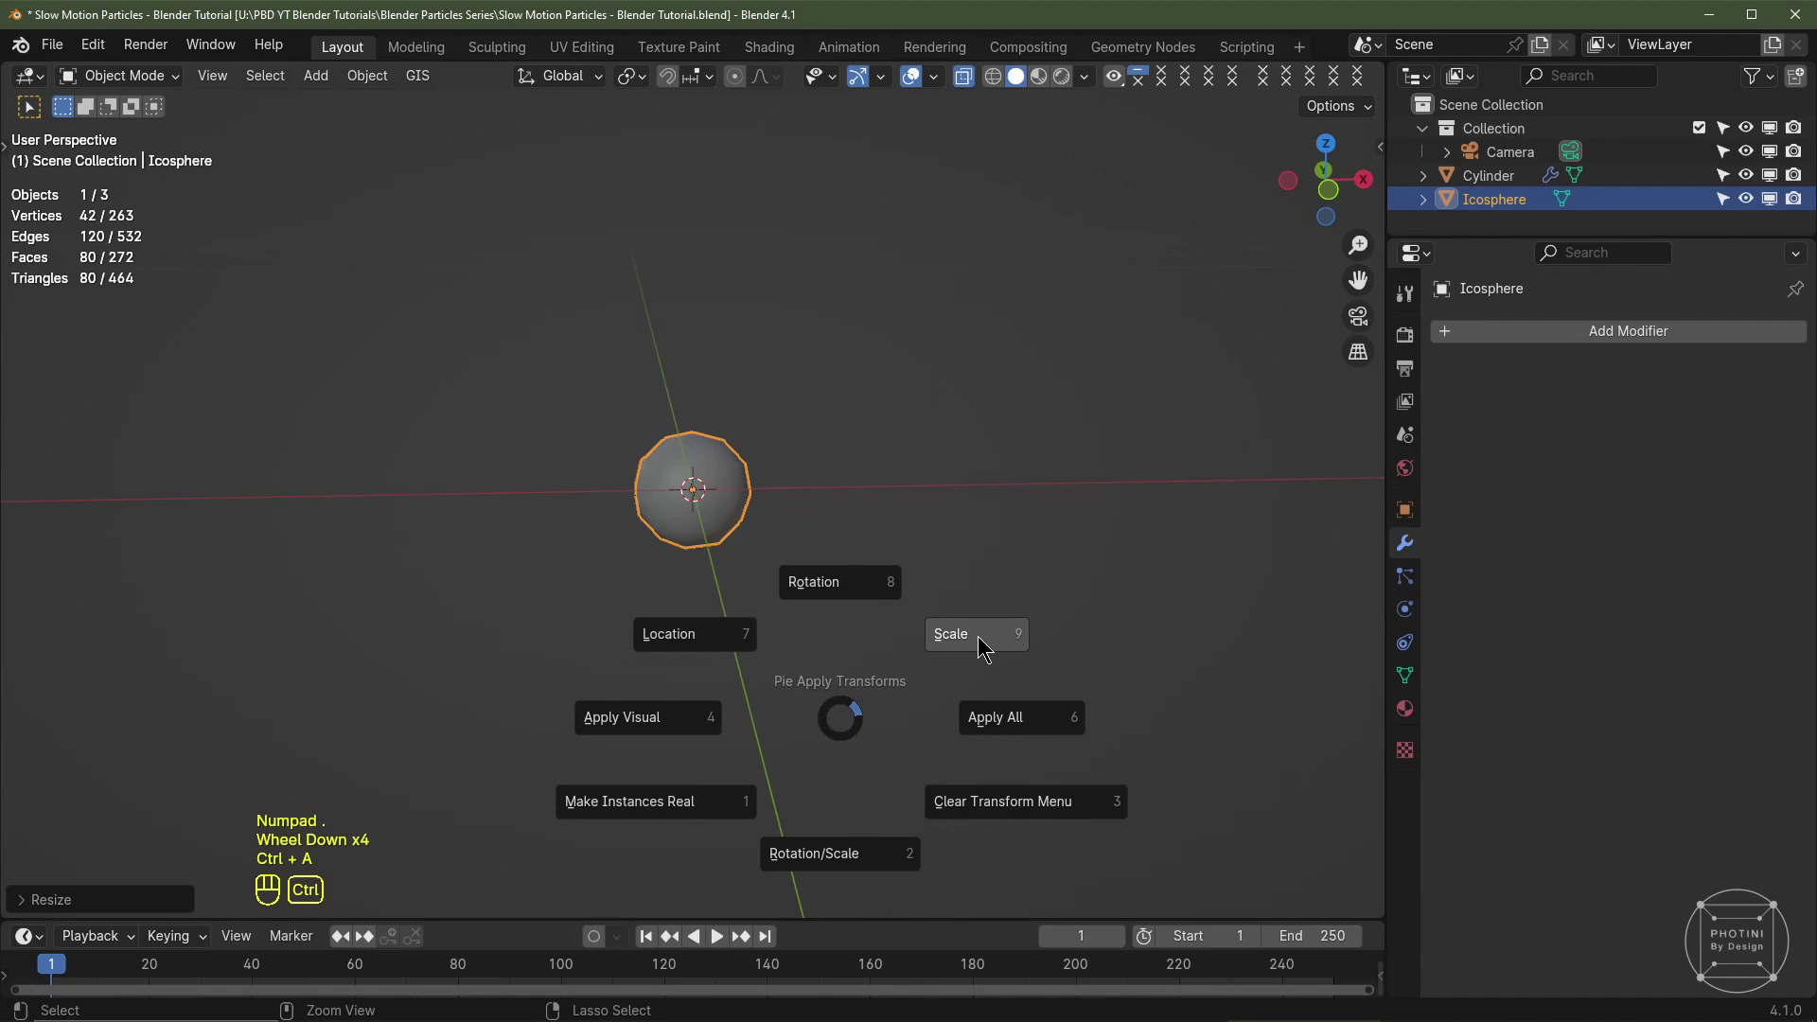
pyautogui.scroll(-3)
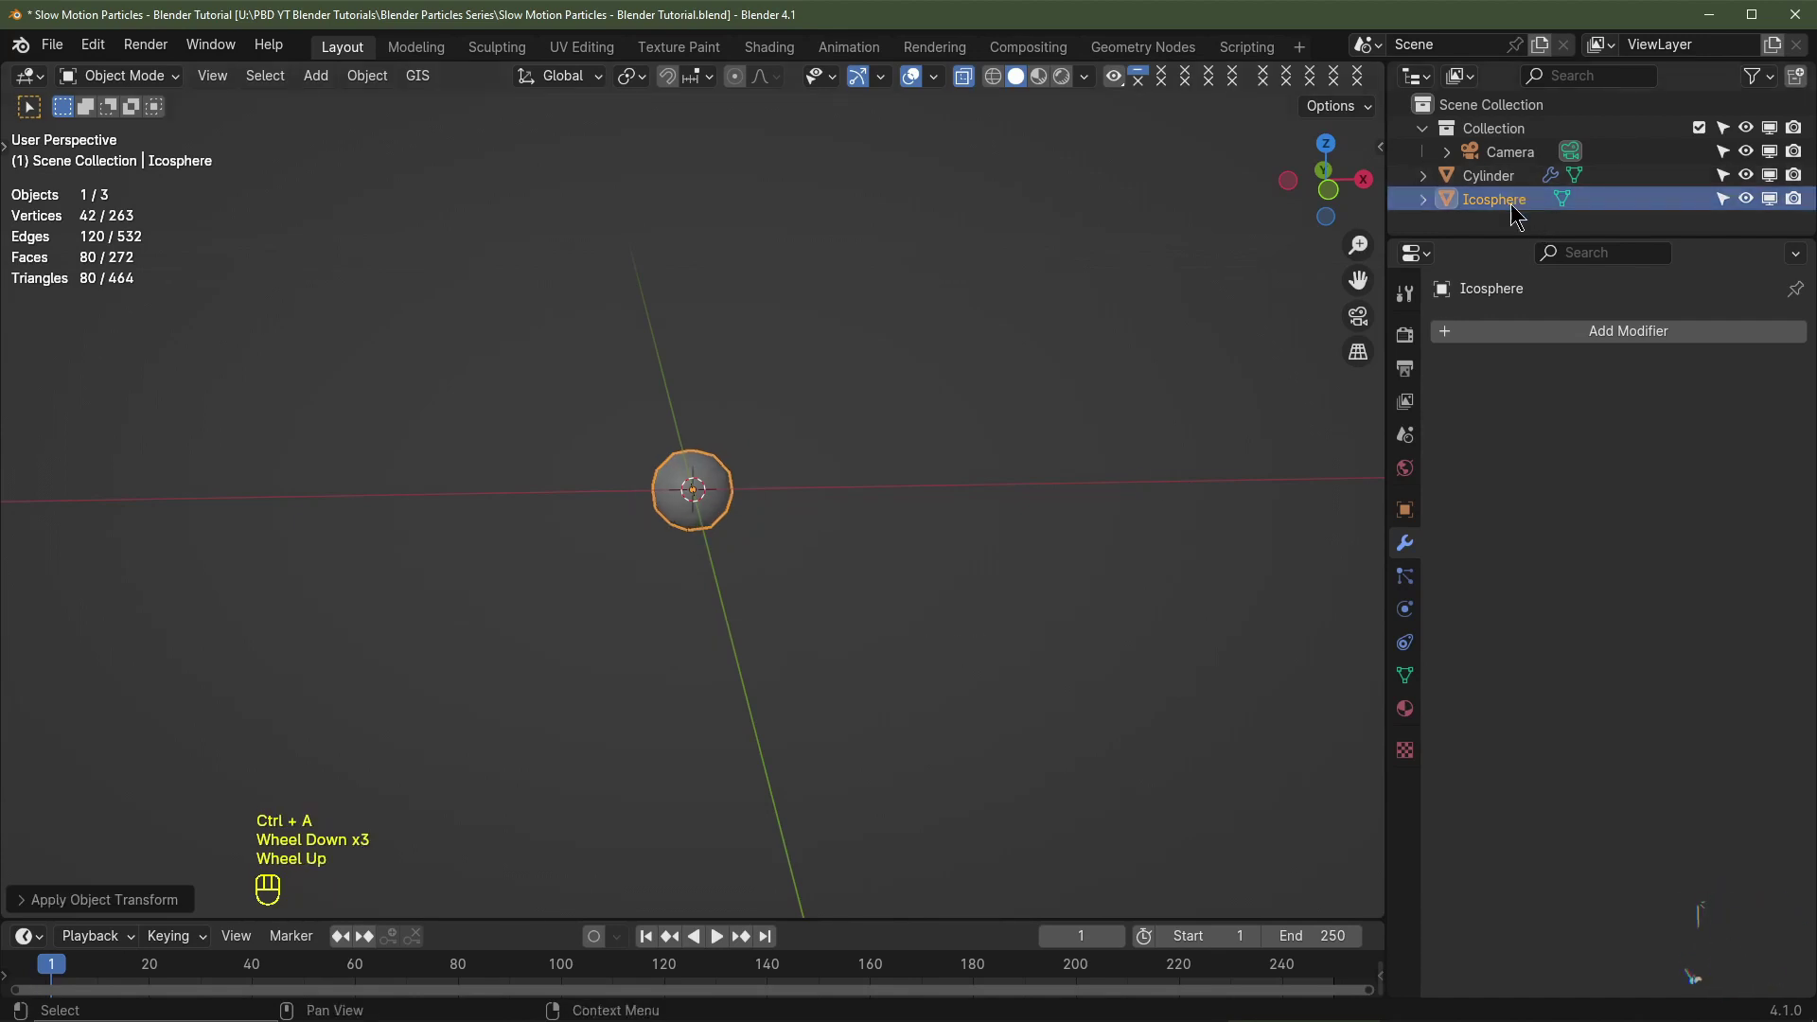
# Step: Rename the icosphere Particle and the curved strip Emitter in the Outliner
pyautogui.click(1515, 213)
pyautogui.moveTo(1516, 213); pyautogui.dragTo(1514, 204)
pyautogui.scroll(-3)
pyautogui.click(652, 415)
pyautogui.moveTo(686, 499); pyautogui.dragTo(716, 499)
pyautogui.moveTo(1490, 180); pyautogui.dragTo(1514, 180)
pyautogui.press('t')
pyautogui.click(676, 485)
pyautogui.click(695, 495)
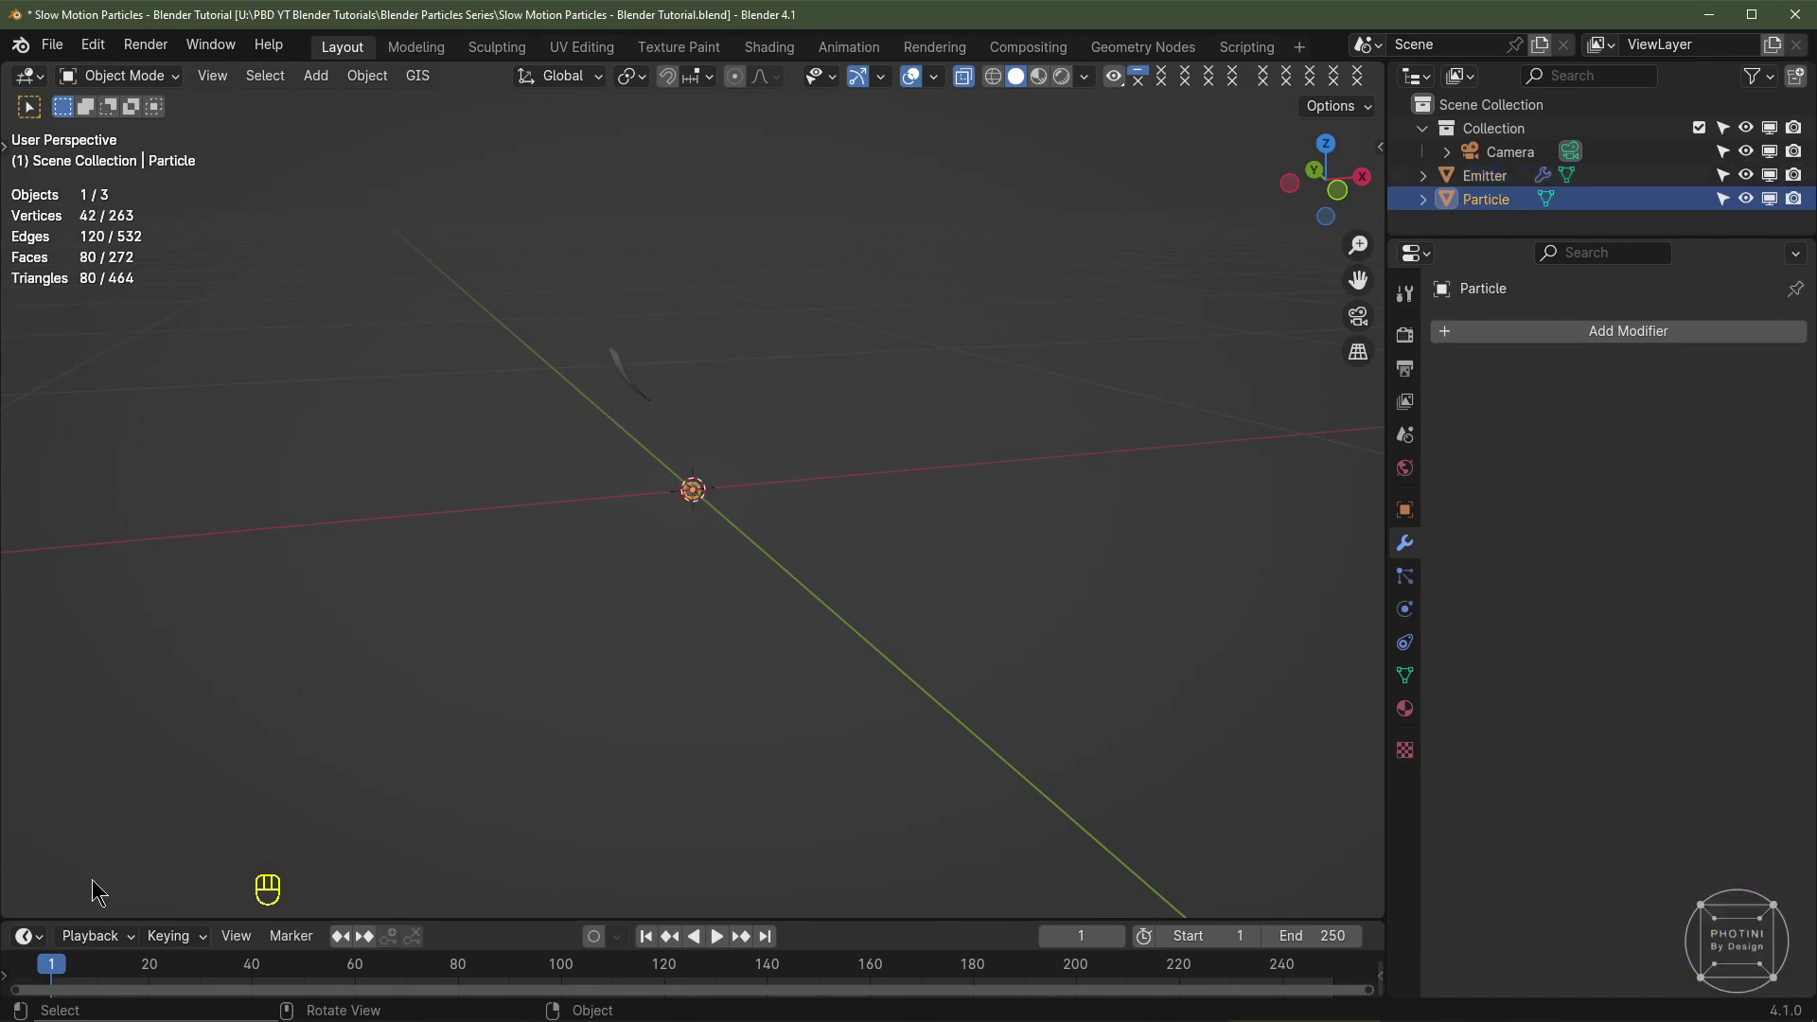
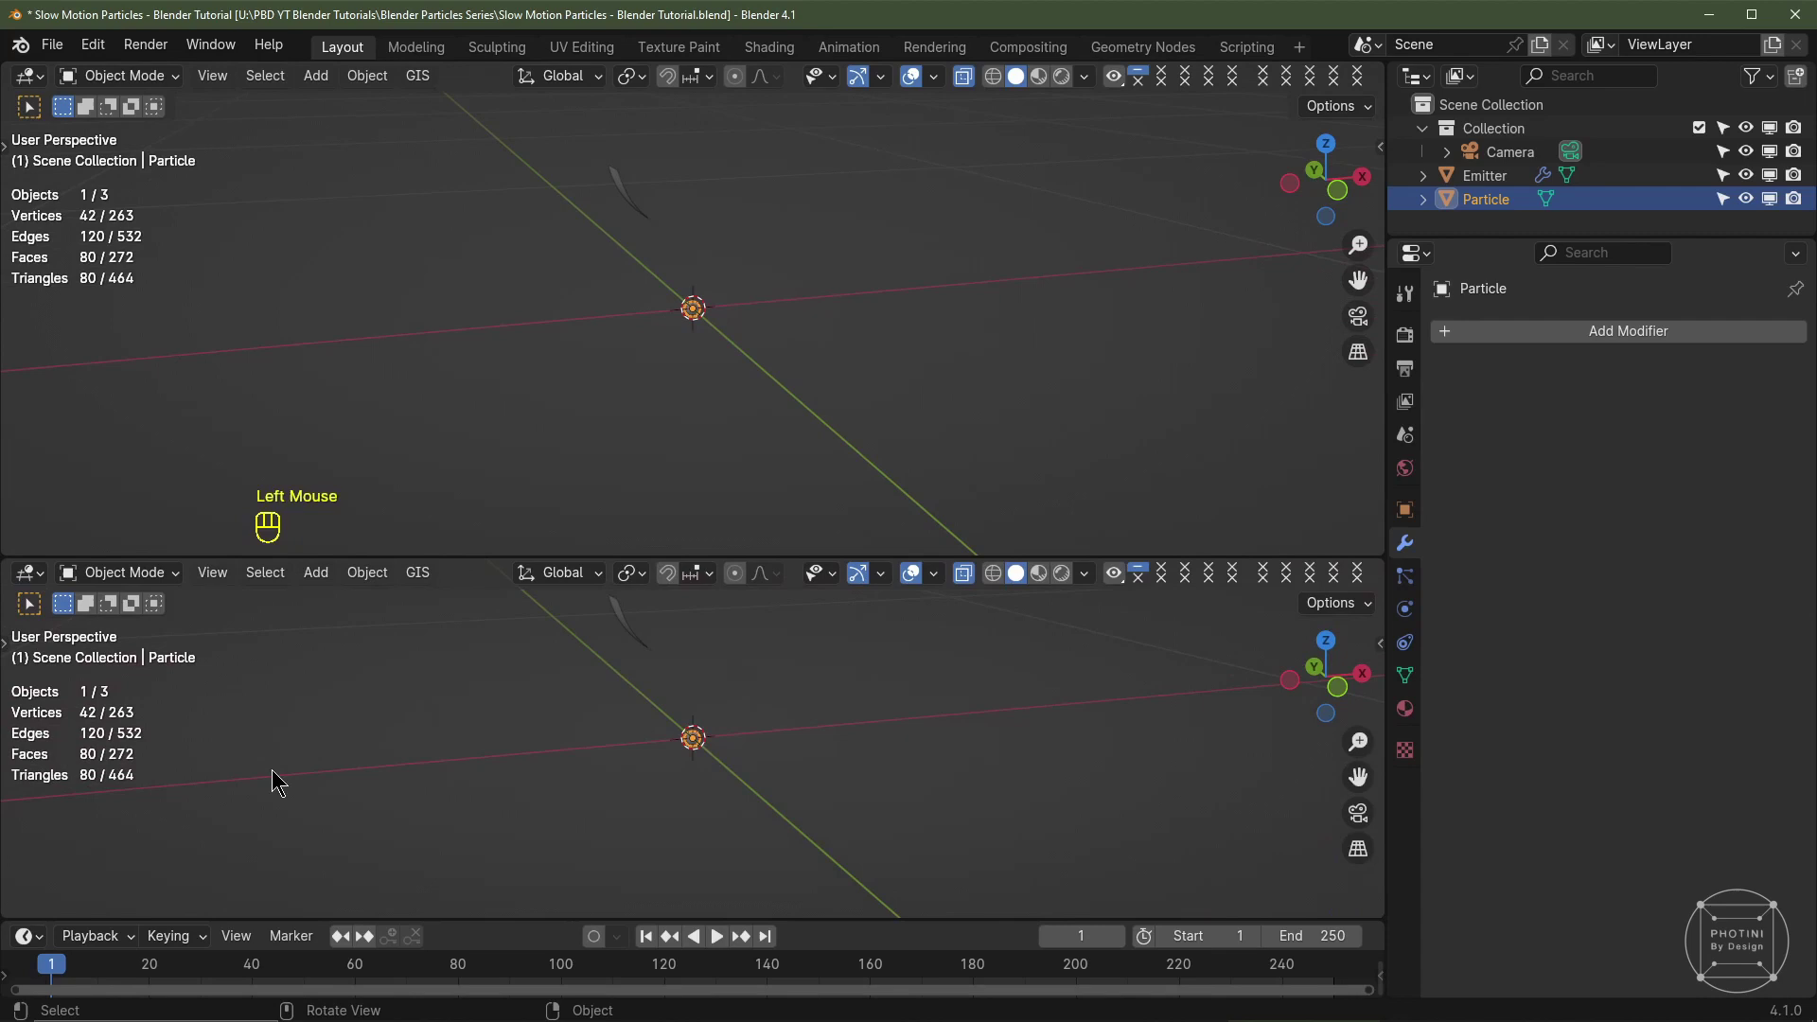
# Step: Set up the Shader Editor for the Particle object's emission material
pyautogui.moveTo(36, 583); pyautogui.dragTo(109, 786)
pyautogui.click(711, 568)
pyautogui.moveTo(697, 587); pyautogui.dragTo(890, 764)
pyautogui.press('n')
pyautogui.middleClick(827, 794)
pyautogui.scroll(3)
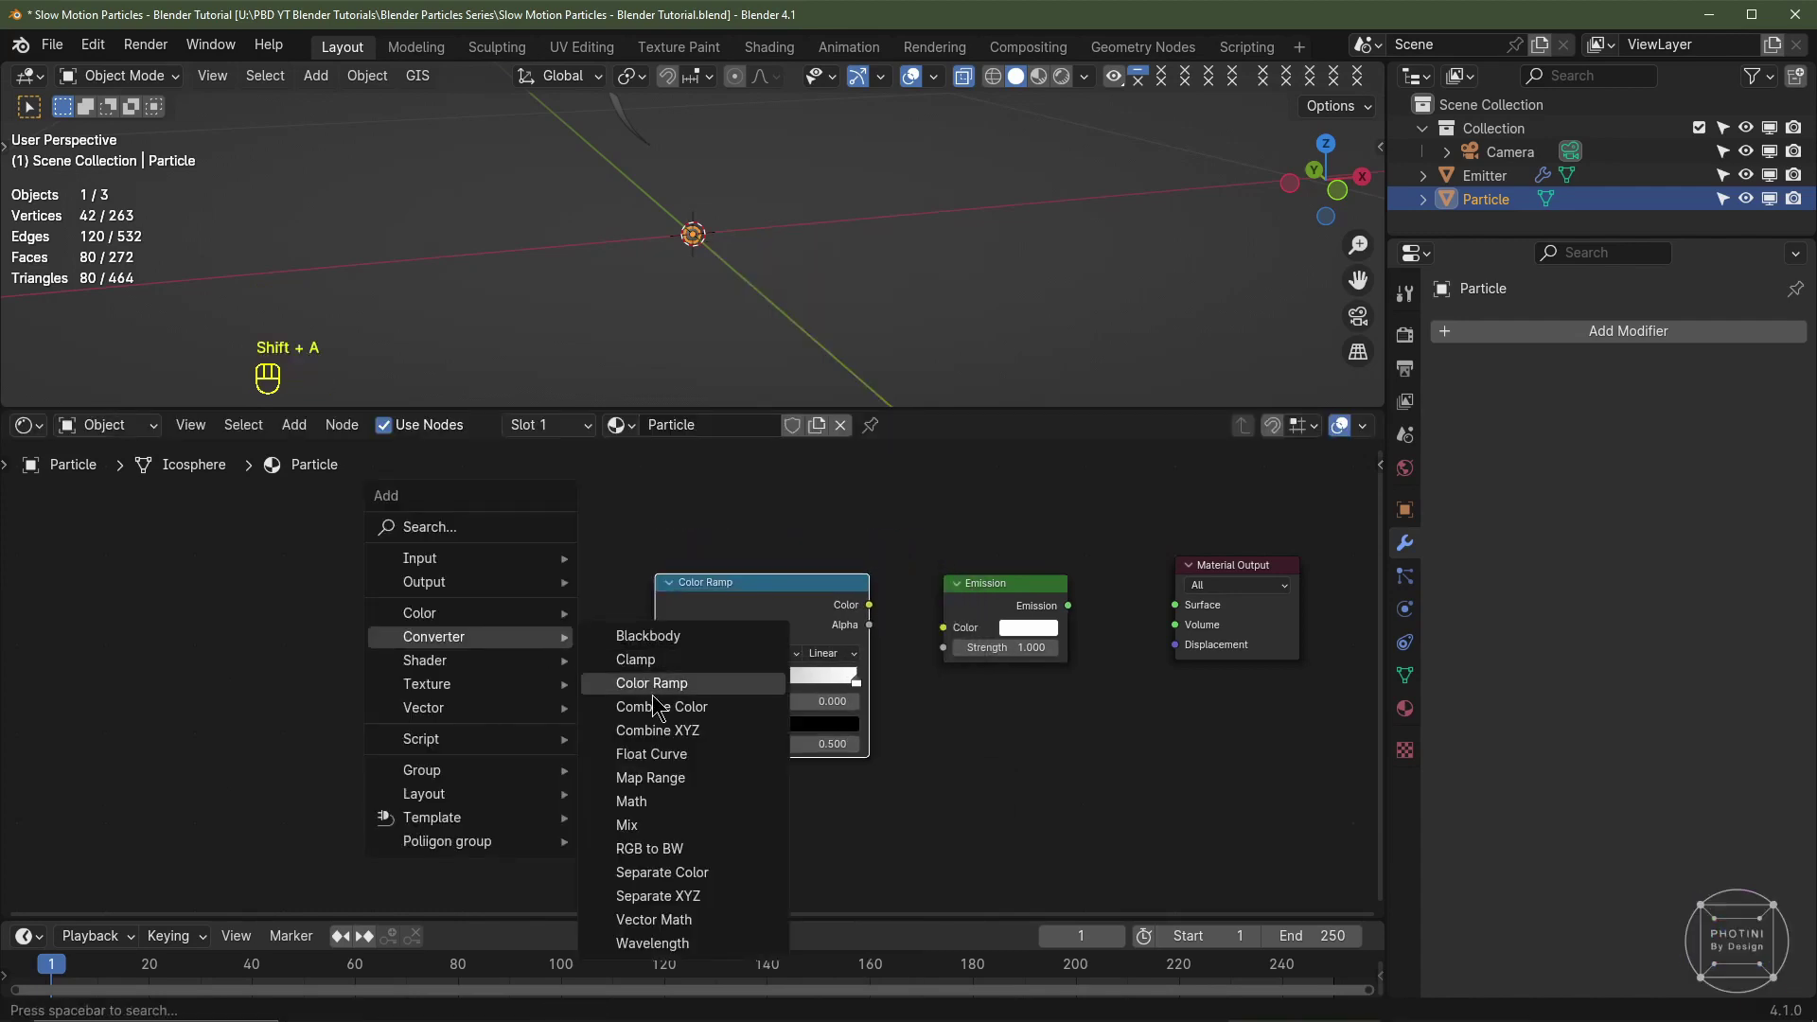
# Step: Add a Particle Info node, set the Color Ramp's right stop and feed its colour into the Emission shader
pyautogui.moveTo(501, 669); pyautogui.dragTo(381, 685)
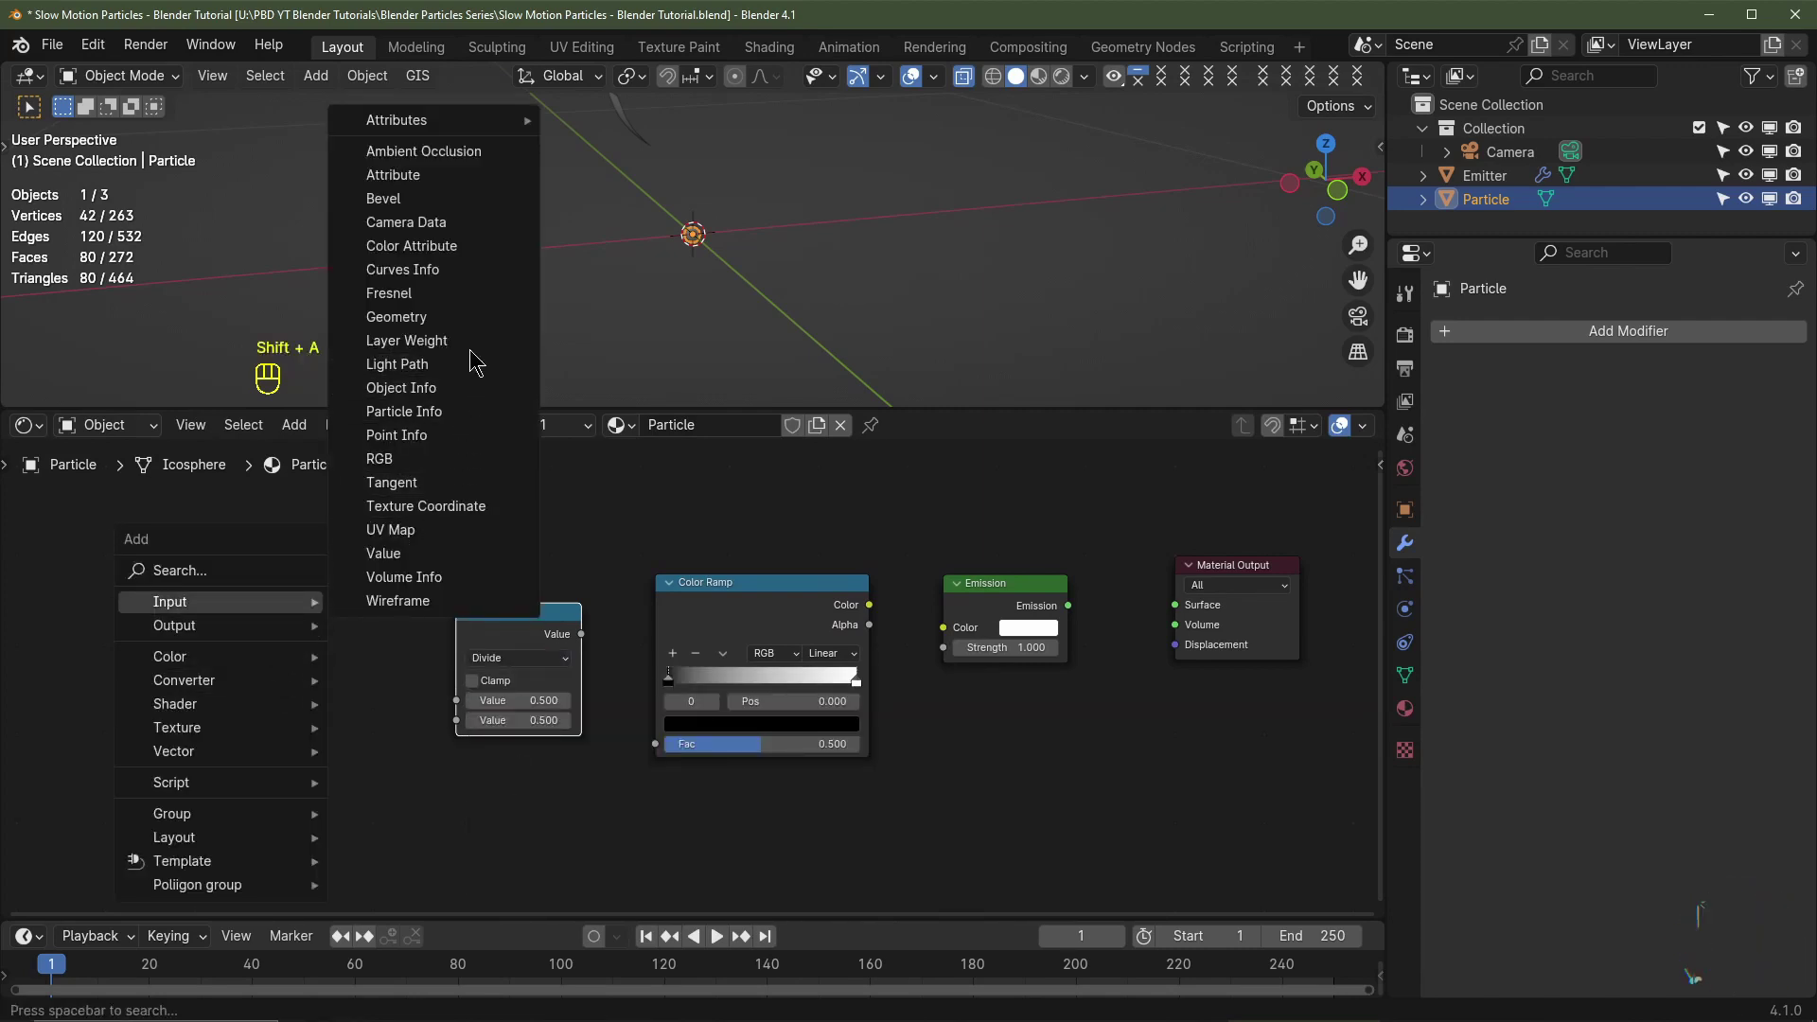
pyautogui.moveTo(358, 672); pyautogui.dragTo(461, 697)
pyautogui.moveTo(356, 689); pyautogui.dragTo(592, 638)
pyautogui.click(583, 639)
pyautogui.click(865, 606)
pyautogui.click(935, 618)
pyautogui.moveTo(1070, 608); pyautogui.dragTo(1174, 604)
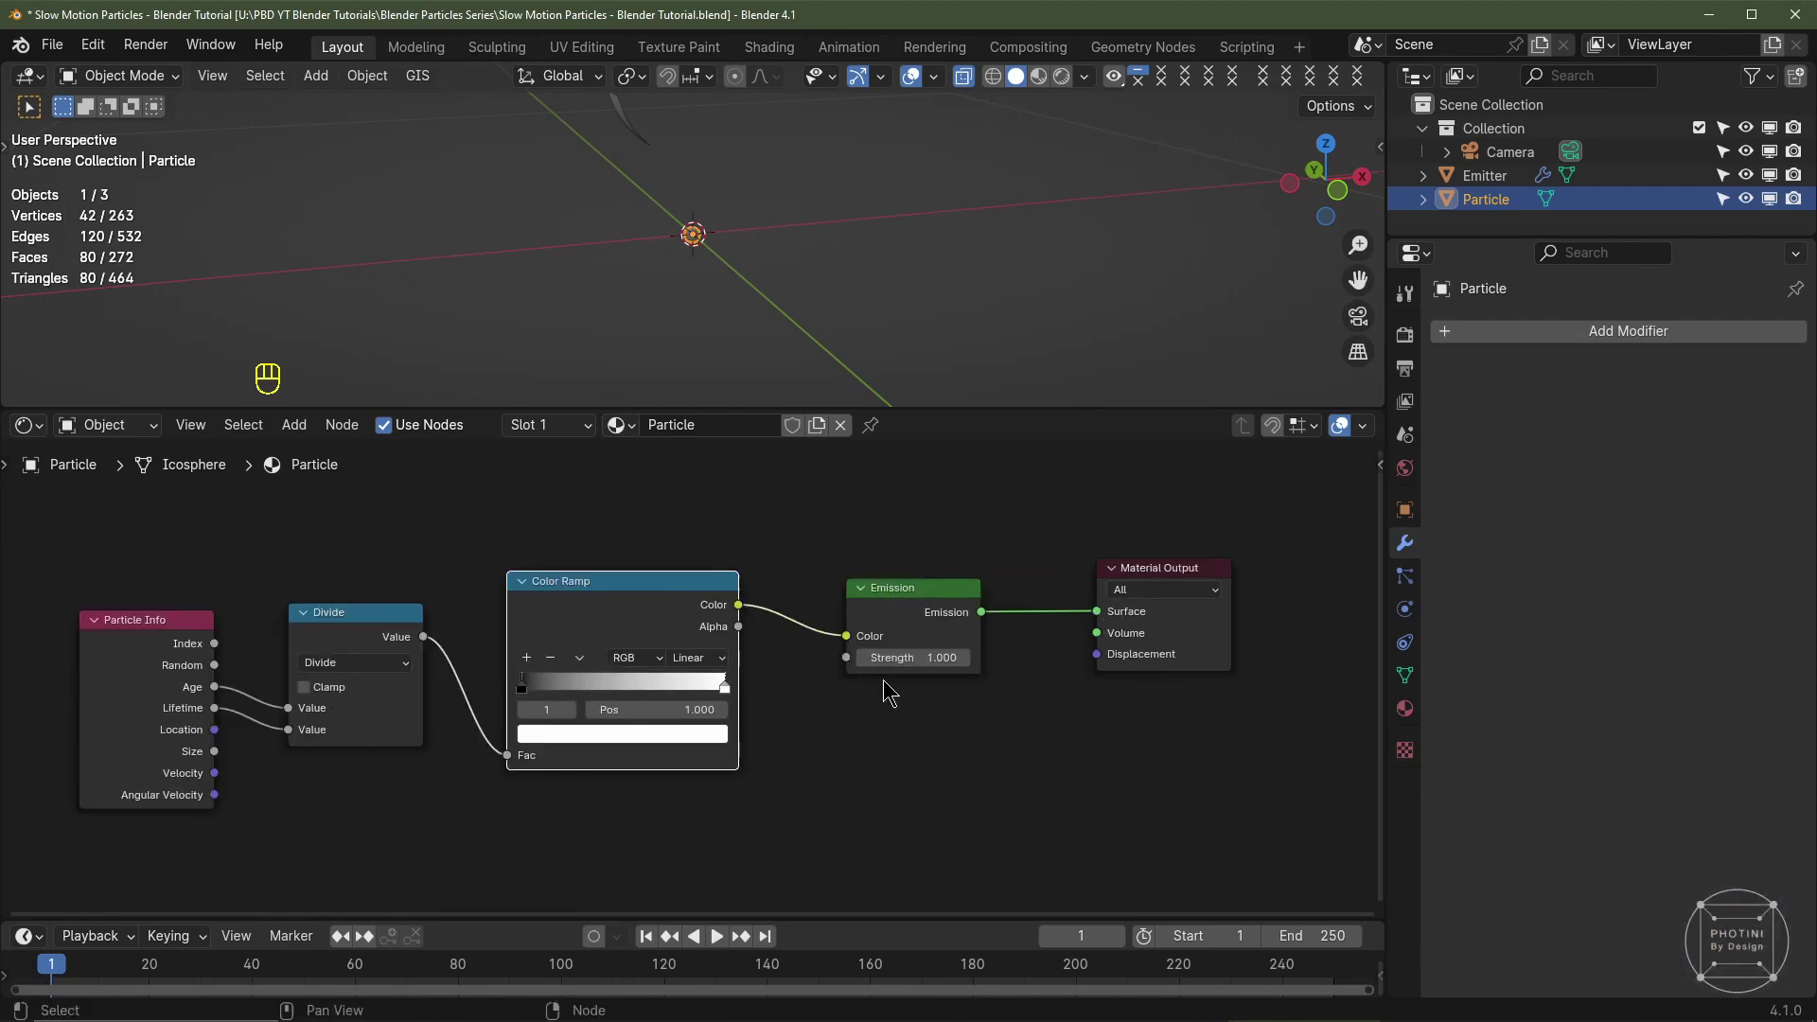
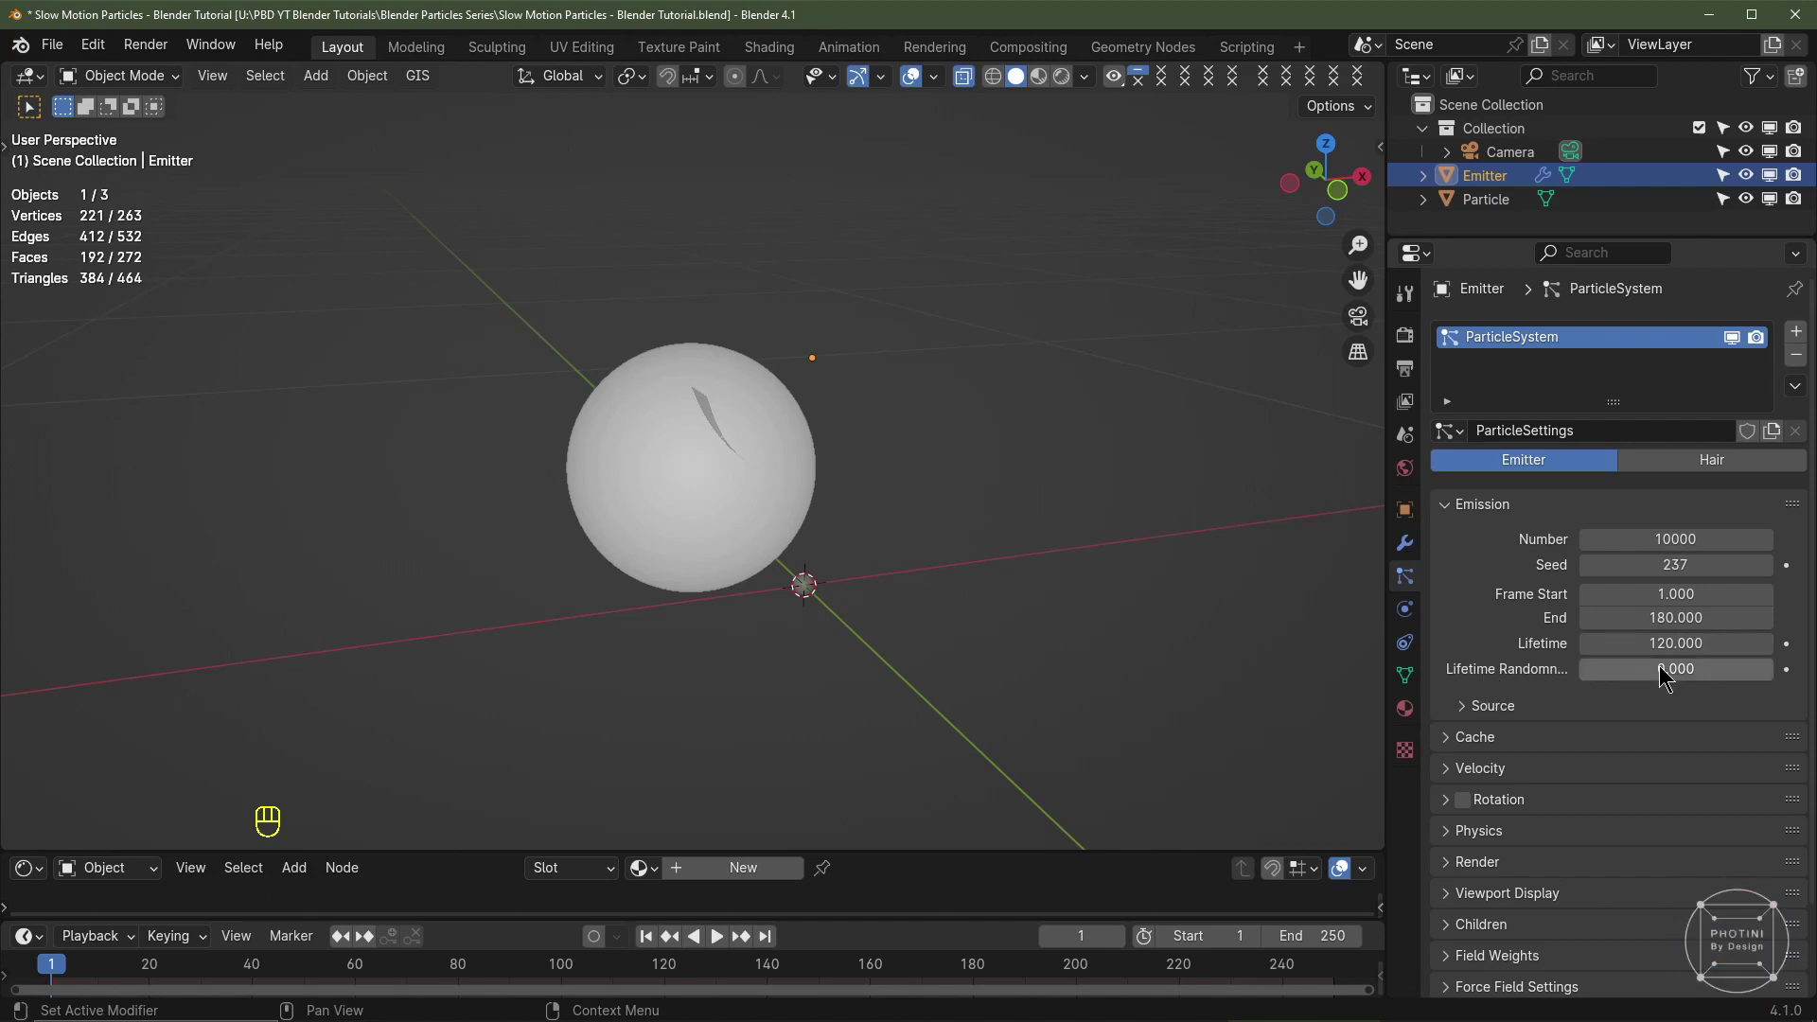
# Step: Set lifetime randomness to 0.5 and emit from the modifier-stack mesh, checking the emitter's modifiers
pyautogui.moveTo(1666, 670); pyautogui.dragTo(1664, 670)
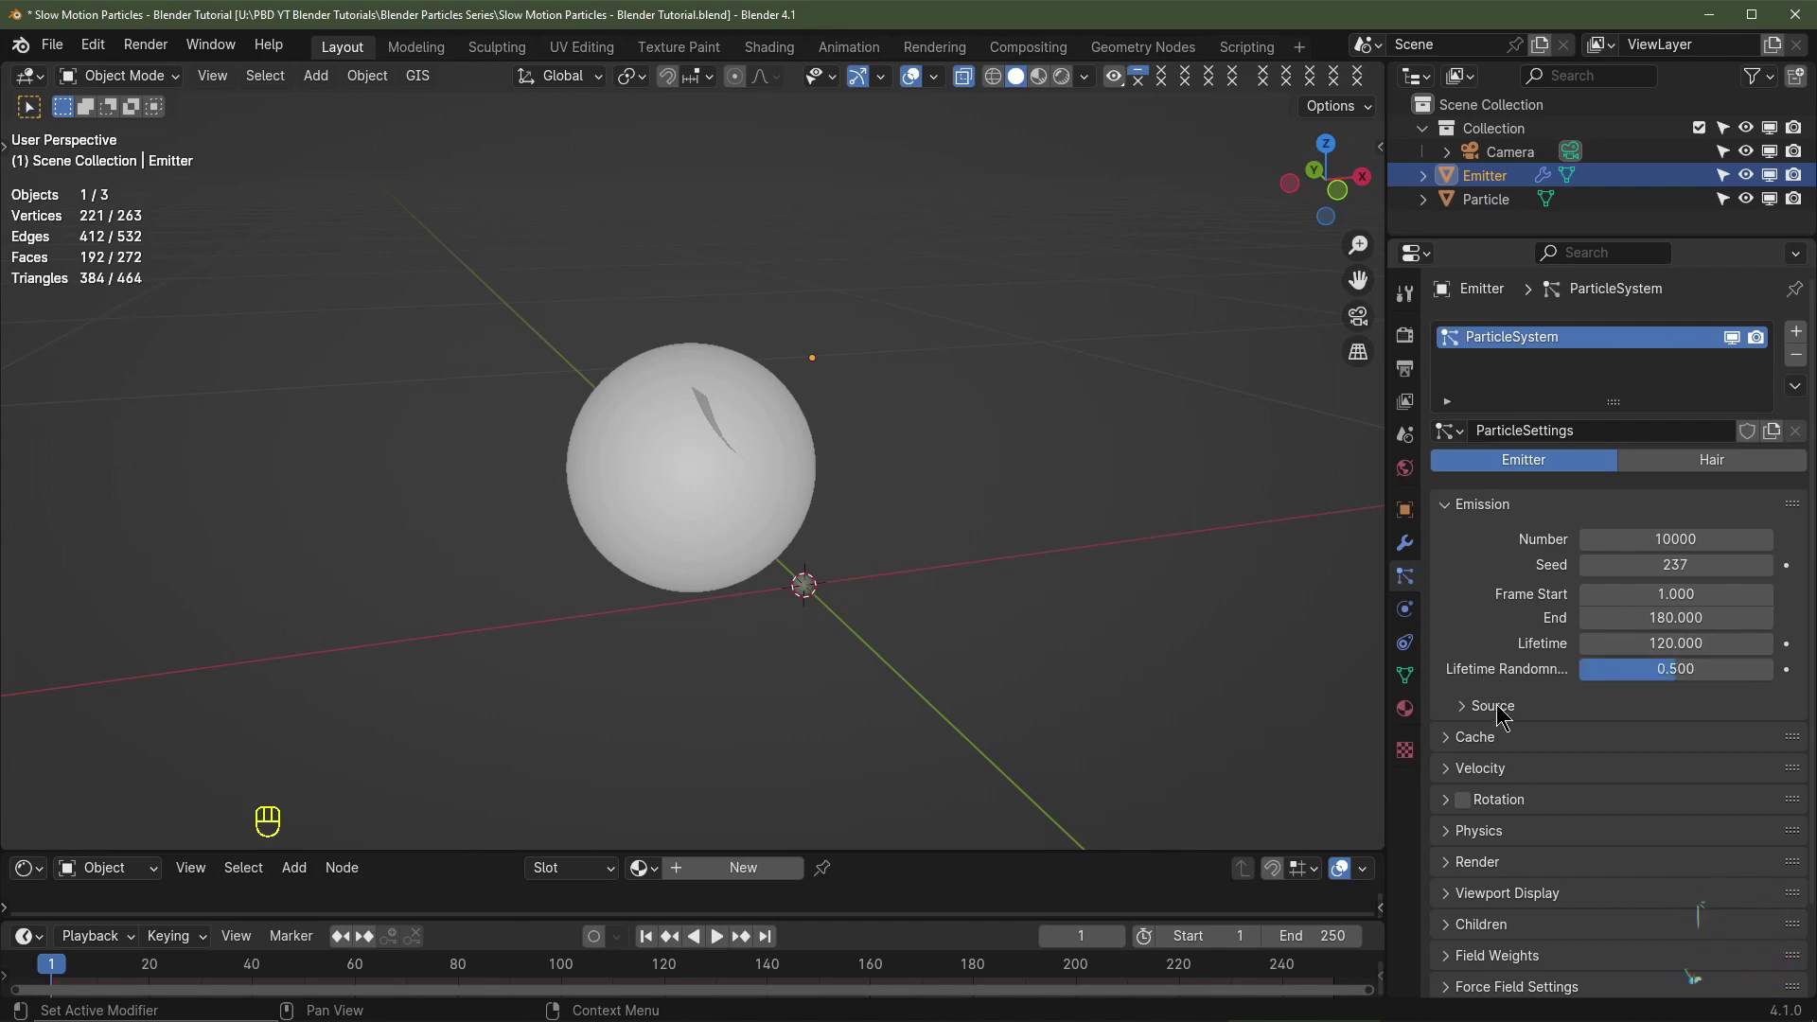
pyautogui.click(1492, 704)
pyautogui.scroll(-3)
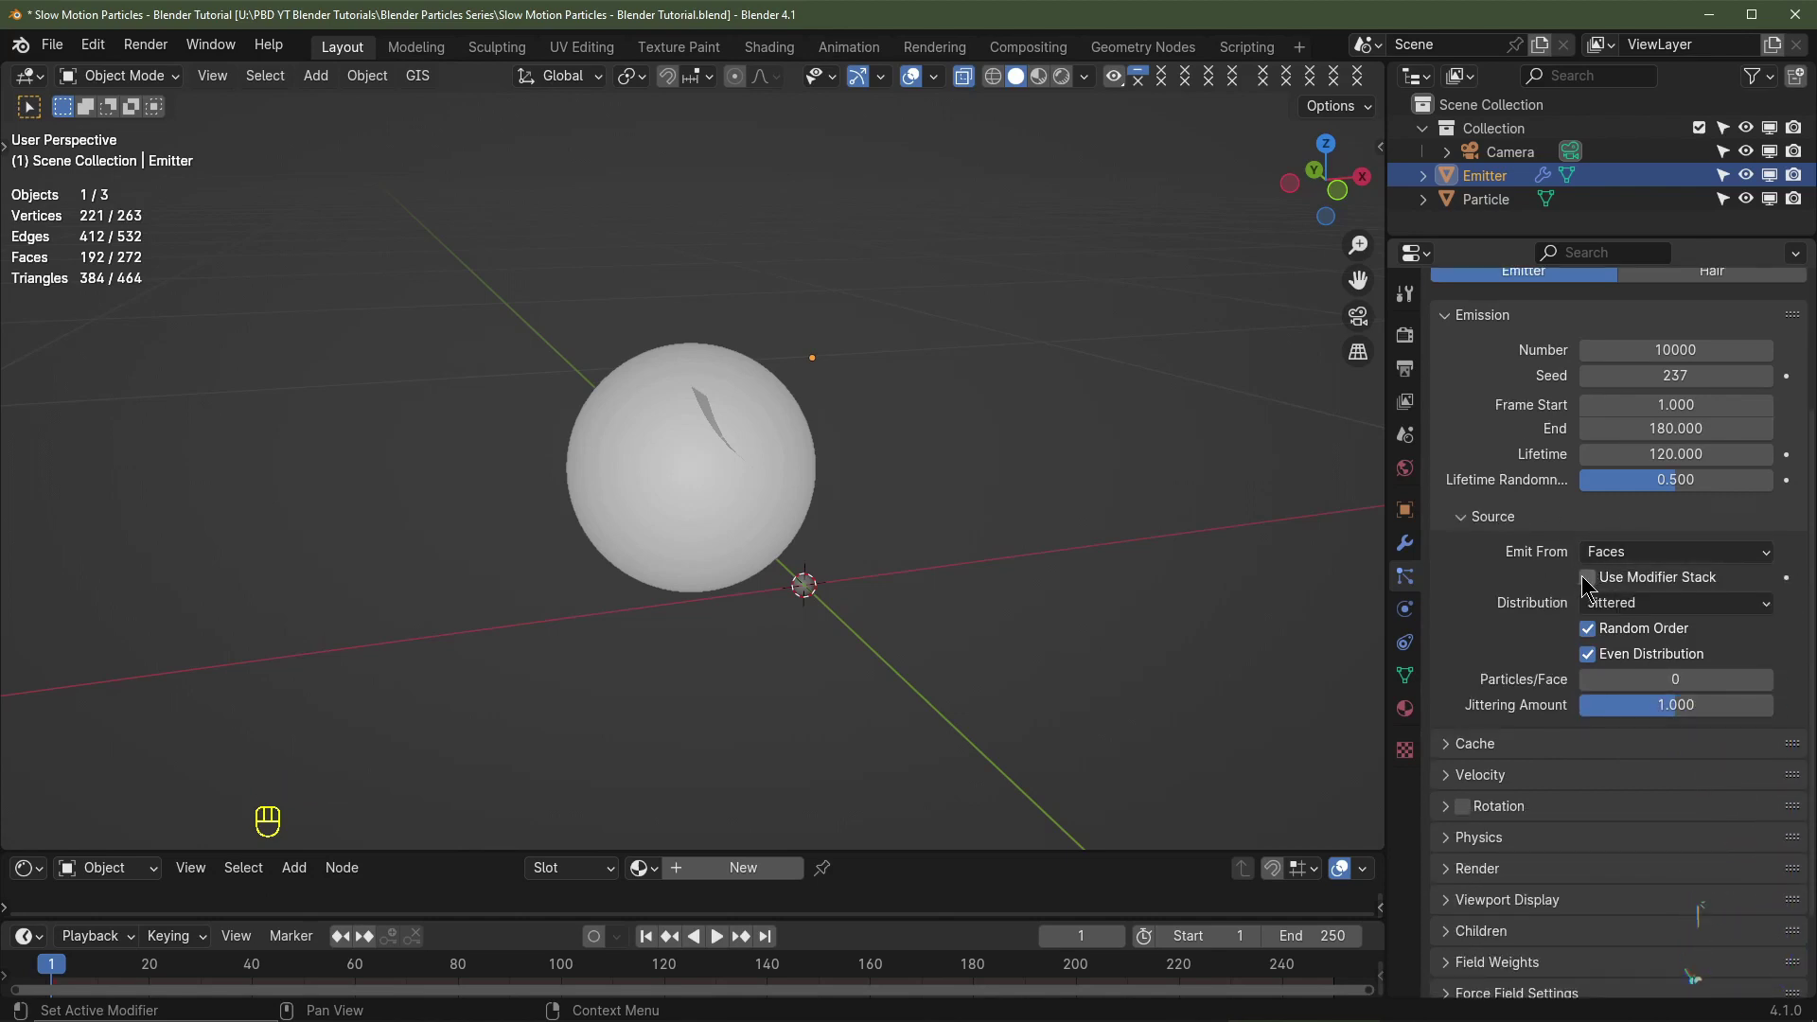
pyautogui.click(1592, 767)
pyautogui.click(1600, 766)
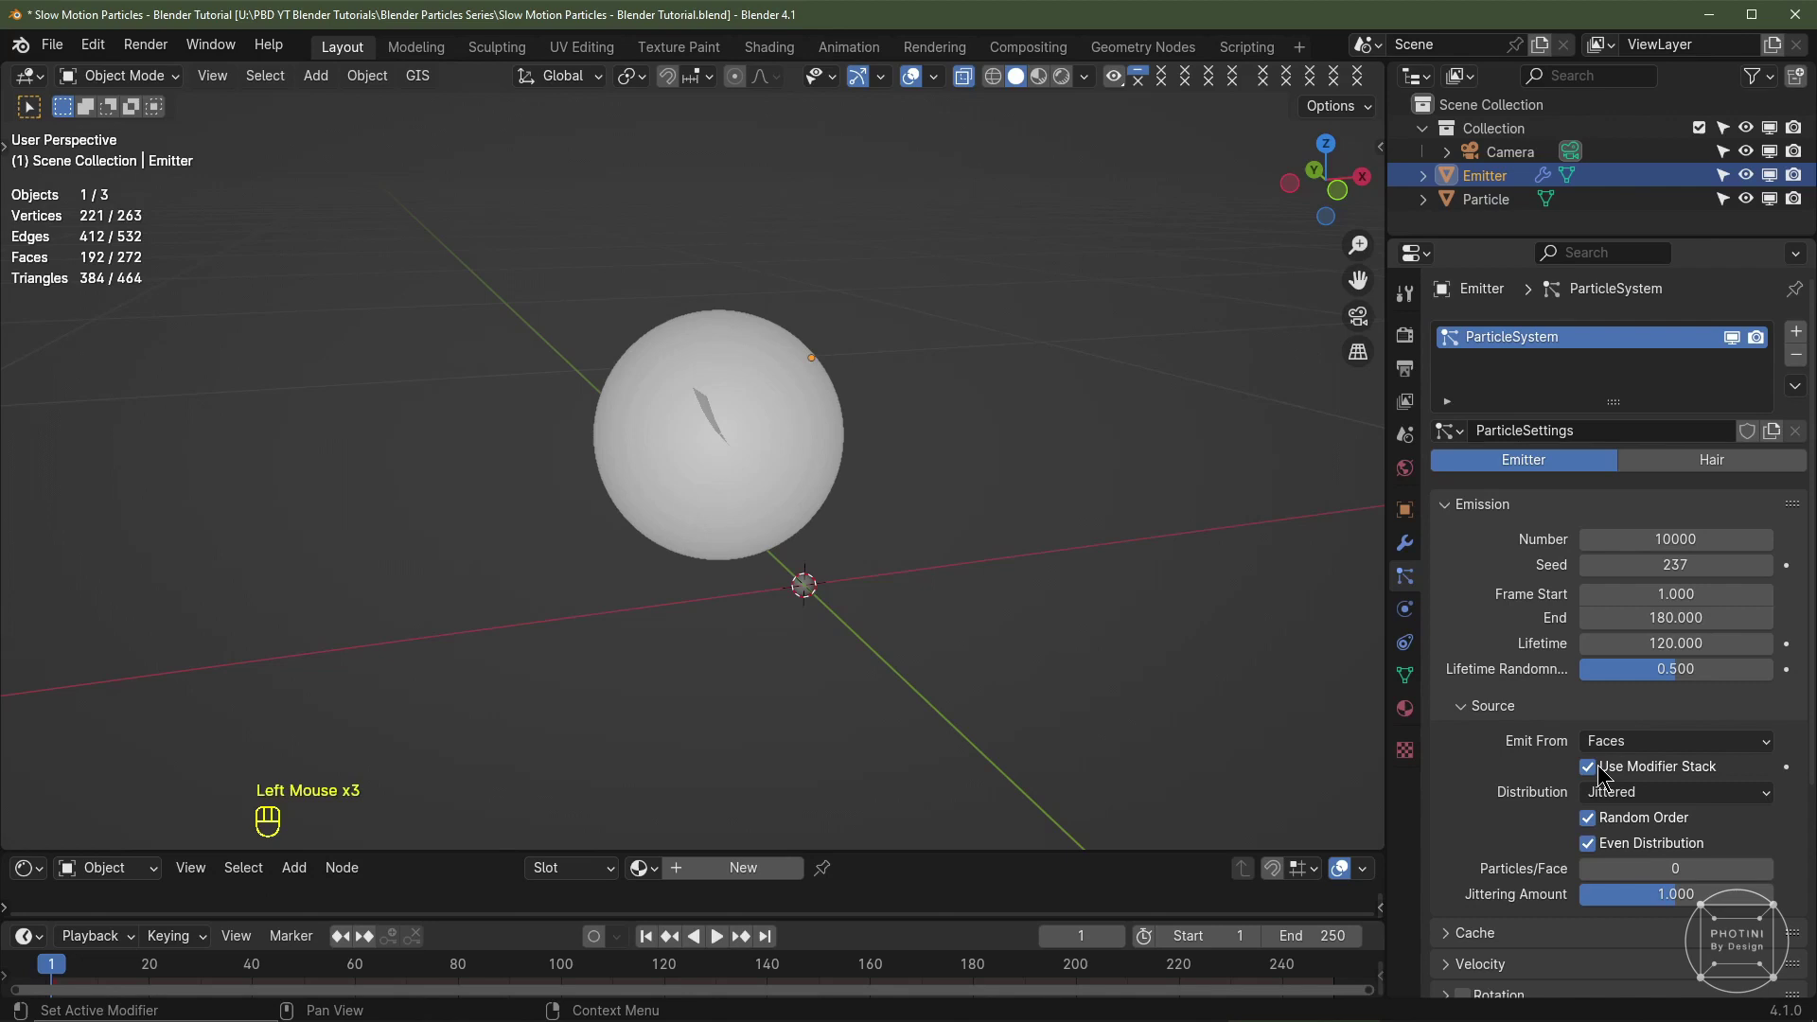
pyautogui.click(1407, 543)
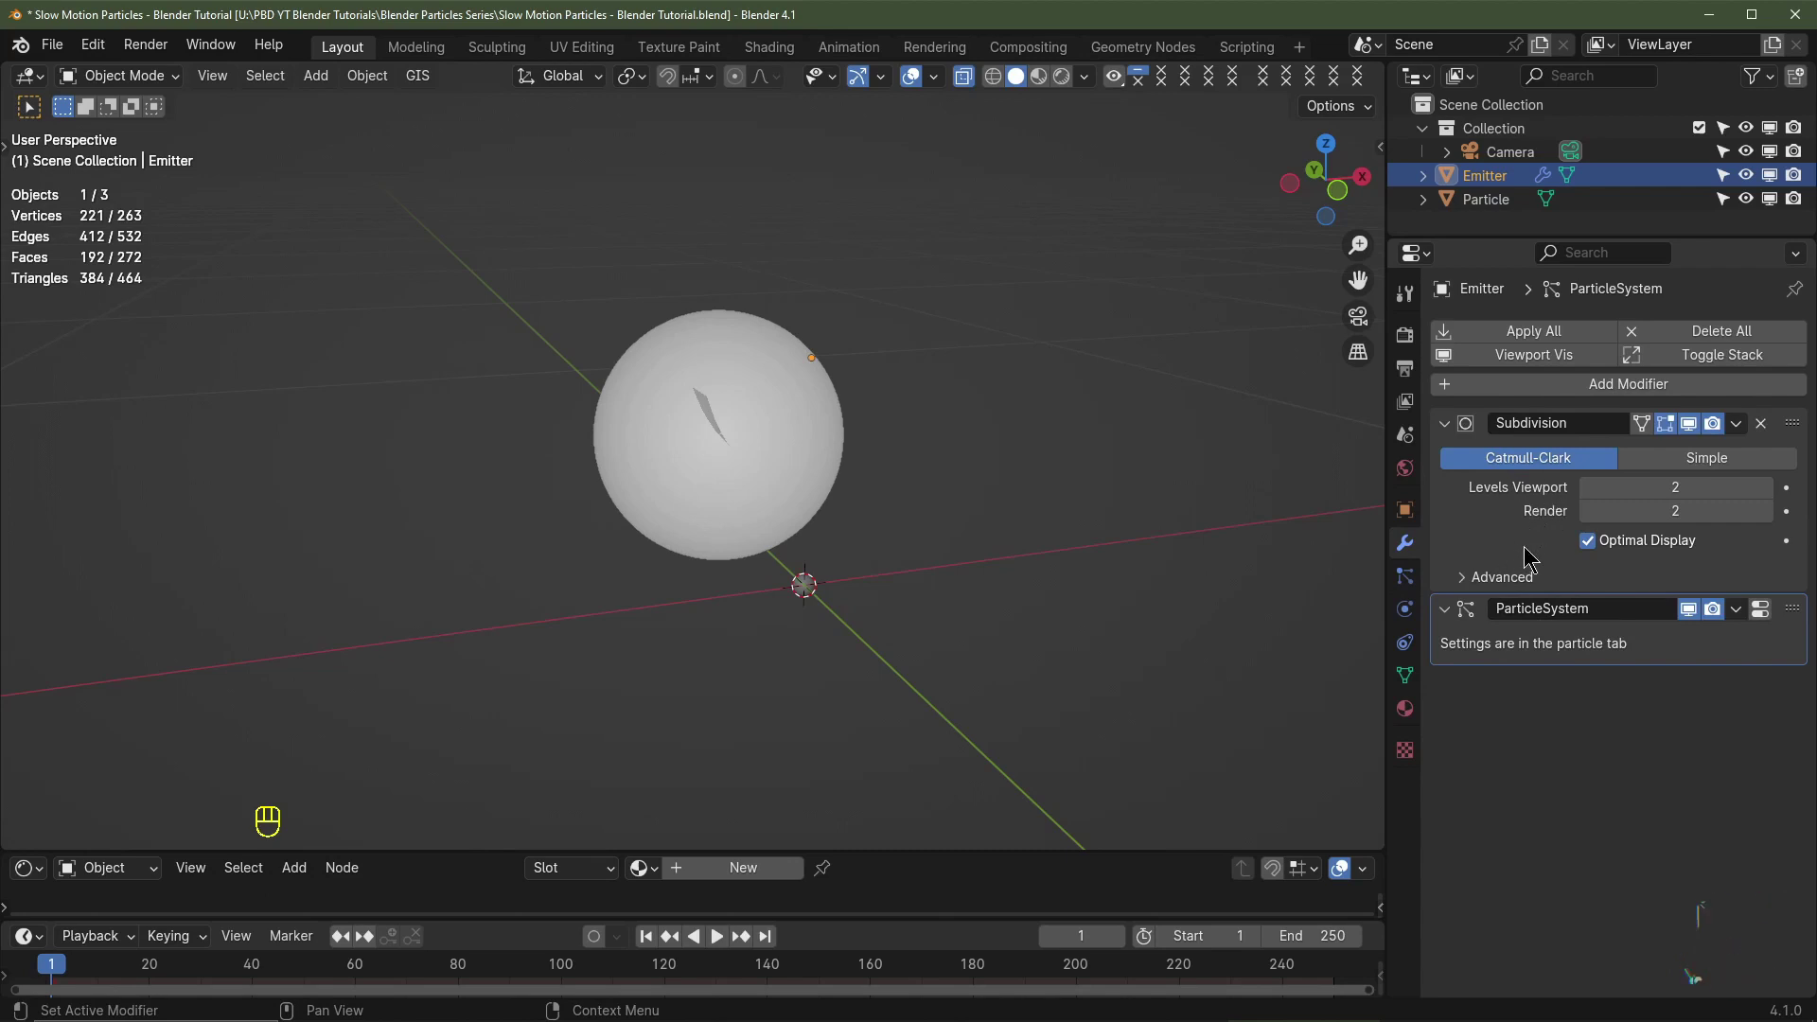
pyautogui.click(1406, 573)
# Step: Switch particle distribution to Random, expand the Cache panel and save the blend file
pyautogui.scroll(-3)
pyautogui.moveTo(1622, 557); pyautogui.dragTo(1626, 611)
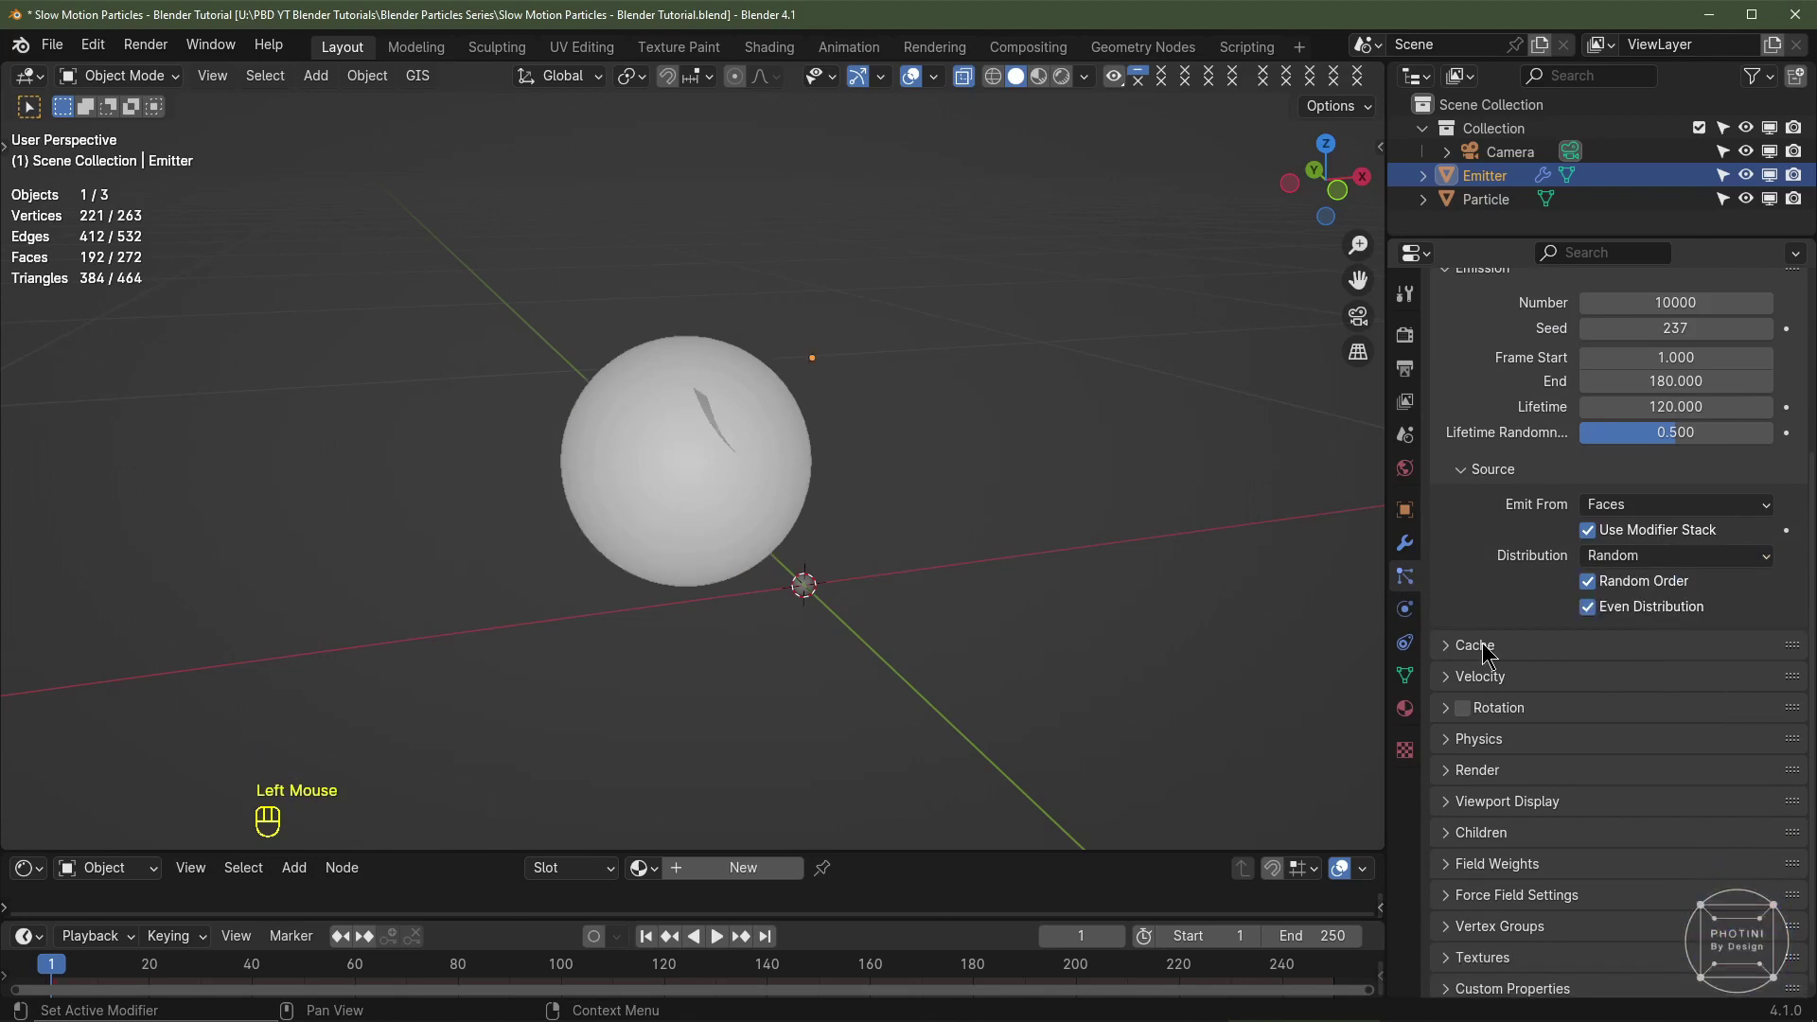
pyautogui.click(1490, 647)
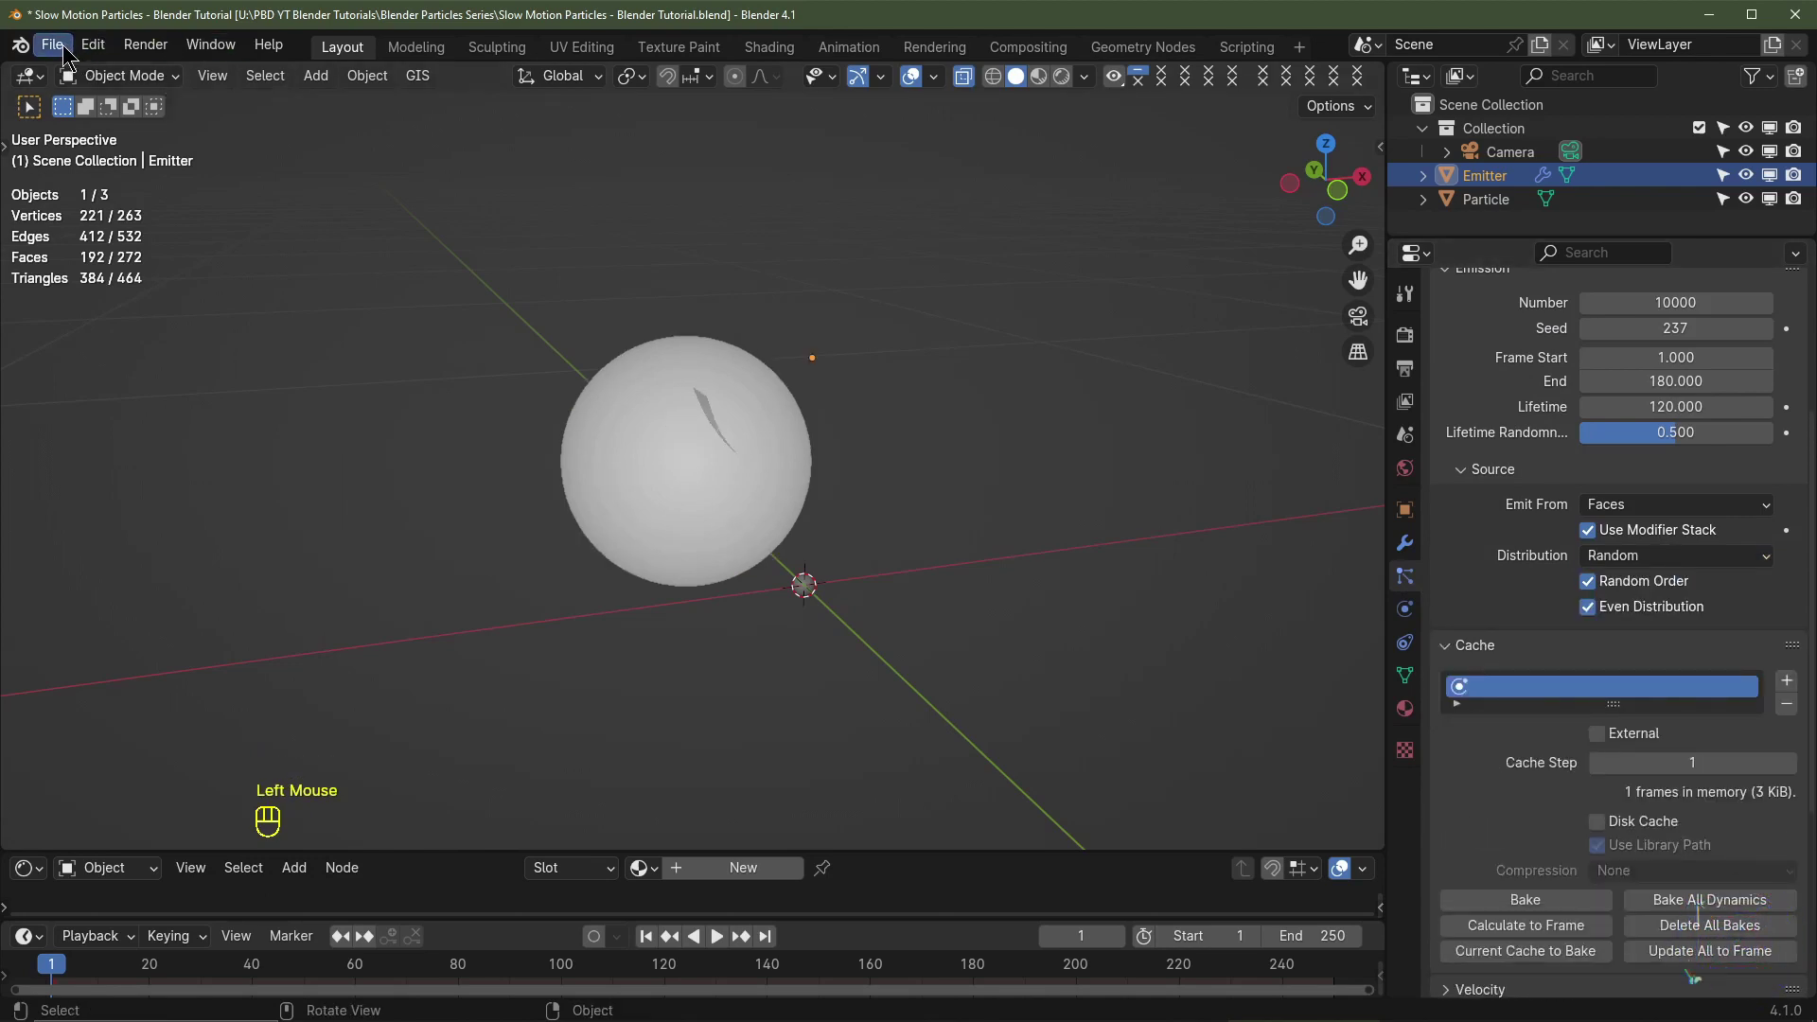
pyautogui.click(62, 47)
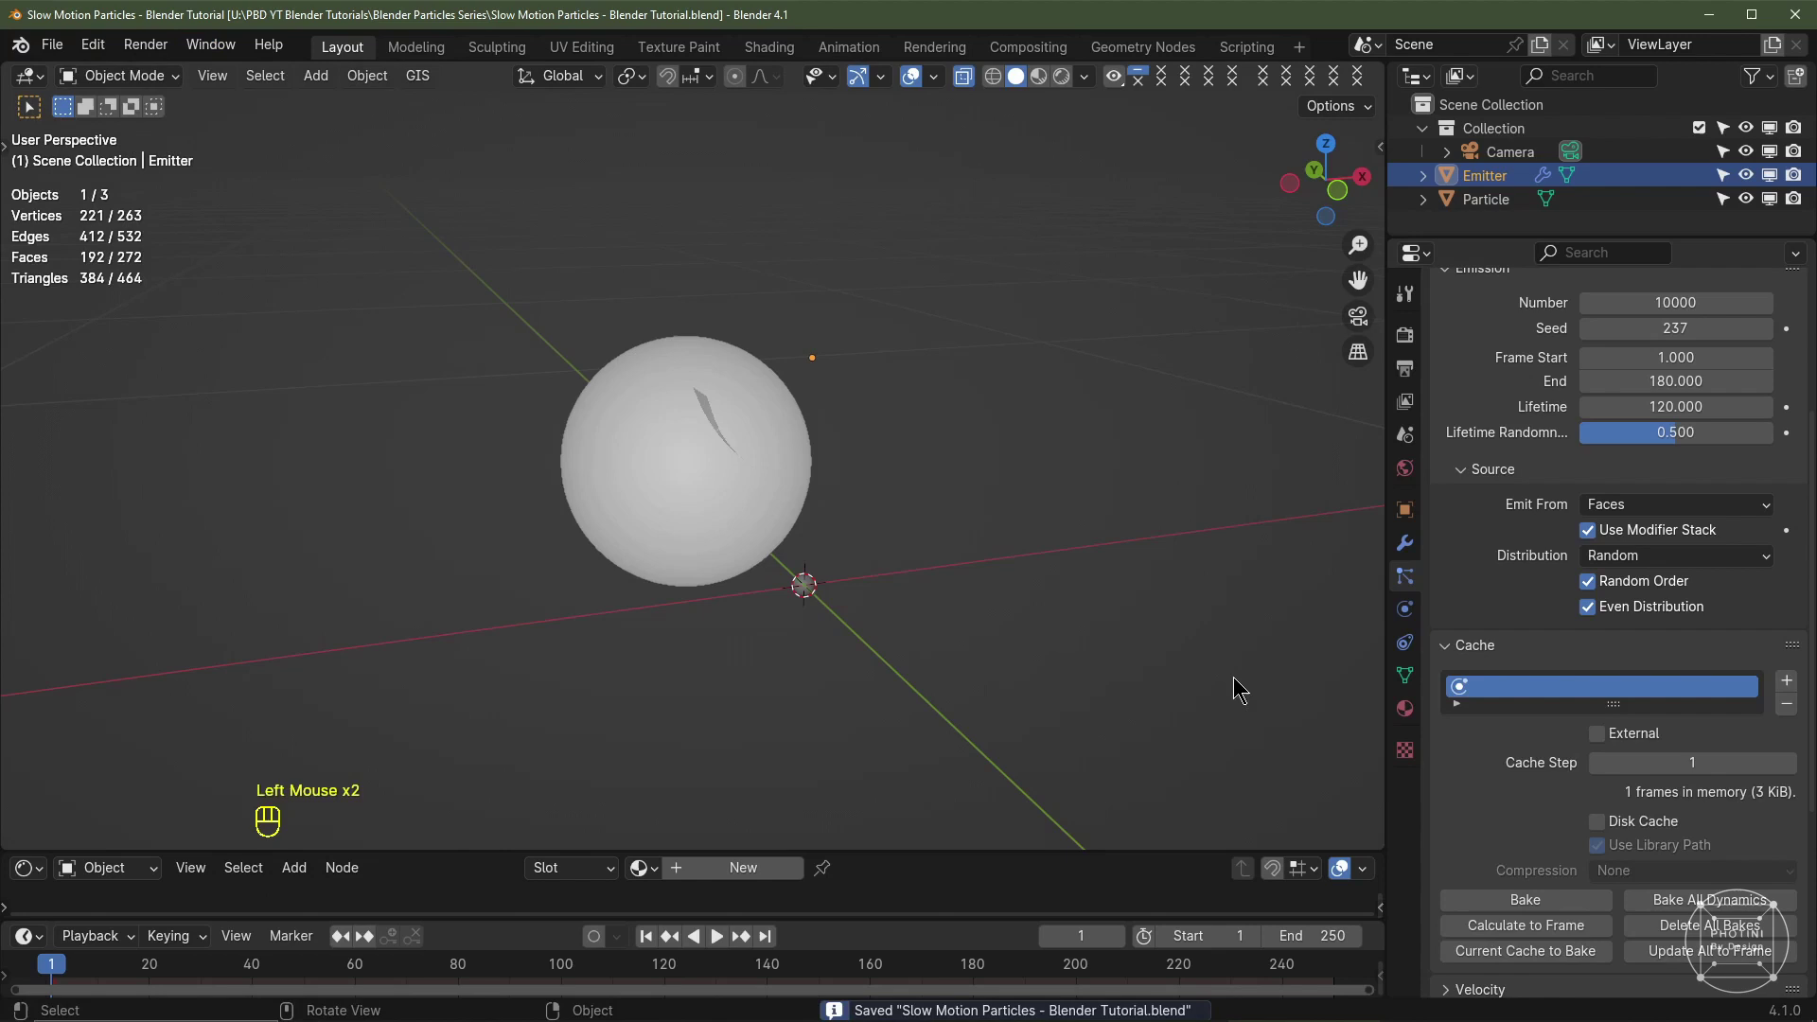
pyautogui.scroll(-3)
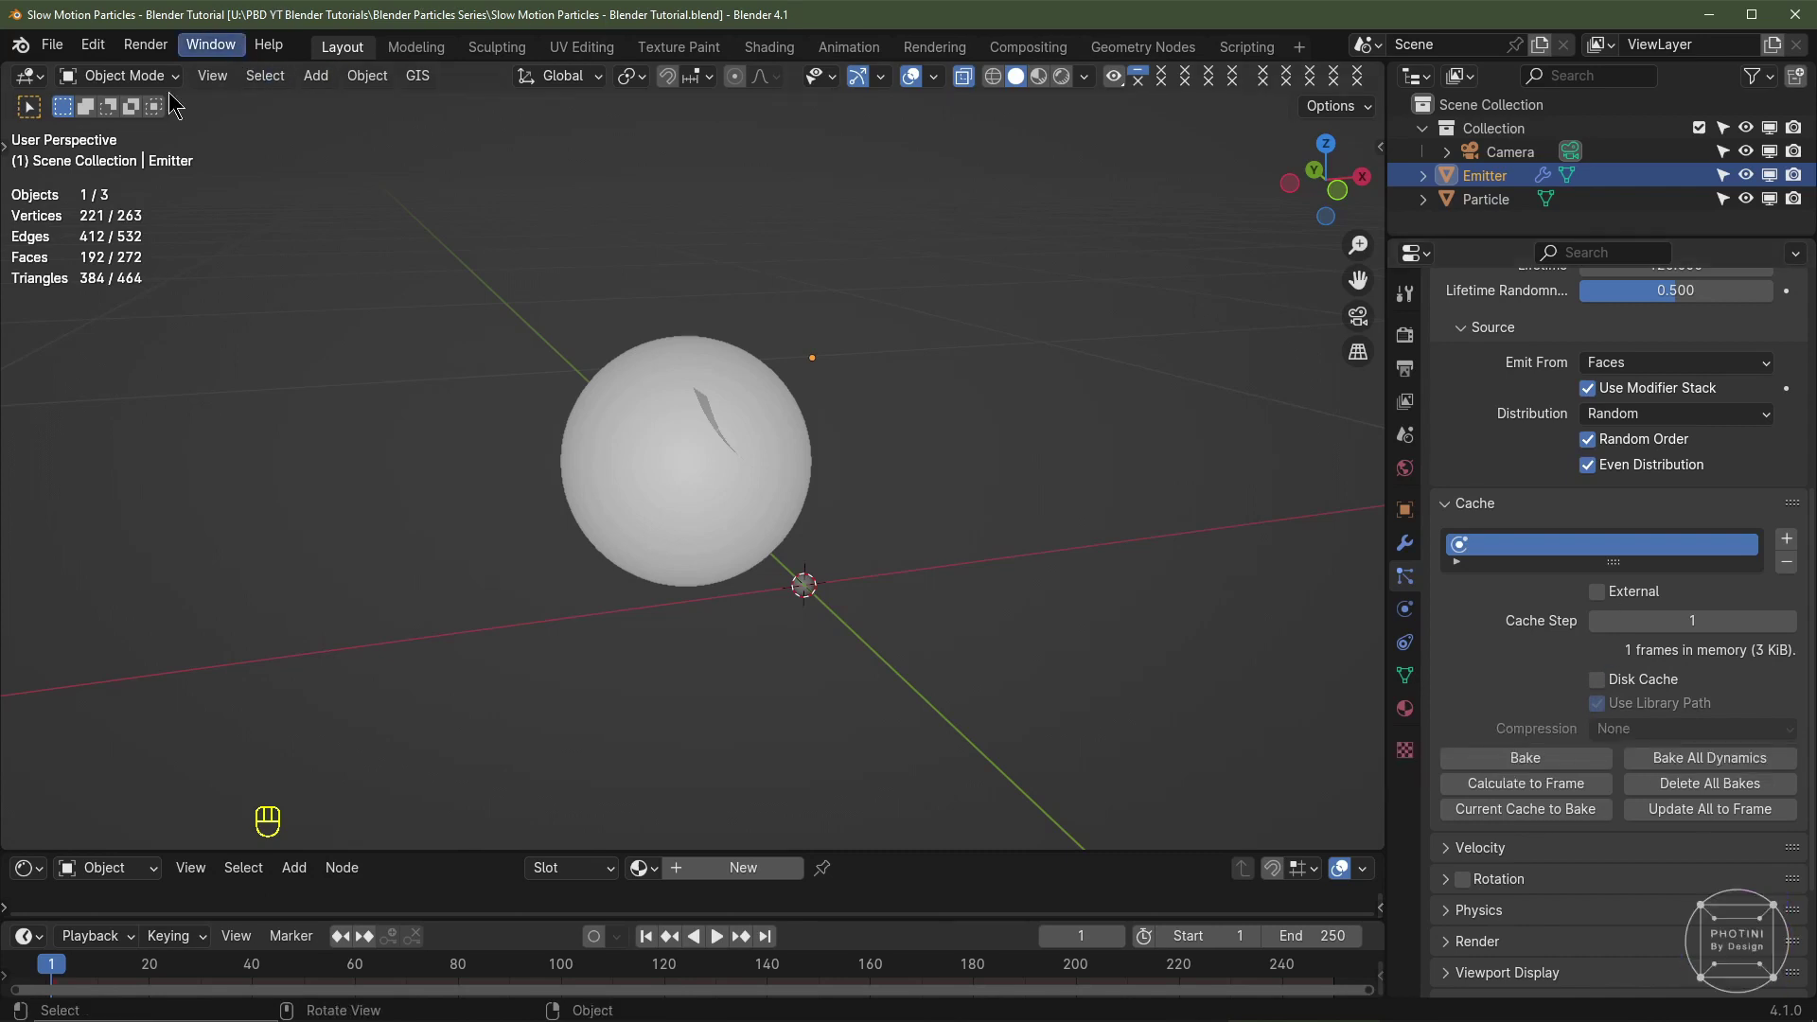
# Step: Set velocity randomness 0.8, rotation, Brownian 0.25 and 8 subframes, then check the 30 fps output rate
pyautogui.click(1607, 710)
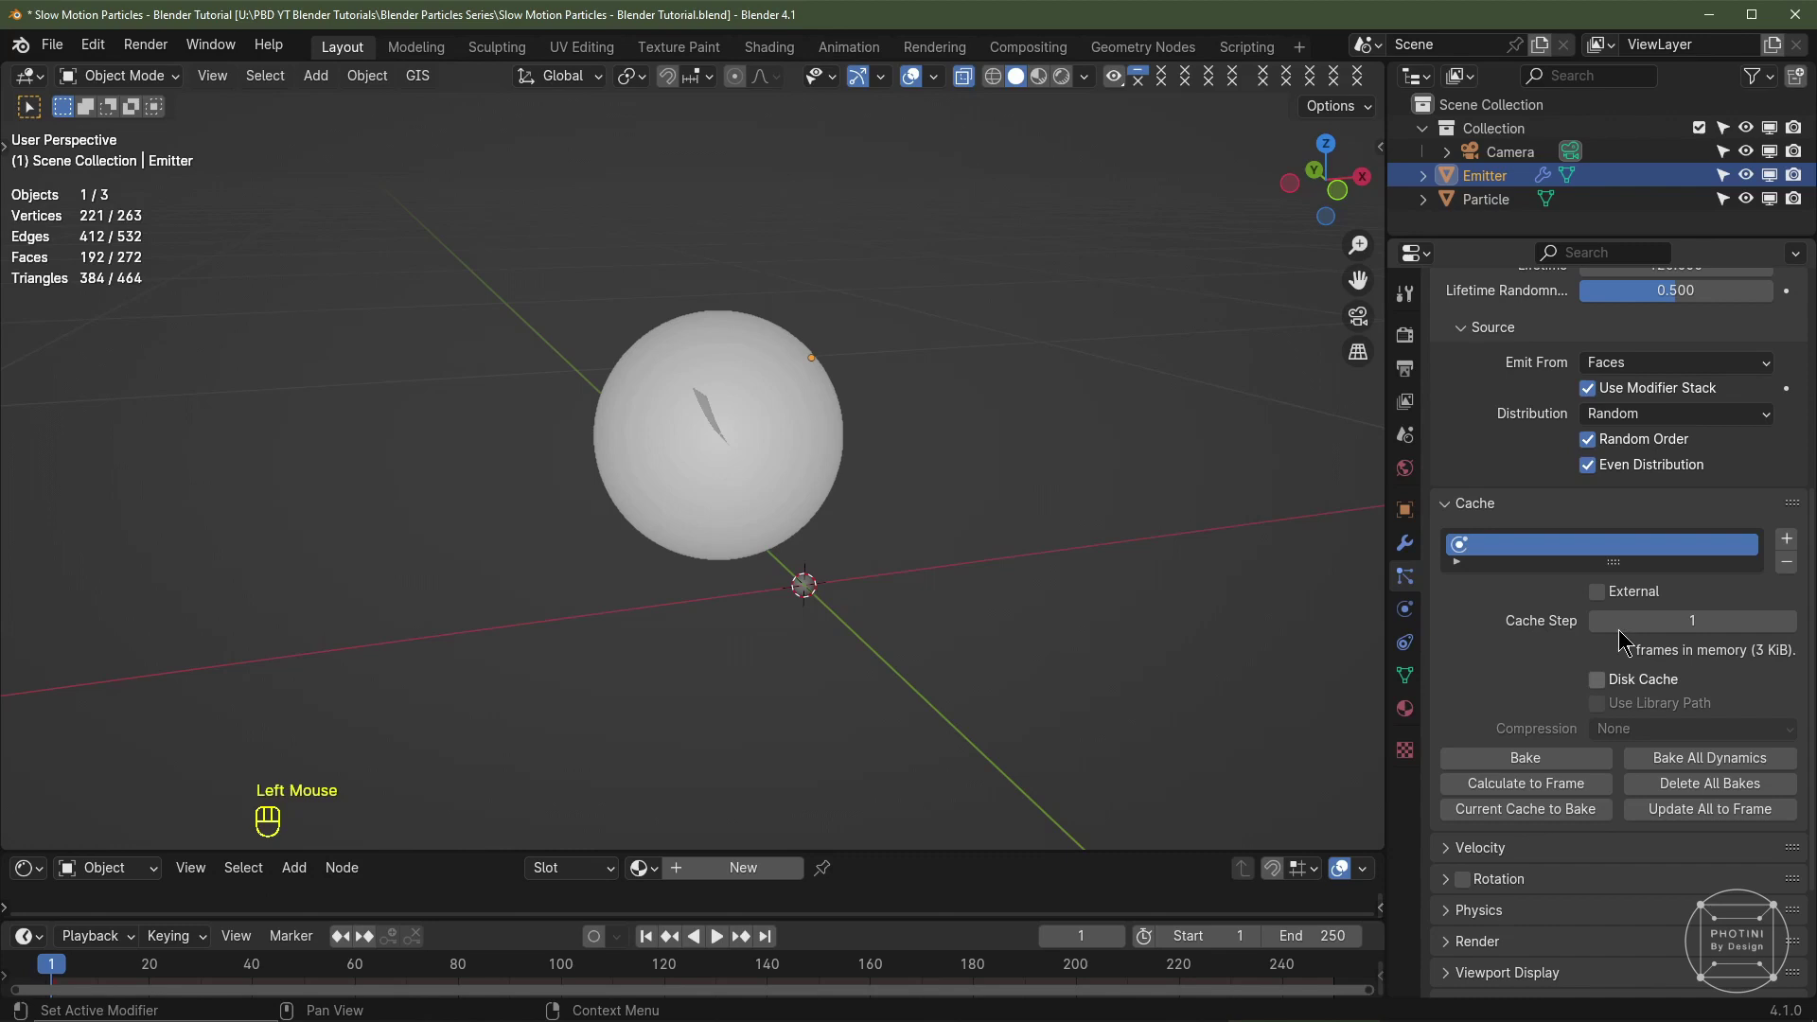
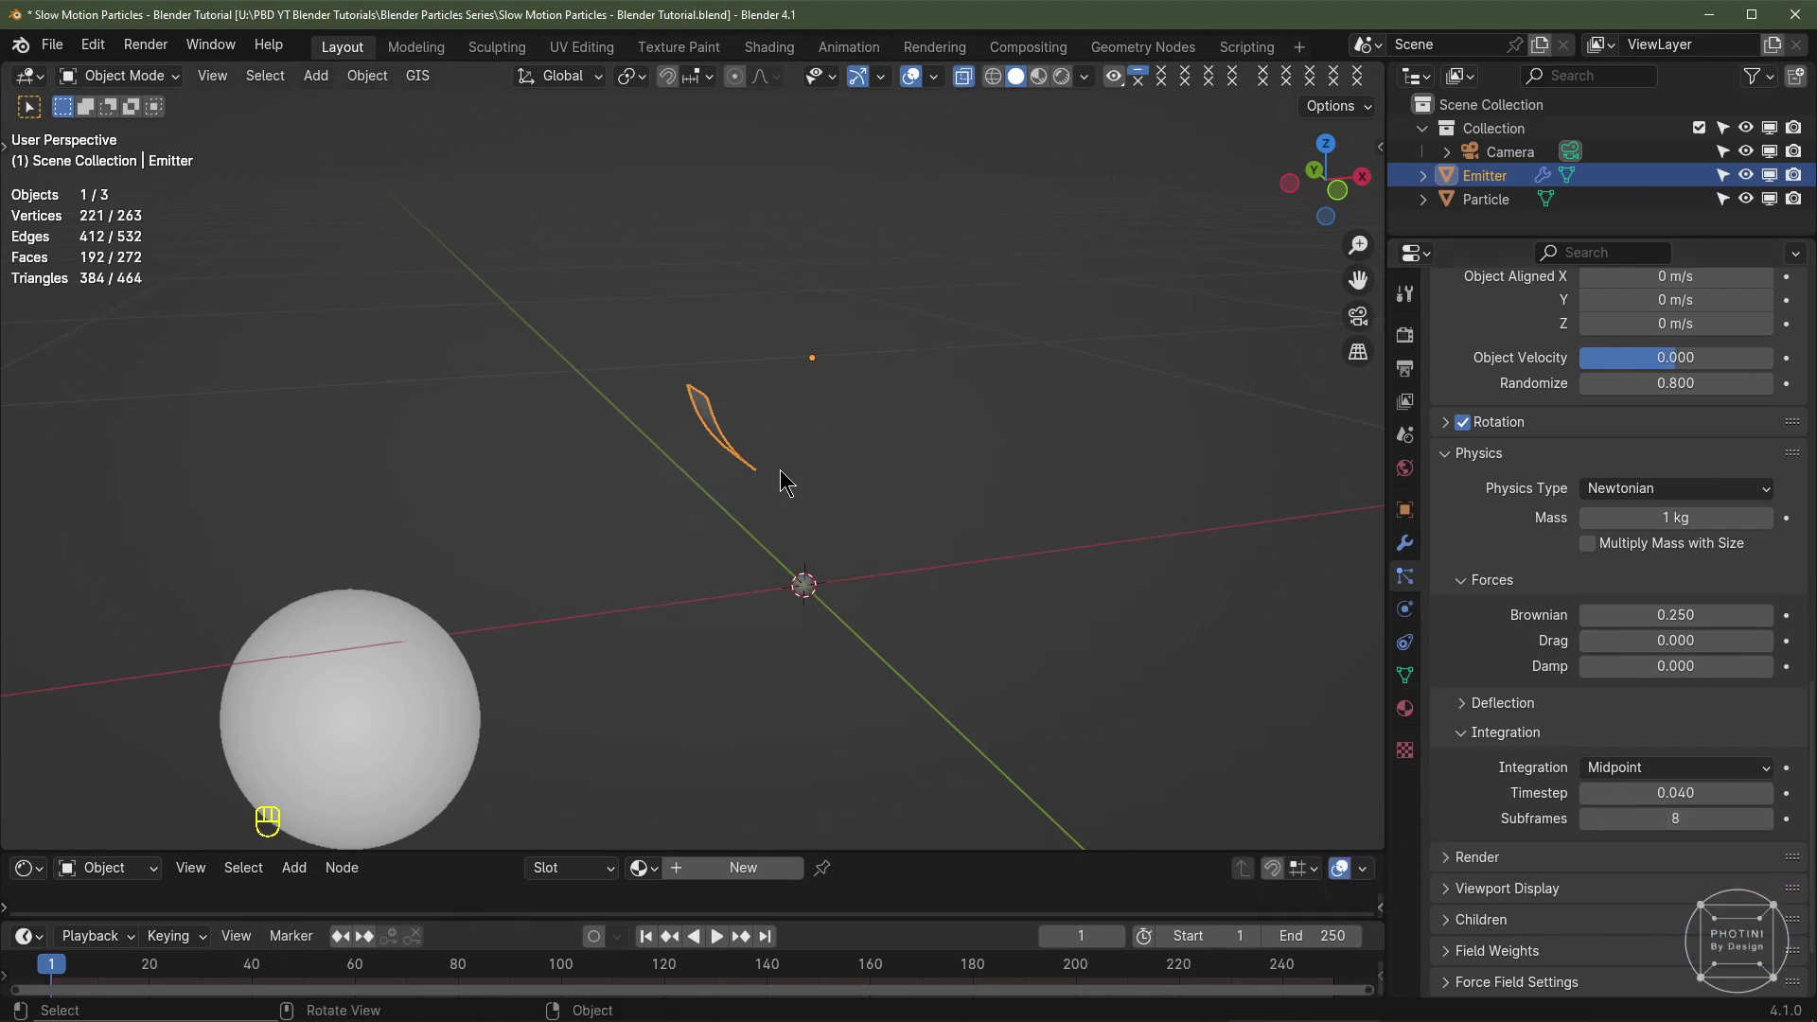
pyautogui.click(1408, 378)
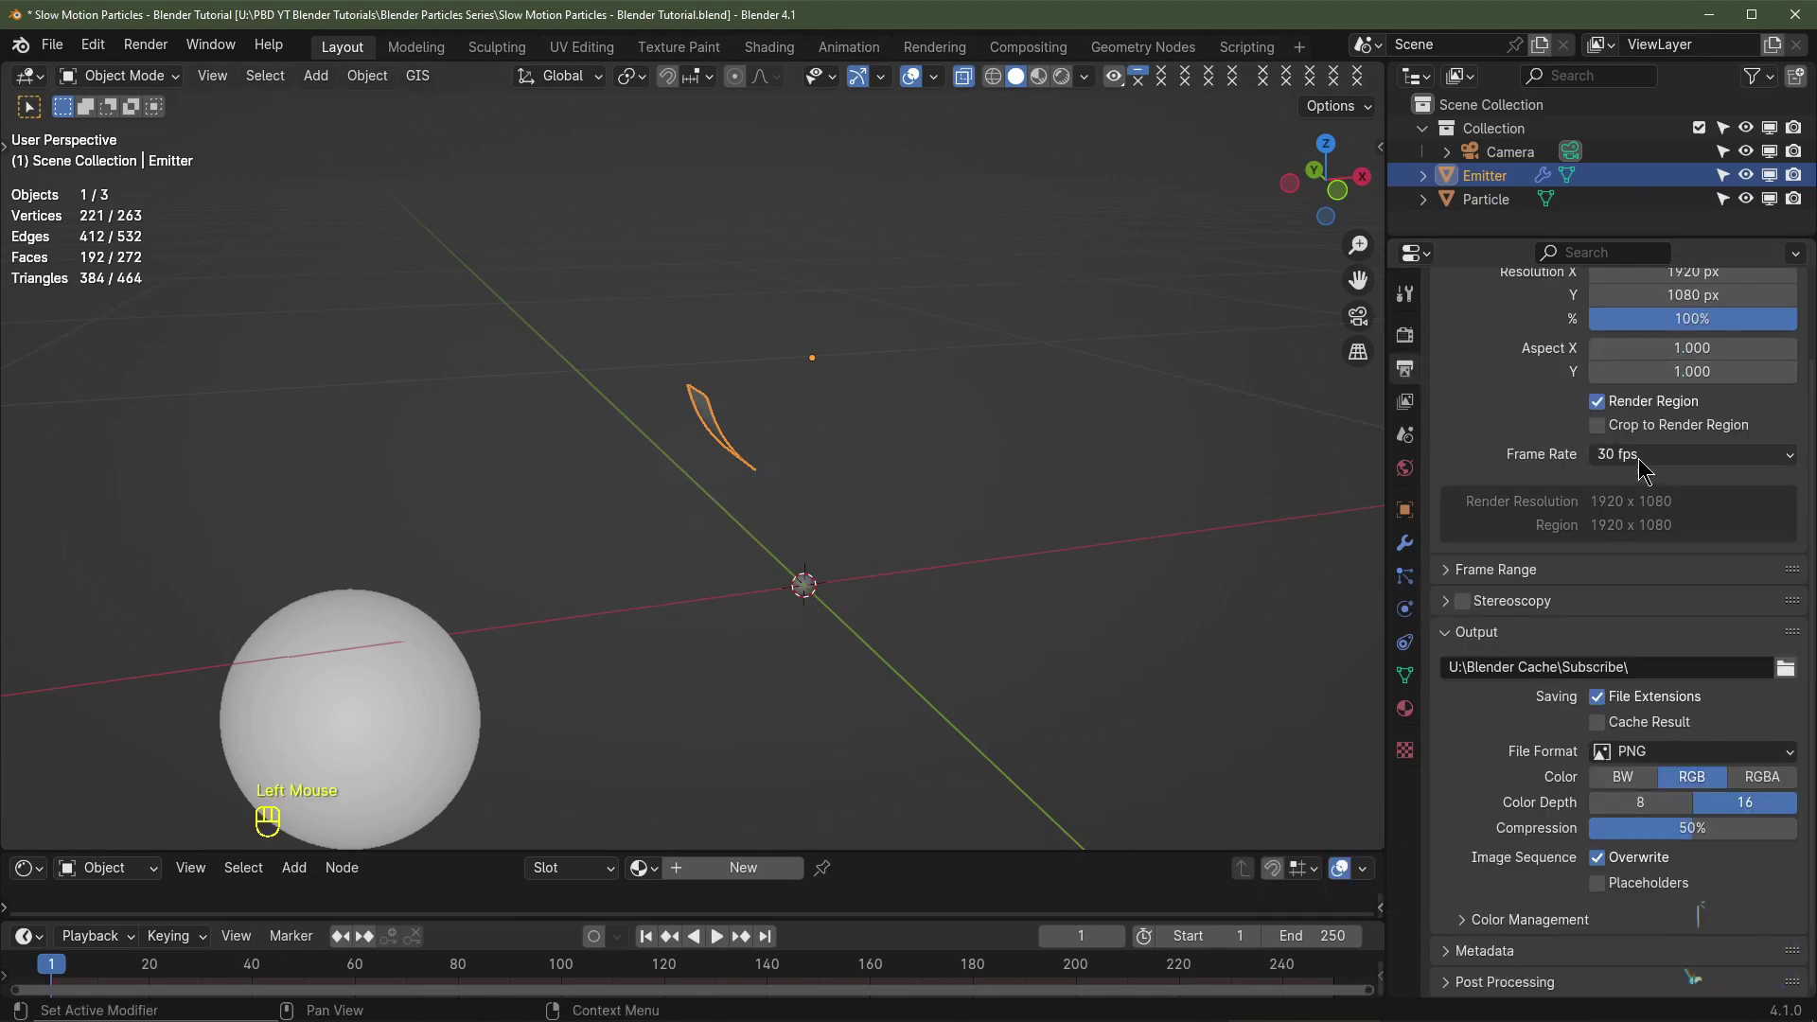
pyautogui.scroll(3)
pyautogui.click(1407, 586)
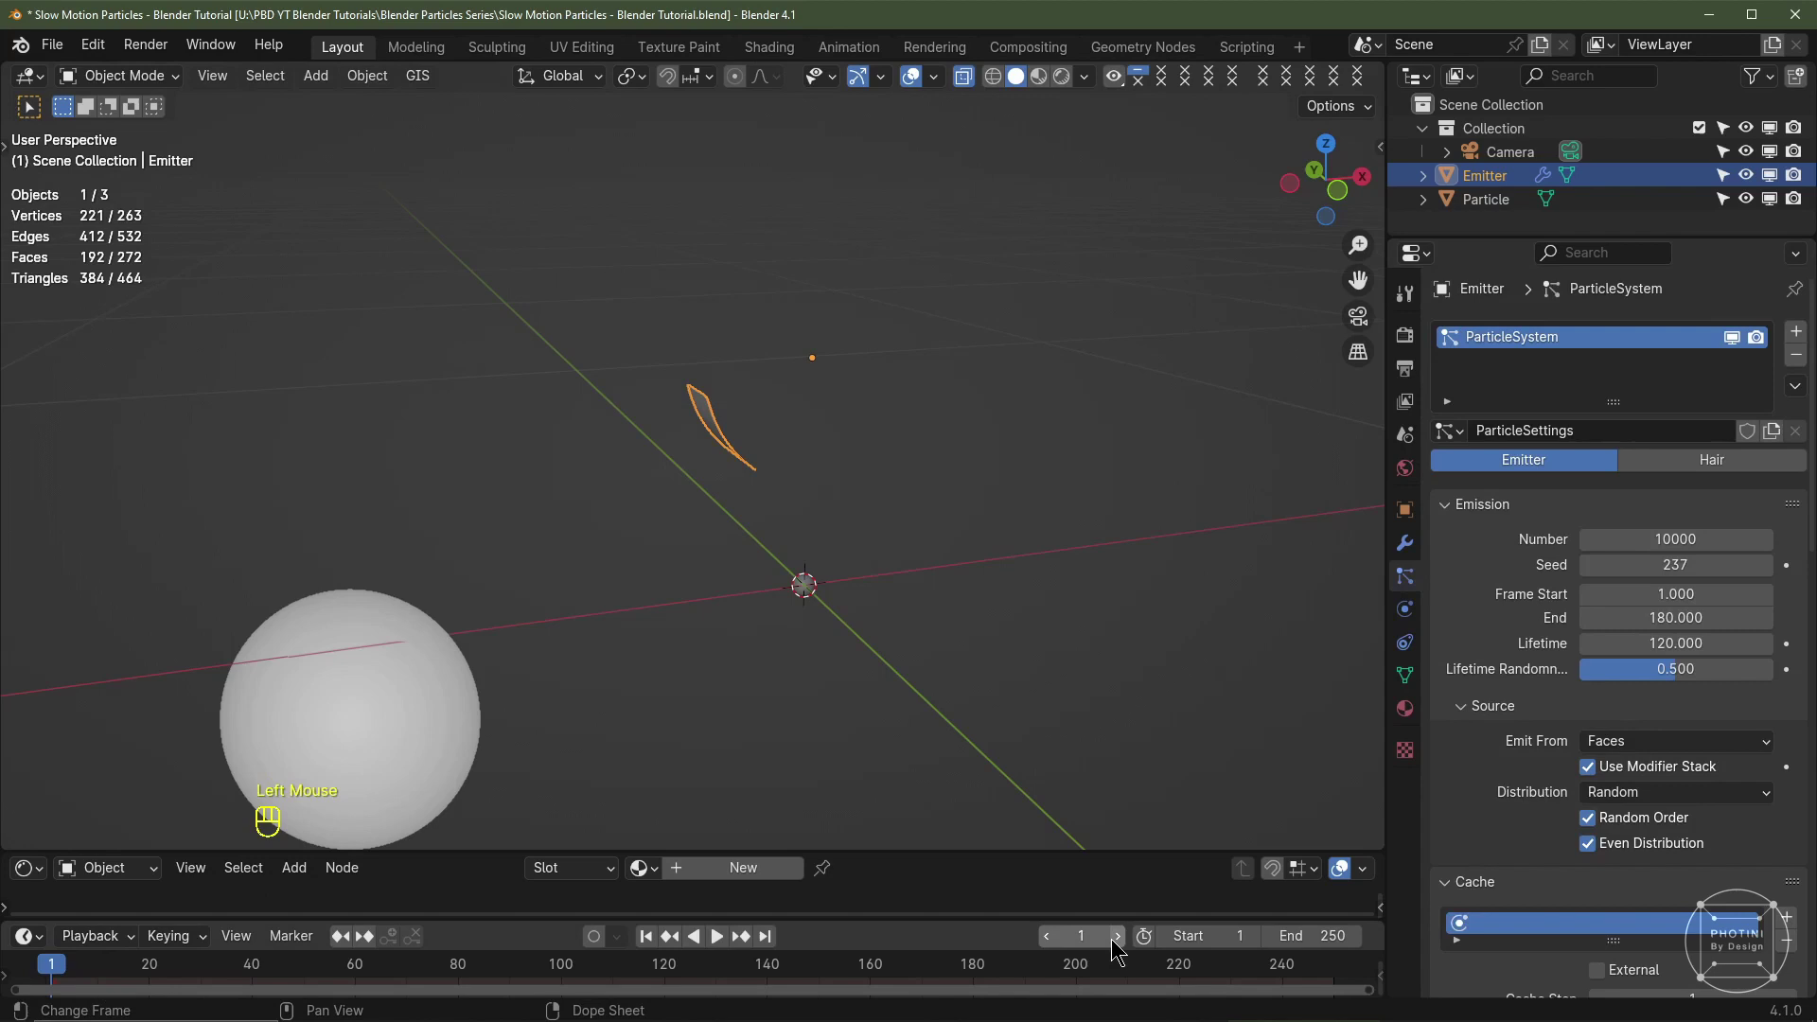
# Step: Render particles as the Particle object at 0.05 scale with object rotation kept
pyautogui.click(1124, 935)
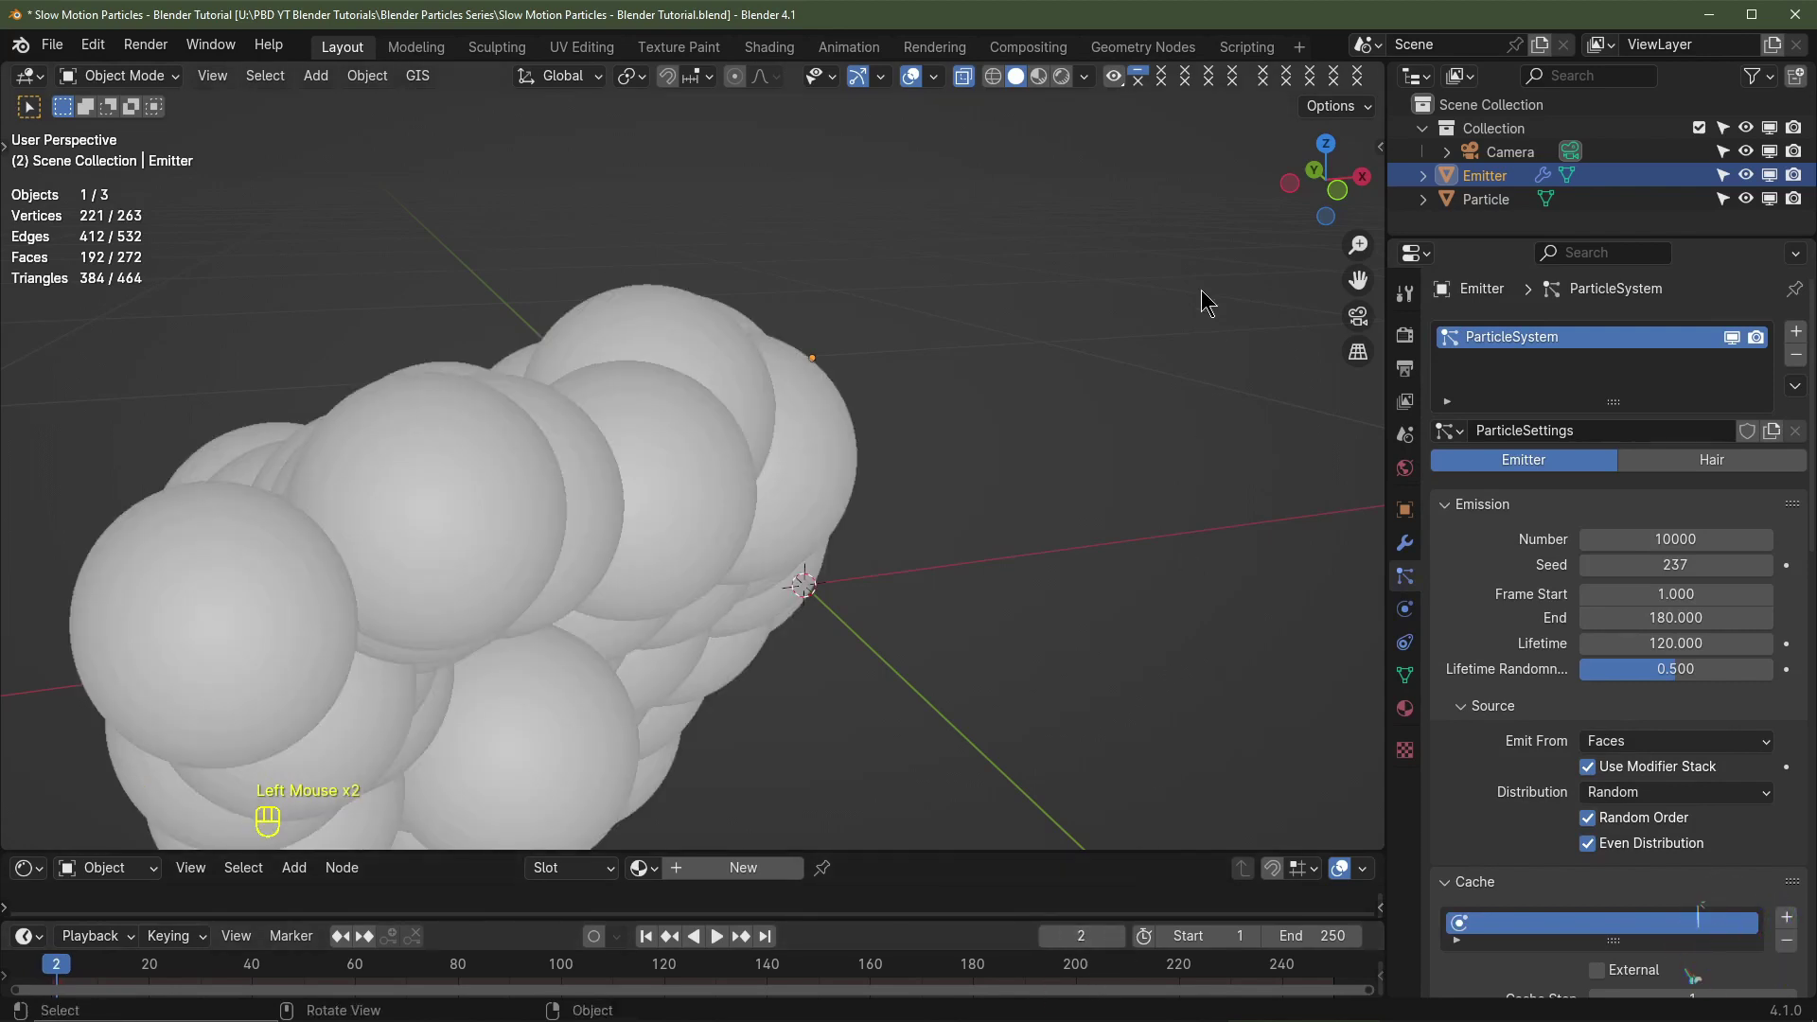
pyautogui.scroll(-3)
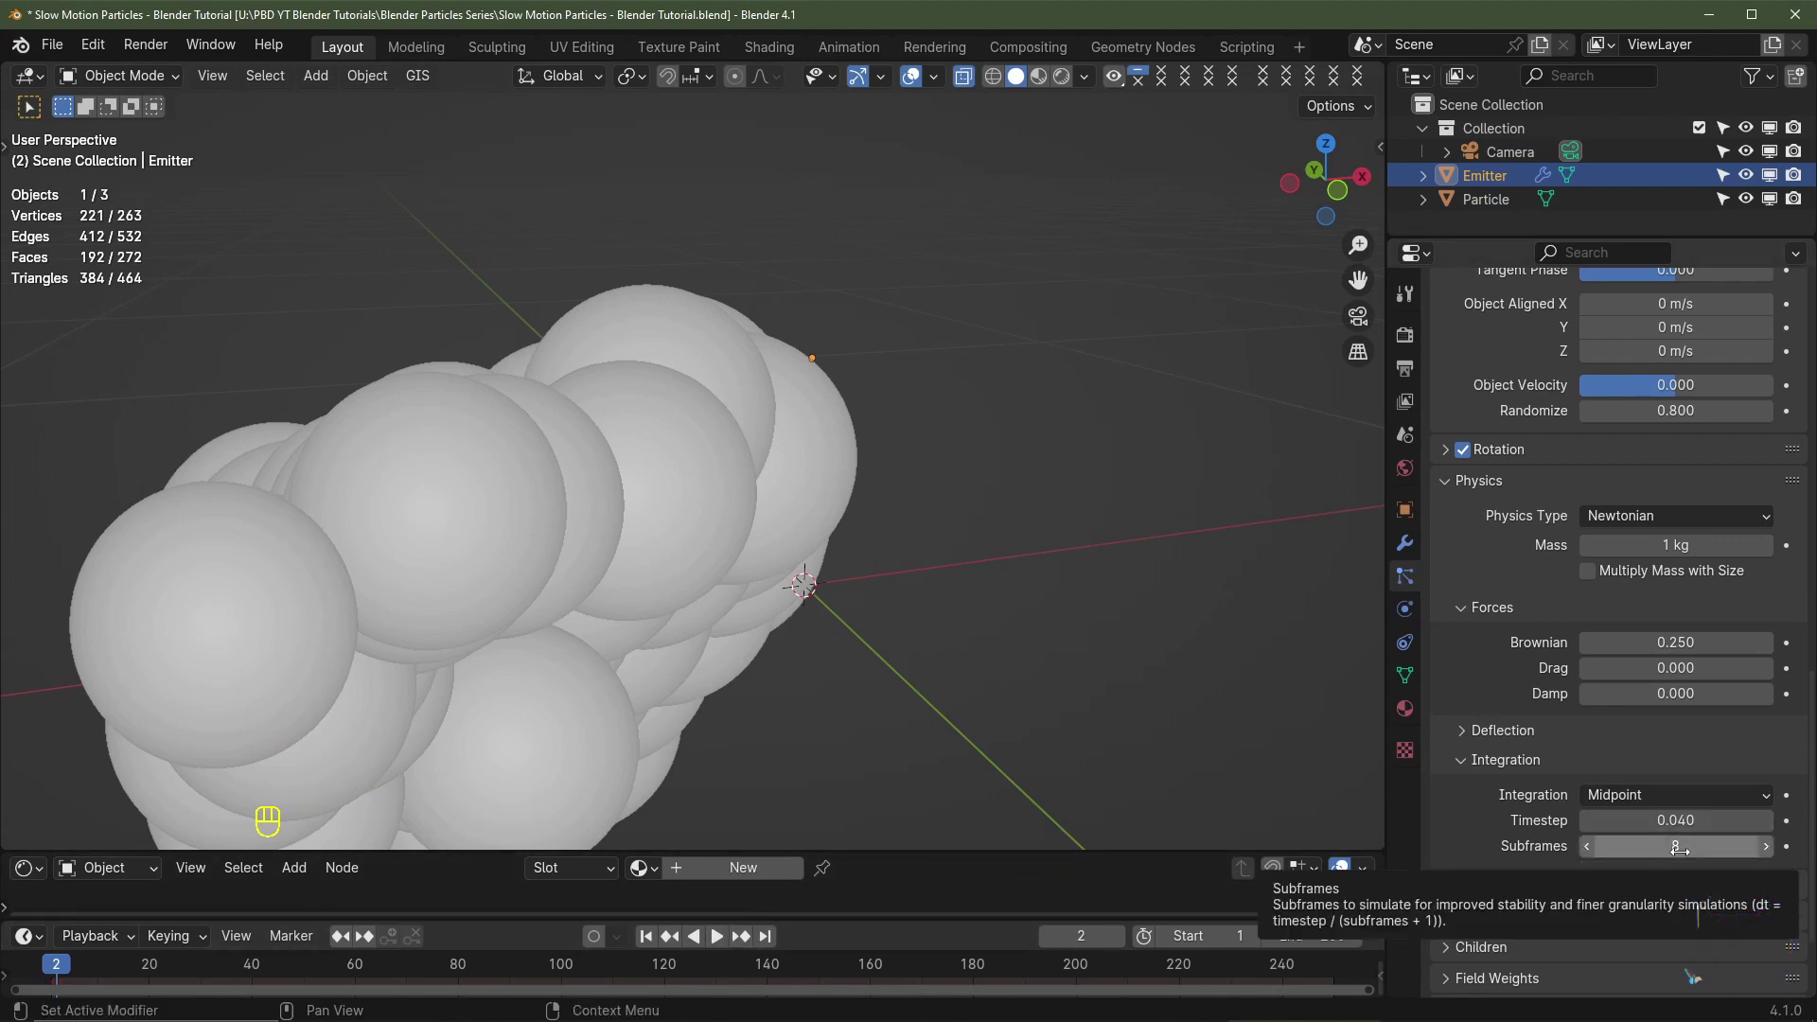
pyautogui.click(1553, 736)
pyautogui.scroll(-3)
pyautogui.click(1483, 767)
pyautogui.scroll(-3)
pyautogui.moveTo(1612, 586); pyautogui.dragTo(1632, 714)
pyautogui.moveTo(1694, 754); pyautogui.dragTo(1599, 836)
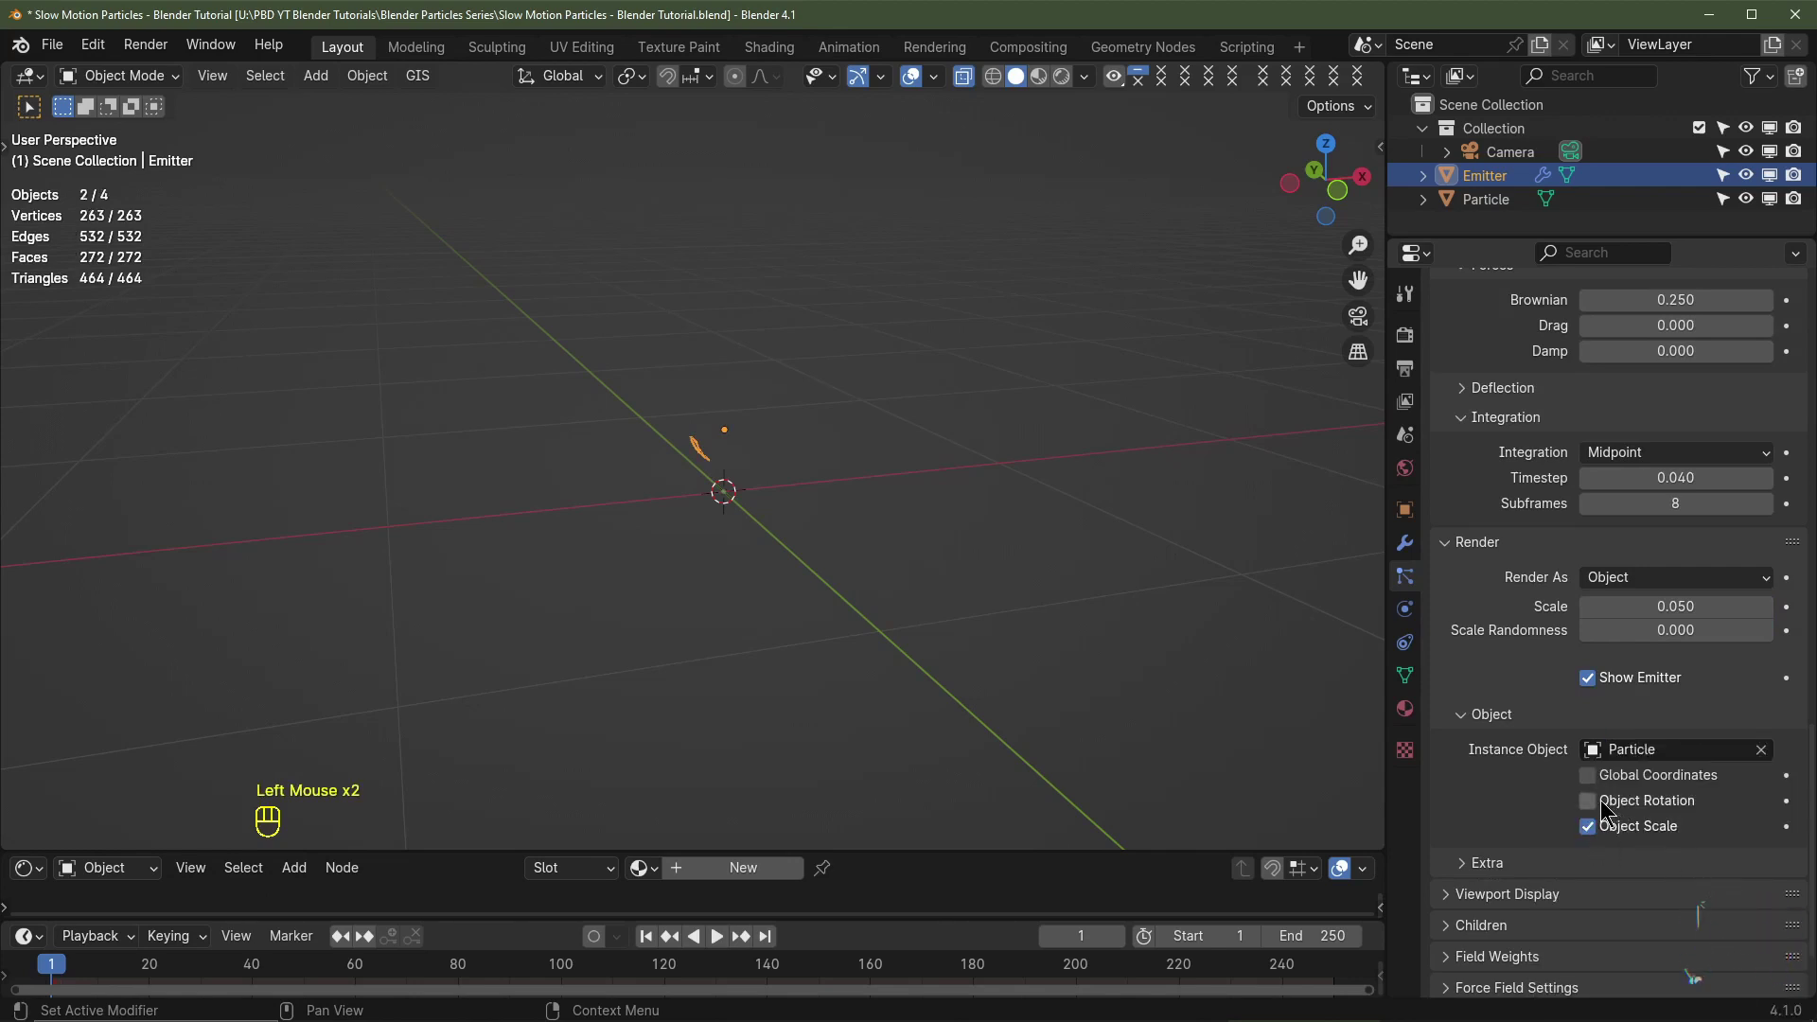
pyautogui.click(1596, 800)
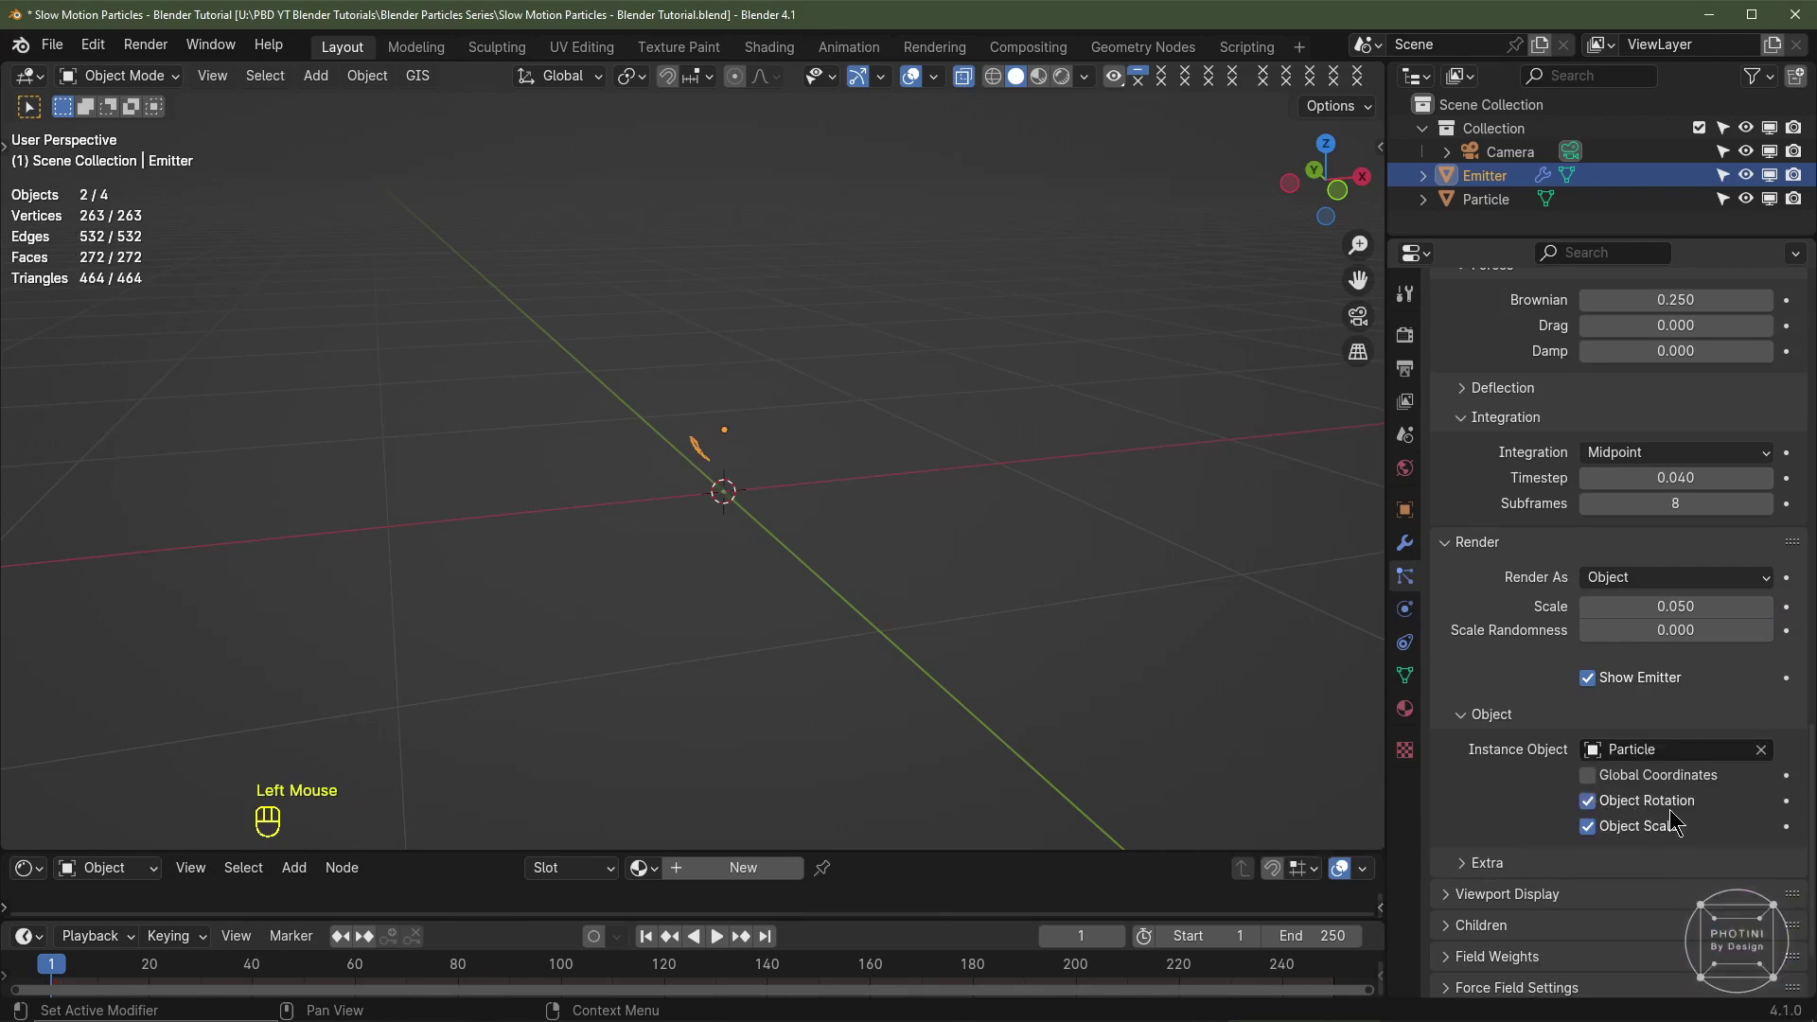
# Step: Play back the particle simulation to preview the instanced spheres
pyautogui.press('space')
pyautogui.moveTo(649, 601); pyautogui.dragTo(637, 600)
pyautogui.press('space')
pyautogui.scroll(3)
pyautogui.scroll(3)
pyautogui.scroll(3)
pyautogui.scroll(3)
pyautogui.scroll(-3)
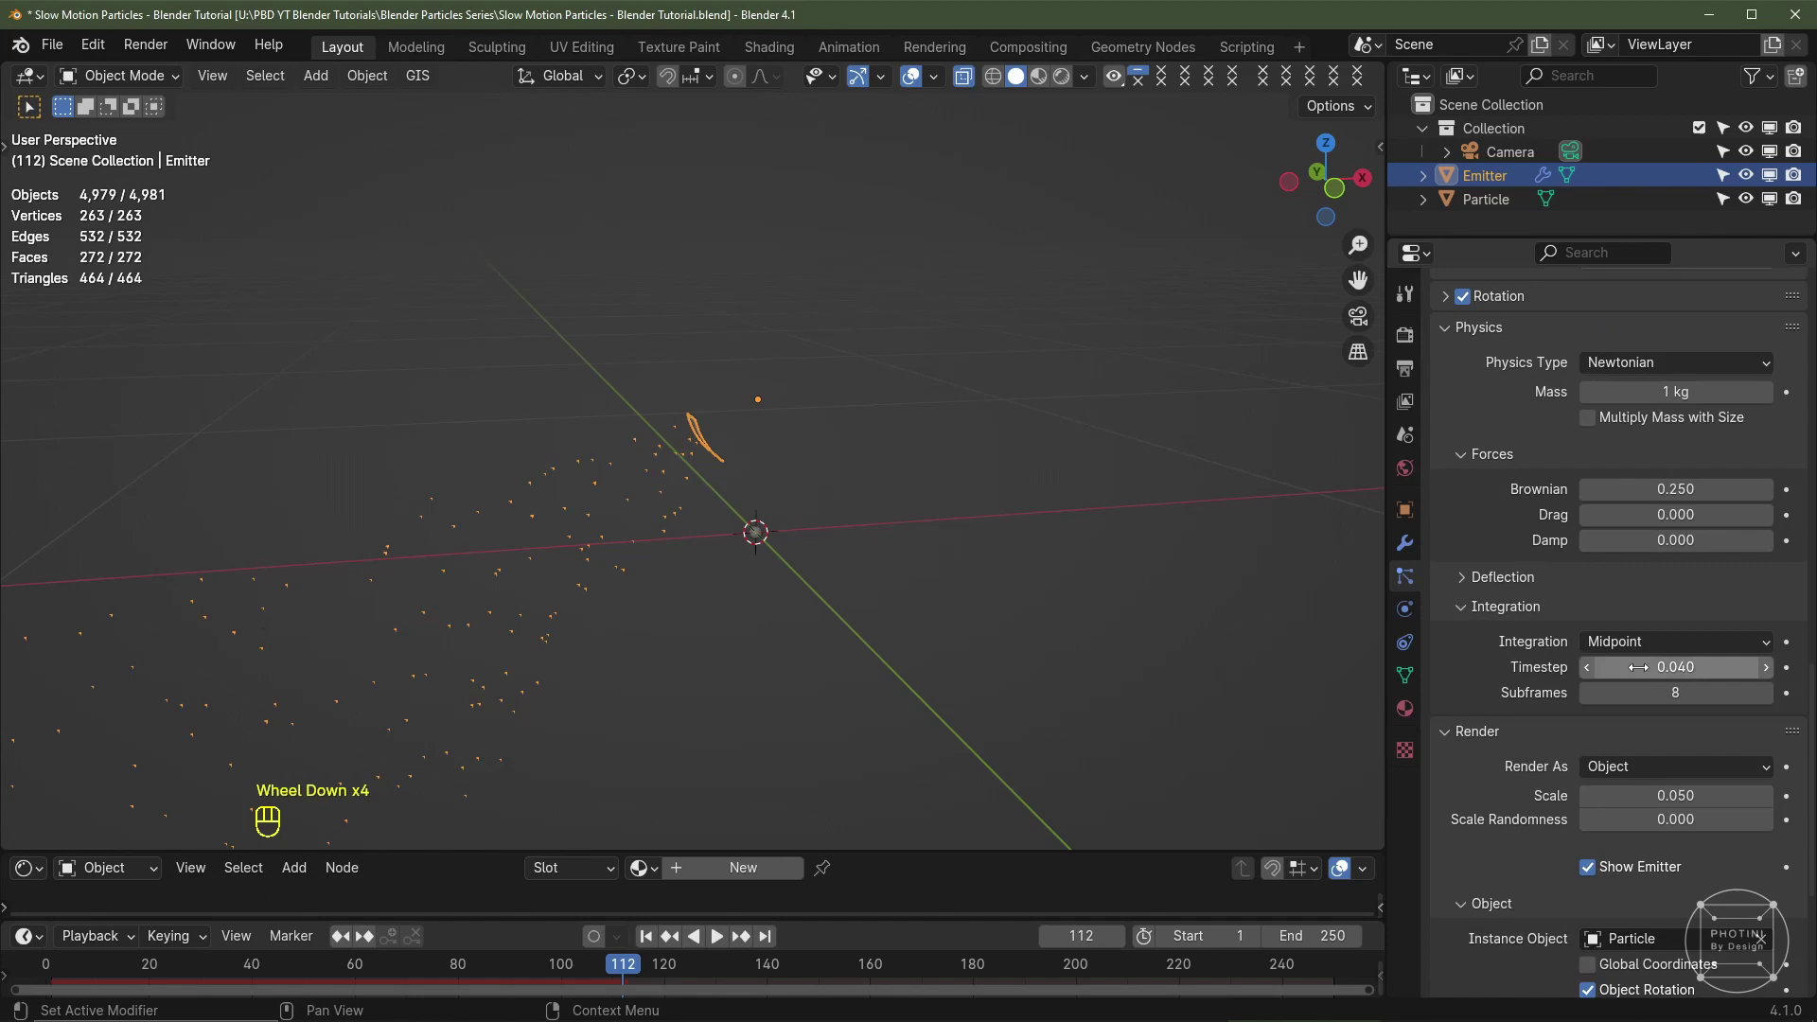
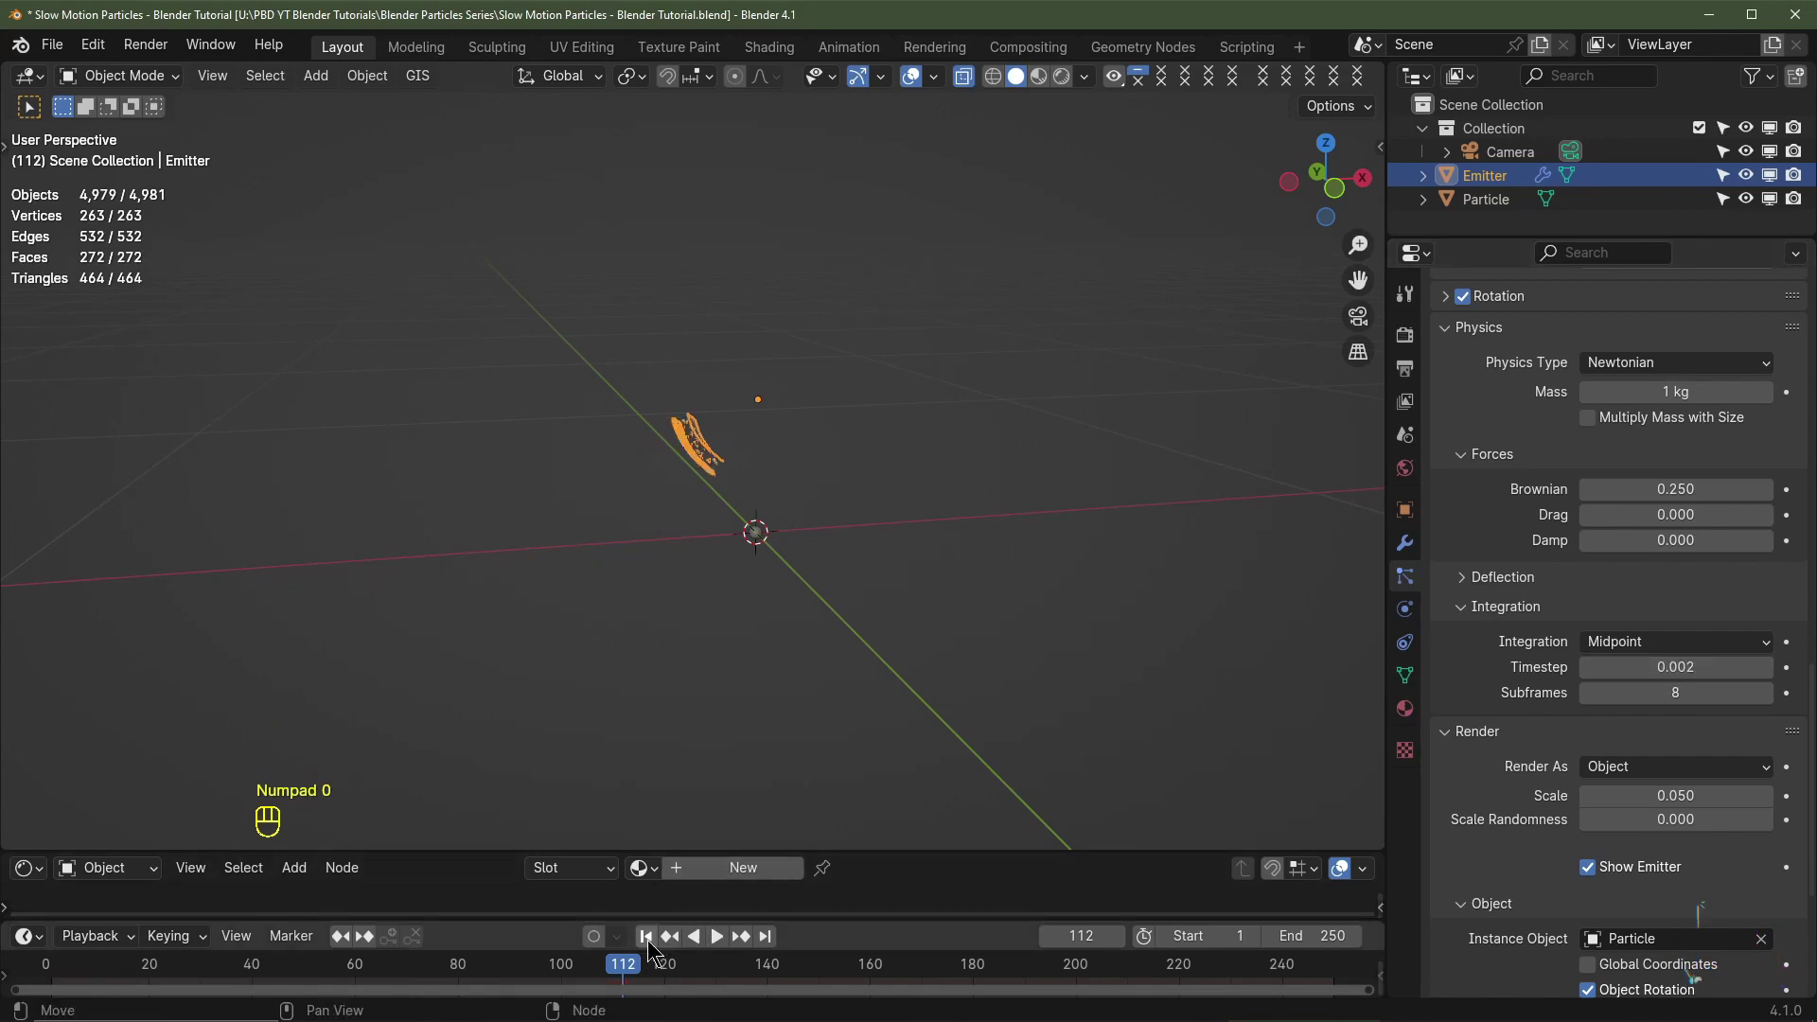
# Step: Replay the simulation from frame 1 to check the slowed 0.002 timestep
pyautogui.click(653, 937)
pyautogui.press('space')
pyautogui.scroll(3)
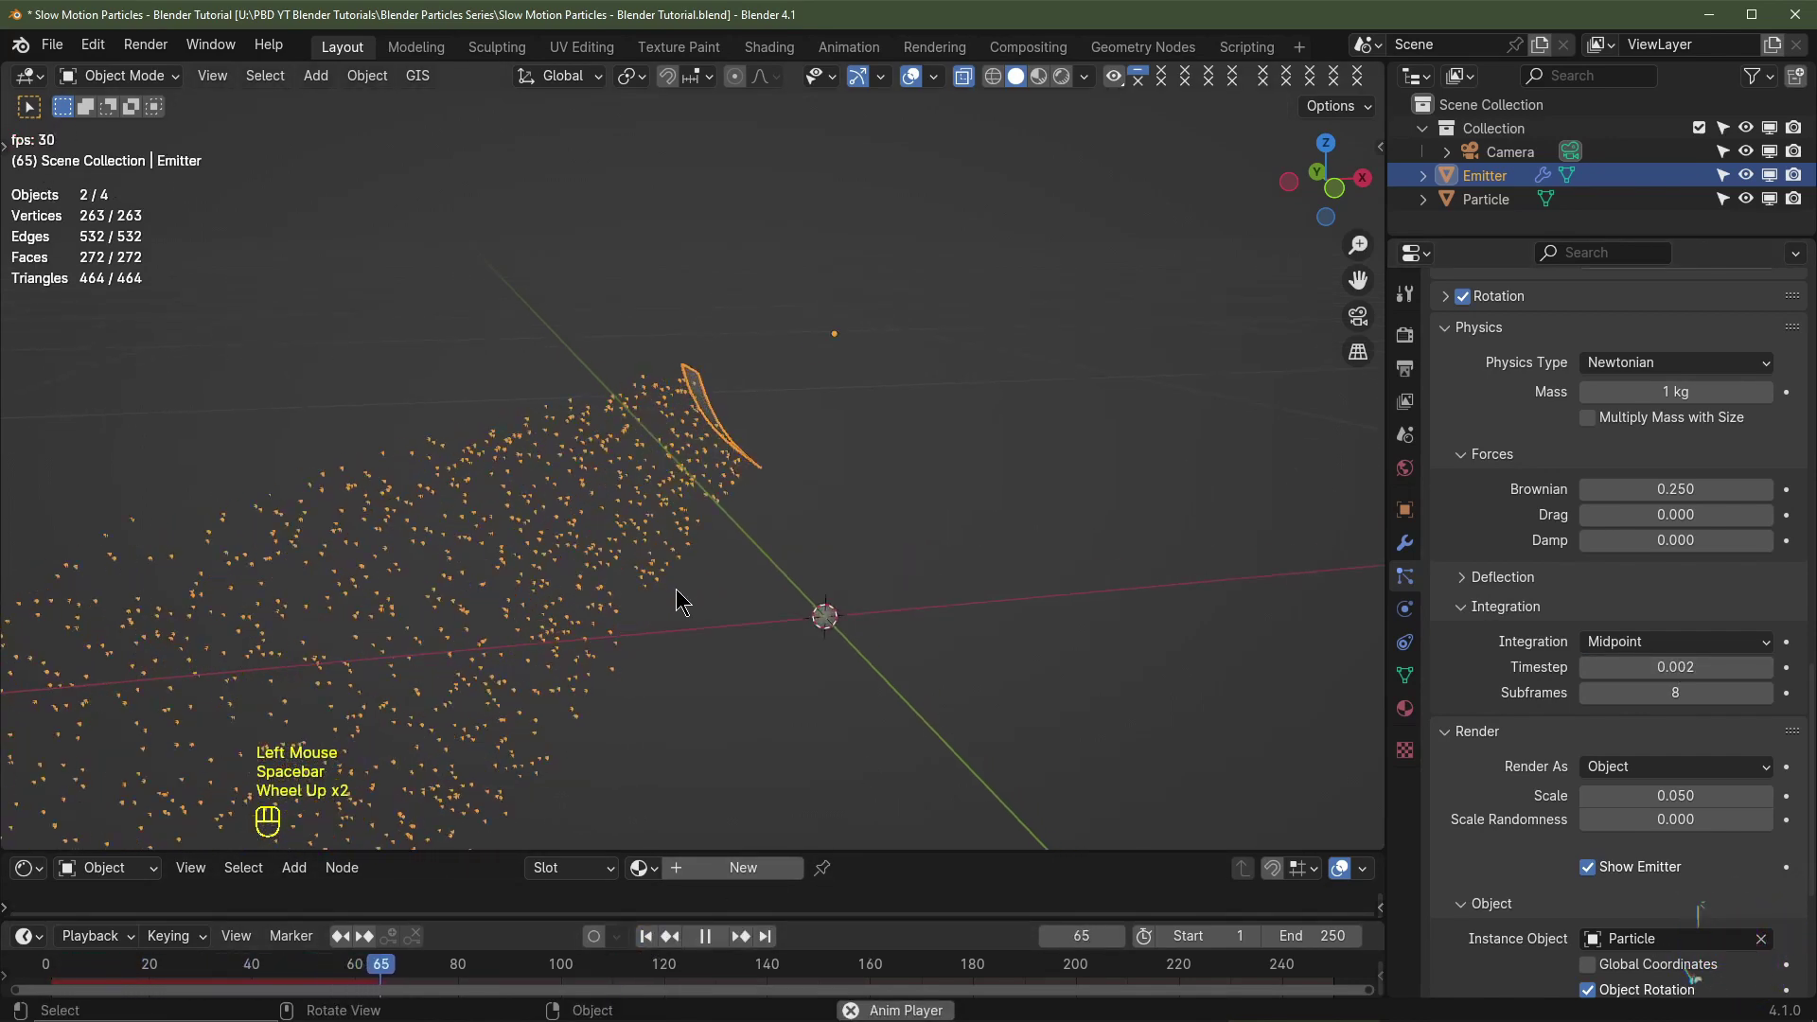
pyautogui.scroll(-3)
pyautogui.press('space')
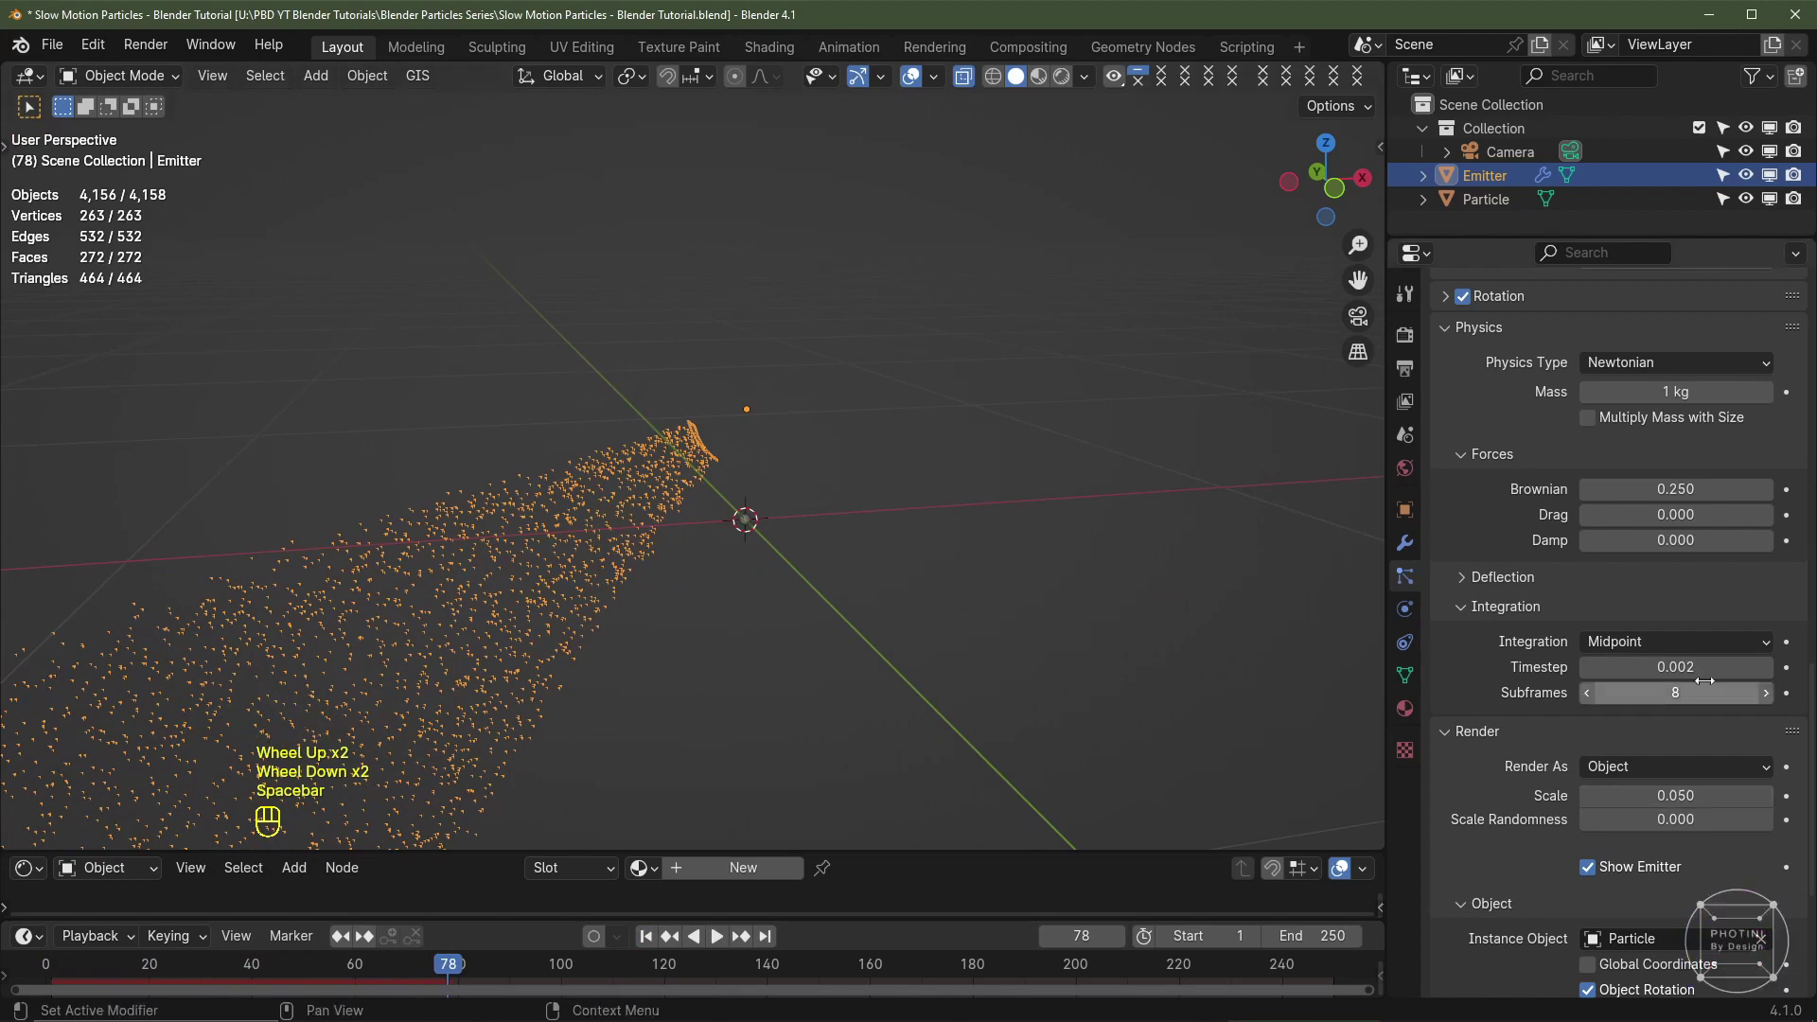
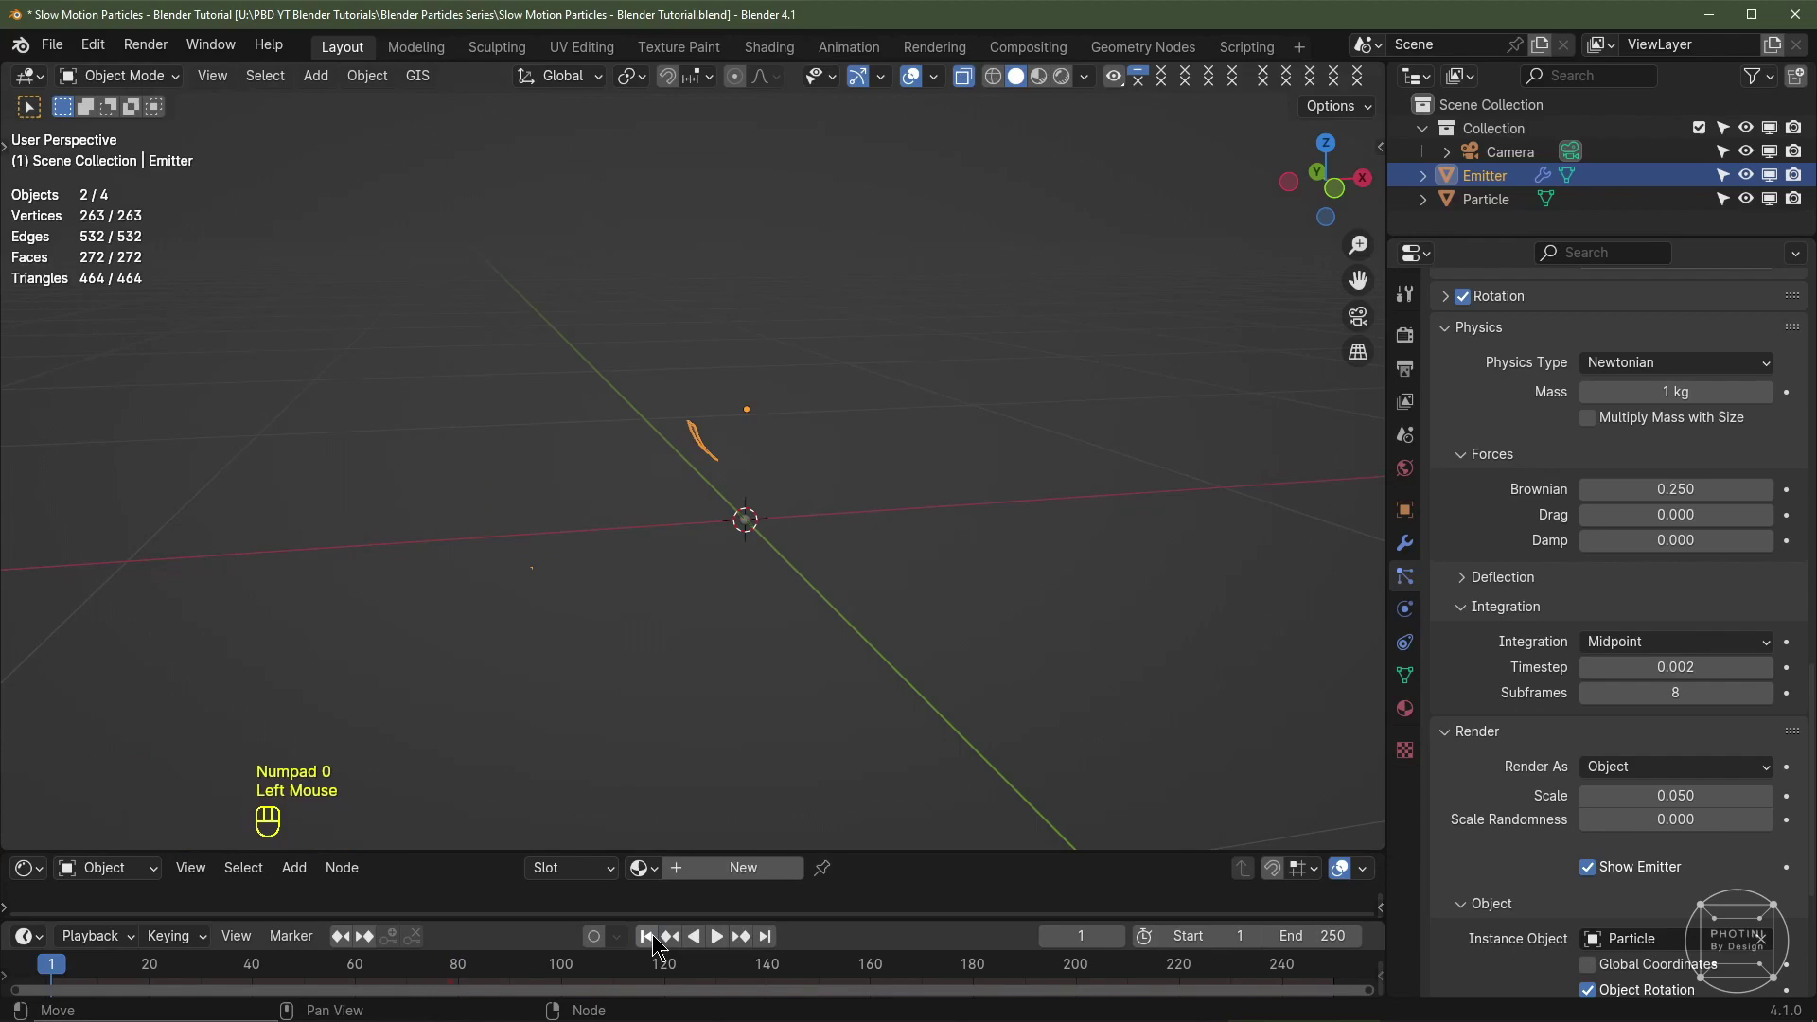
pyautogui.press('space')
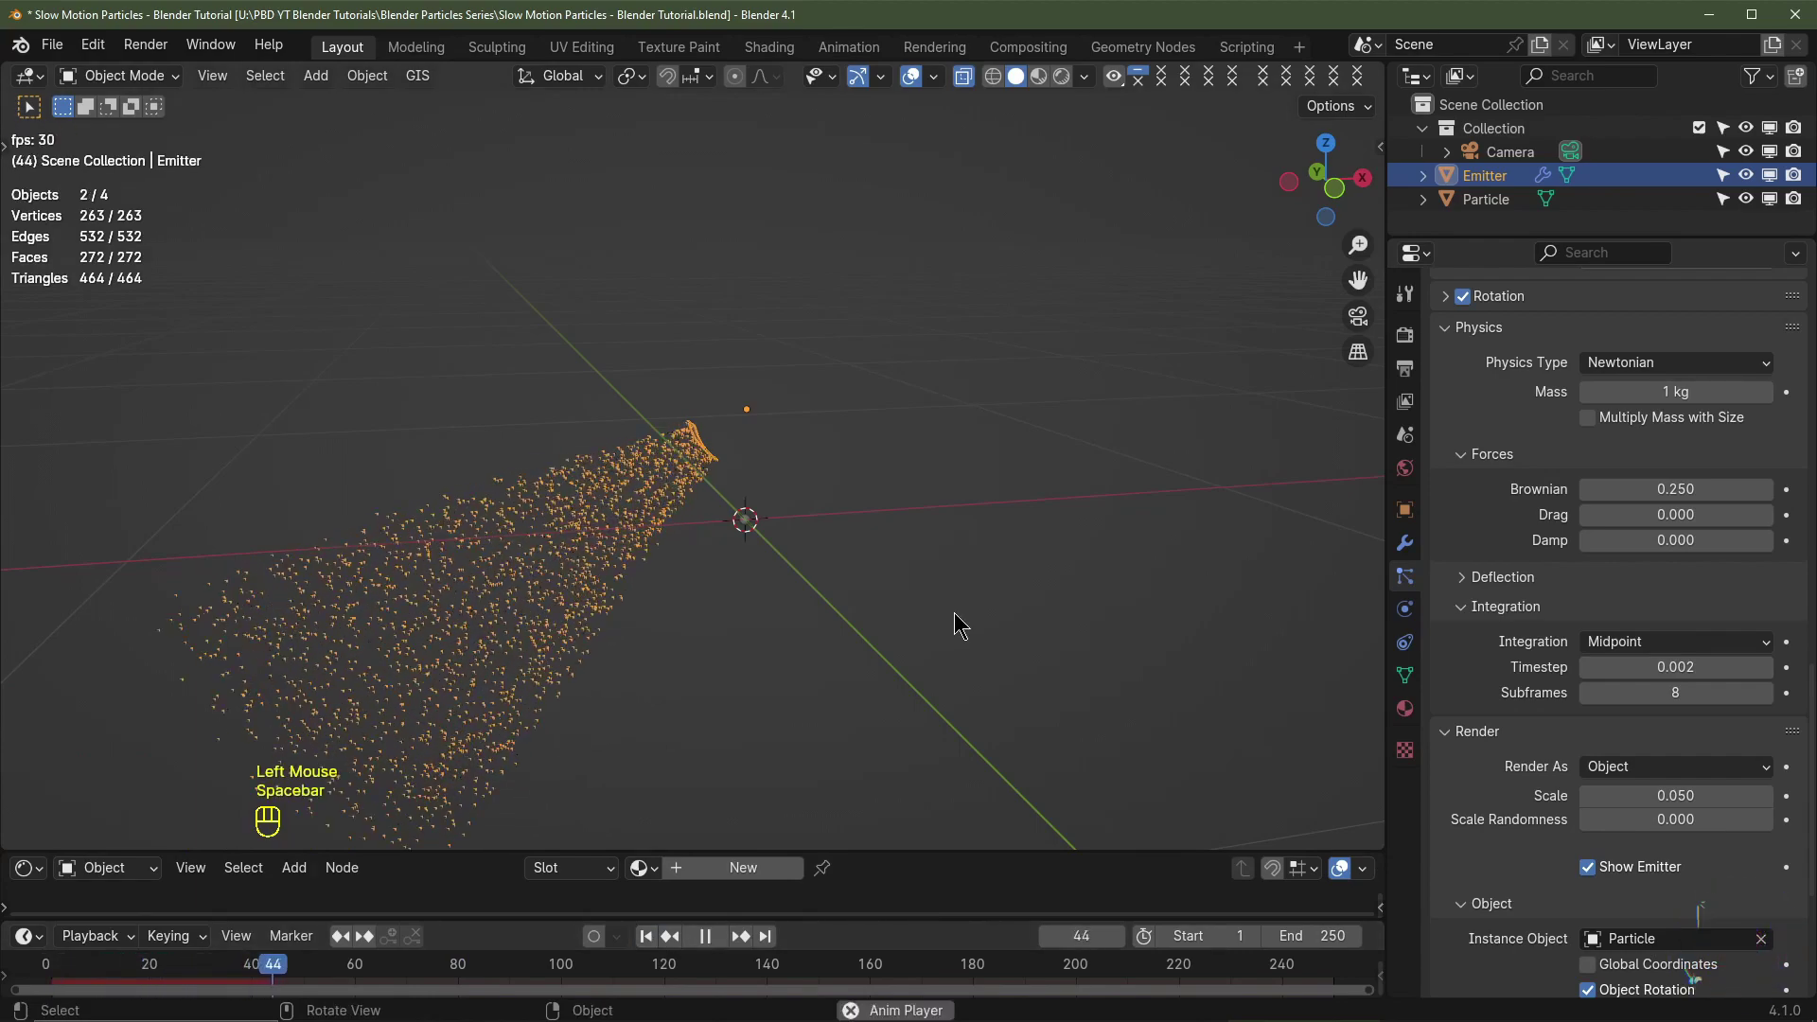
pyautogui.middleClick(862, 569)
pyautogui.press('space')
# Step: Return to the first frame and add a ground plane to the scene
pyautogui.click(649, 941)
pyautogui.moveTo(978, 523); pyautogui.dragTo(734, 569)
pyautogui.scroll(-3)
pyautogui.press('shift+a')
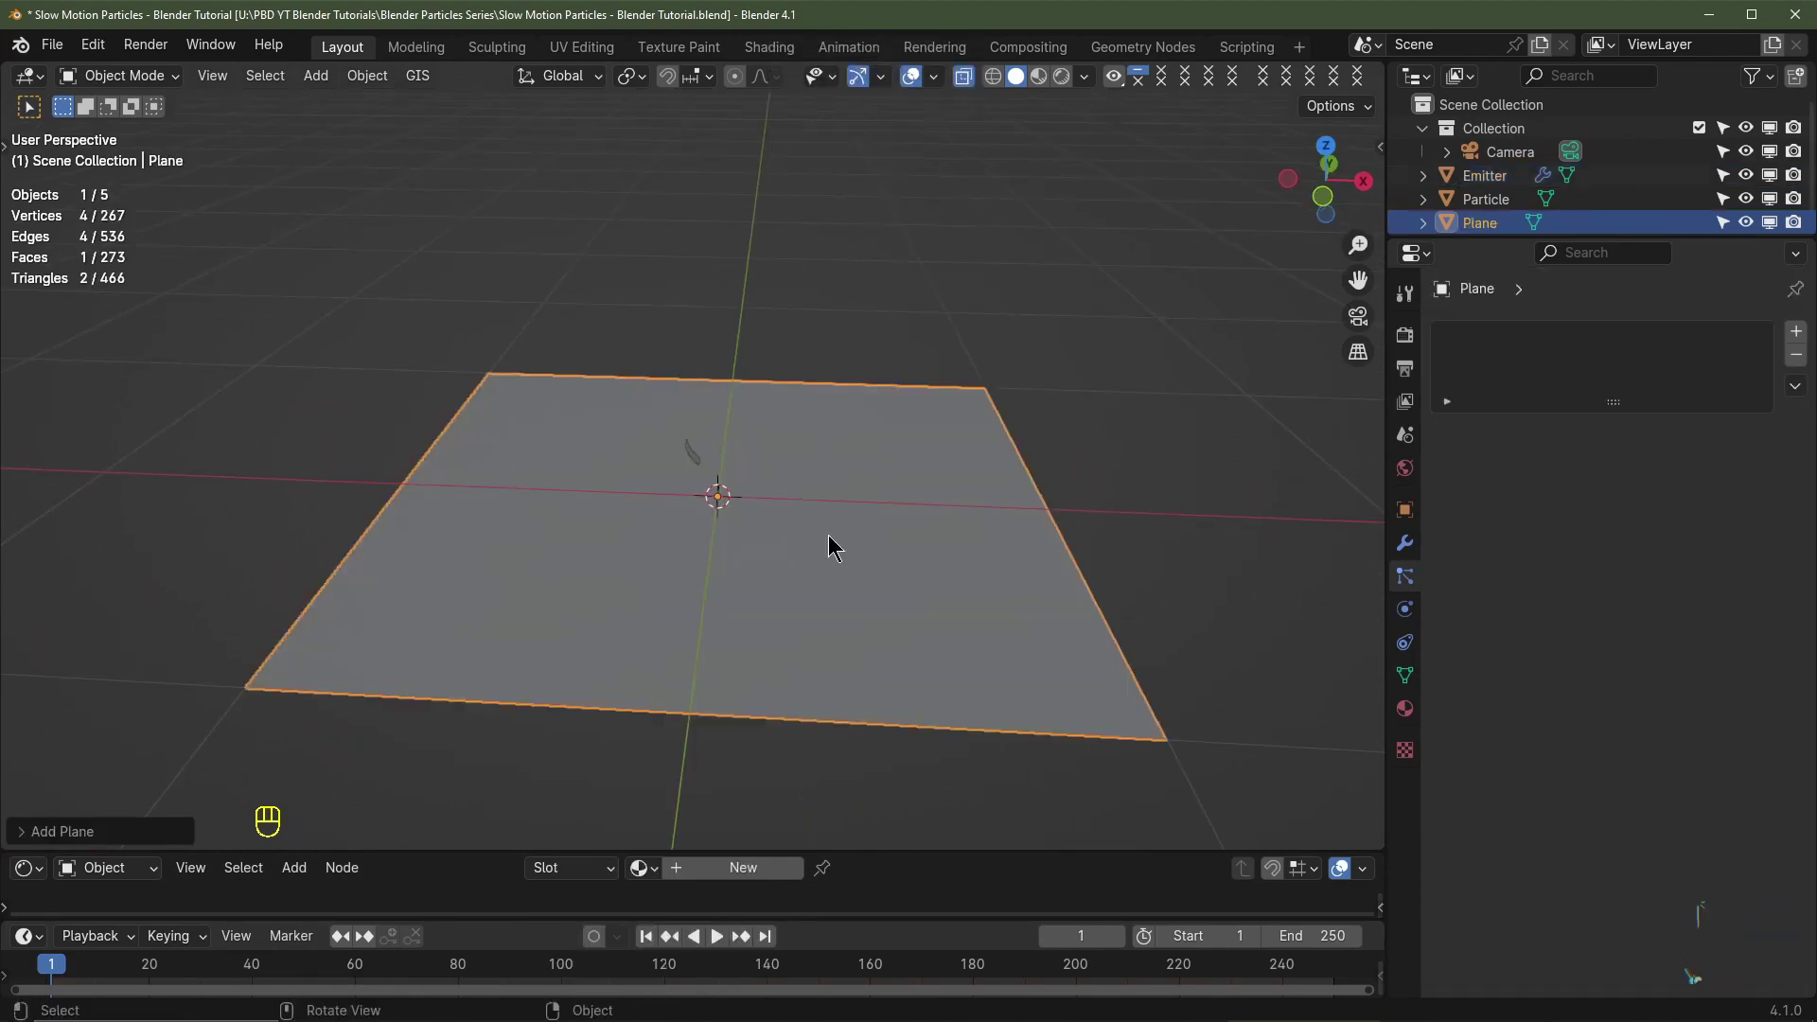
# Step: Scale the plane up into a wide ground floor and apply its scale with Ctrl+A
pyautogui.press('s')
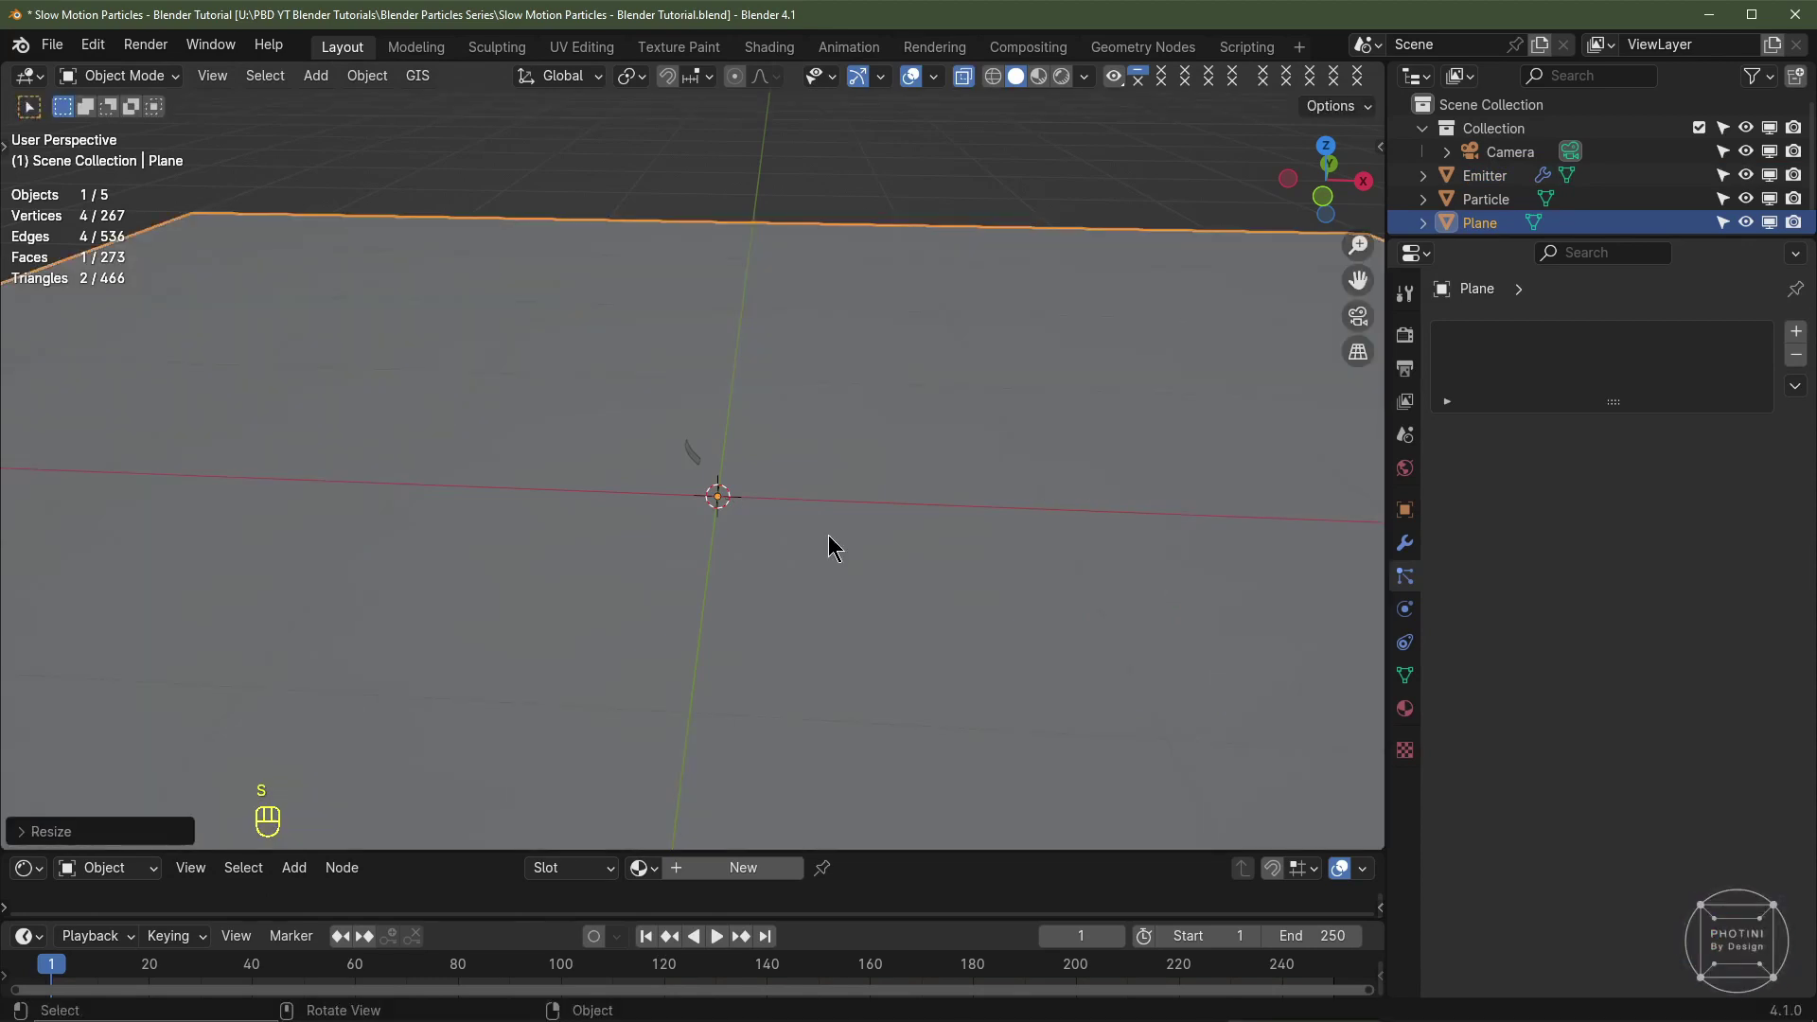
pyautogui.scroll(-3)
pyautogui.press('ctrl+a')
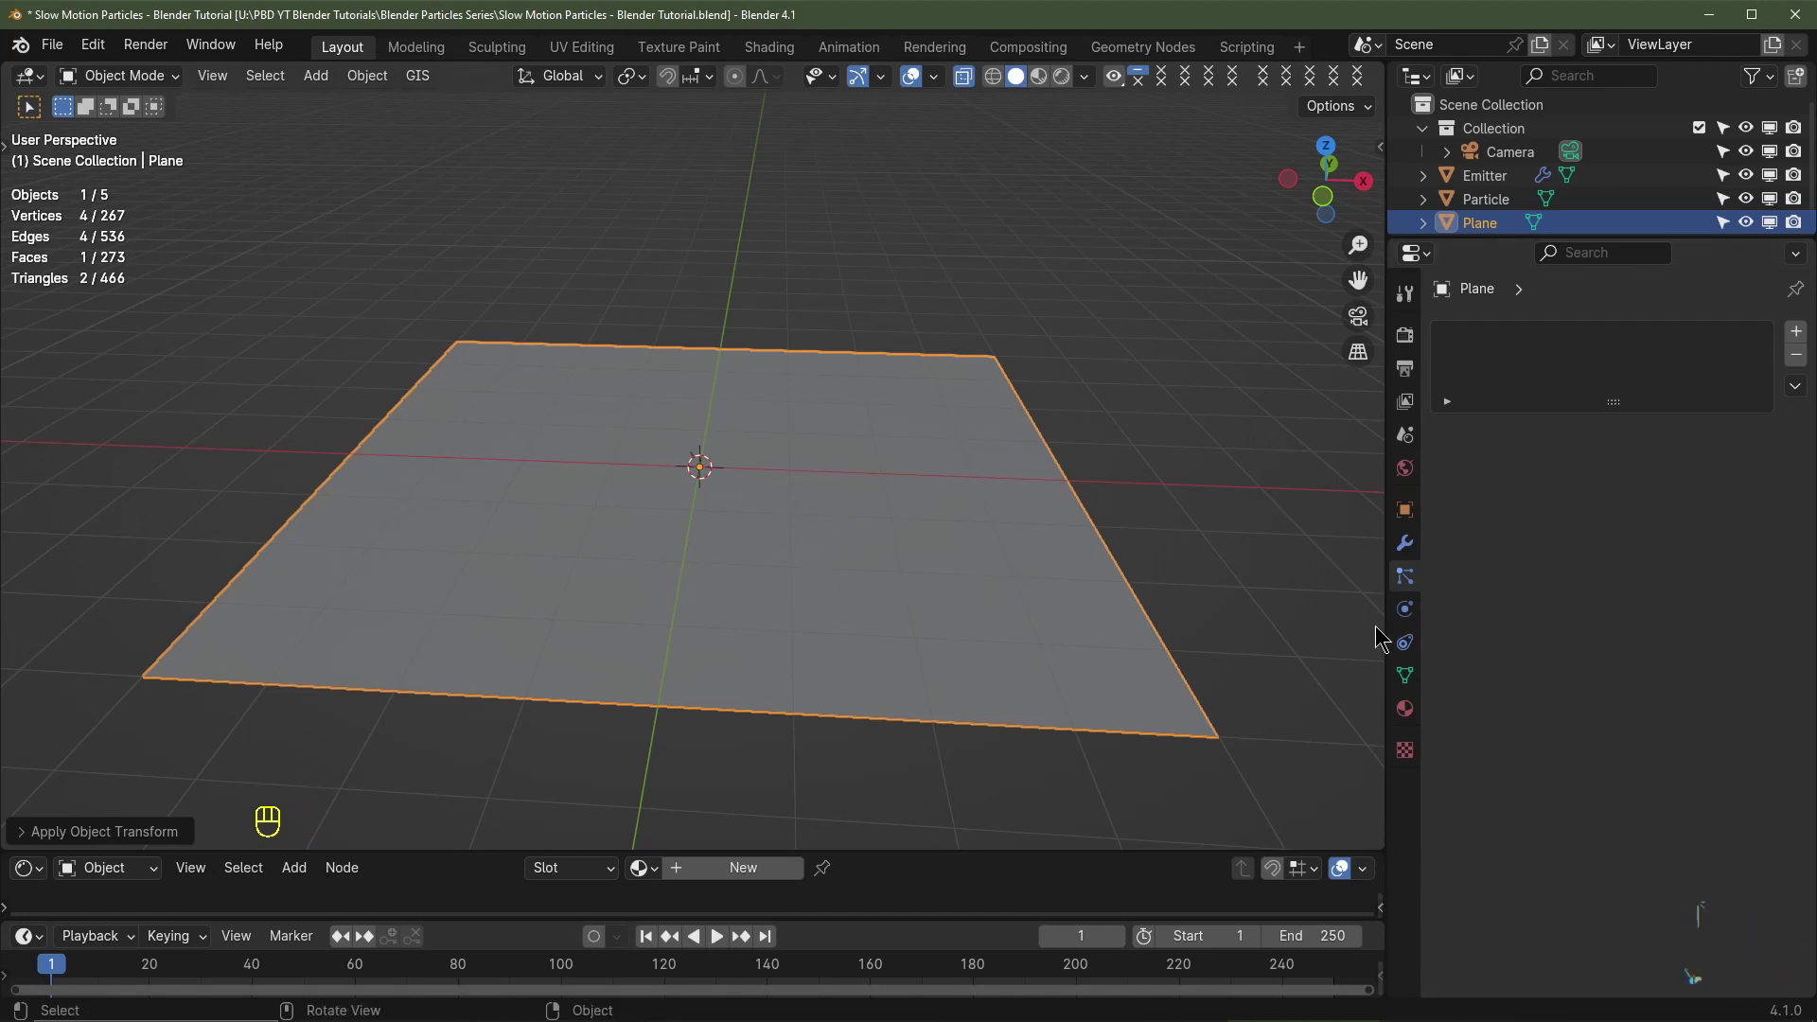
pyautogui.scroll(-3)
pyautogui.click(1411, 620)
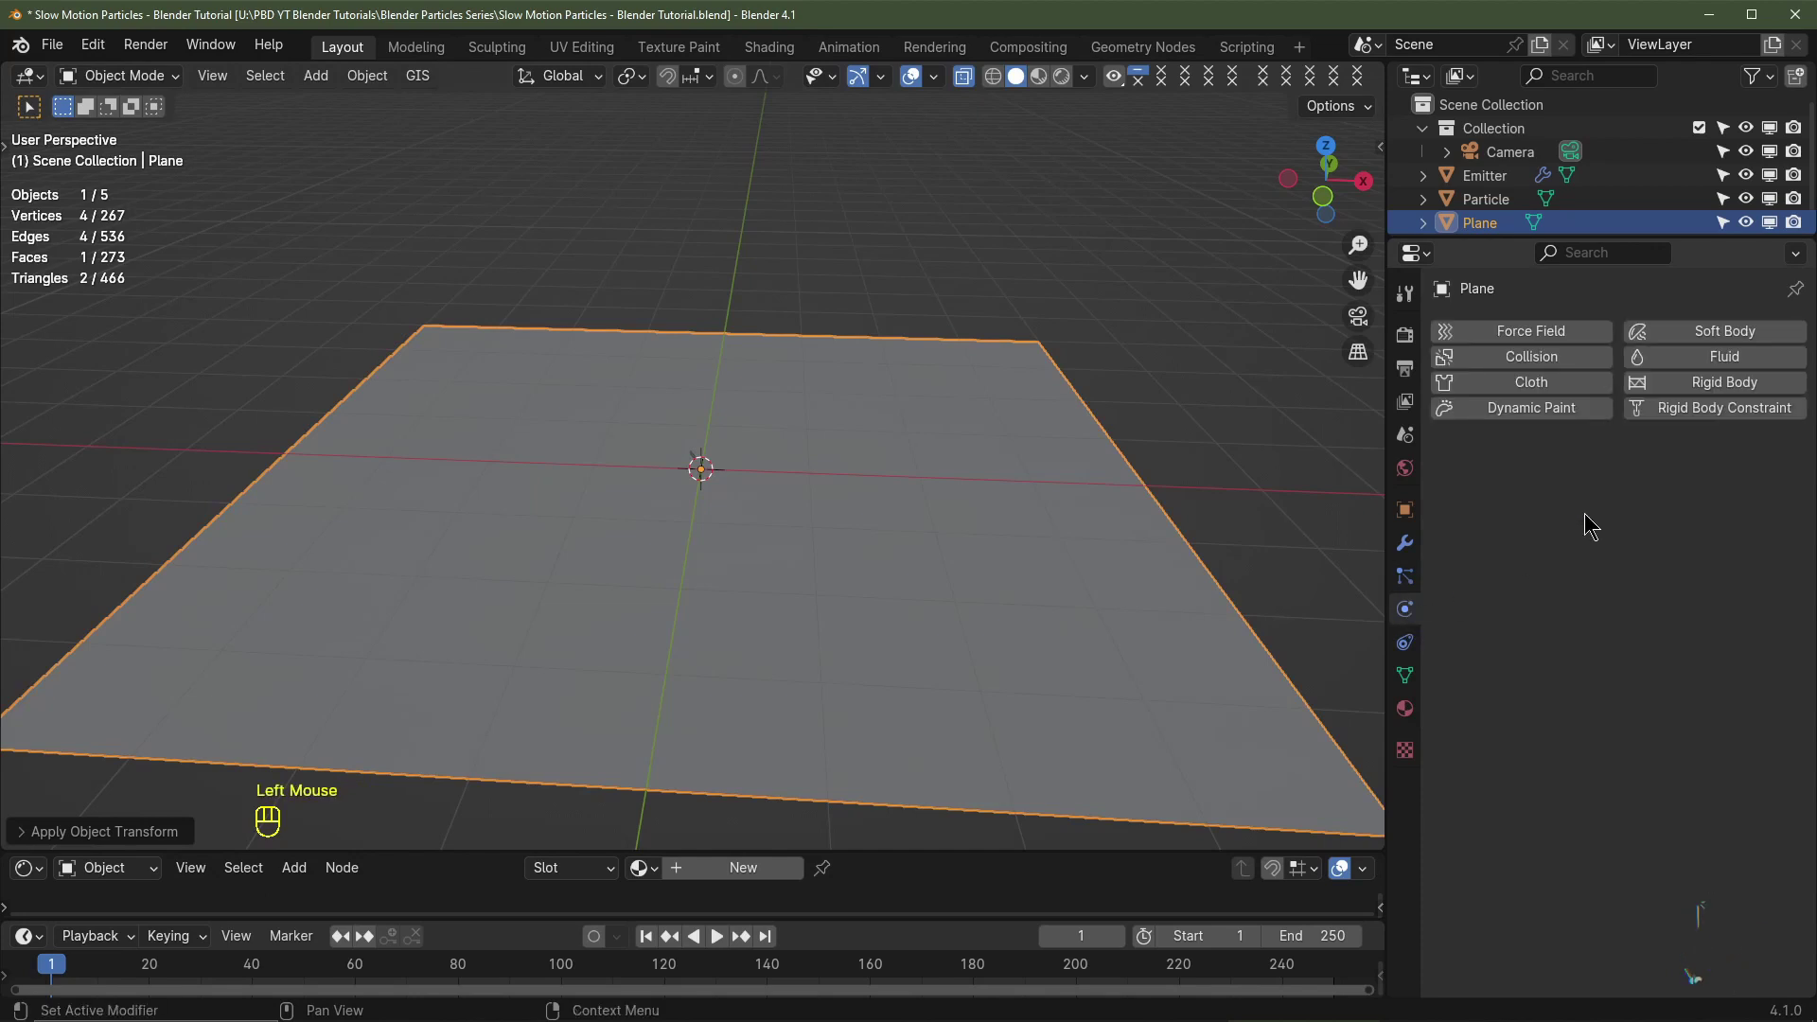
# Step: Make the plane a Collision object with particle damping 0.362, randomize 0.531, friction 0.222, friction randomize 0.415
pyautogui.click(1532, 356)
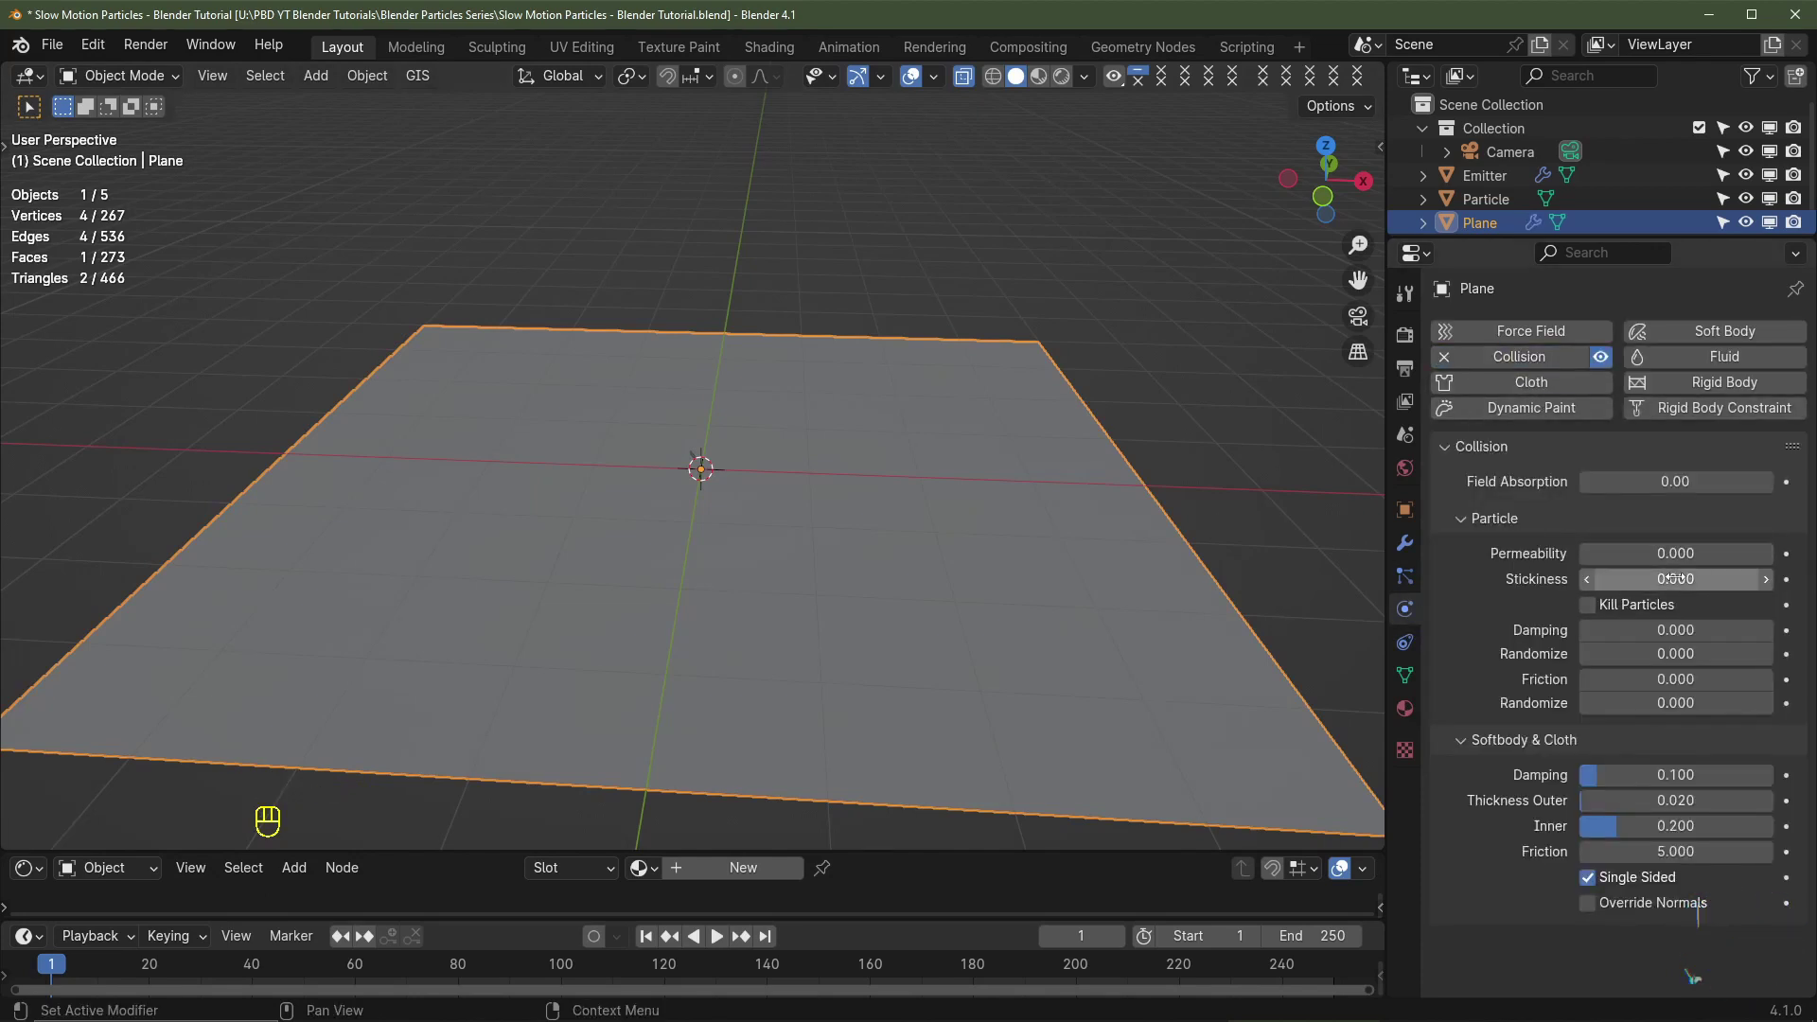
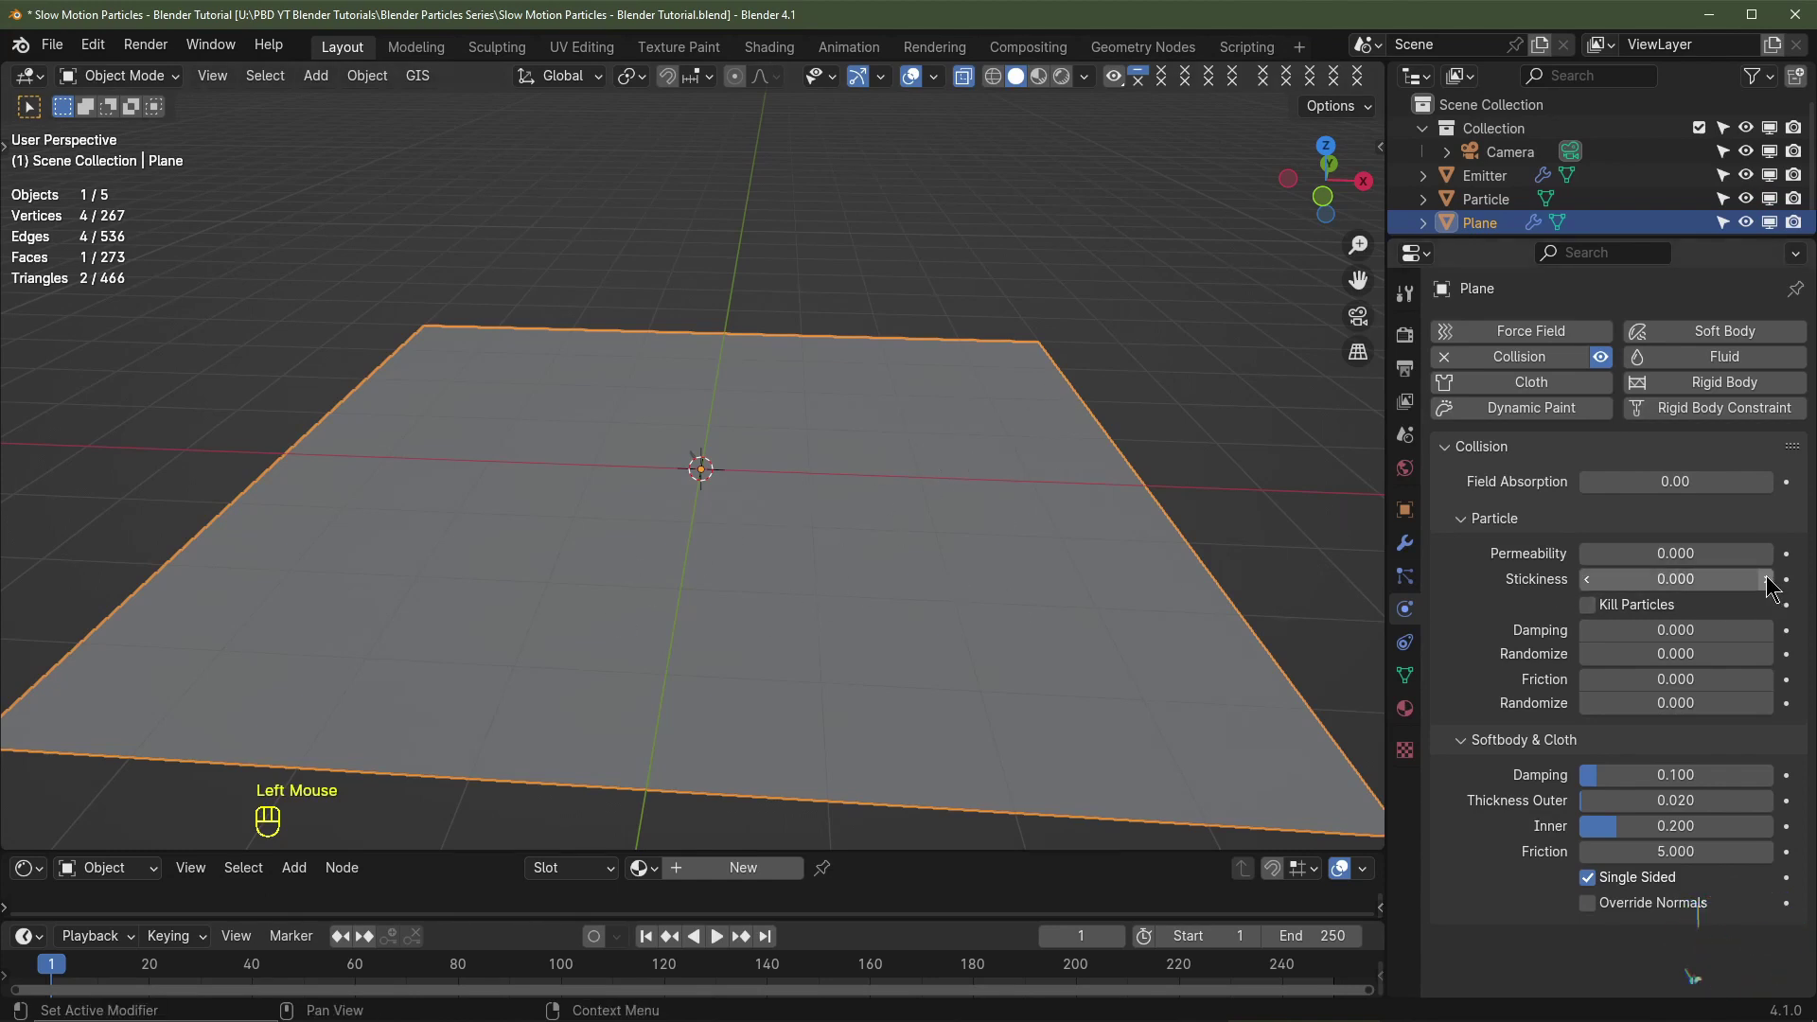
pyautogui.click(1771, 580)
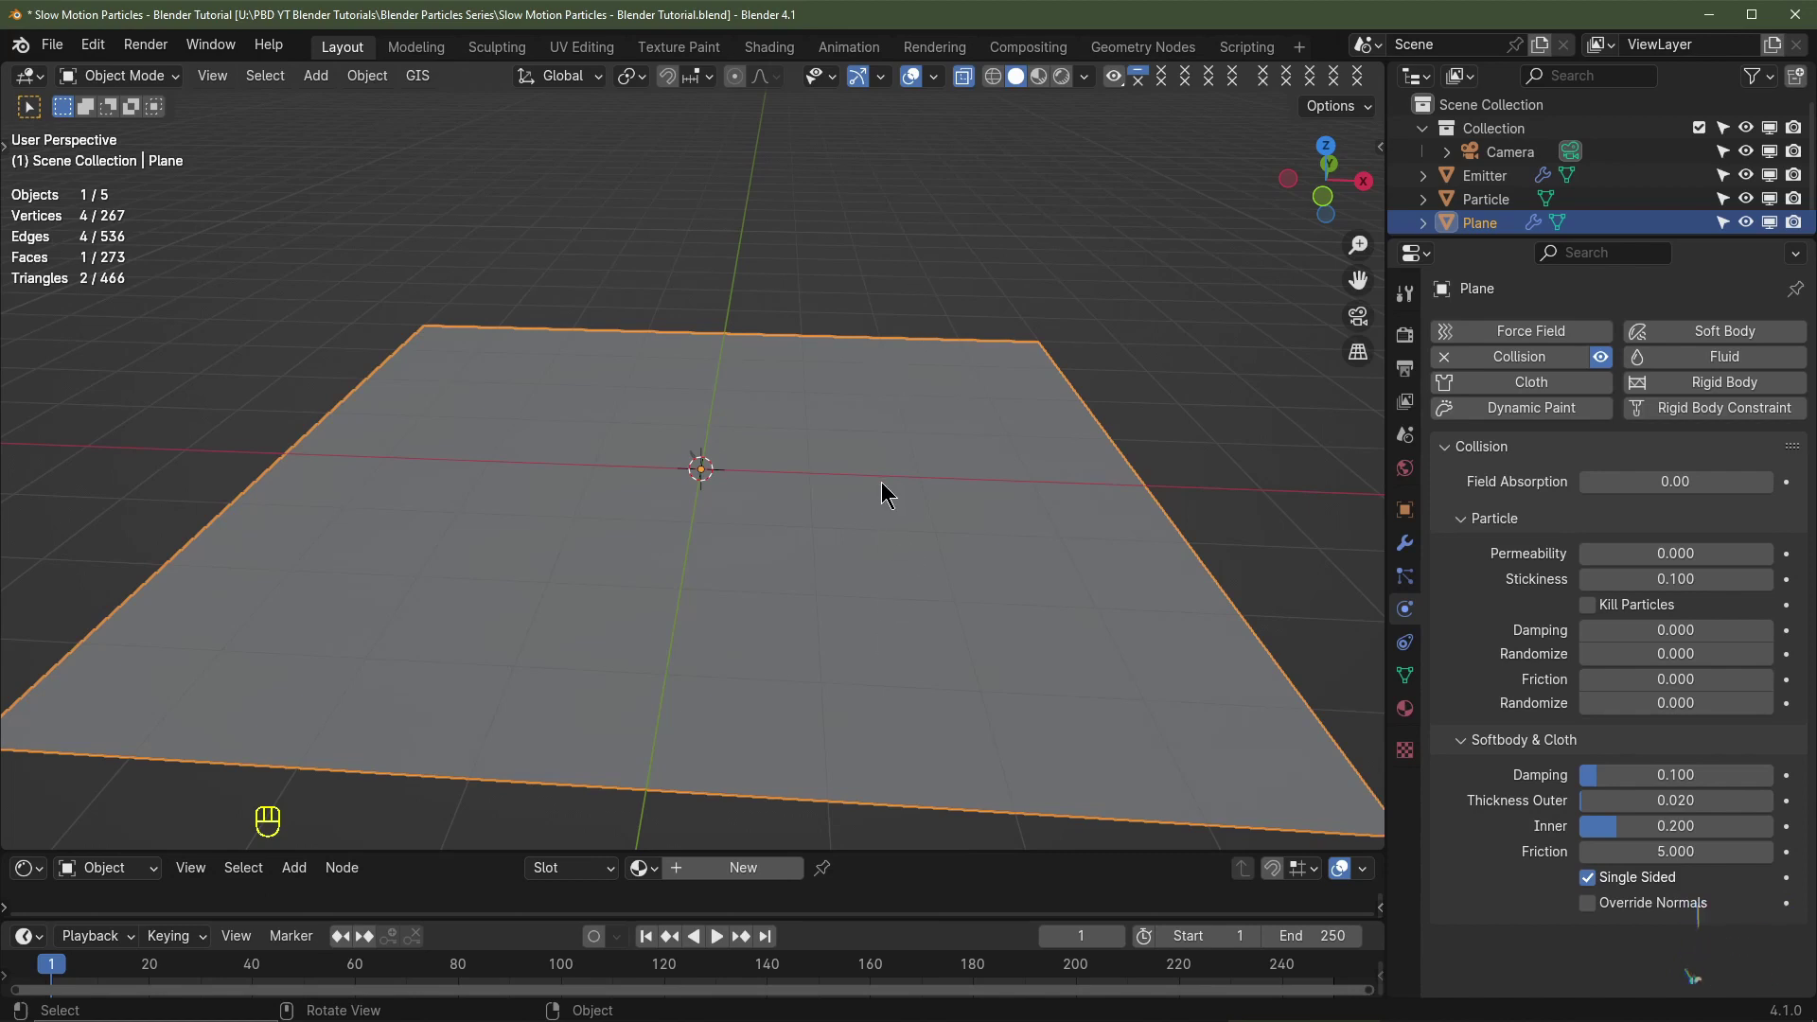
pyautogui.moveTo(1631, 631); pyautogui.dragTo(1653, 631)
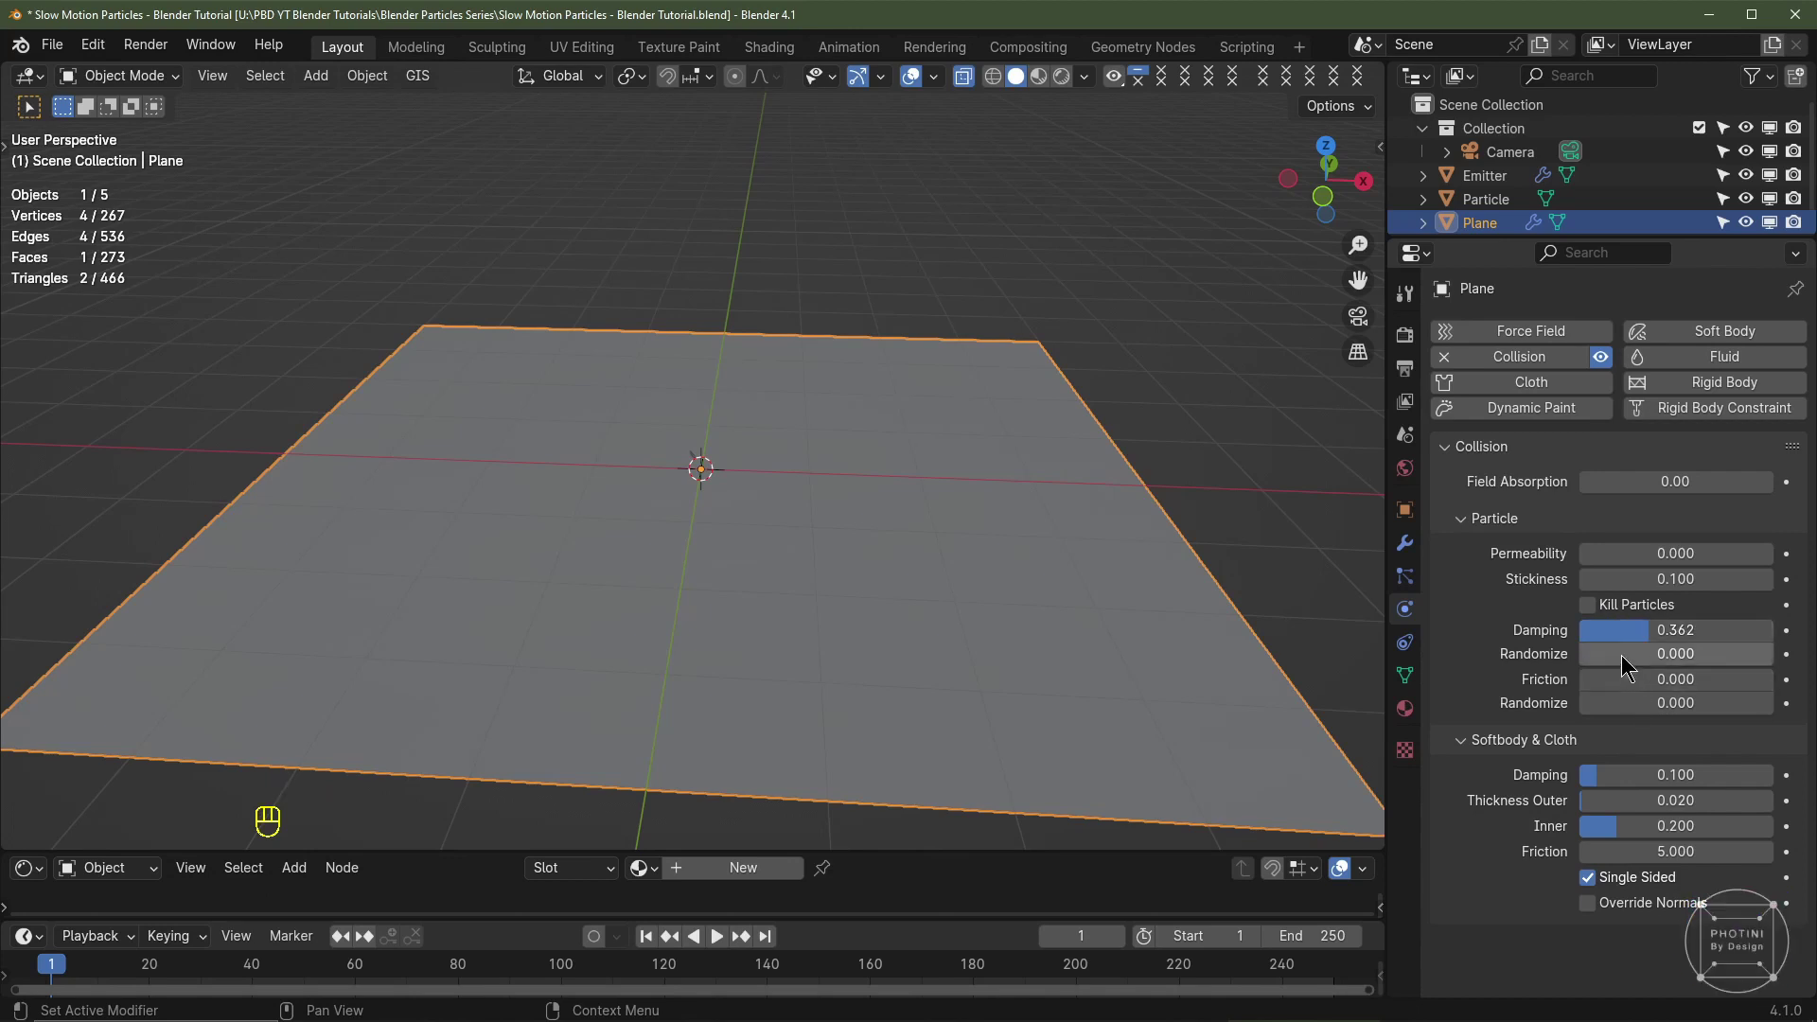
pyautogui.moveTo(1627, 653); pyautogui.dragTo(1601, 737)
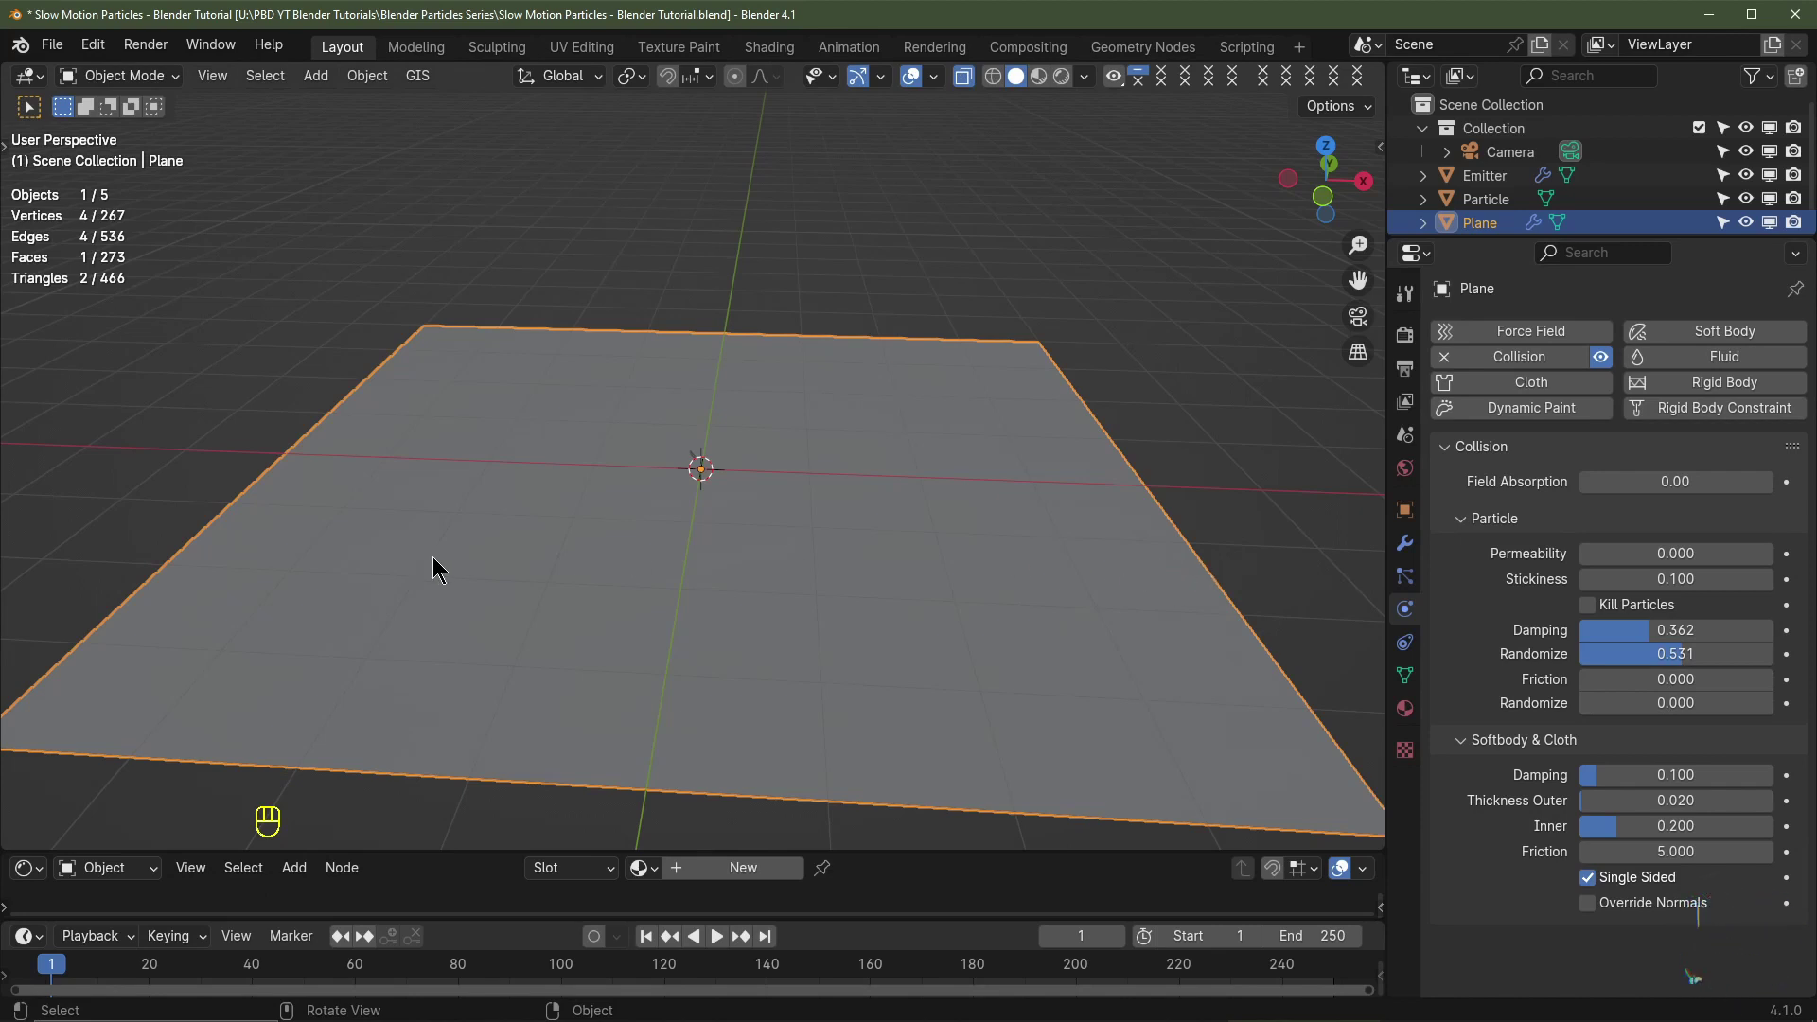
pyautogui.moveTo(1656, 679); pyautogui.dragTo(1654, 714)
pyautogui.moveTo(1655, 713); pyautogui.dragTo(1493, 755)
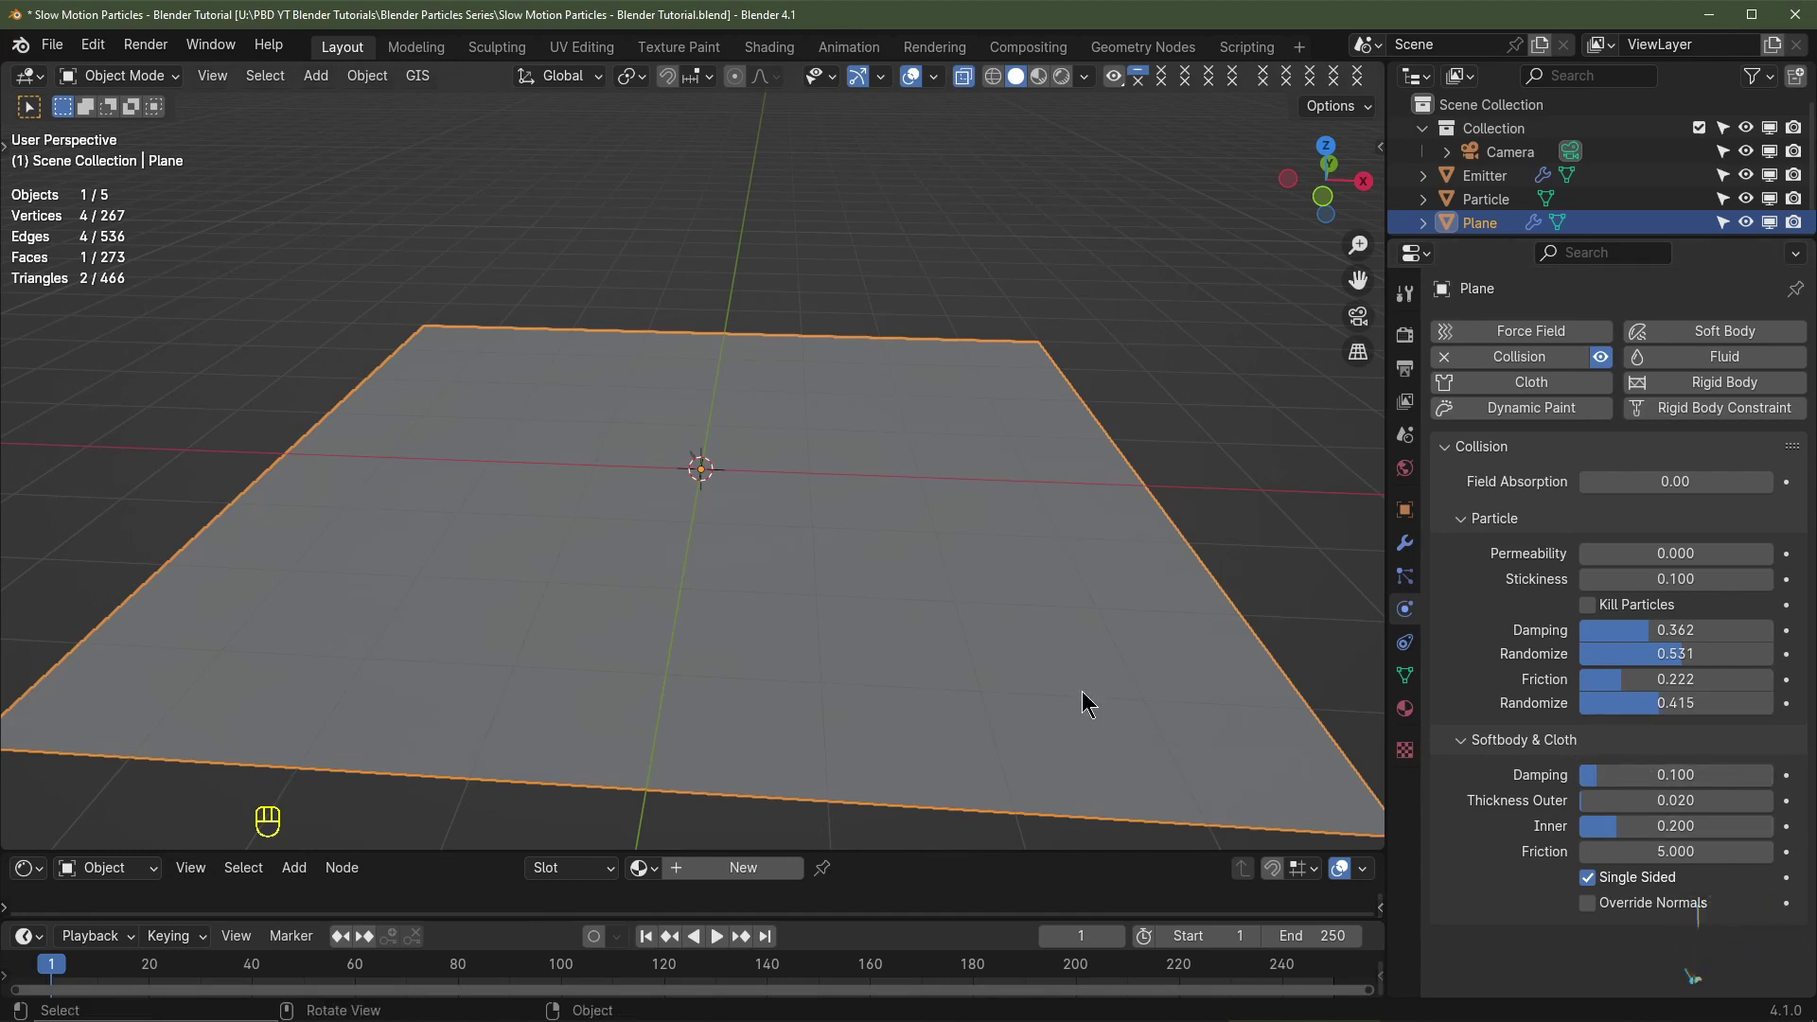
pyautogui.press('KP_1')
pyautogui.middleClick(704, 452)
pyautogui.click(705, 452)
# Step: Select the Emitter and reposition it from a top-down view
pyautogui.scroll(3)
pyautogui.click(704, 439)
pyautogui.press('KP_7')
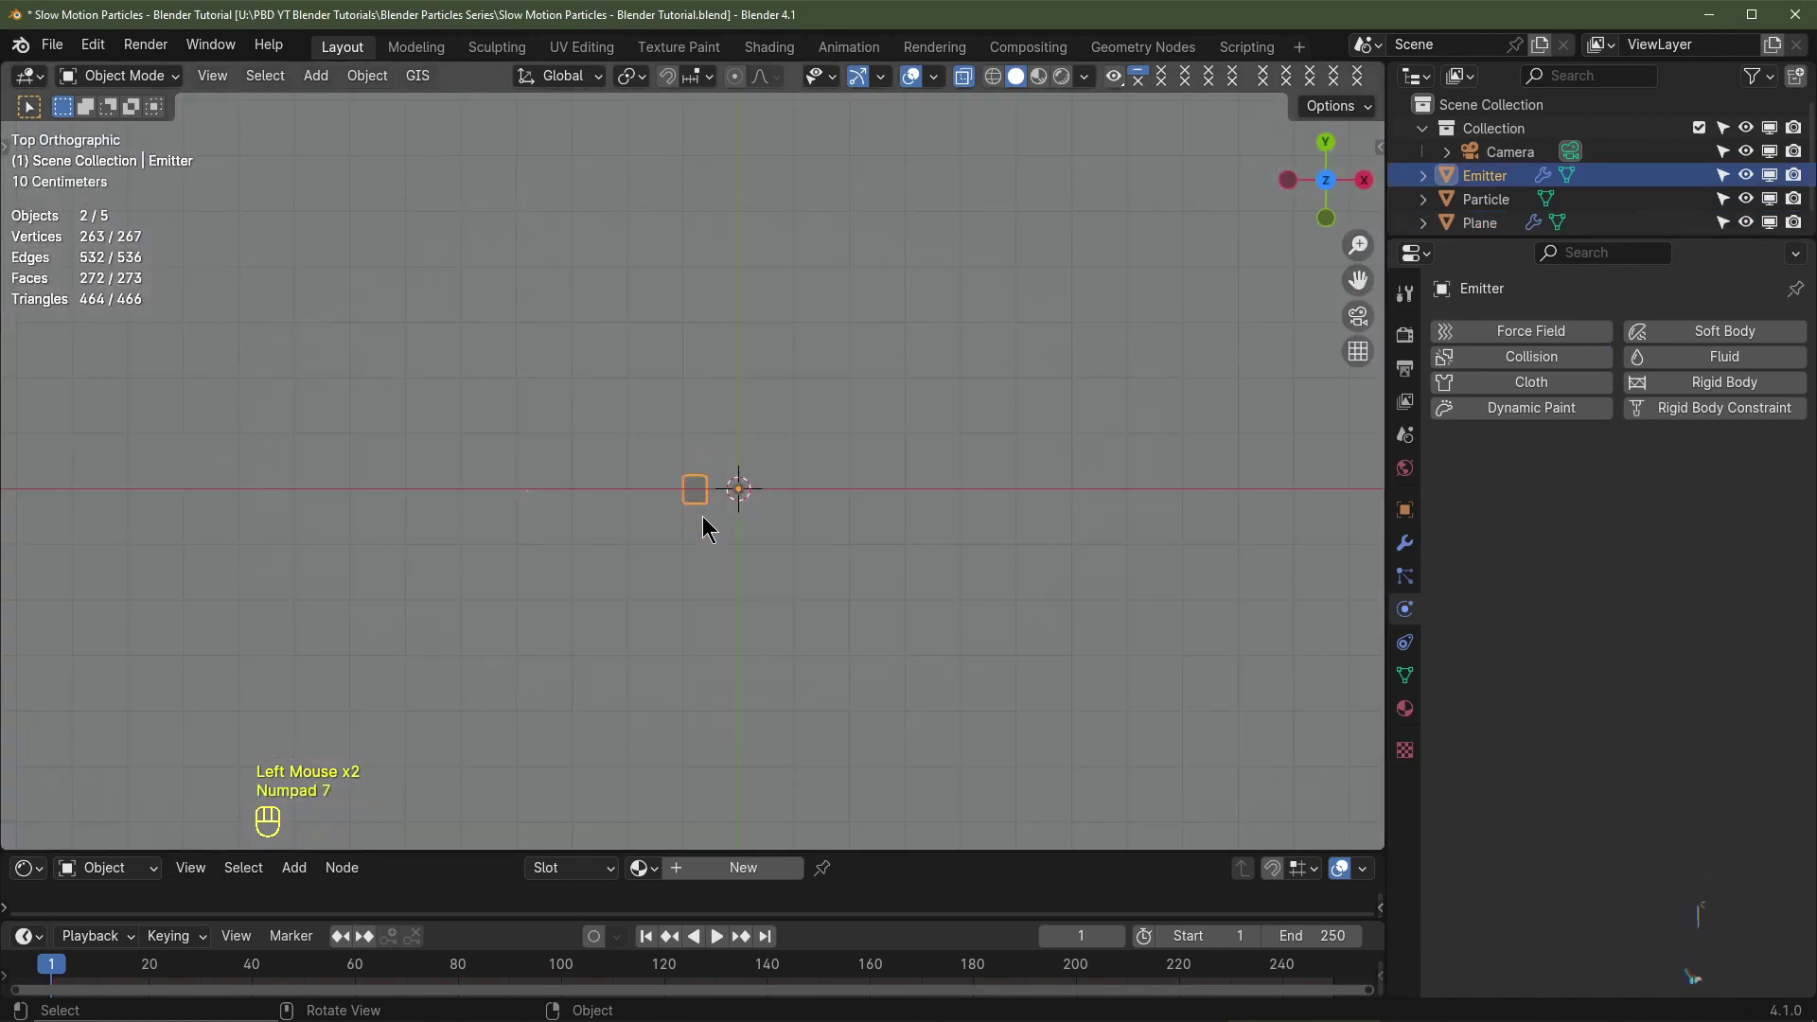
pyautogui.scroll(-3)
pyautogui.scroll(3)
pyautogui.scroll(-3)
pyautogui.press('g')
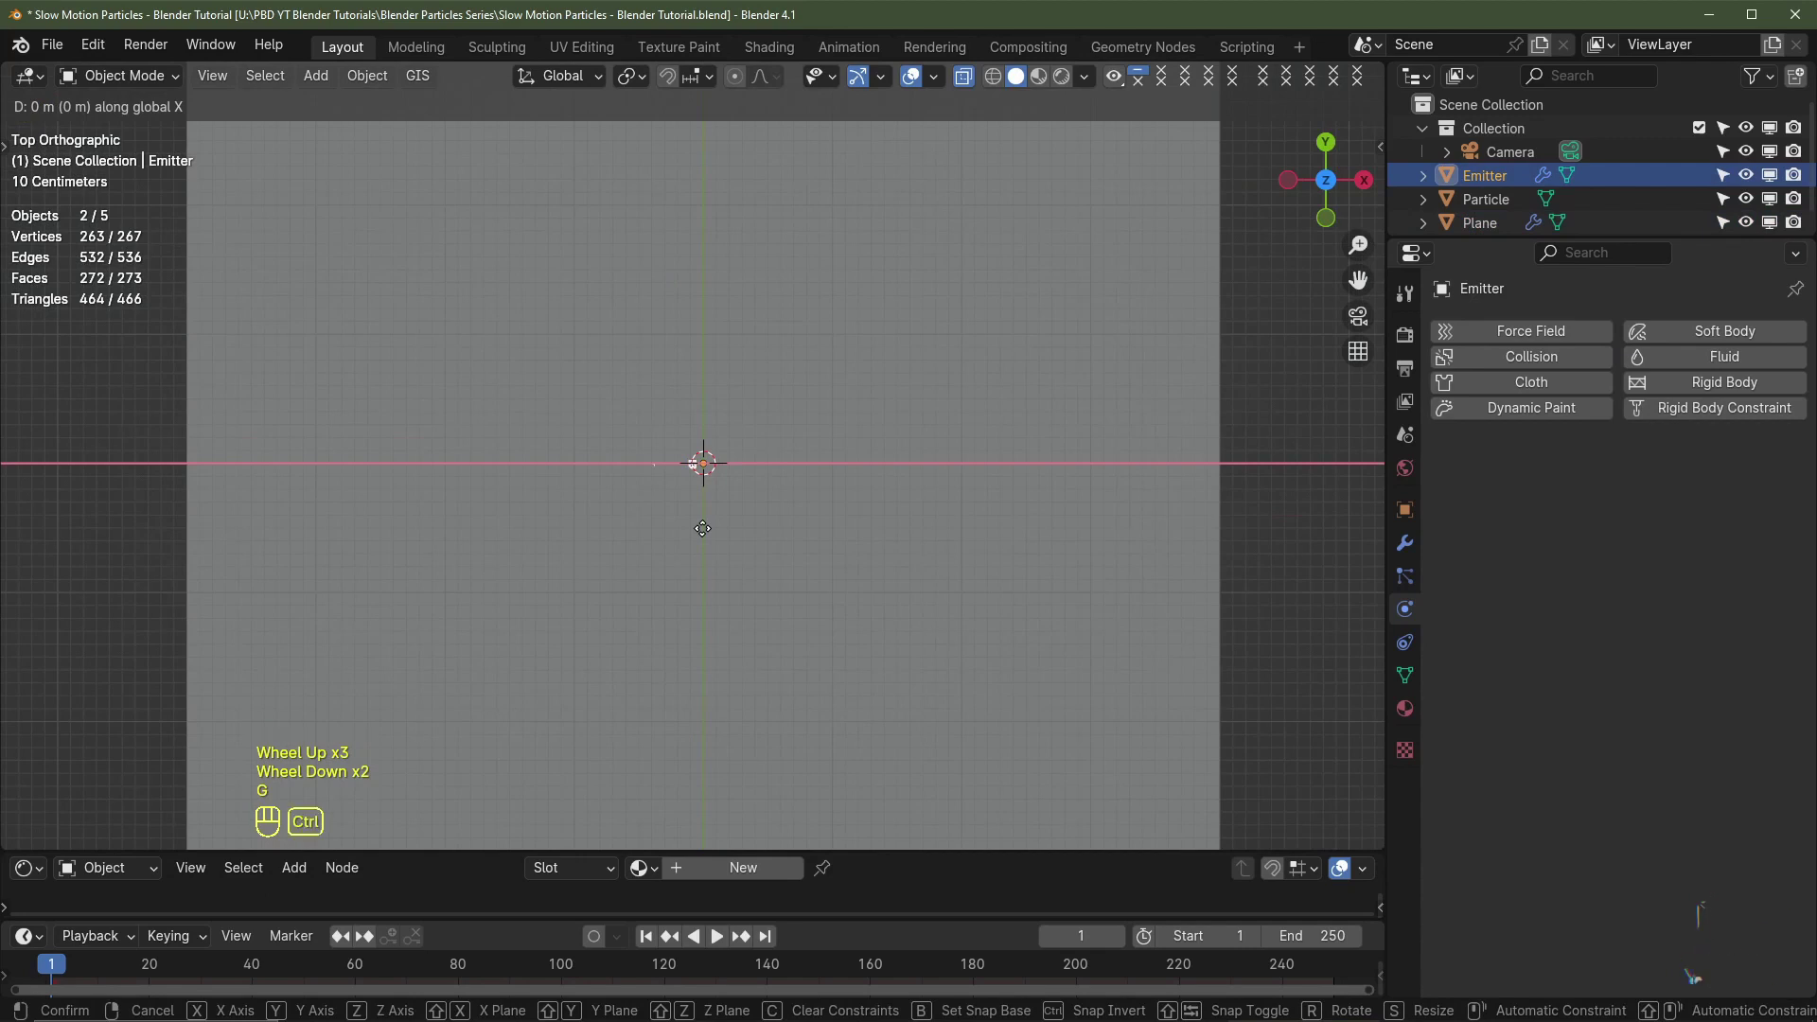
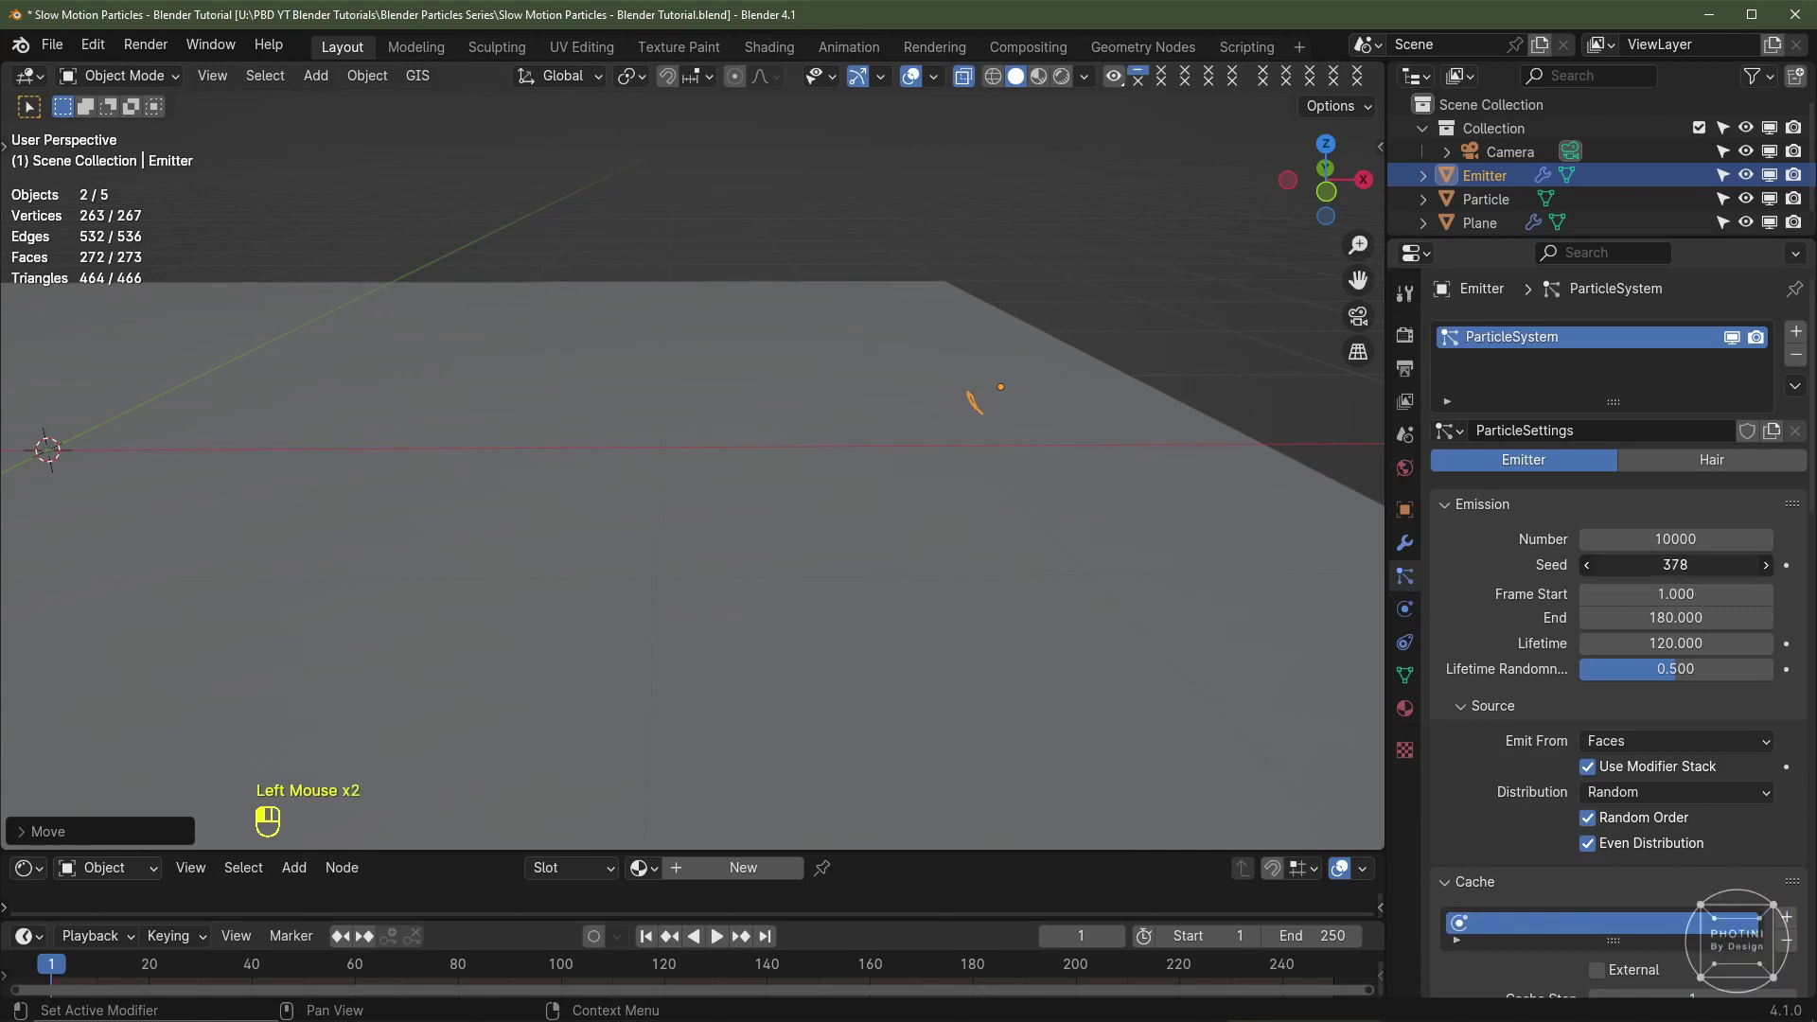
# Step: Change the emitter's particle seed to 486 and replay the spray to check the new pattern
pyautogui.click(646, 940)
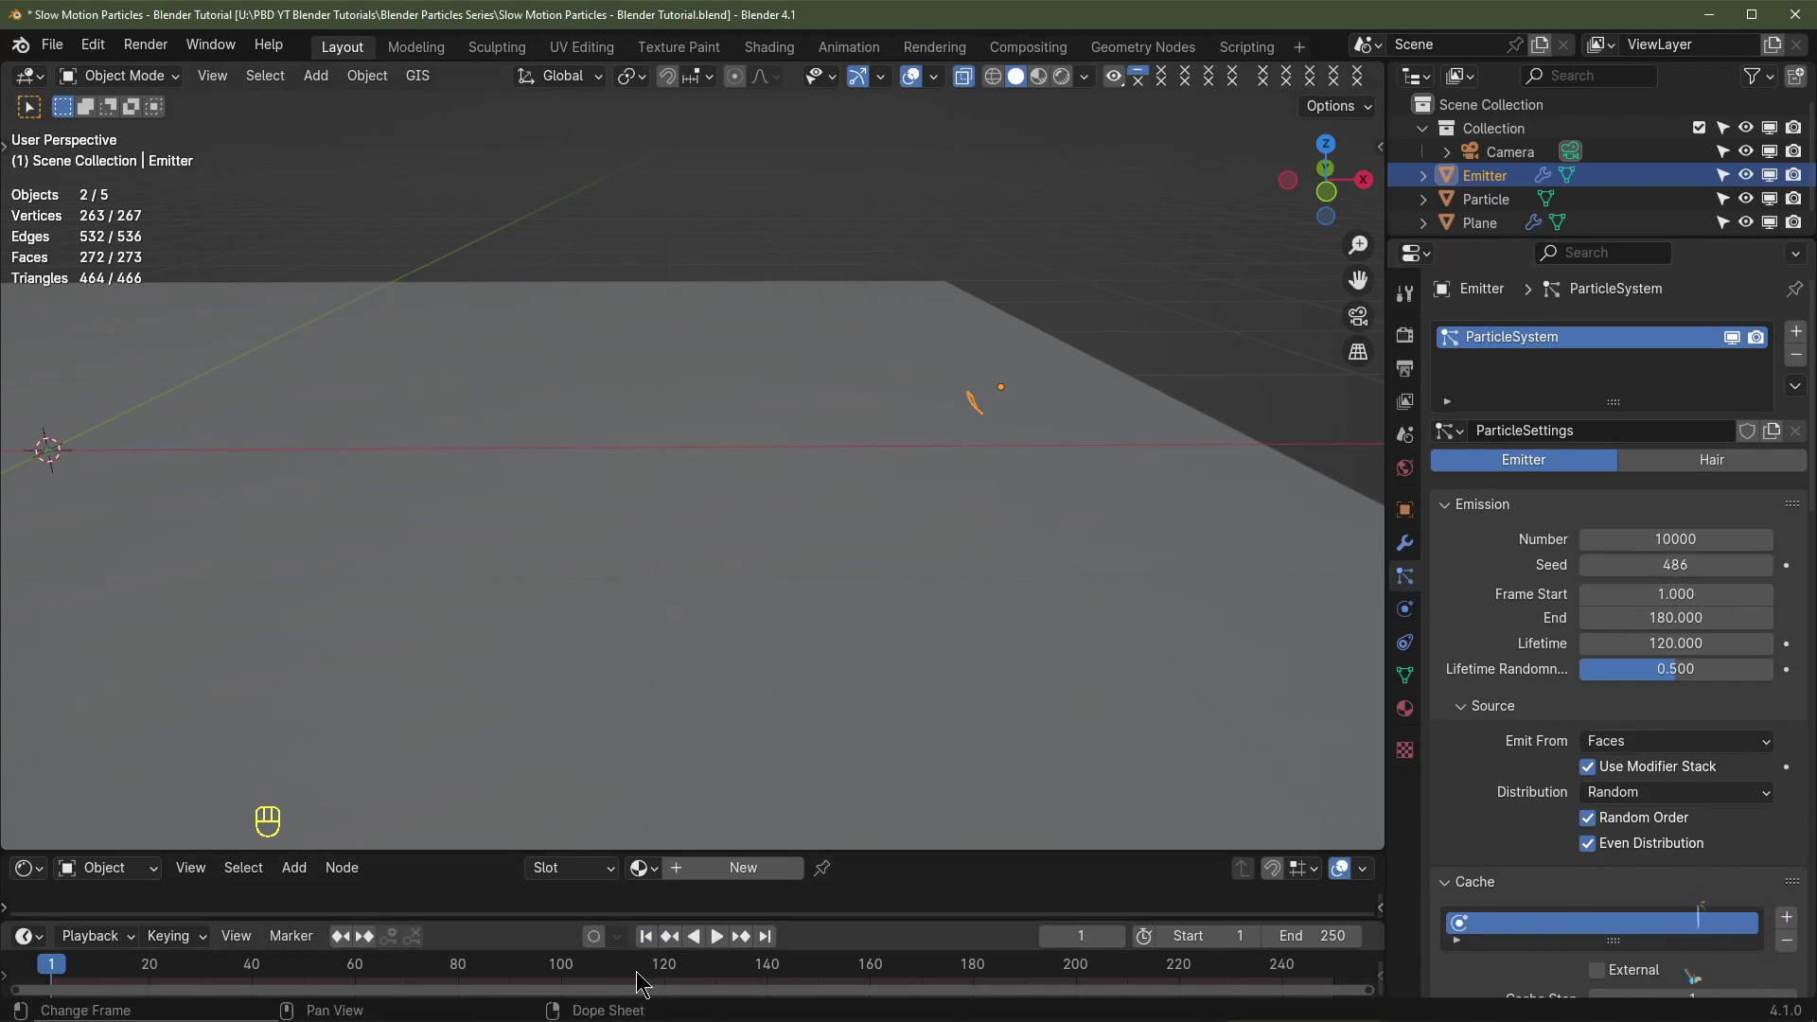
pyautogui.press('space')
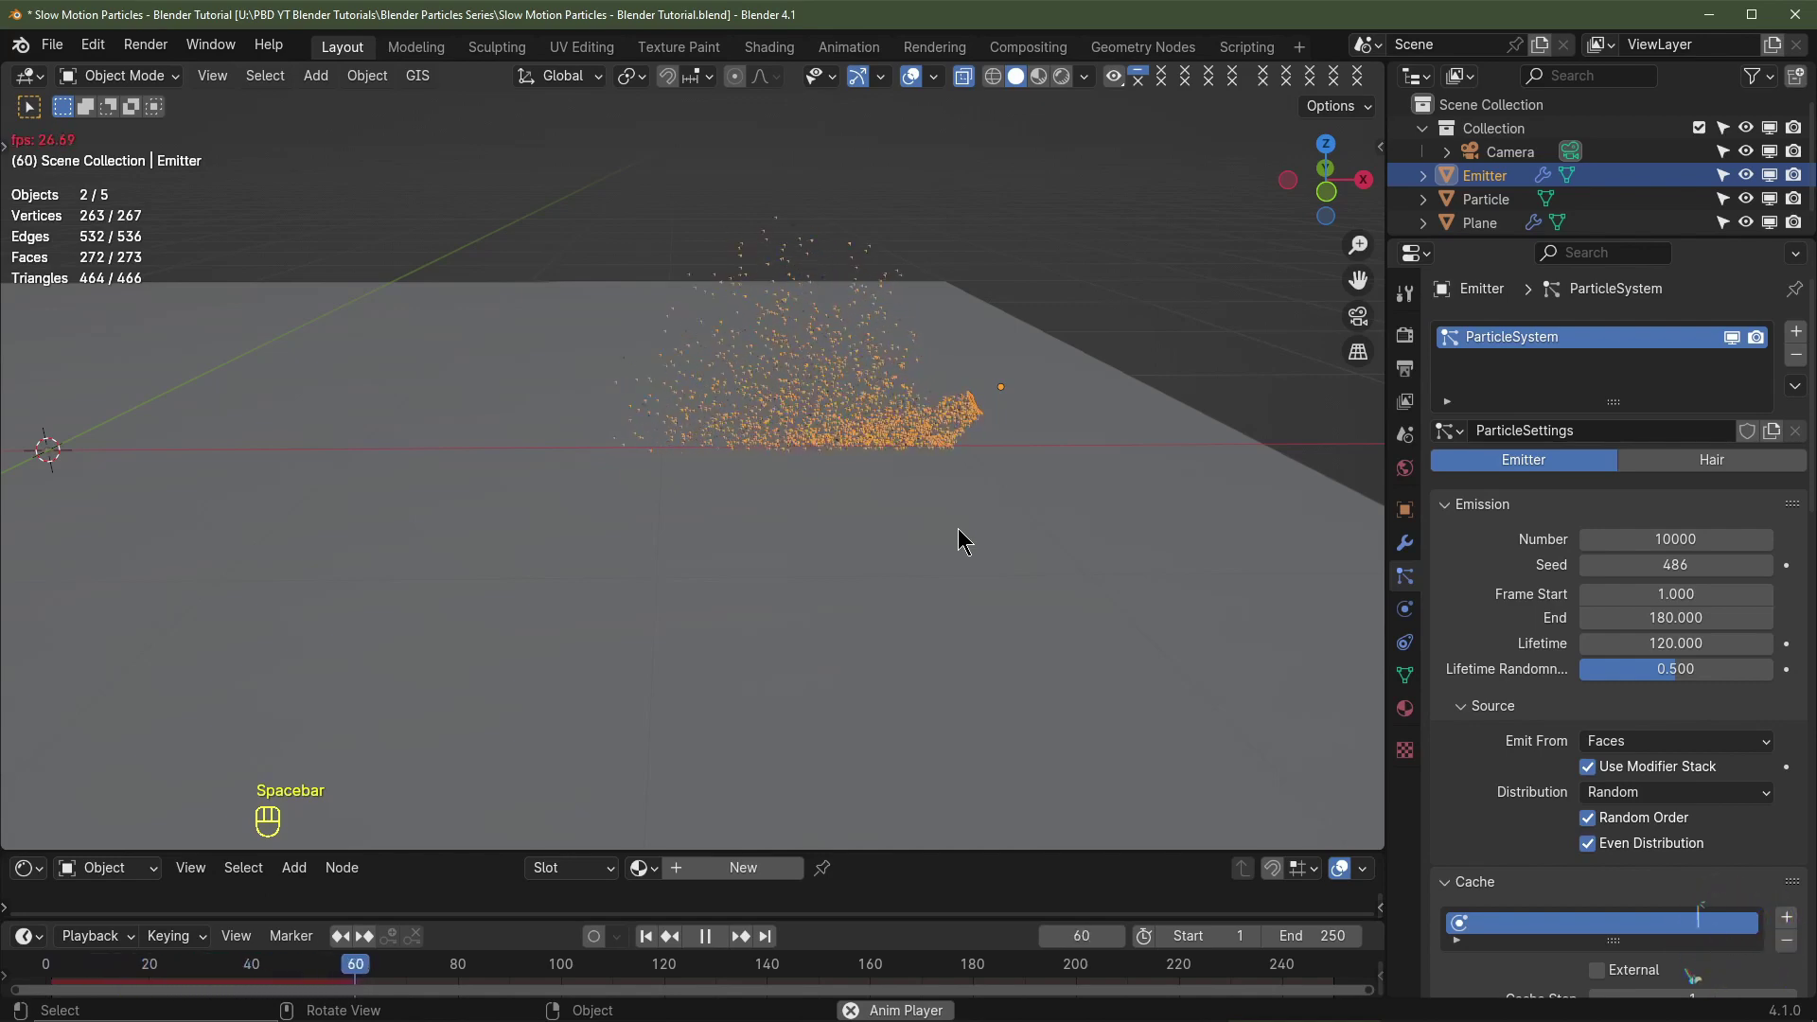
pyautogui.scroll(-3)
pyautogui.press('space')
# Step: Raise the ground plane's collision damping to about 0.5 with stronger randomness
pyautogui.click(1063, 740)
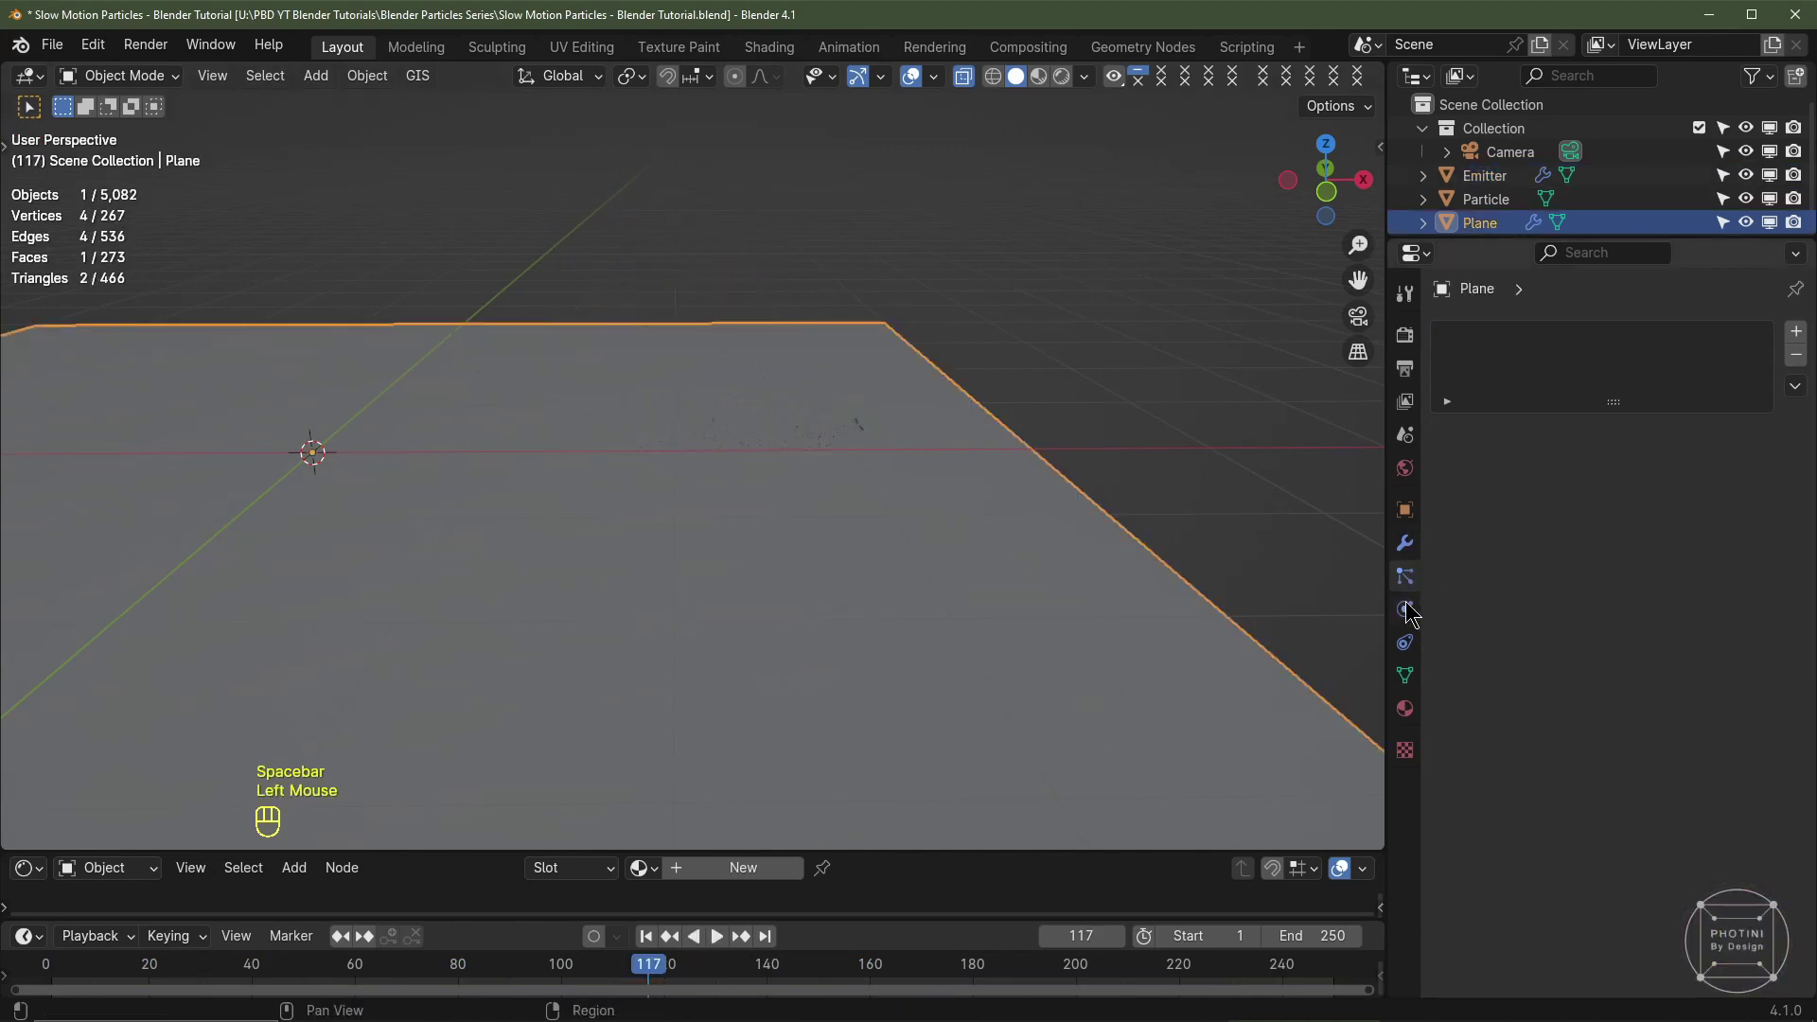
pyautogui.click(1414, 613)
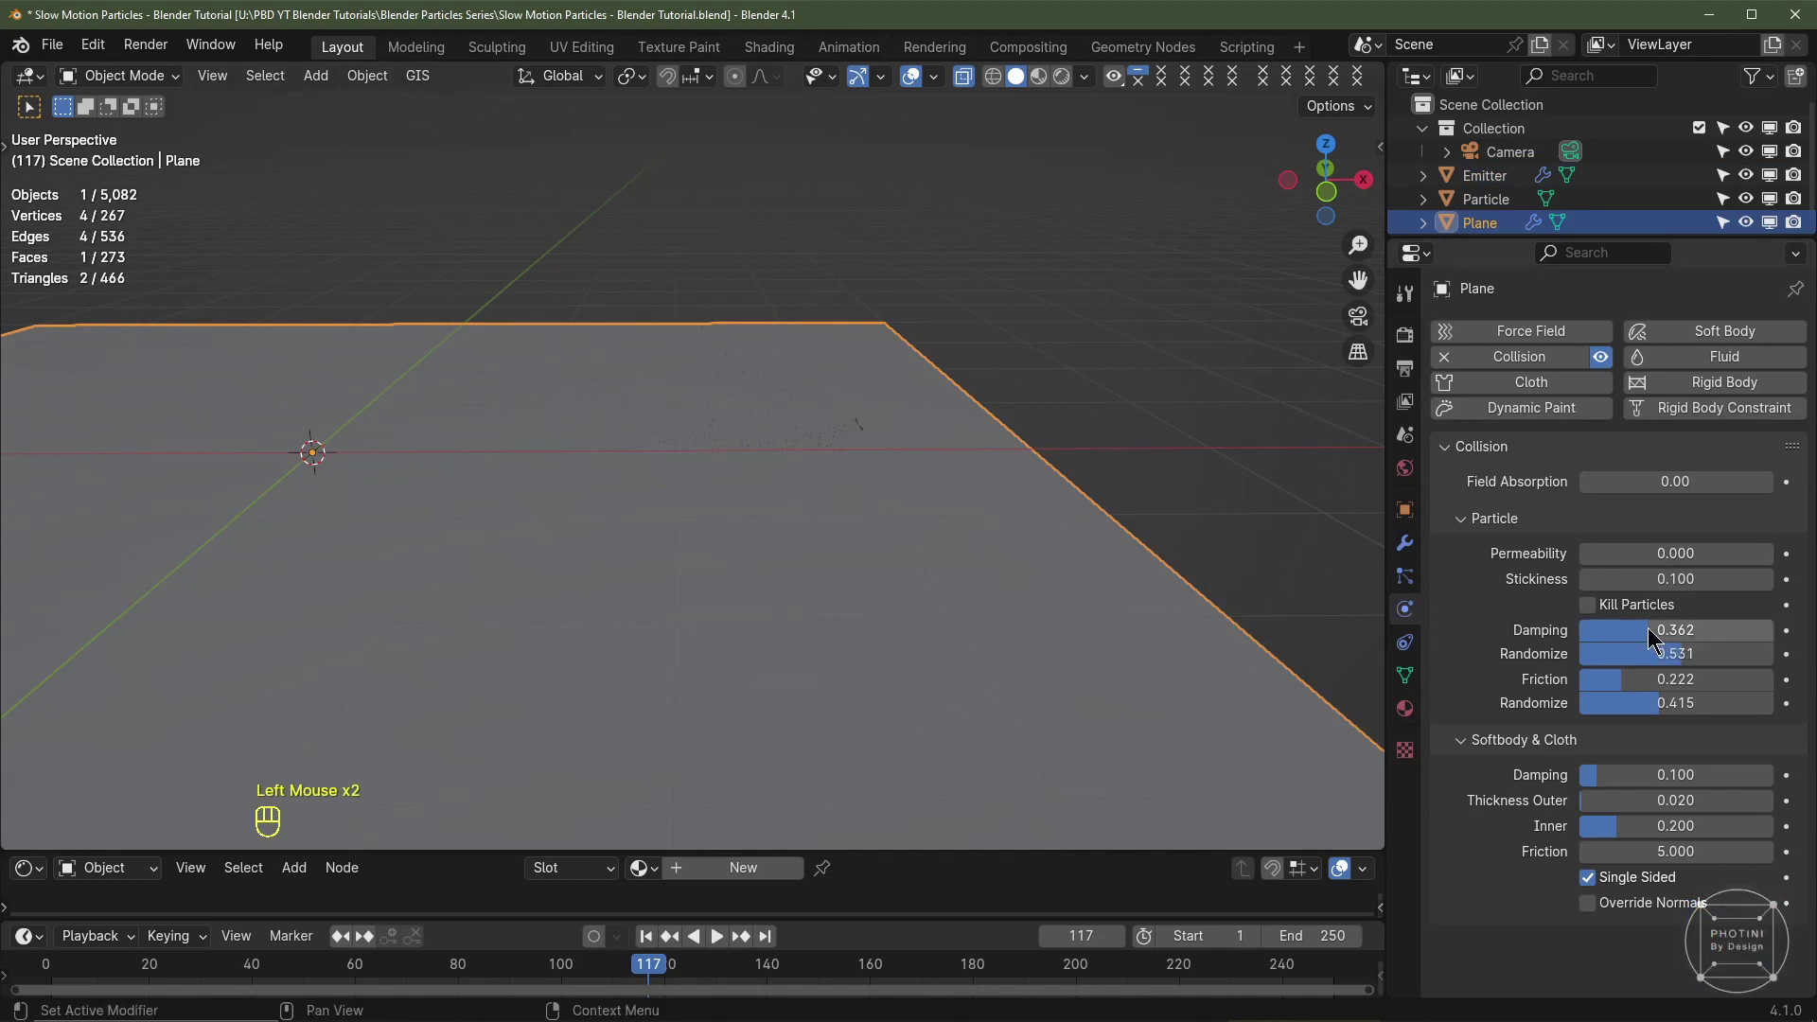
pyautogui.moveTo(1653, 632); pyautogui.dragTo(1679, 632)
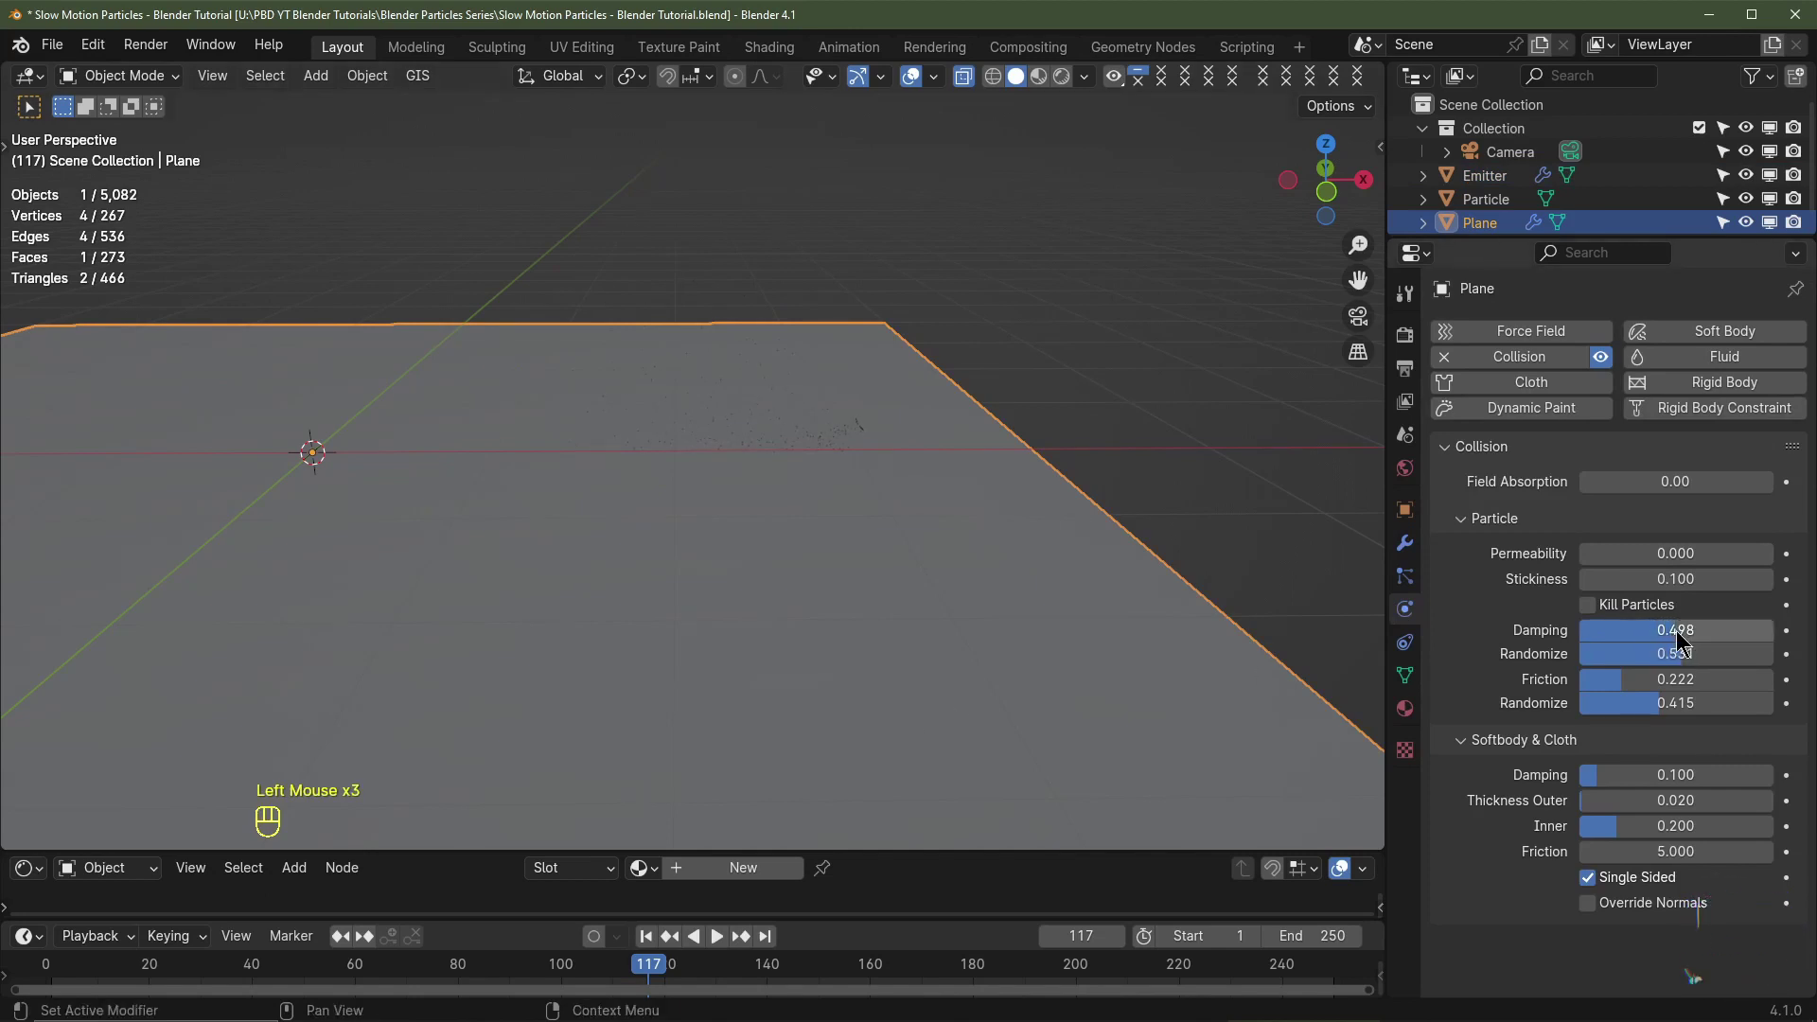
pyautogui.click(865, 432)
# Step: Reselect the Emitter, rewind and replay the spray, viewing it closer
pyautogui.click(649, 936)
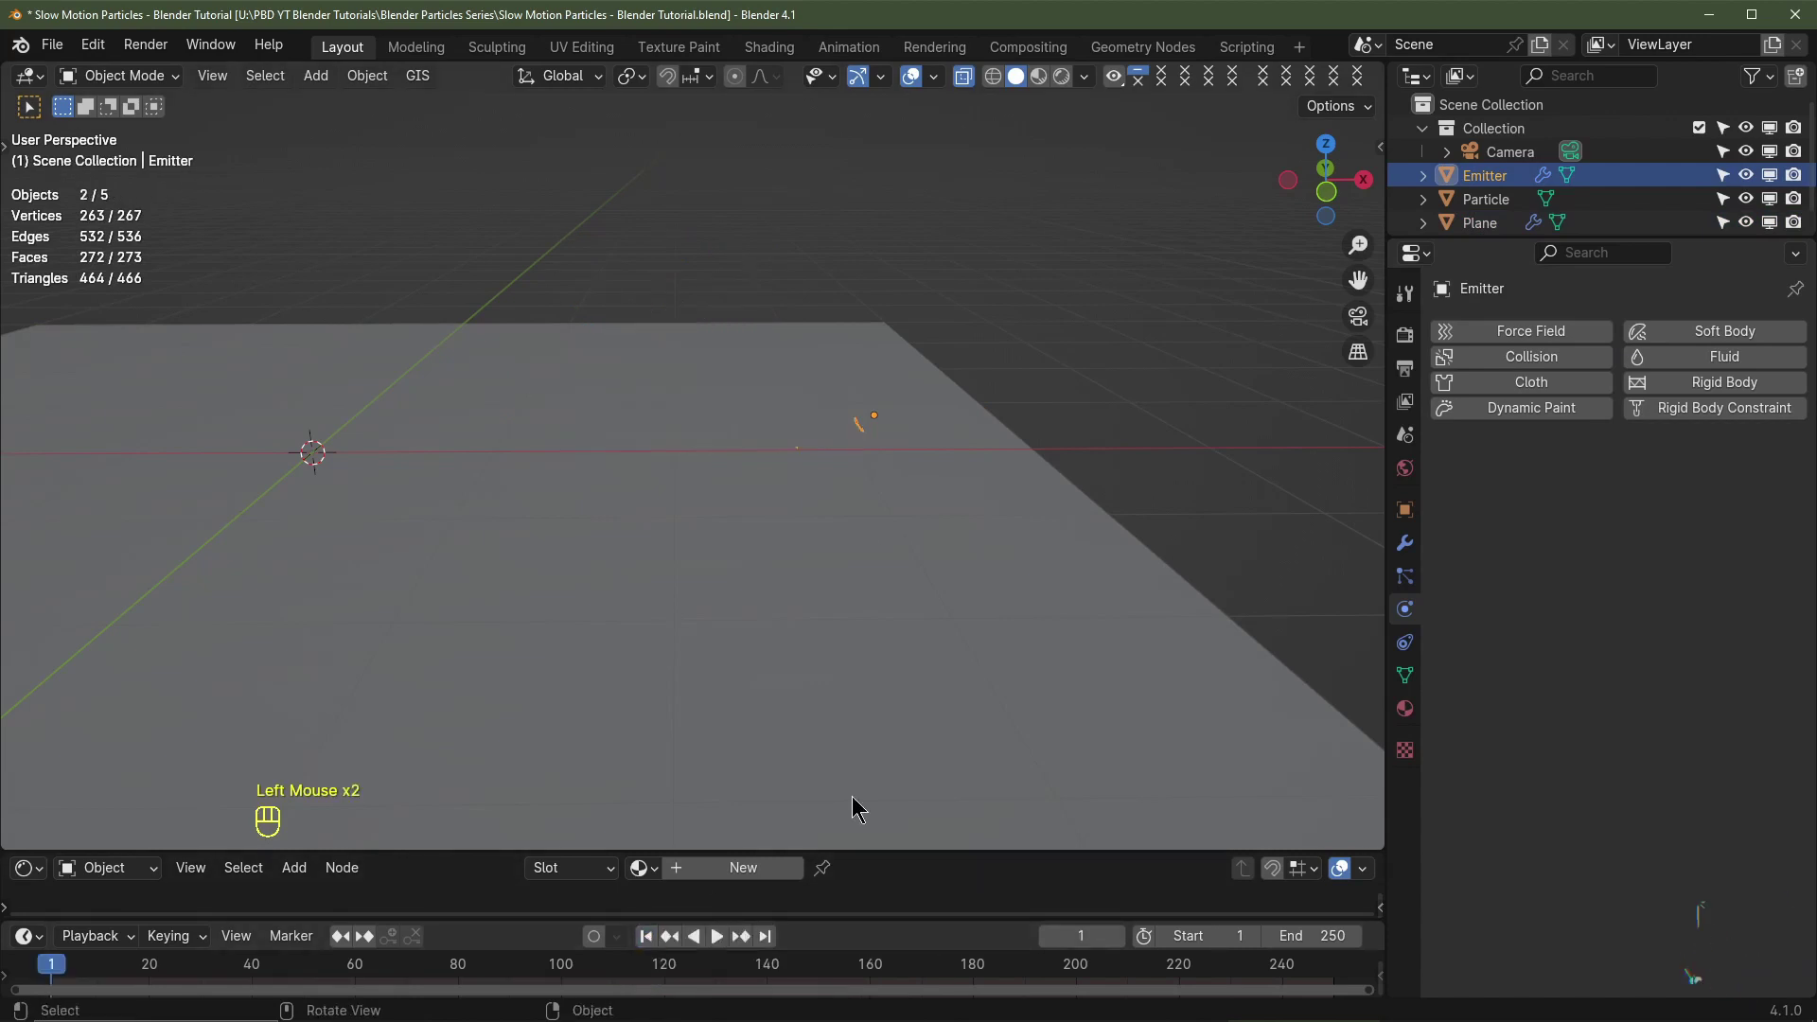
pyautogui.scroll(3)
pyautogui.press('space')
pyautogui.scroll(3)
pyautogui.scroll(-3)
pyautogui.scroll(-3)
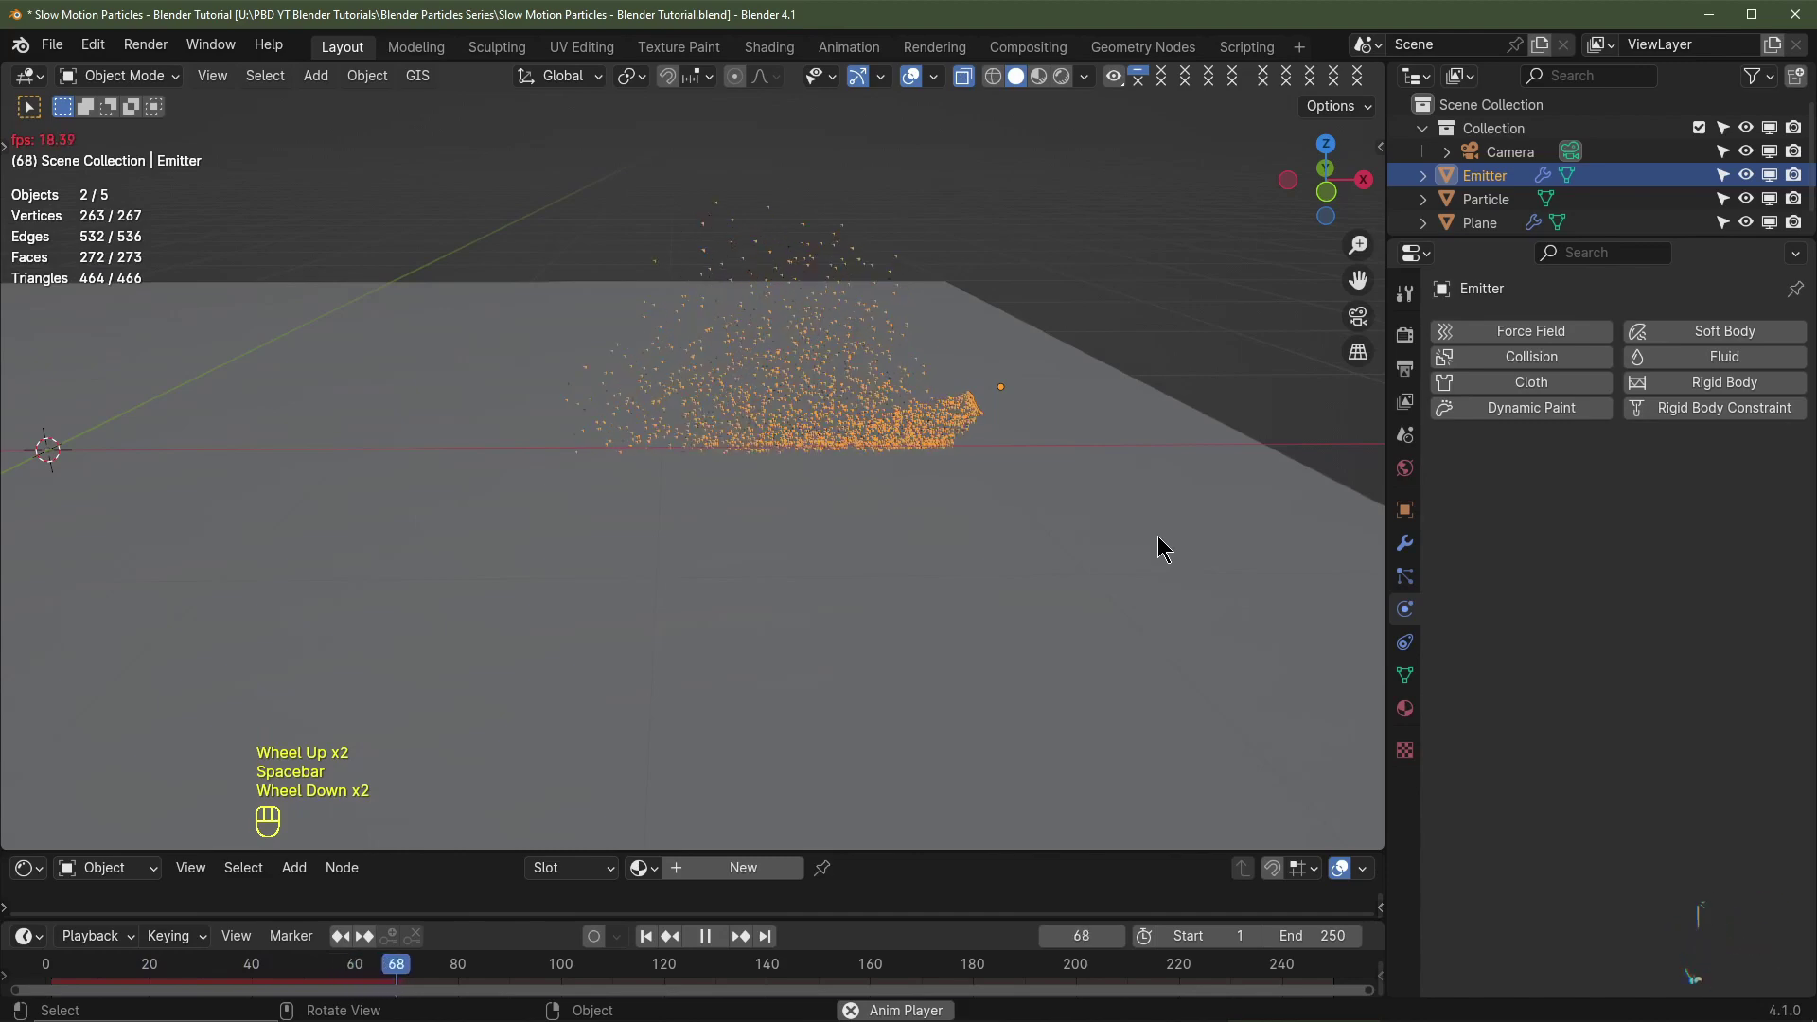
pyautogui.press('space')
pyautogui.moveTo(901, 588); pyautogui.dragTo(664, 642)
# Step: Trim the selected vertices off the Emitter mesh and return to Object Mode
pyautogui.scroll(3)
pyautogui.middleClick(1051, 490)
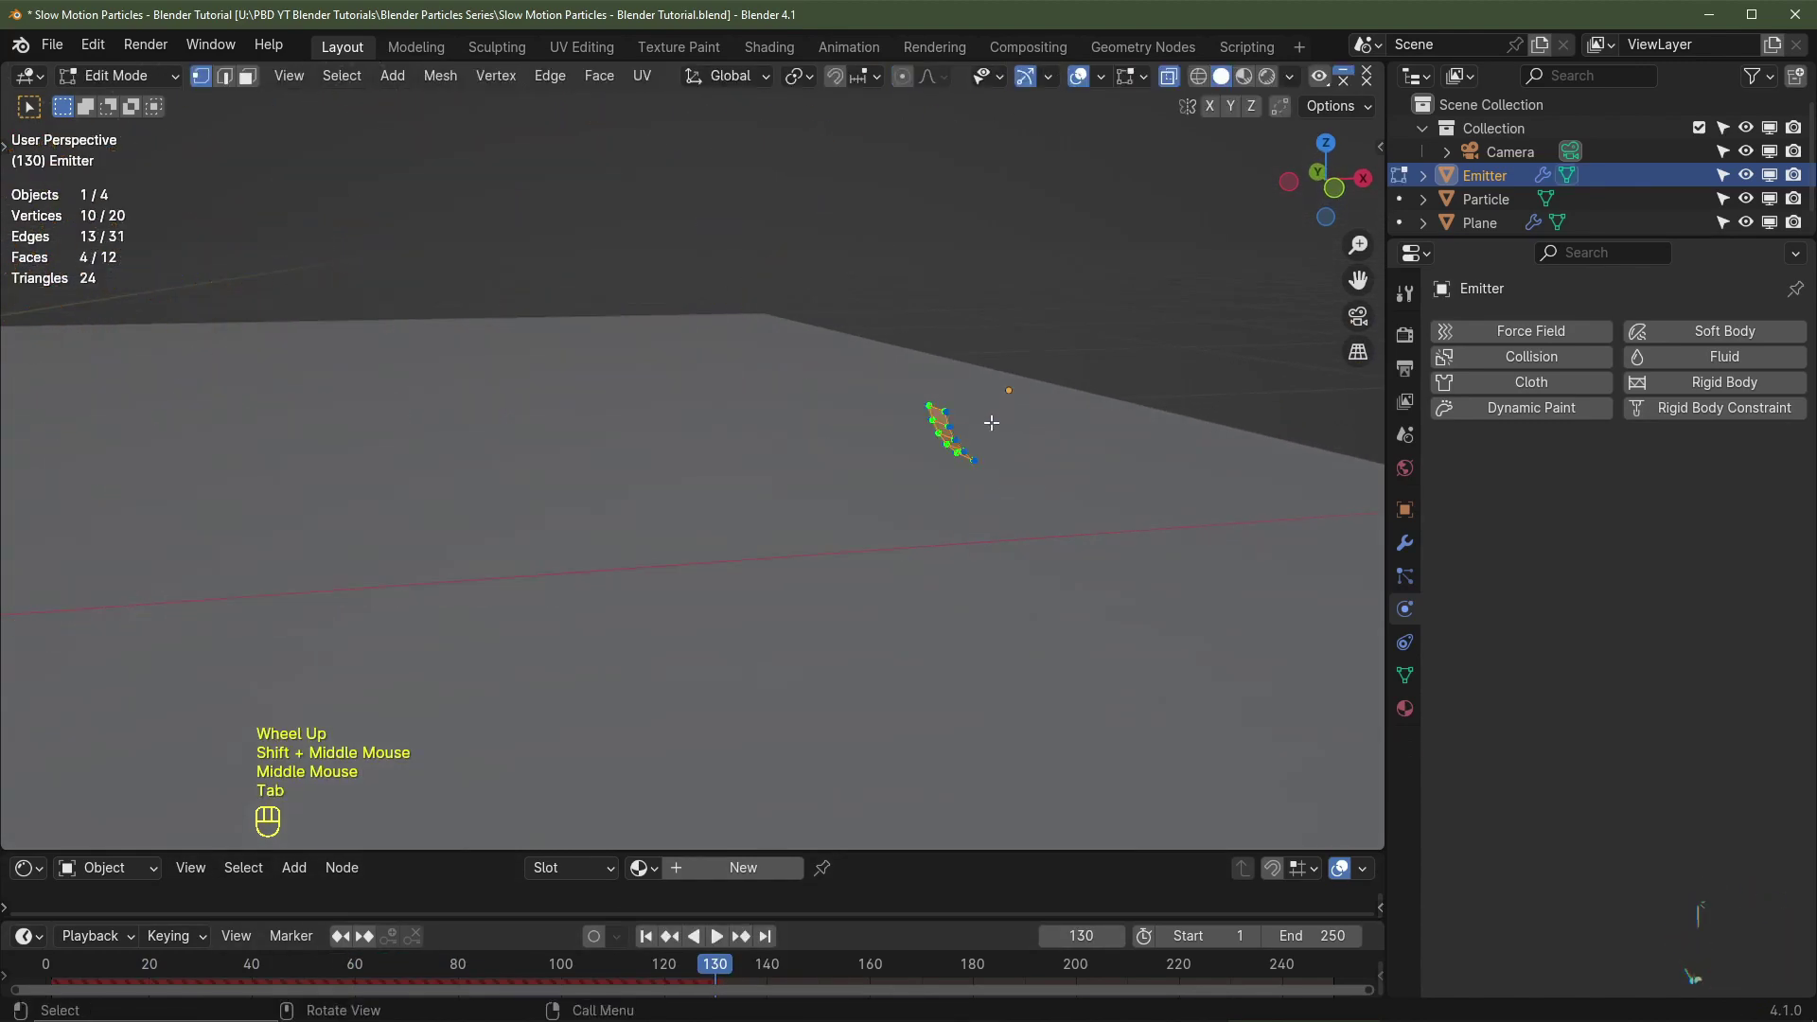
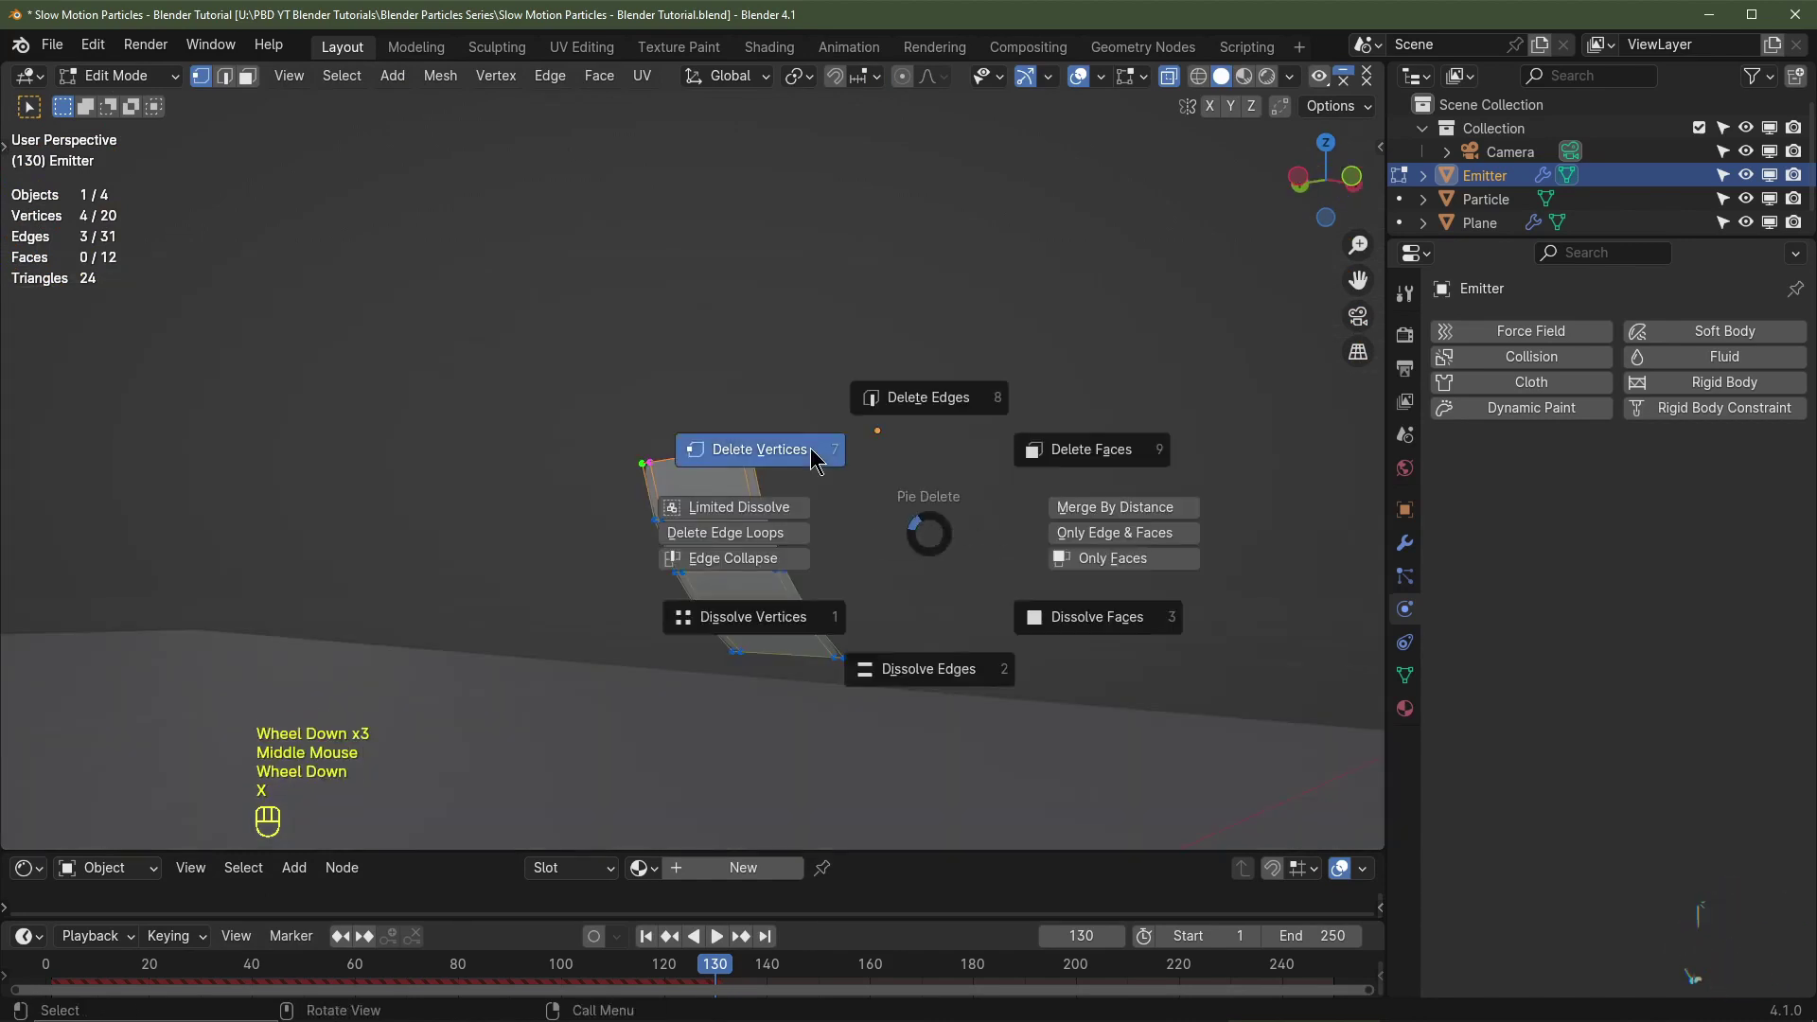
pyautogui.scroll(-3)
pyautogui.press('Tab')
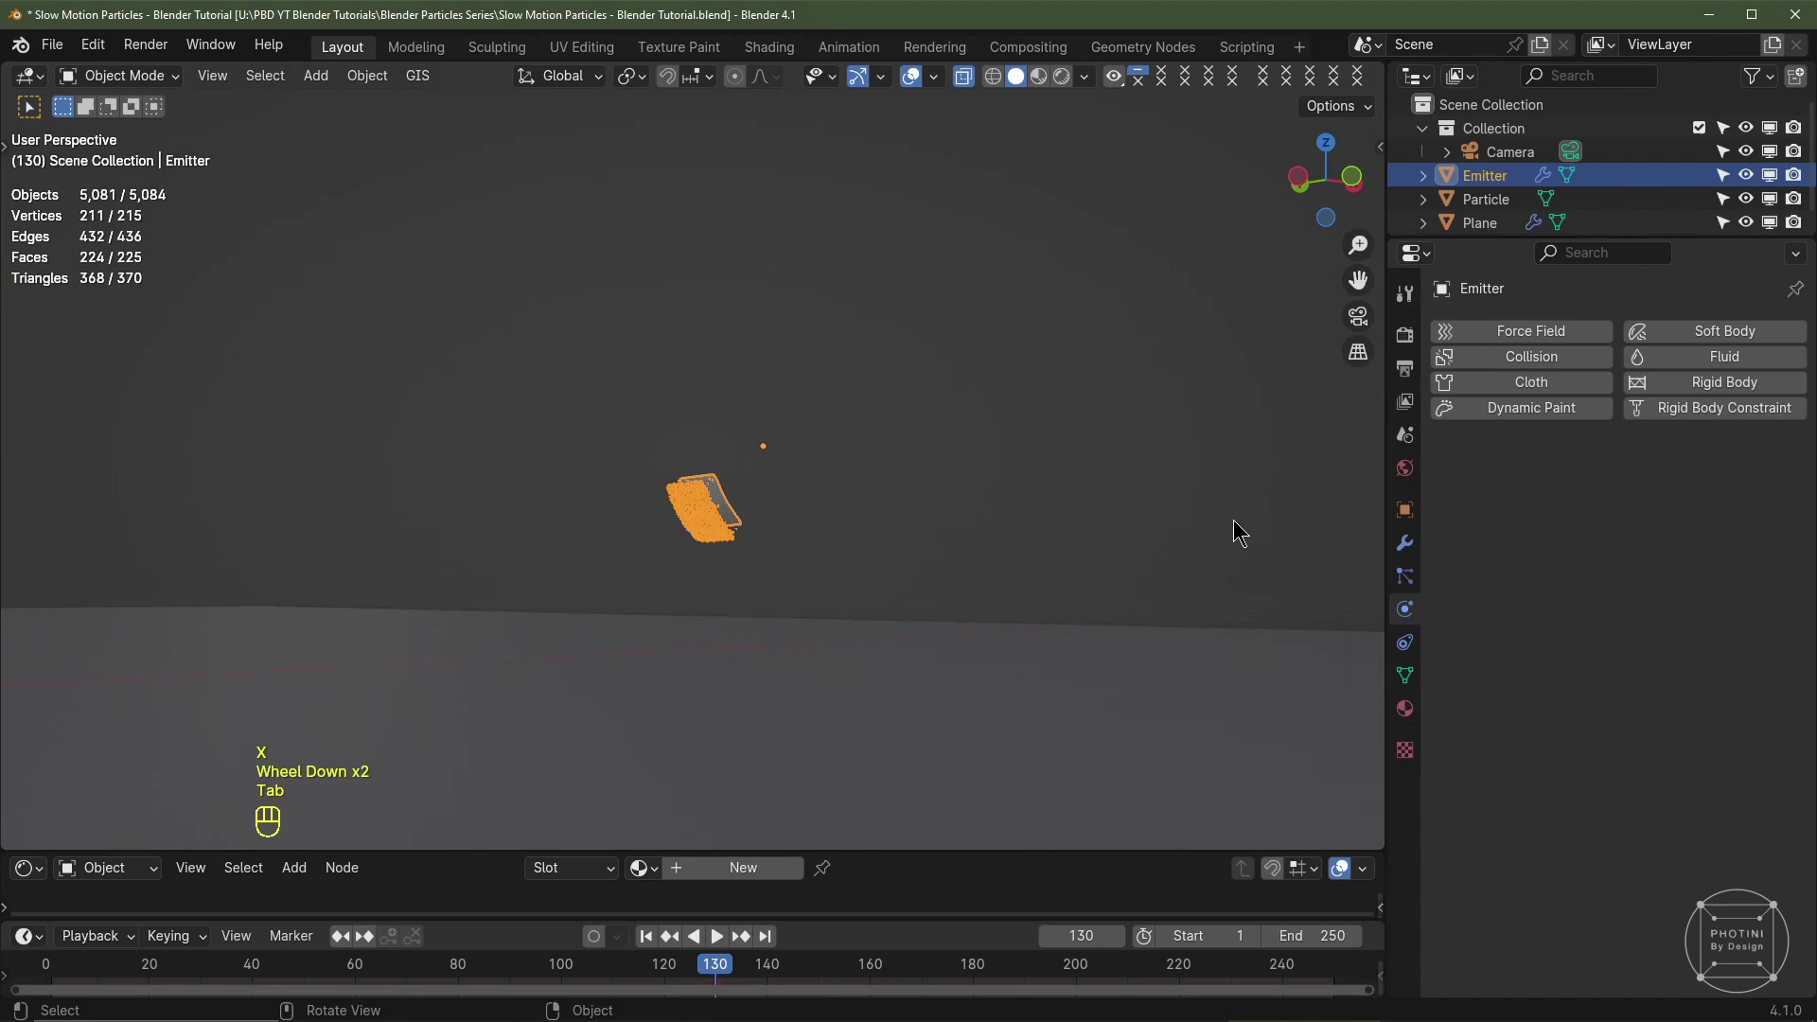
pyautogui.middleClick(1383, 596)
# Step: Set the emitter's particle seed to 538 and replay the spray
pyautogui.click(1409, 579)
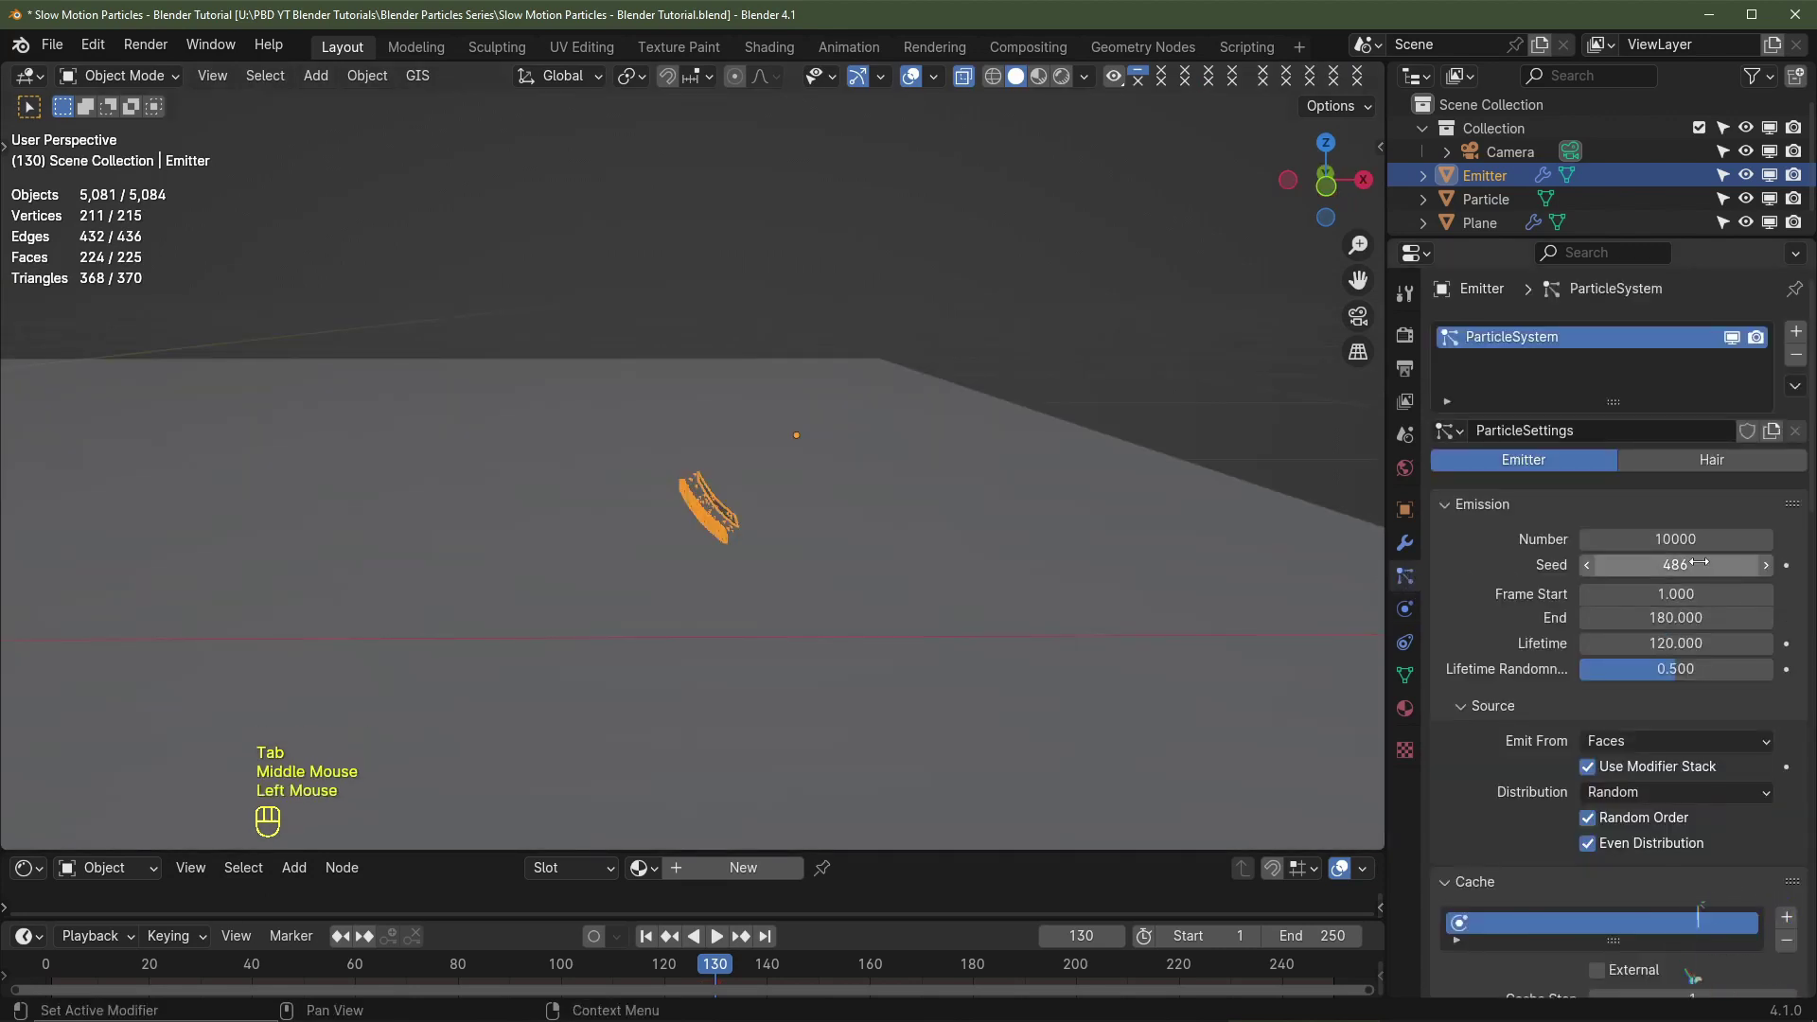
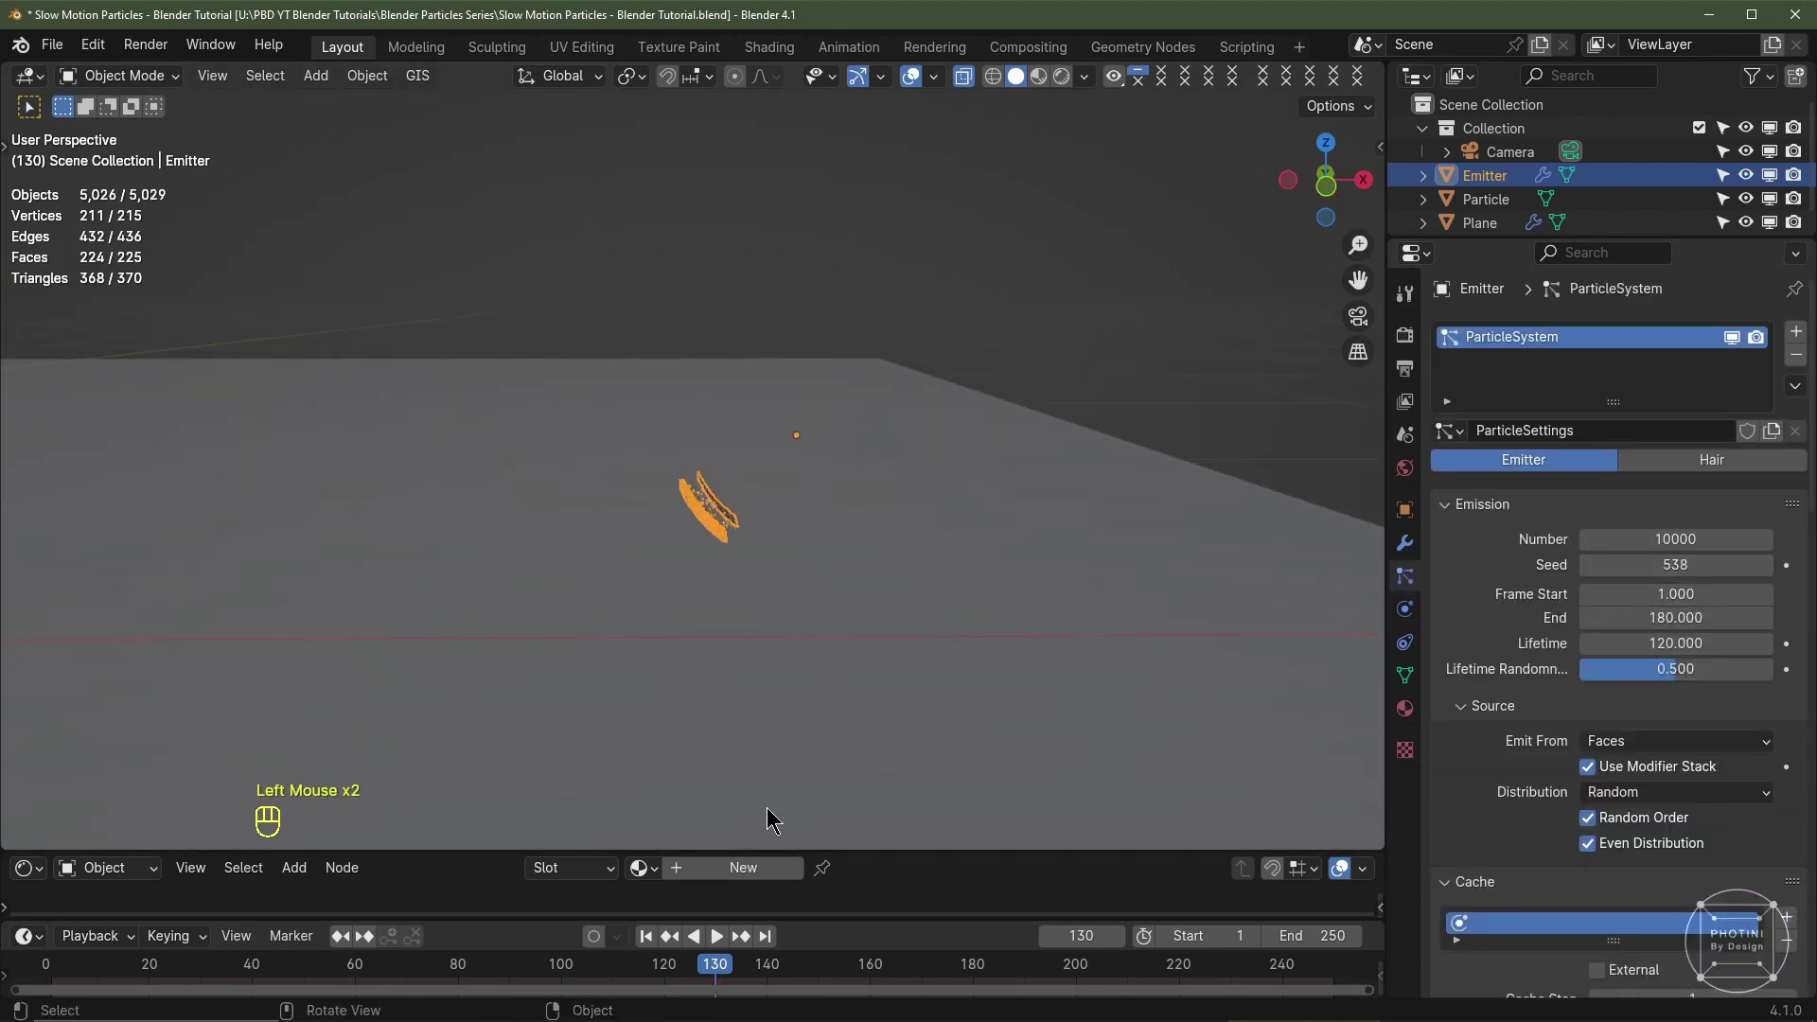
pyautogui.click(650, 935)
pyautogui.moveTo(724, 784); pyautogui.dragTo(788, 776)
pyautogui.scroll(-3)
pyautogui.press('space')
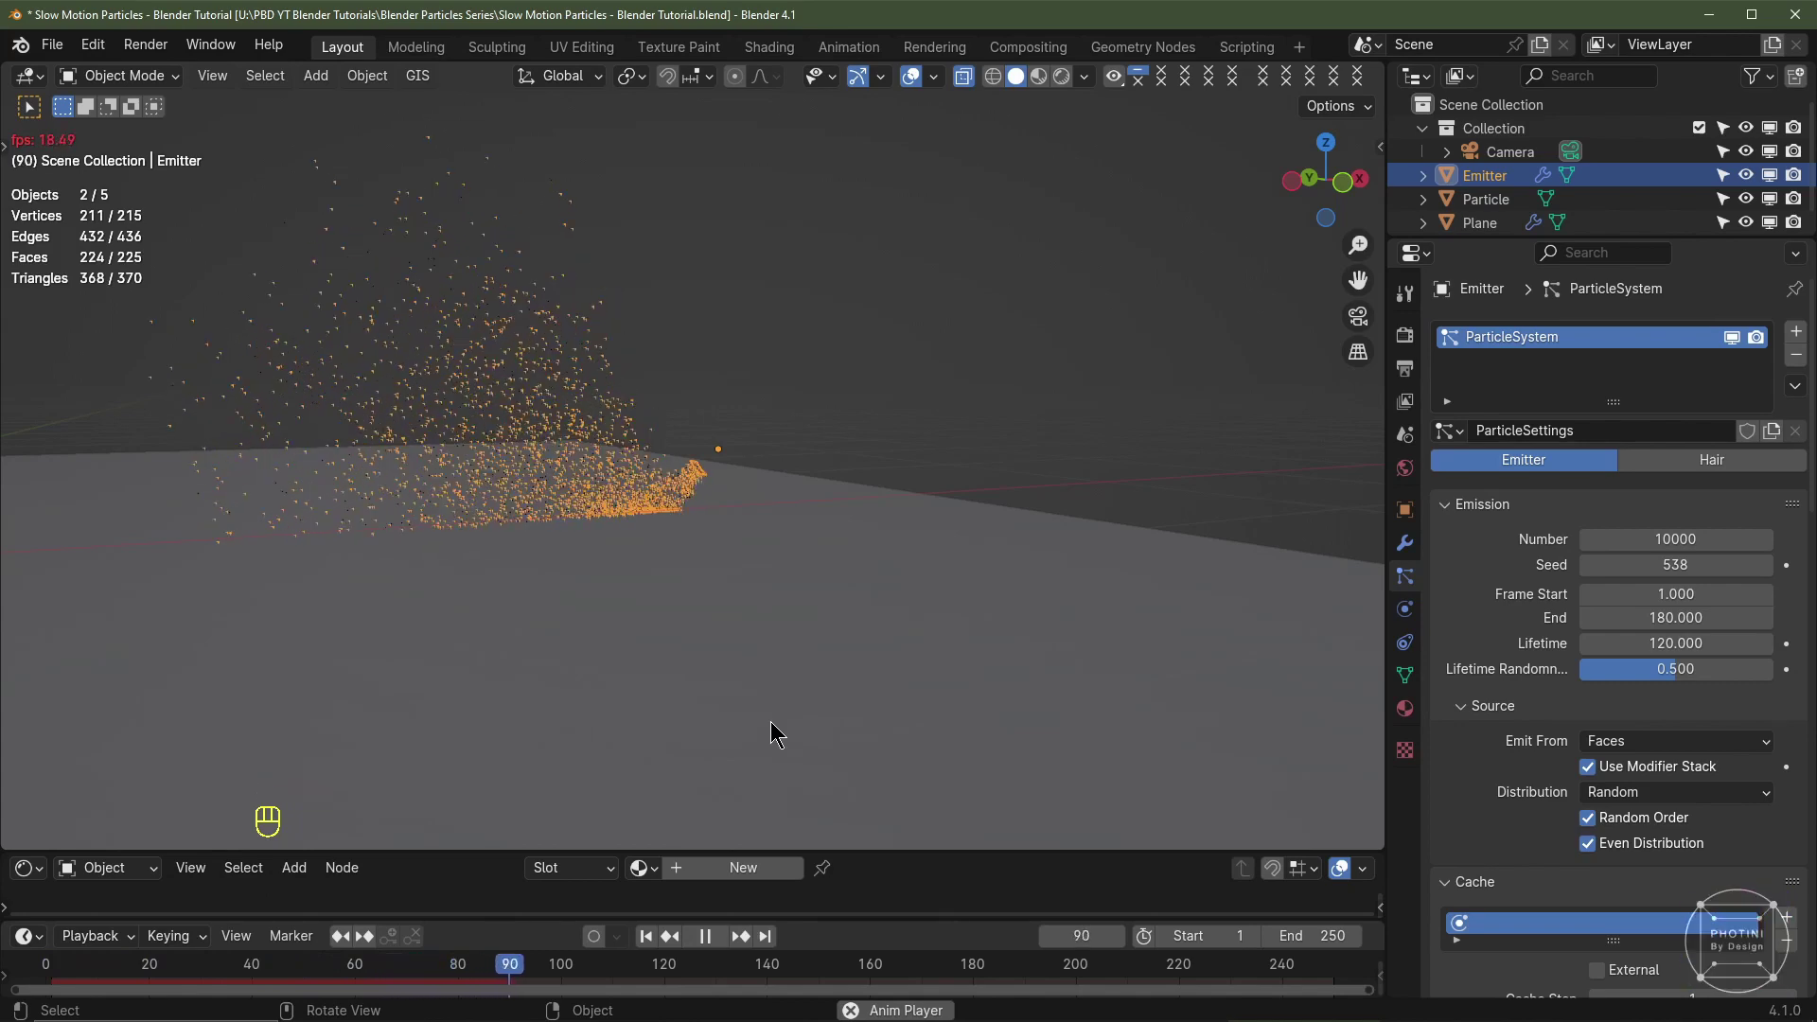
pyautogui.press('space')
# Step: Extend the scene end frame to 300 and bake the emitter's particle cache
pyautogui.click(1358, 914)
pyautogui.scroll(3)
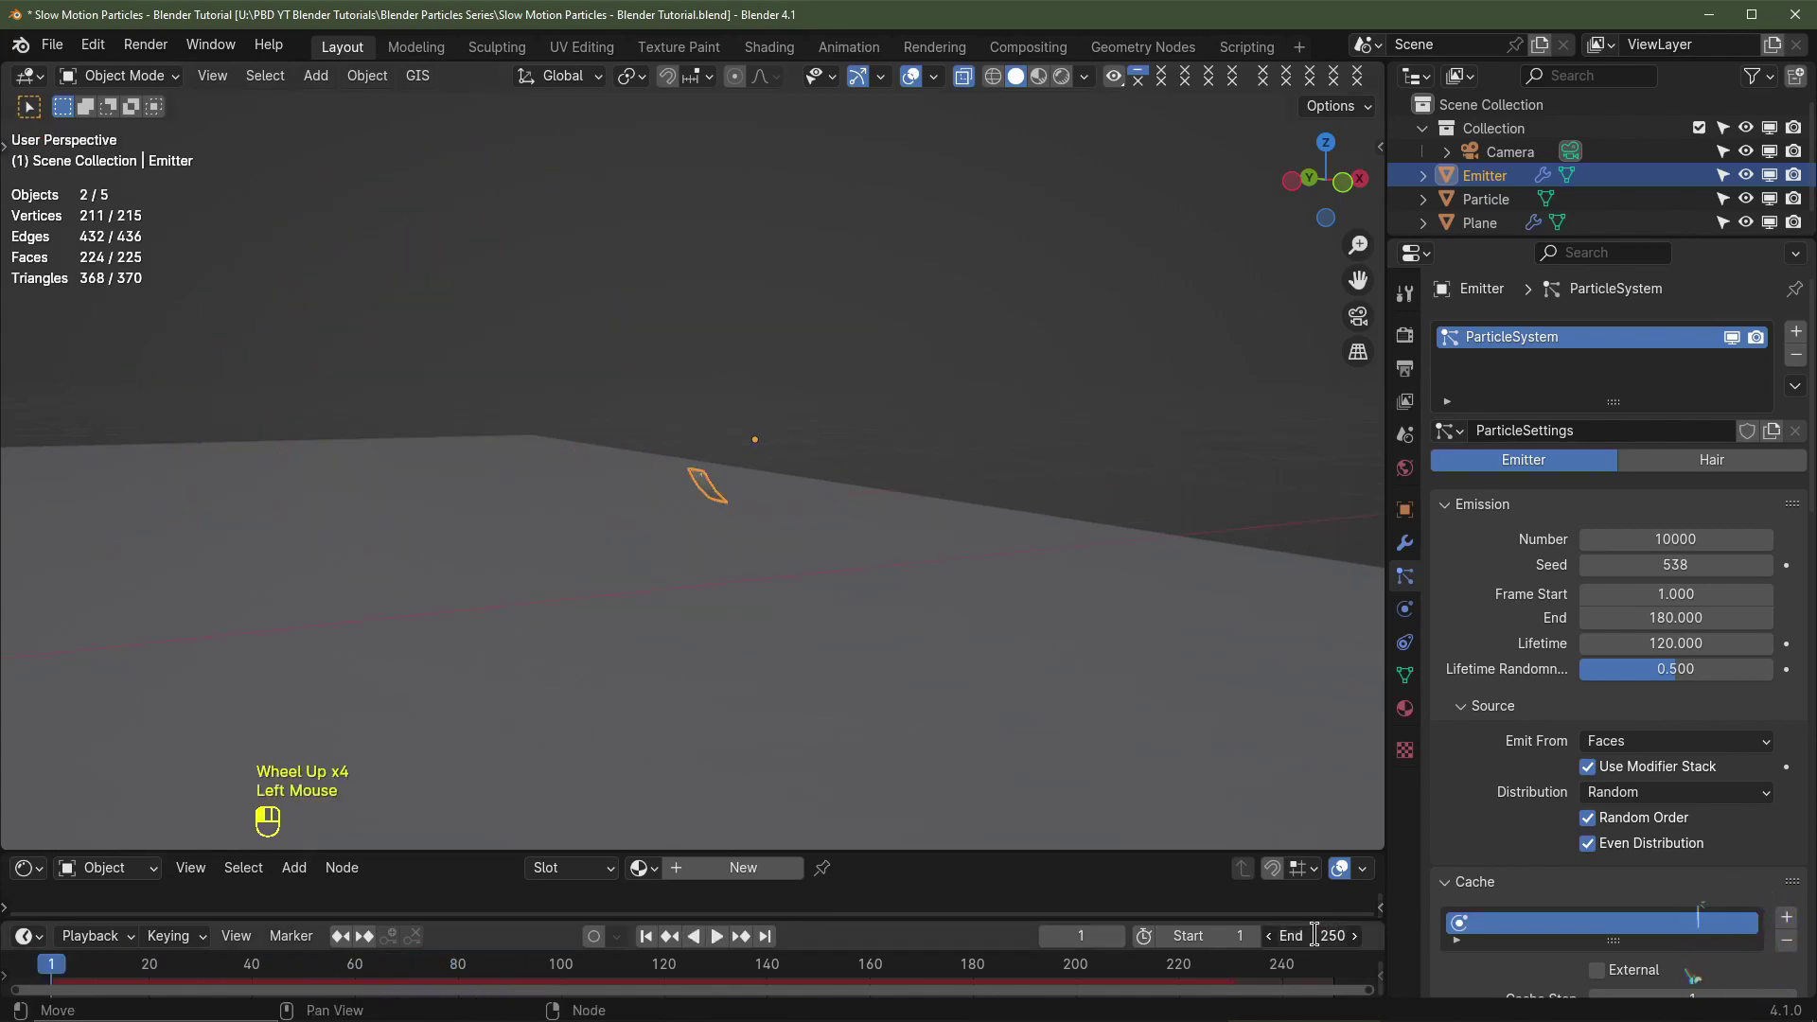
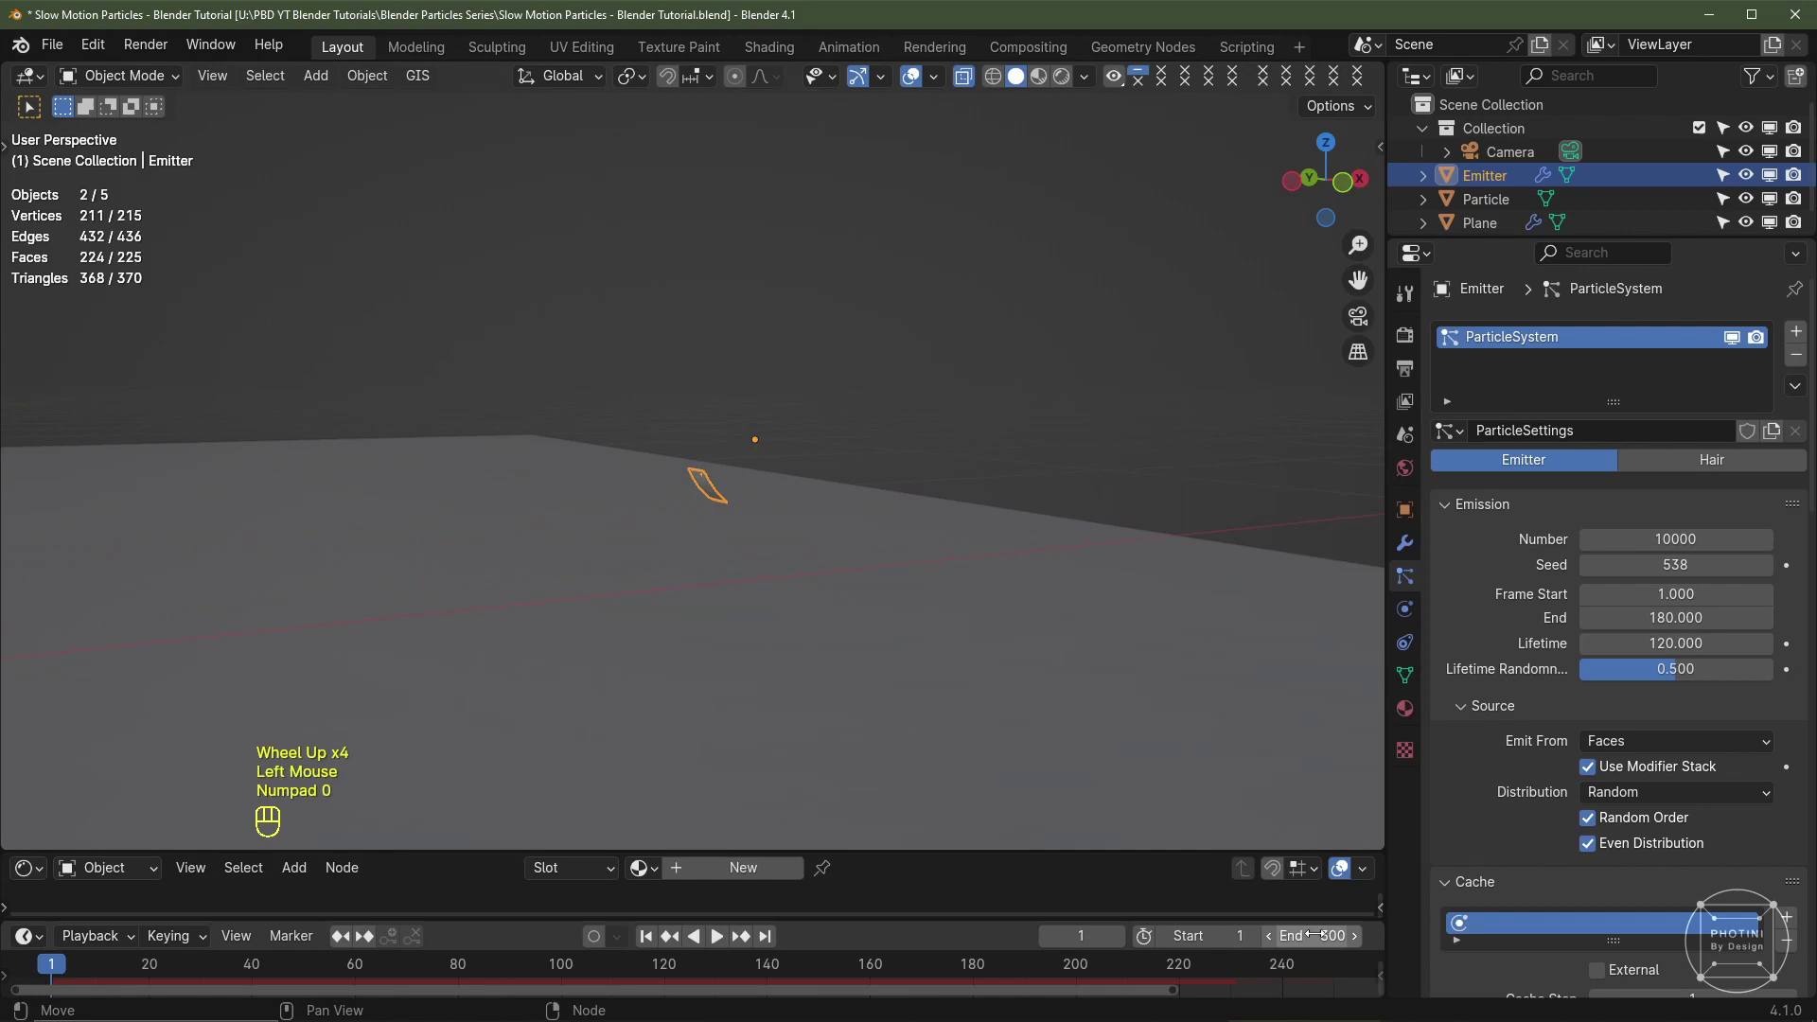
pyautogui.scroll(-3)
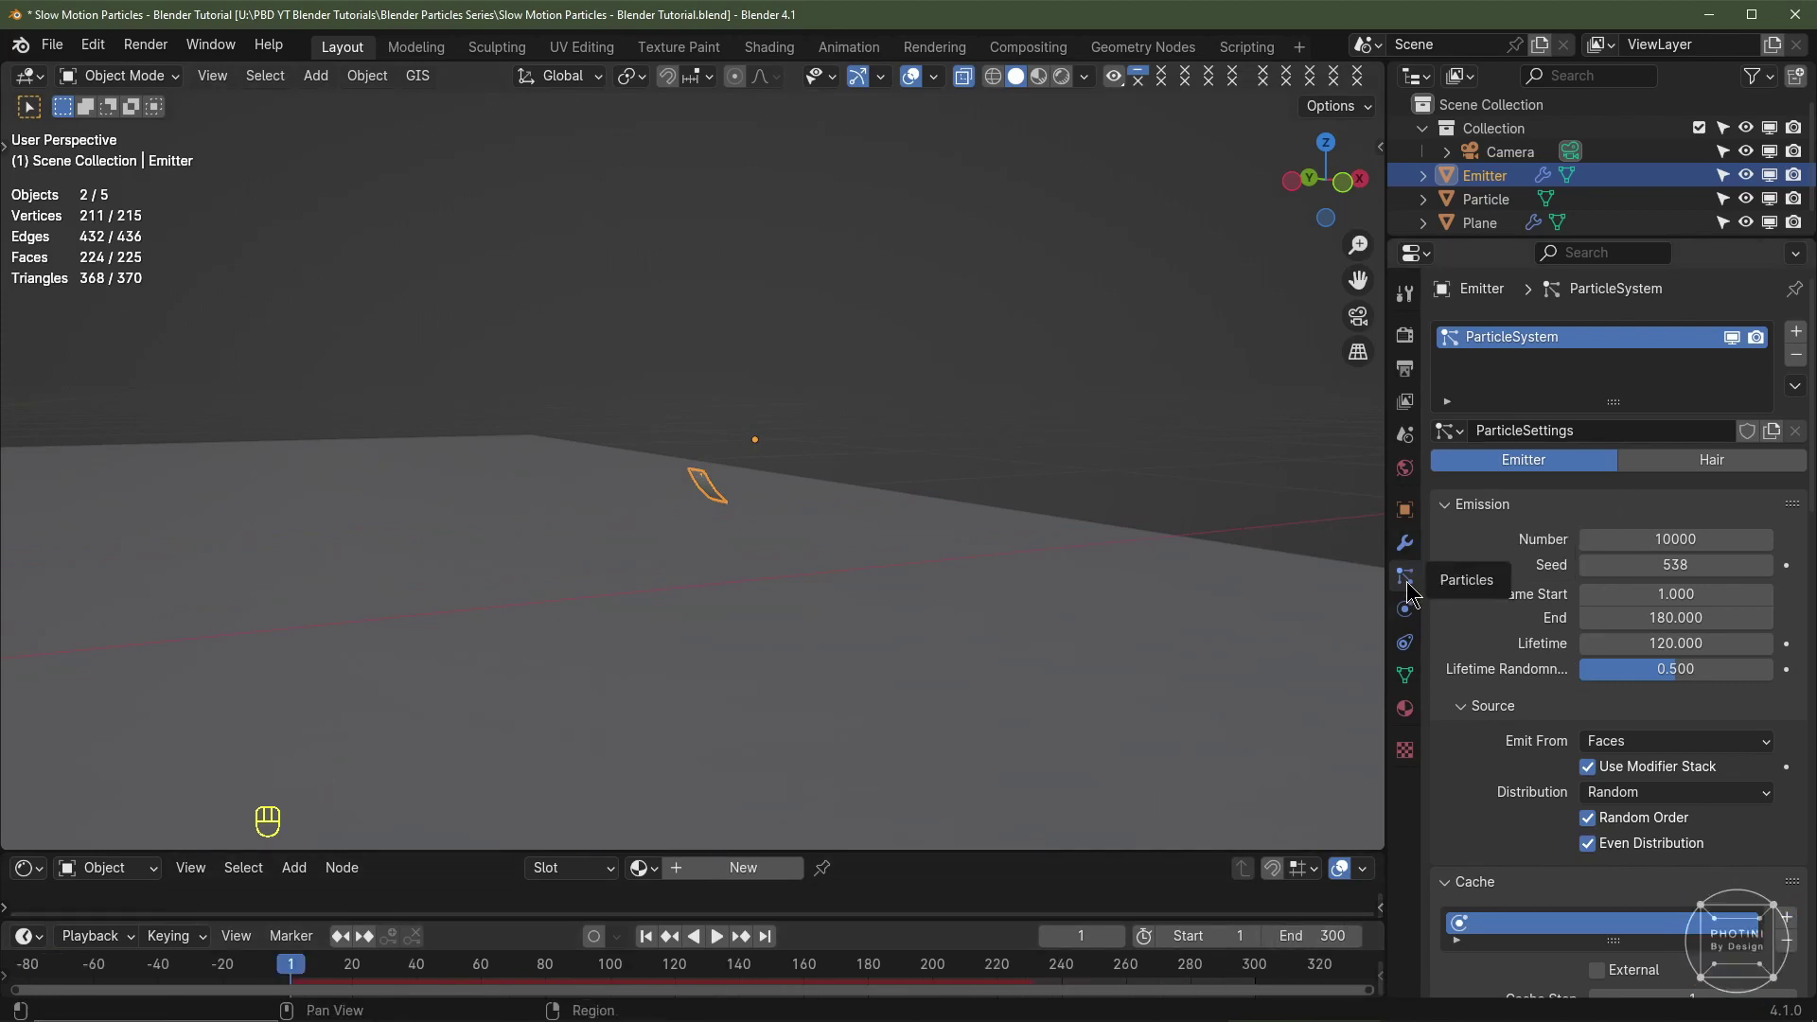
pyautogui.scroll(-3)
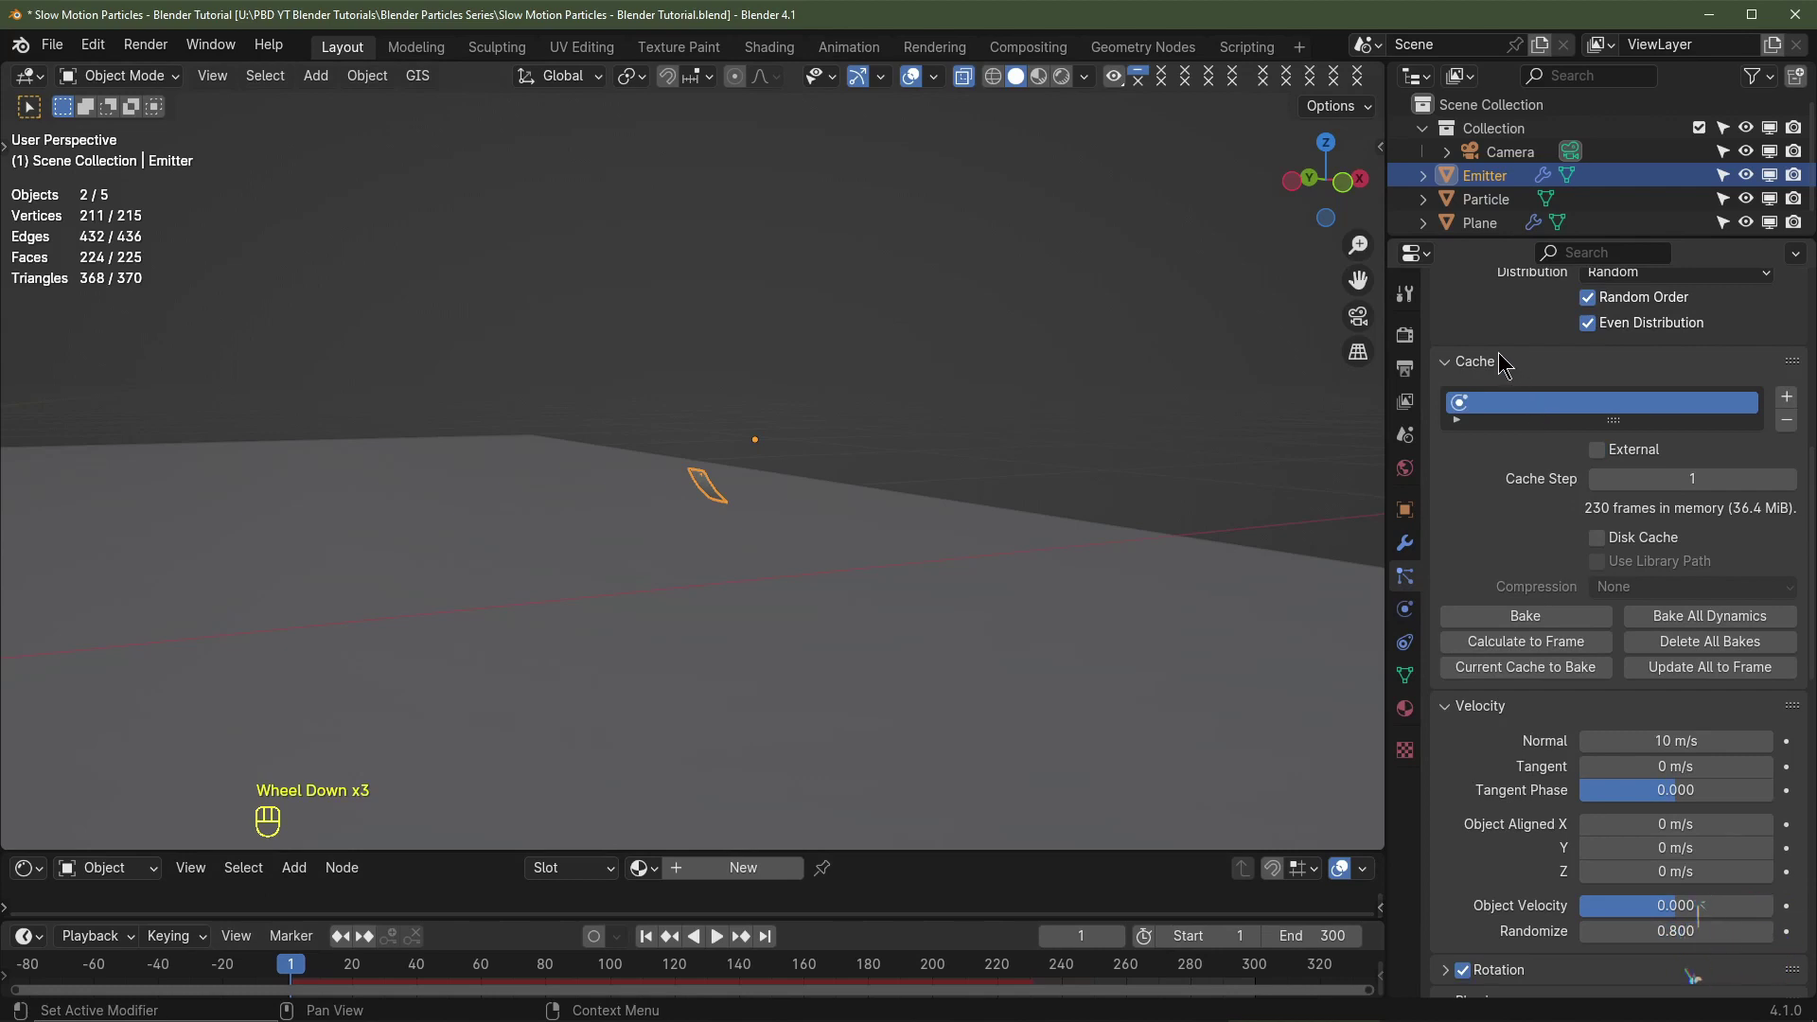
pyautogui.moveTo(1687, 615); pyautogui.dragTo(1243, 706)
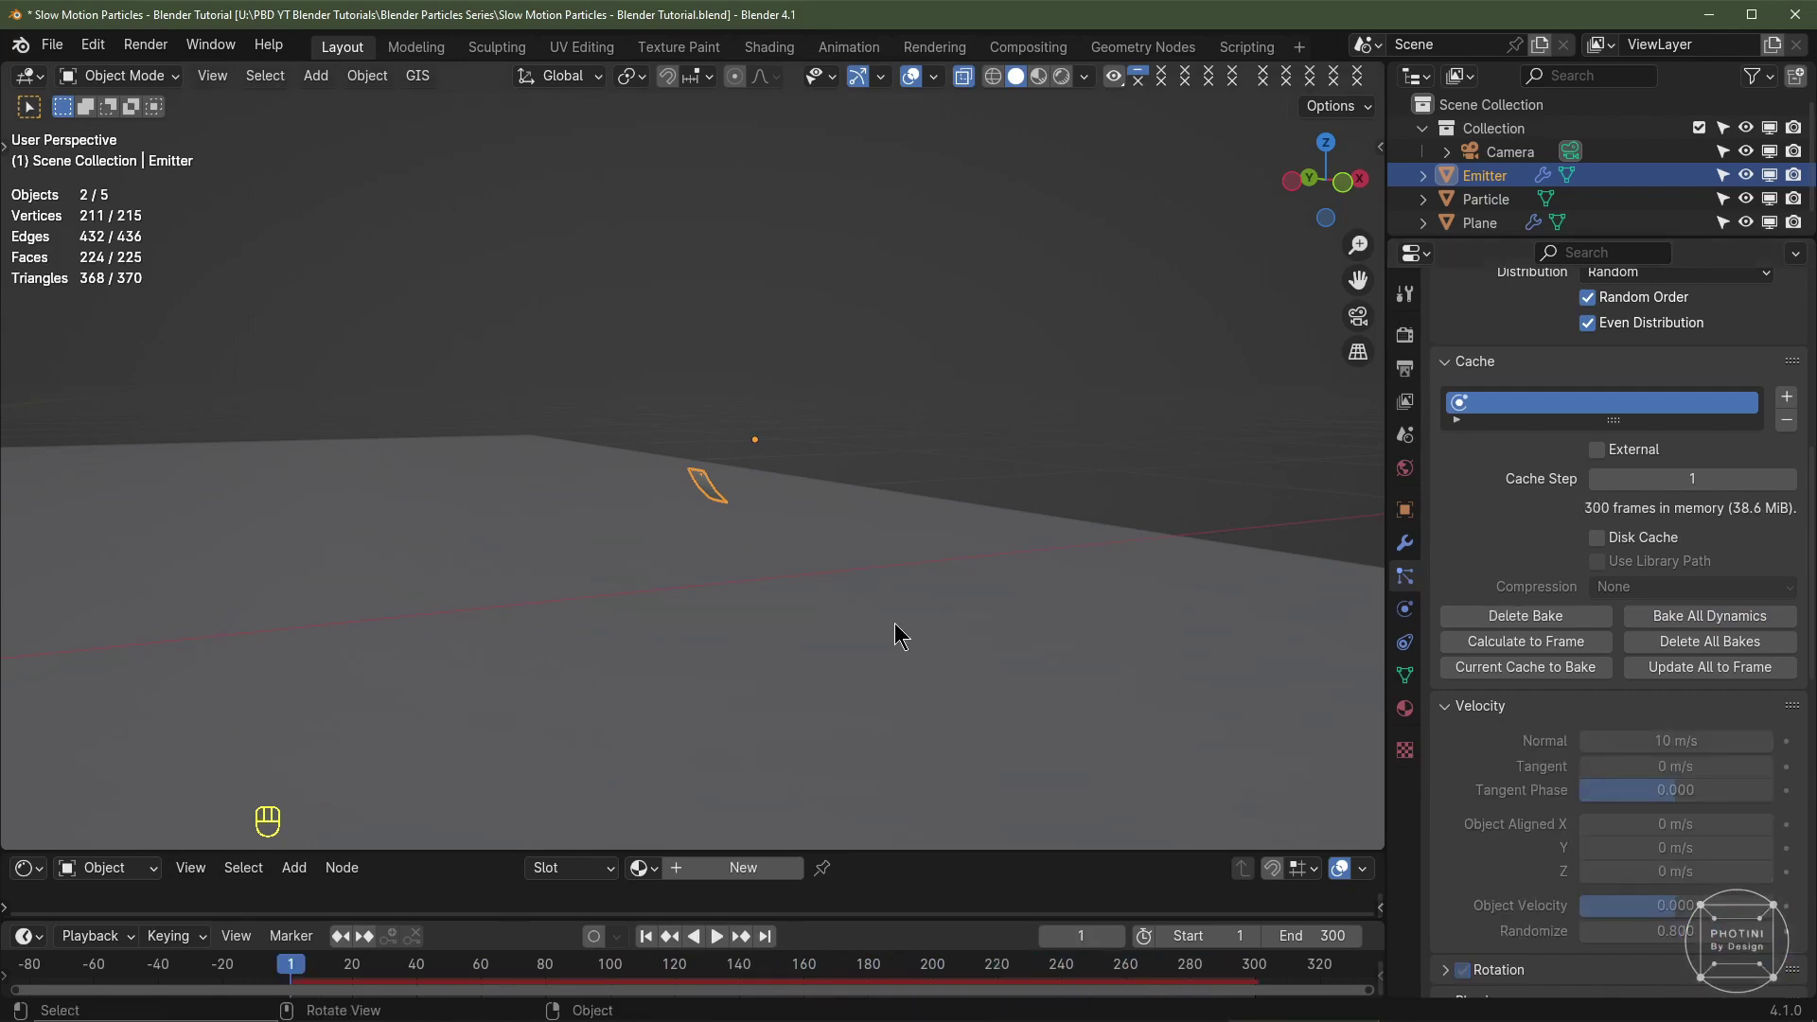
# Step: Play back the baked spray, then delete the particle bake from the Cache panel
pyautogui.press('space')
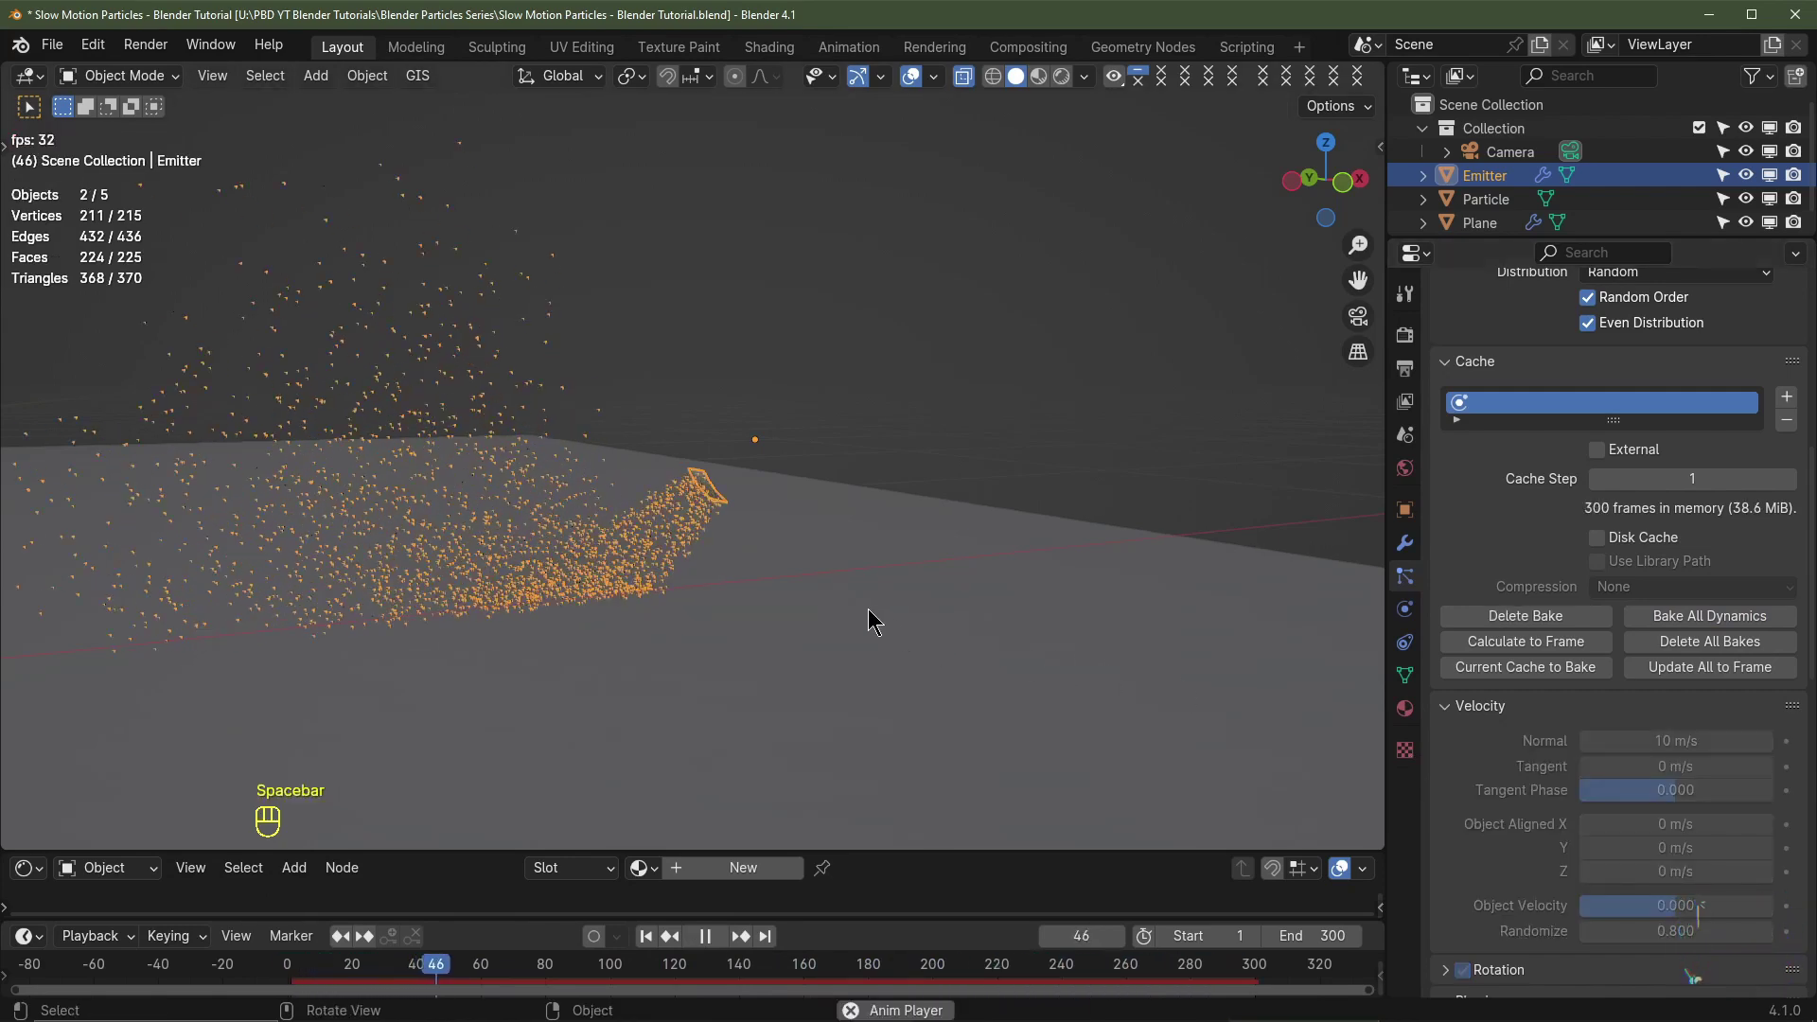
pyautogui.scroll(-3)
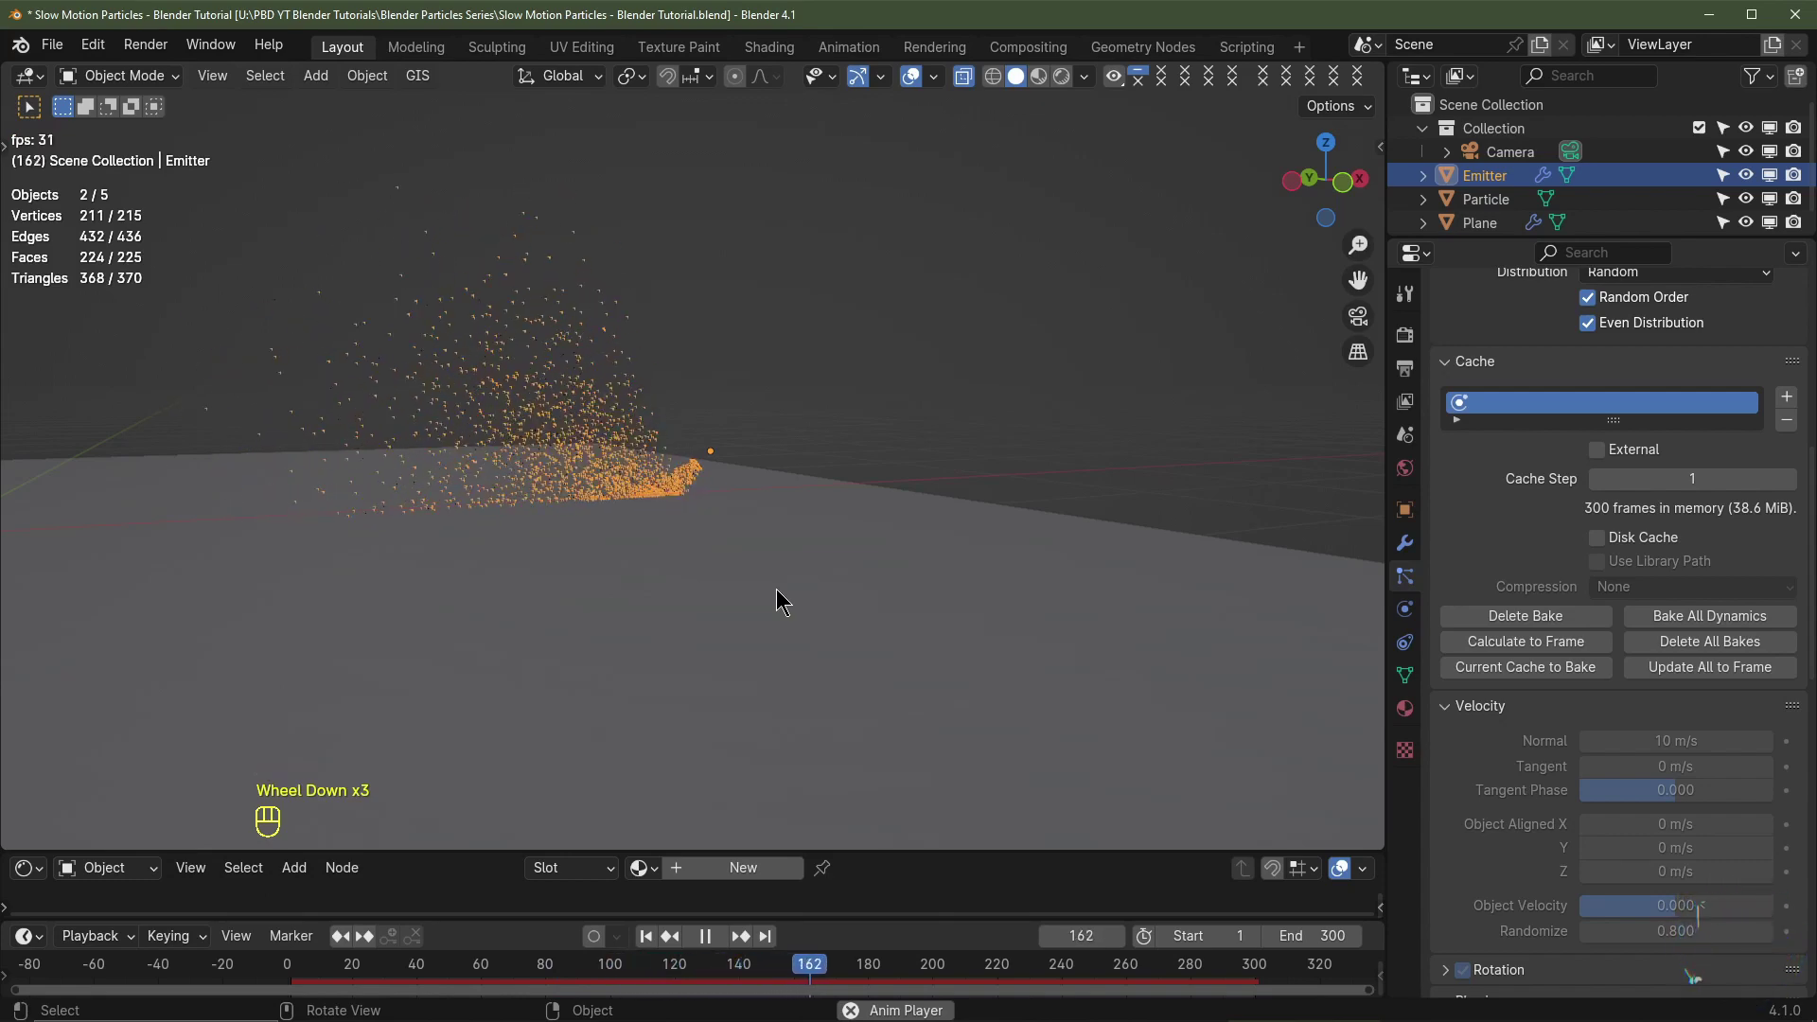
pyautogui.press('space')
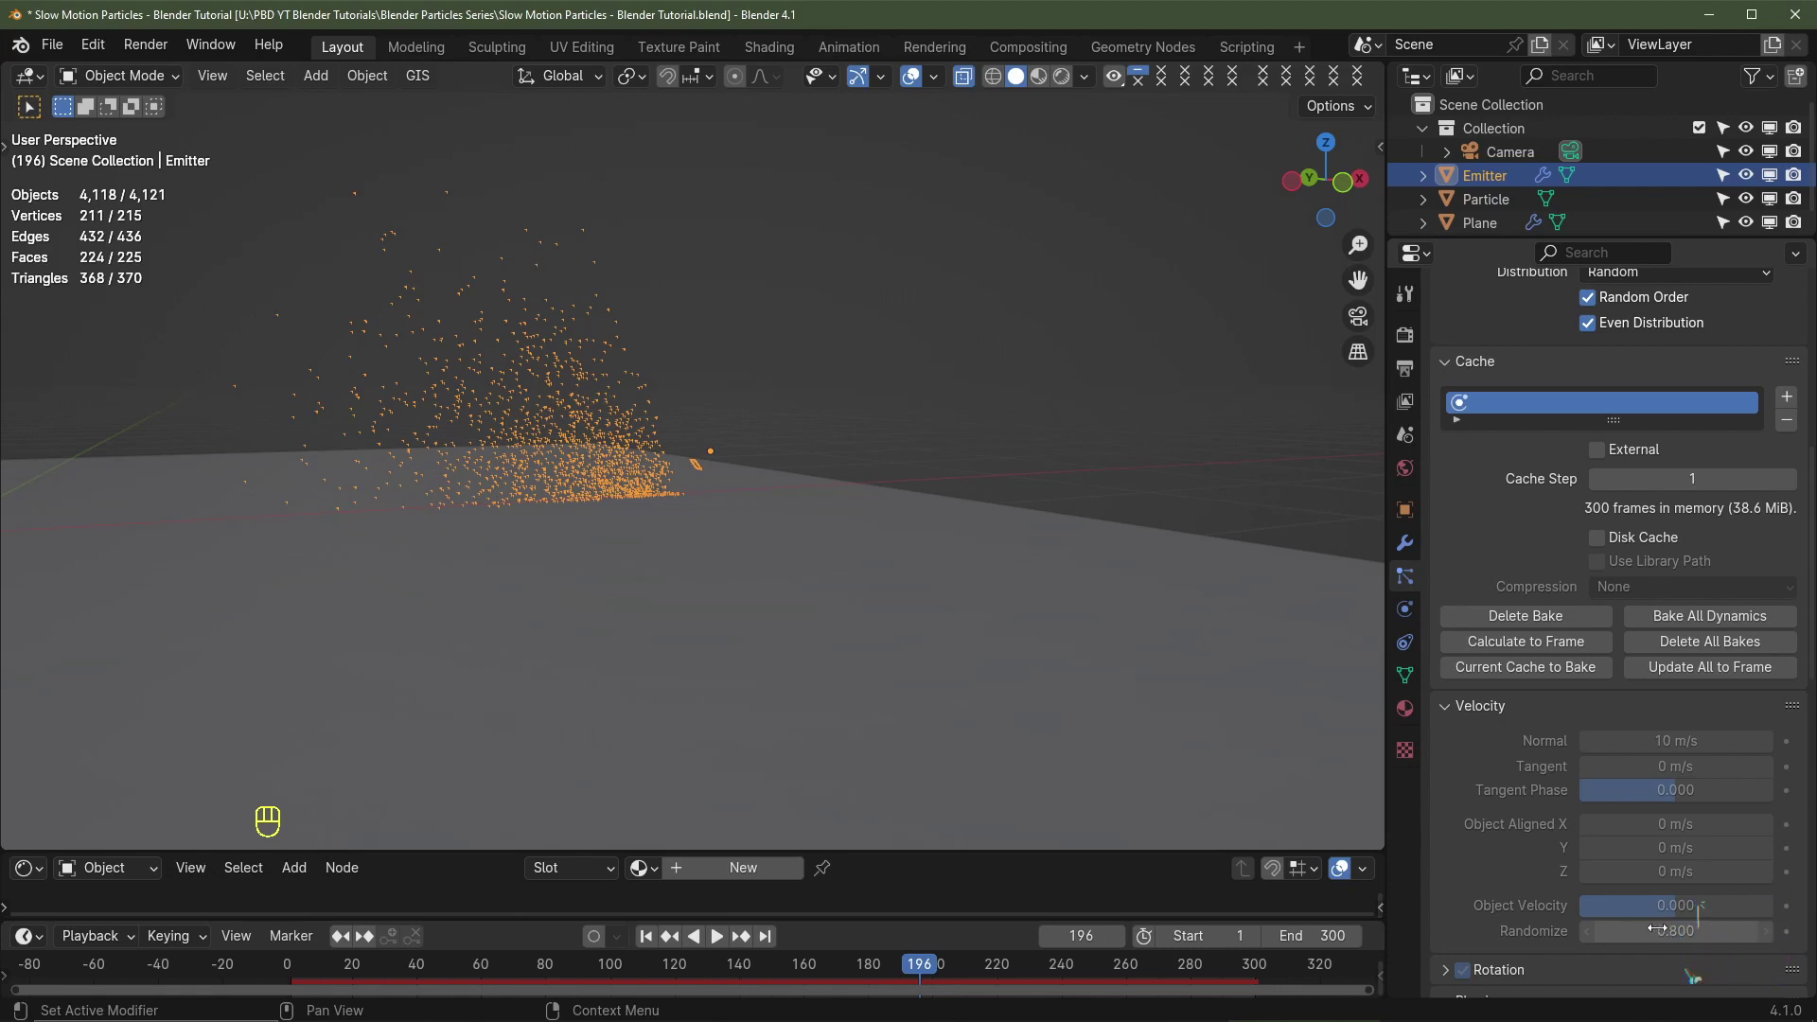
pyautogui.click(1703, 647)
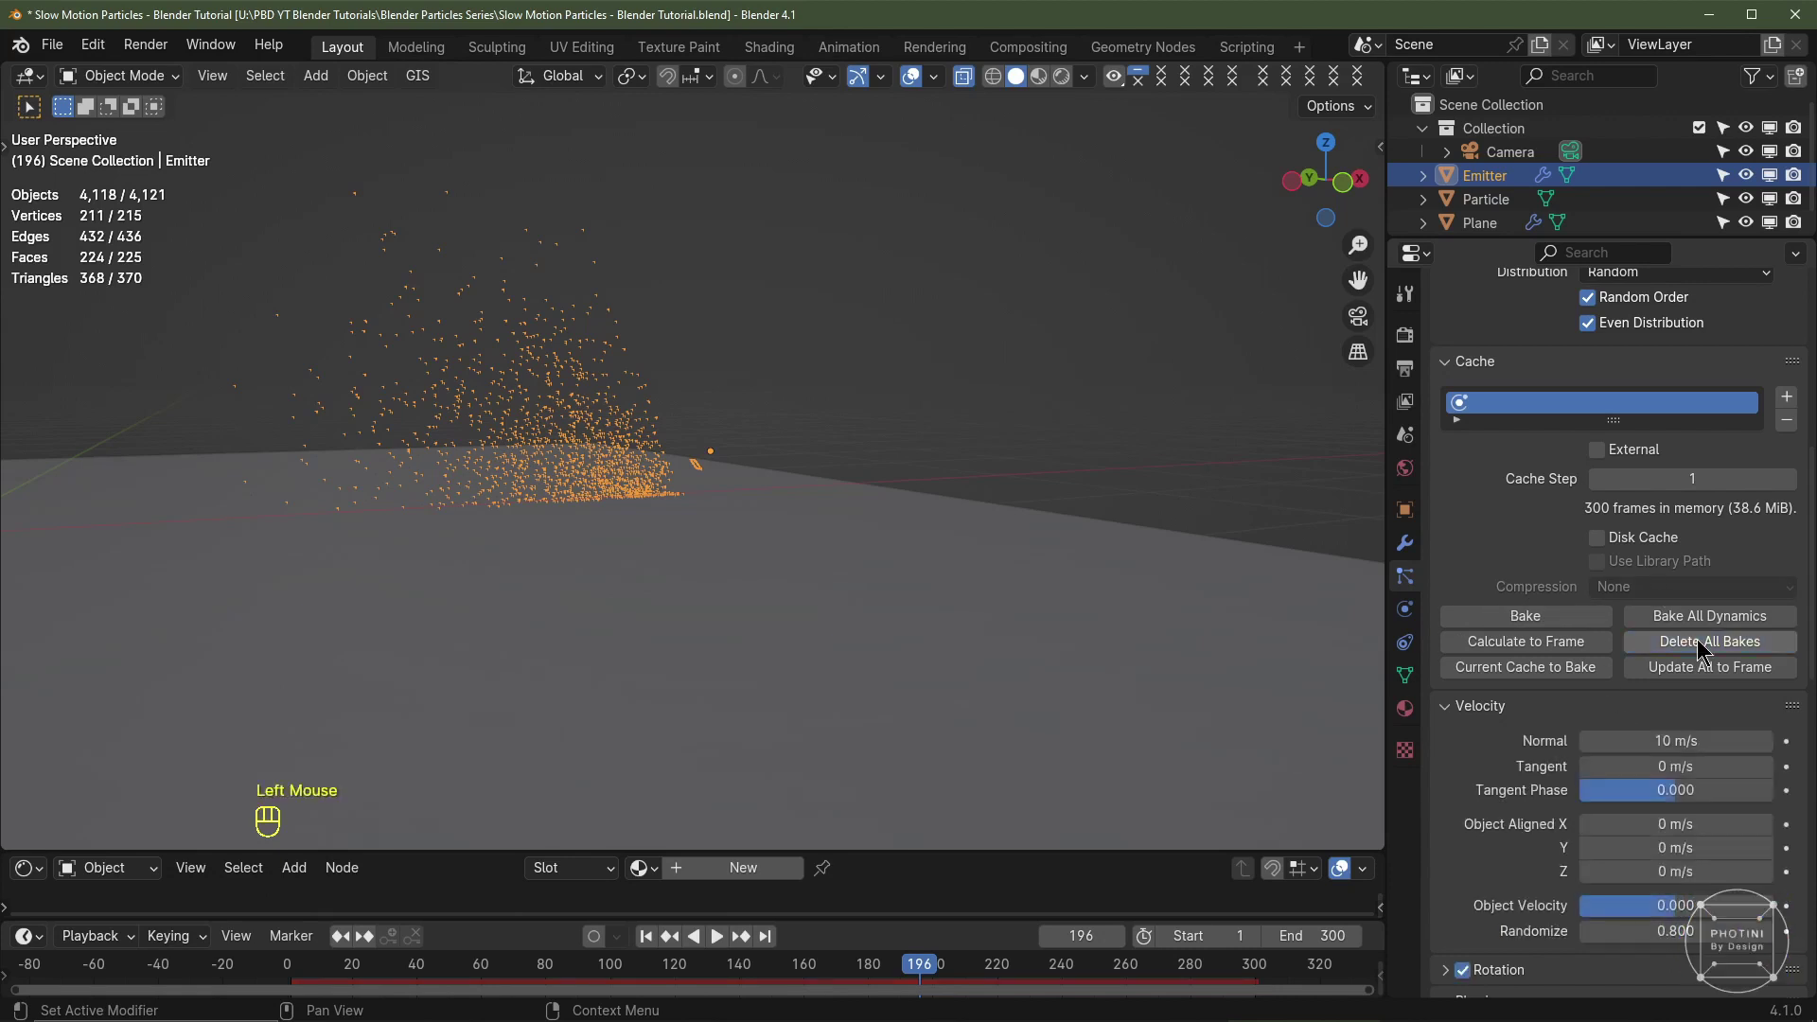
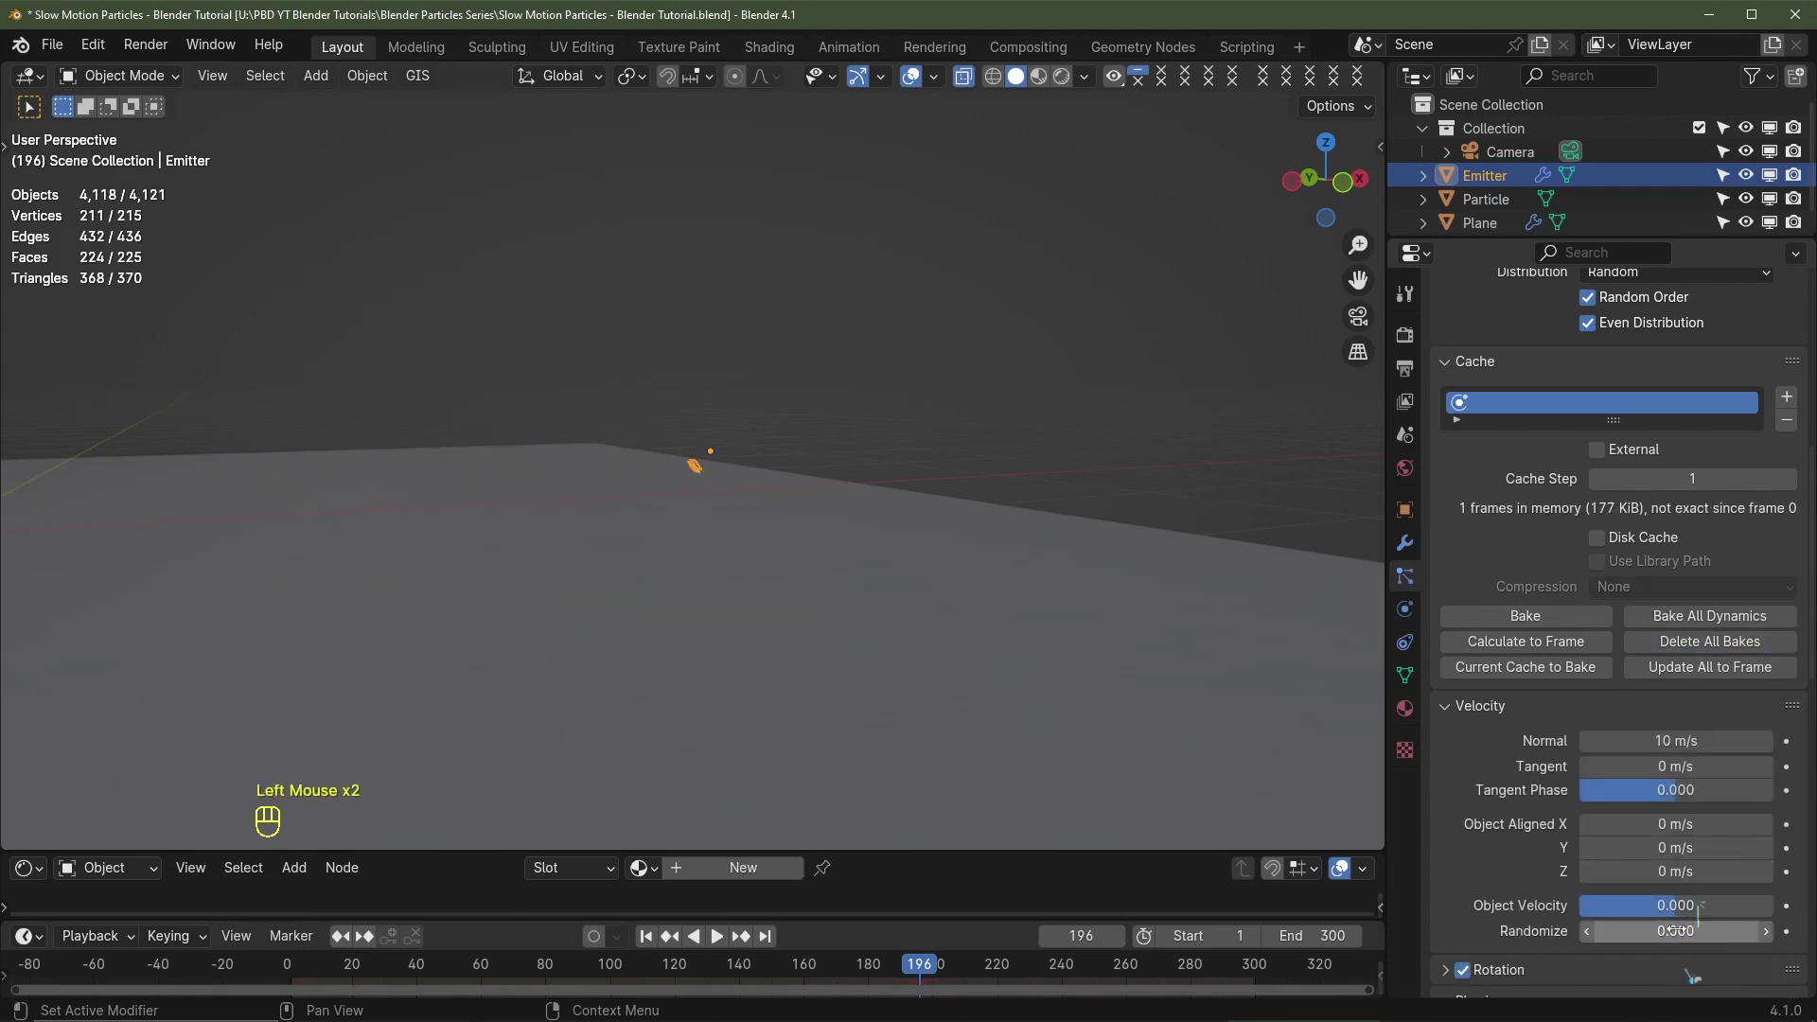
# Step: View the spray from above and play the particle animation
pyautogui.middleClick(794, 560)
pyautogui.scroll(3)
pyautogui.moveTo(738, 571); pyautogui.dragTo(725, 566)
pyautogui.press('space')
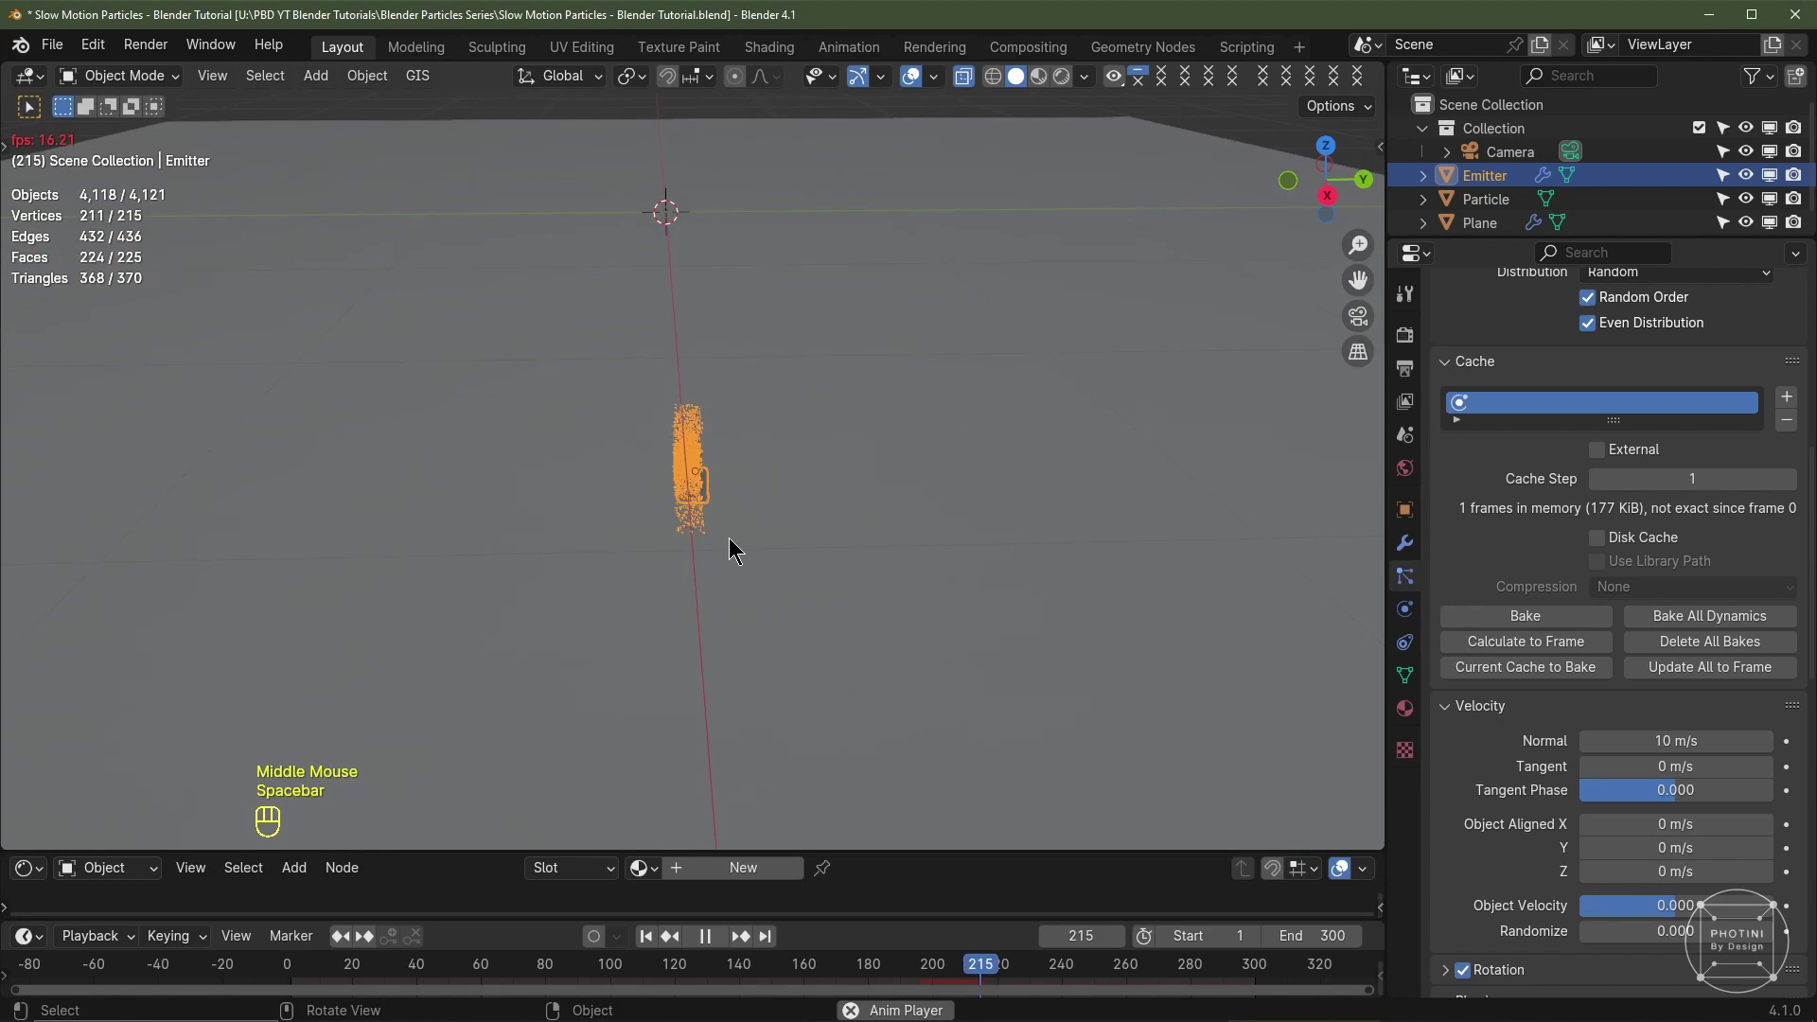
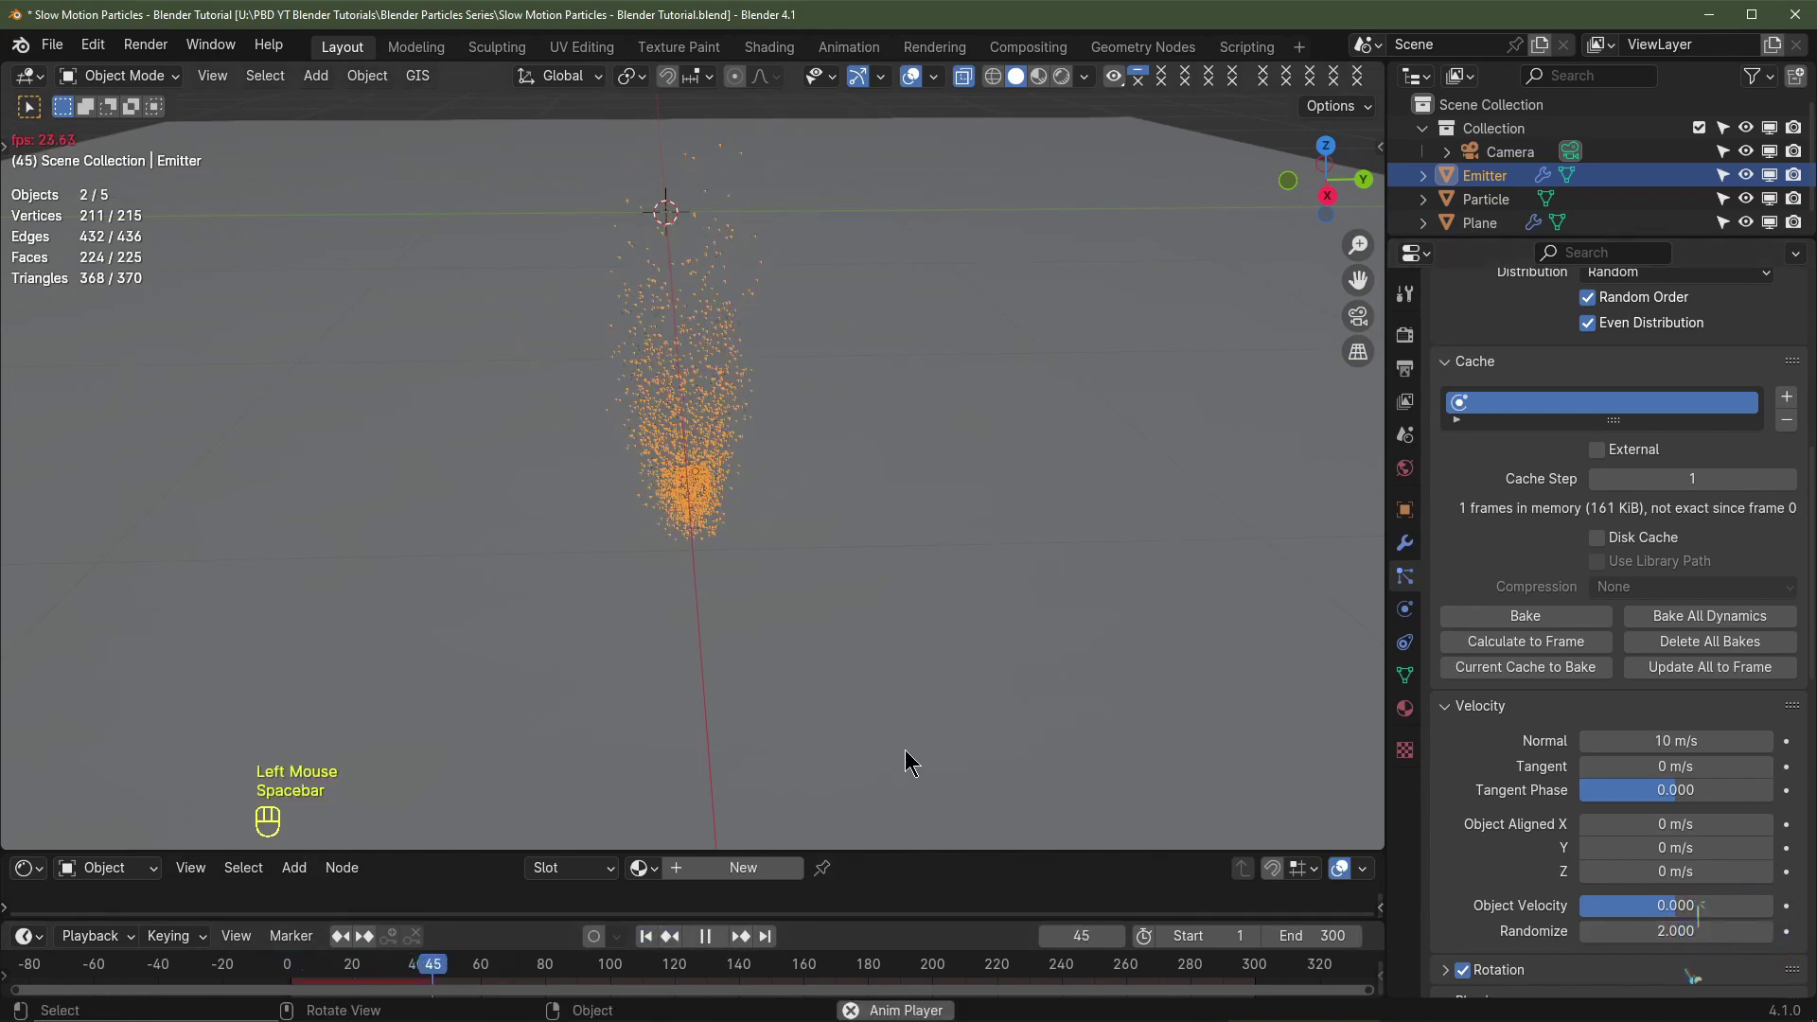
# Step: Rebake the particle cache for all 300 frames and jump the timeline to frame 154
pyautogui.moveTo(726, 718); pyautogui.dragTo(657, 940)
pyautogui.scroll(-3)
pyautogui.click(657, 939)
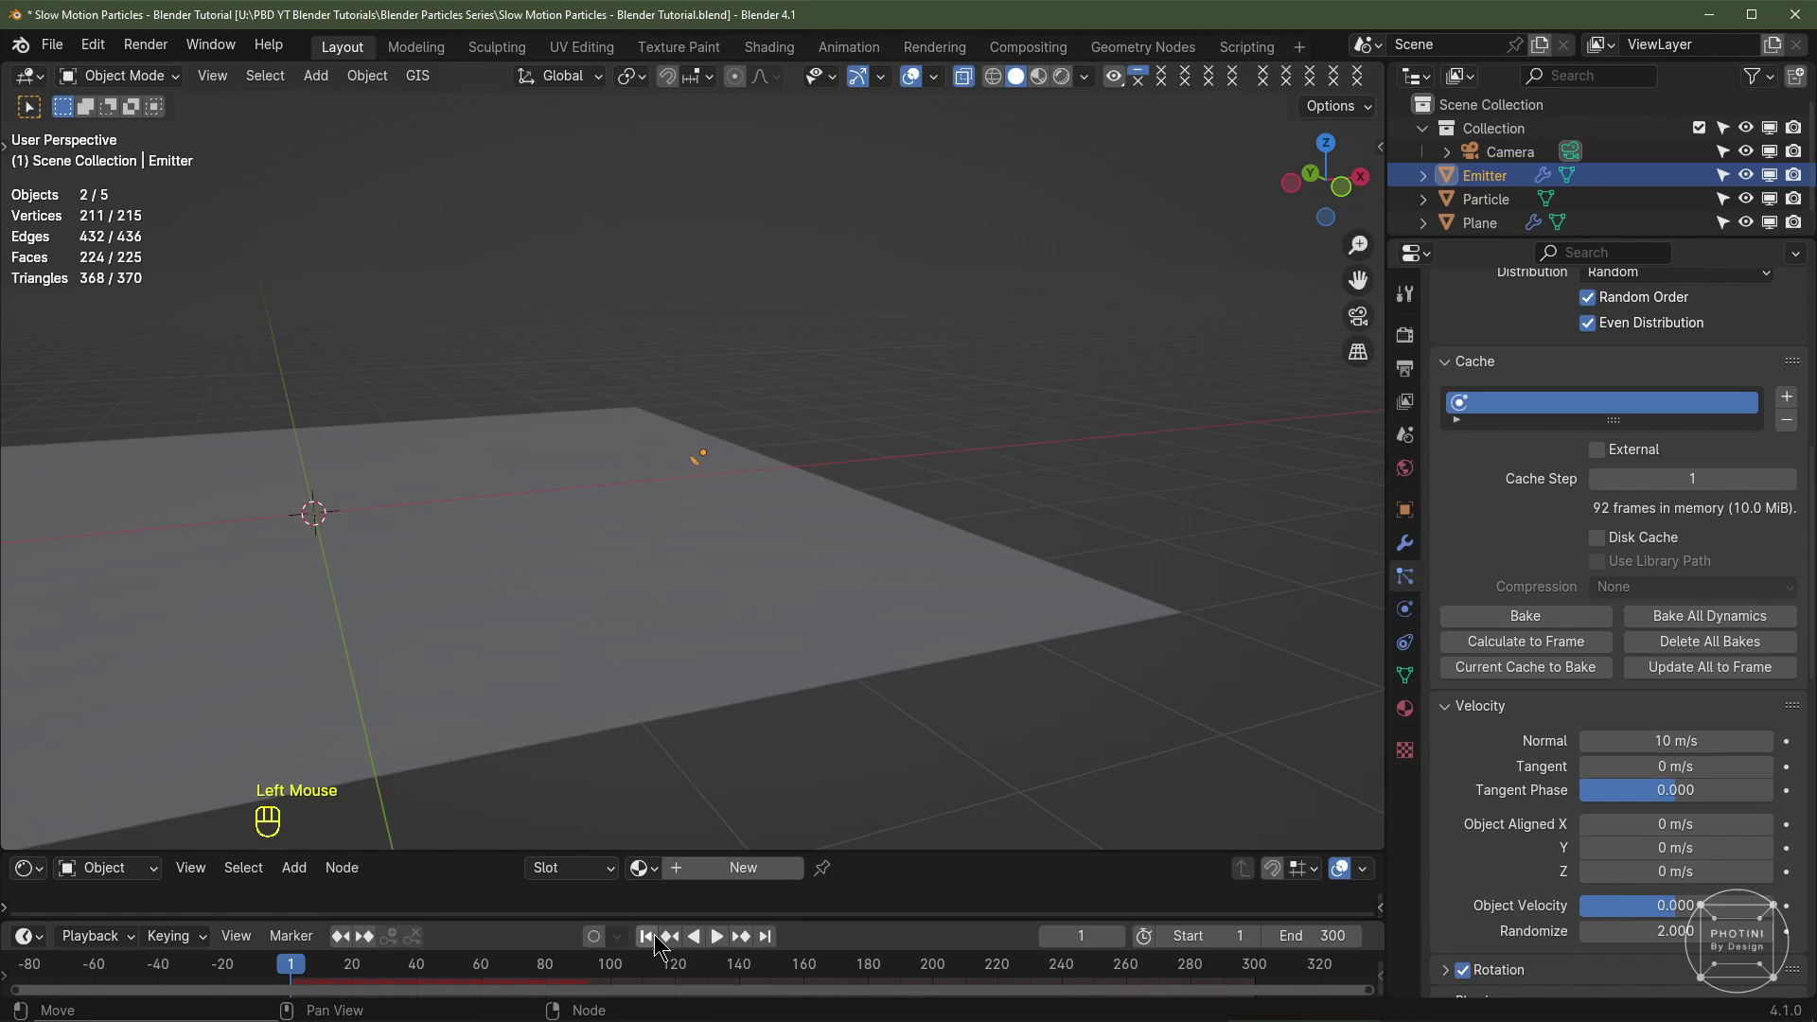
pyautogui.moveTo(1703, 614); pyautogui.dragTo(490, 894)
pyautogui.middleClick(490, 894)
pyautogui.moveTo(490, 973); pyautogui.dragTo(791, 955)
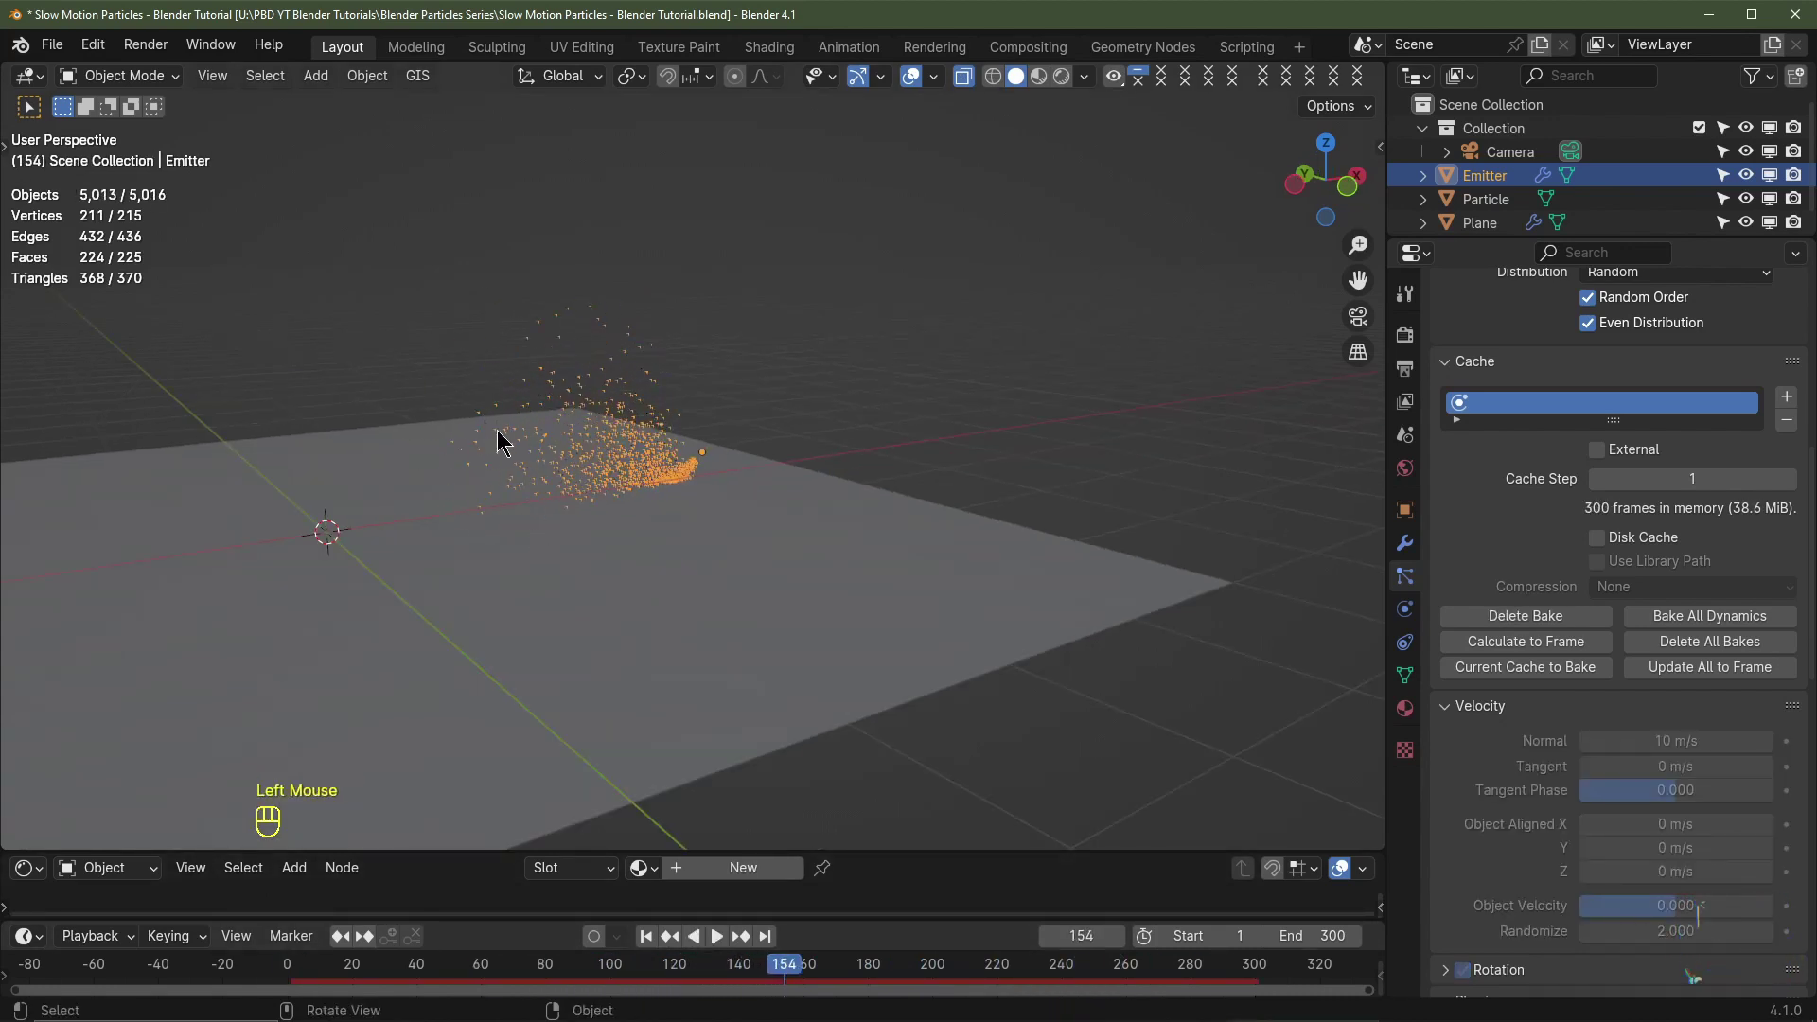
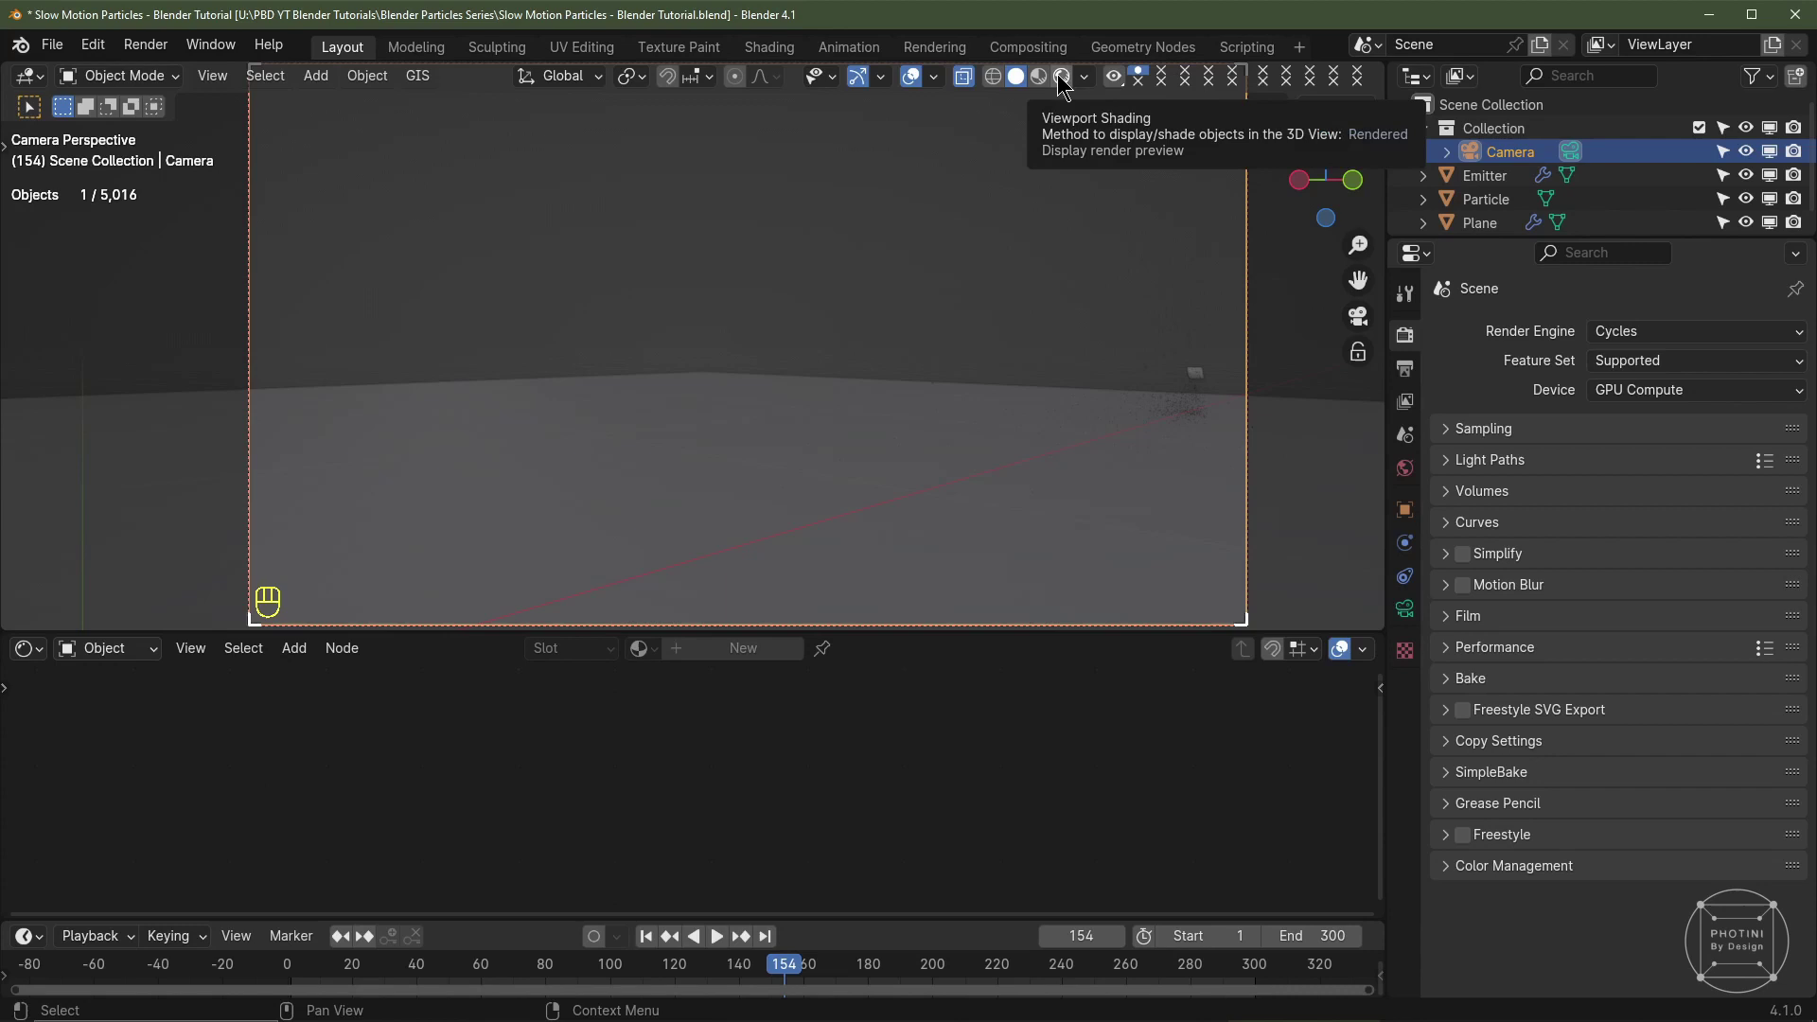
# Step: Switch the camera viewport to Rendered shading and show the Particle material's node tree
pyautogui.moveTo(1062, 84); pyautogui.dragTo(1161, 346)
pyautogui.middleClick(1103, 425)
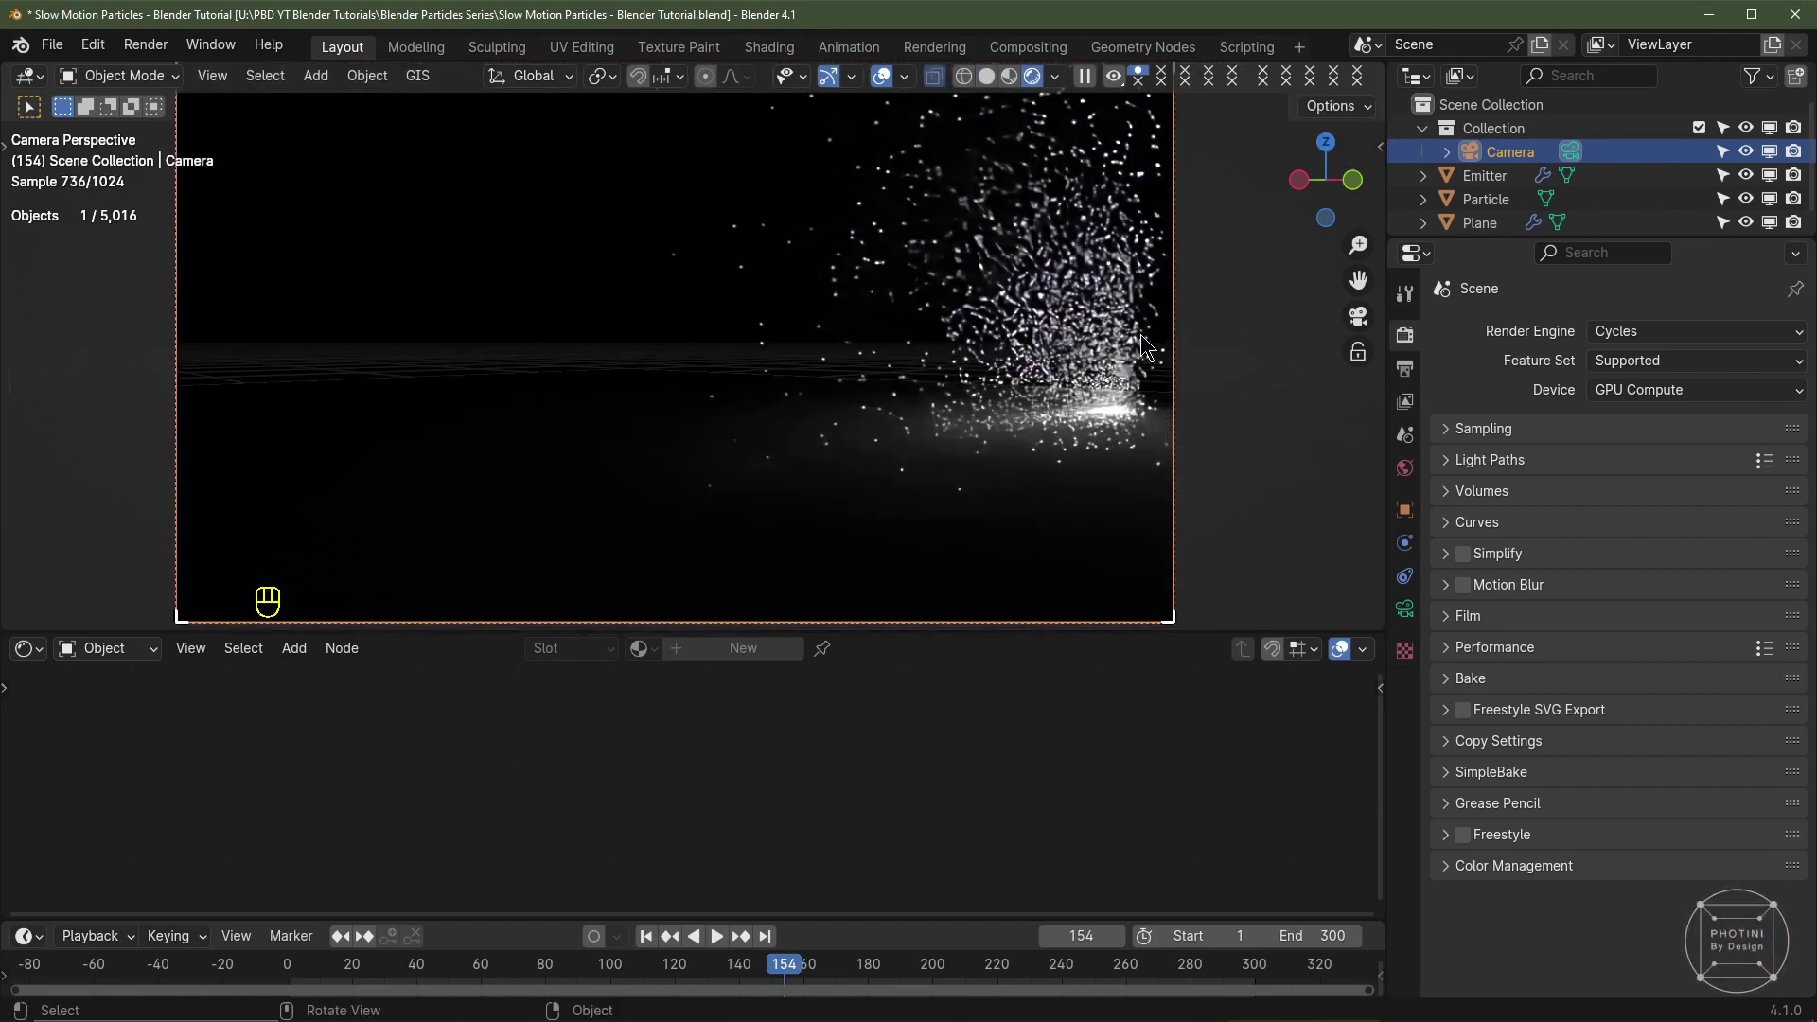
pyautogui.click(1479, 204)
pyautogui.click(1485, 196)
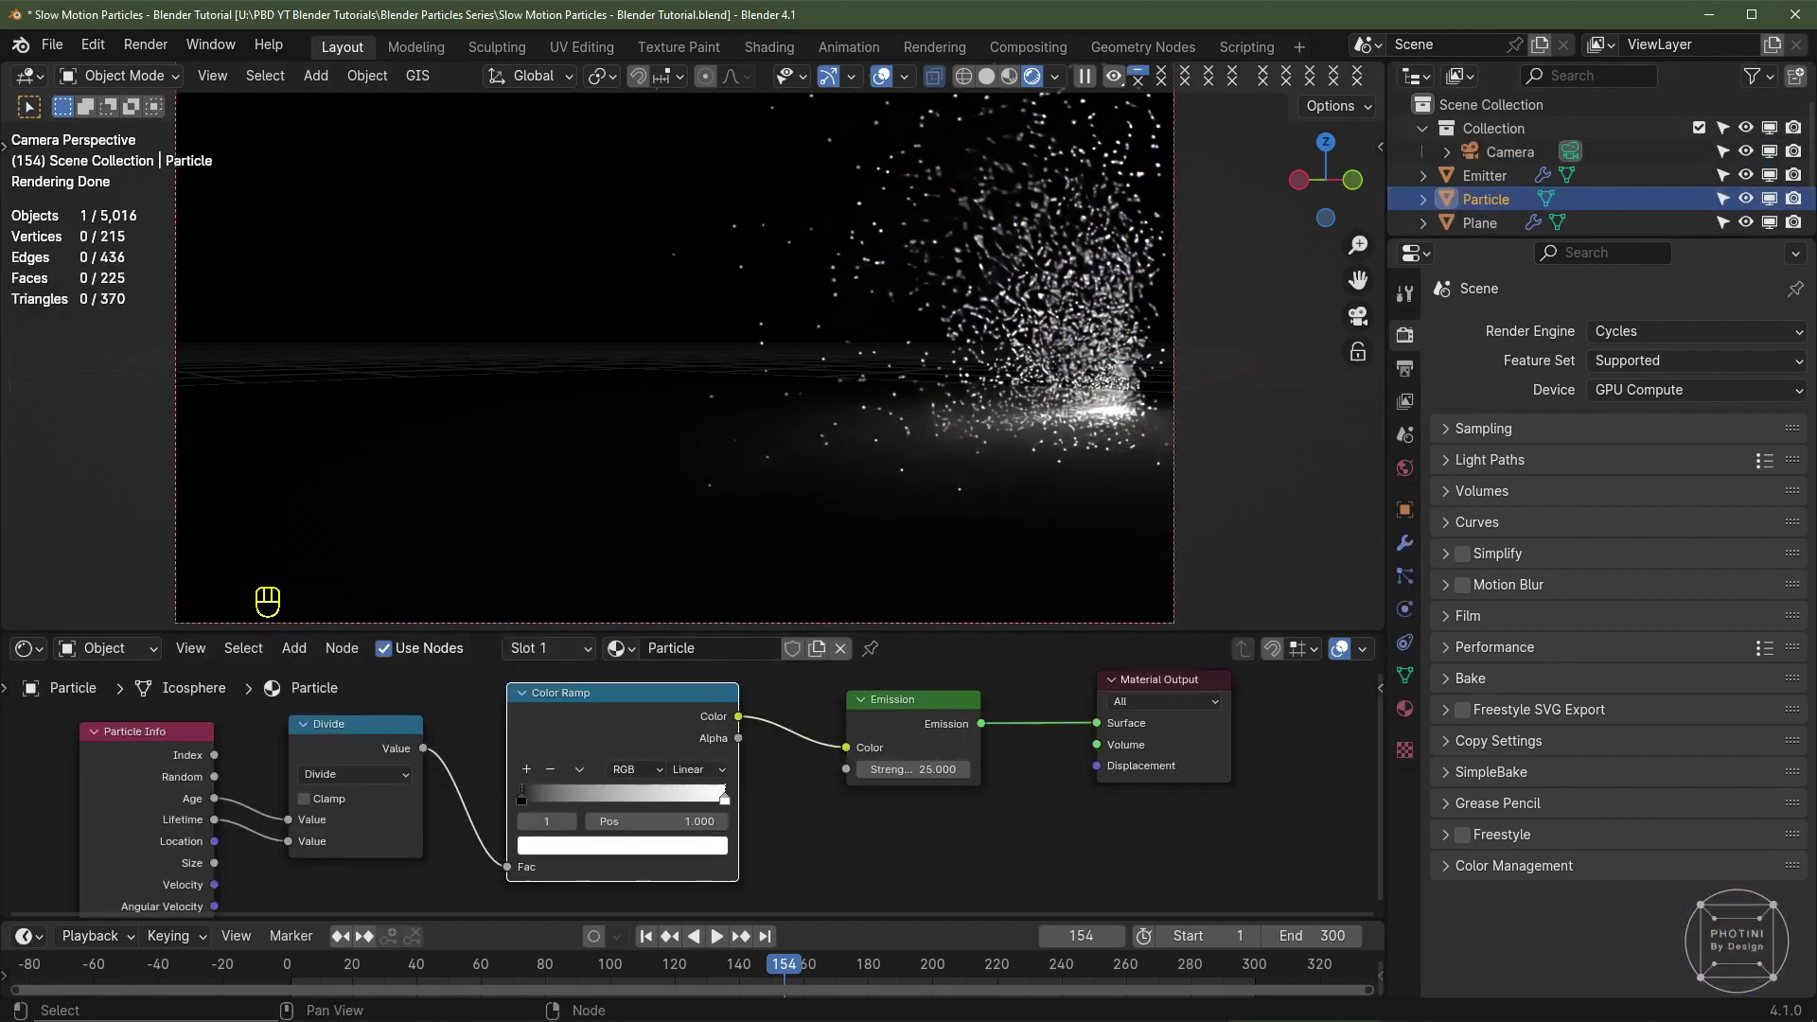
pyautogui.middleClick(901, 732)
pyautogui.click(902, 733)
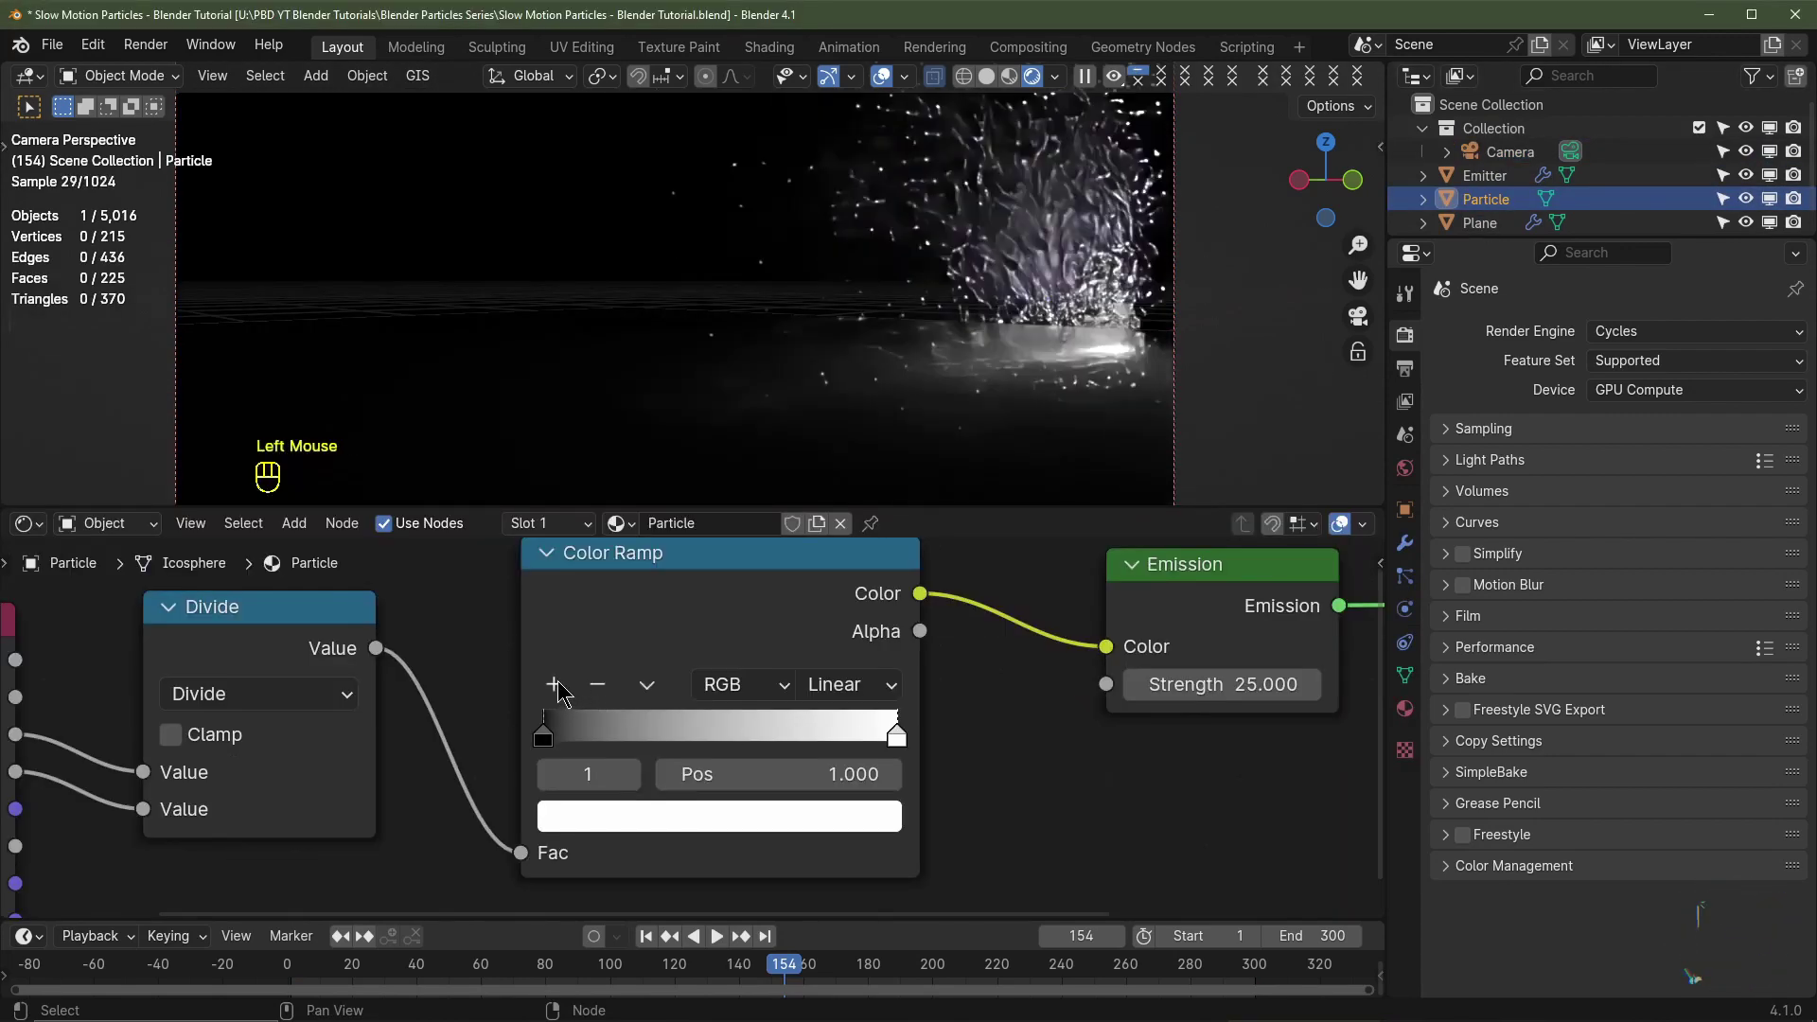
# Step: Add several intermediate stops to the Particle material's Color Ramp and select the first stop
pyautogui.click(562, 685)
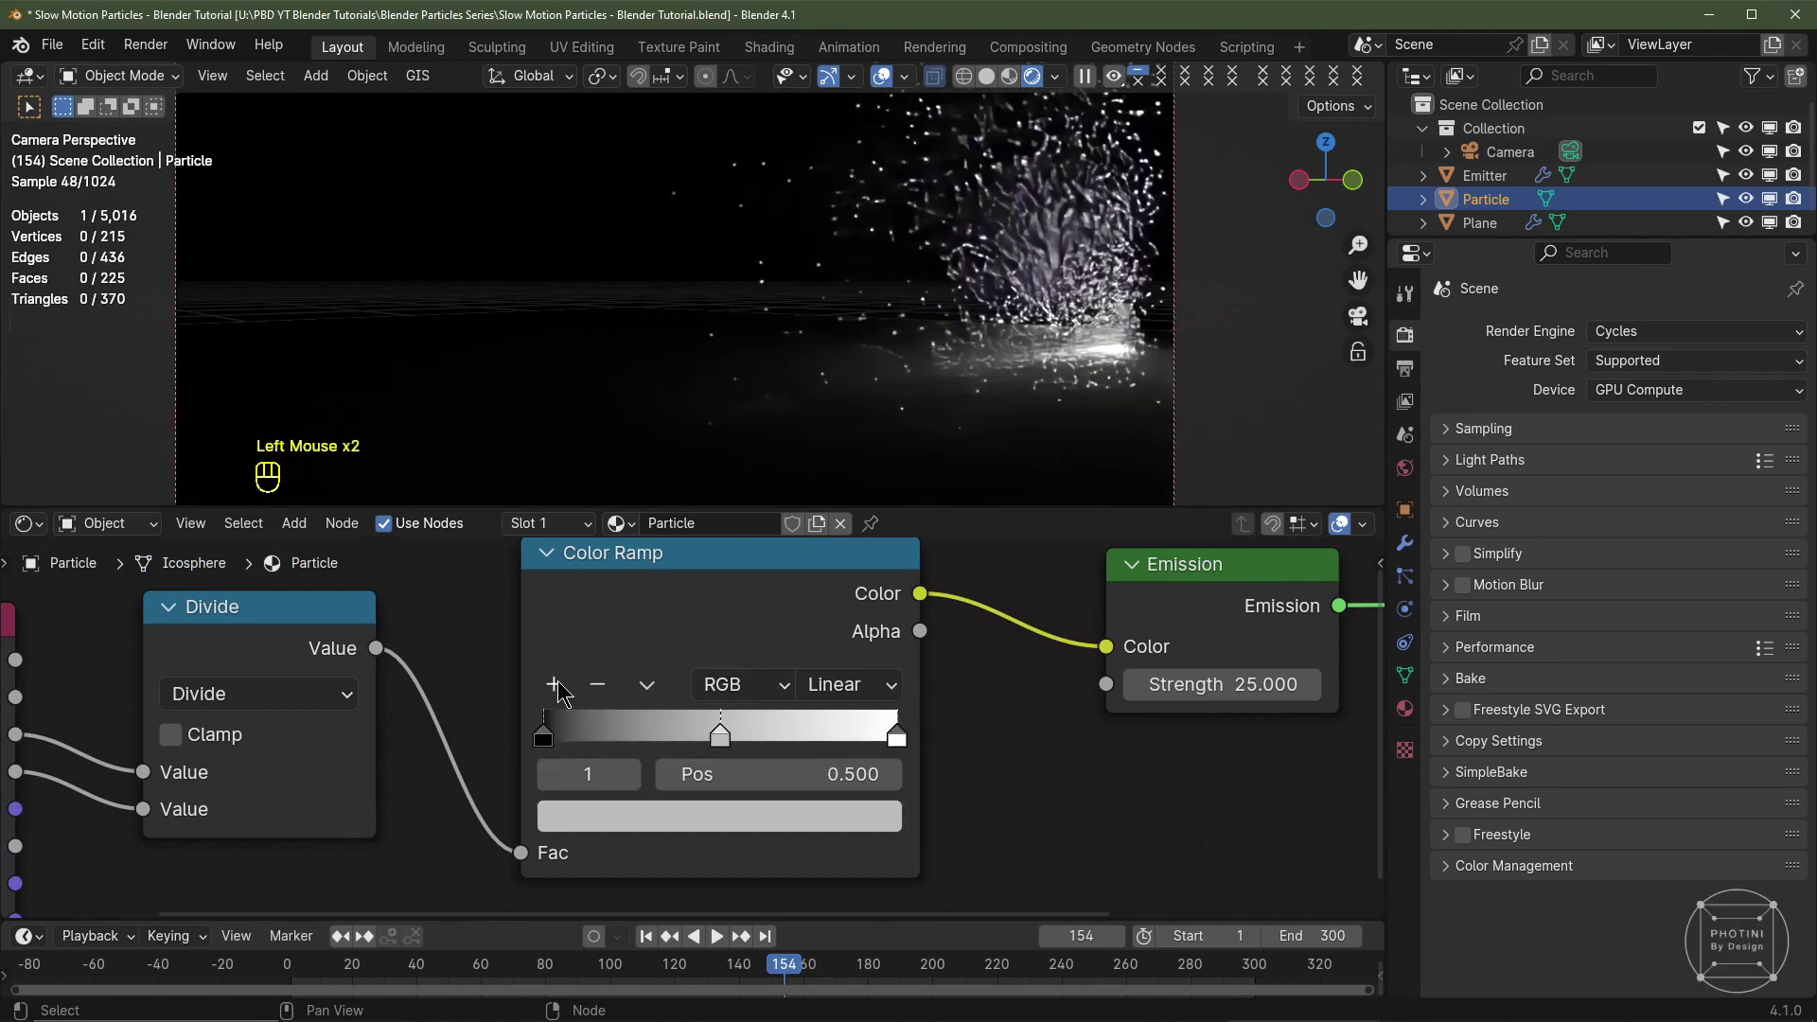
pyautogui.click(562, 685)
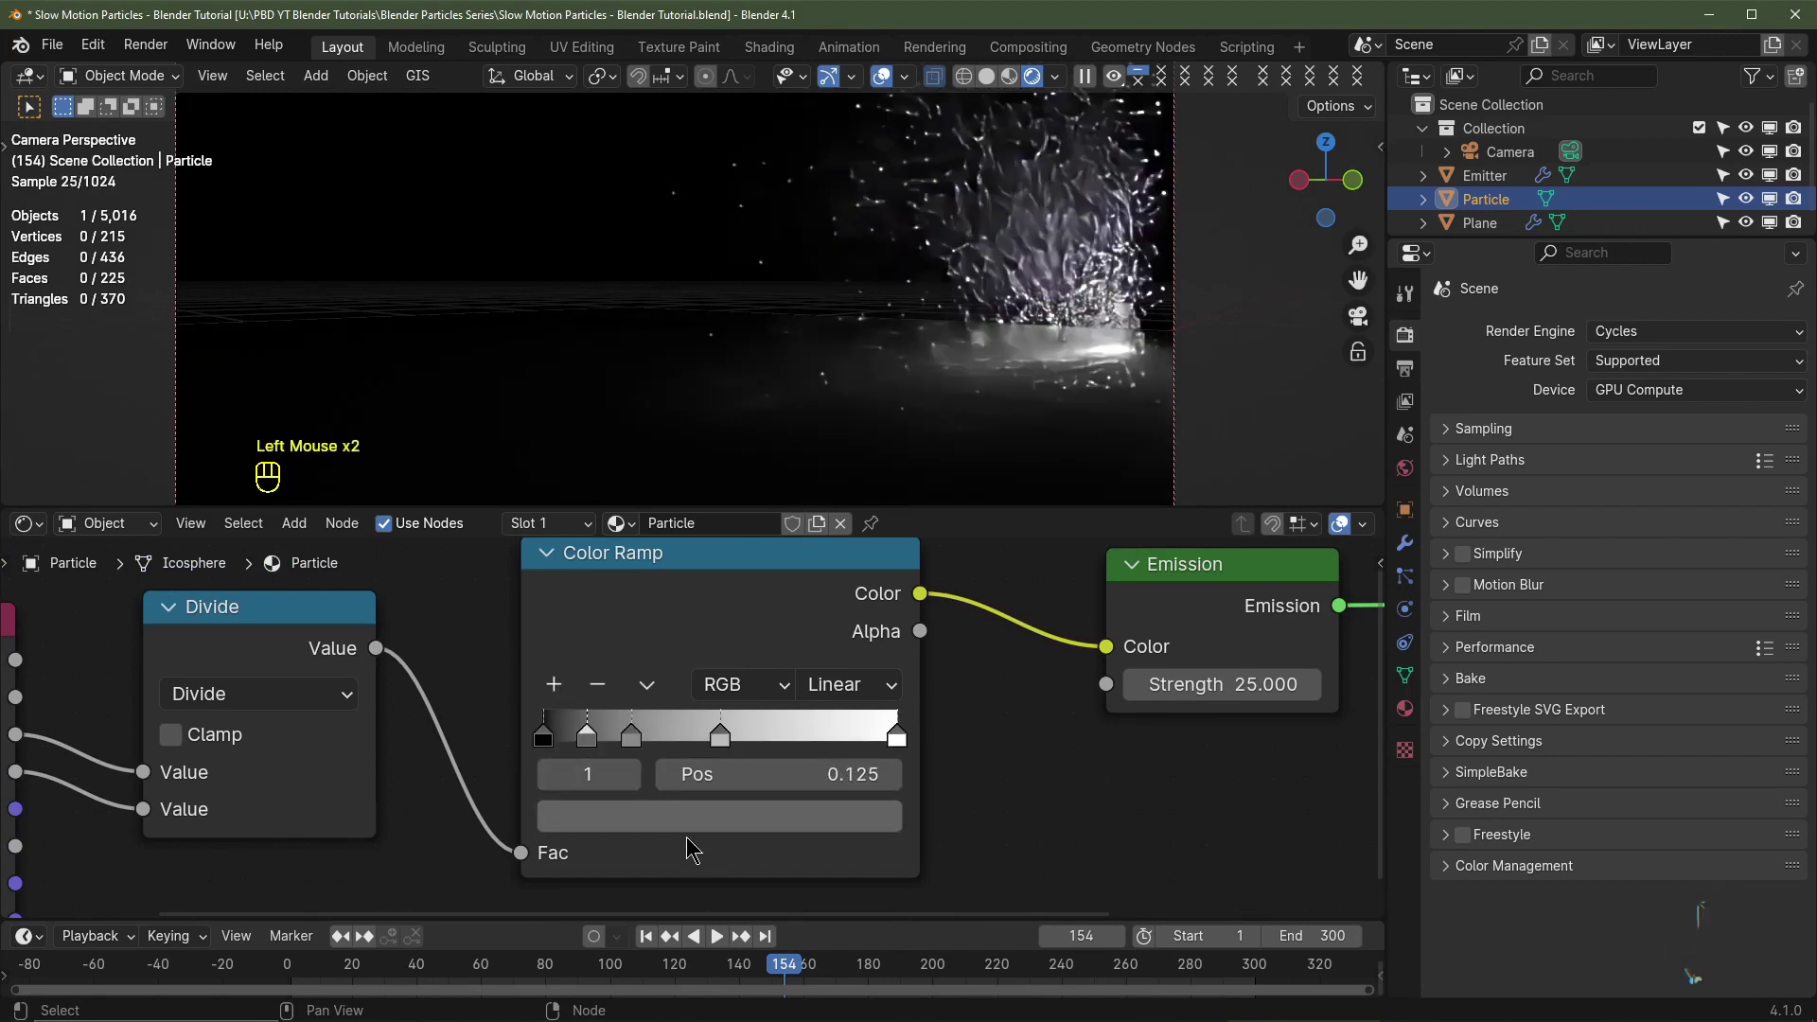
pyautogui.moveTo(735, 731); pyautogui.dragTo(557, 736)
pyautogui.click(557, 735)
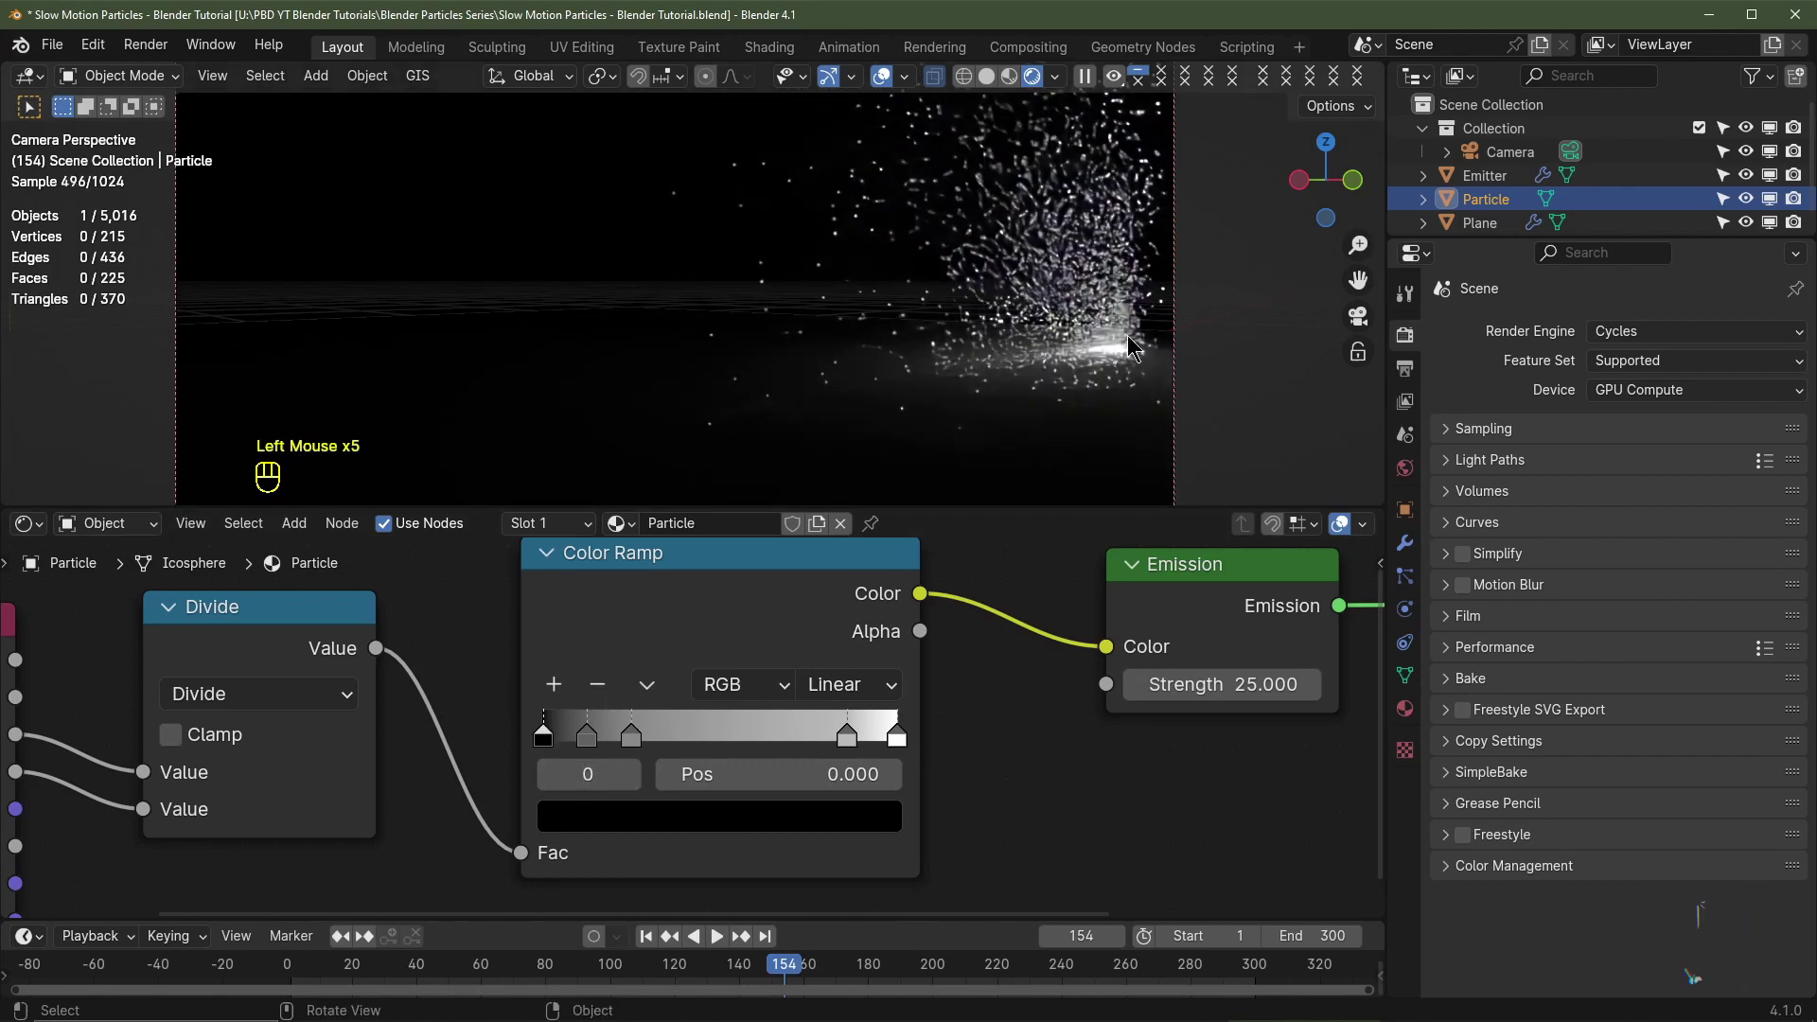
# Step: Colour the ramp stops pale yellow, yellow, deep orange and red for a fiery particle glow
pyautogui.click(693, 821)
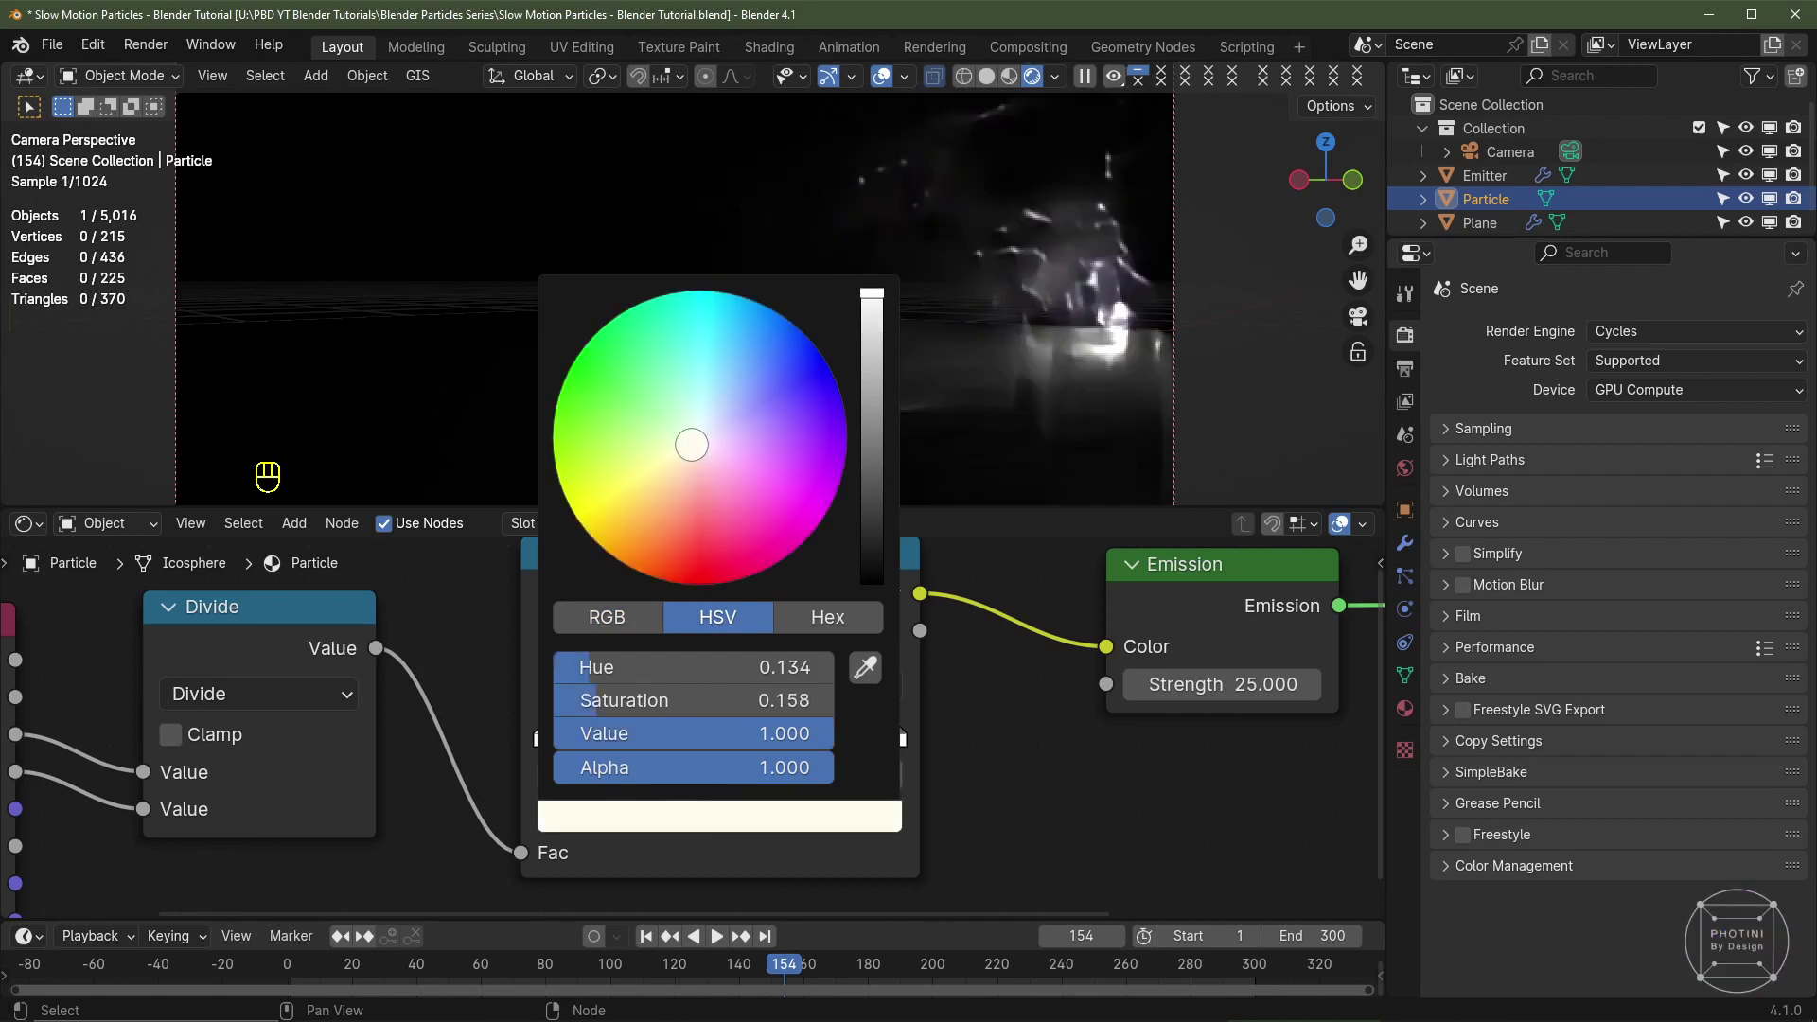
pyautogui.click(589, 733)
pyautogui.click(627, 814)
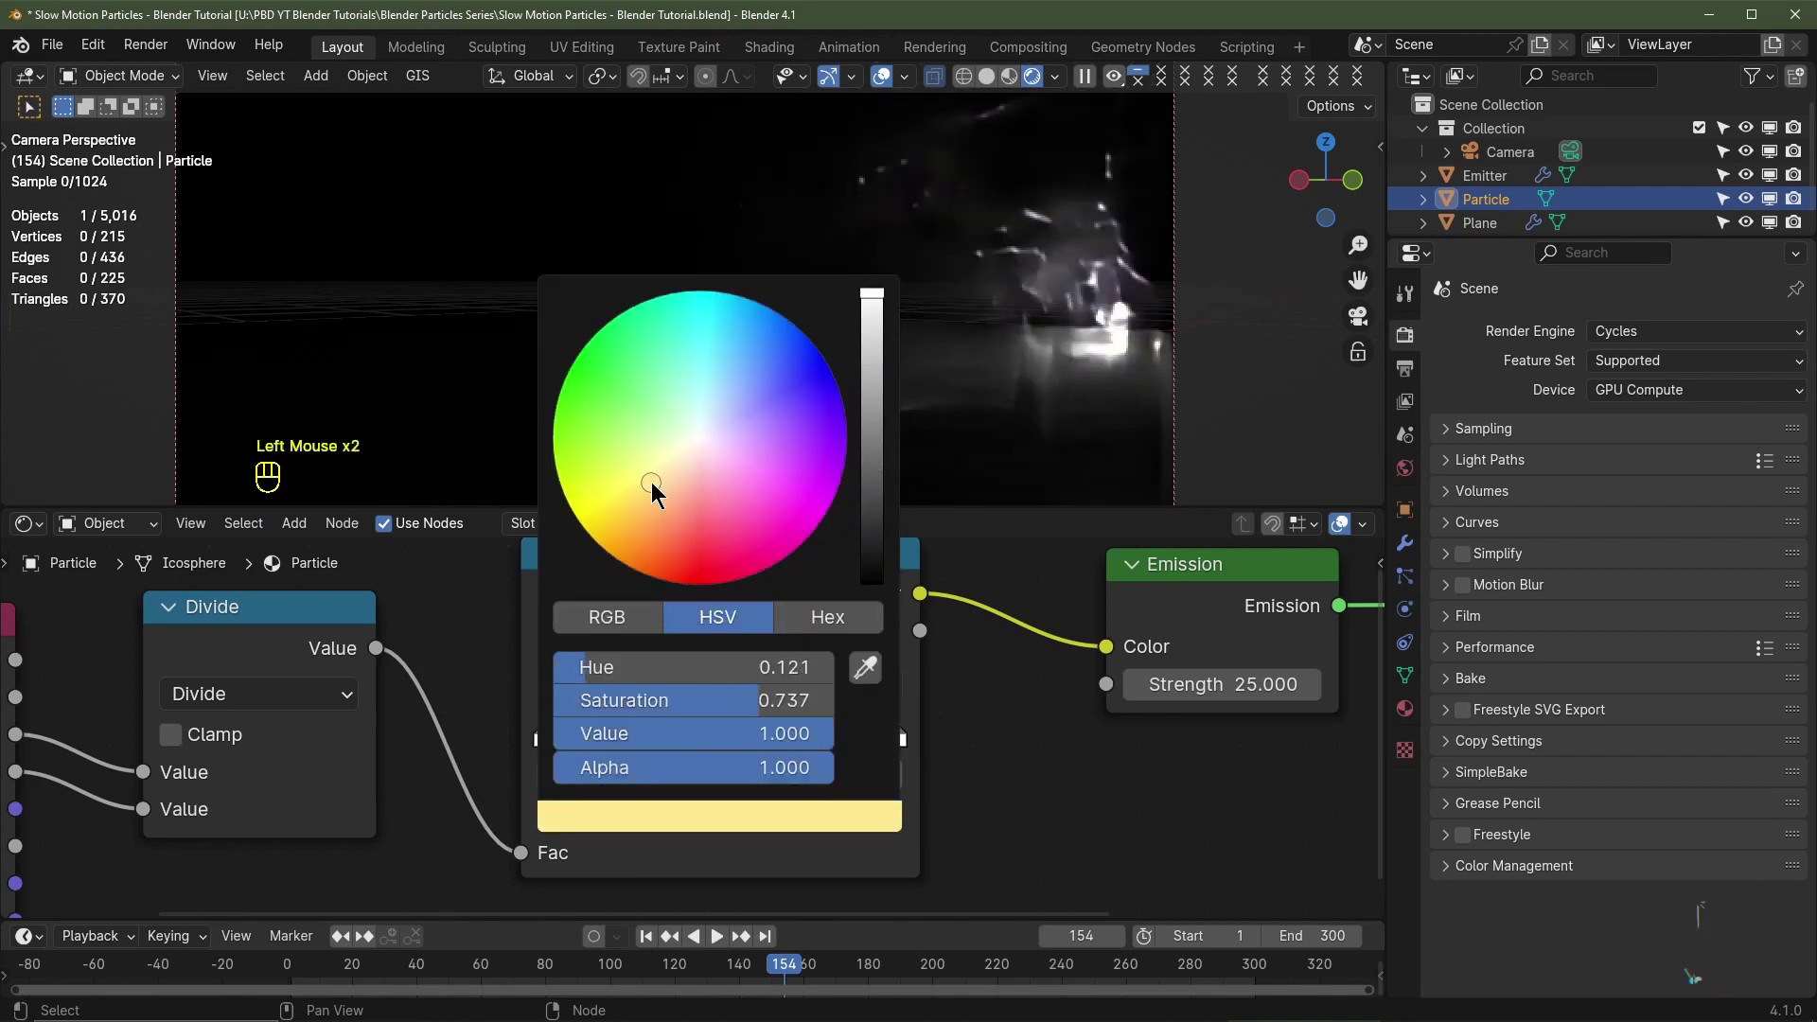
pyautogui.click(633, 730)
pyautogui.moveTo(682, 812); pyautogui.dragTo(697, 531)
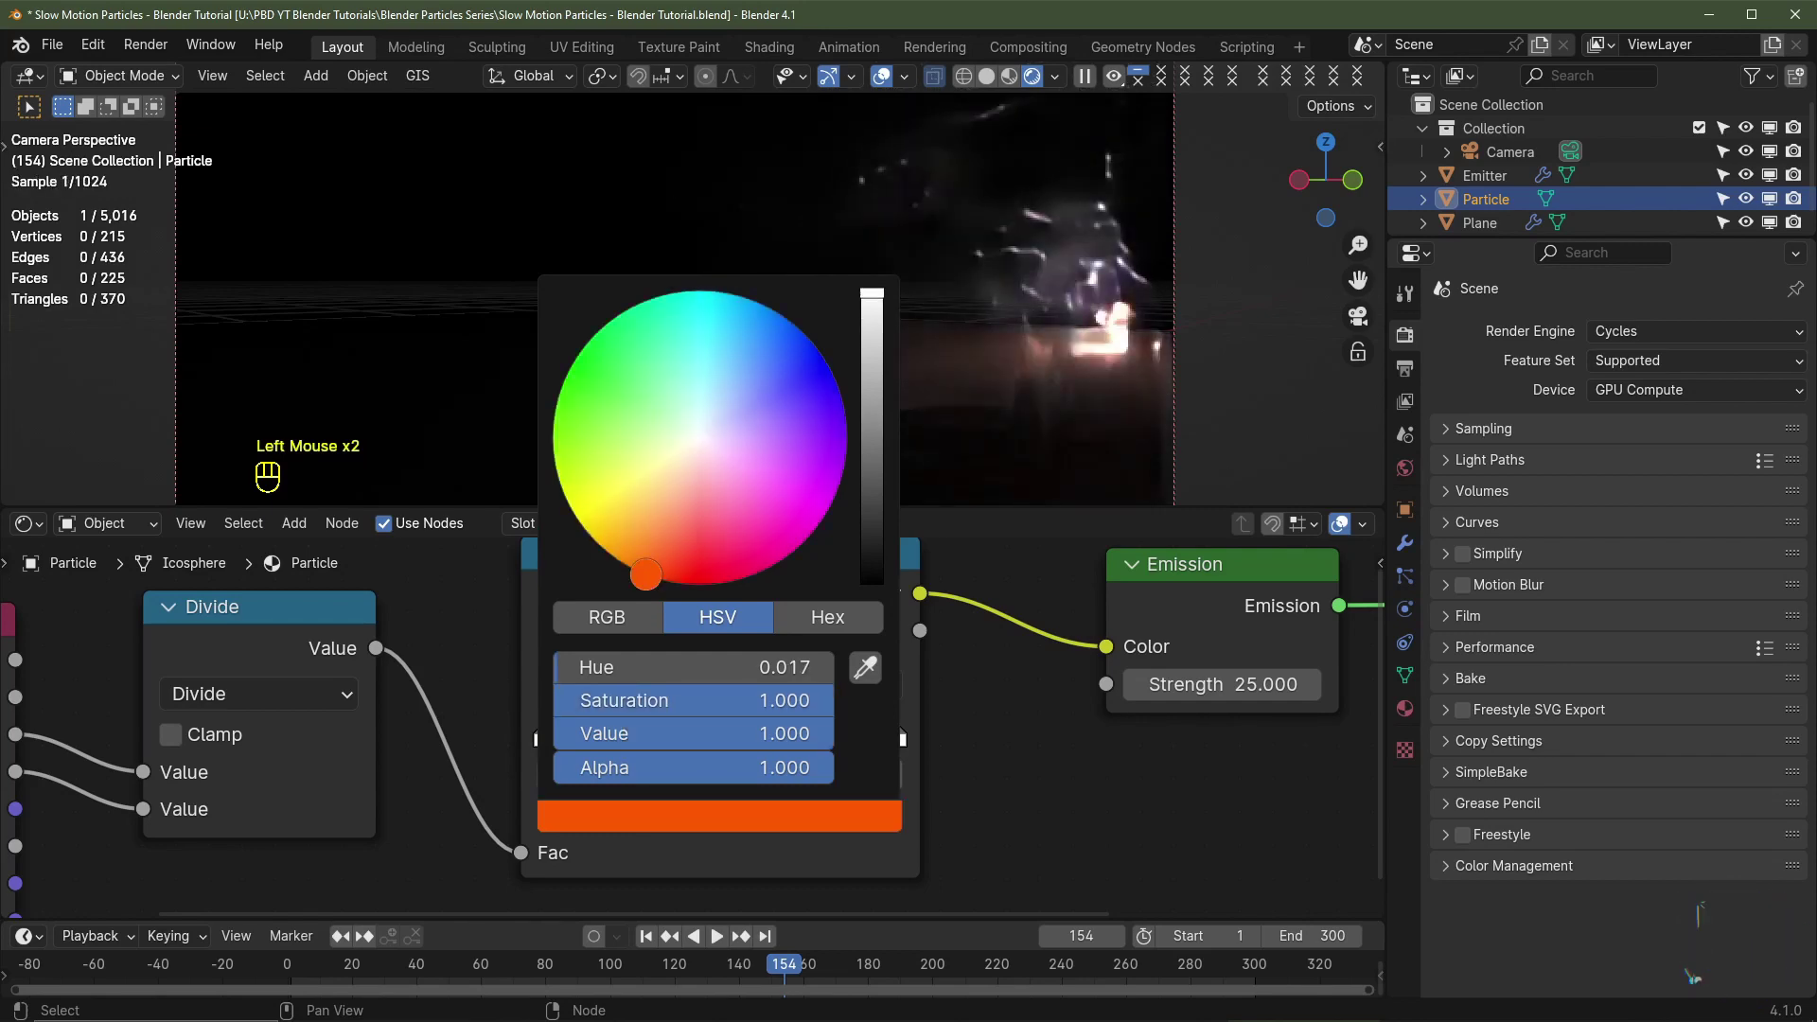
pyautogui.click(851, 729)
pyautogui.click(787, 819)
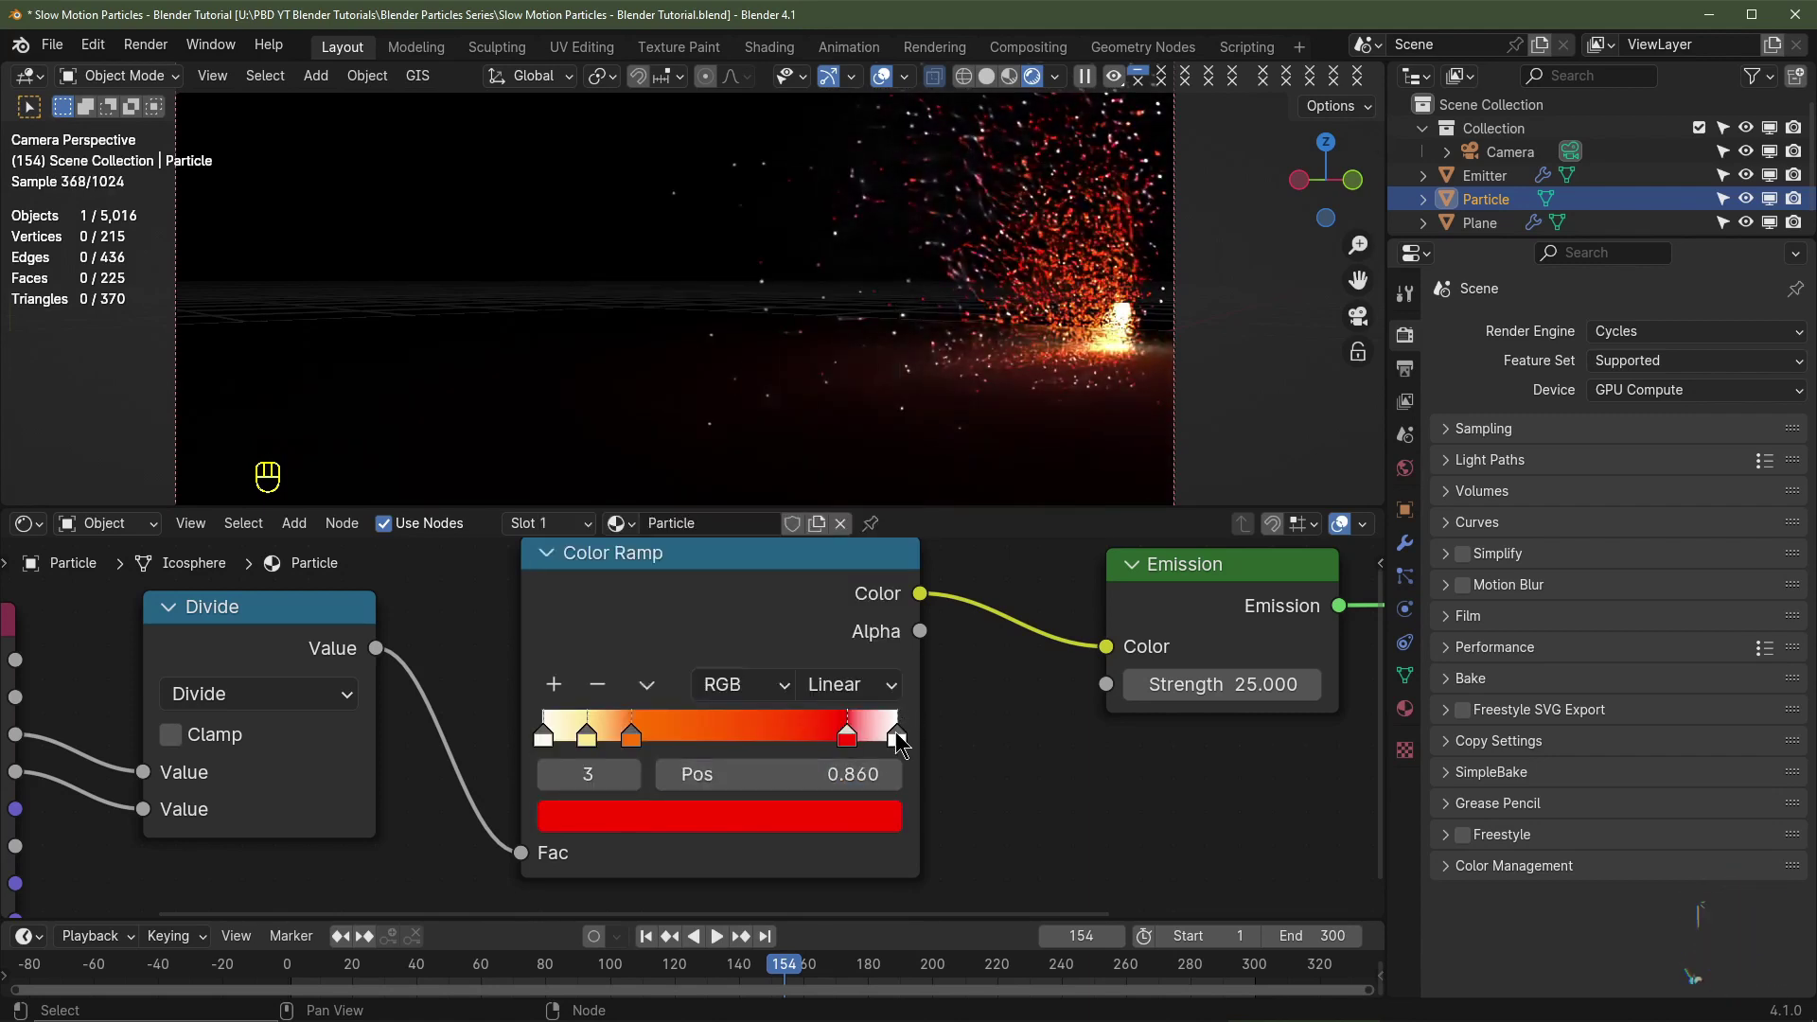
# Step: Make the ramp's last stop transparent black and respace the orange, red and transparent stops
pyautogui.click(902, 736)
pyautogui.click(831, 826)
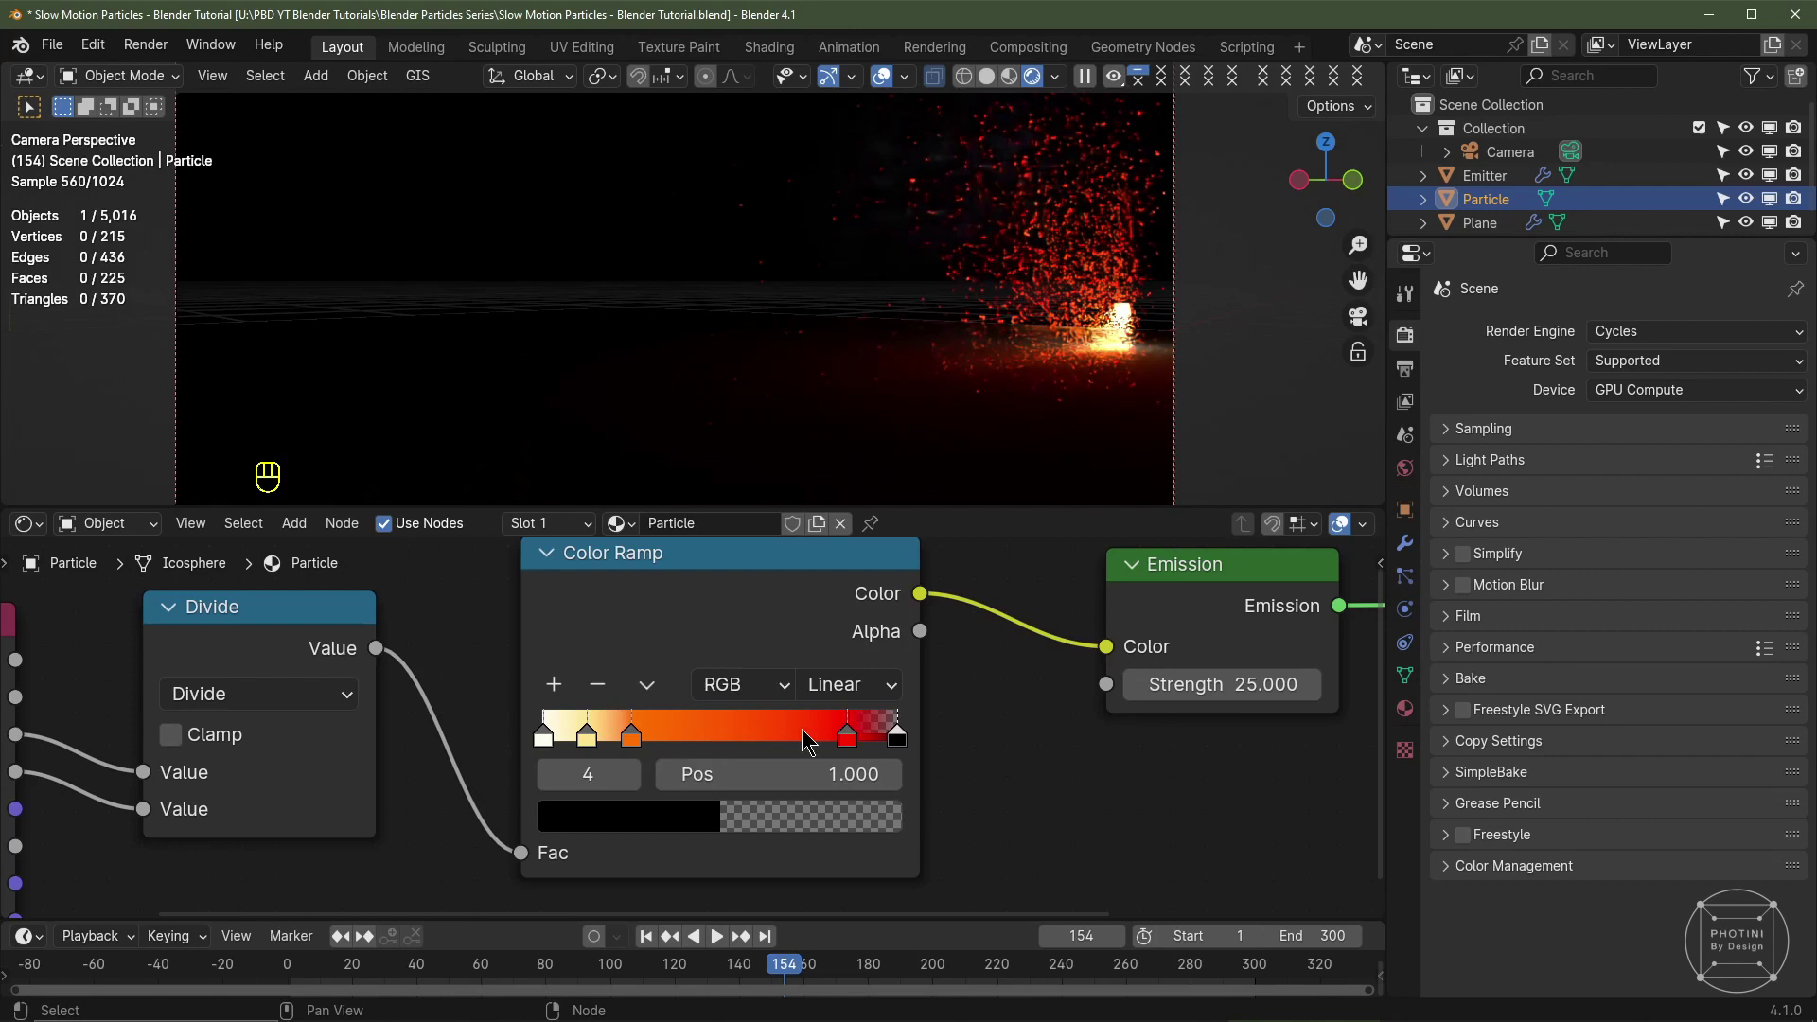
pyautogui.moveTo(845, 735); pyautogui.dragTo(1079, 365)
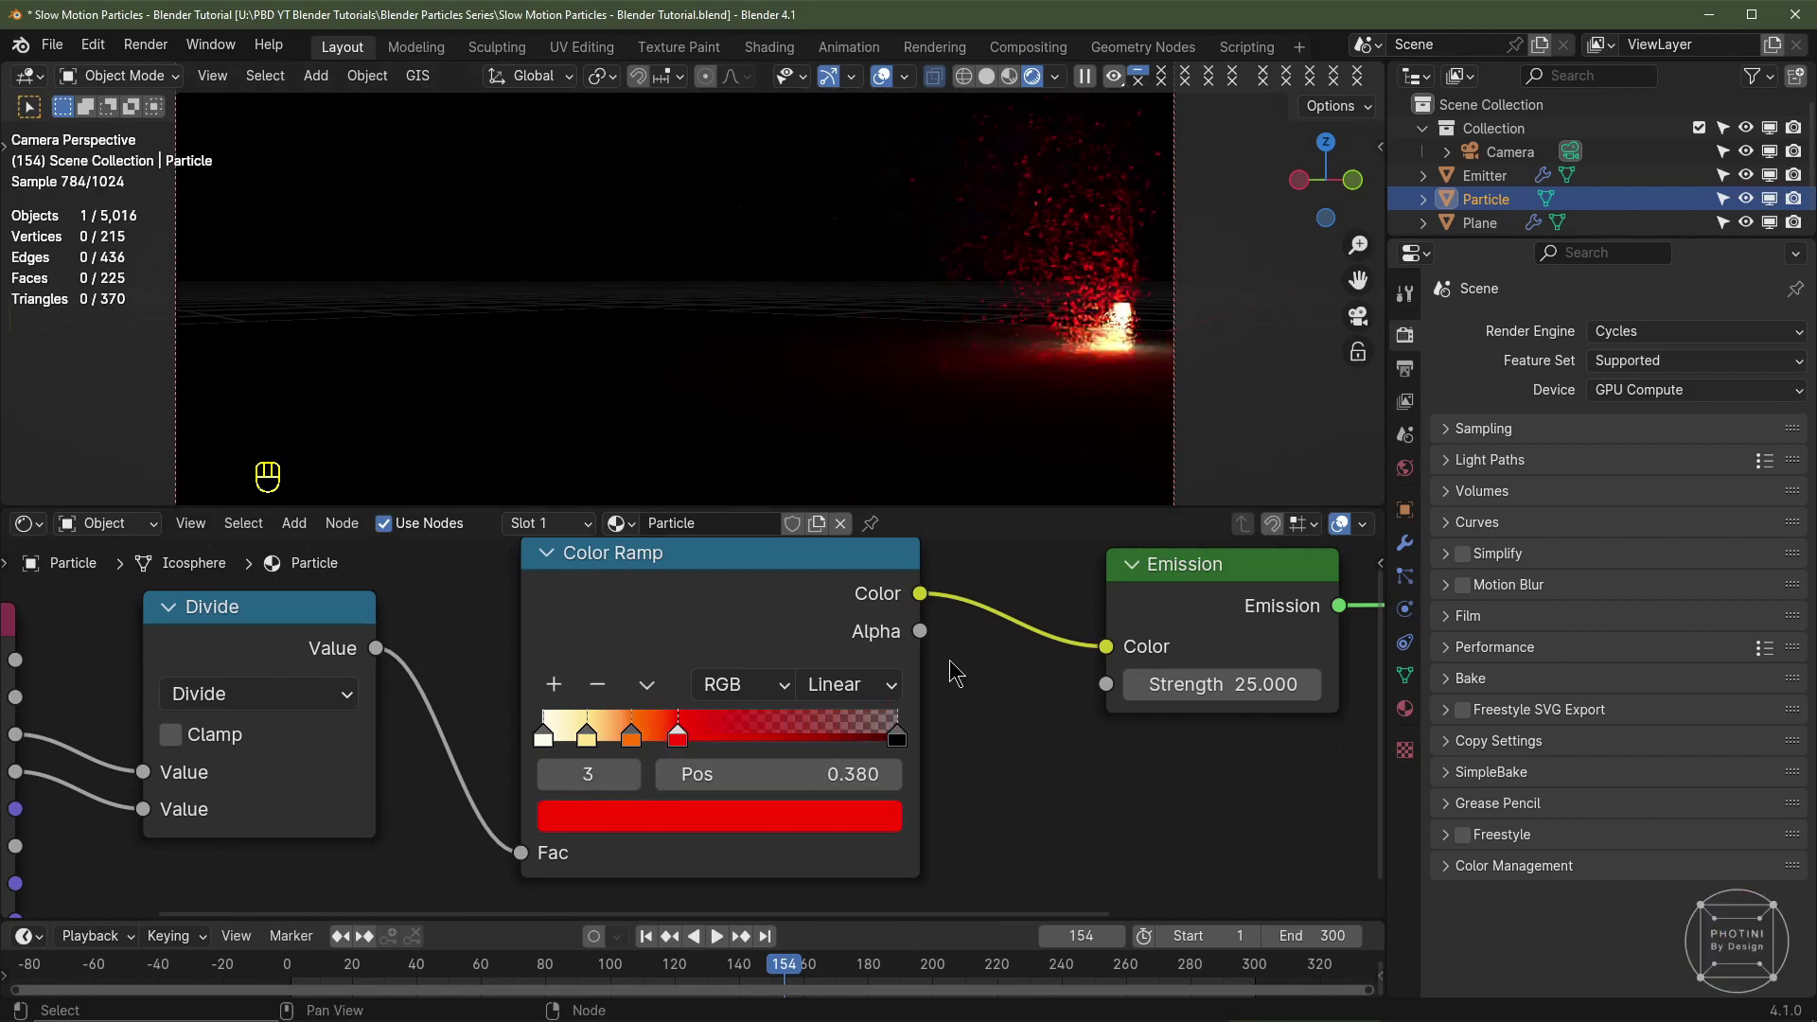
pyautogui.moveTo(905, 745); pyautogui.dragTo(734, 746)
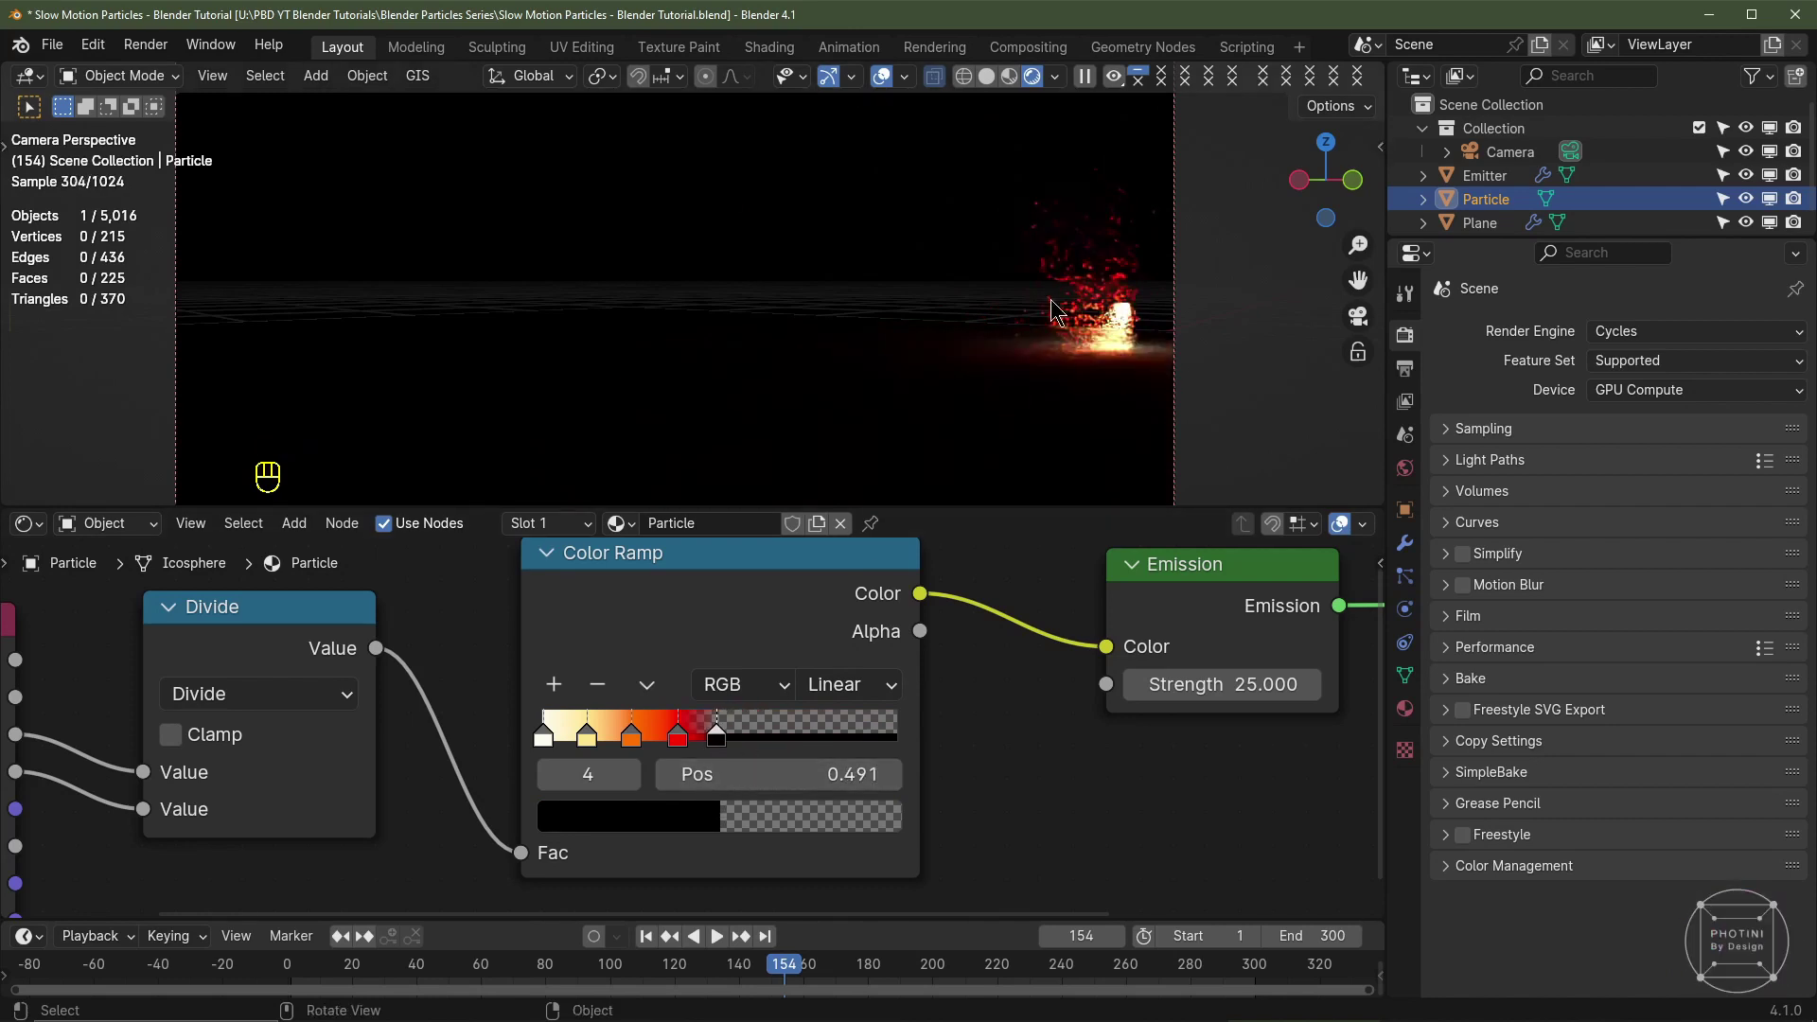
pyautogui.click(773, 741)
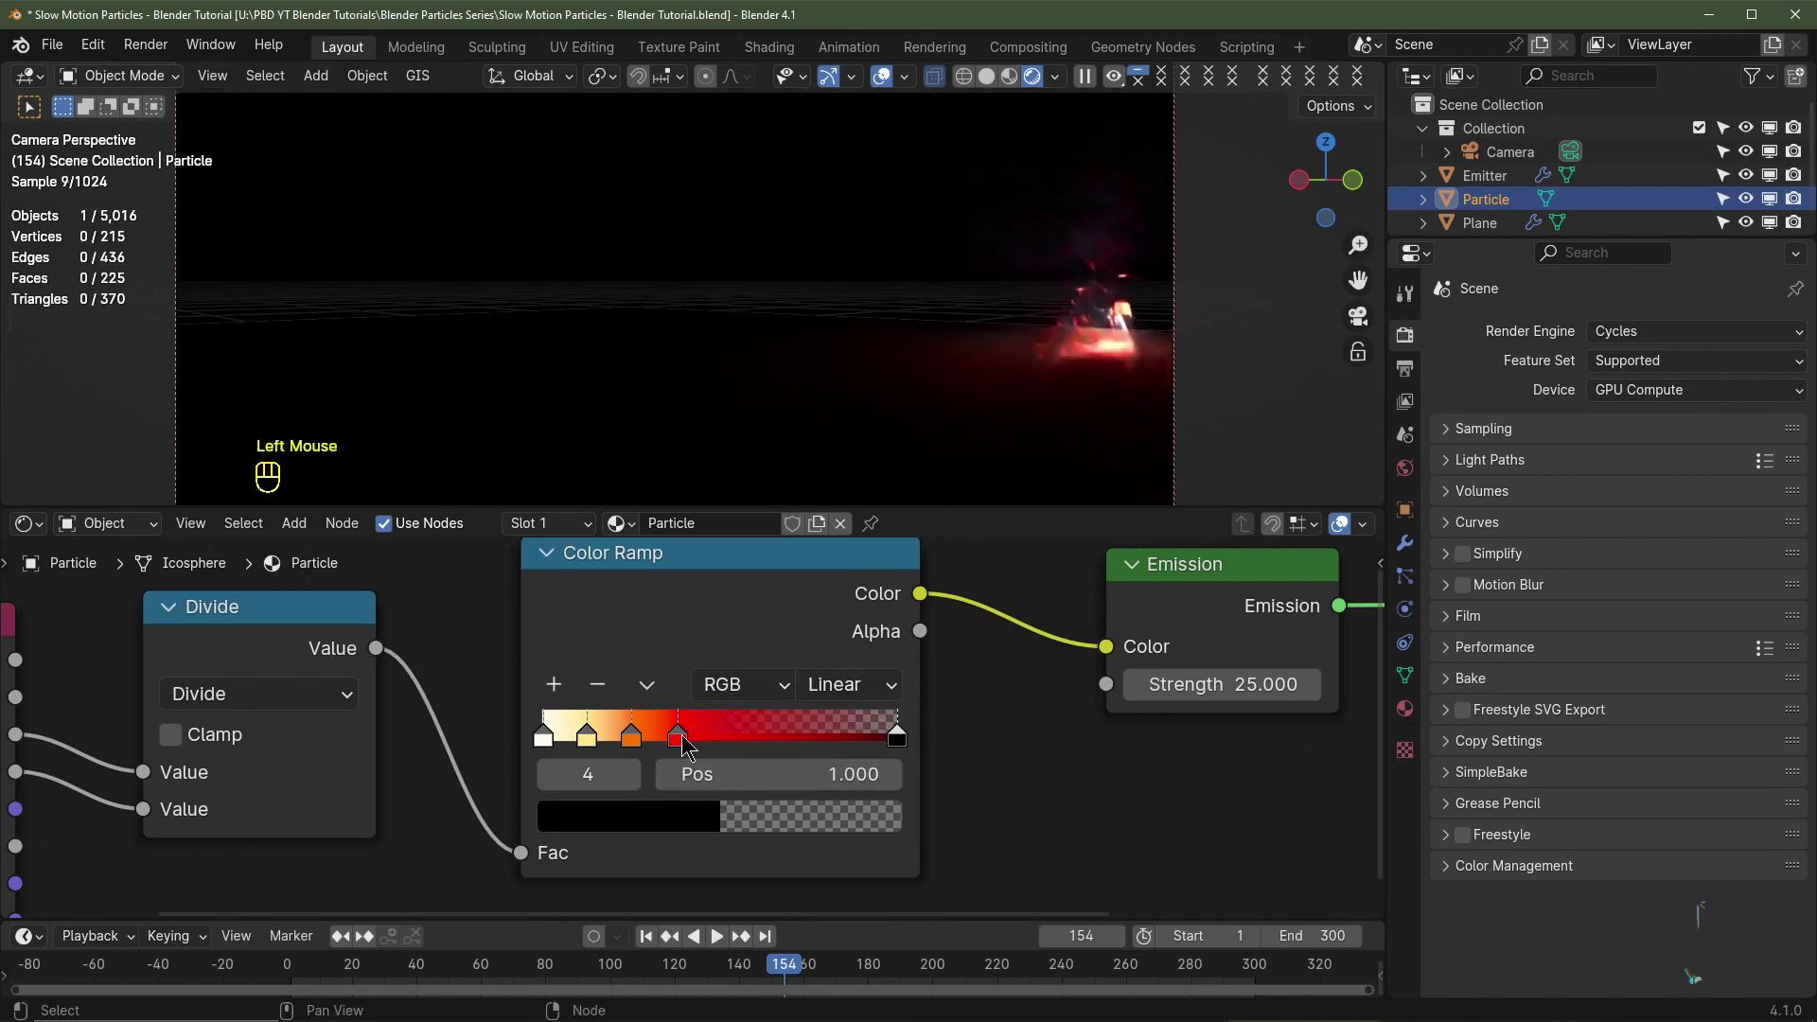
pyautogui.moveTo(689, 739); pyautogui.dragTo(879, 737)
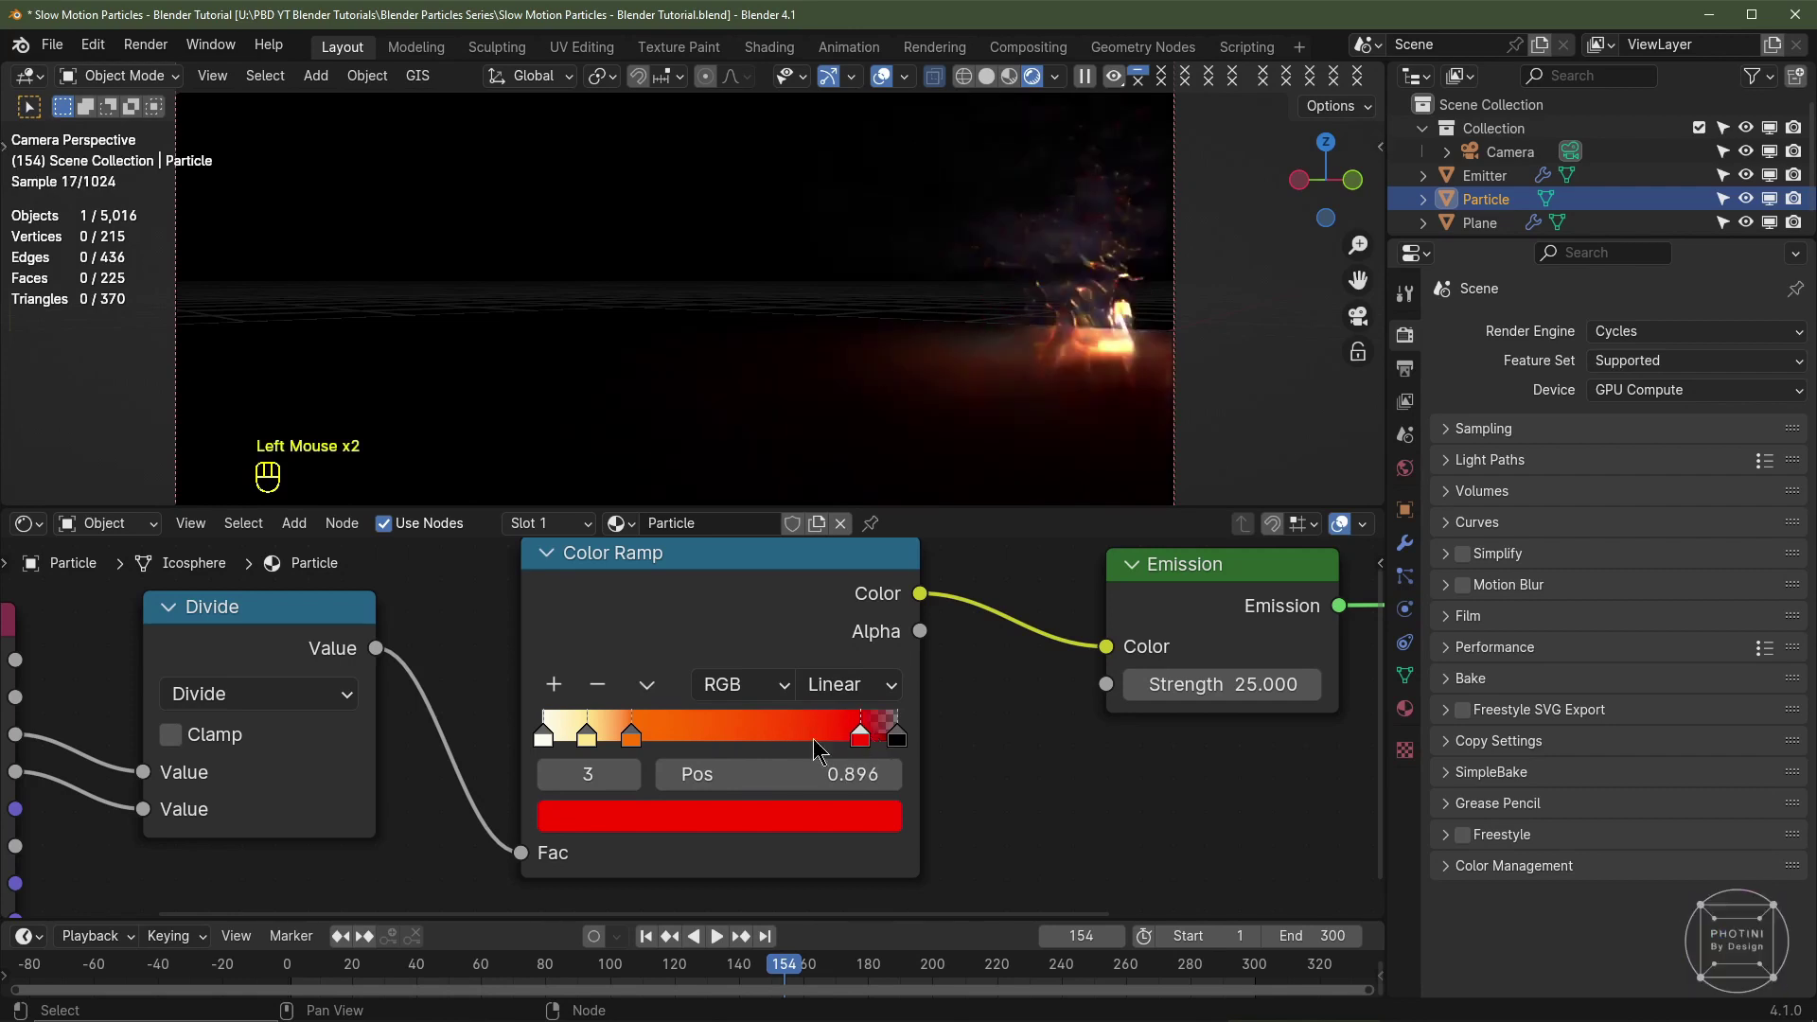
pyautogui.moveTo(644, 739); pyautogui.dragTo(758, 744)
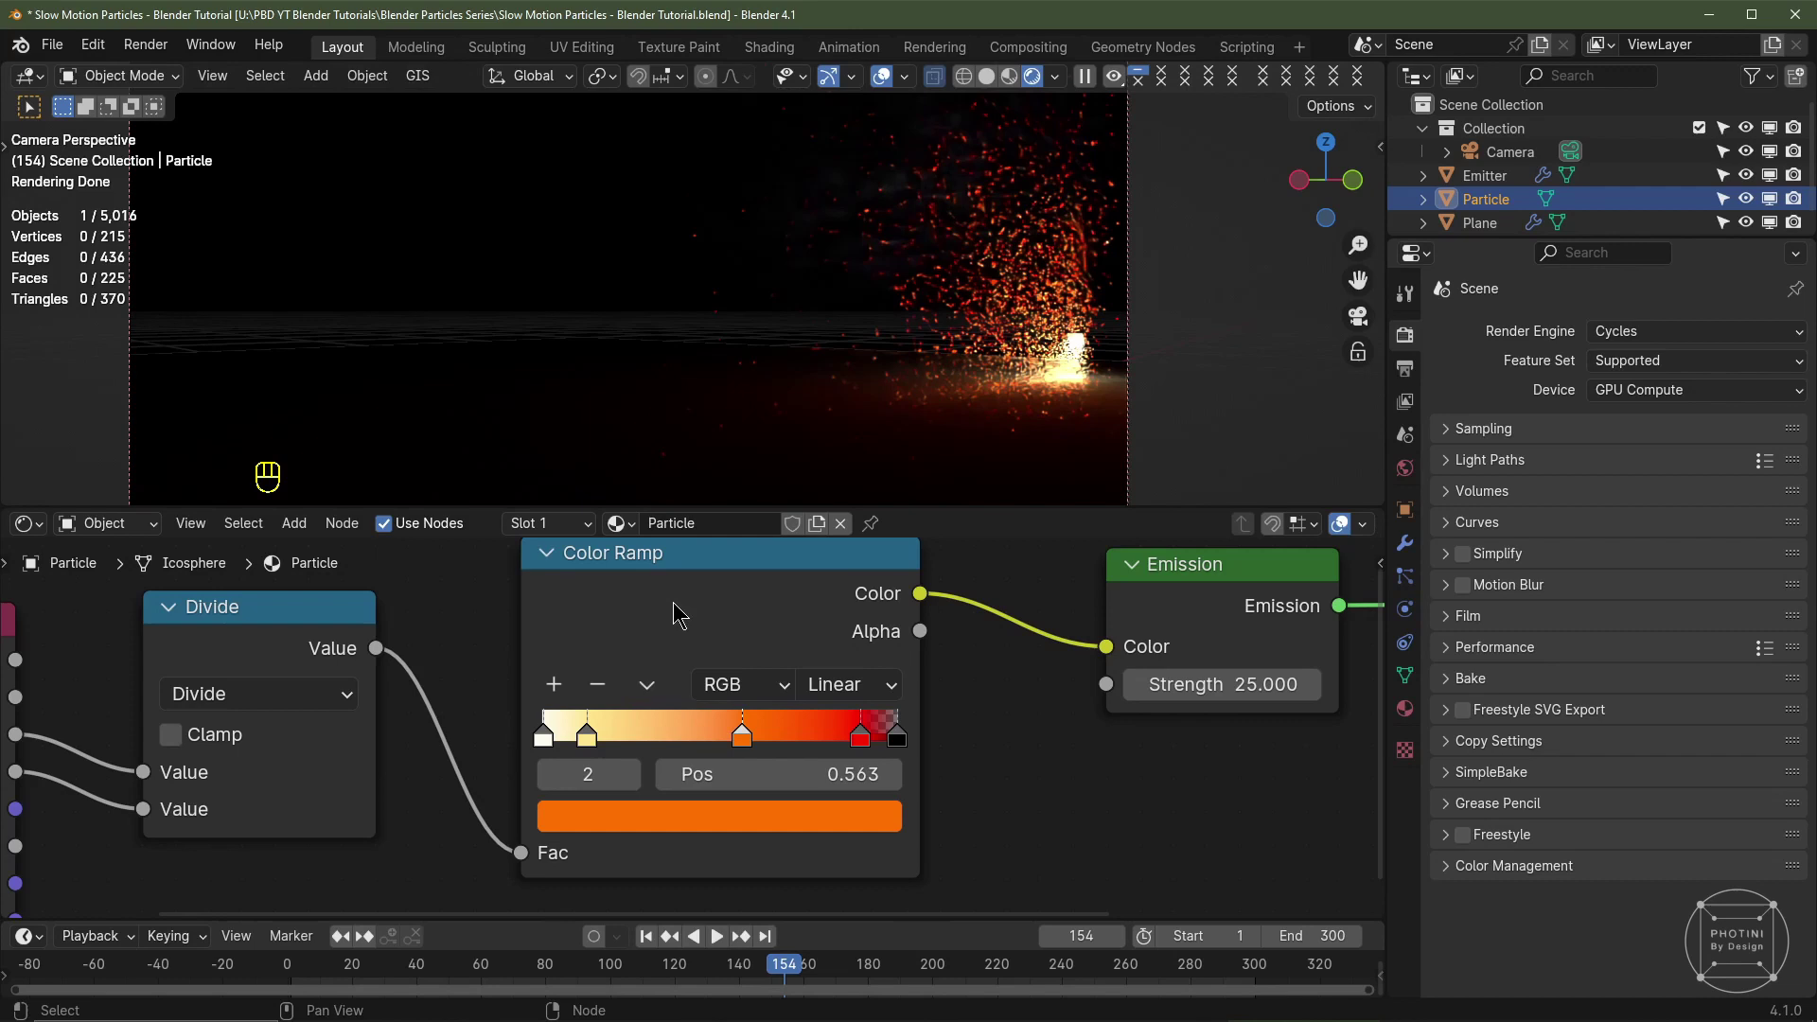
# Step: Cut the link from the Color Ramp into the Emission colour
pyautogui.scroll(-3)
pyautogui.moveTo(744, 592); pyautogui.dragTo(754, 653)
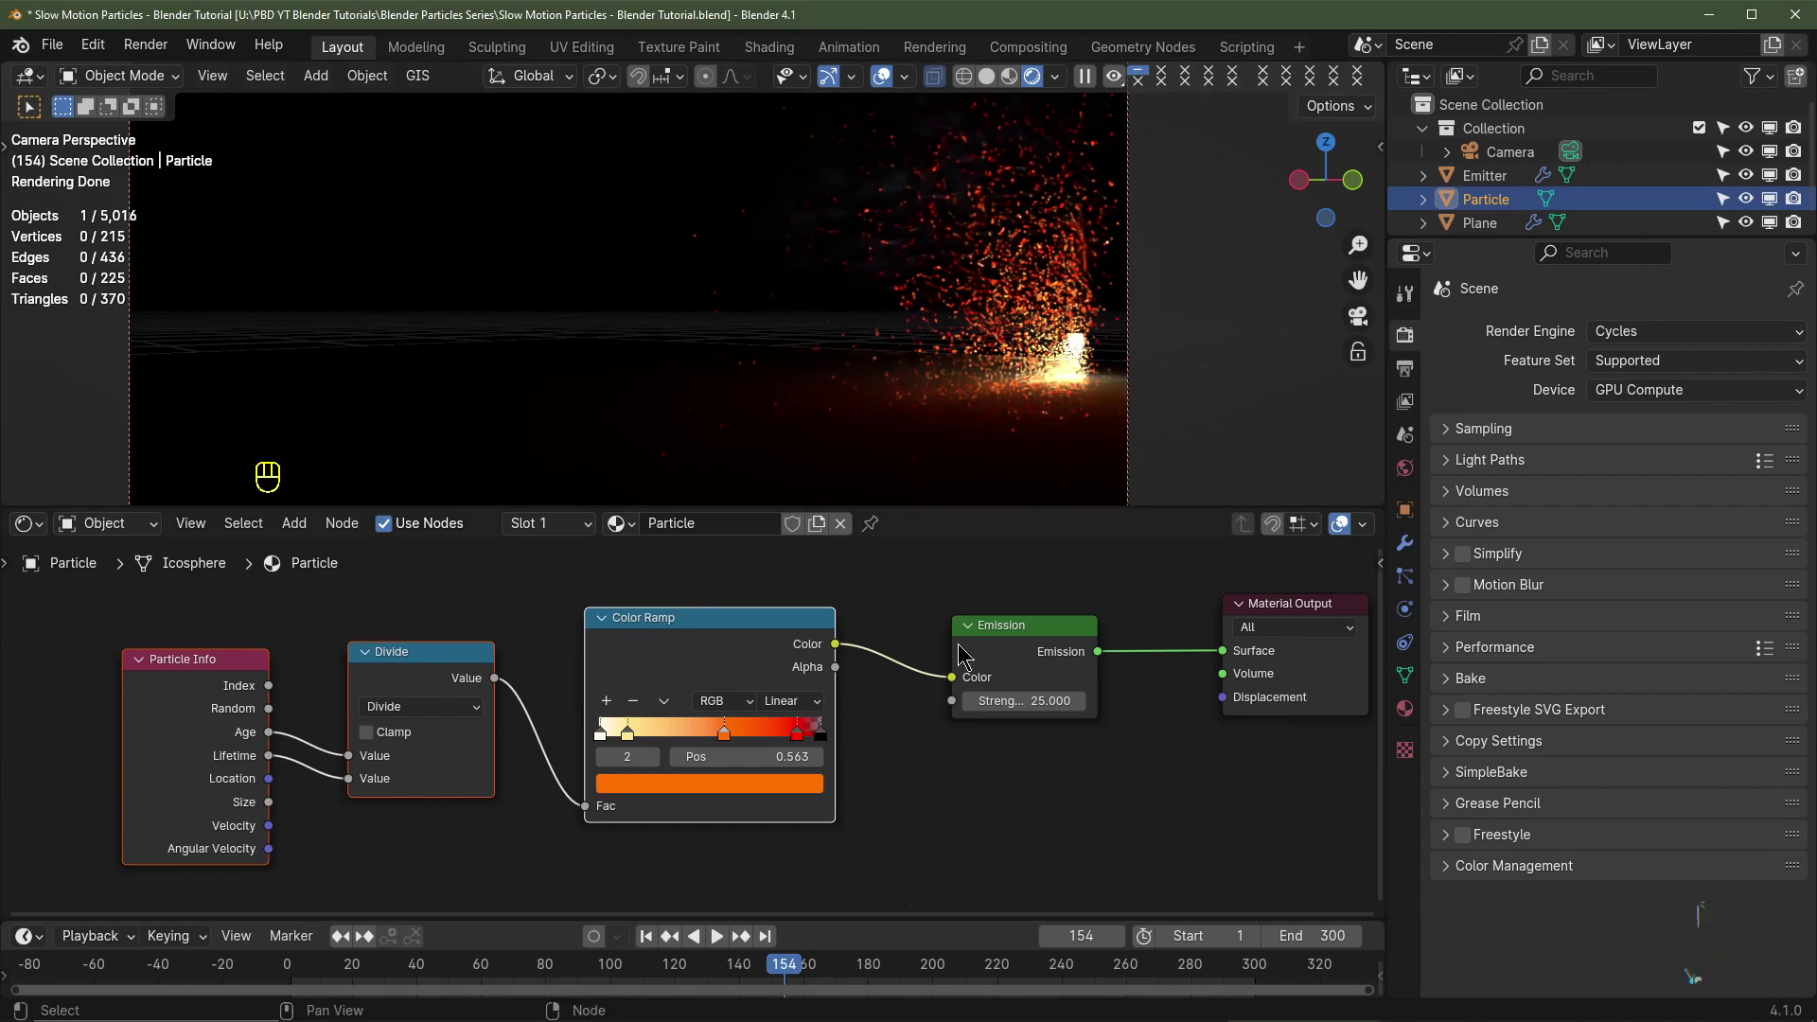
pyautogui.rightClick(920, 593)
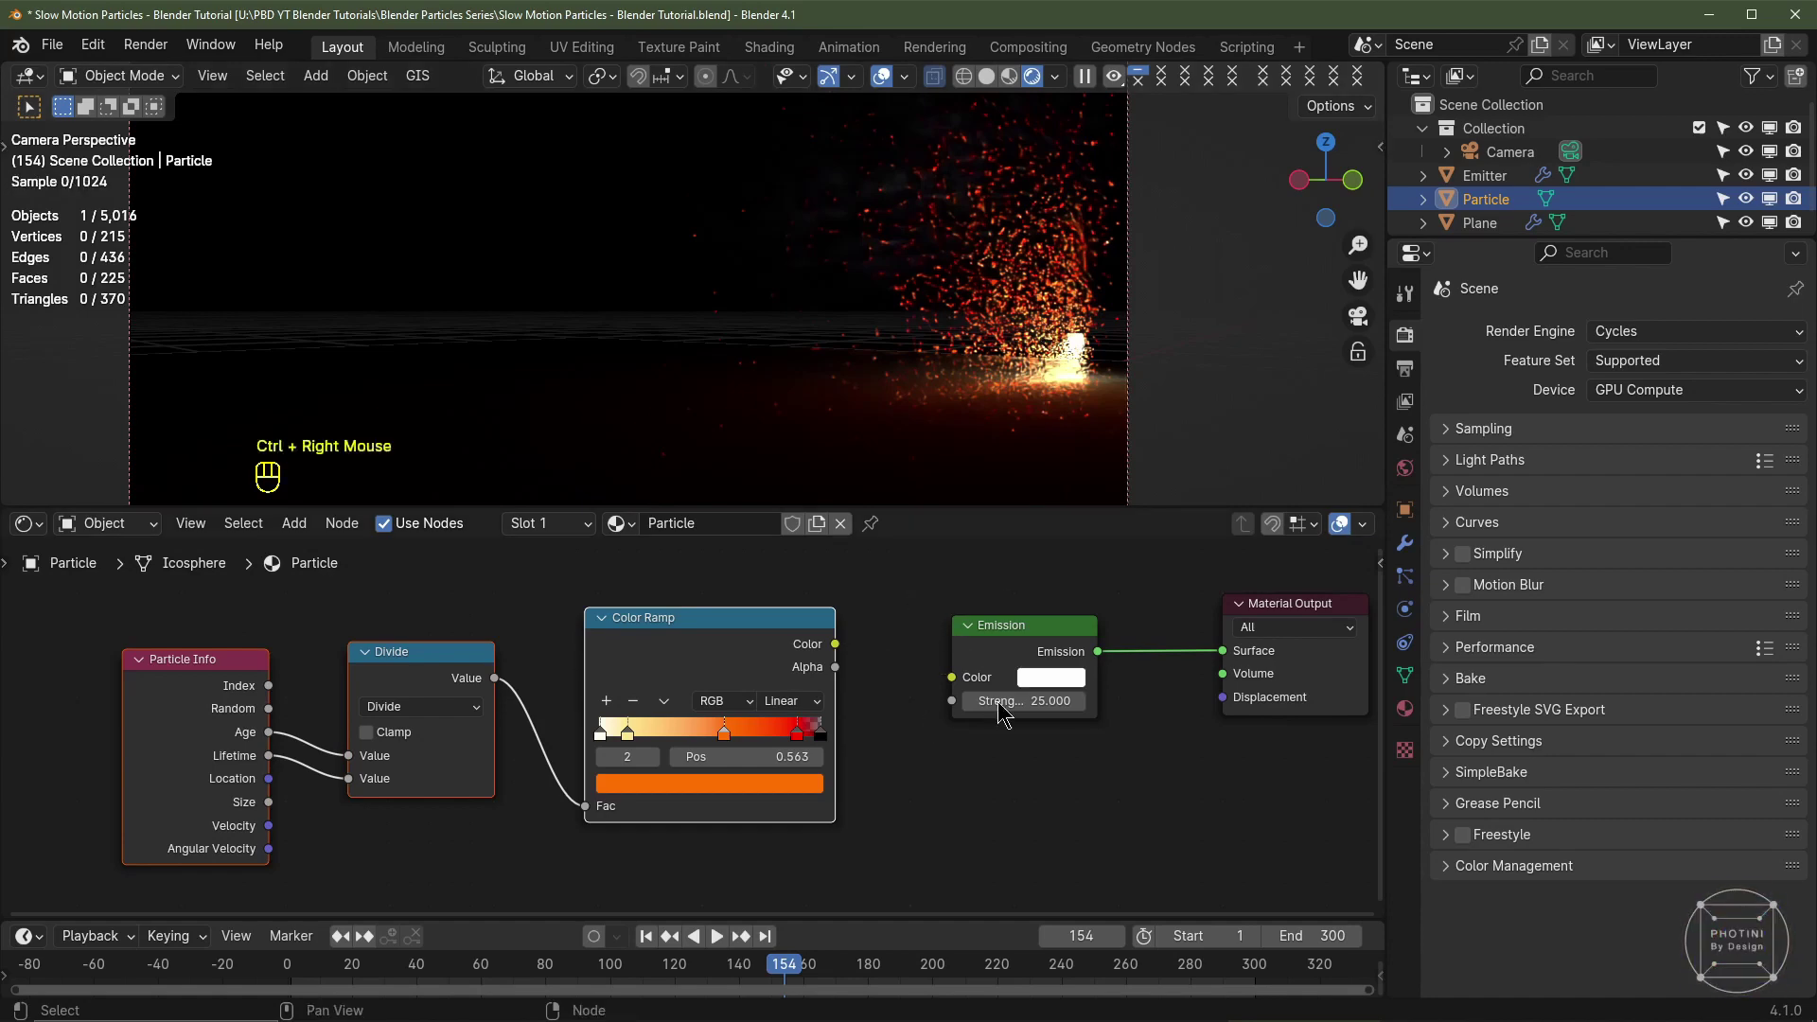
pyautogui.click(1006, 638)
# Step: Set the Emission colour swatch to a saturated orange
pyautogui.click(1057, 680)
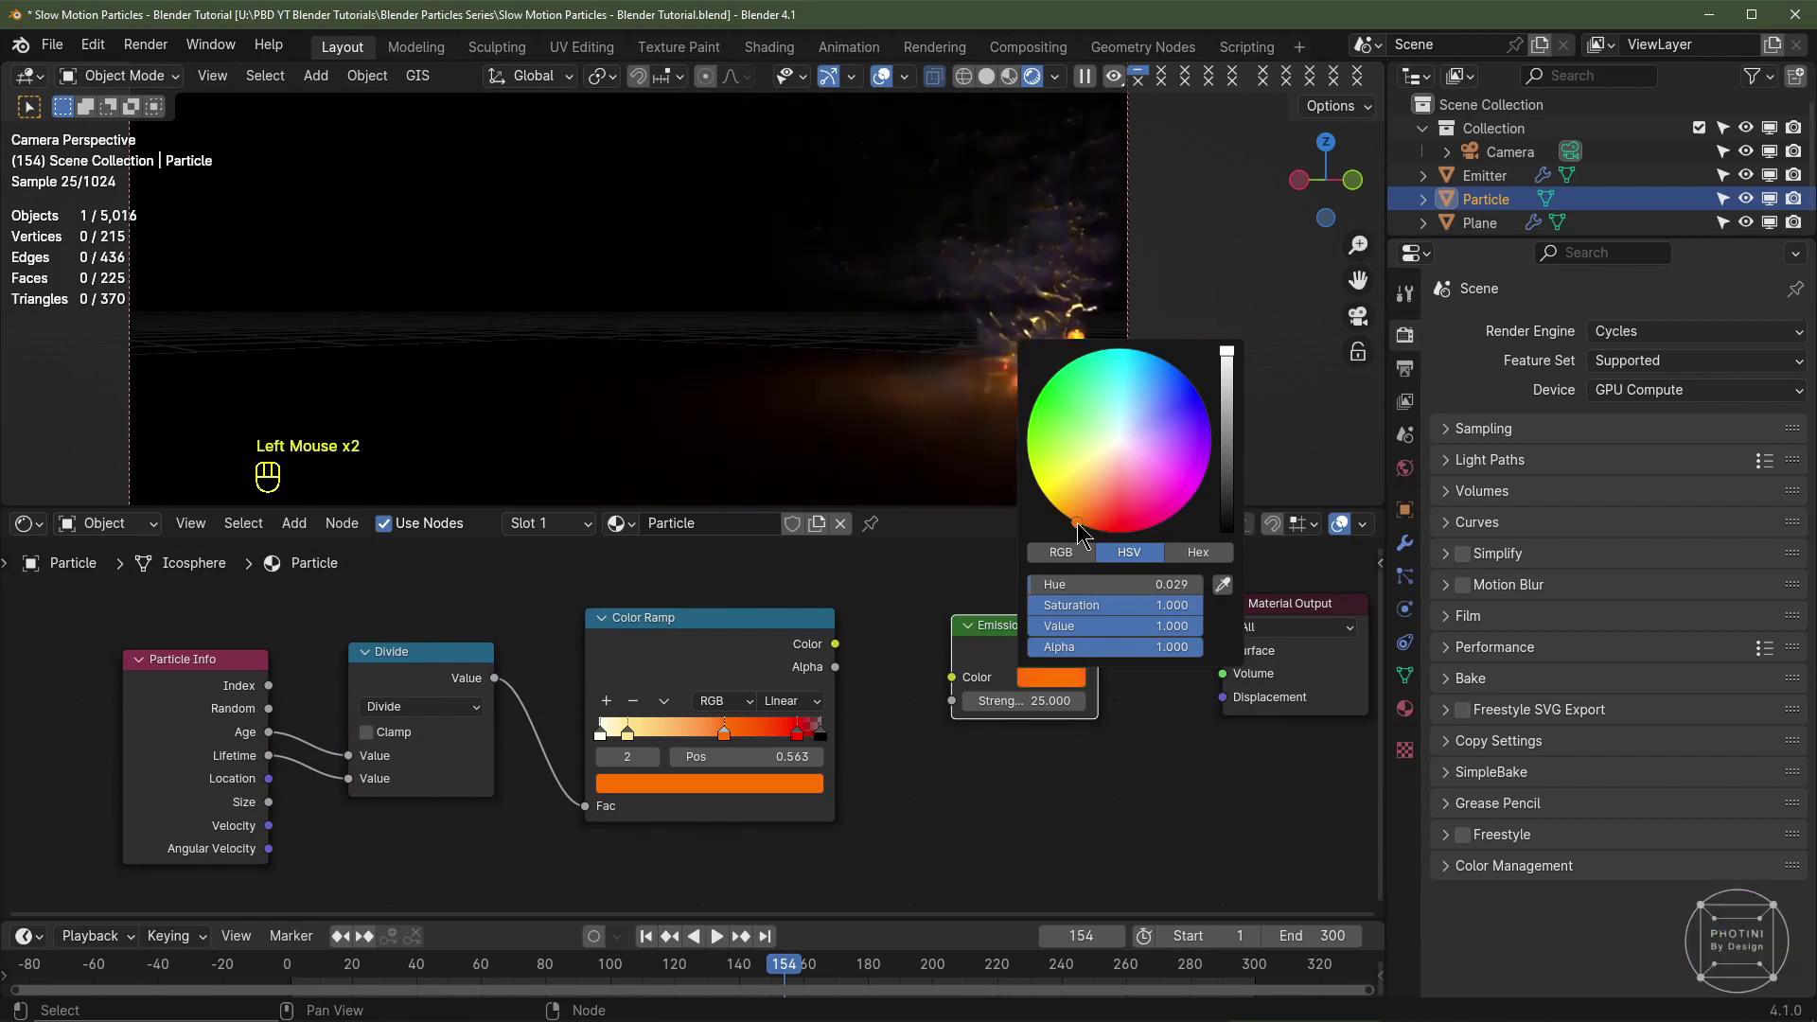
pyautogui.moveTo(1635, 362); pyautogui.dragTo(1452, 493)
pyautogui.scroll(-3)
# Step: Switch the render engine to EEVEE and render a test still of the sparks
pyautogui.click(1468, 623)
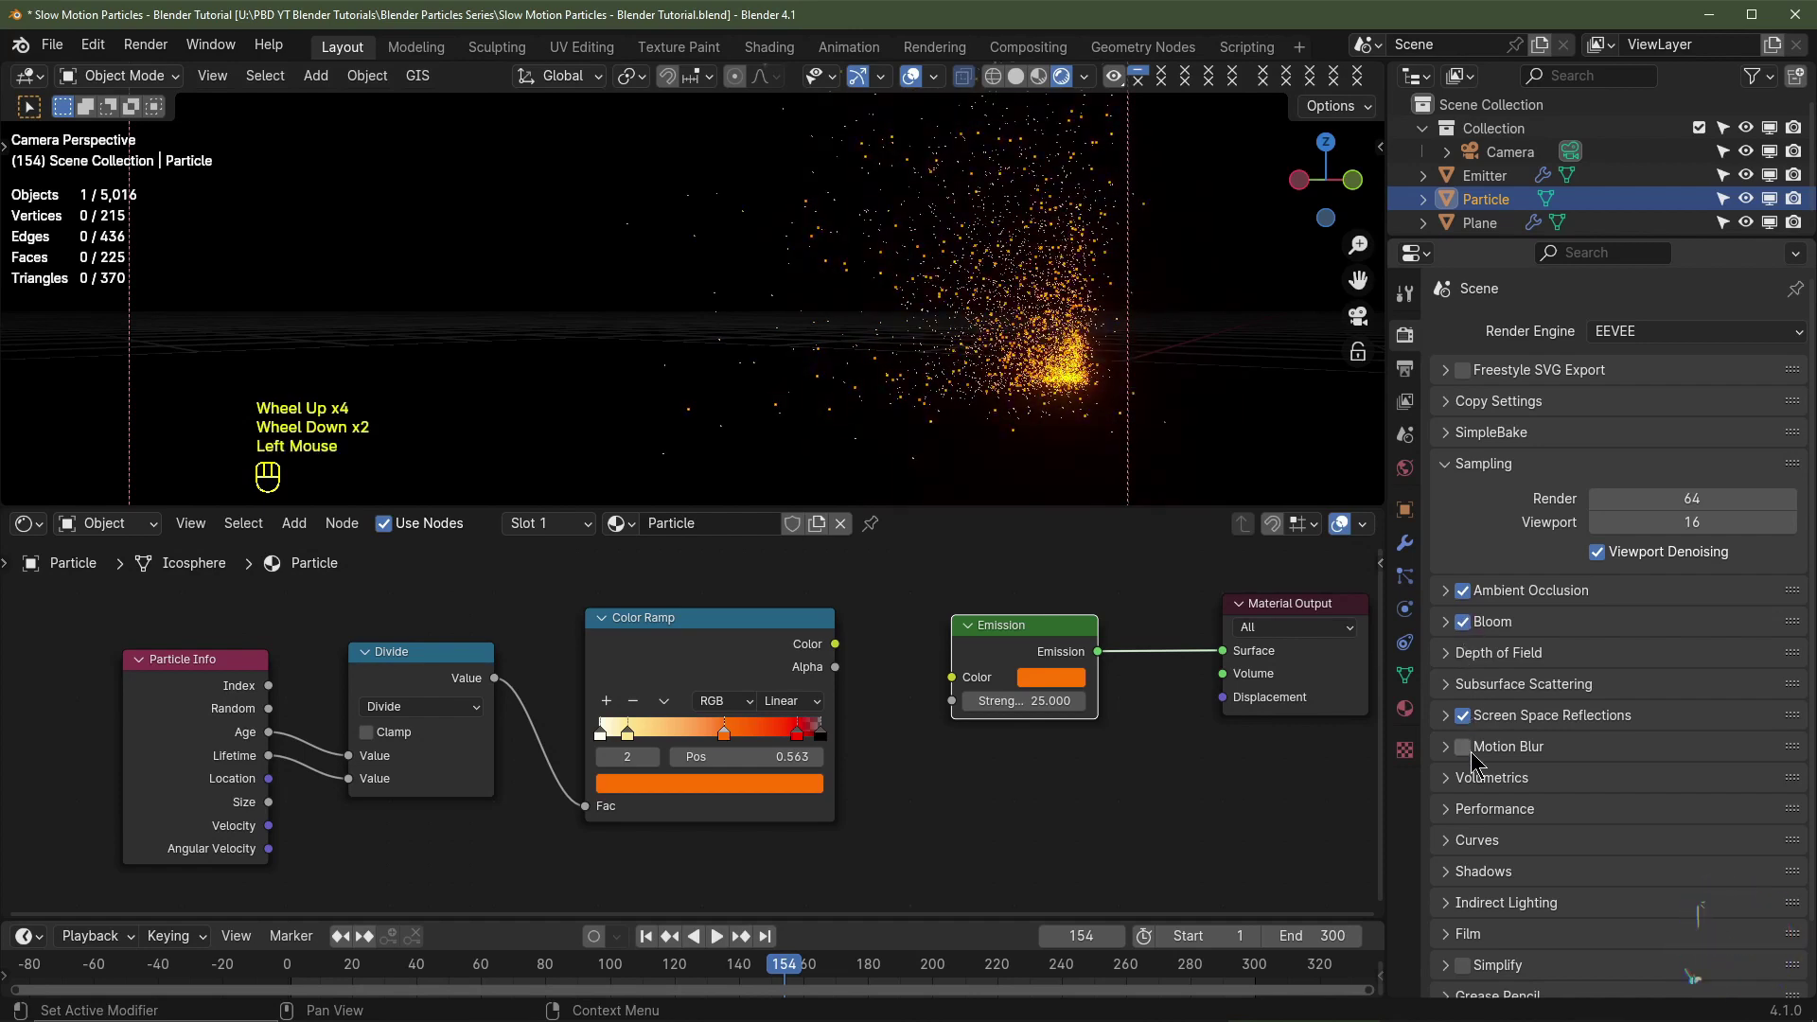
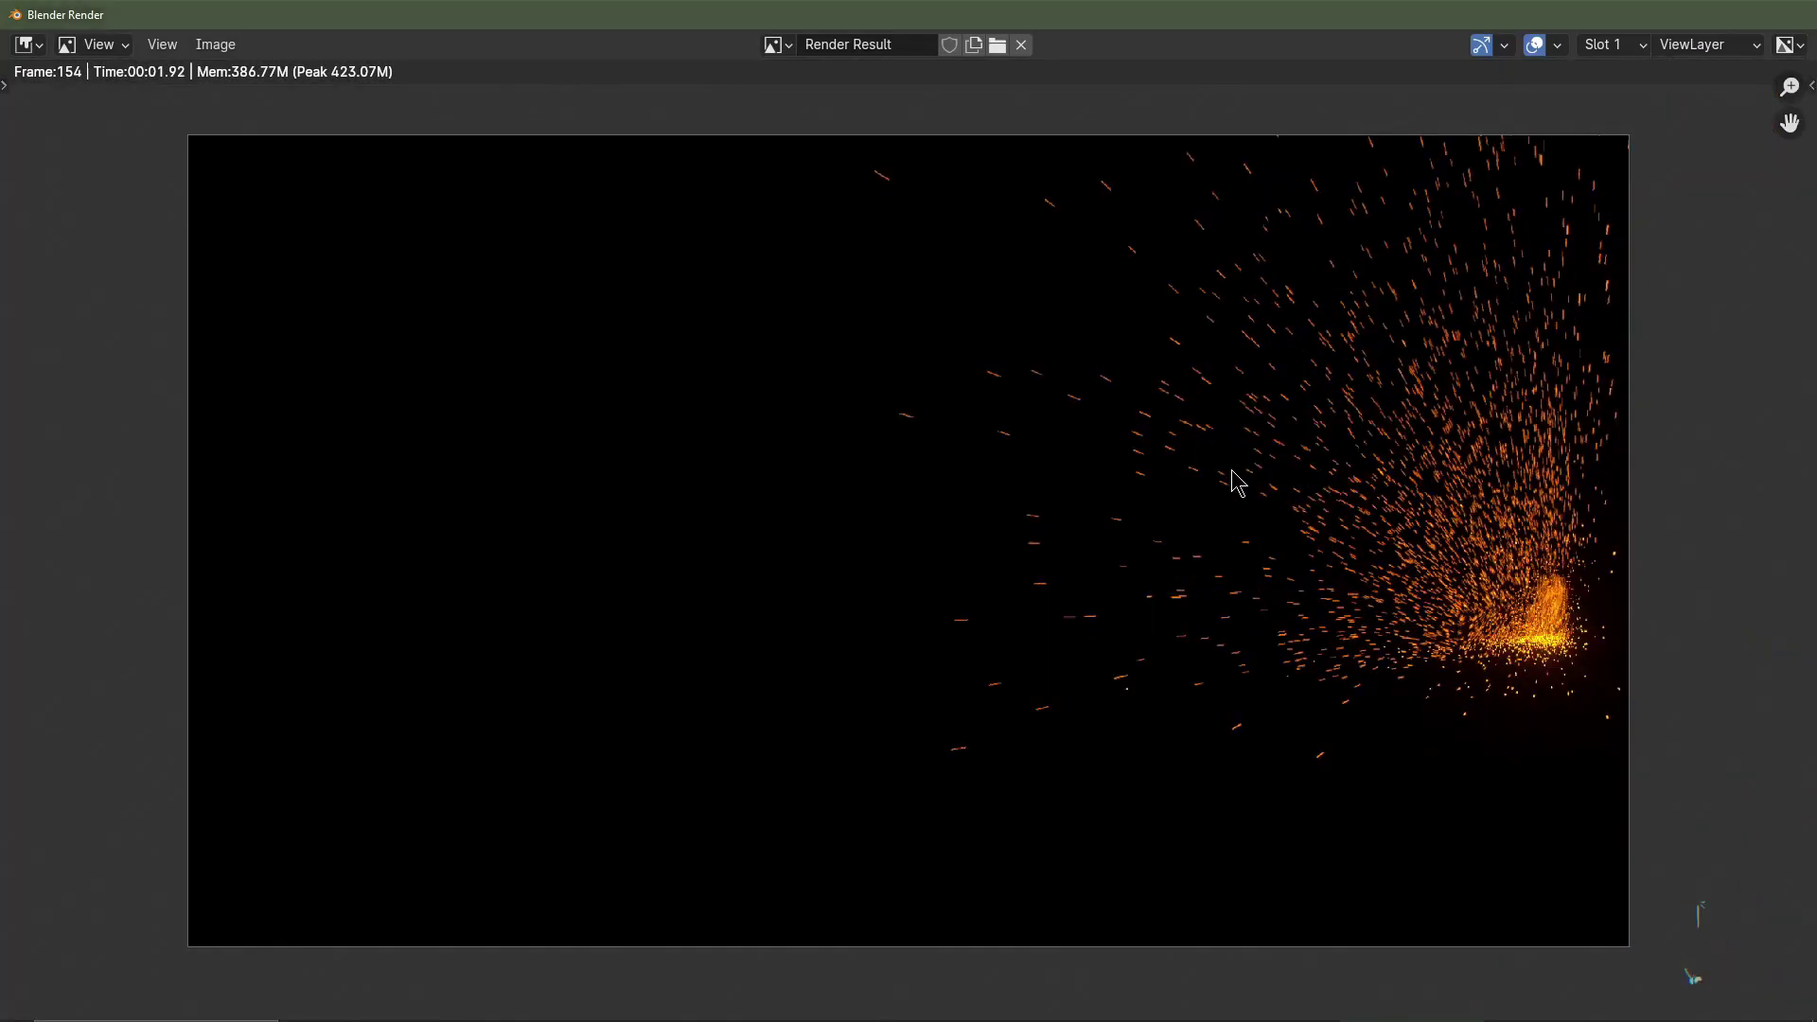
pyautogui.scroll(3)
pyautogui.moveTo(1632, 331); pyautogui.dragTo(1626, 444)
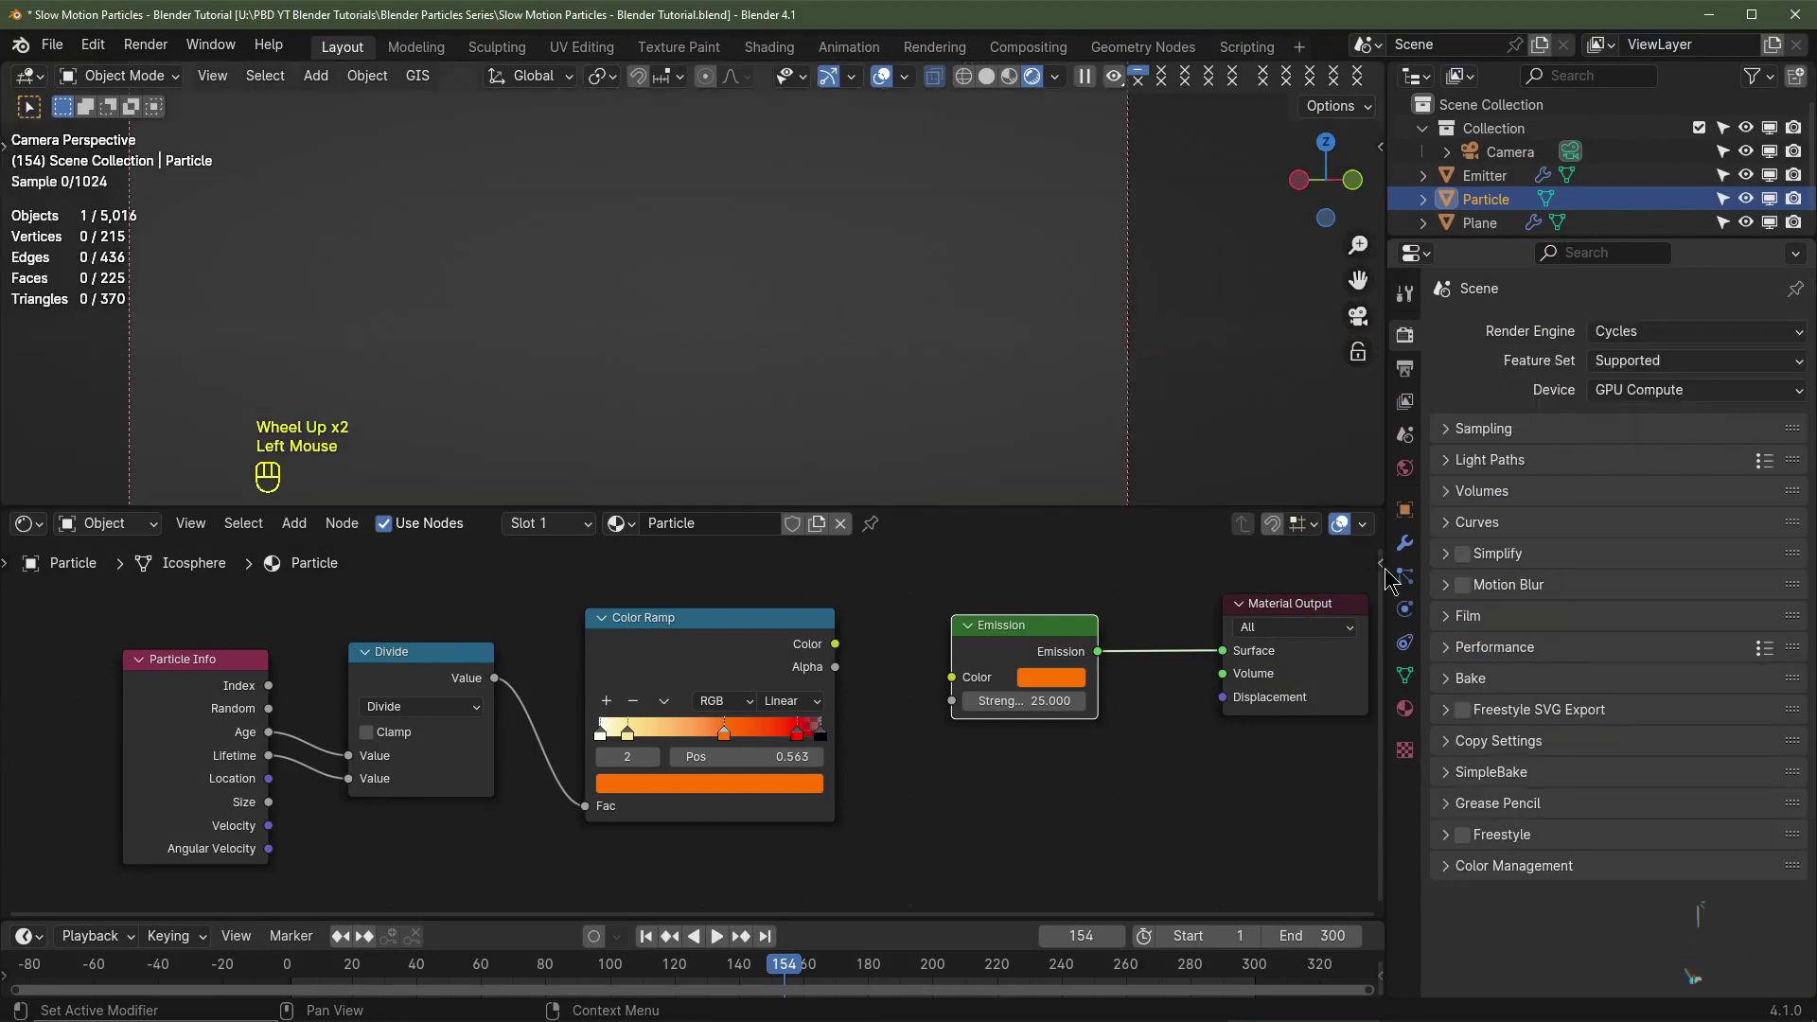
# Step: Rewire the Color Ramp into Emission Color and enable motion blur with a 1.20 shutter
pyautogui.click(840, 646)
pyautogui.click(971, 684)
pyautogui.click(1467, 587)
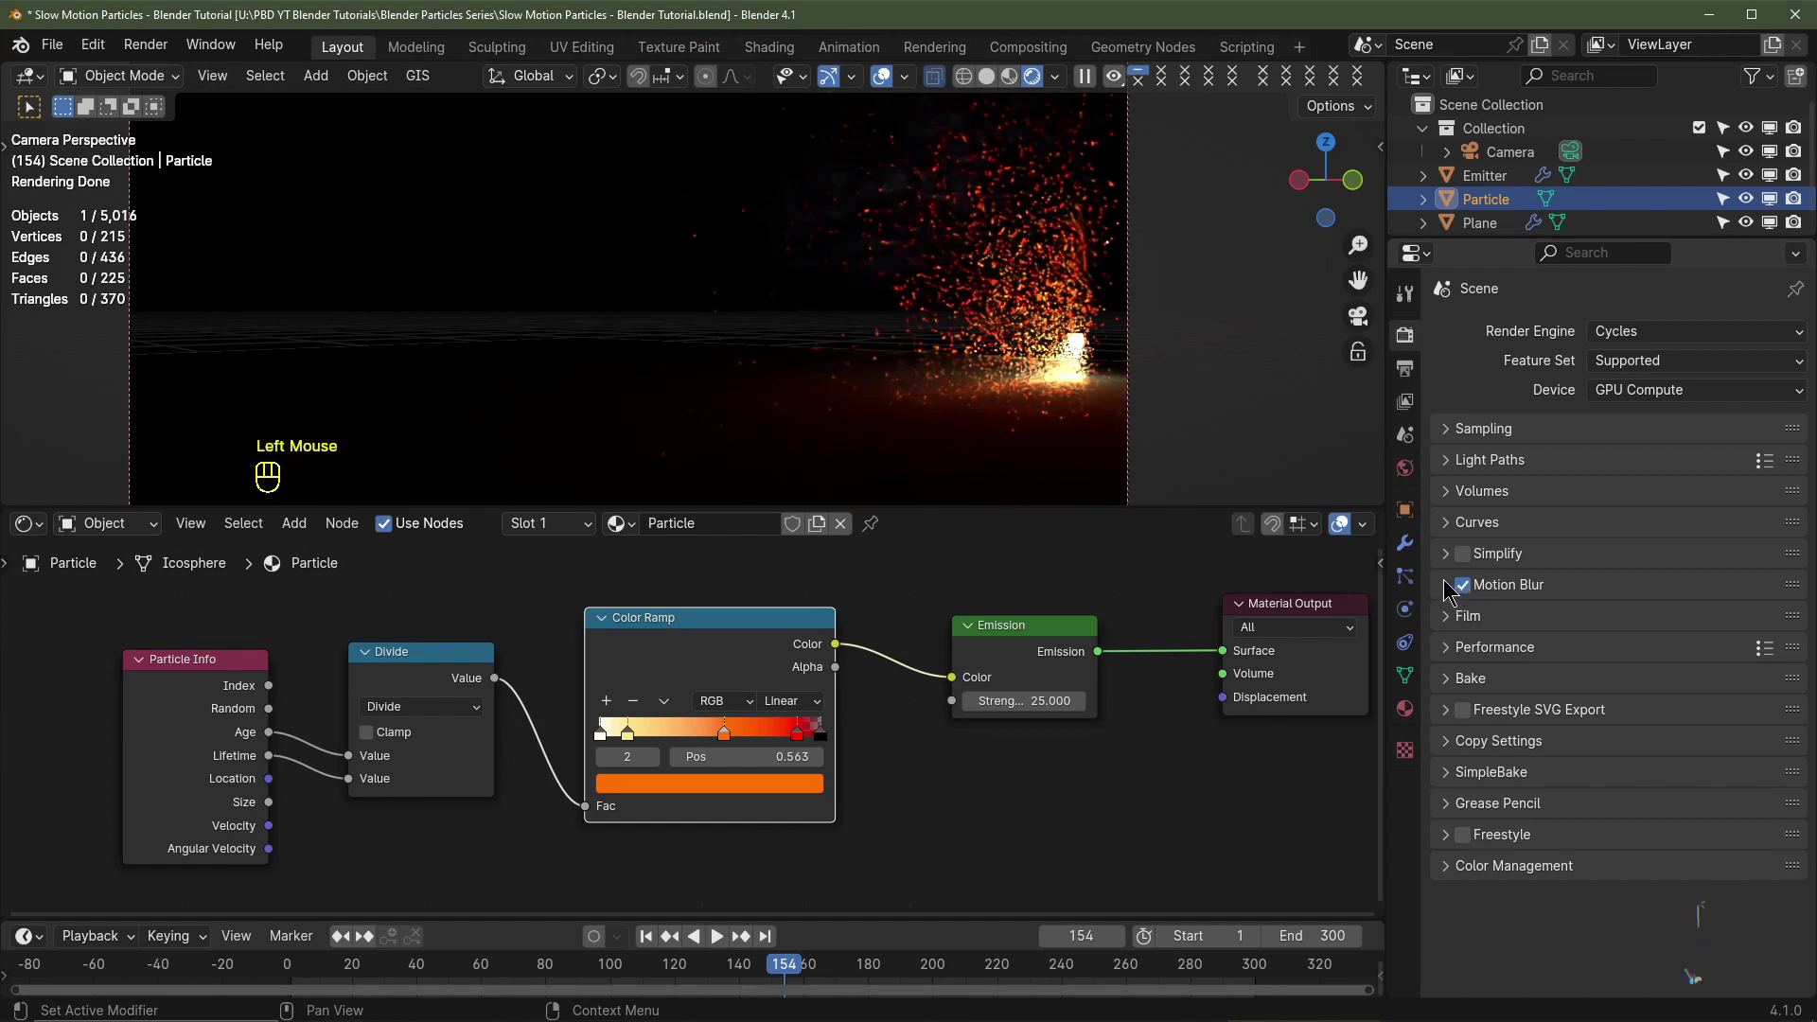
pyautogui.click(1447, 583)
pyautogui.moveTo(1687, 647); pyautogui.dragTo(1686, 643)
# Step: Expand the motion blur shutter curve settings
pyautogui.click(1465, 747)
pyautogui.scroll(-3)
pyautogui.click(1460, 722)
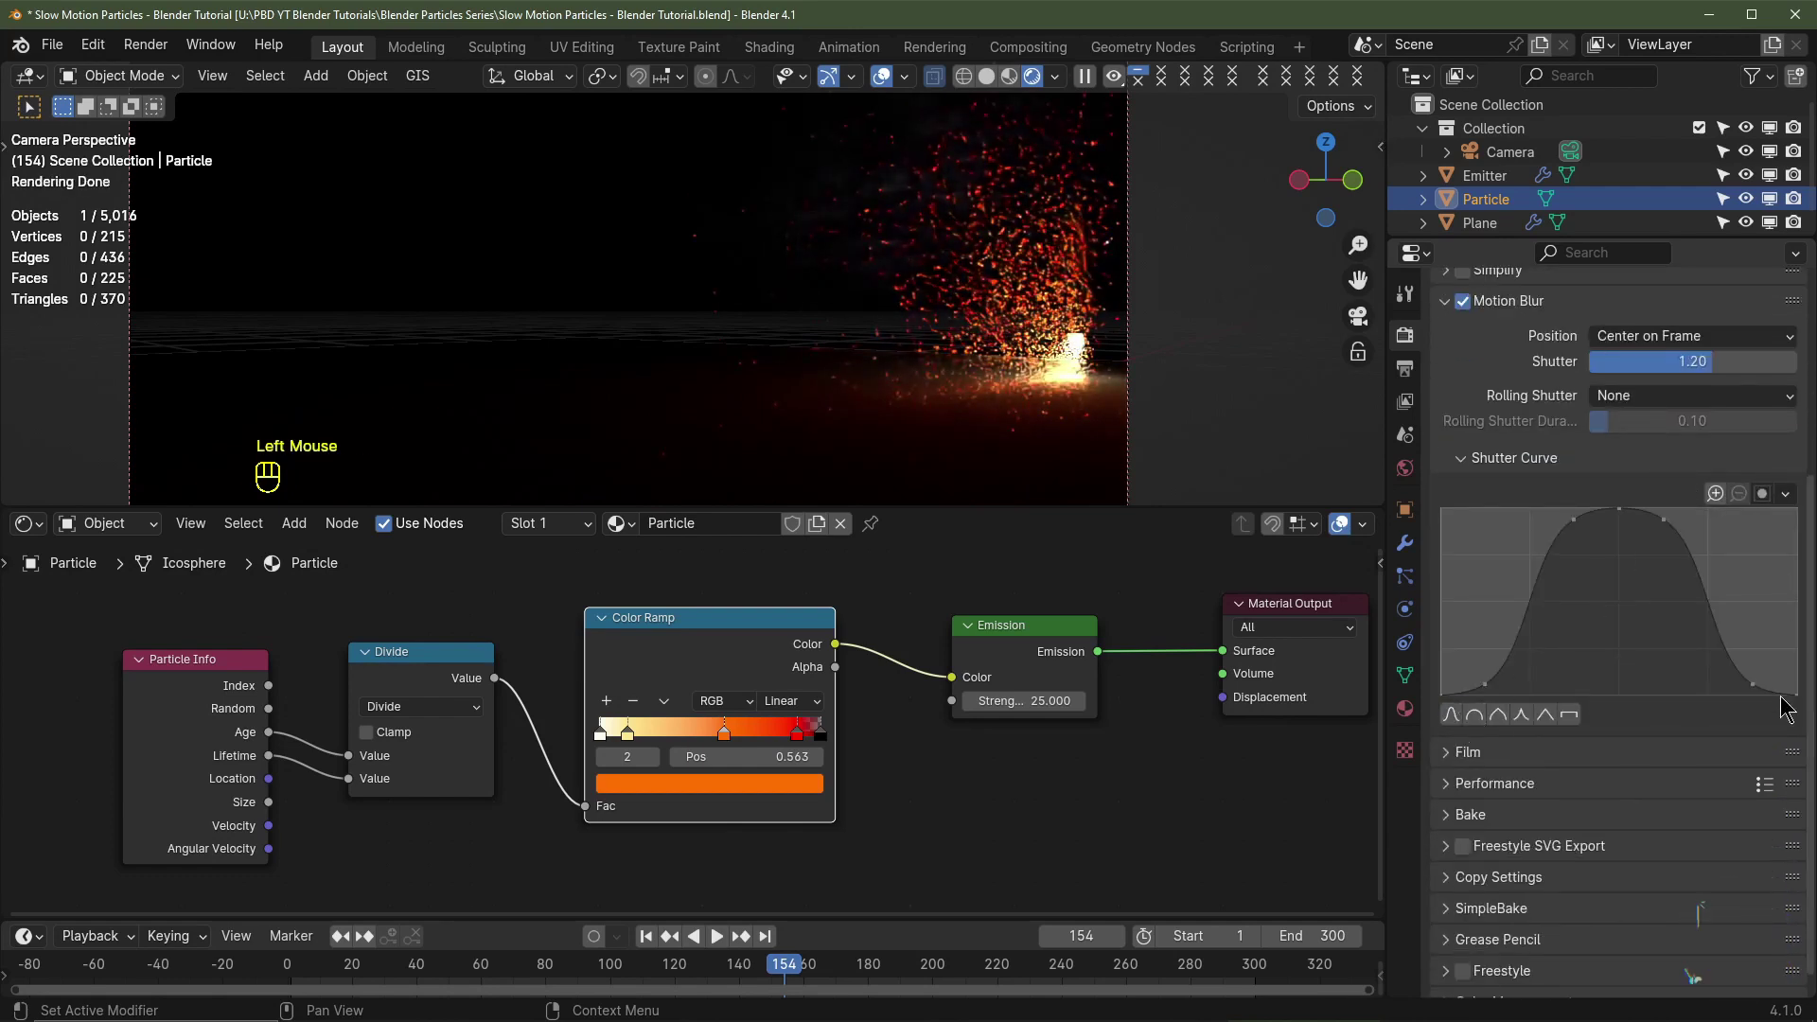
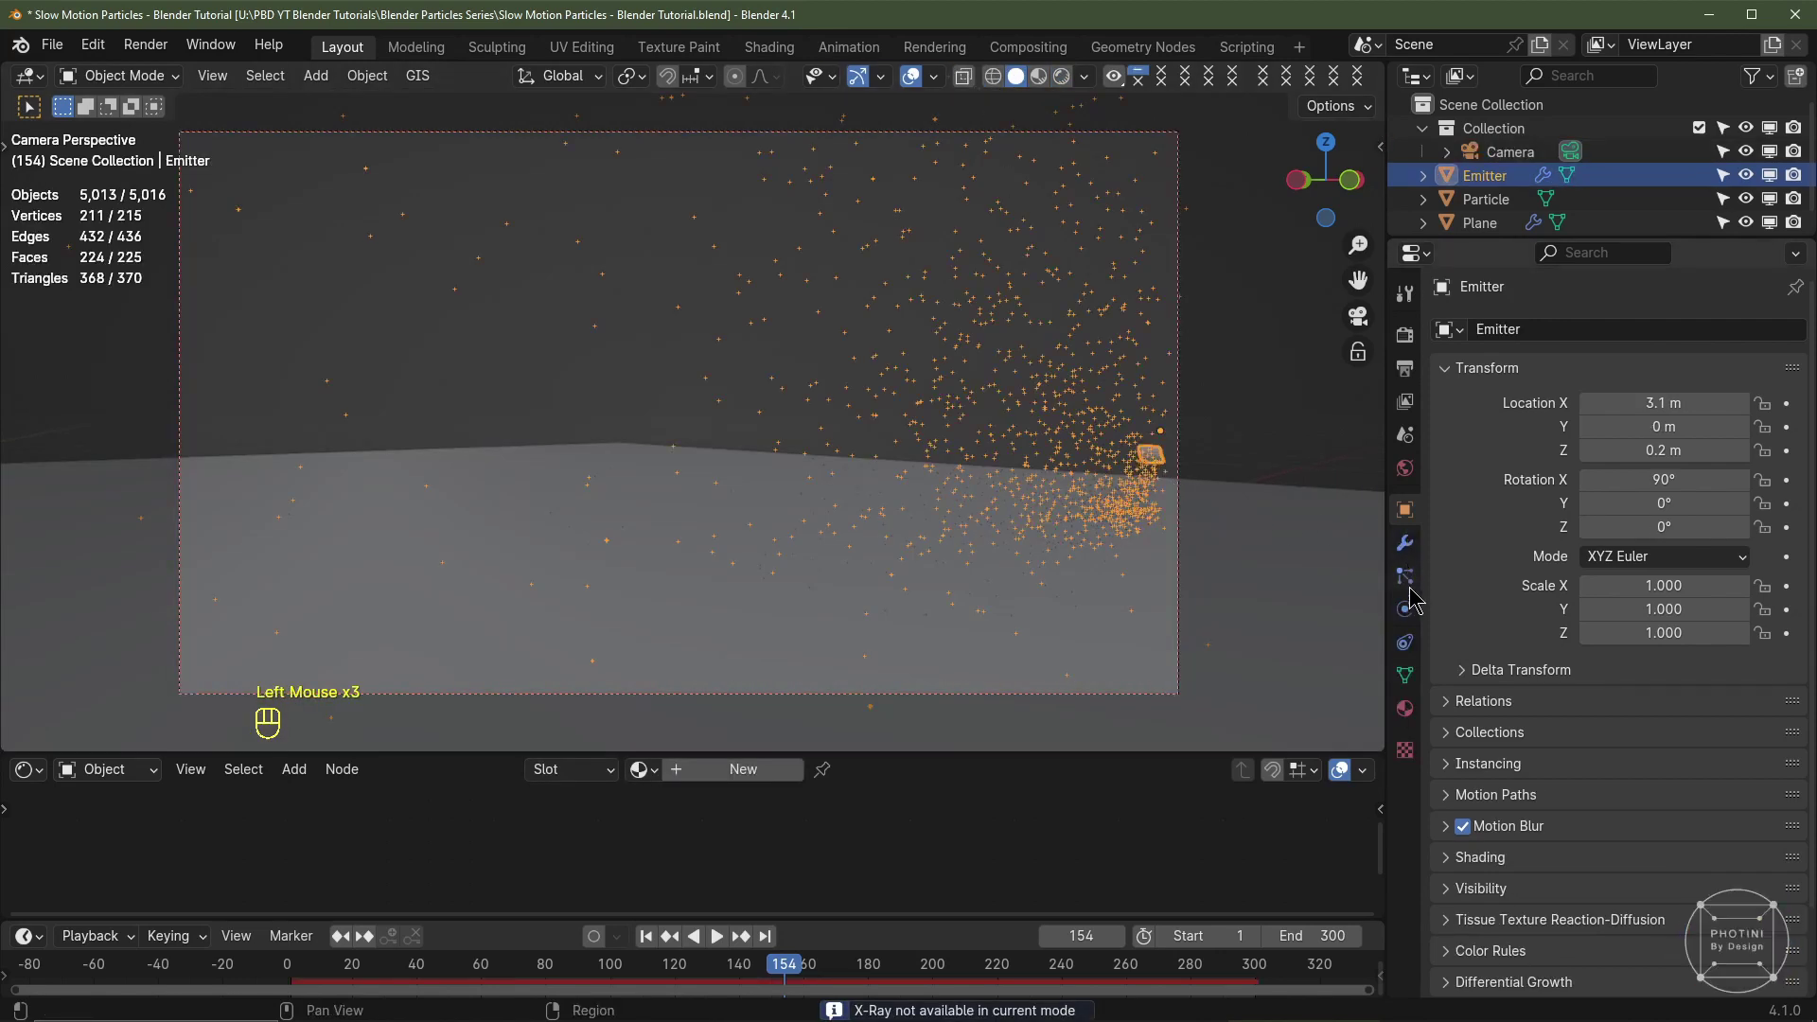
# Step: Untick Show Emitter in the emitter's particle Render settings
pyautogui.click(1412, 580)
pyautogui.scroll(-3)
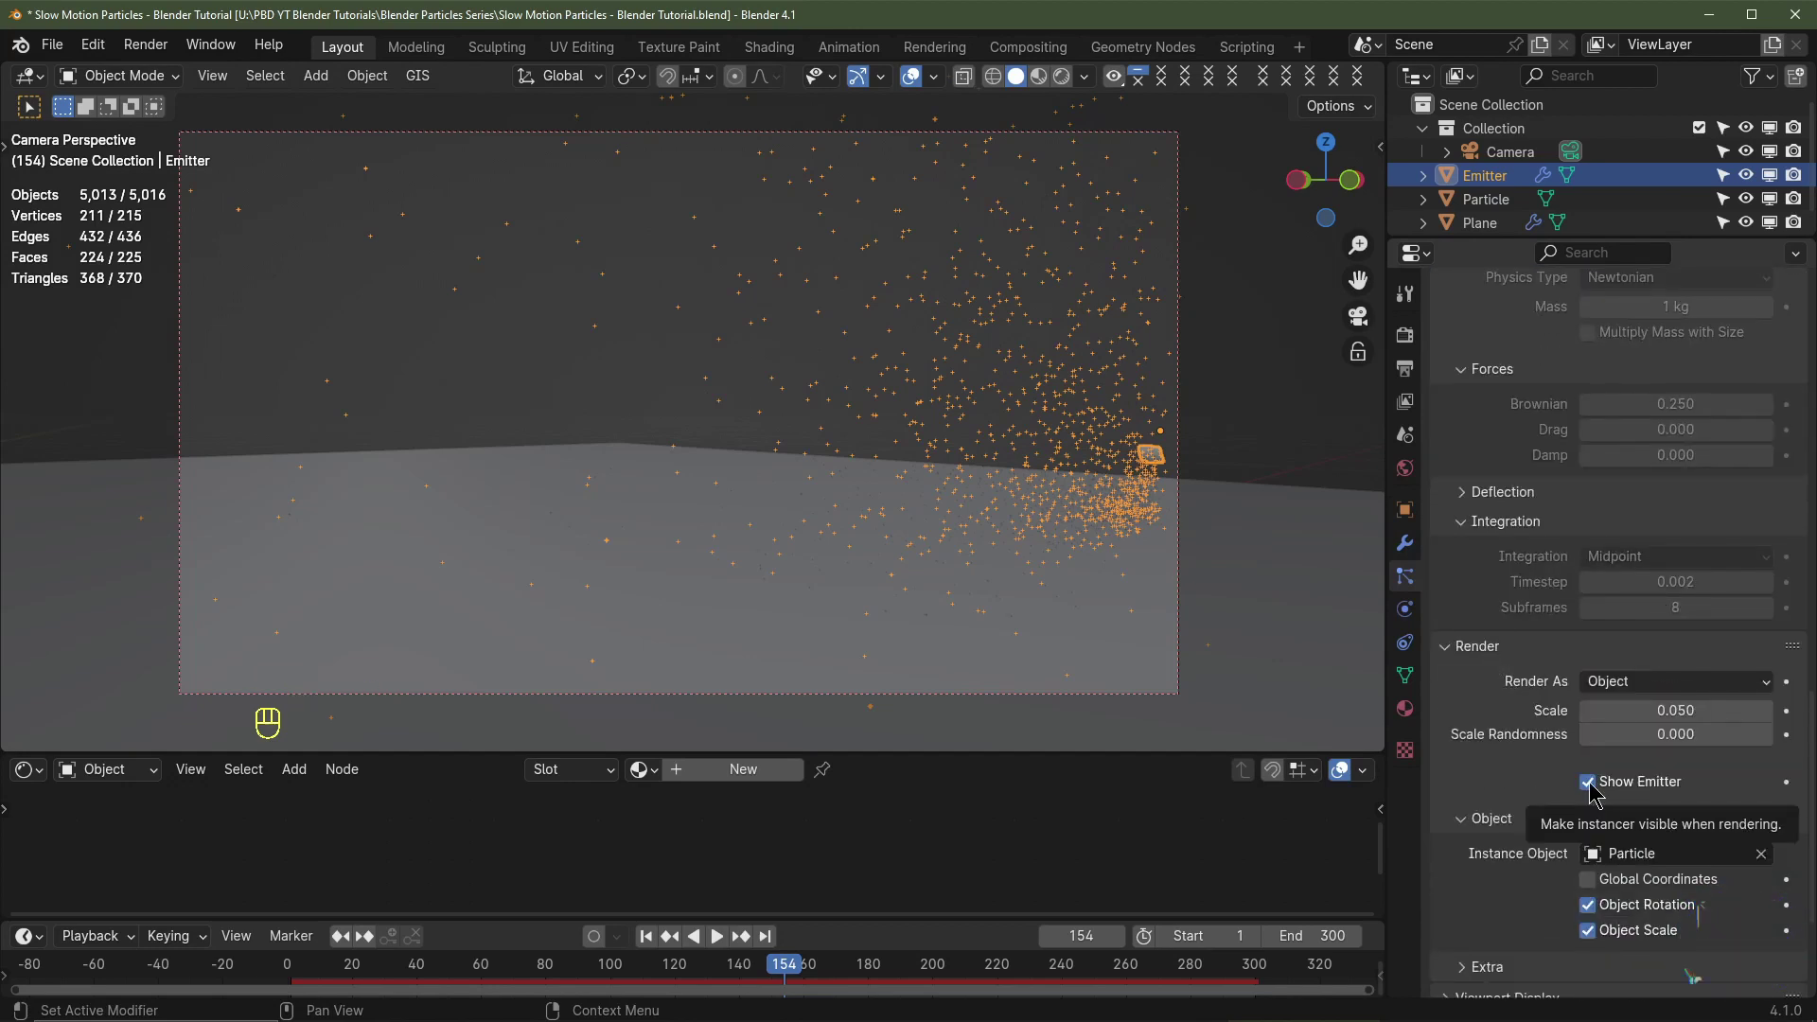
pyautogui.click(1592, 783)
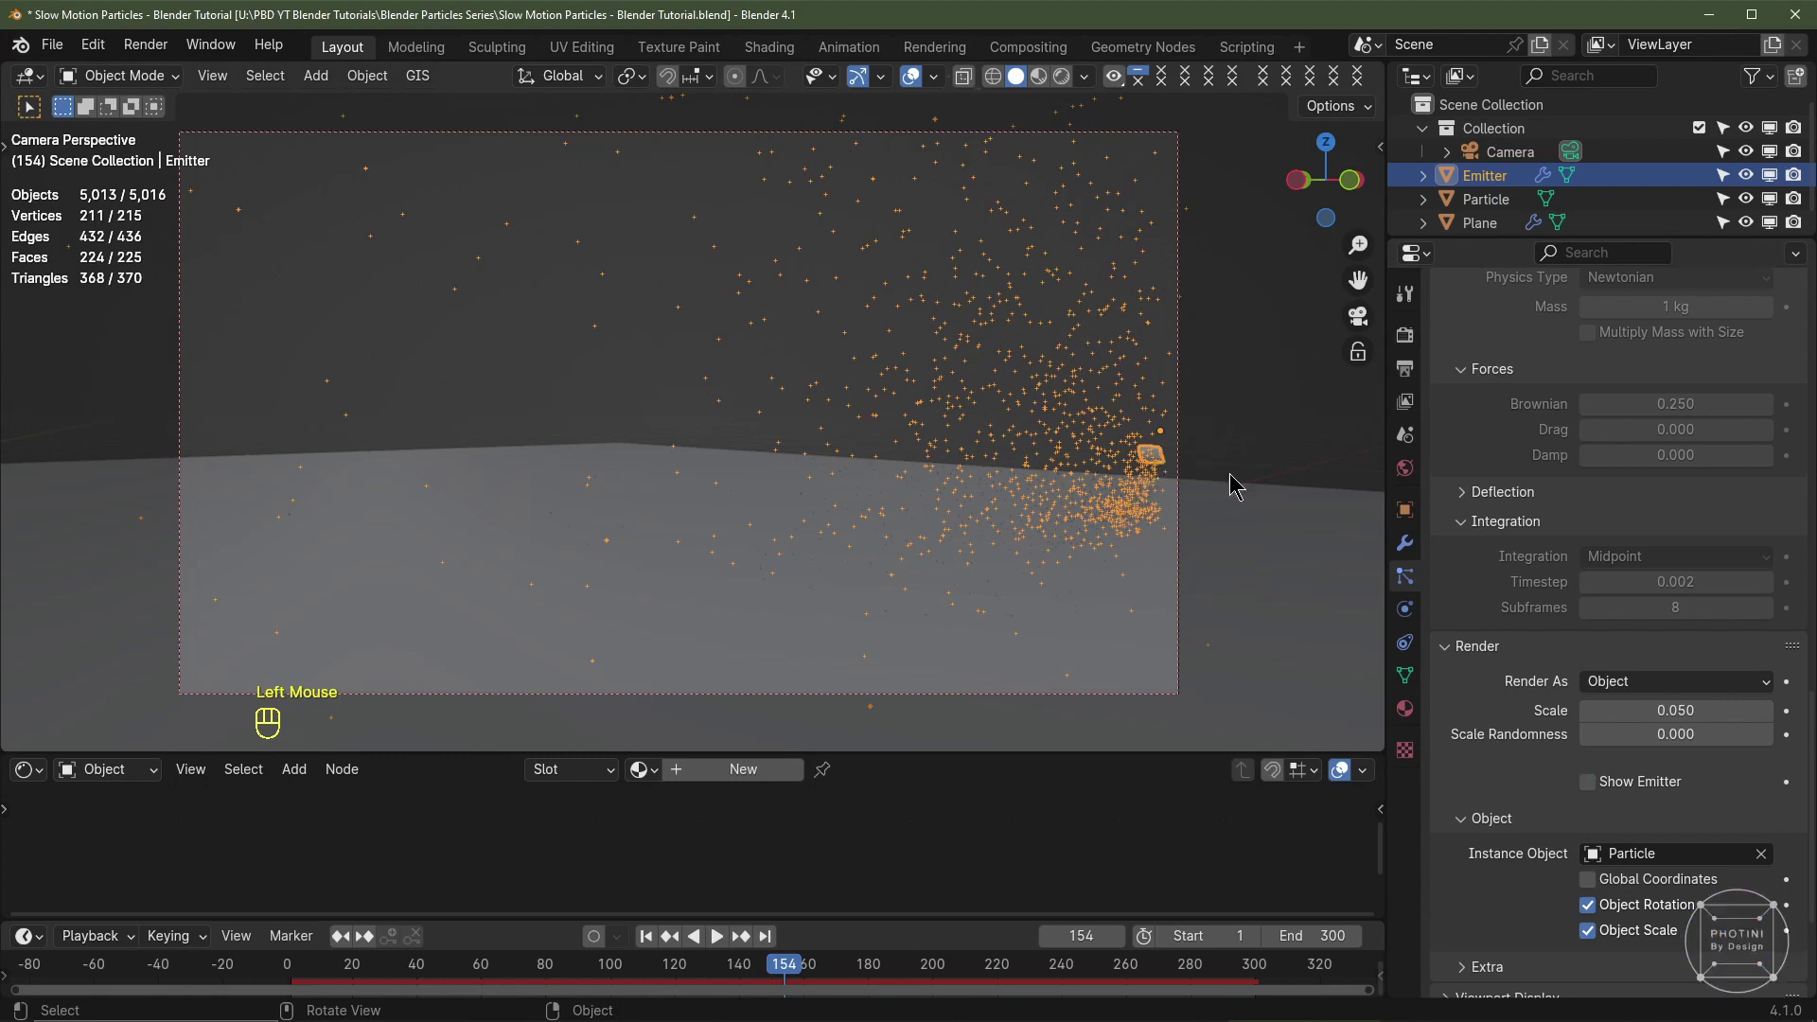
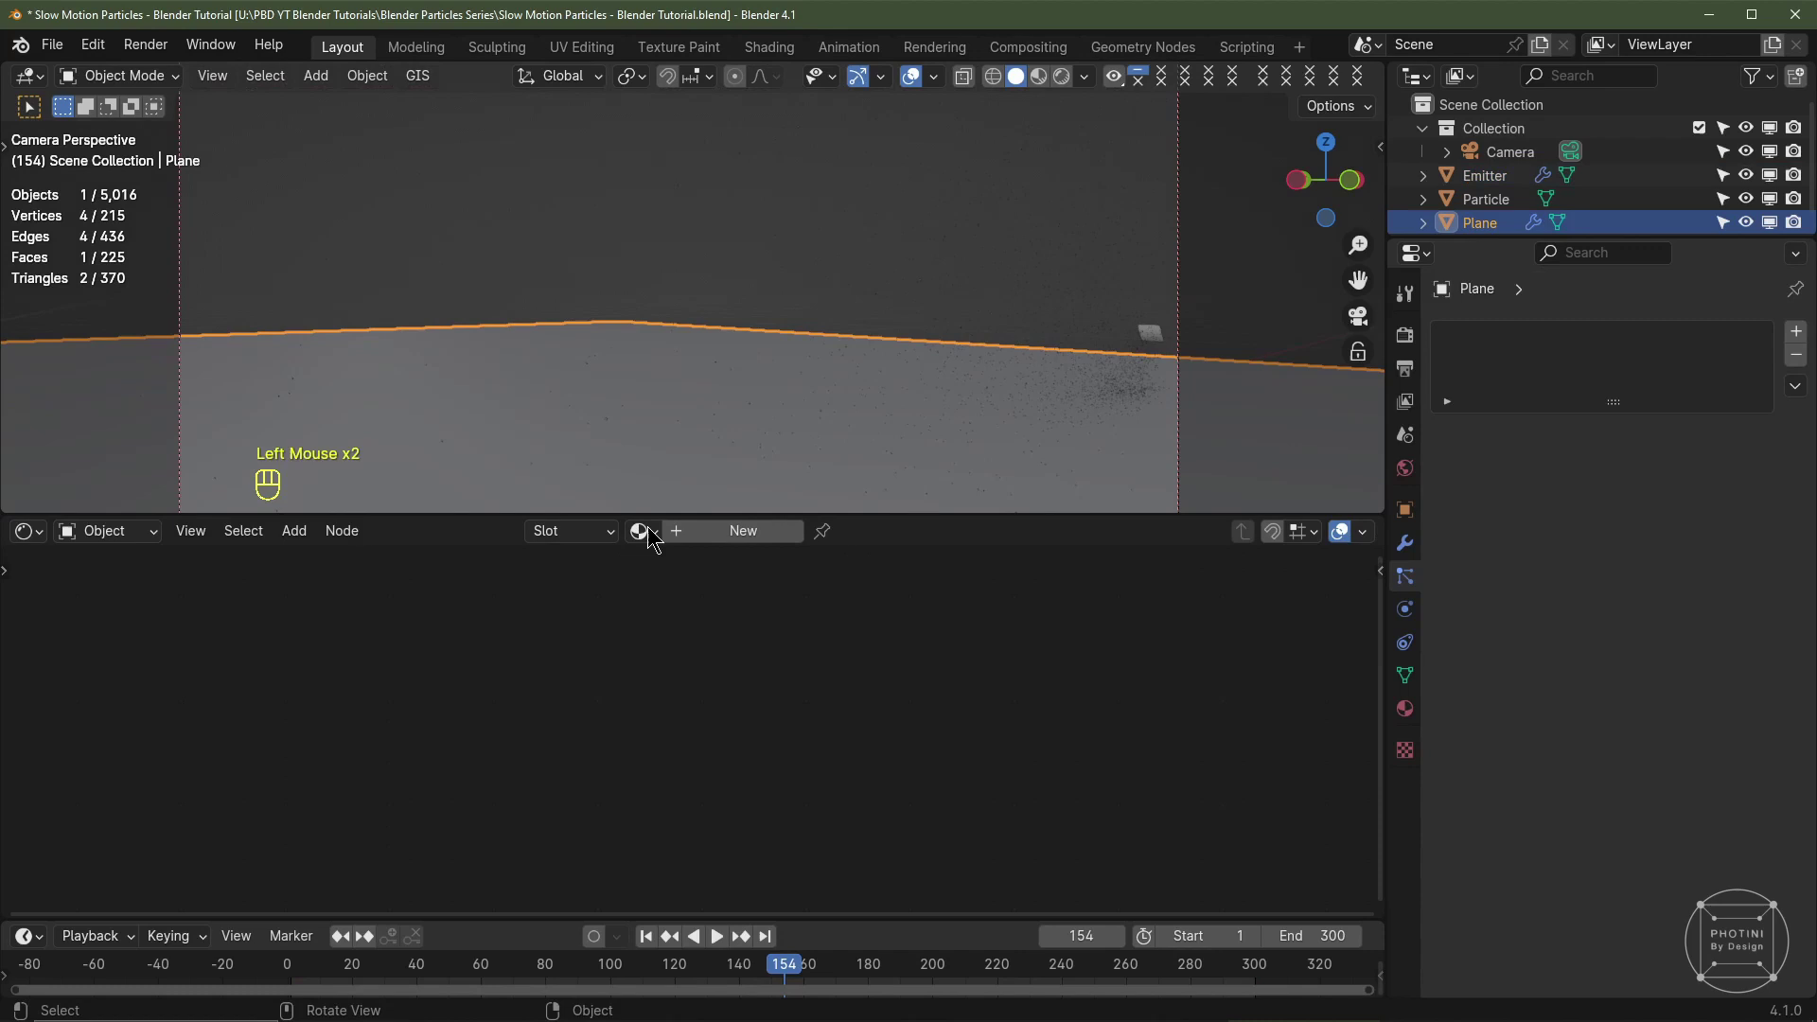
# Step: Give the ground plane a new material that is fully metallic with 0.25 roughness
pyautogui.click(728, 535)
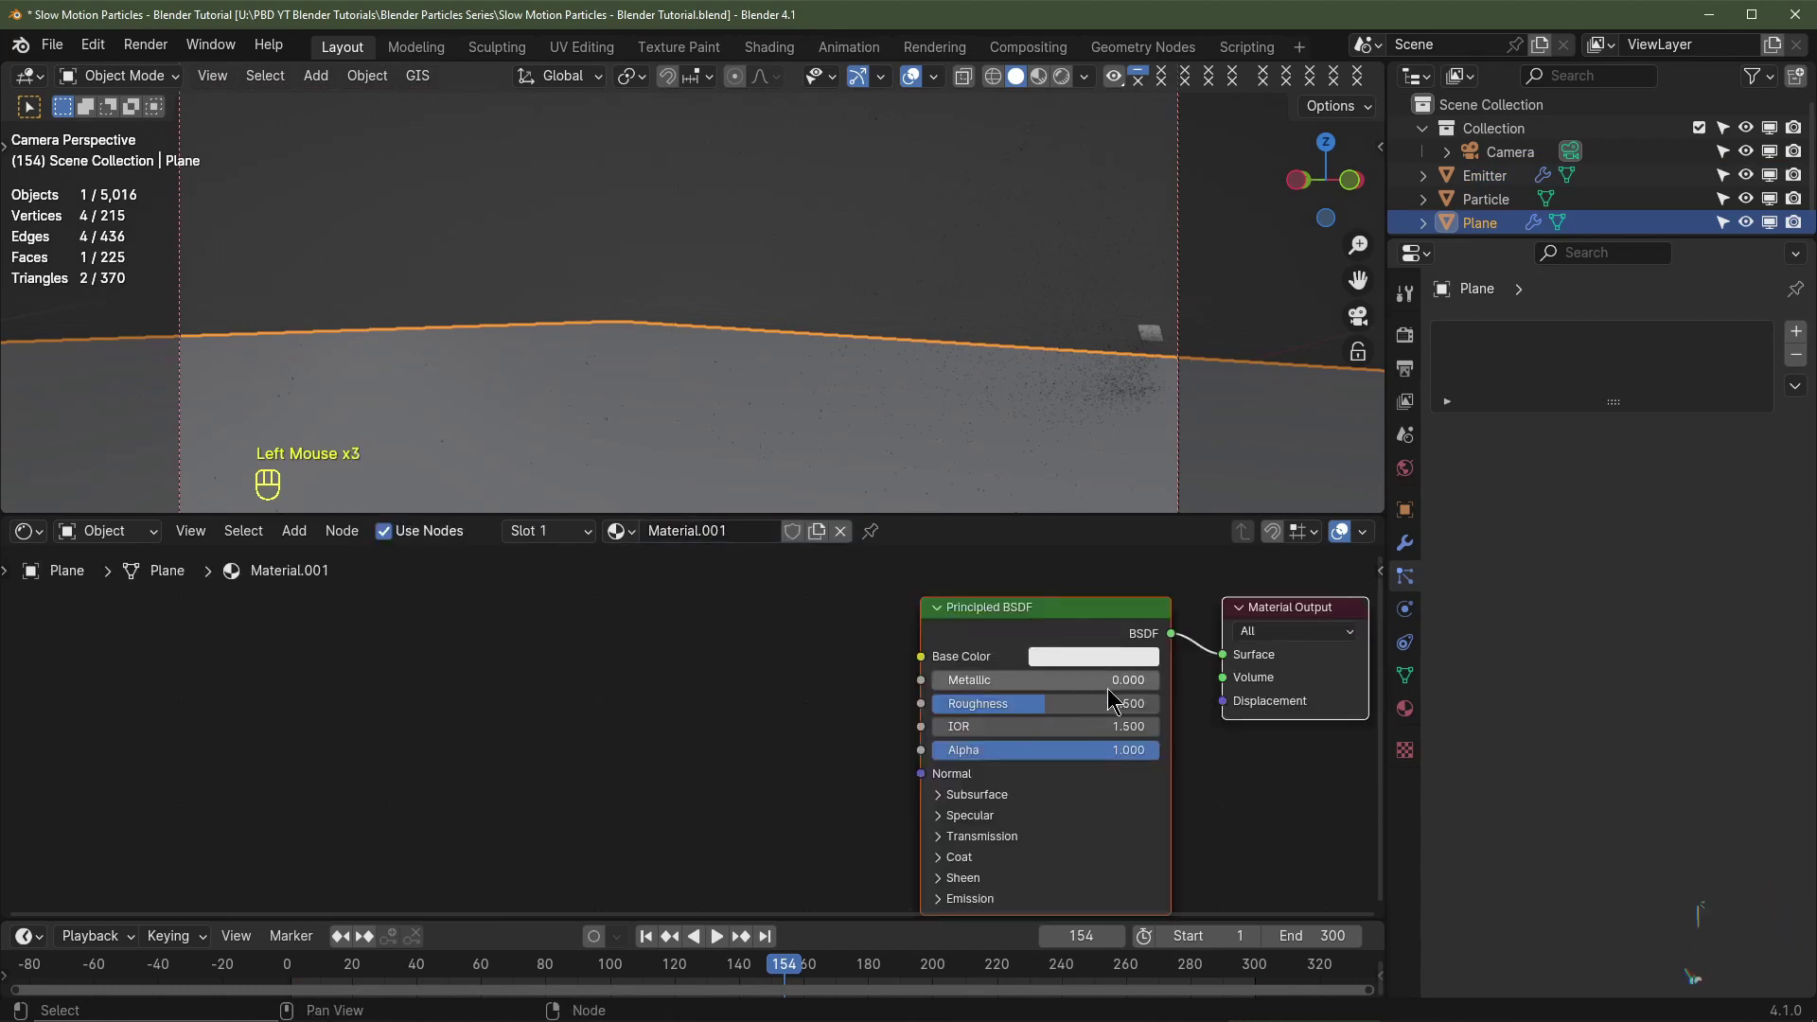
pyautogui.moveTo(1090, 663); pyautogui.dragTo(994, 686)
pyautogui.click(993, 685)
pyautogui.moveTo(1057, 712); pyautogui.dragTo(1055, 704)
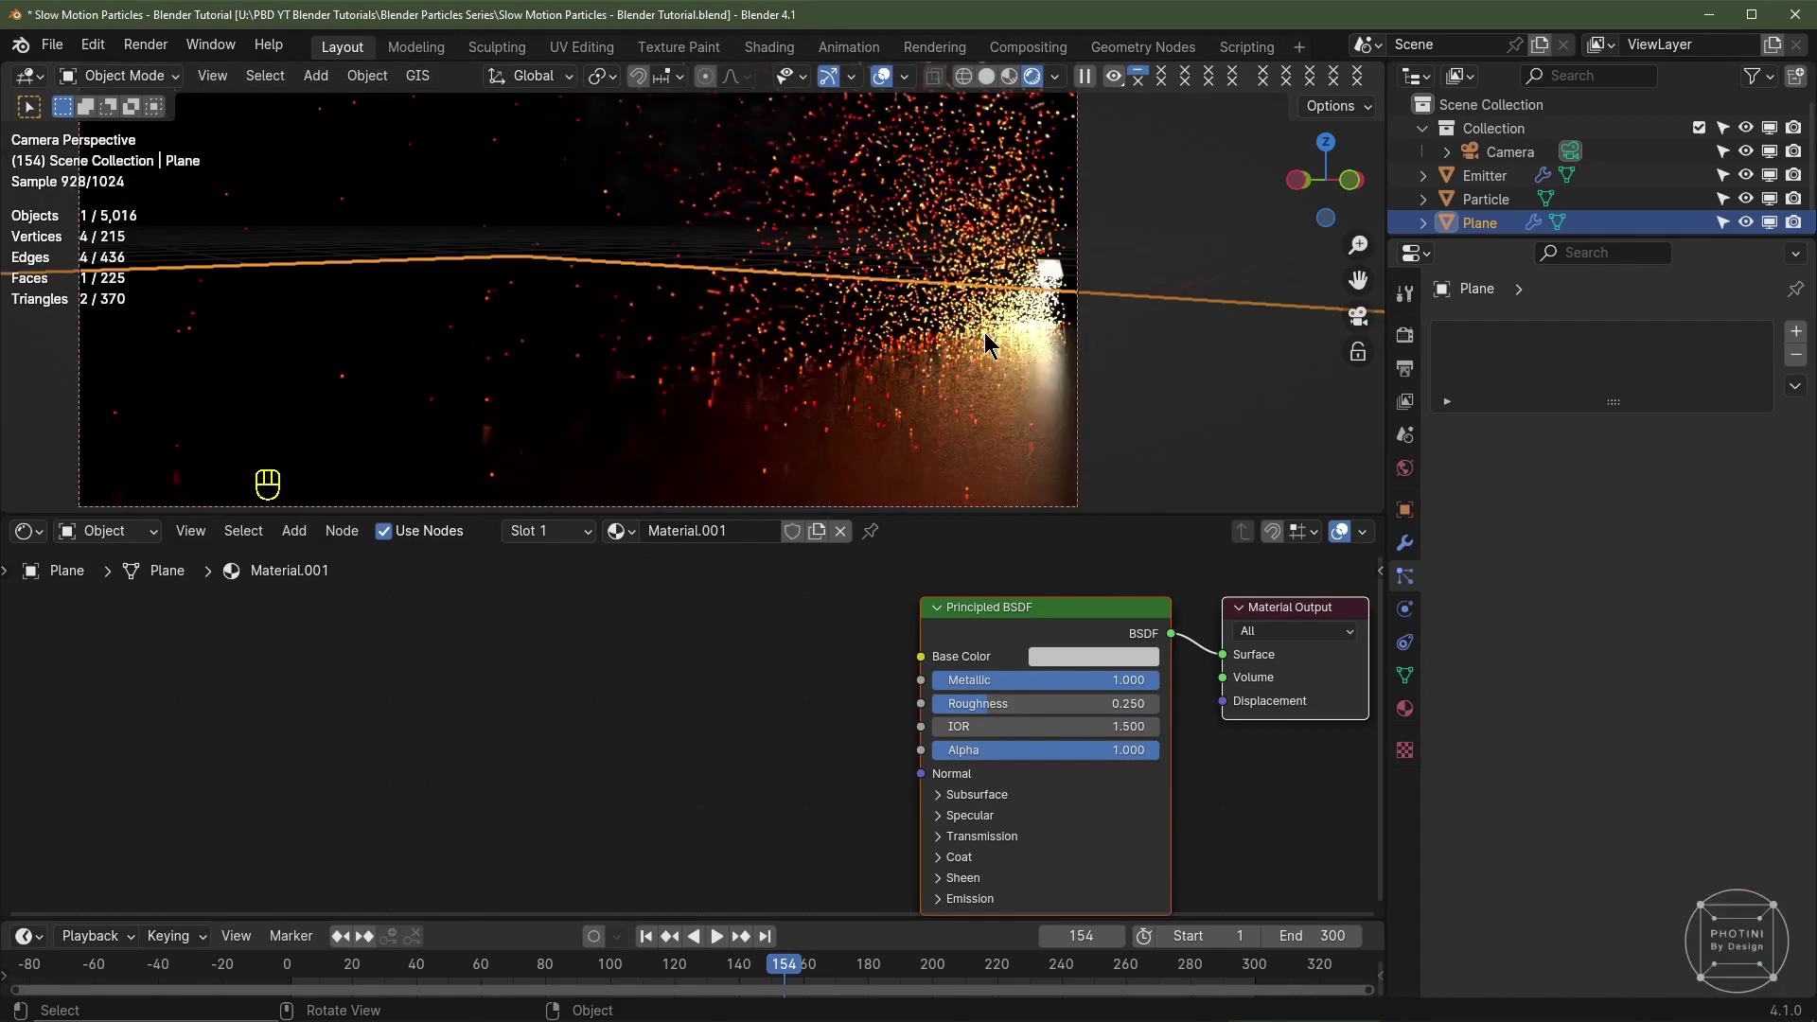
# Step: Orbit out of the camera view and select the Emitter to show its particle settings
pyautogui.moveTo(992, 80); pyautogui.dragTo(1057, 373)
pyautogui.moveTo(1057, 372); pyautogui.dragTo(842, 373)
pyautogui.scroll(-3)
pyautogui.click(685, 430)
pyautogui.moveTo(690, 435); pyautogui.dragTo(530, 414)
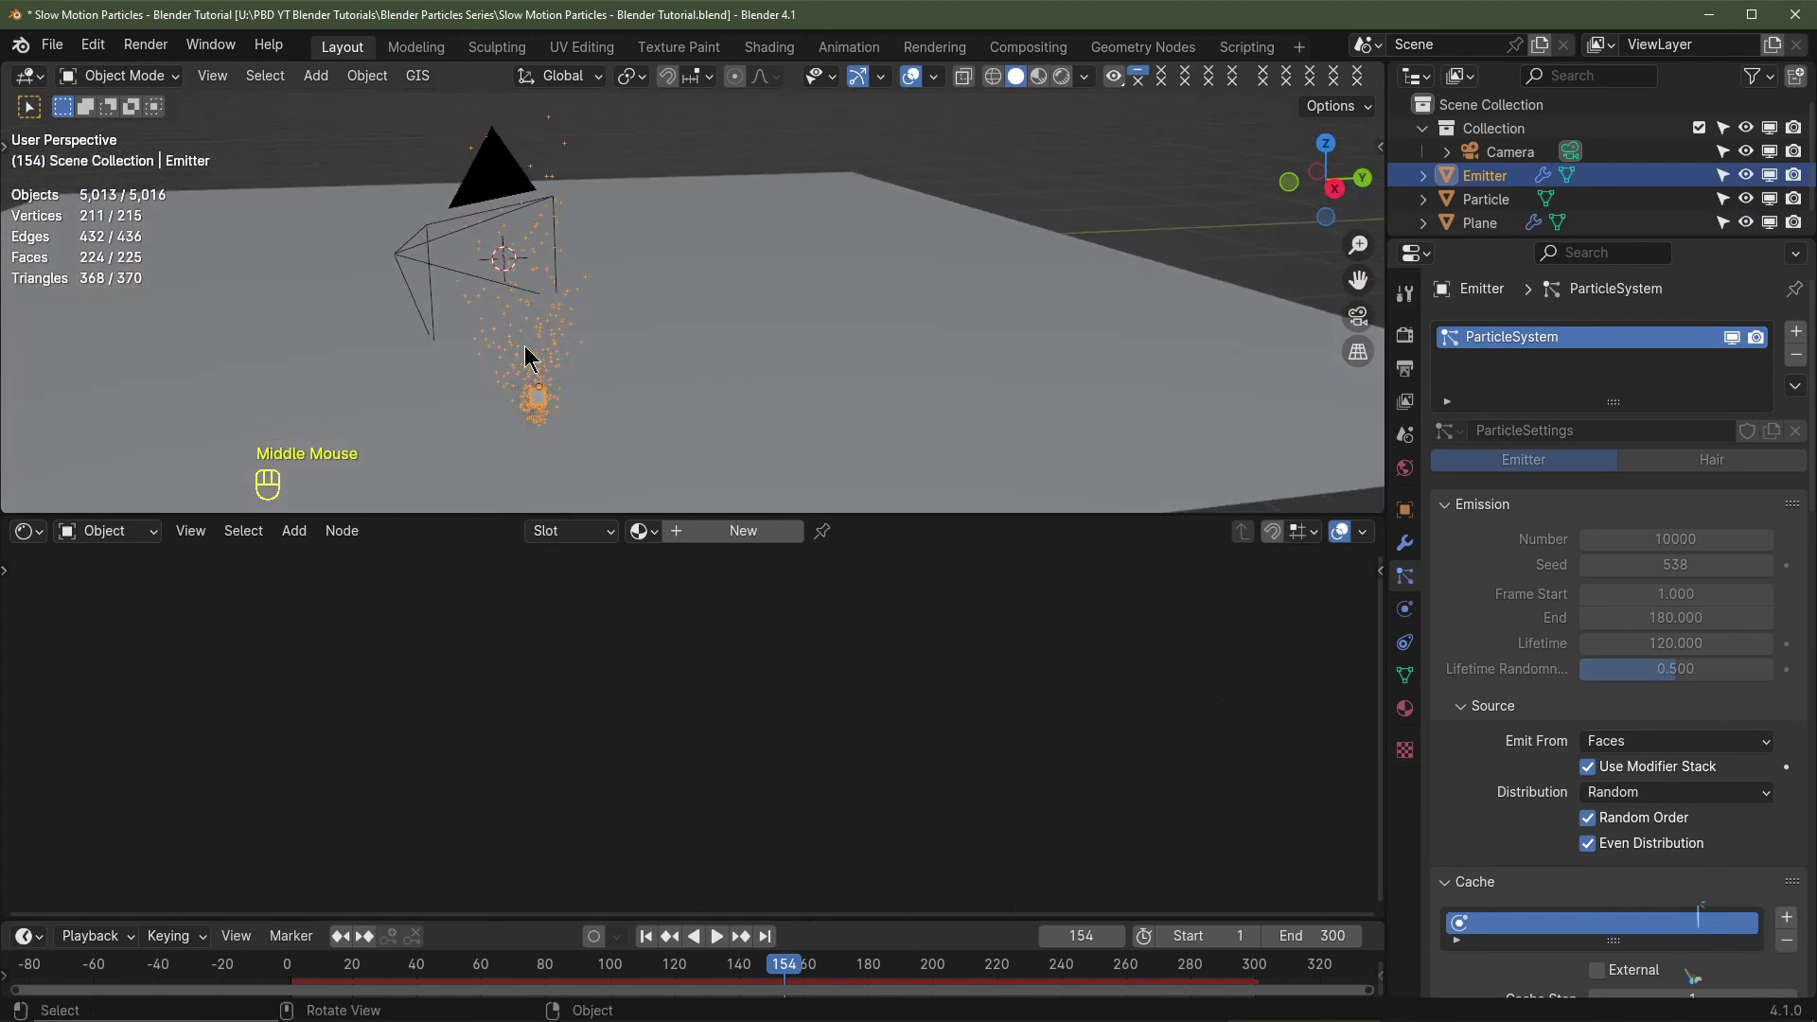
# Step: Set the emitter's particle Number to 25000 and Seed to 659
pyautogui.scroll(-3)
pyautogui.scroll(-3)
pyautogui.click(1721, 452)
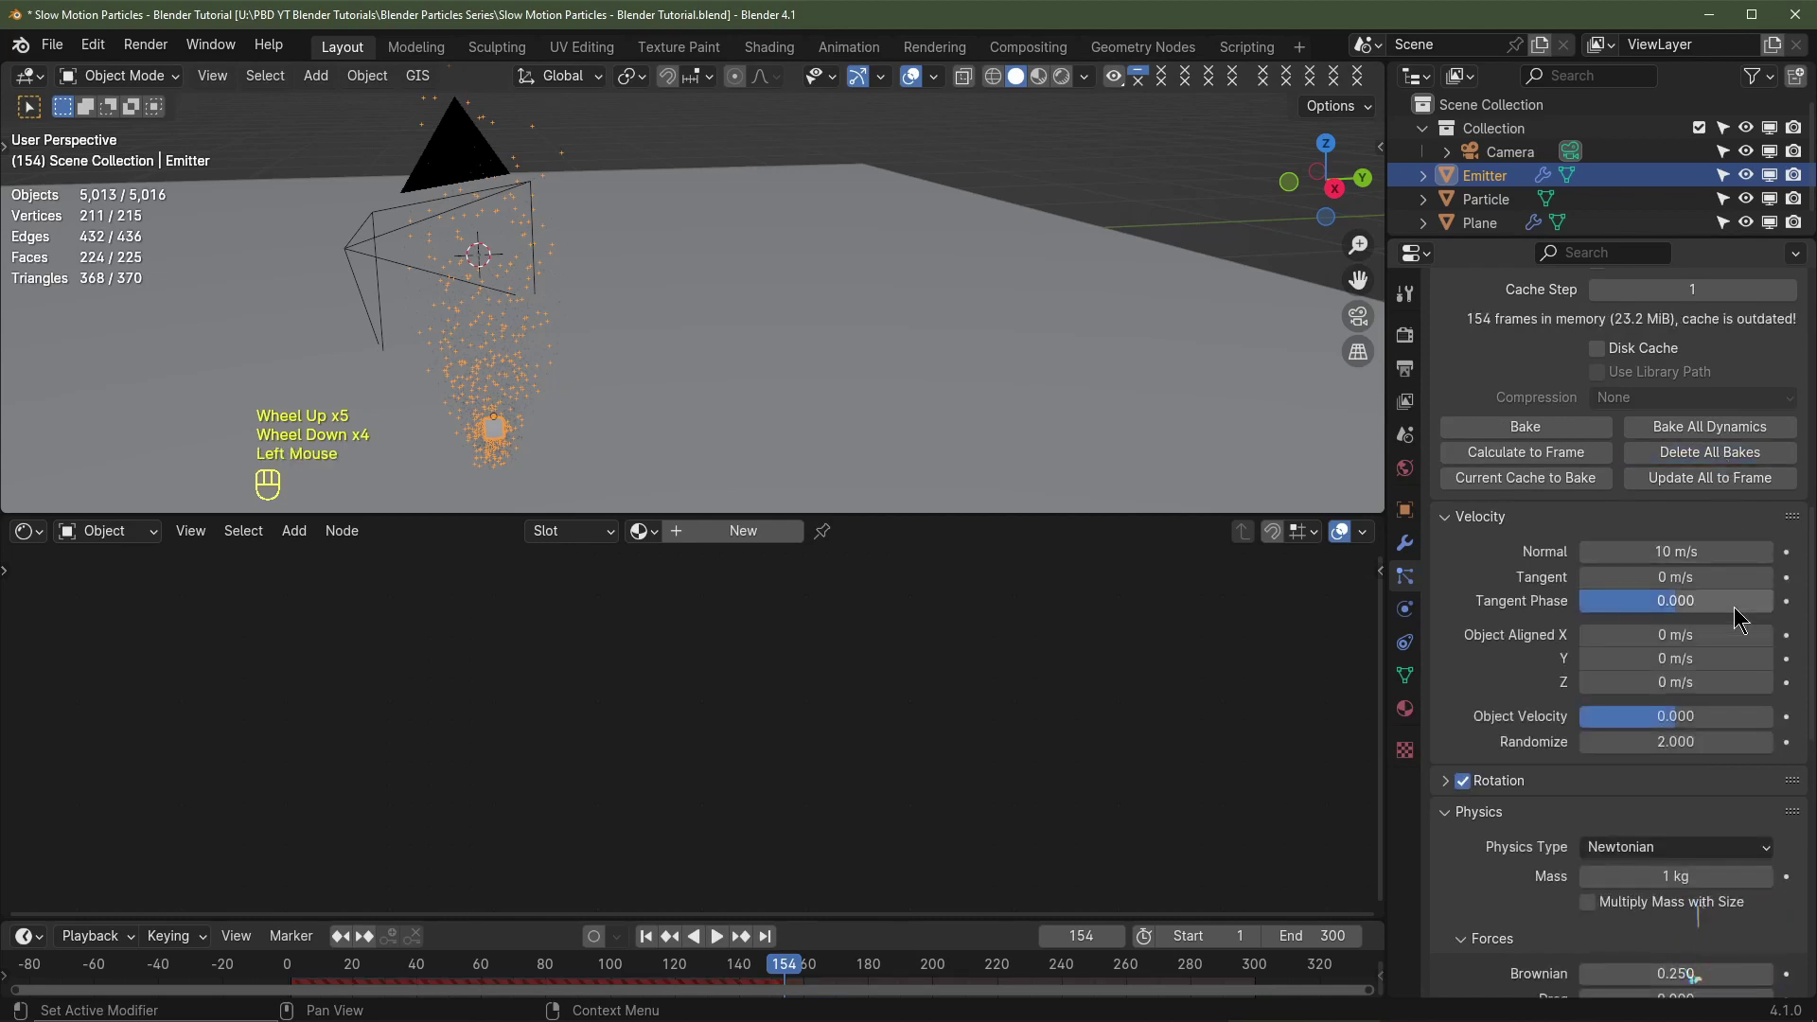
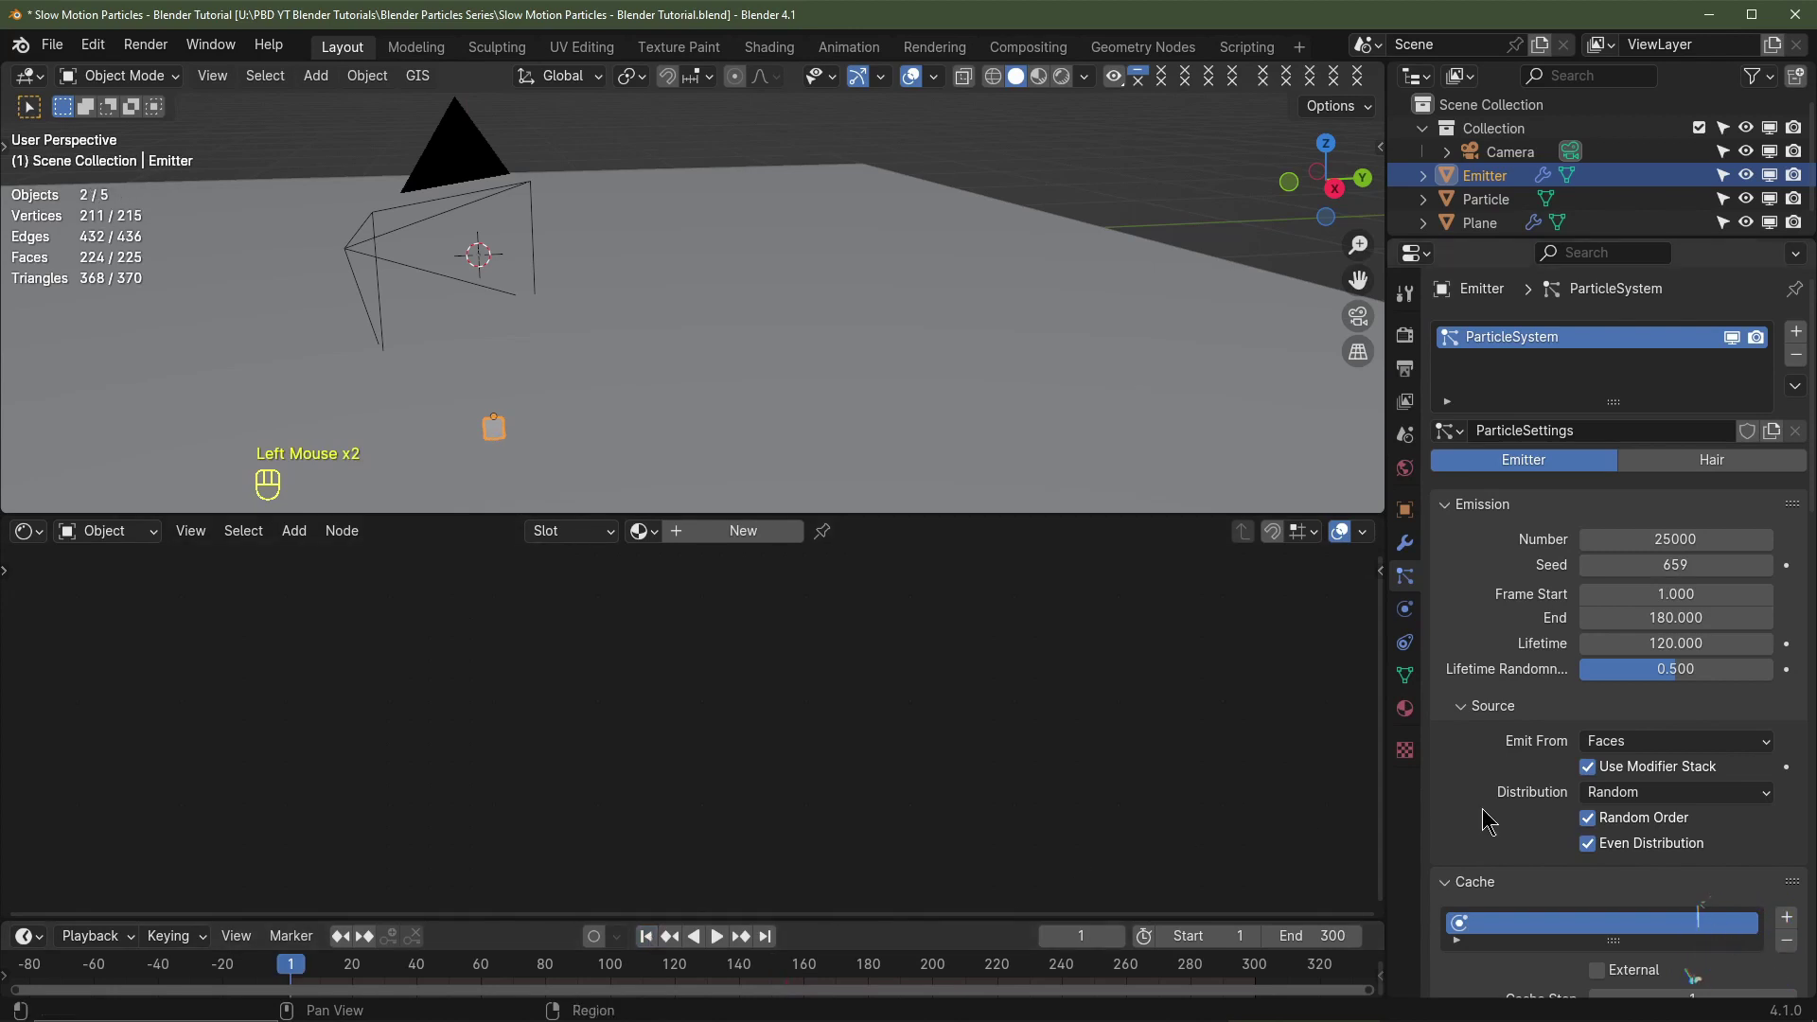
pyautogui.scroll(-3)
pyautogui.scroll(-3)
pyautogui.moveTo(1704, 669); pyautogui.dragTo(833, 429)
# Step: Play the spray simulation from the camera view to cache it, stopping around frame 147
pyautogui.press('KP_0')
pyautogui.press('space')
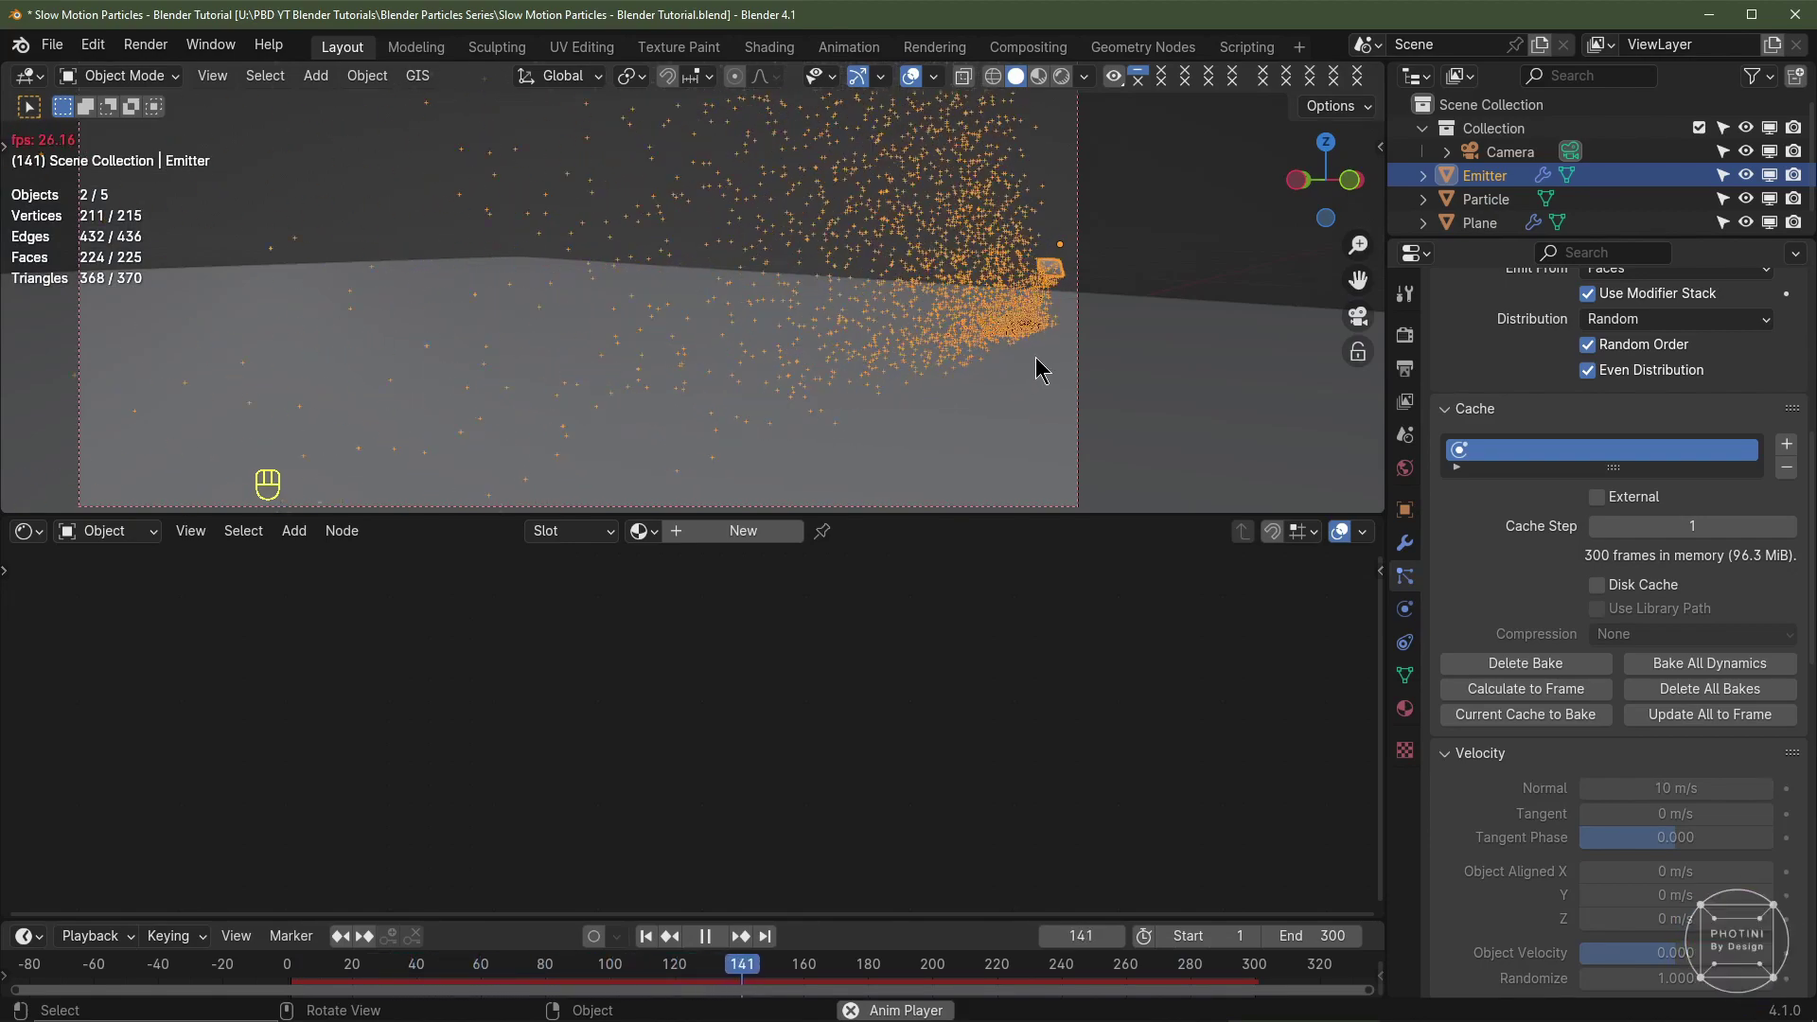
pyautogui.press('space')
pyautogui.scroll(3)
pyautogui.scroll(-3)
pyautogui.scroll(-3)
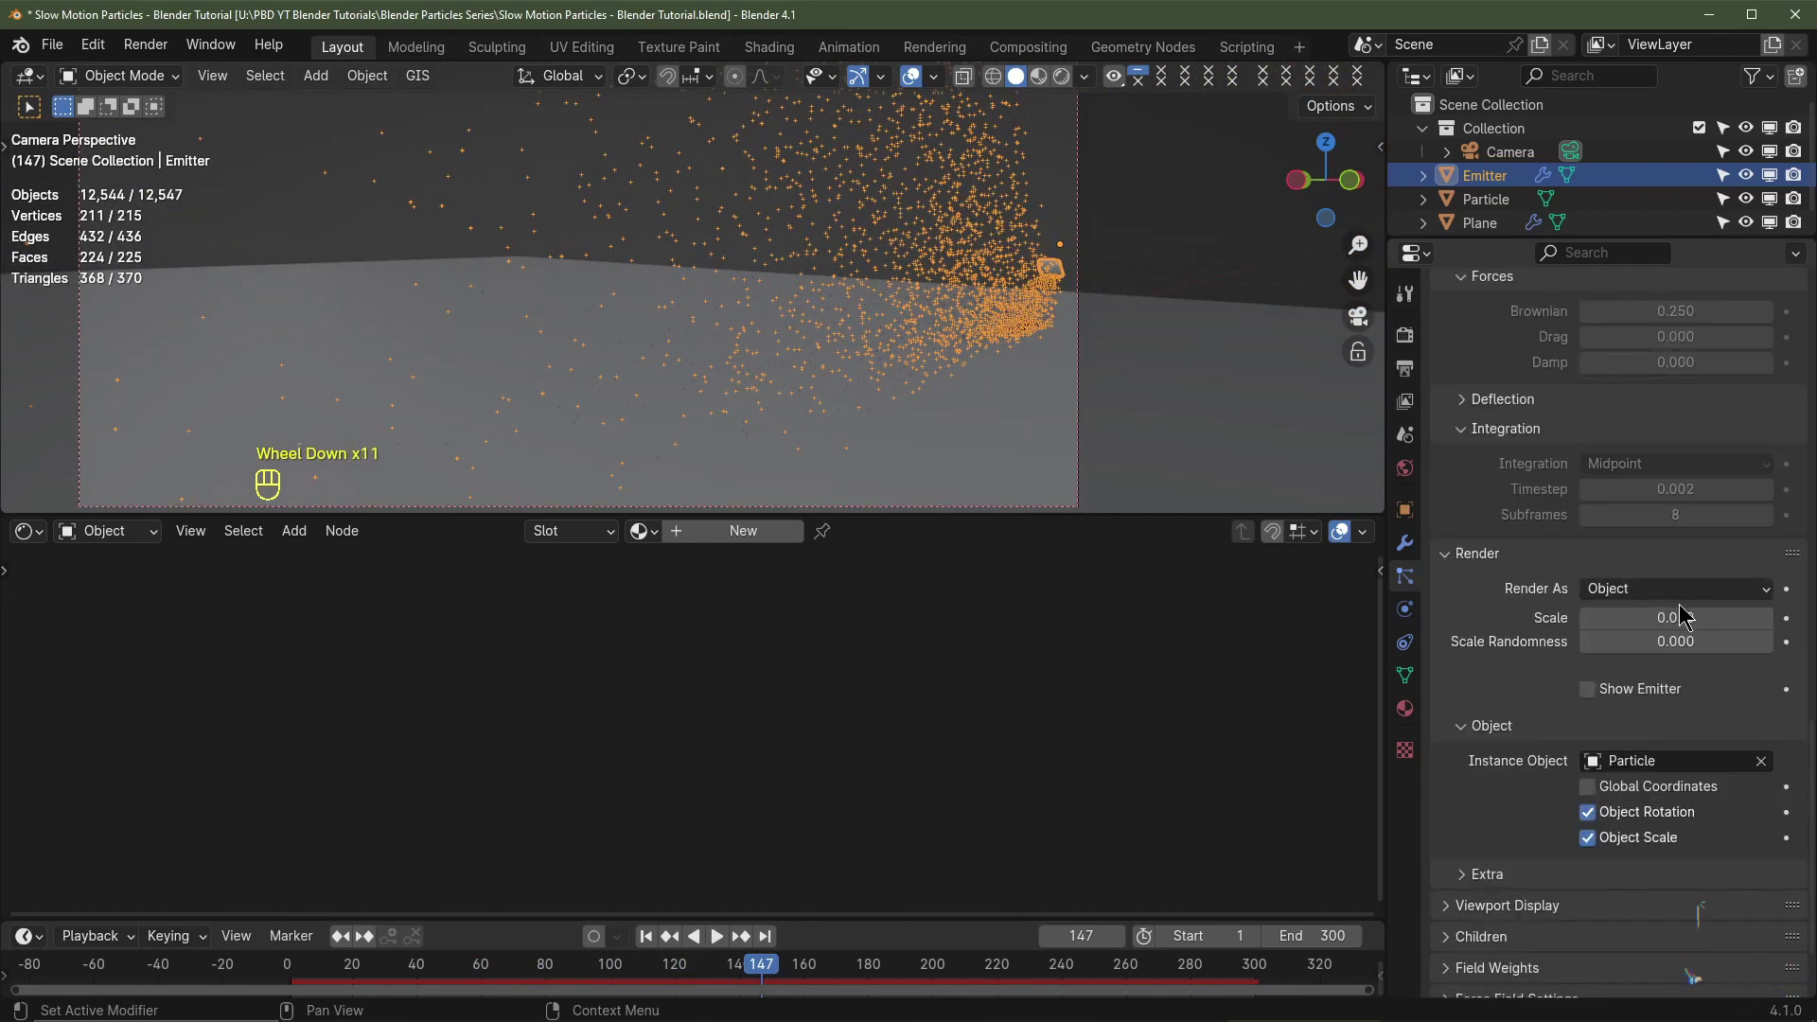
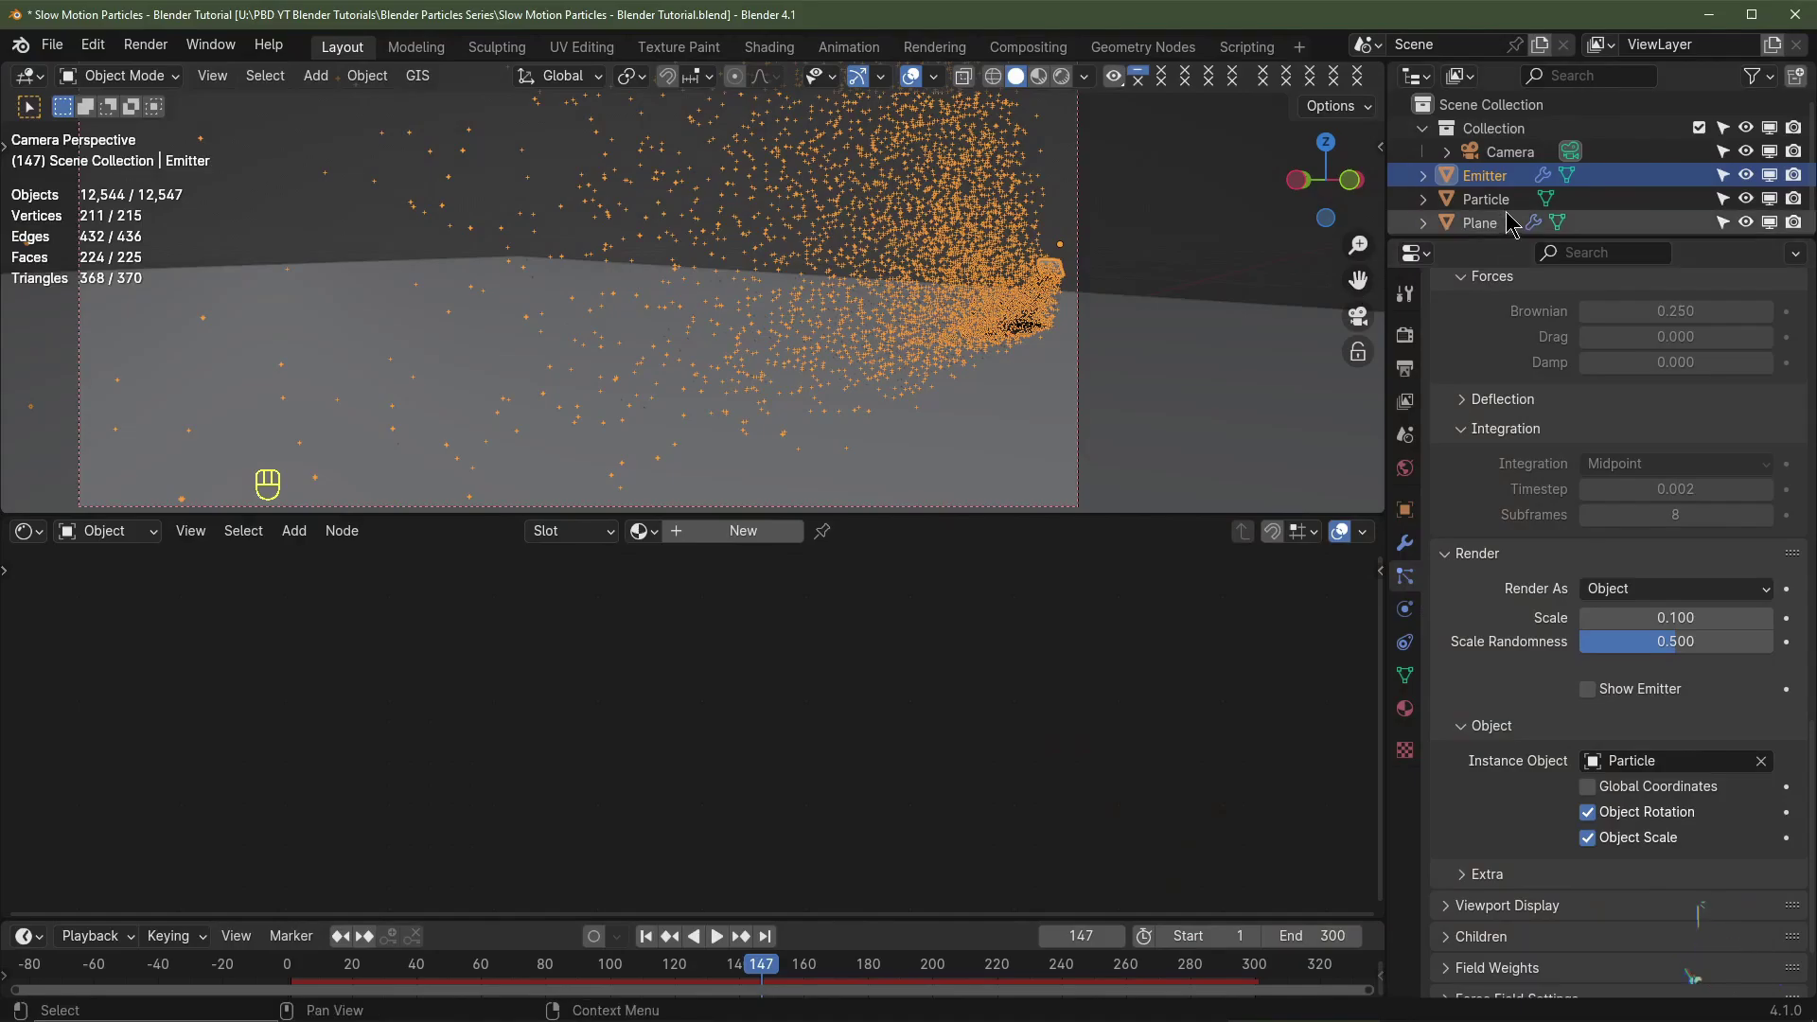
# Step: Select the Particle object in the Outliner to show its emission material nodes
pyautogui.click(1496, 208)
# Step: Set the colour ramp's last stop at position 1.0 to black with zero alpha
pyautogui.scroll(3)
pyautogui.middleClick(952, 830)
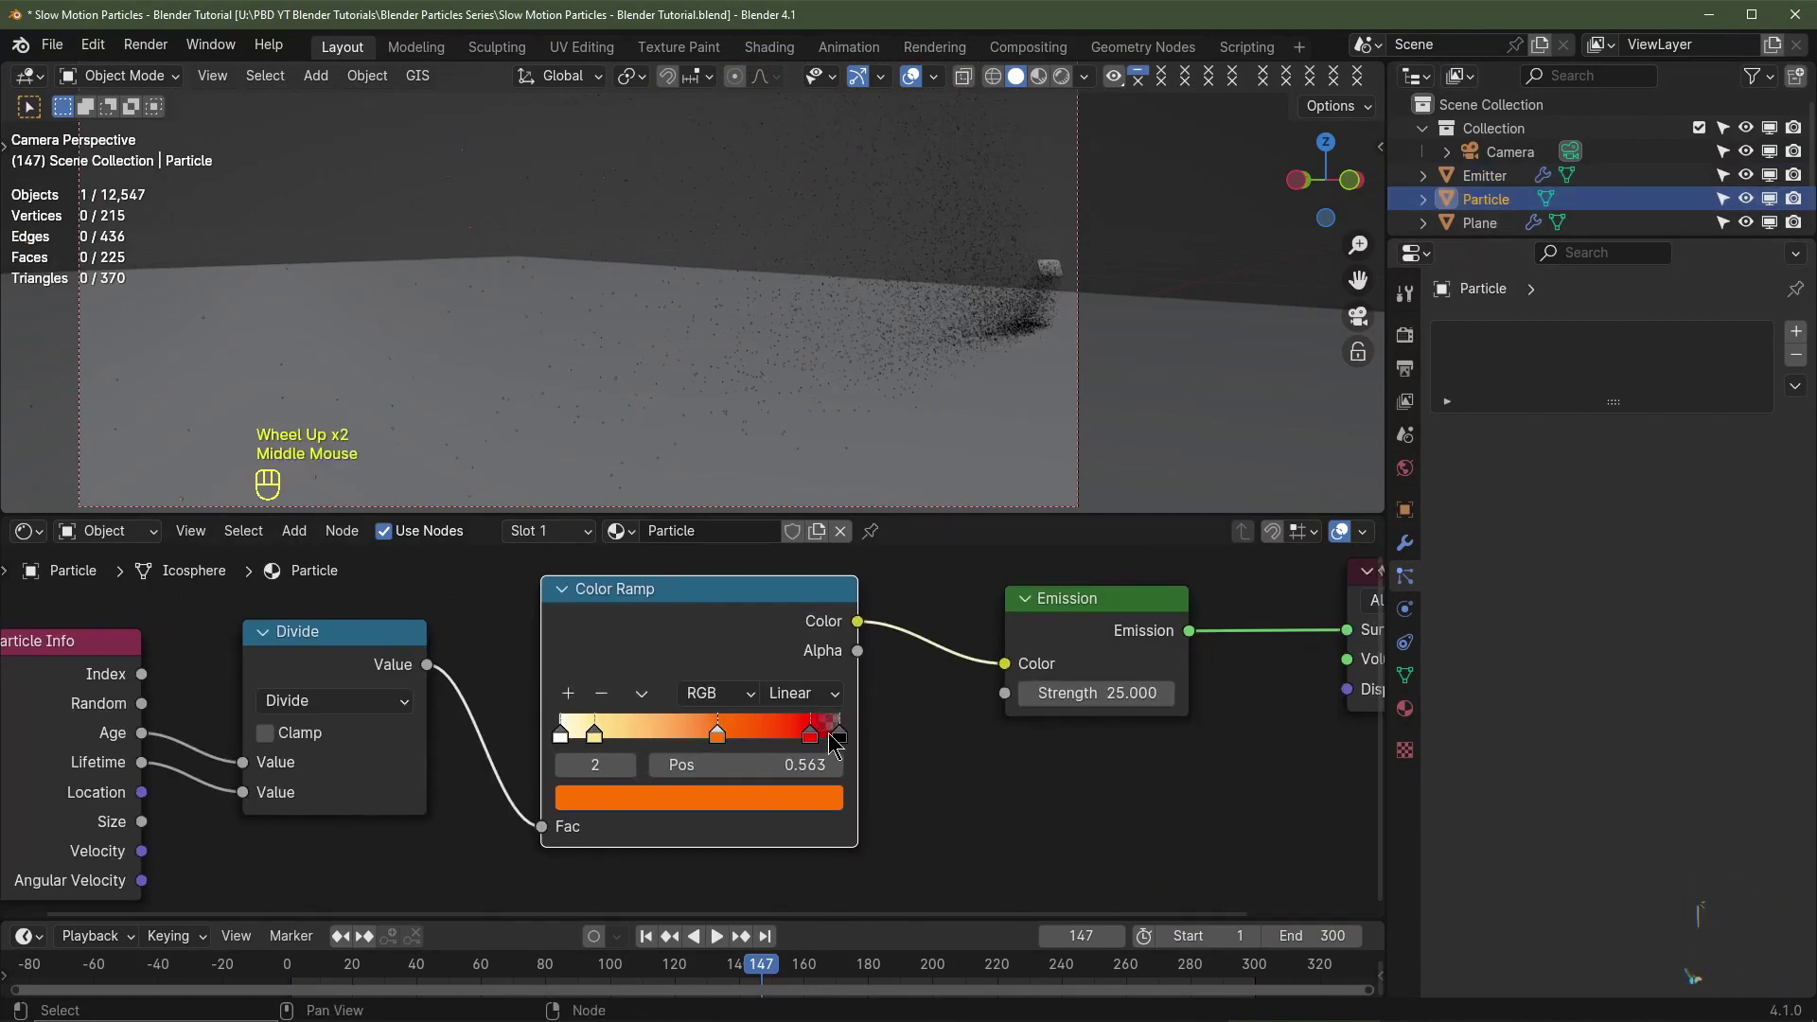
pyautogui.press('ctrl+z')
pyautogui.click(425, 744)
pyautogui.click(990, 736)
pyautogui.middleClick(1090, 803)
pyautogui.click(751, 824)
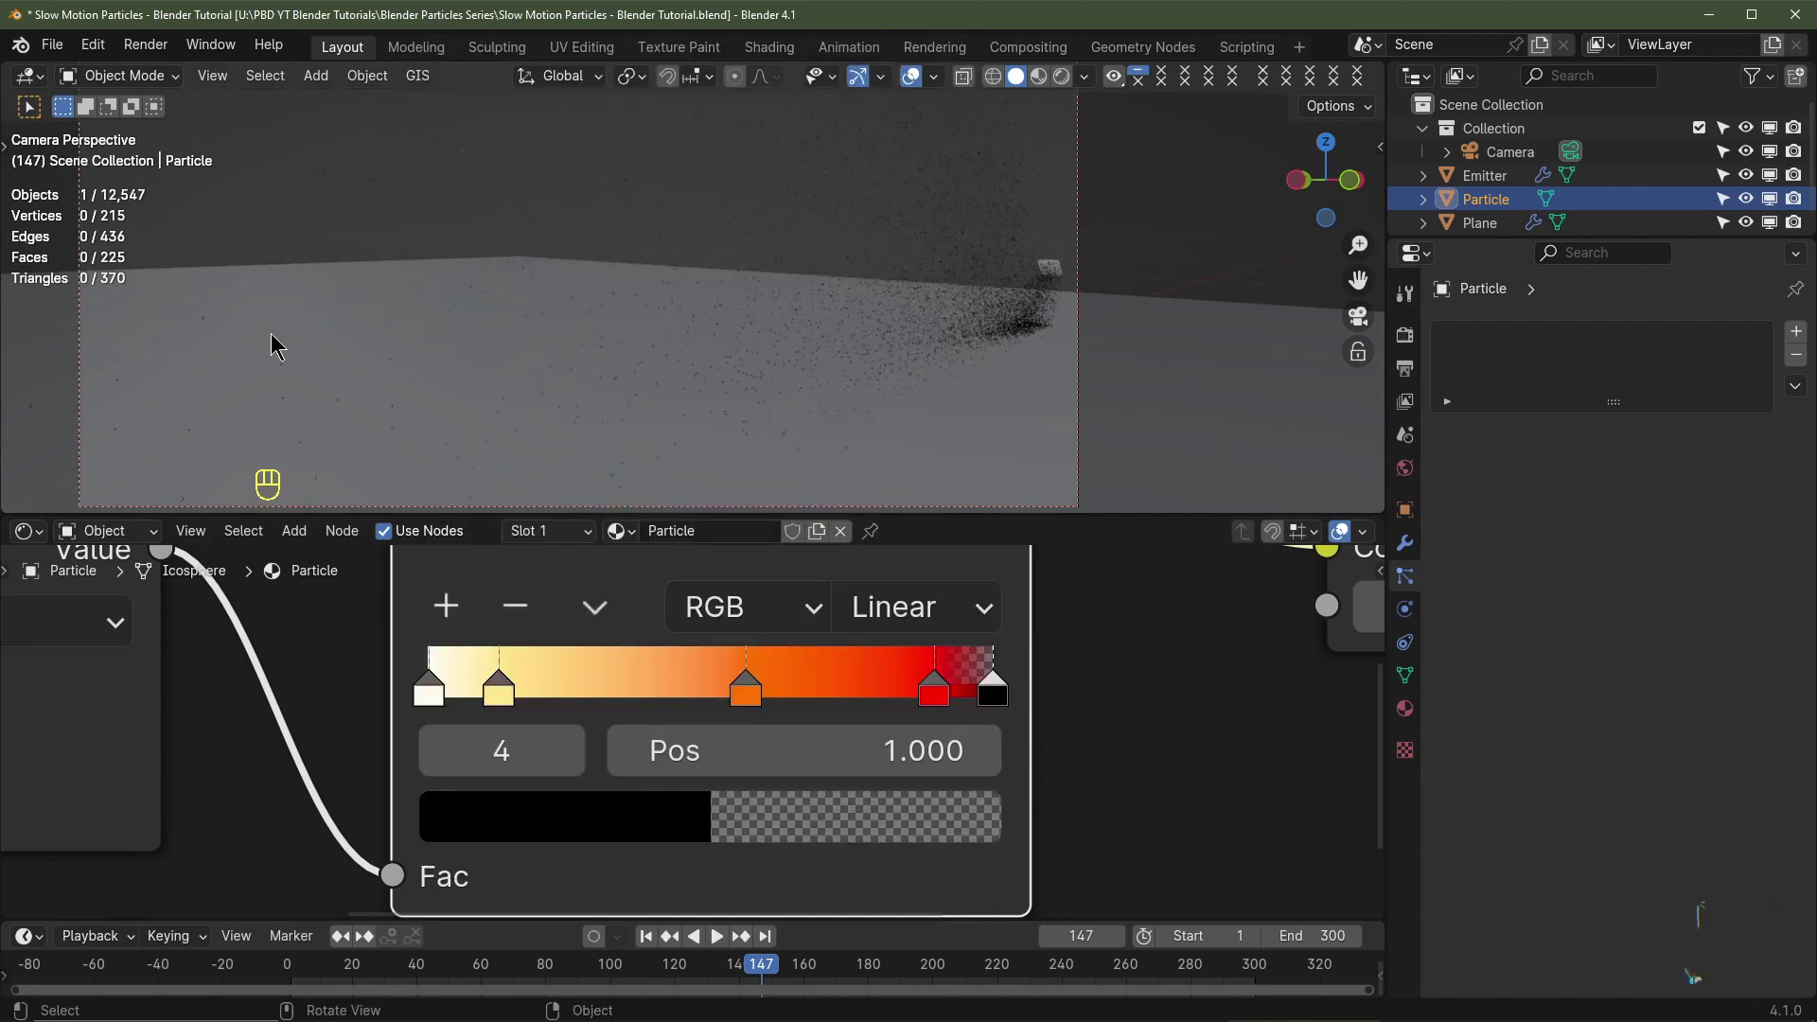
pyautogui.click(435, 693)
pyautogui.click(1003, 691)
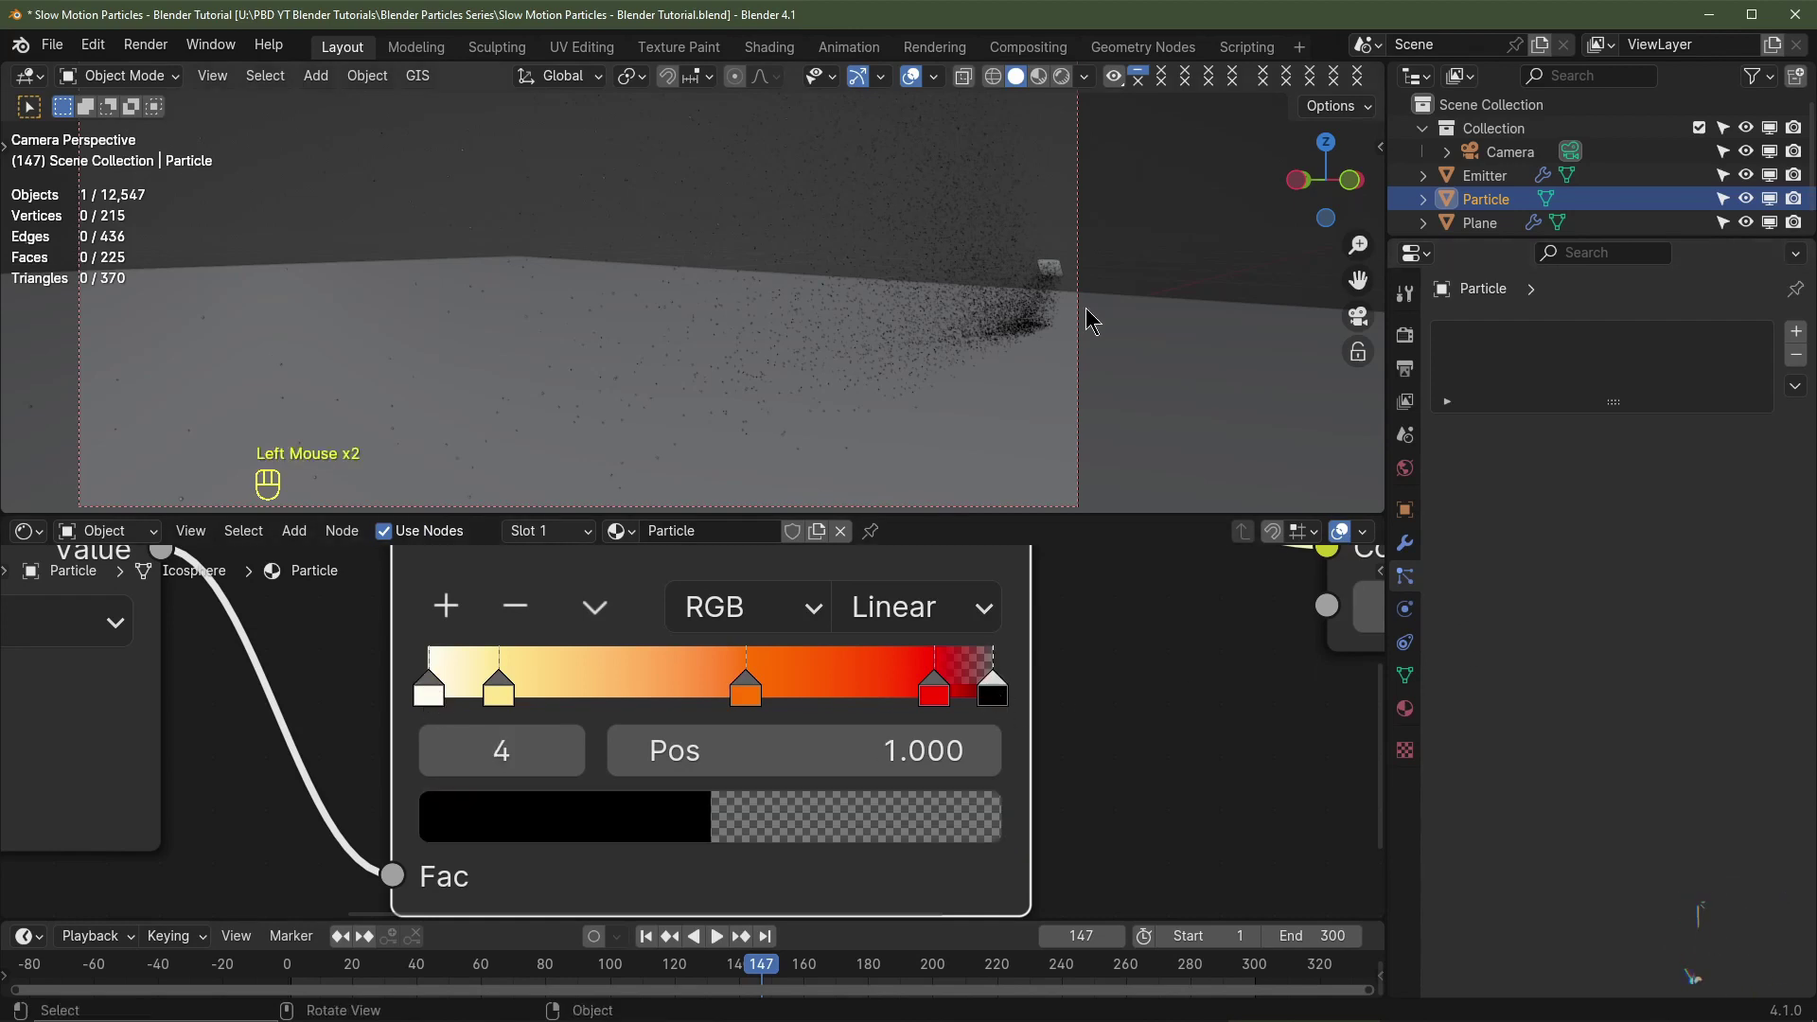
# Step: Check the emitter's 120-frame lifetime with 0.5 randomness, then return to the Particle object
pyautogui.click(1028, 306)
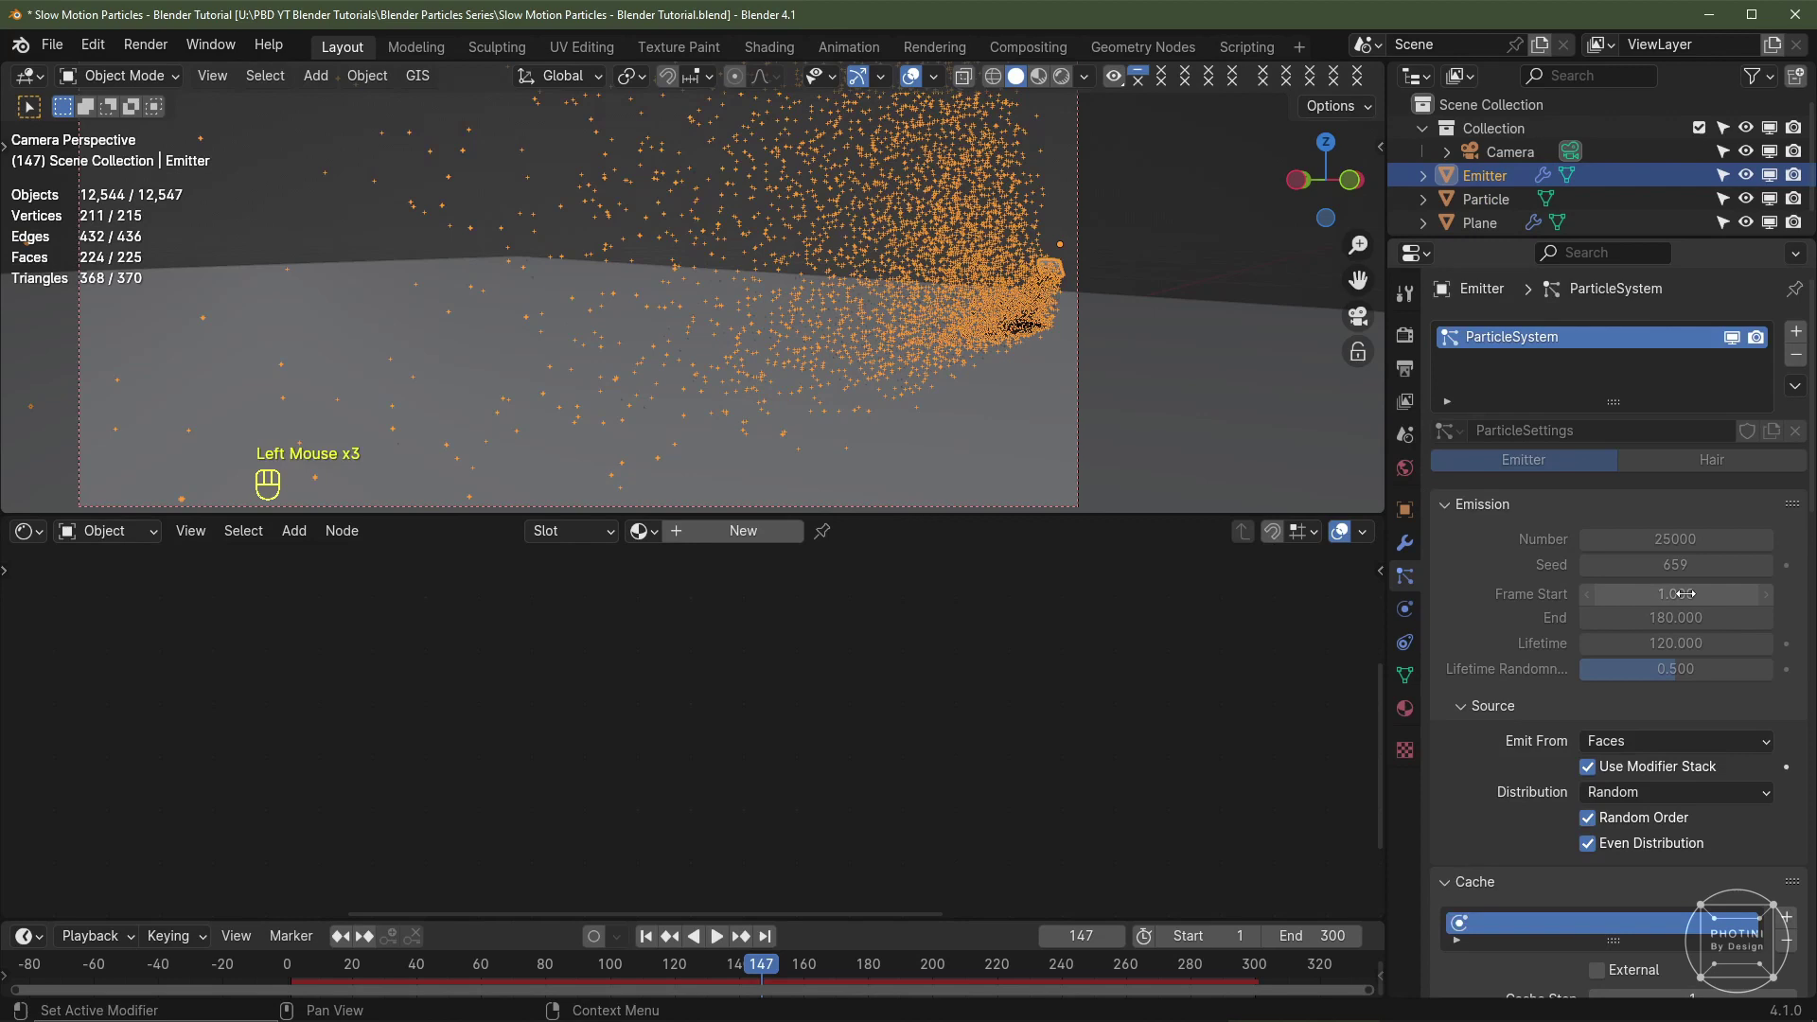
pyautogui.scroll(-3)
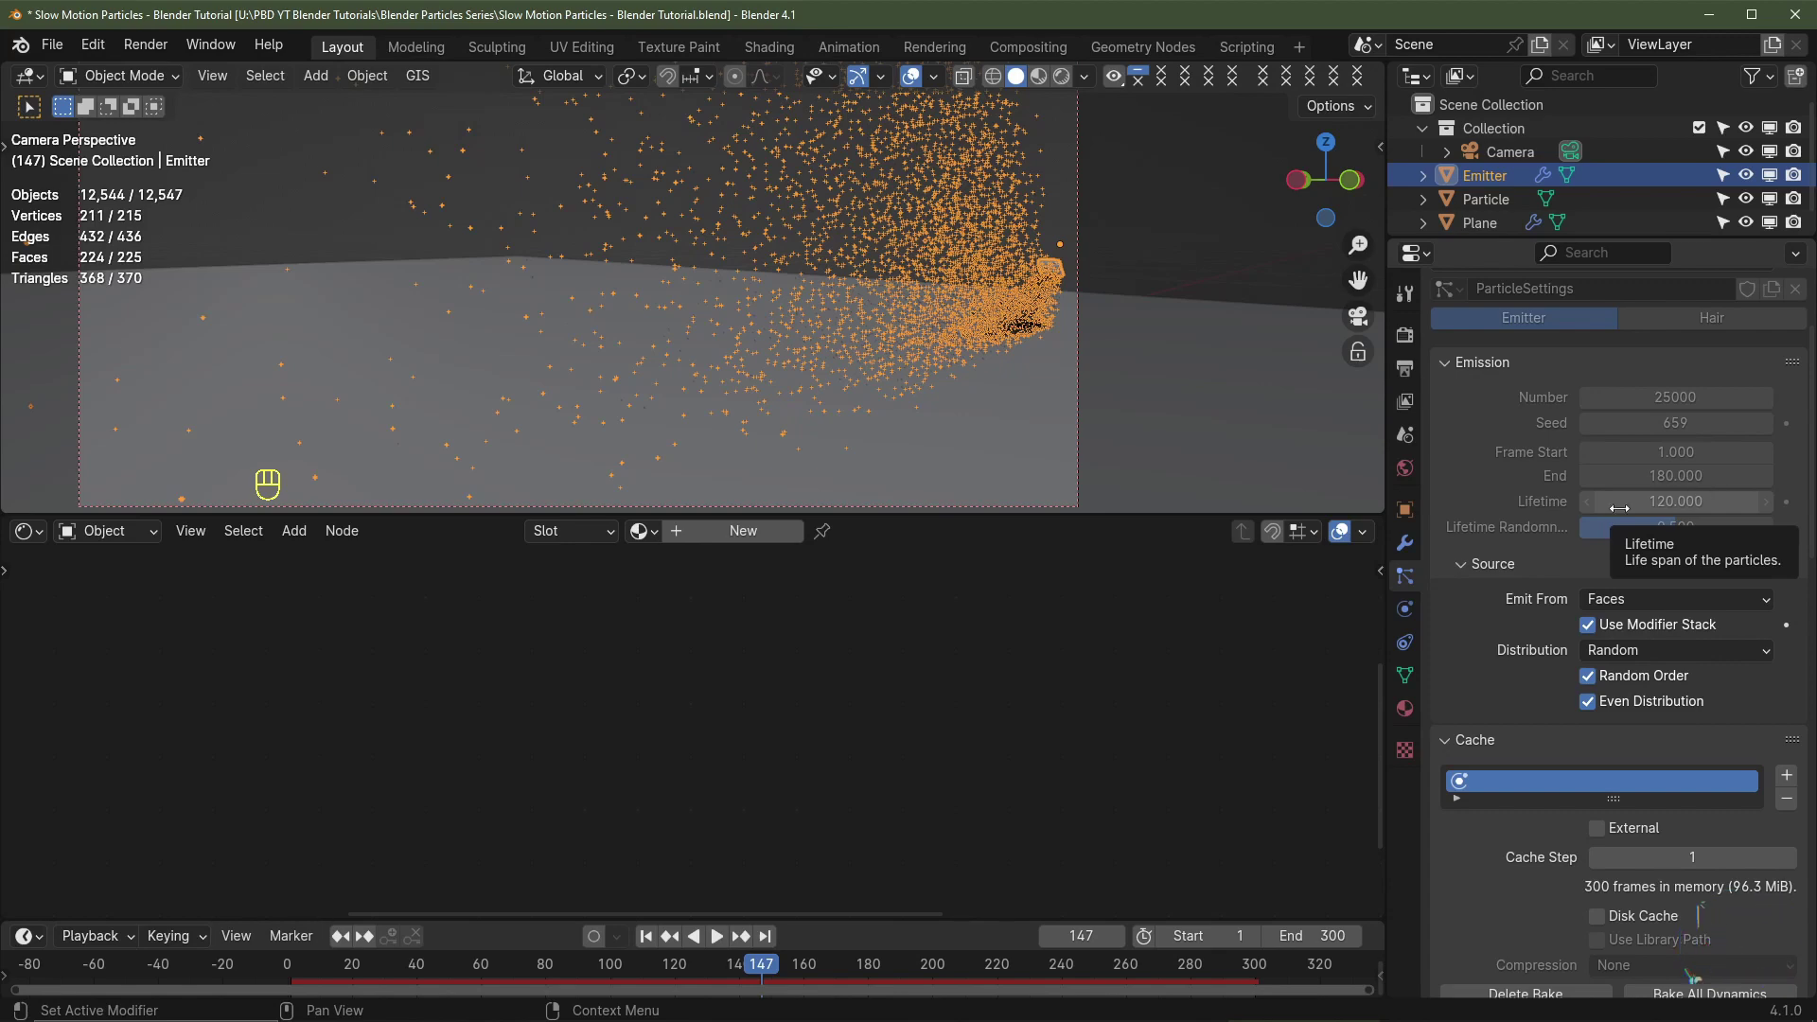
pyautogui.click(1501, 203)
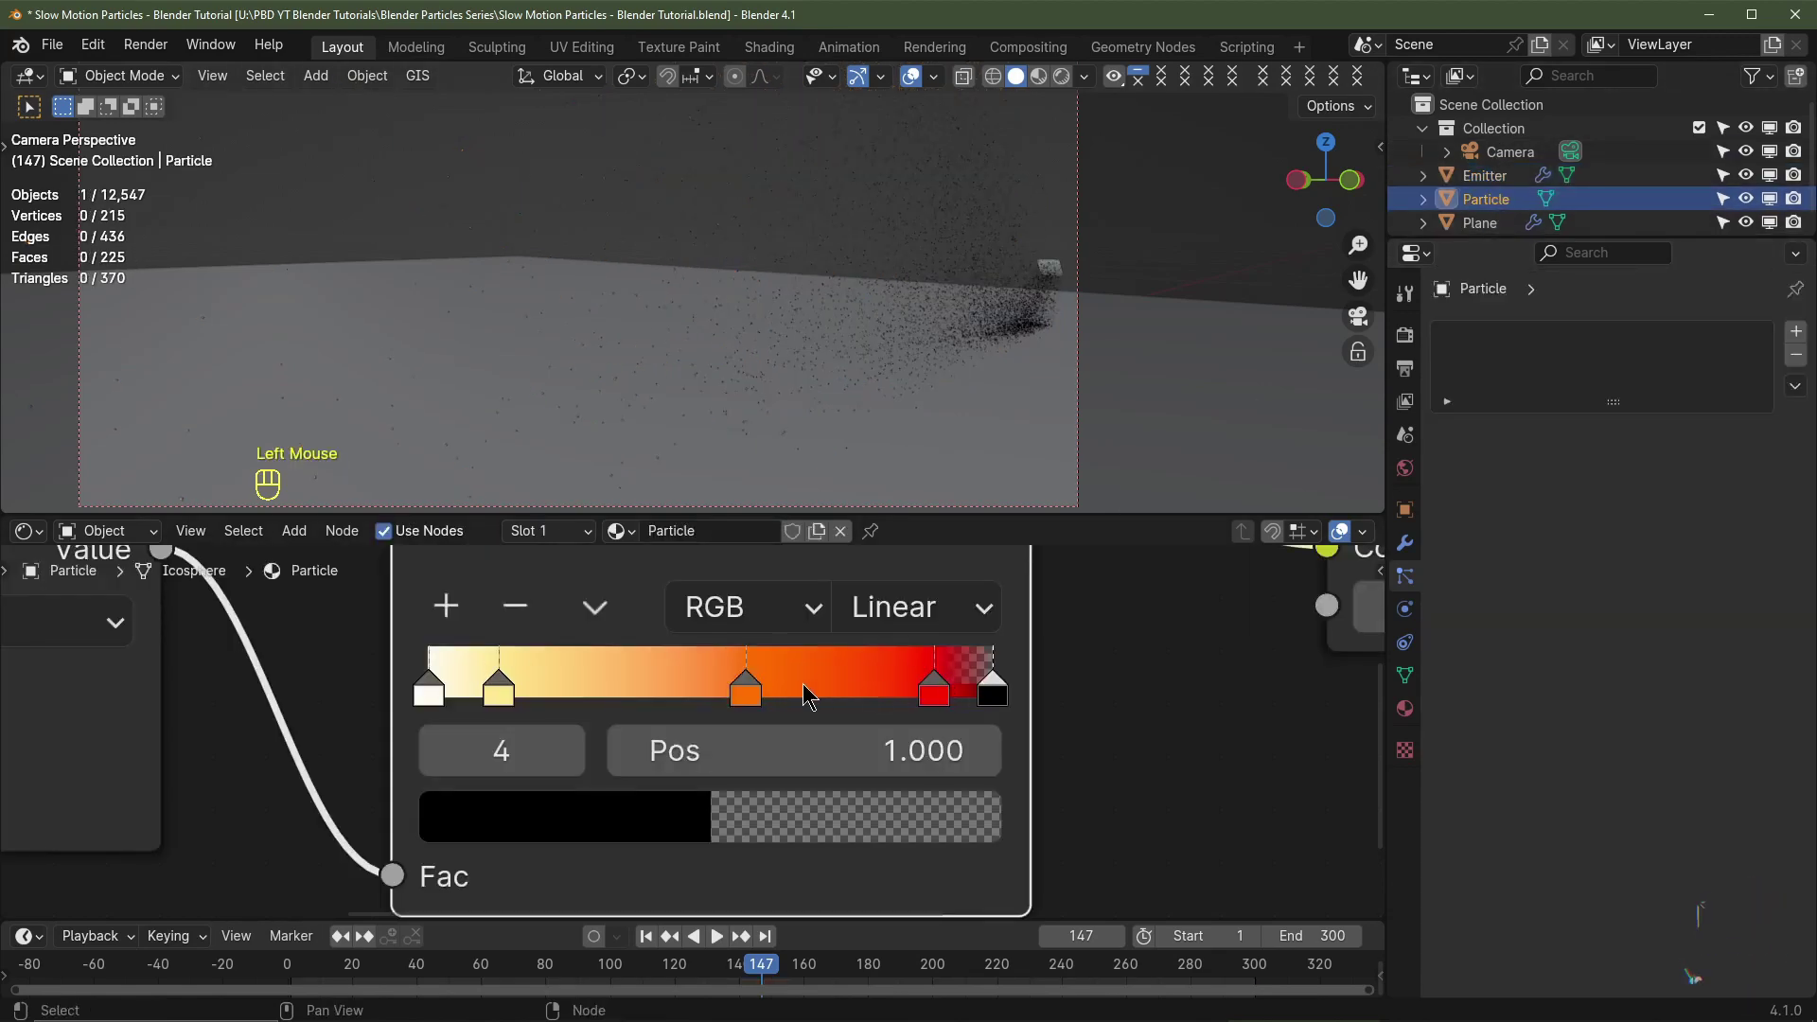
pyautogui.scroll(-3)
pyautogui.middleClick(1105, 361)
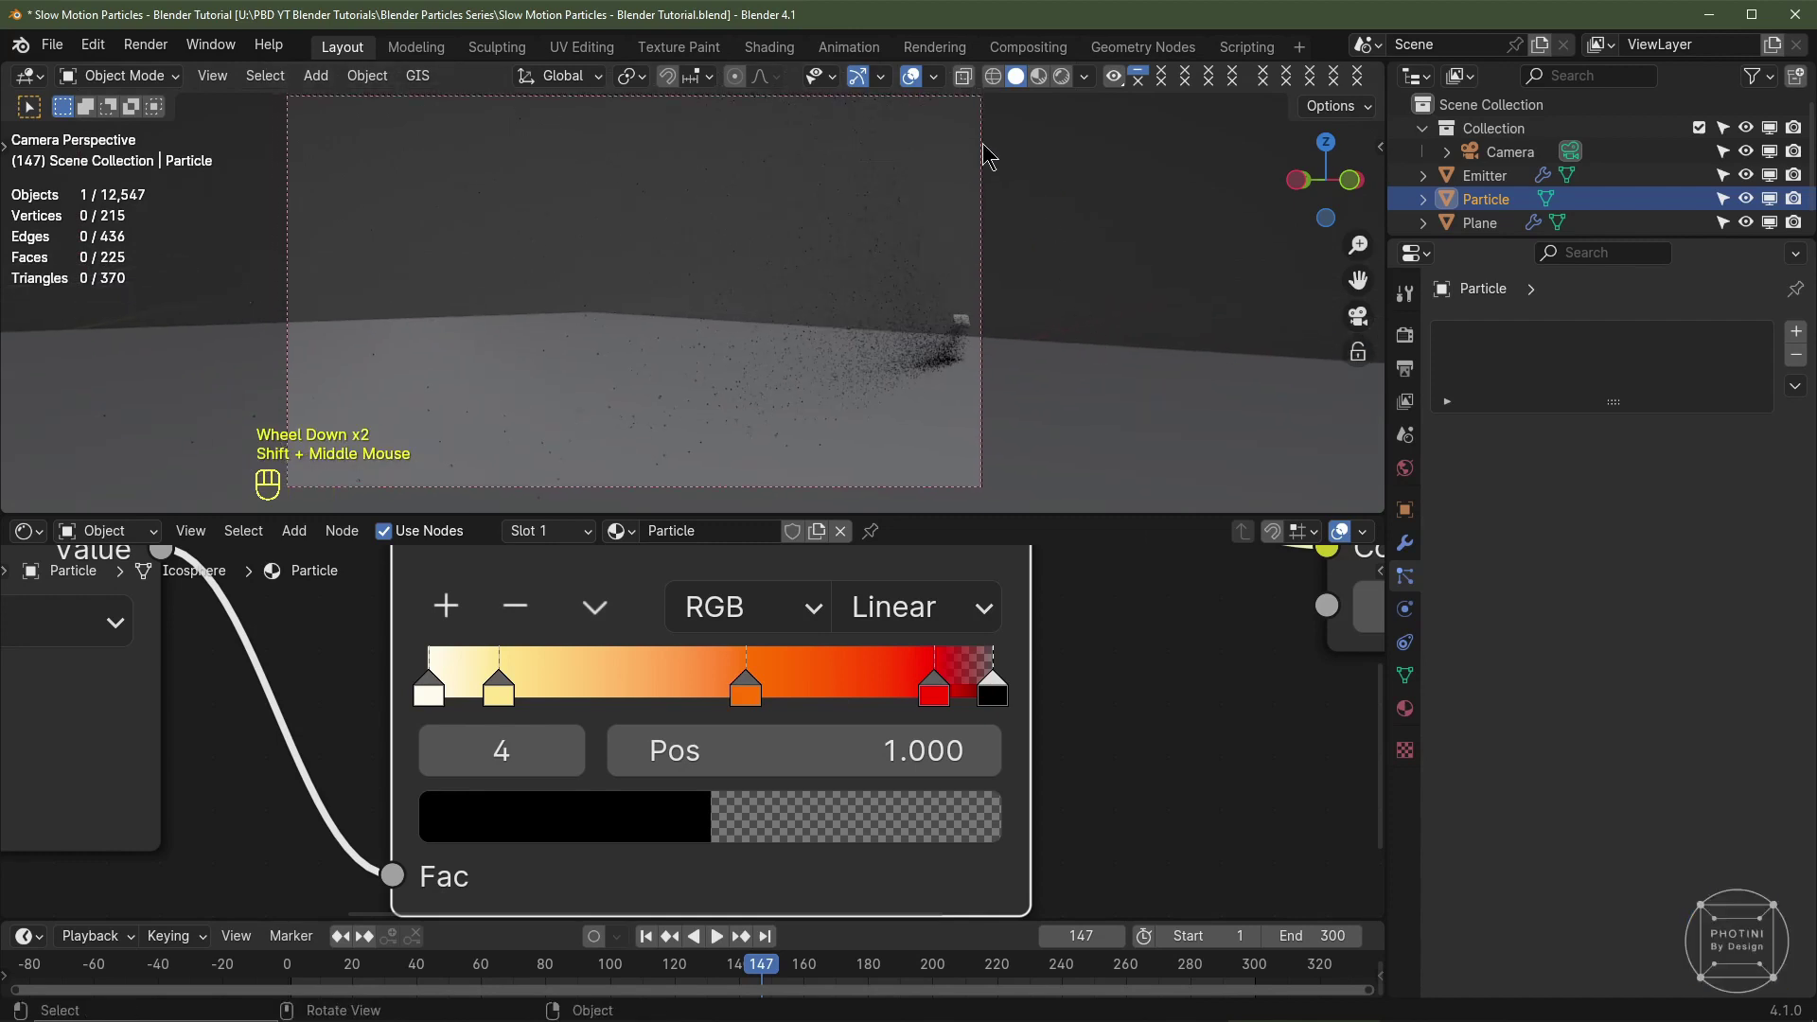
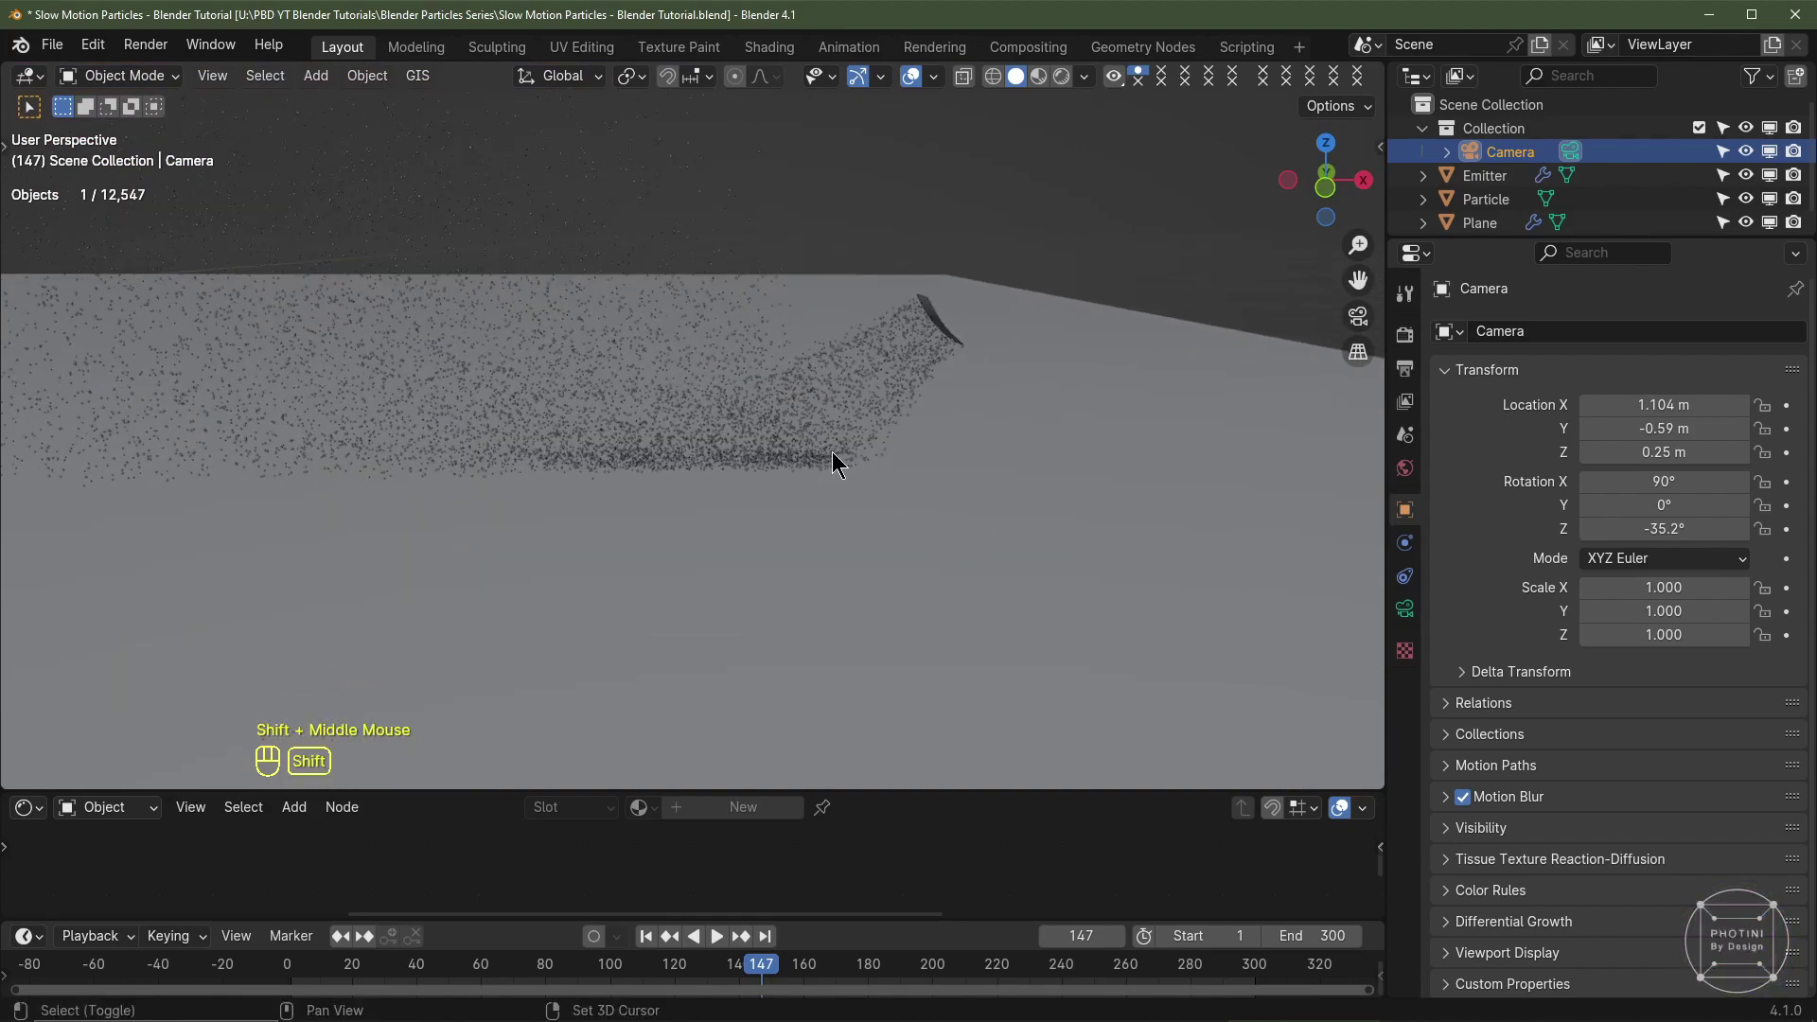
# Step: Place the 3D cursor in the spray and add an Empty there
pyautogui.rightClick(836, 456)
pyautogui.middleClick(903, 531)
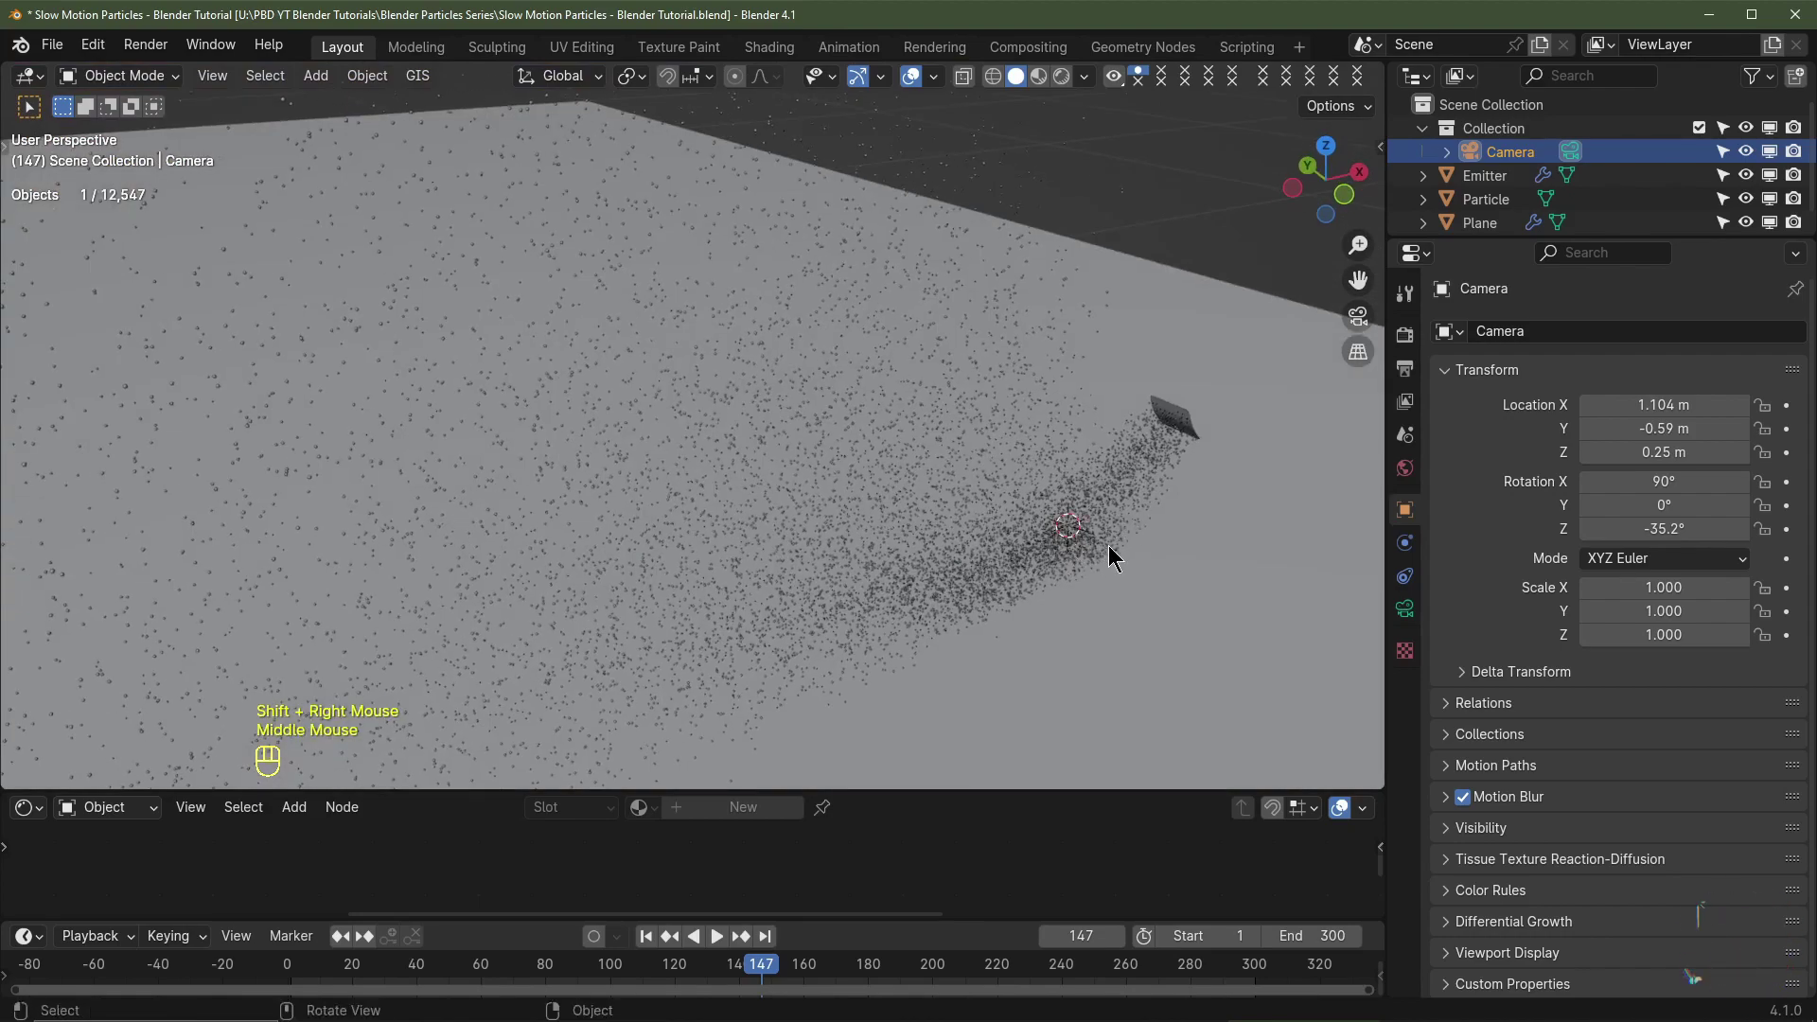
pyautogui.moveTo(1108, 576); pyautogui.dragTo(1032, 564)
pyautogui.press('shift+a')
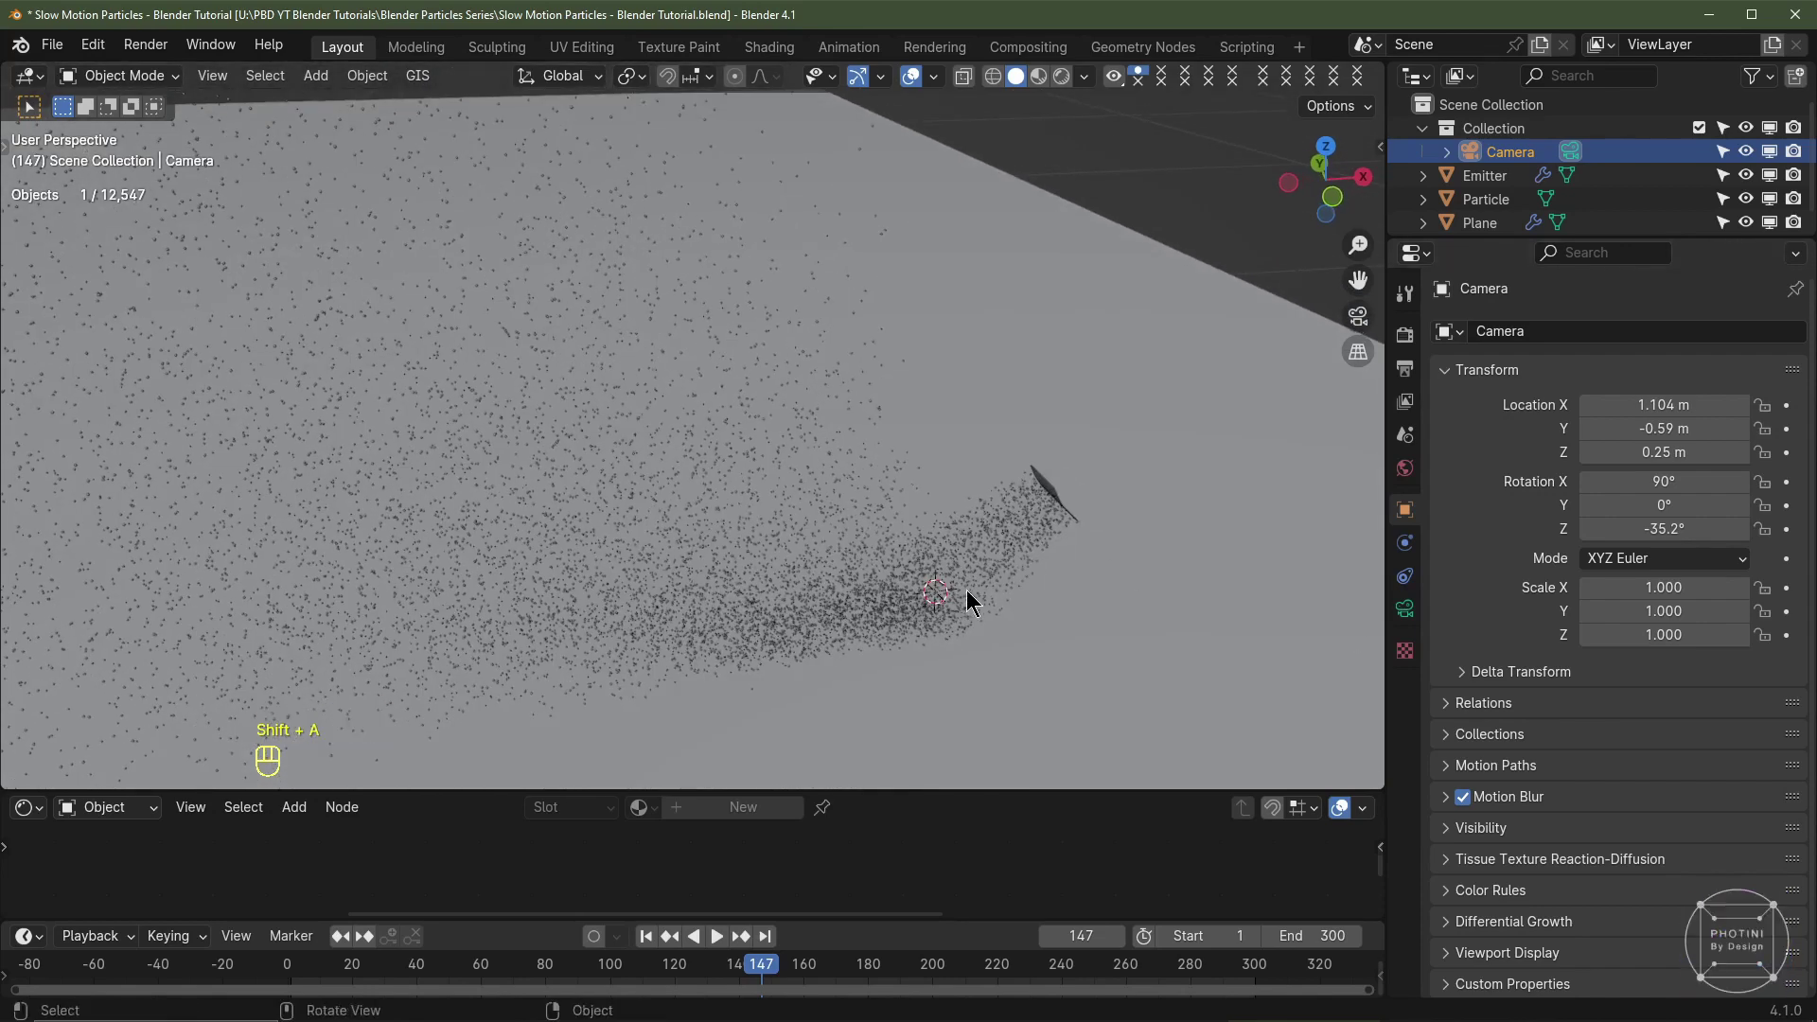
pyautogui.press('shift+a')
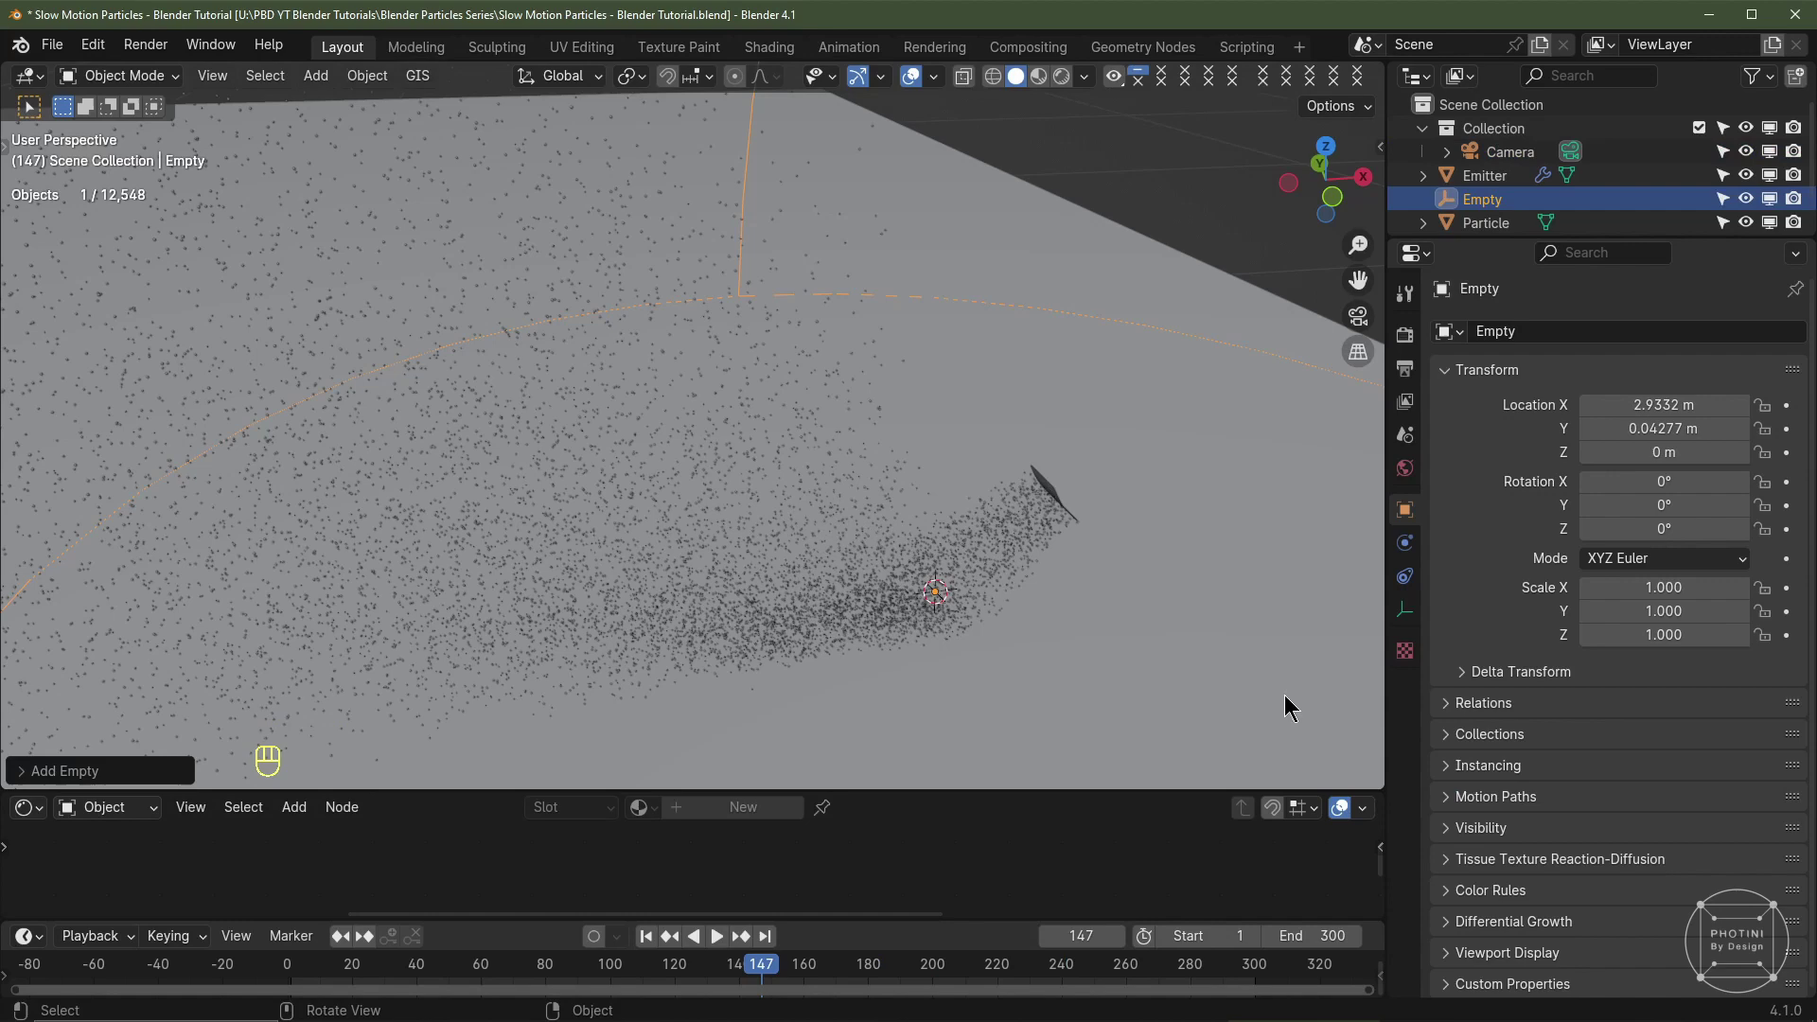
# Step: Scale the Empty down to 0.109 and move it into the dense spray core near the emitter
pyautogui.press('s')
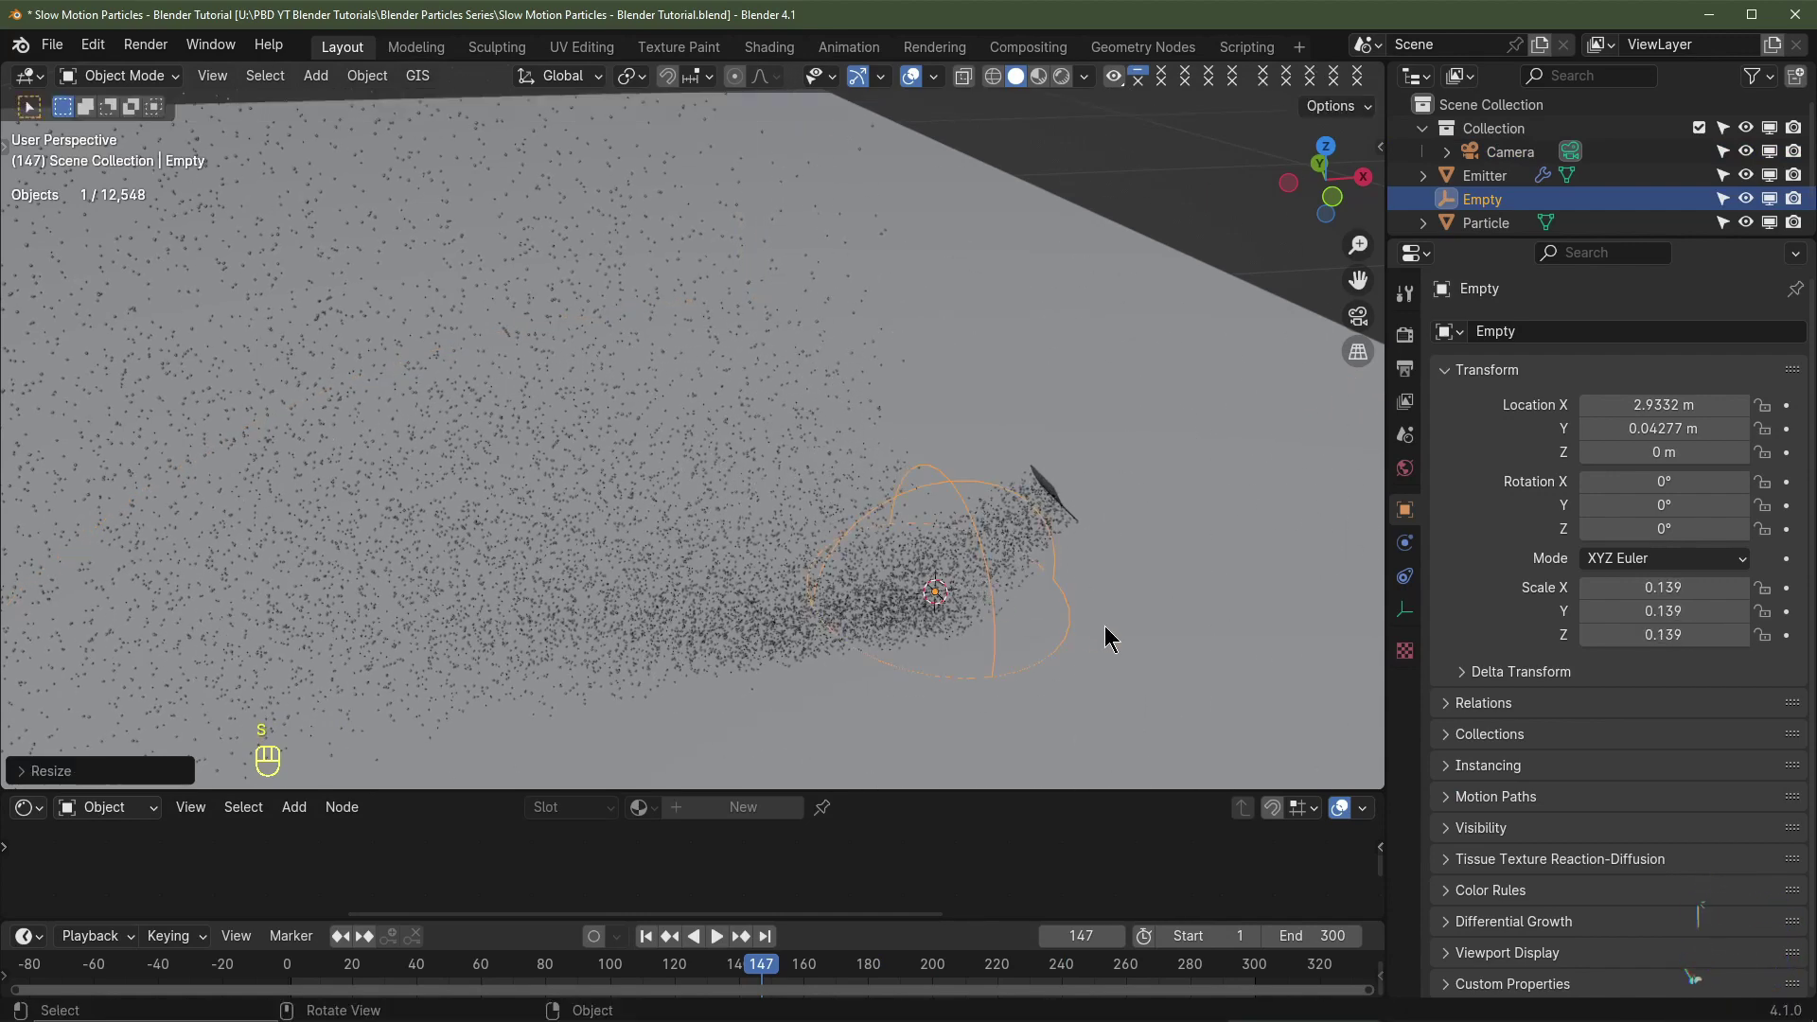
pyautogui.press('s')
pyautogui.press('KP_7')
pyautogui.press('KP_Decimal')
pyautogui.press('g')
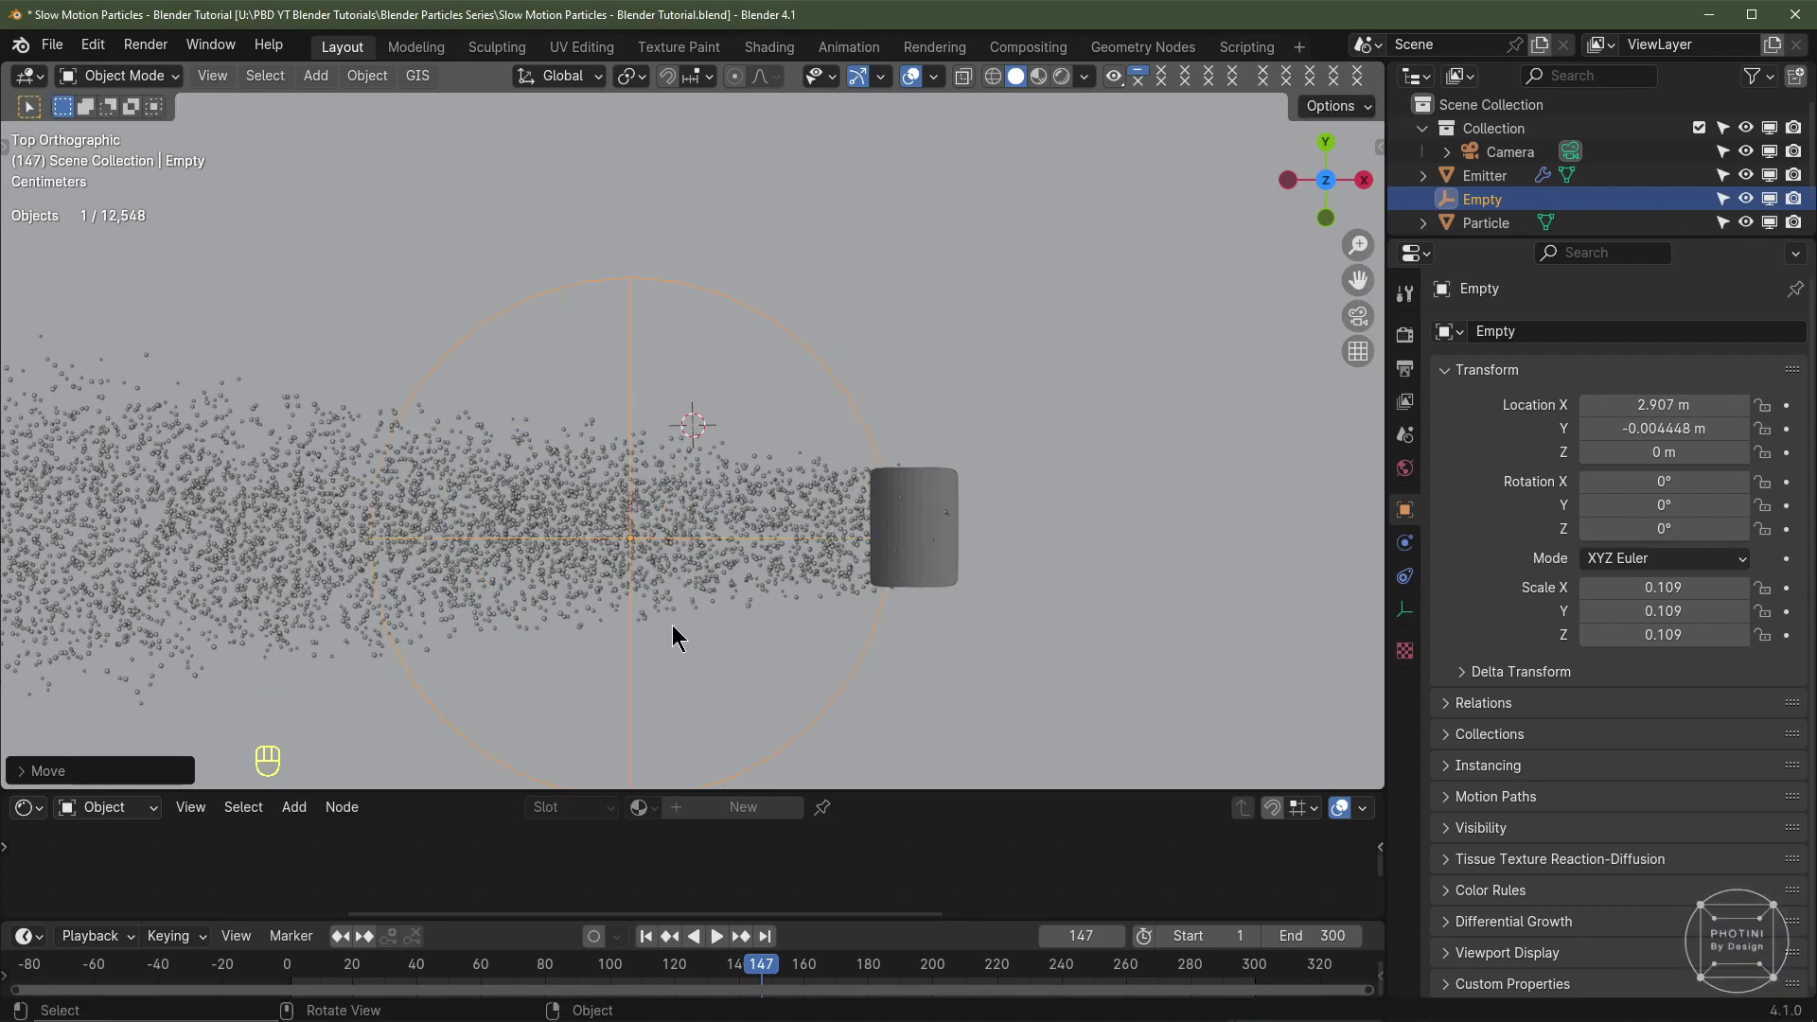
pyautogui.press('KP_0')
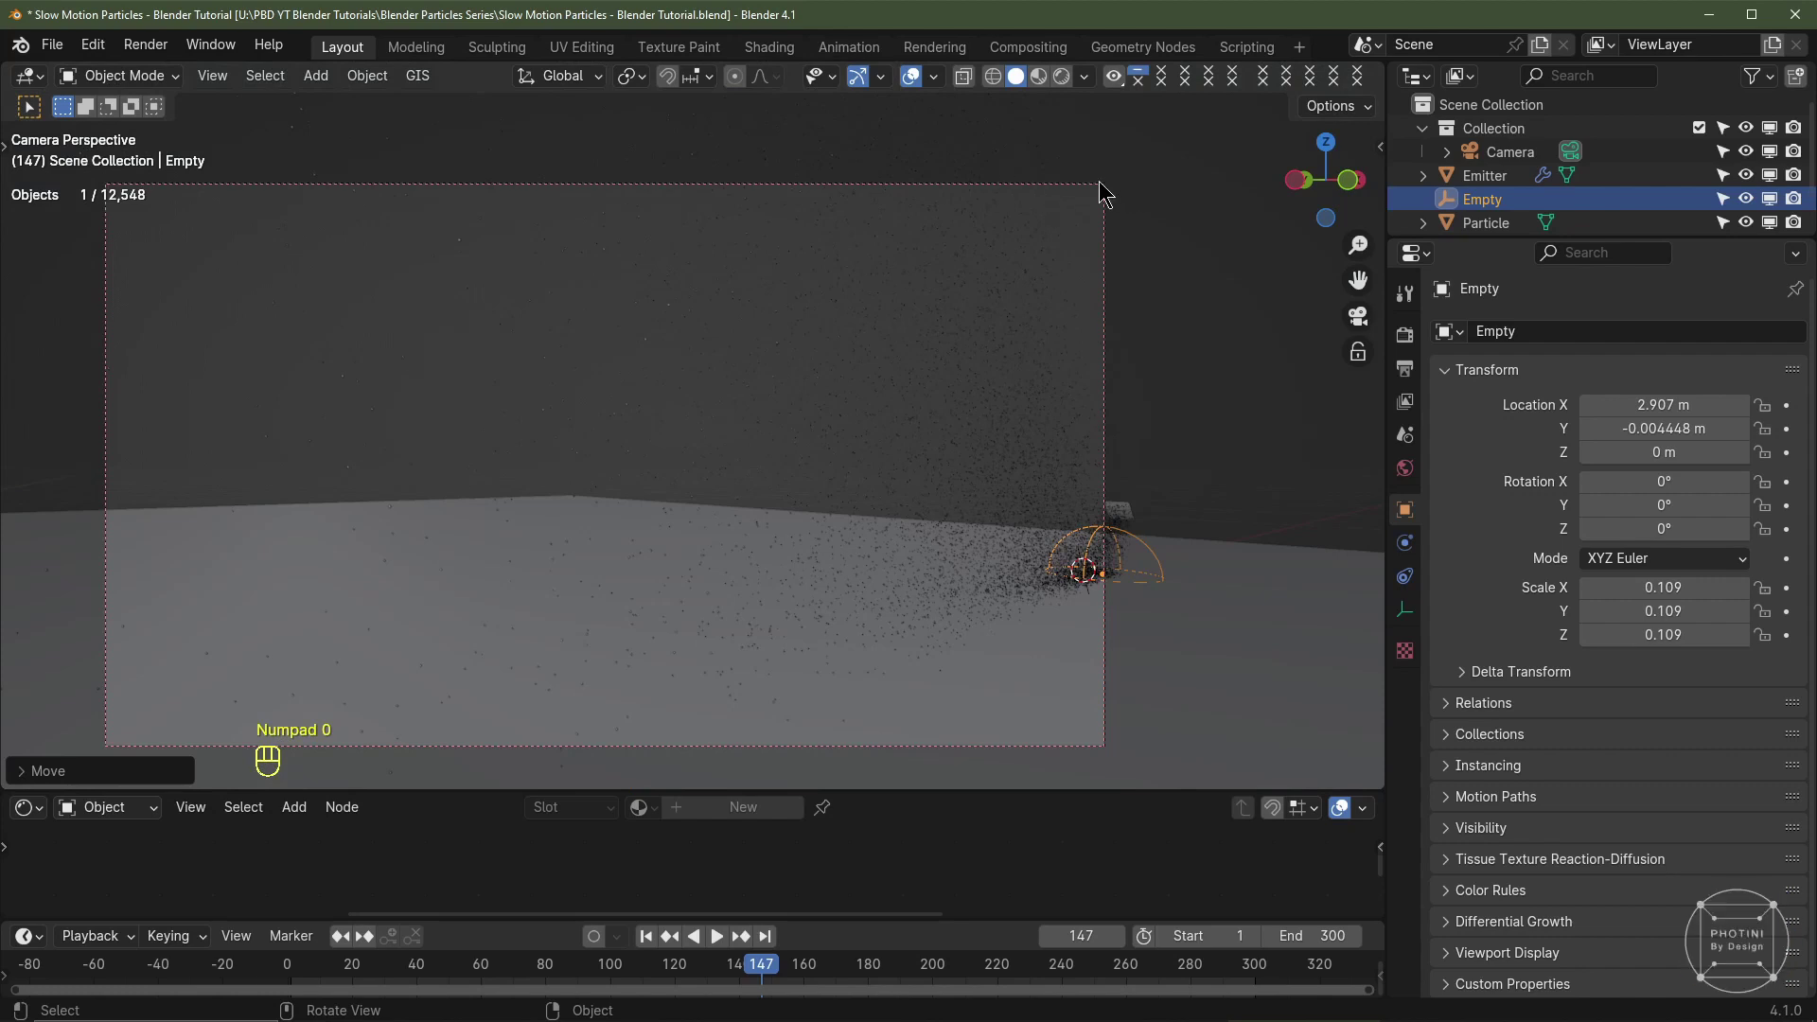
# Step: Enable camera depth of field focused on the Empty with f-stop 1.2 and 16 blades
pyautogui.click(1103, 190)
pyautogui.click(1408, 611)
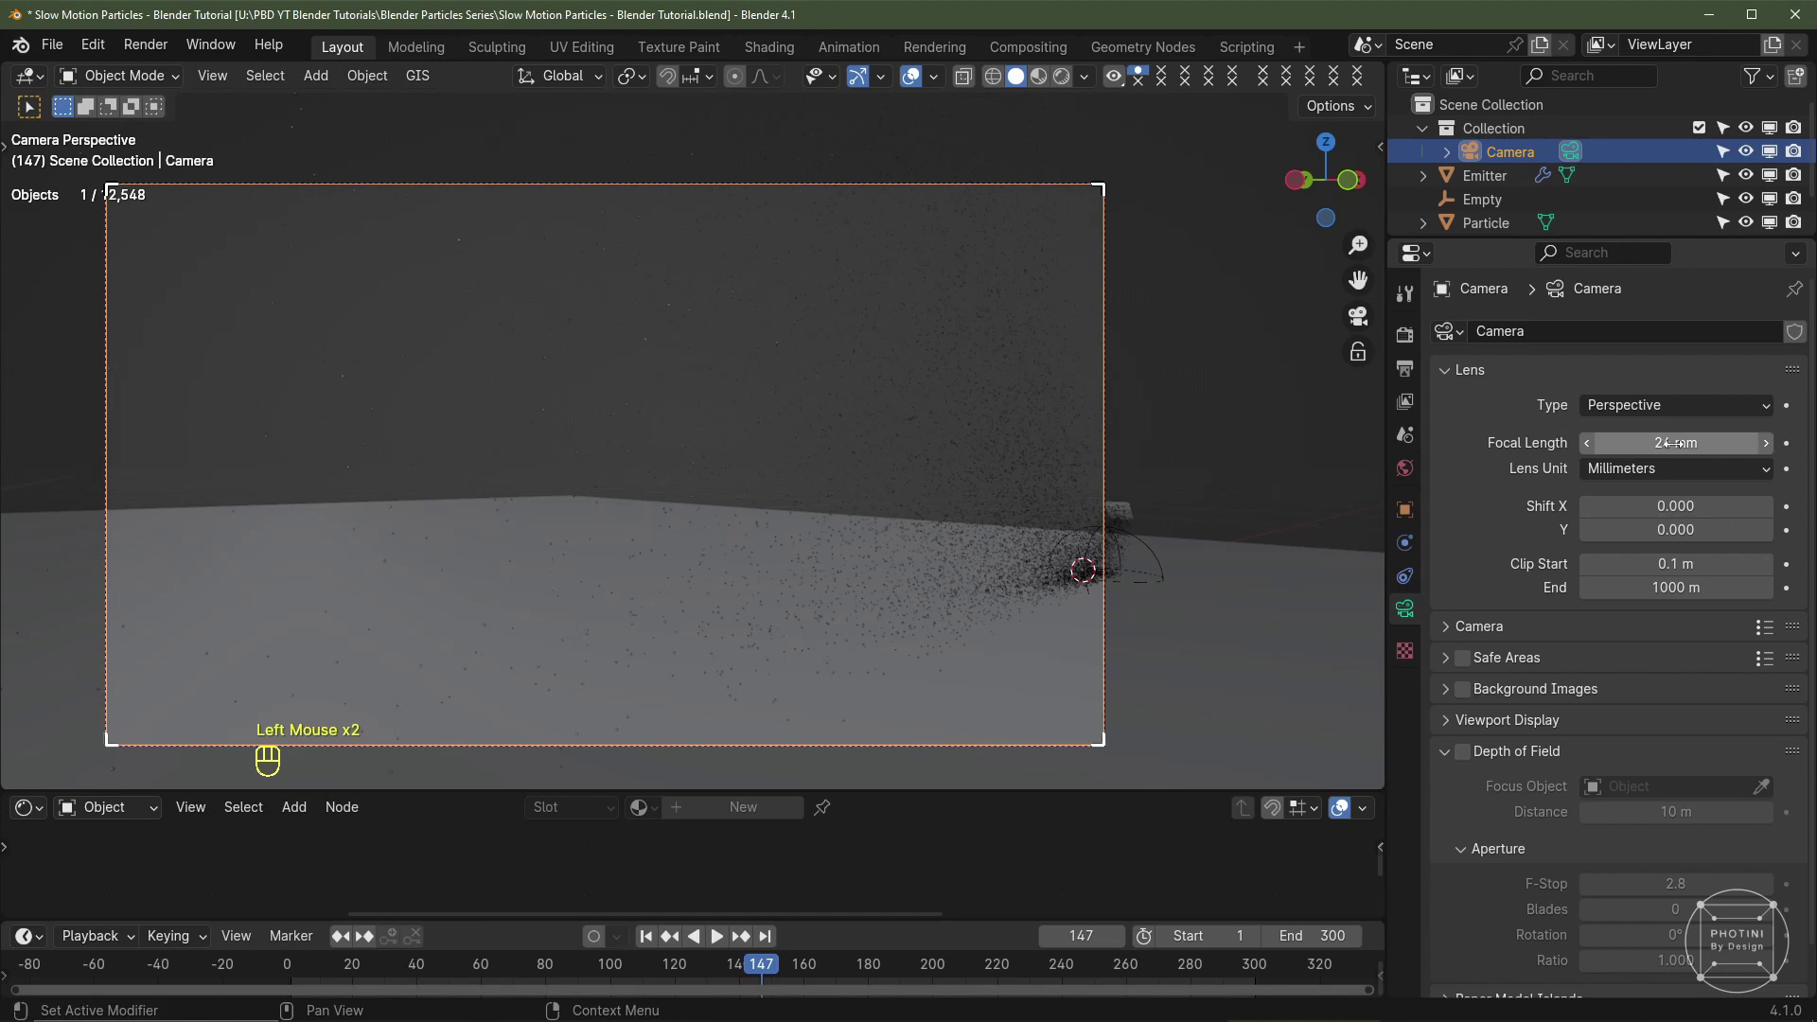
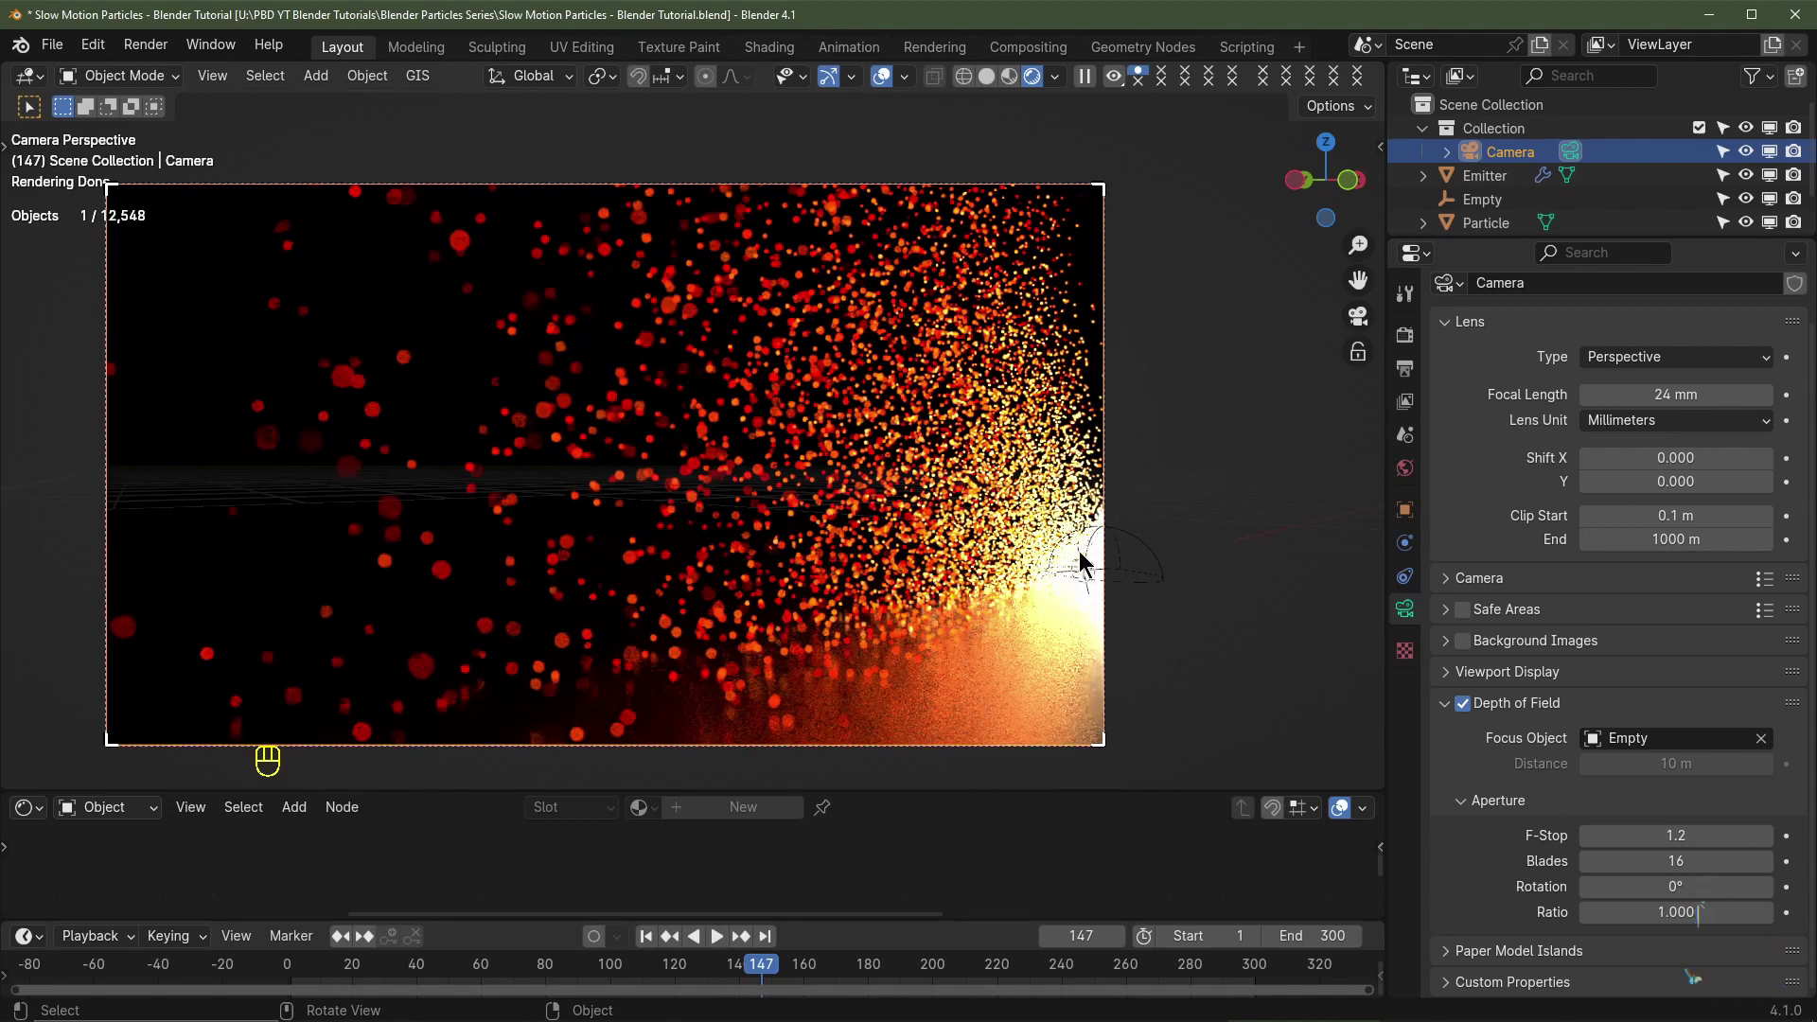
pyautogui.click(1452, 709)
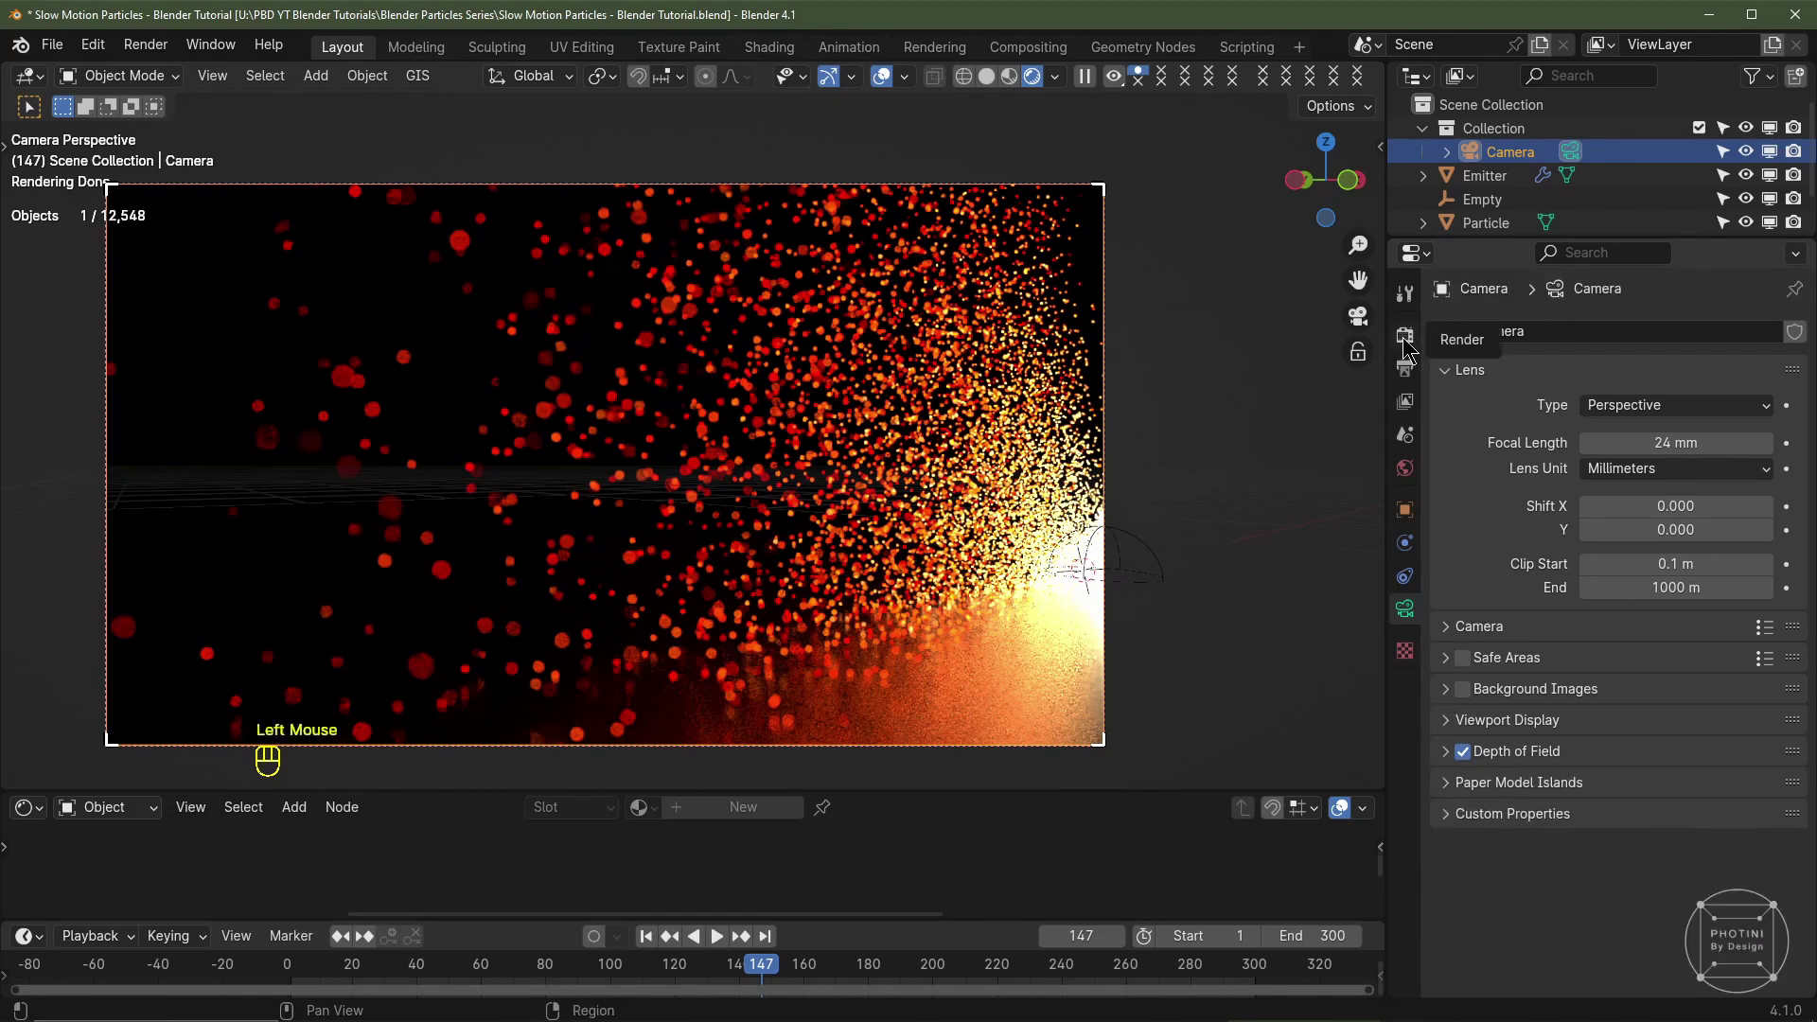
# Step: Review the Render Properties confirming Cycles with motion blur enabled
pyautogui.click(1407, 341)
pyautogui.click(1449, 592)
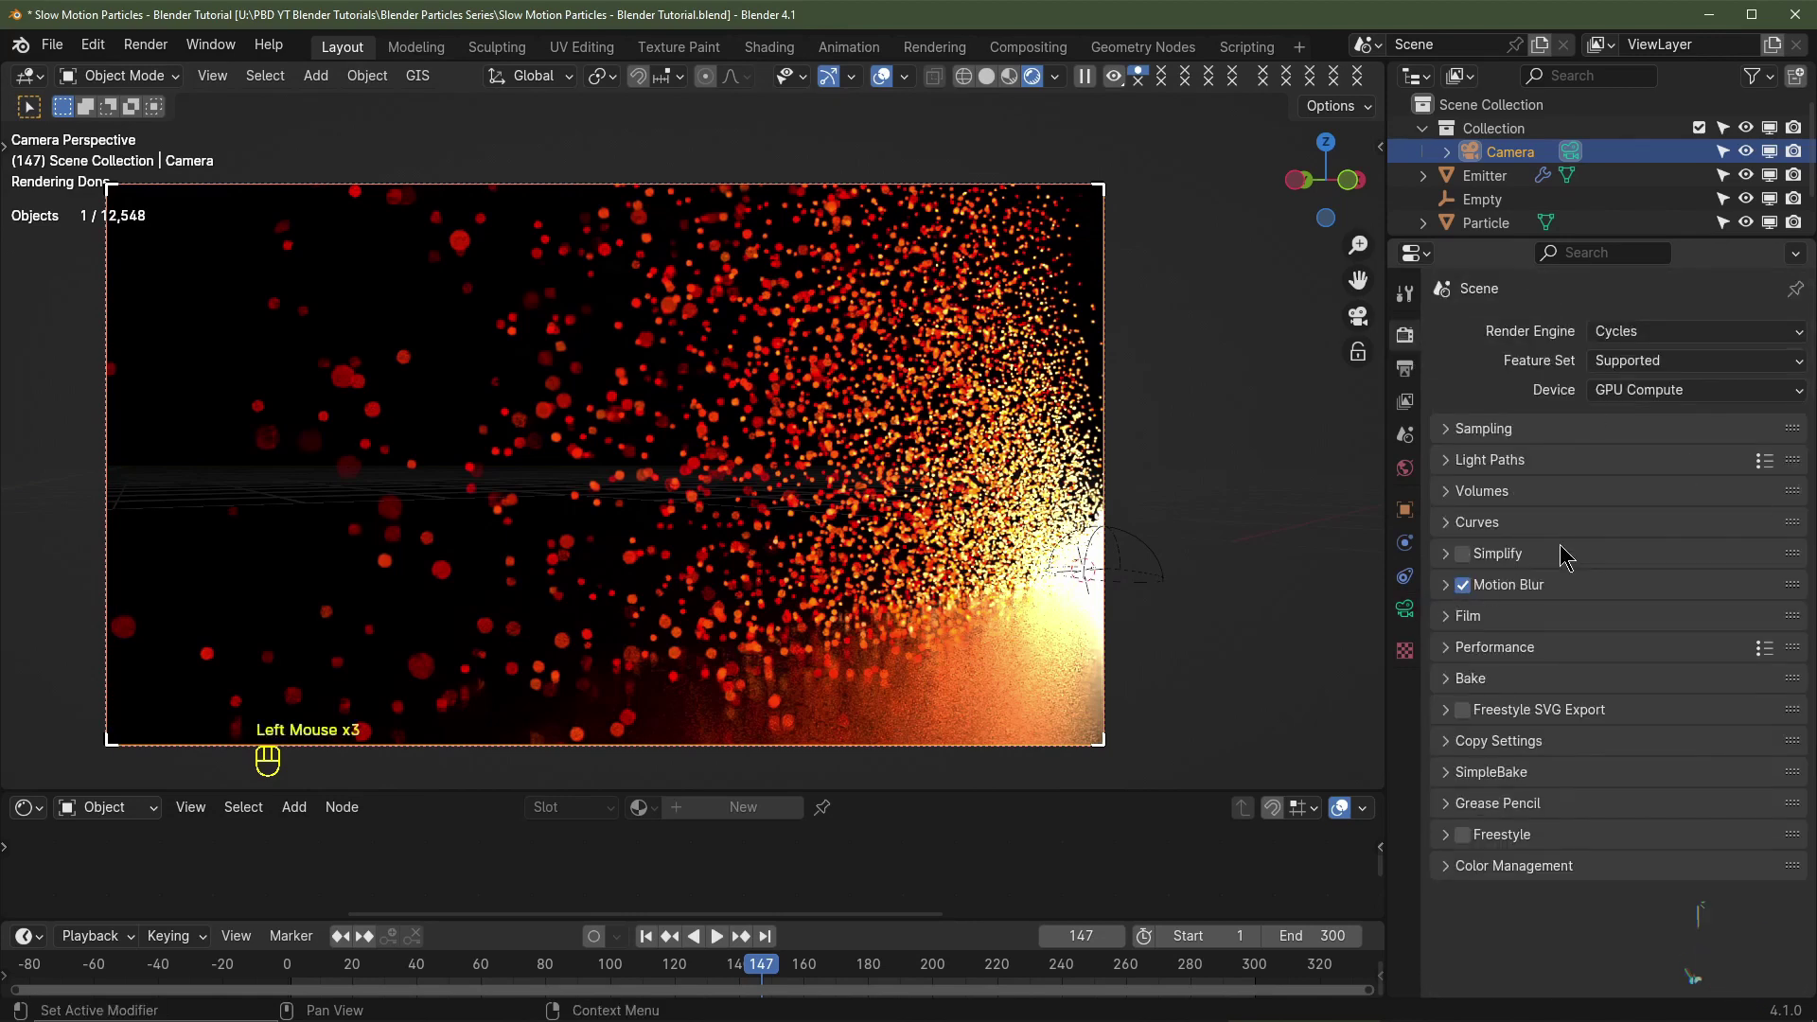
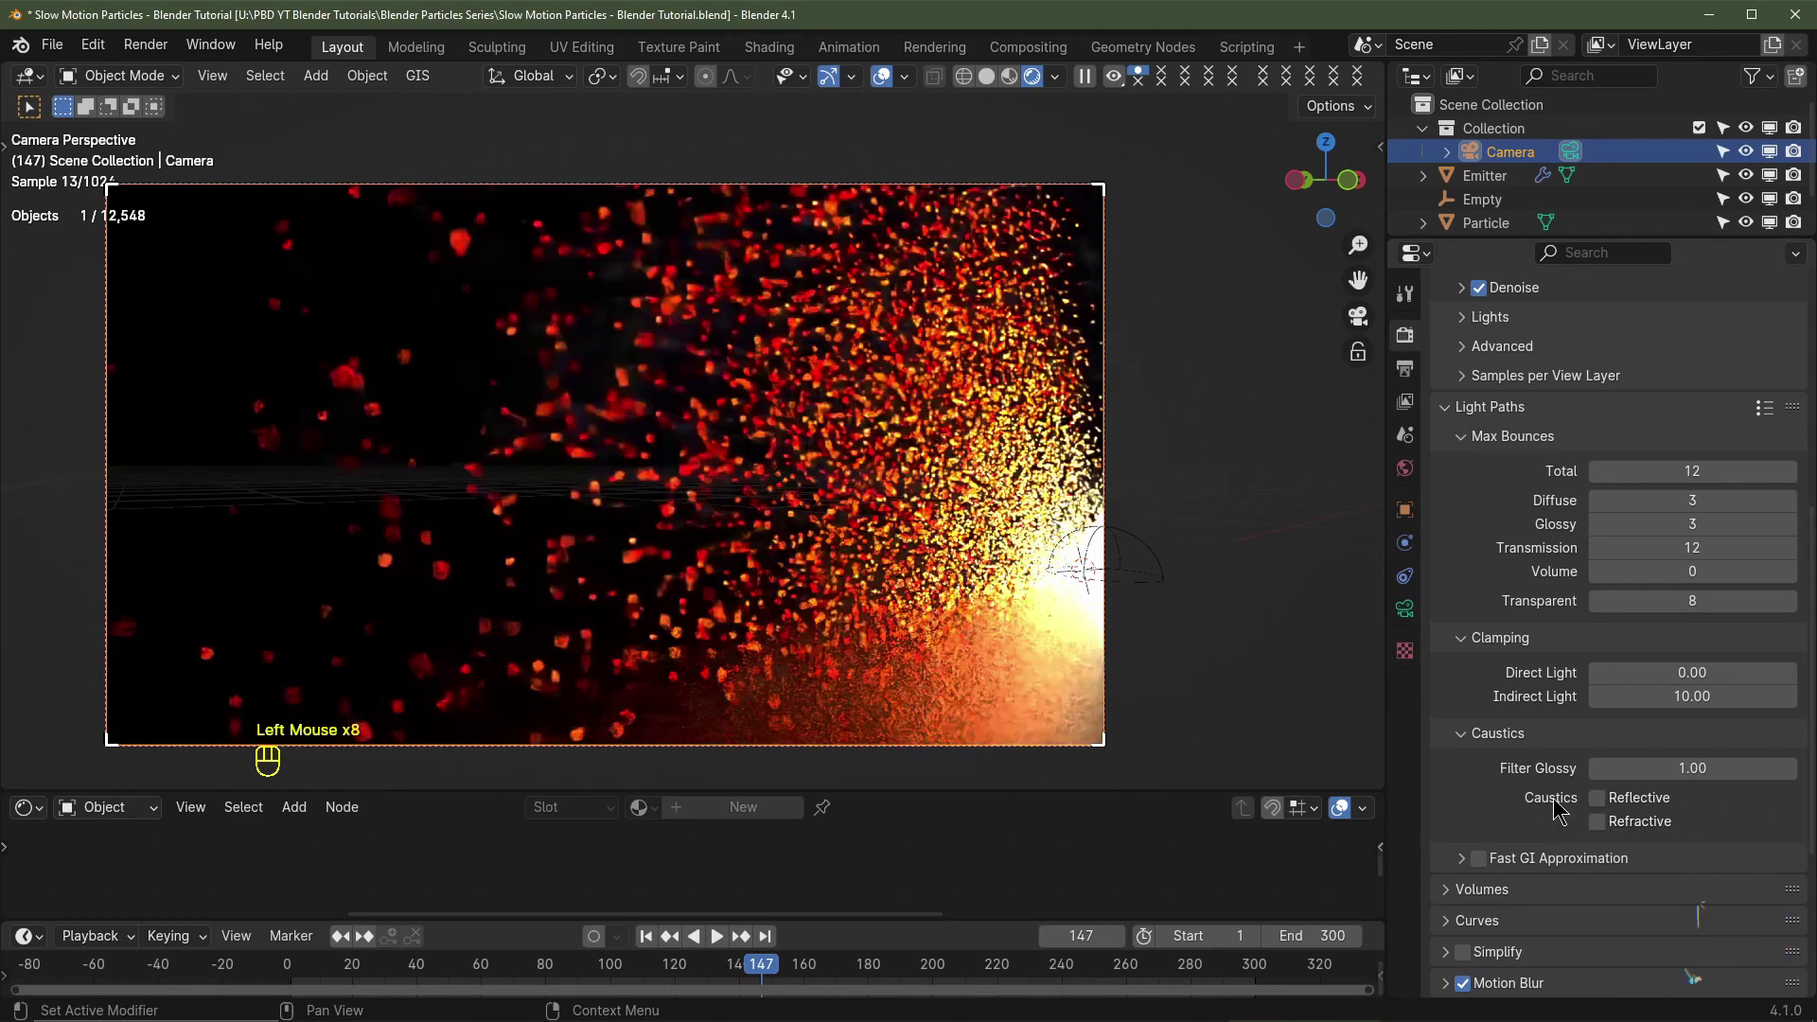
pyautogui.scroll(3)
# Step: Review the Output Properties showing 1920×1080 at 30 fps saved as PNG images
pyautogui.click(1416, 384)
pyautogui.scroll(3)
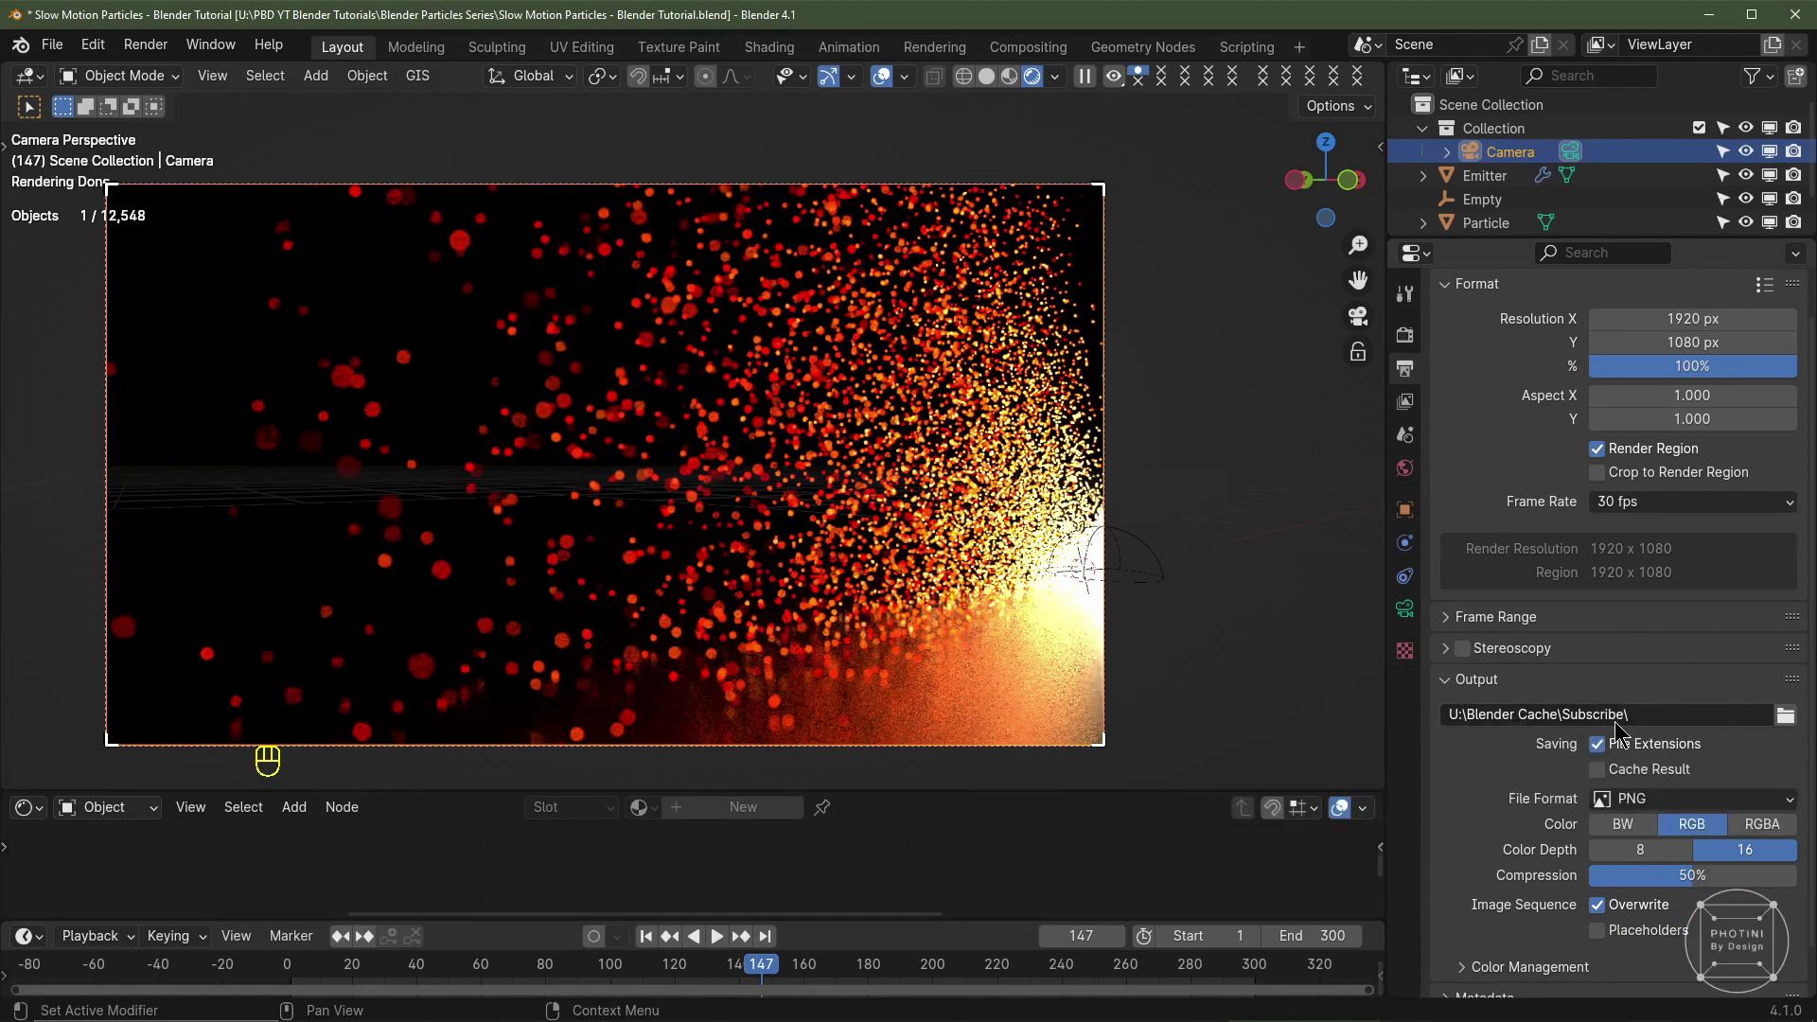
pyautogui.scroll(-3)
pyautogui.click(1663, 756)
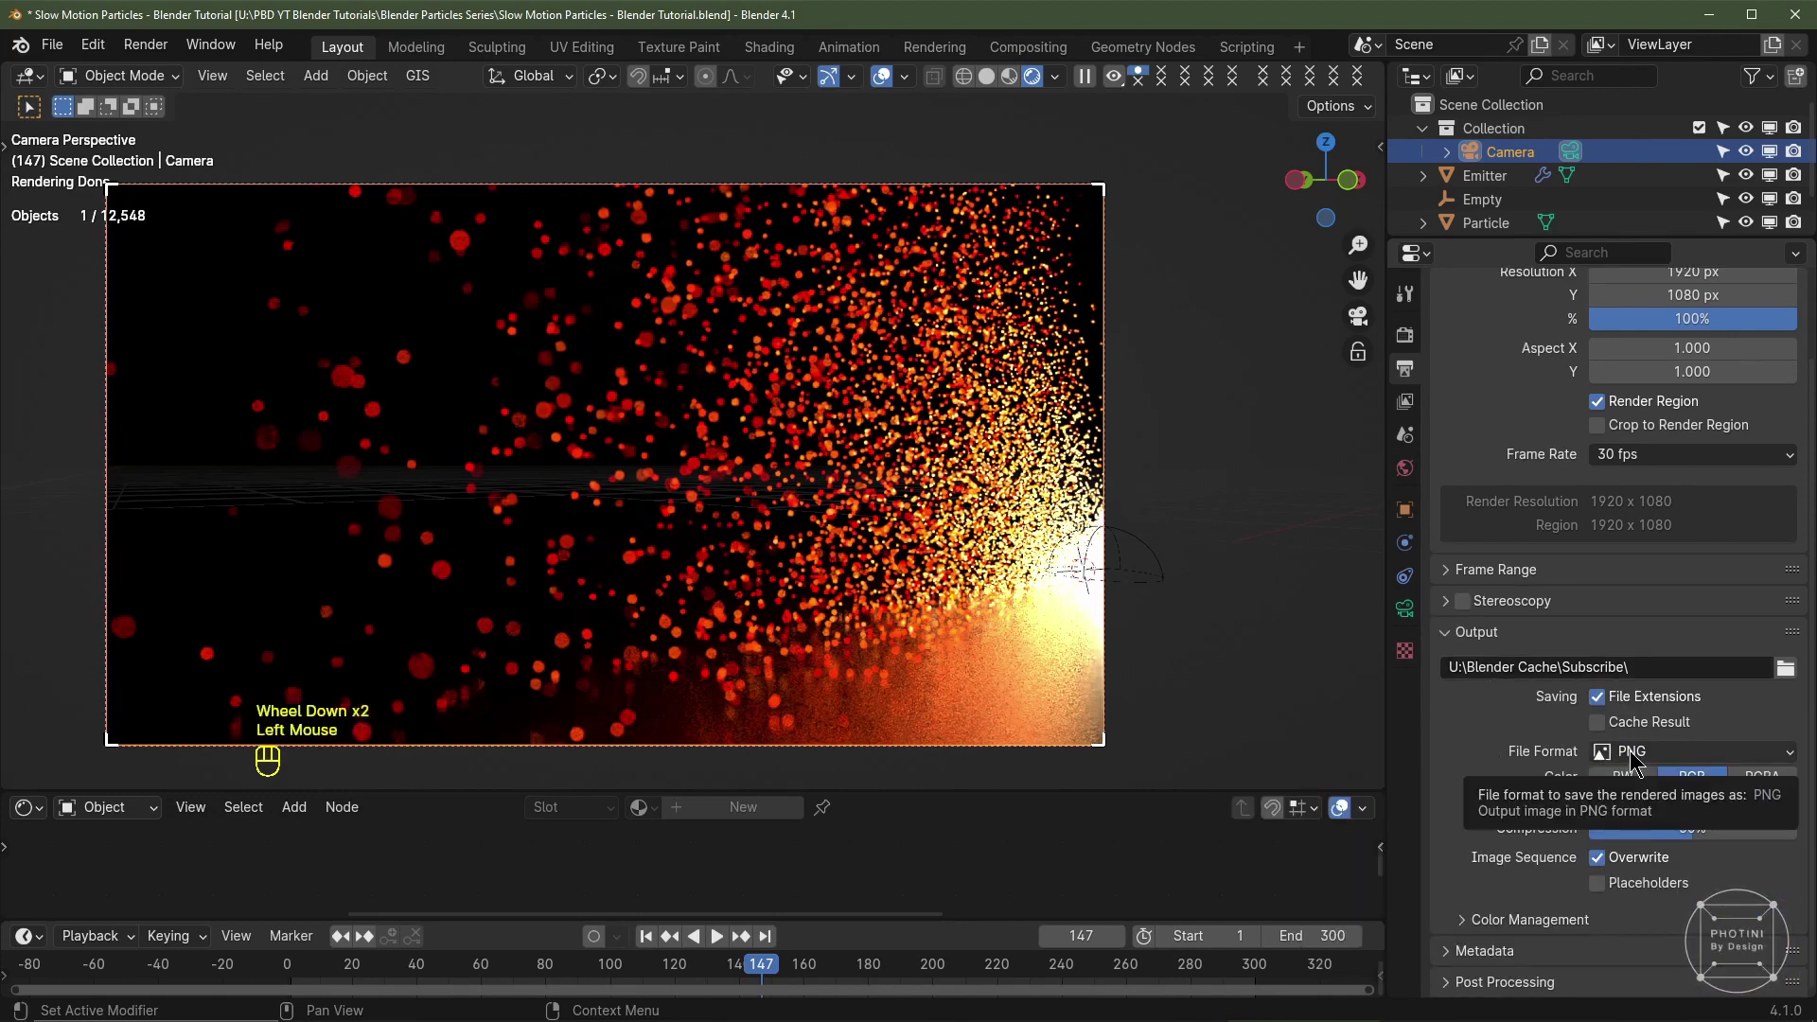